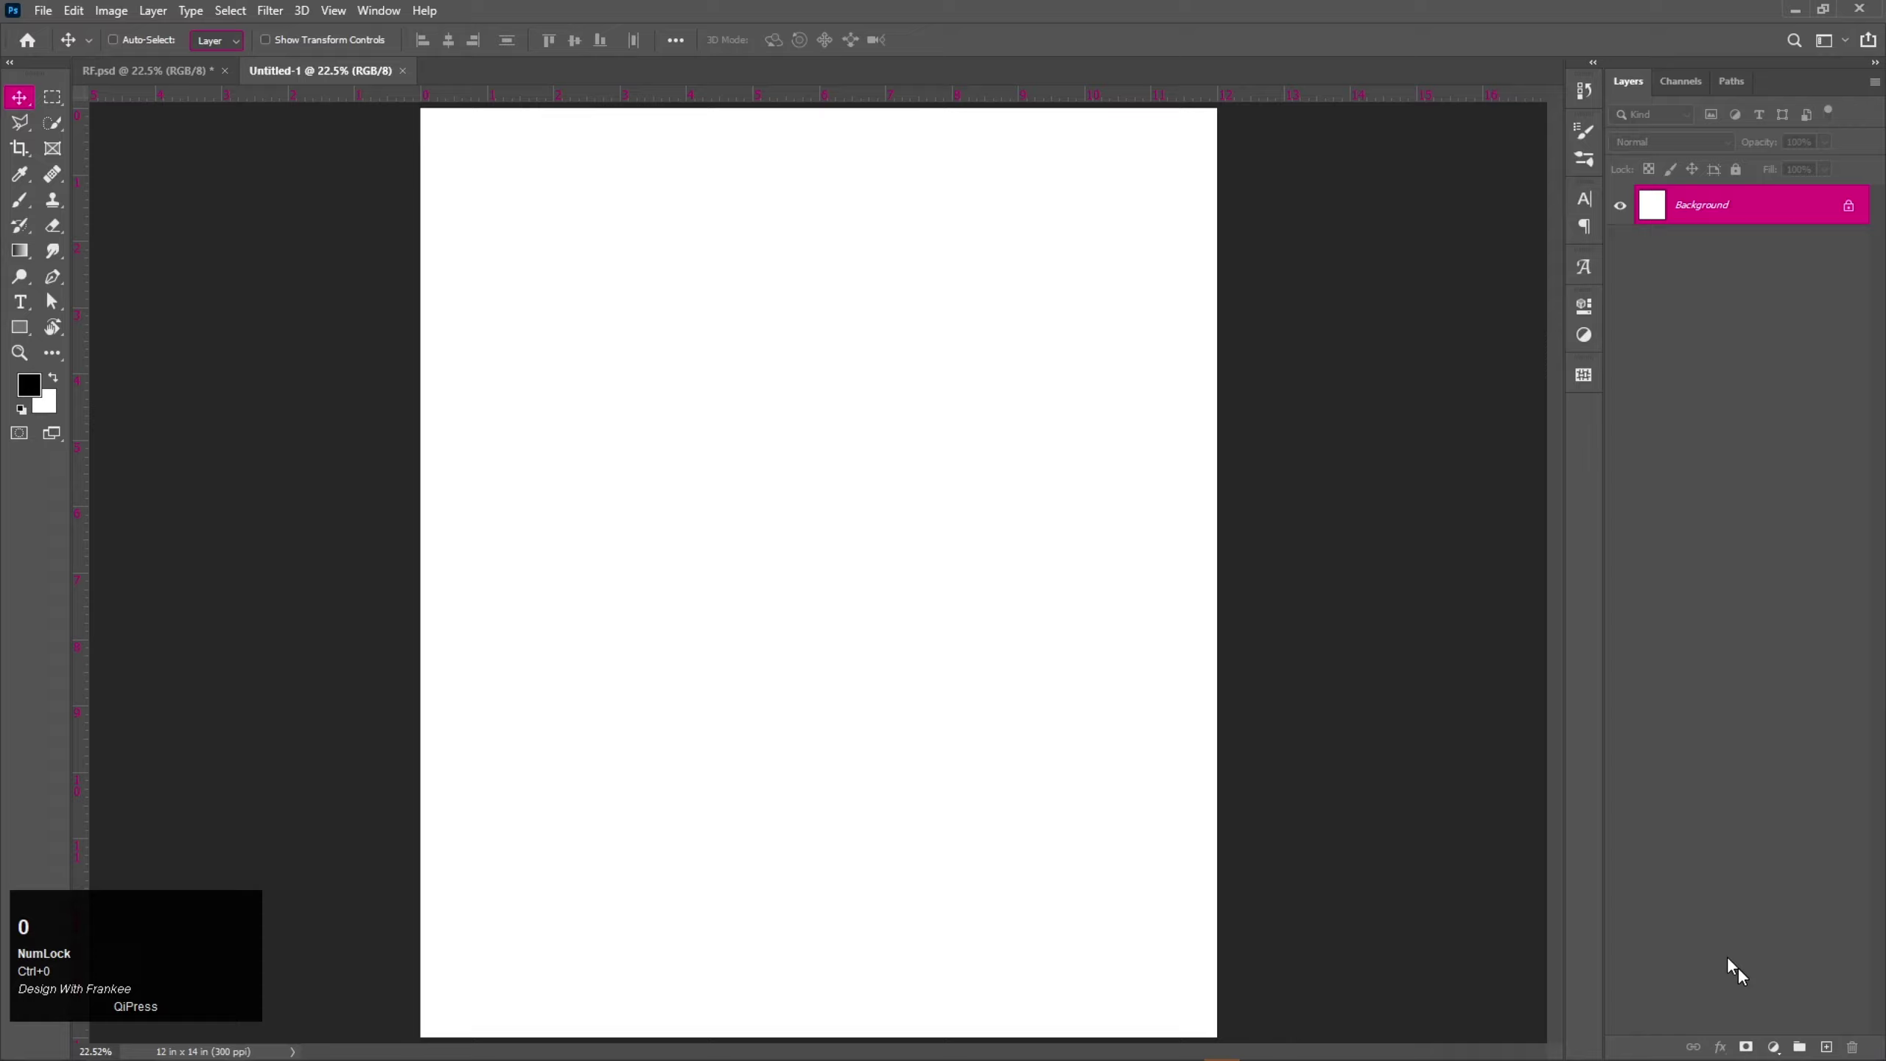
Fill the Background layer with solid black using the foreground colour.
left_click(24, 413)
key("alt+BackSpace")
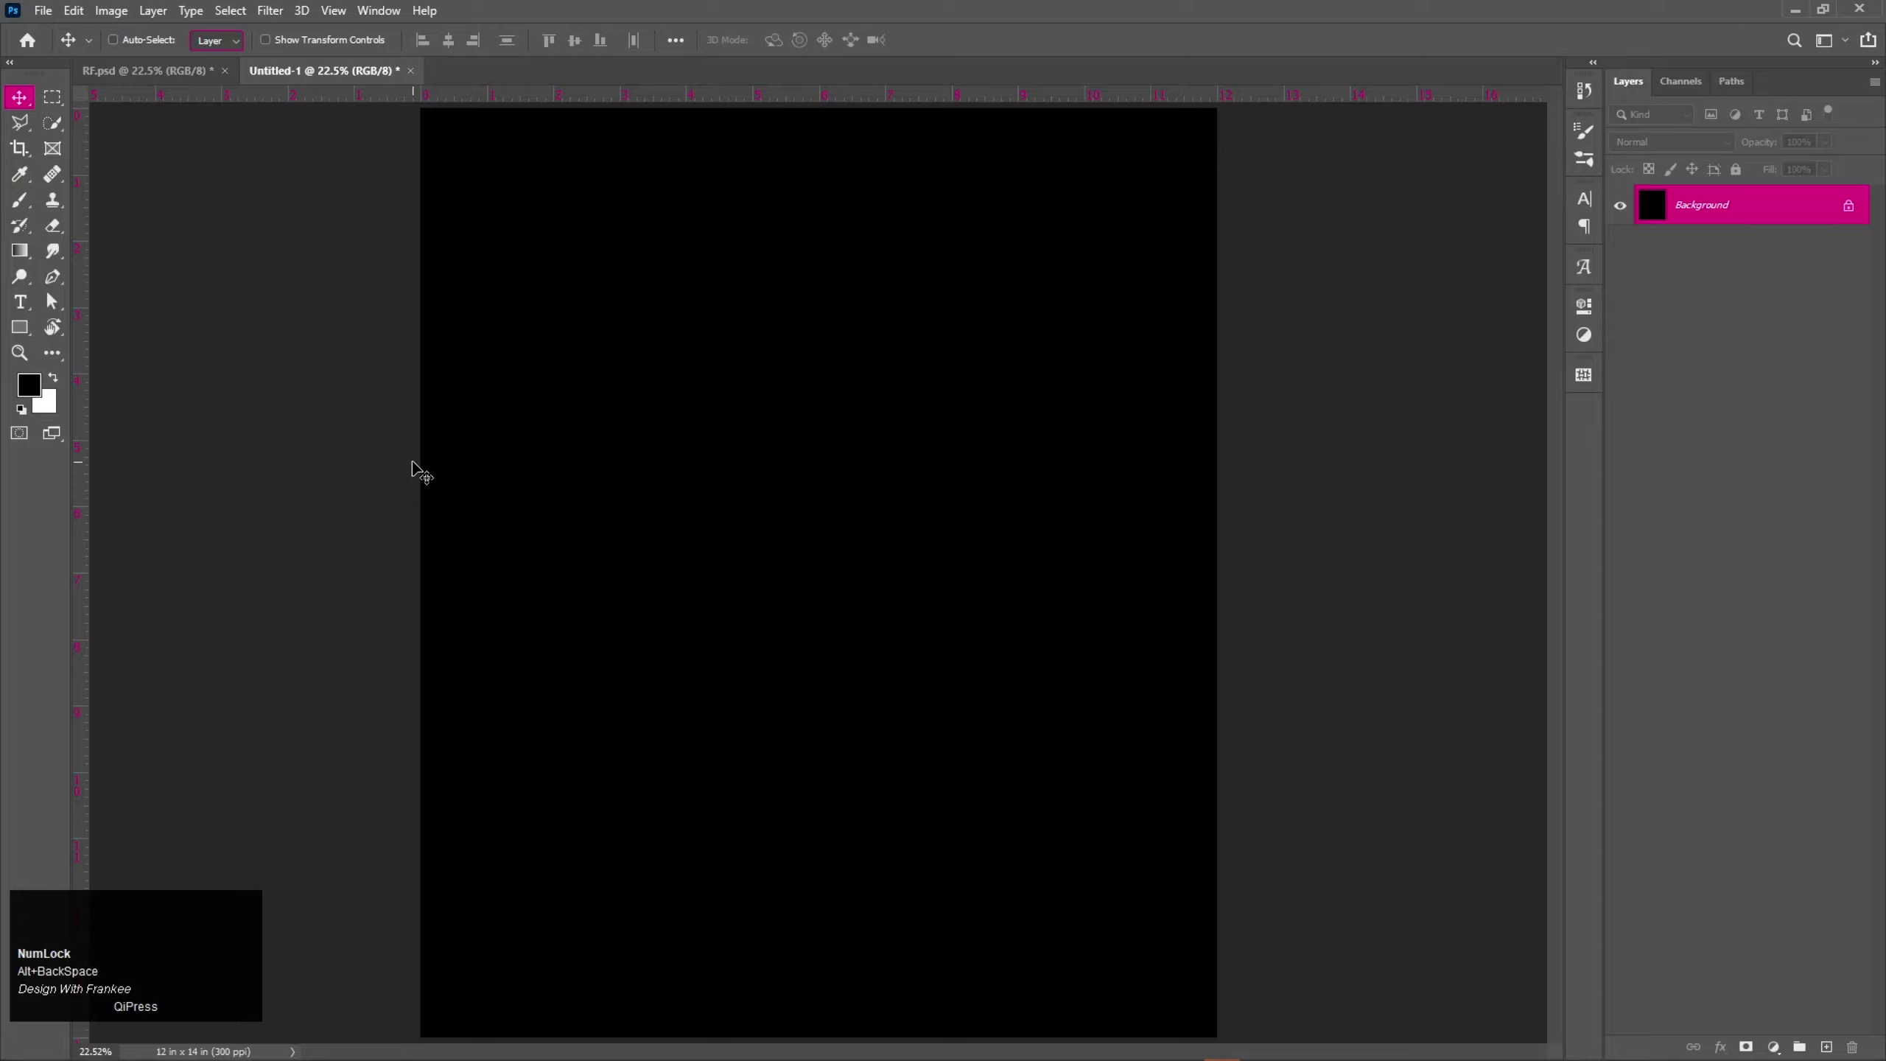
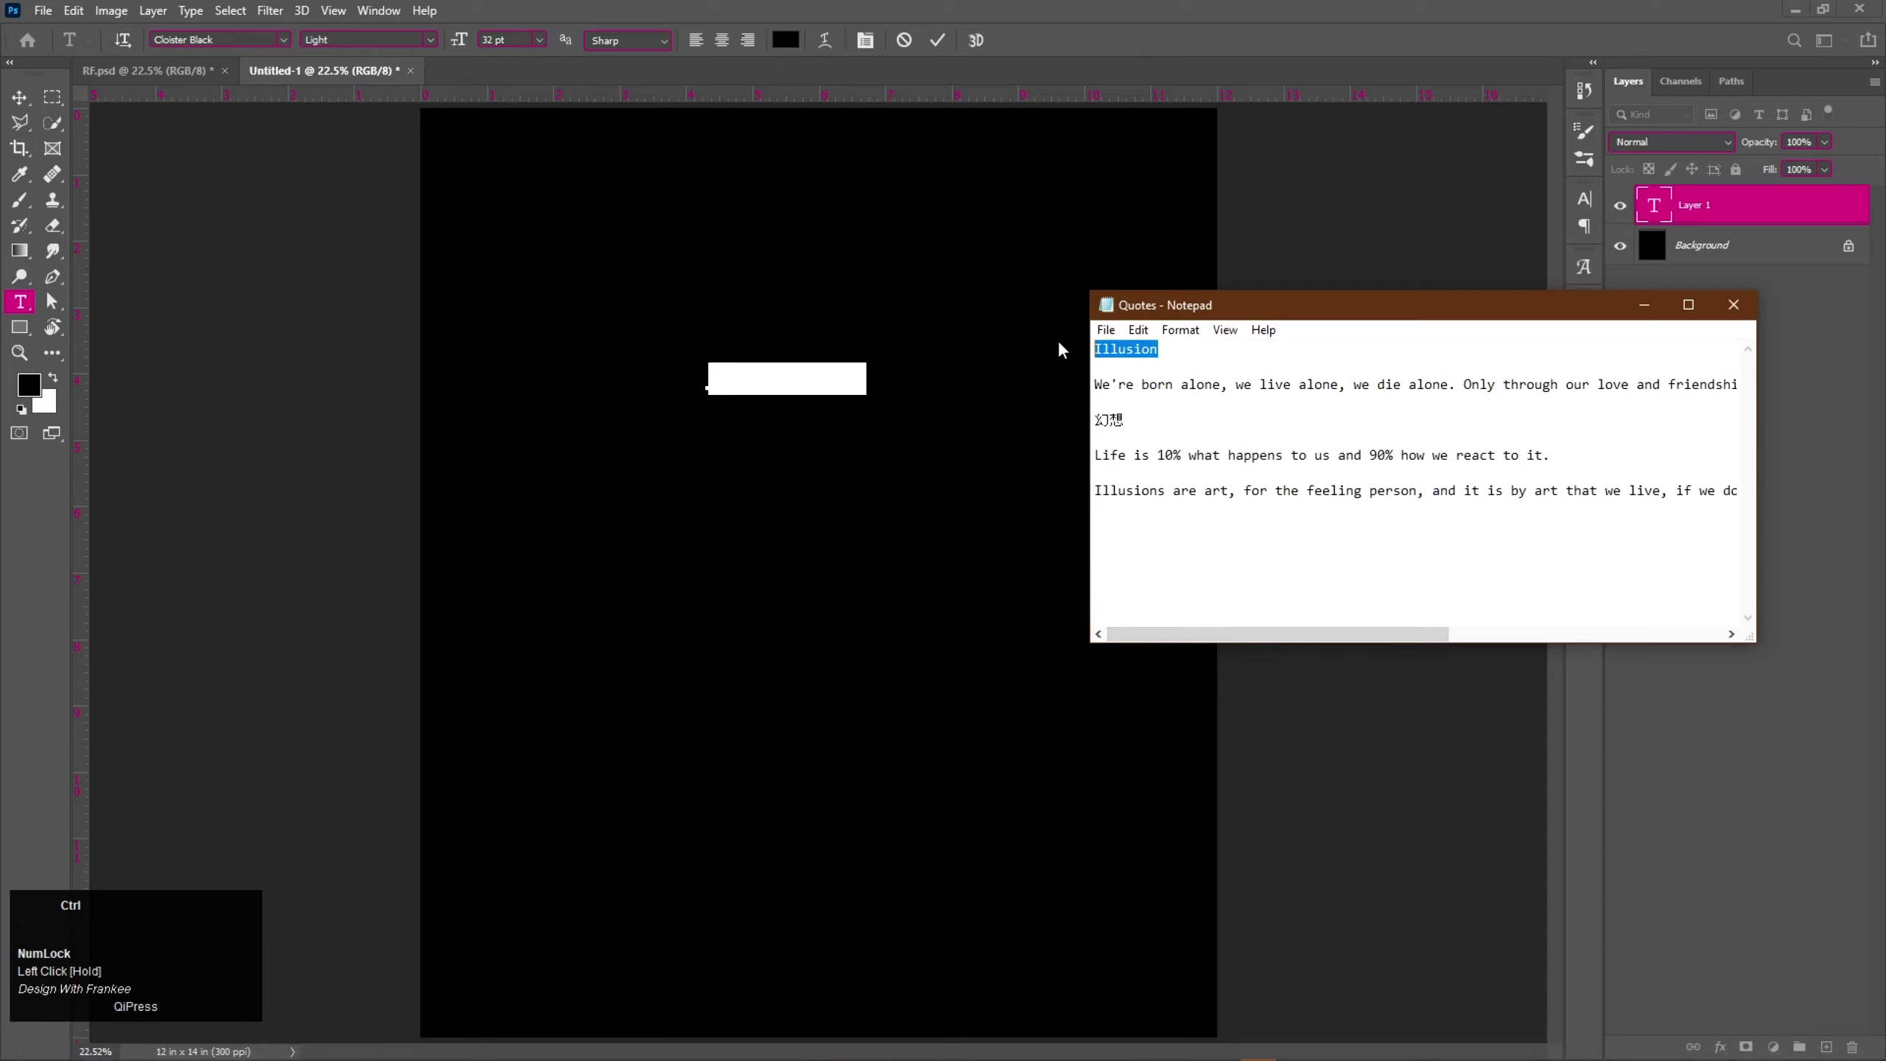
Paste the word 'Illusion' into the new text layer and colour it white.
key("ctrl+c")
left_click(1658, 316)
key("ctrl+v")
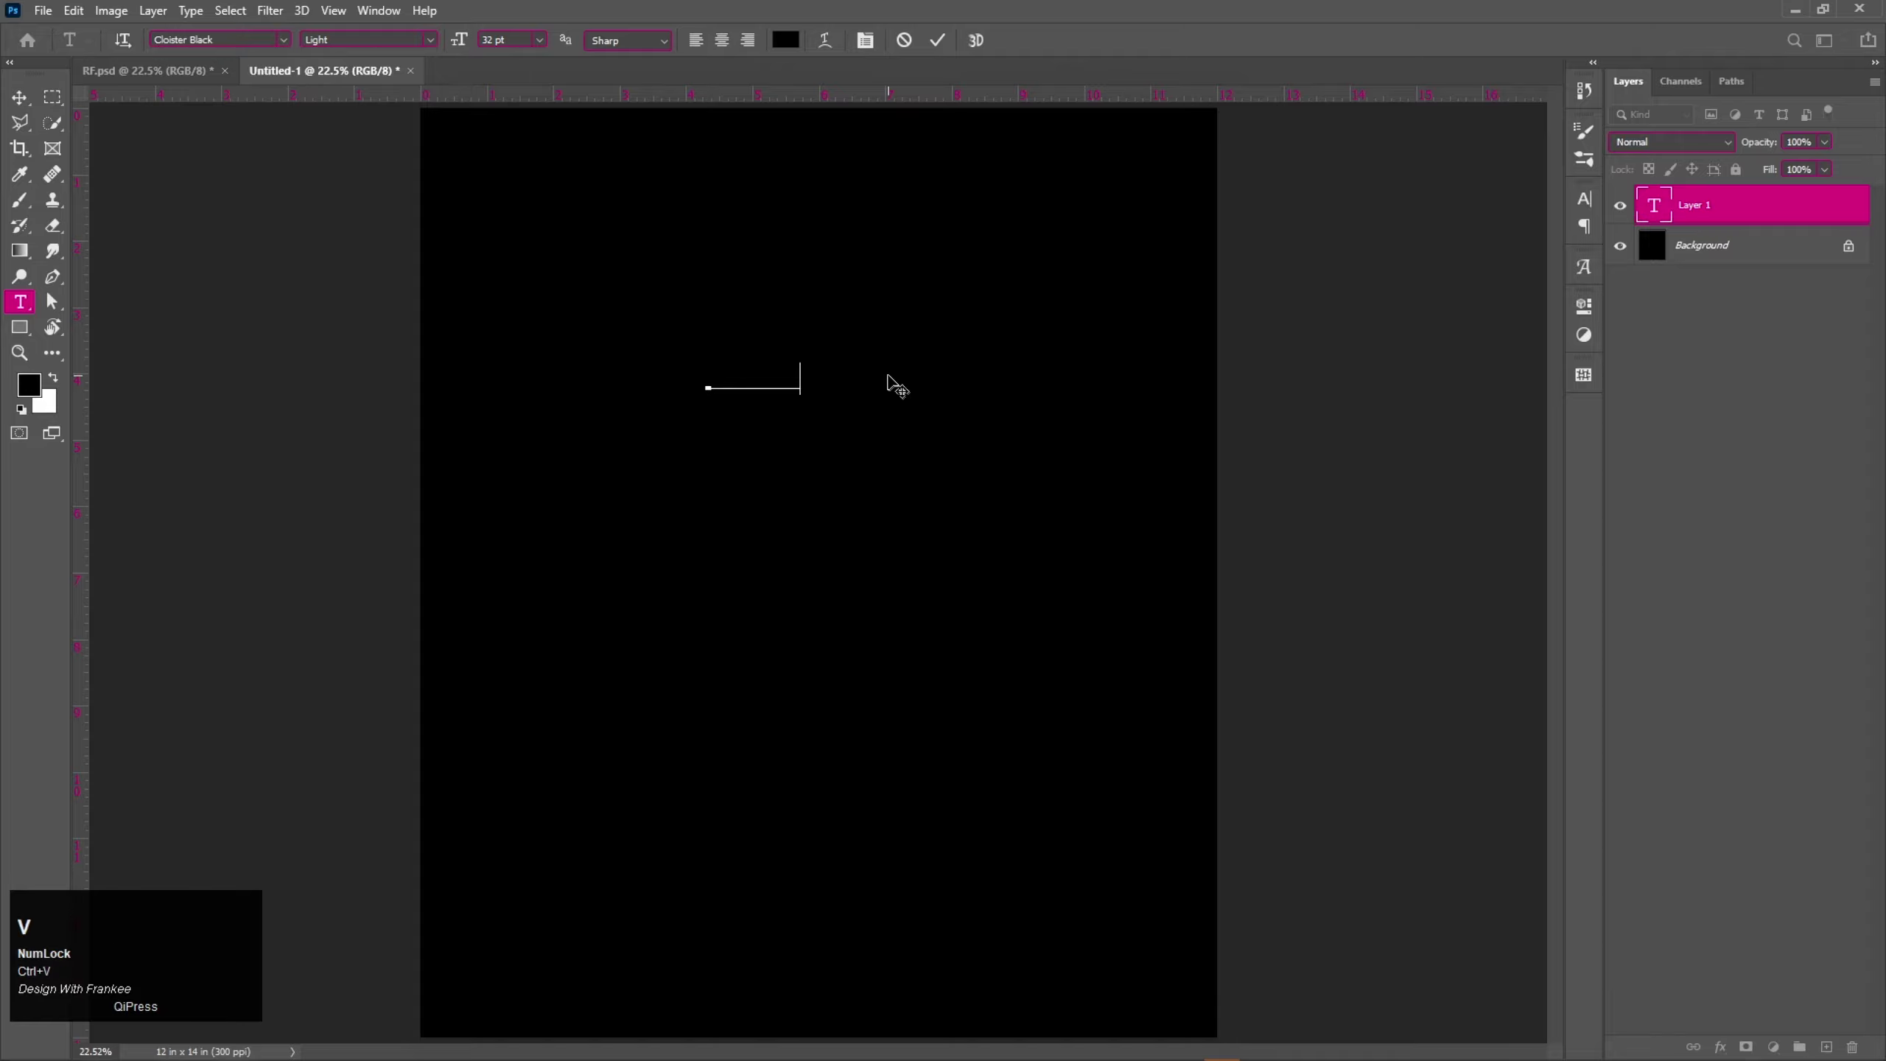
key("ctrl+a")
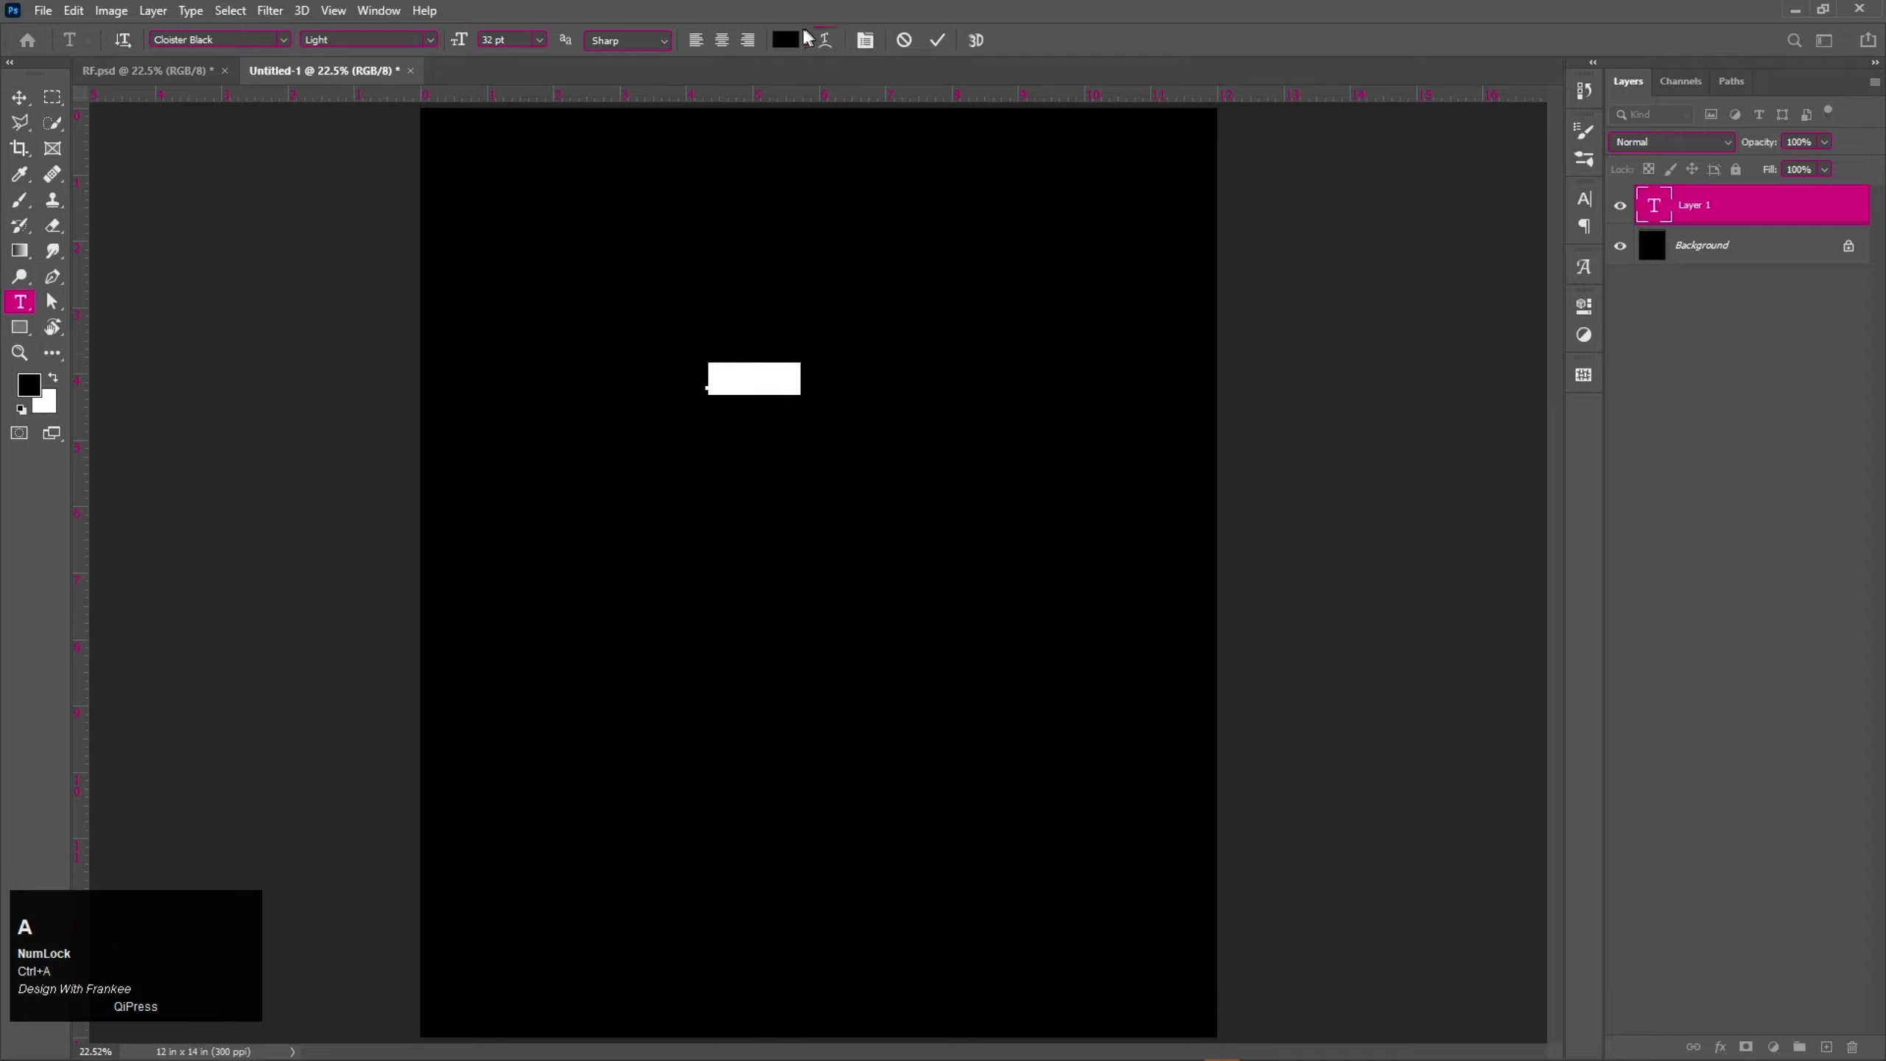
left_click(796, 42)
left_click(1393, 234)
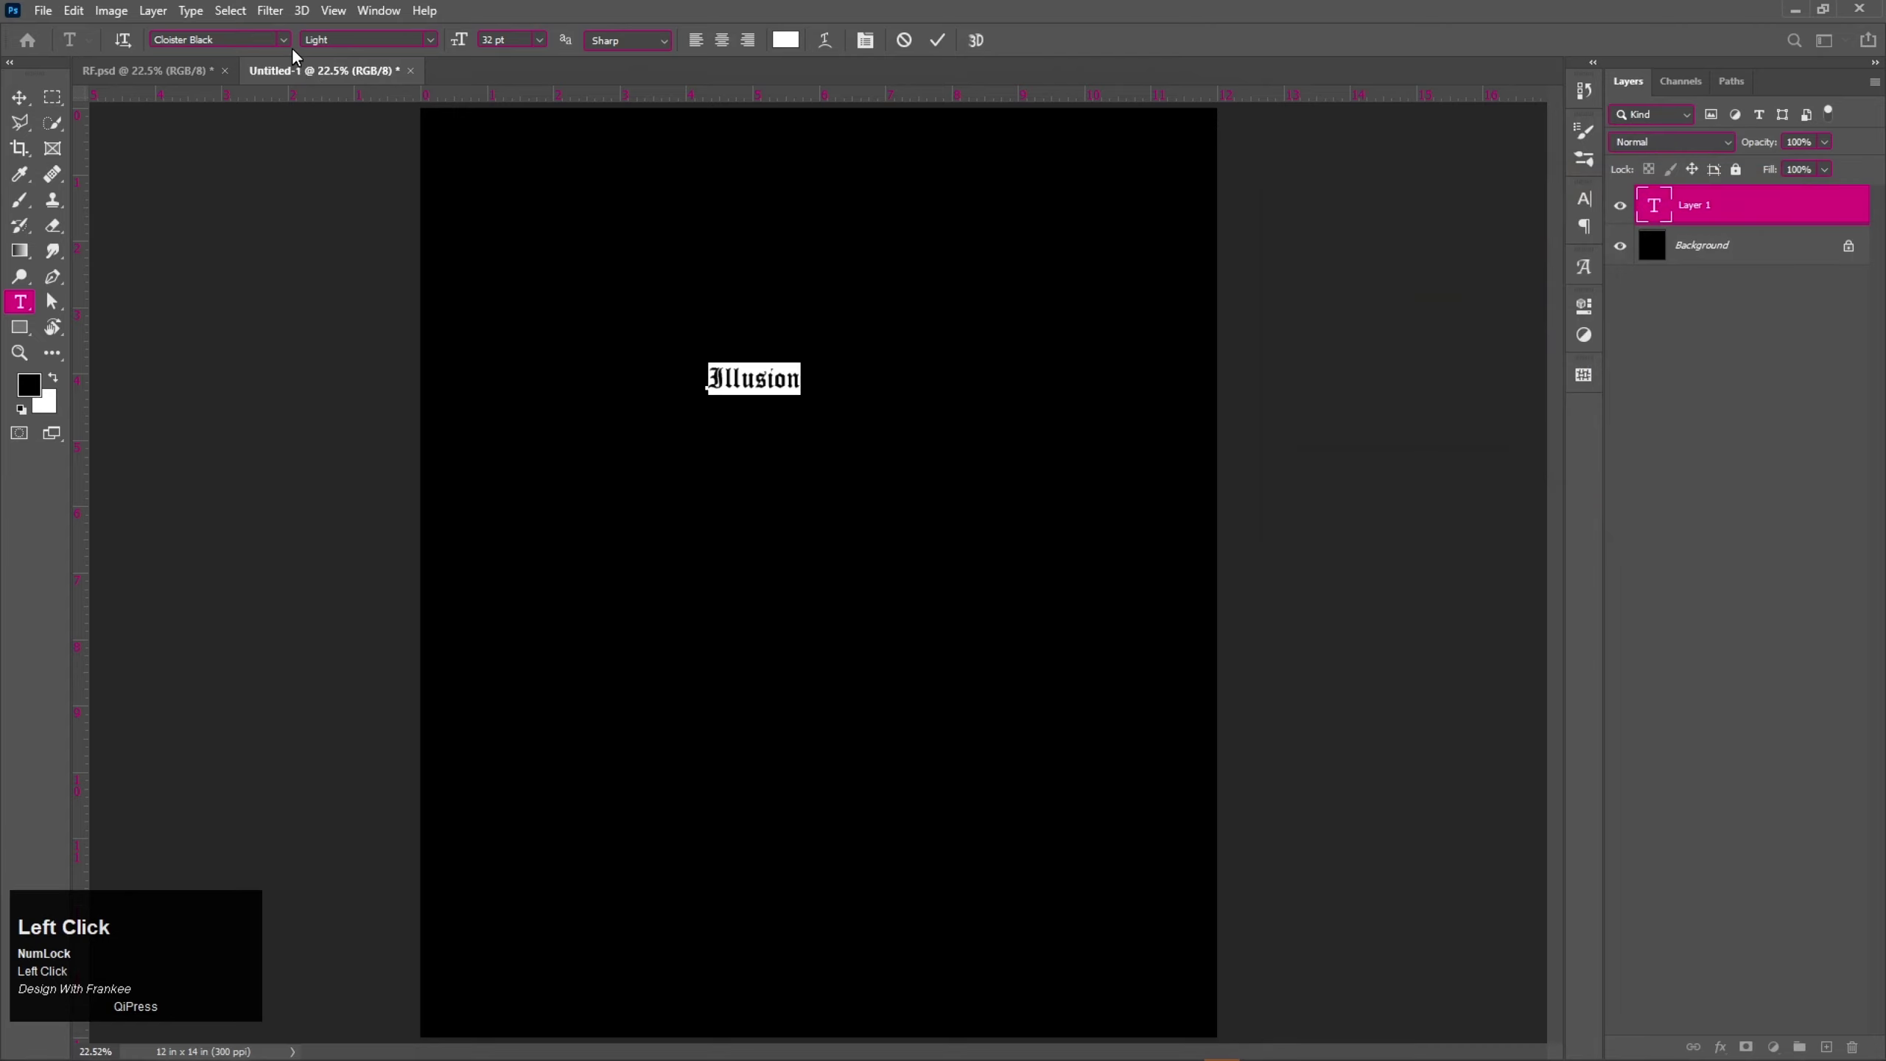
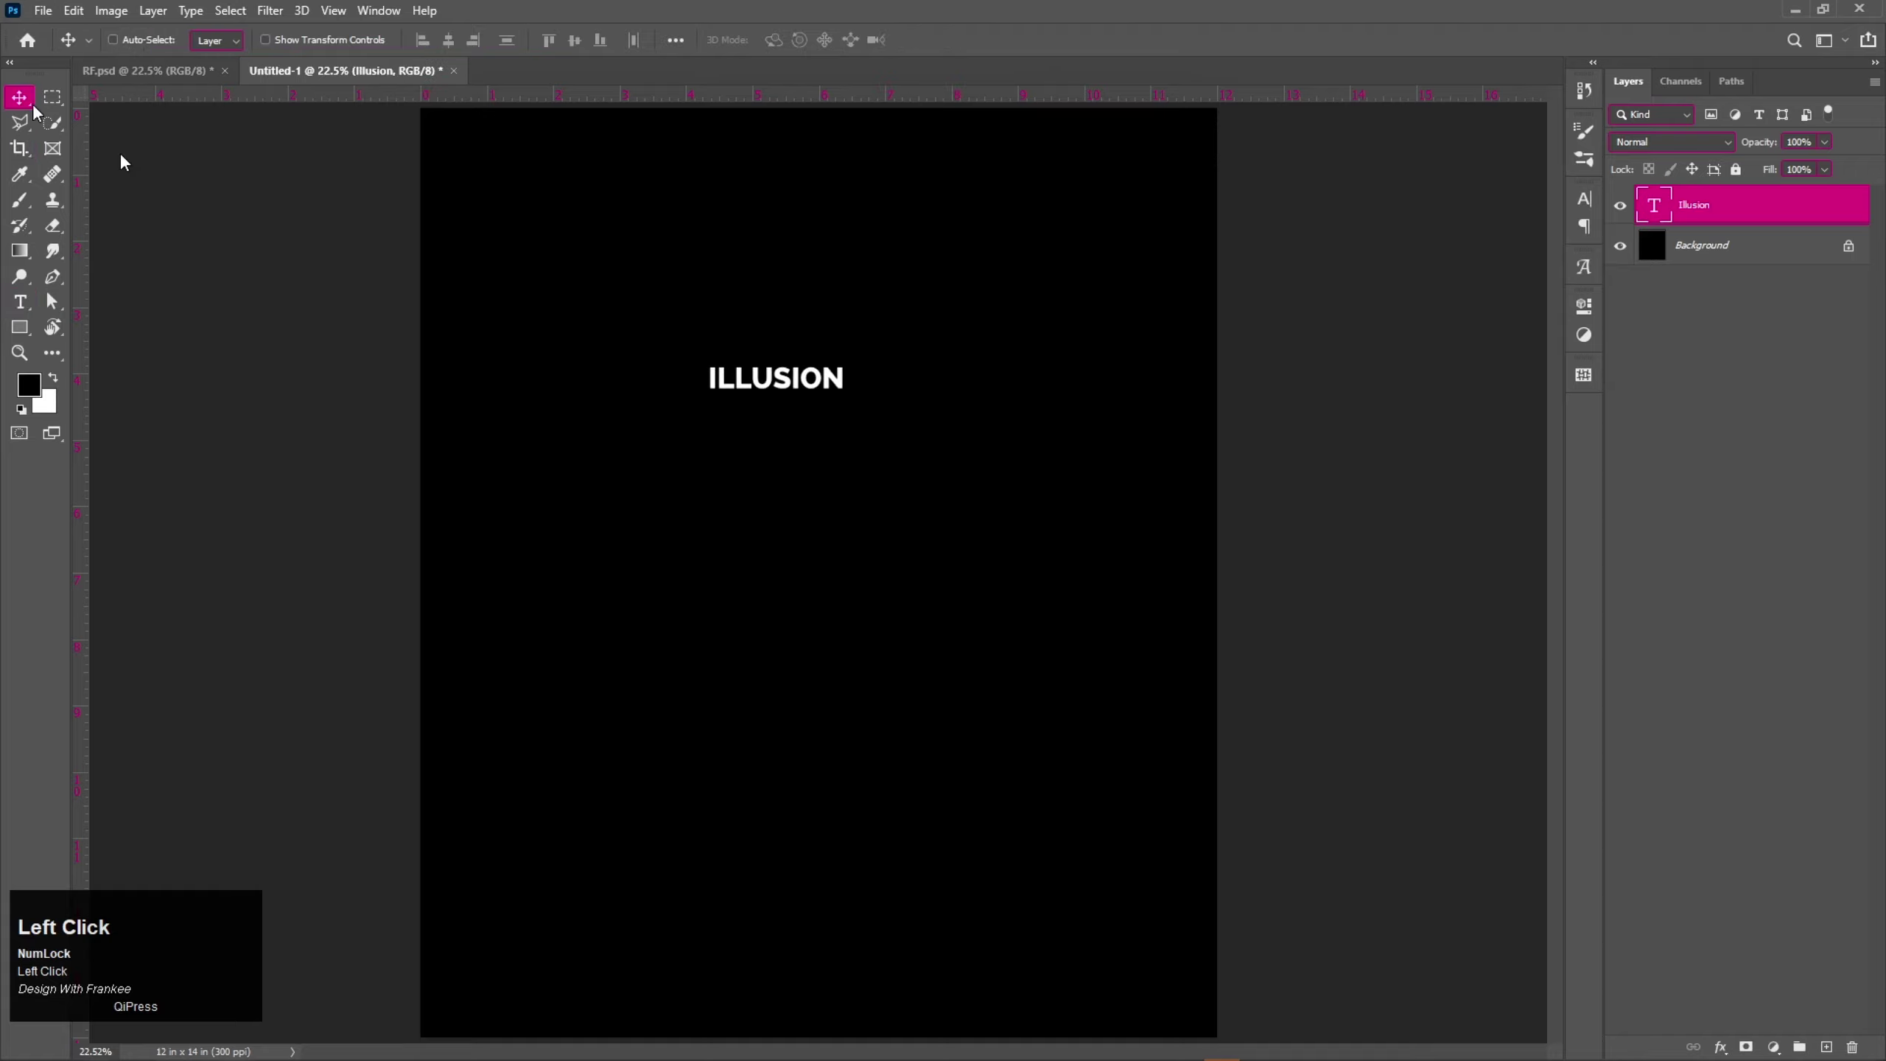
Start a free transform to scale up the ILLUSION text.
key("v")
key("ctrl+t")
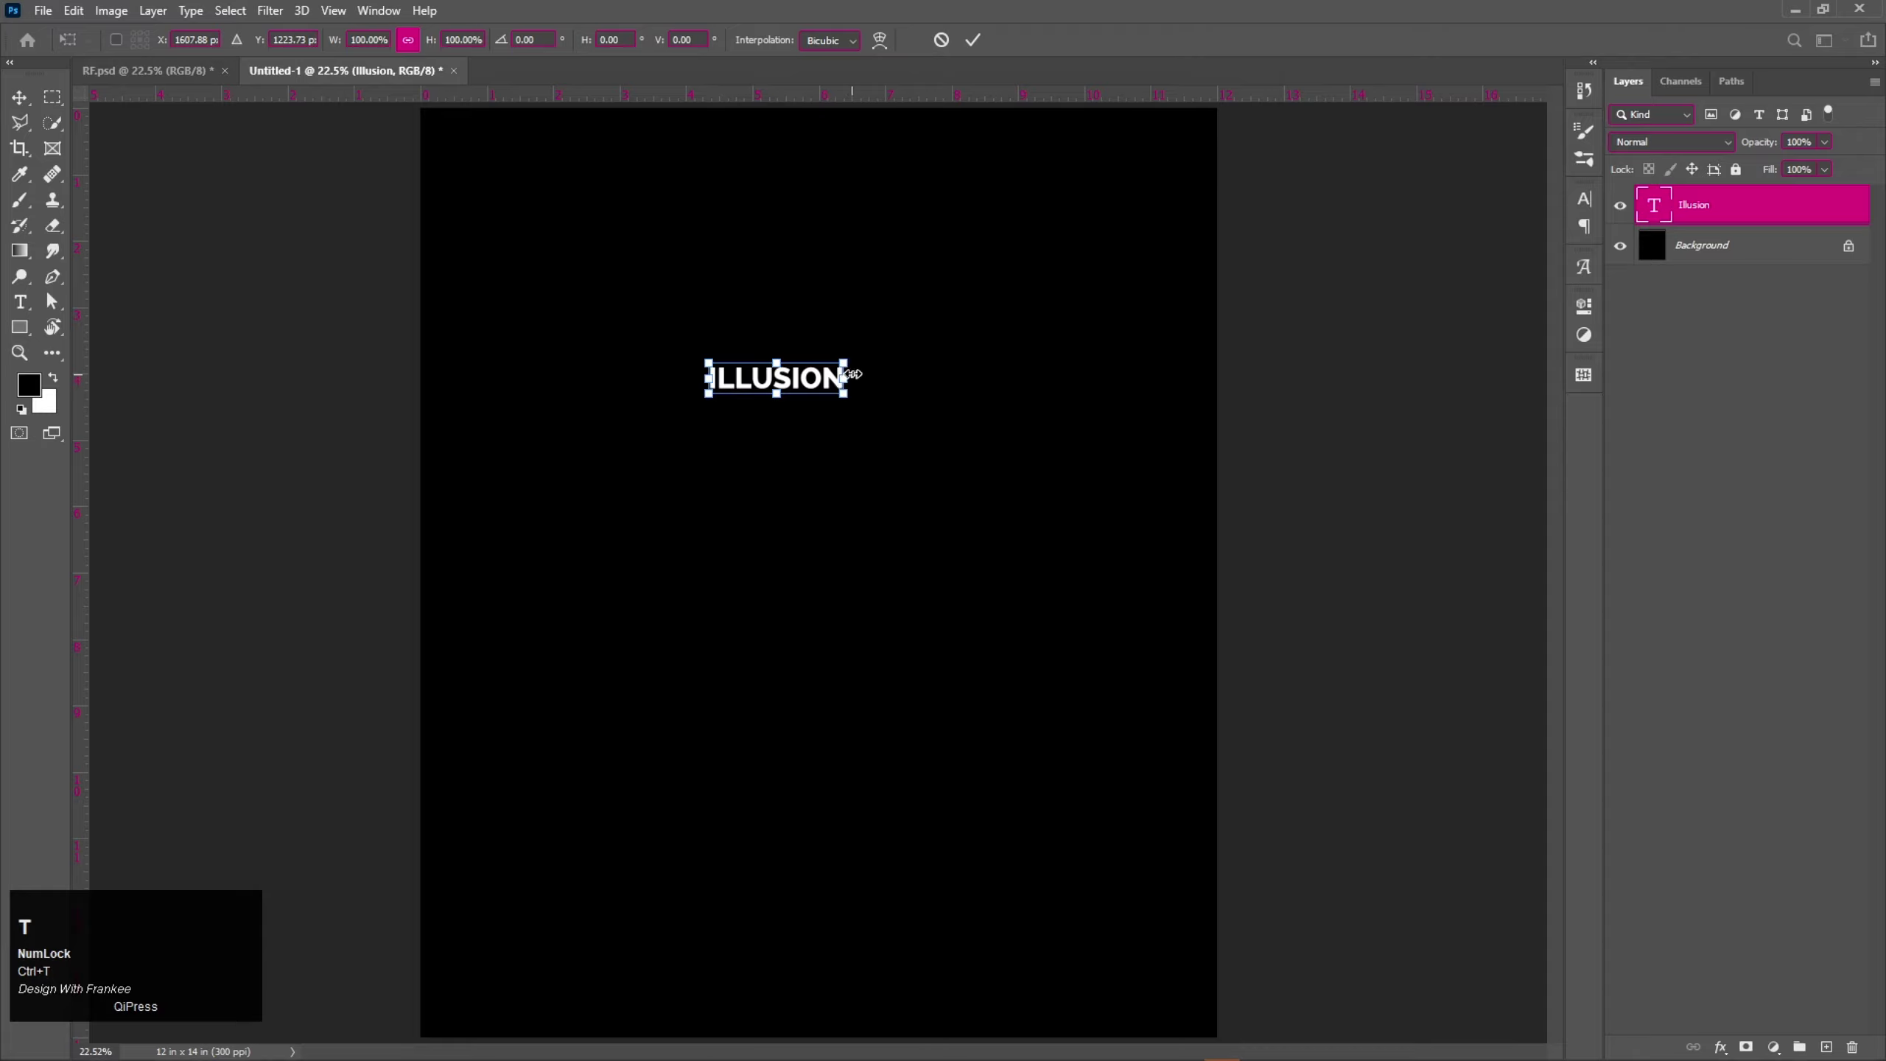
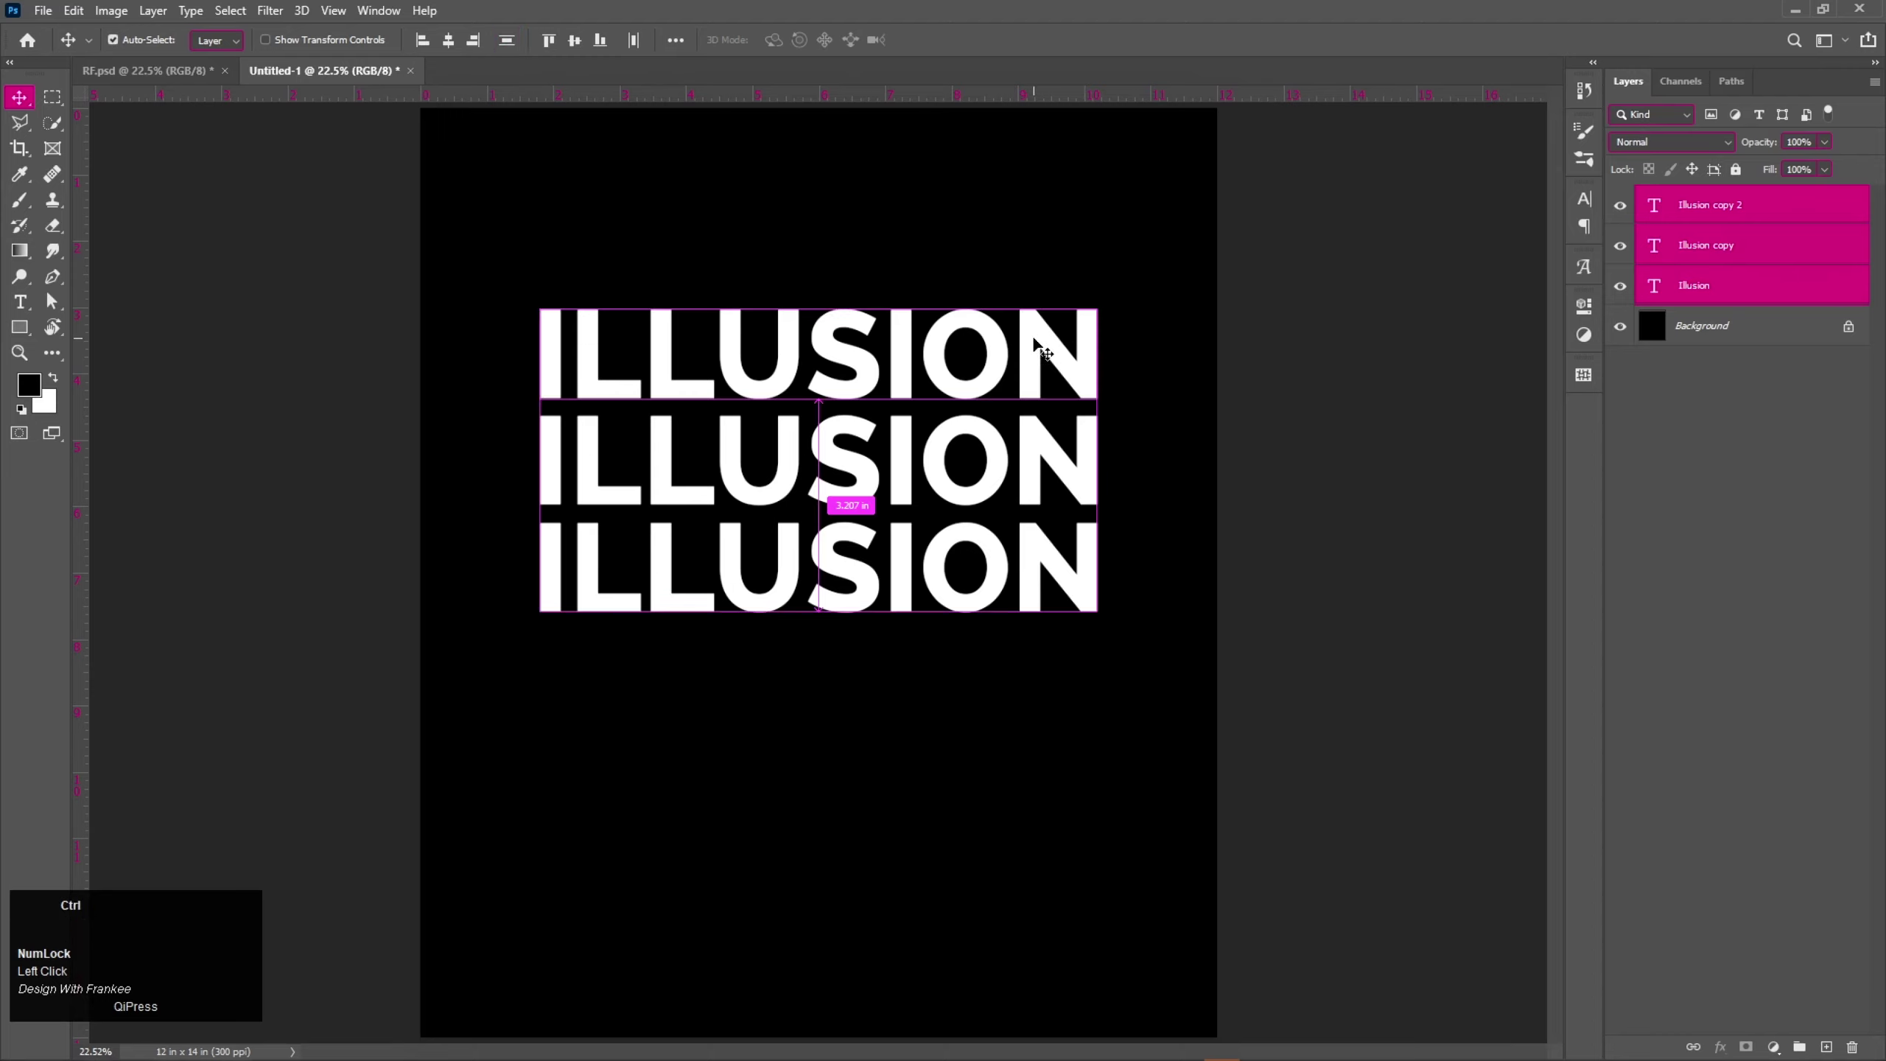
Group the three ILLUSION rows, duplicate and merge the copy, and hide the original group.
key("ctrl+g")
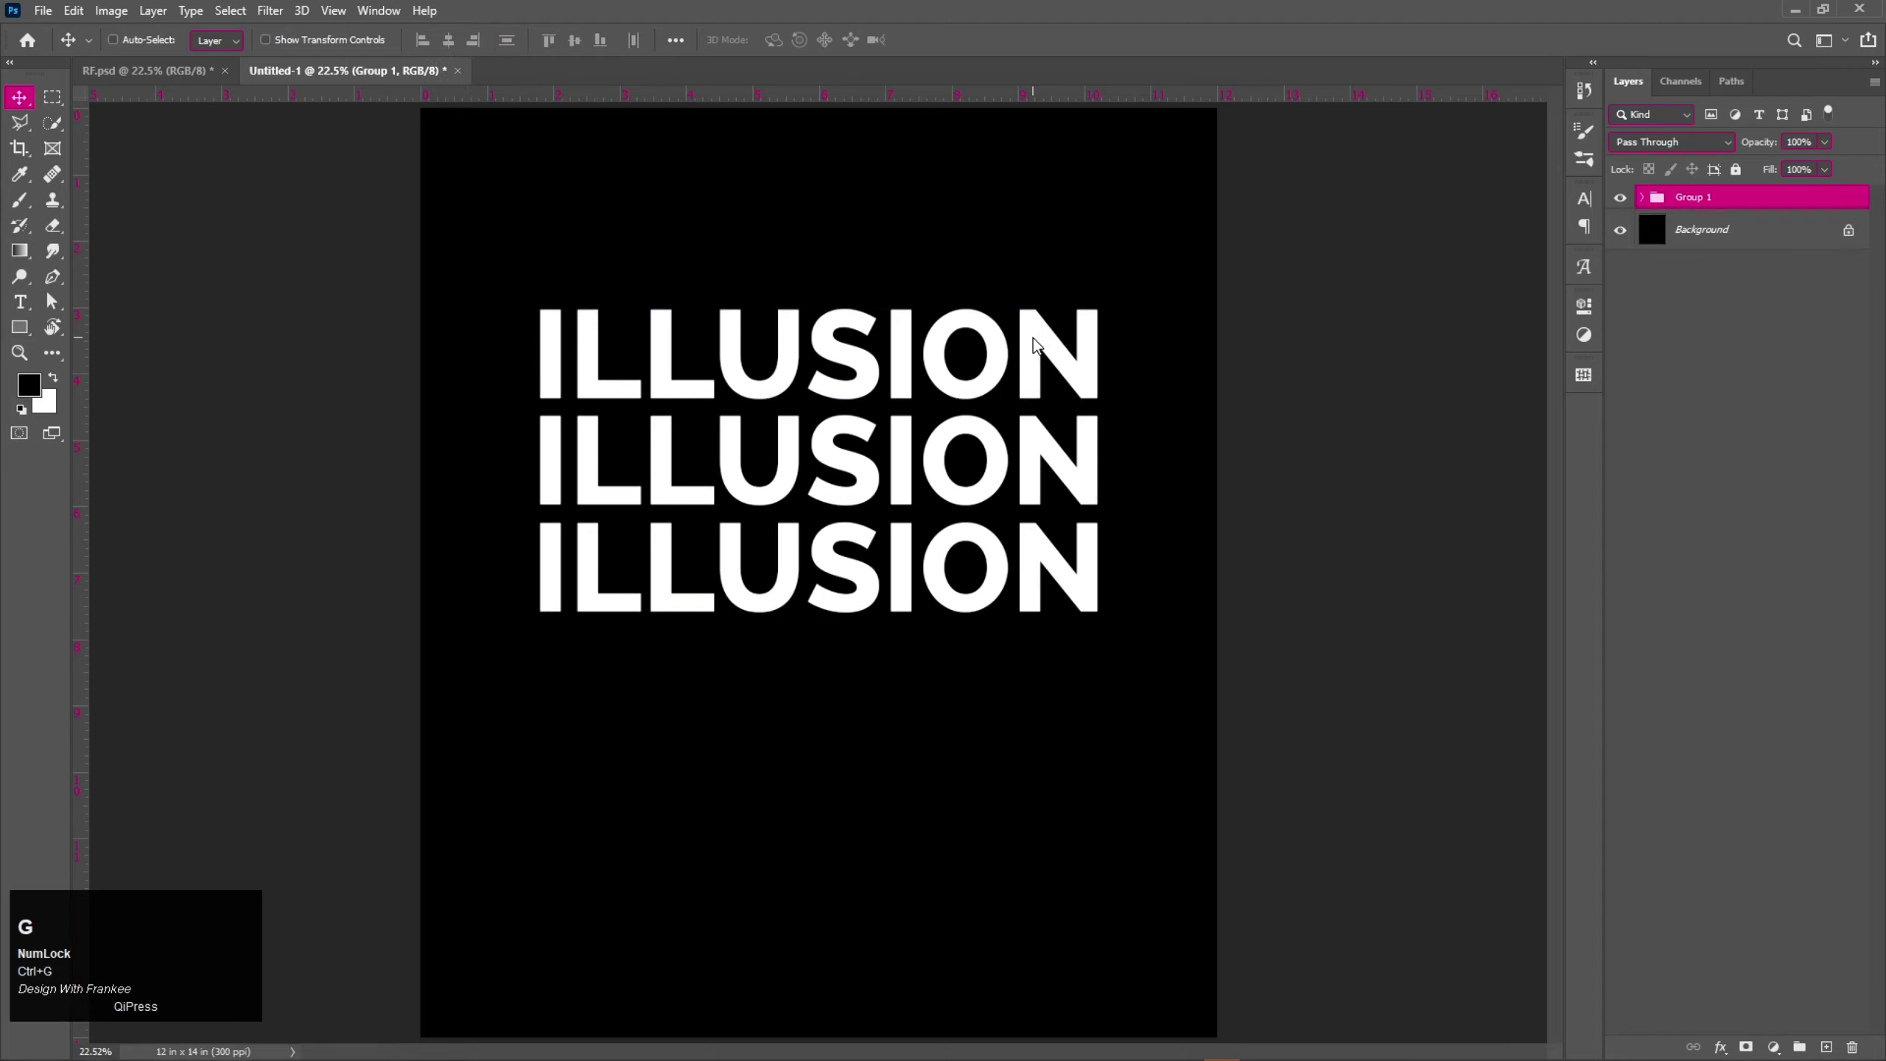
key("ctrl+g")
key("ctrl+j")
key("ctrl+e")
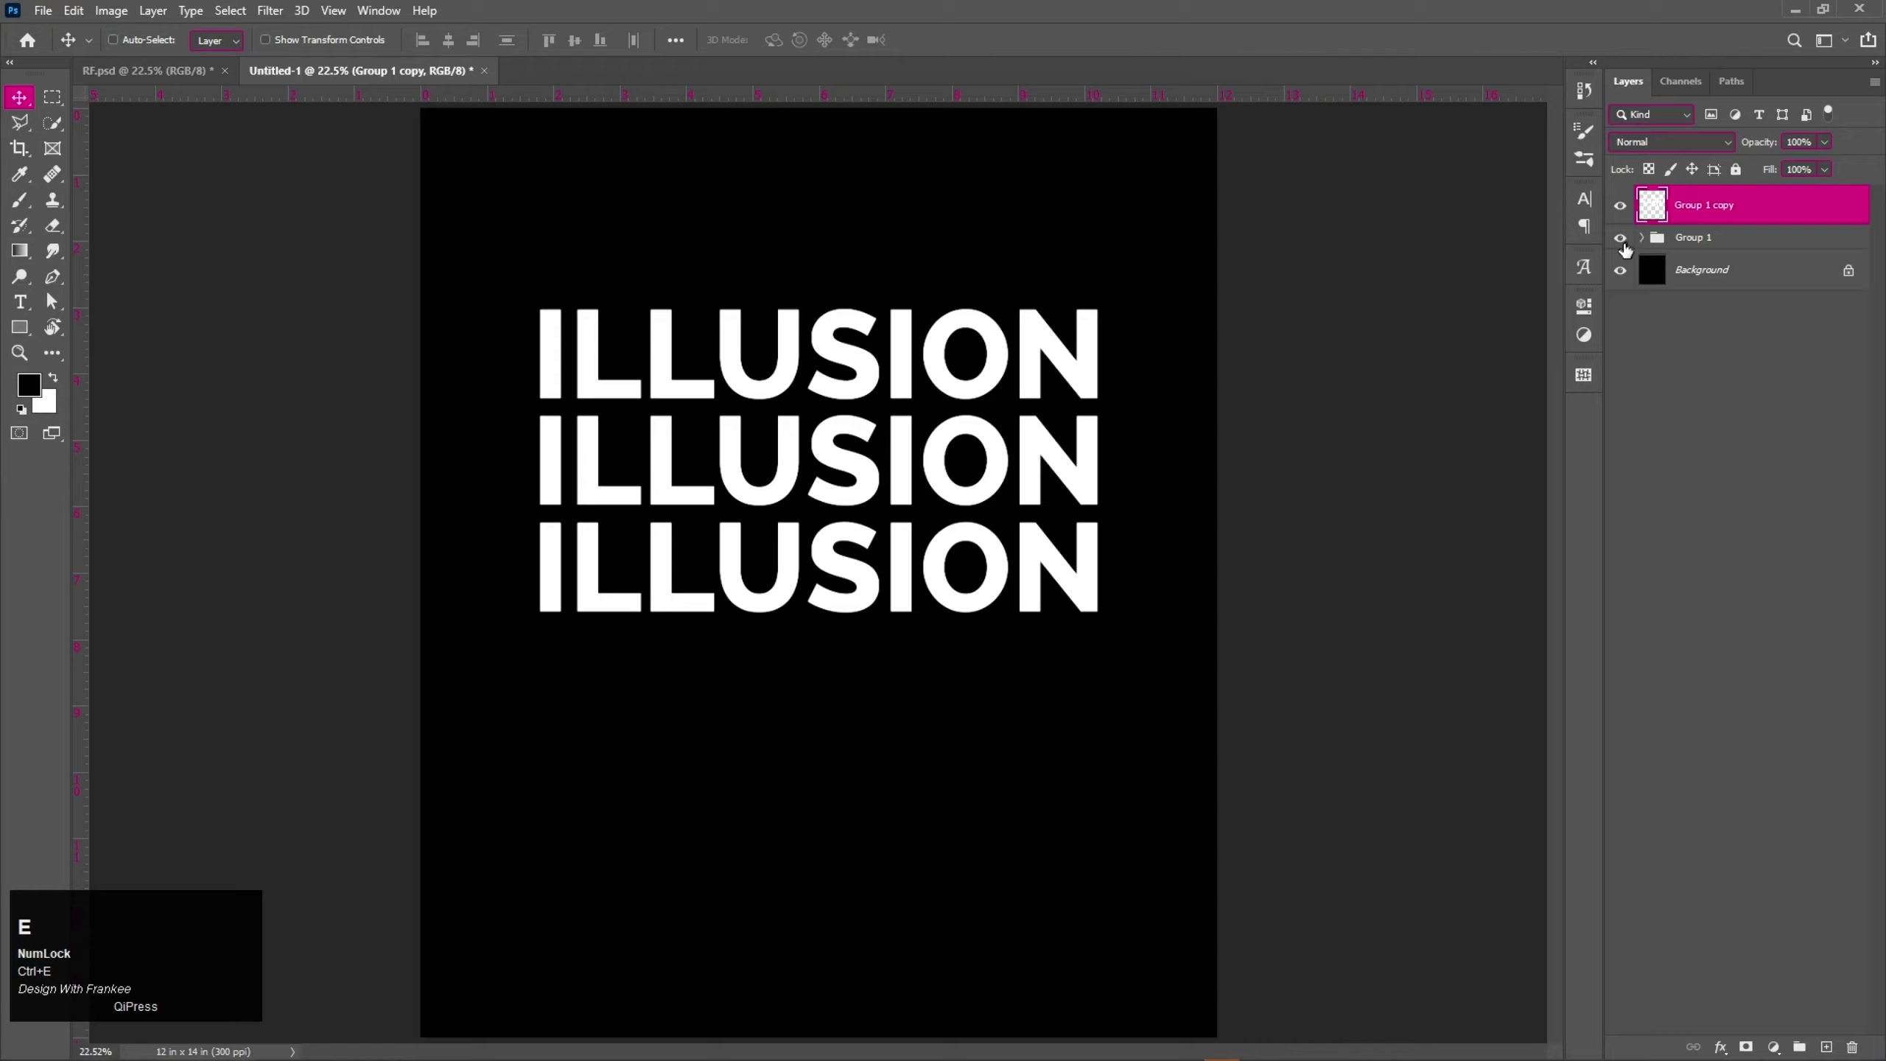
left_click(1633, 252)
Convert the merged ILLUSION copy to a smart object and begin rotating it upright.
right_click(1728, 207)
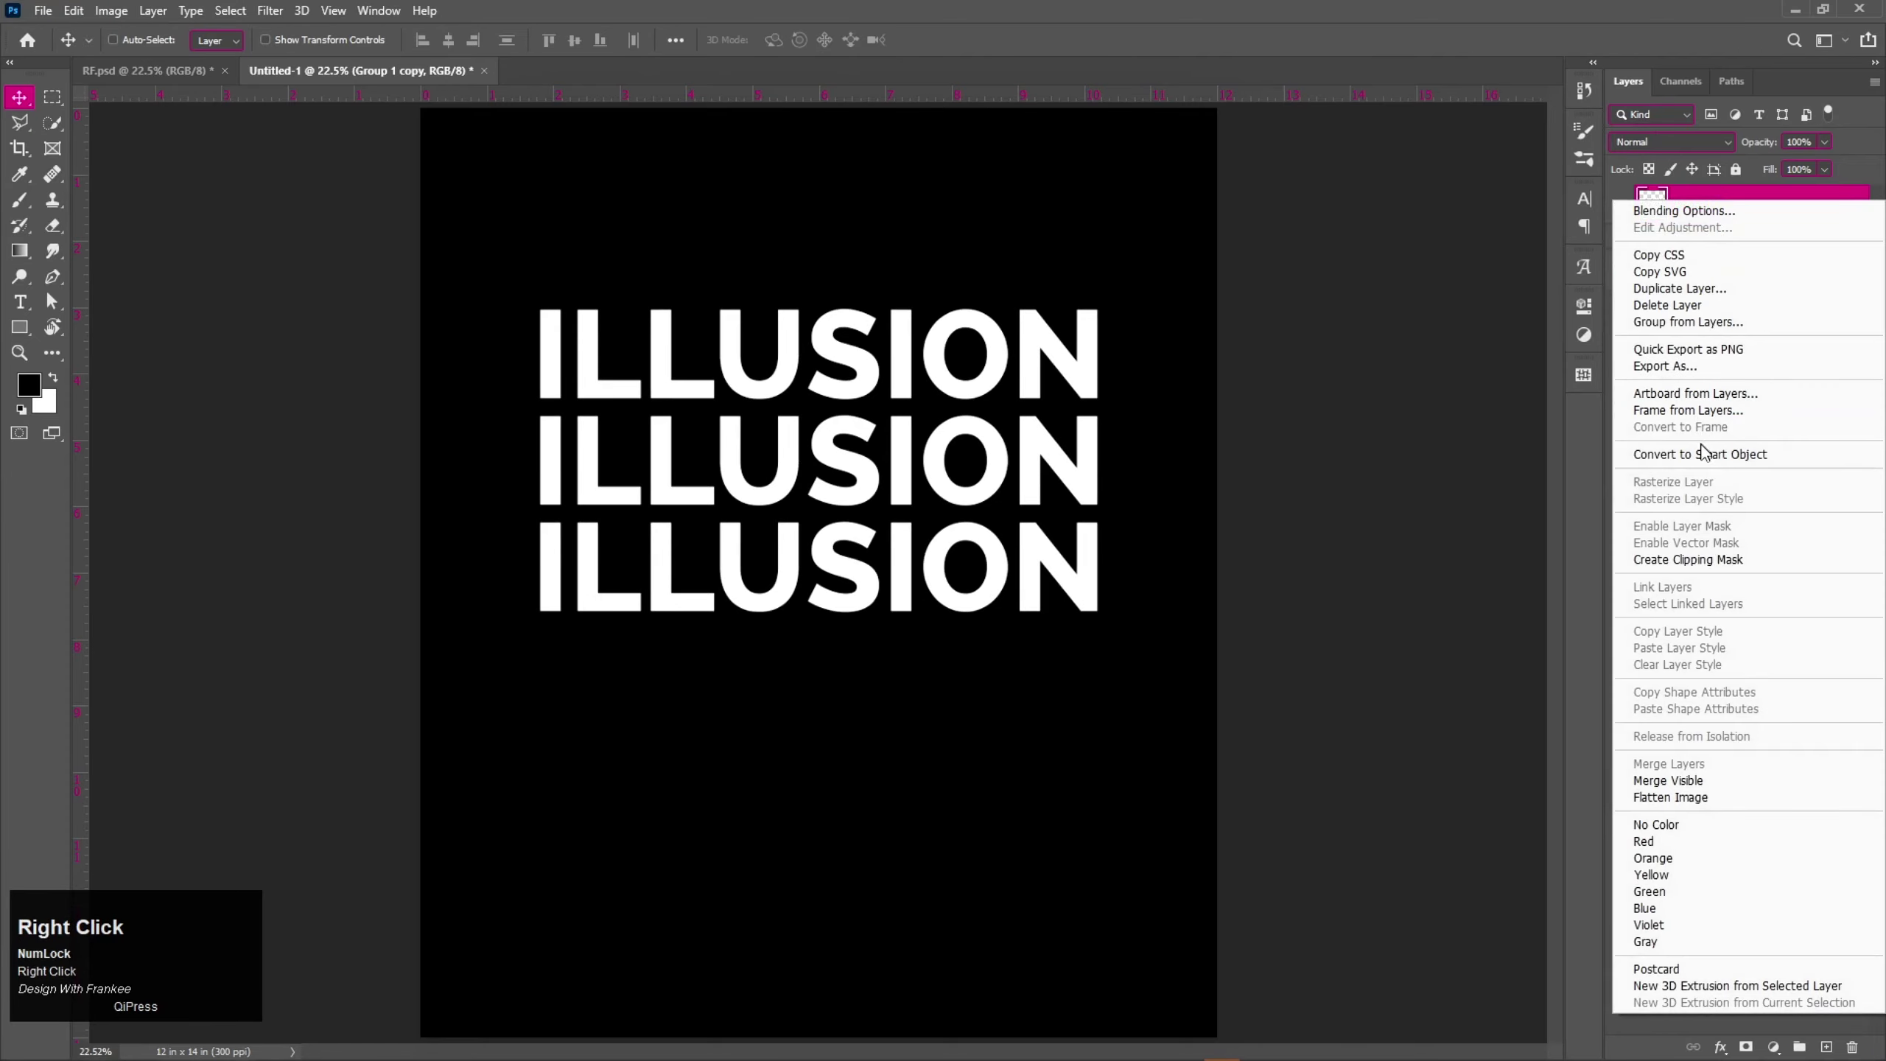
left_click(1707, 456)
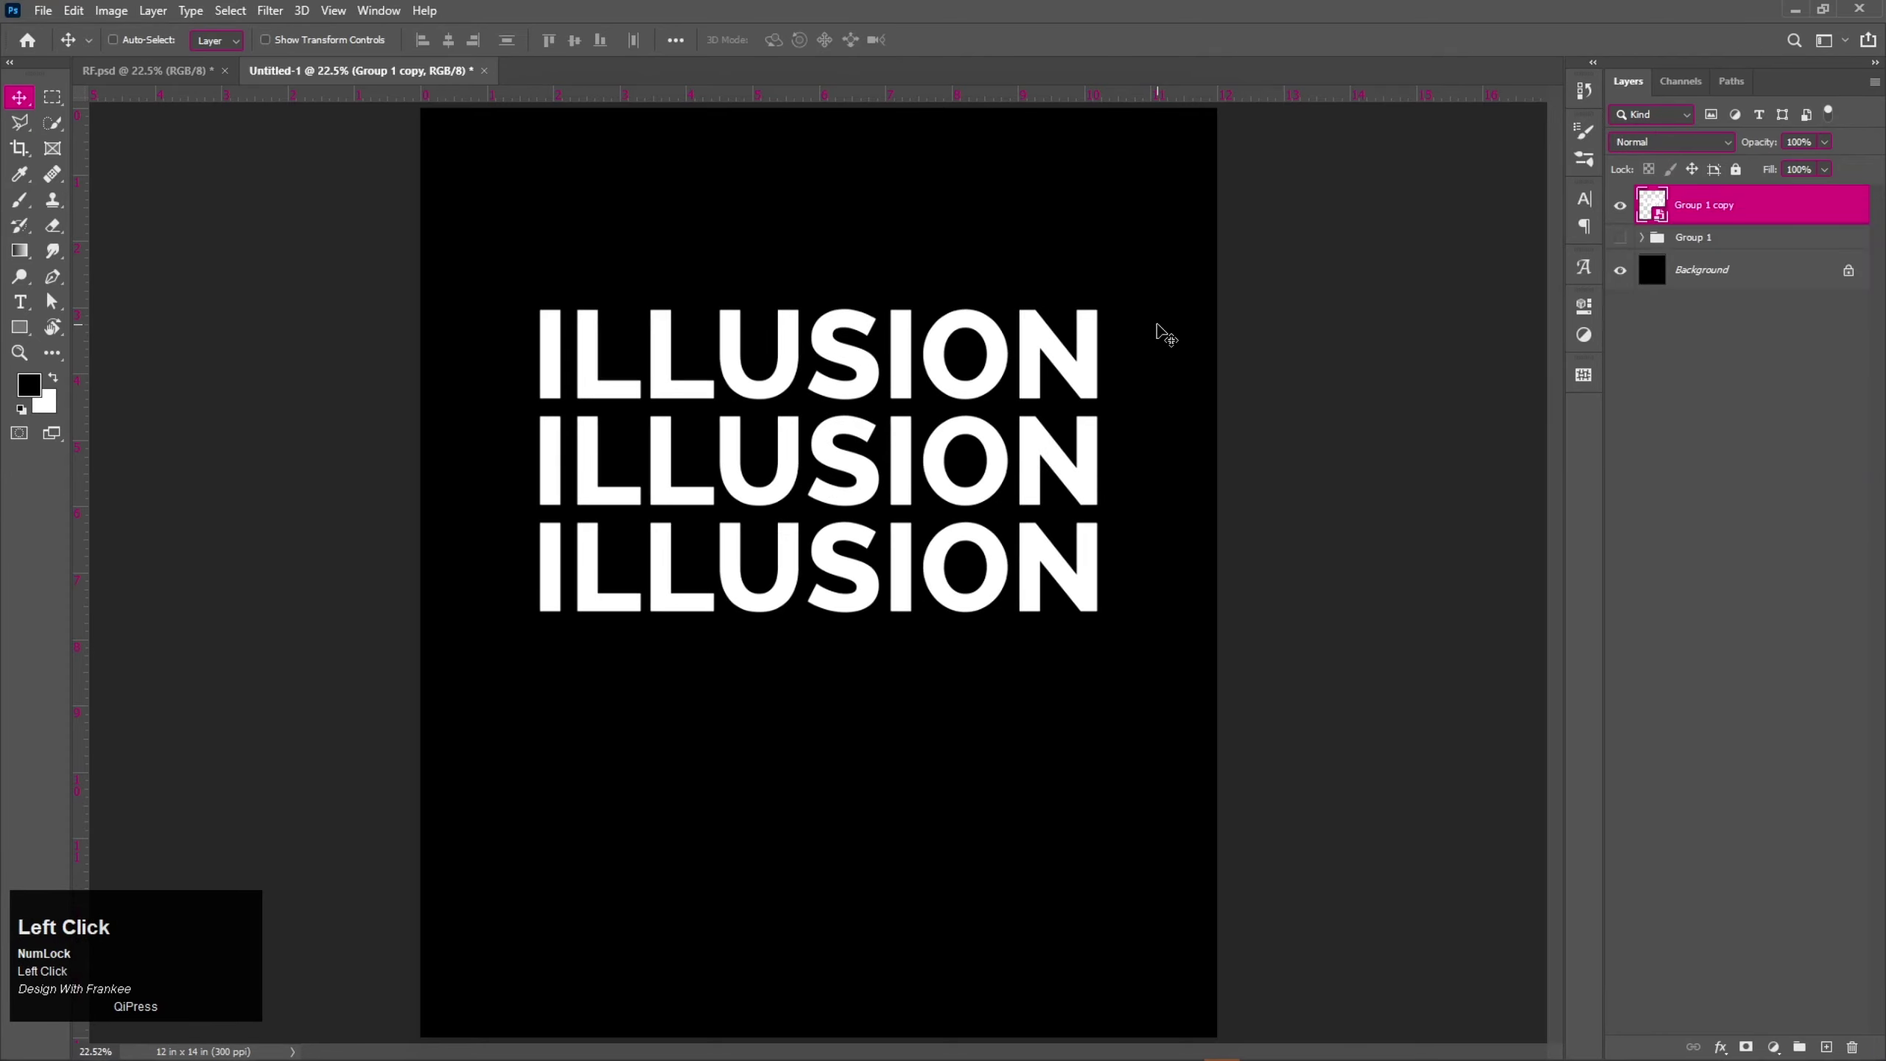
key("ctrl+t")
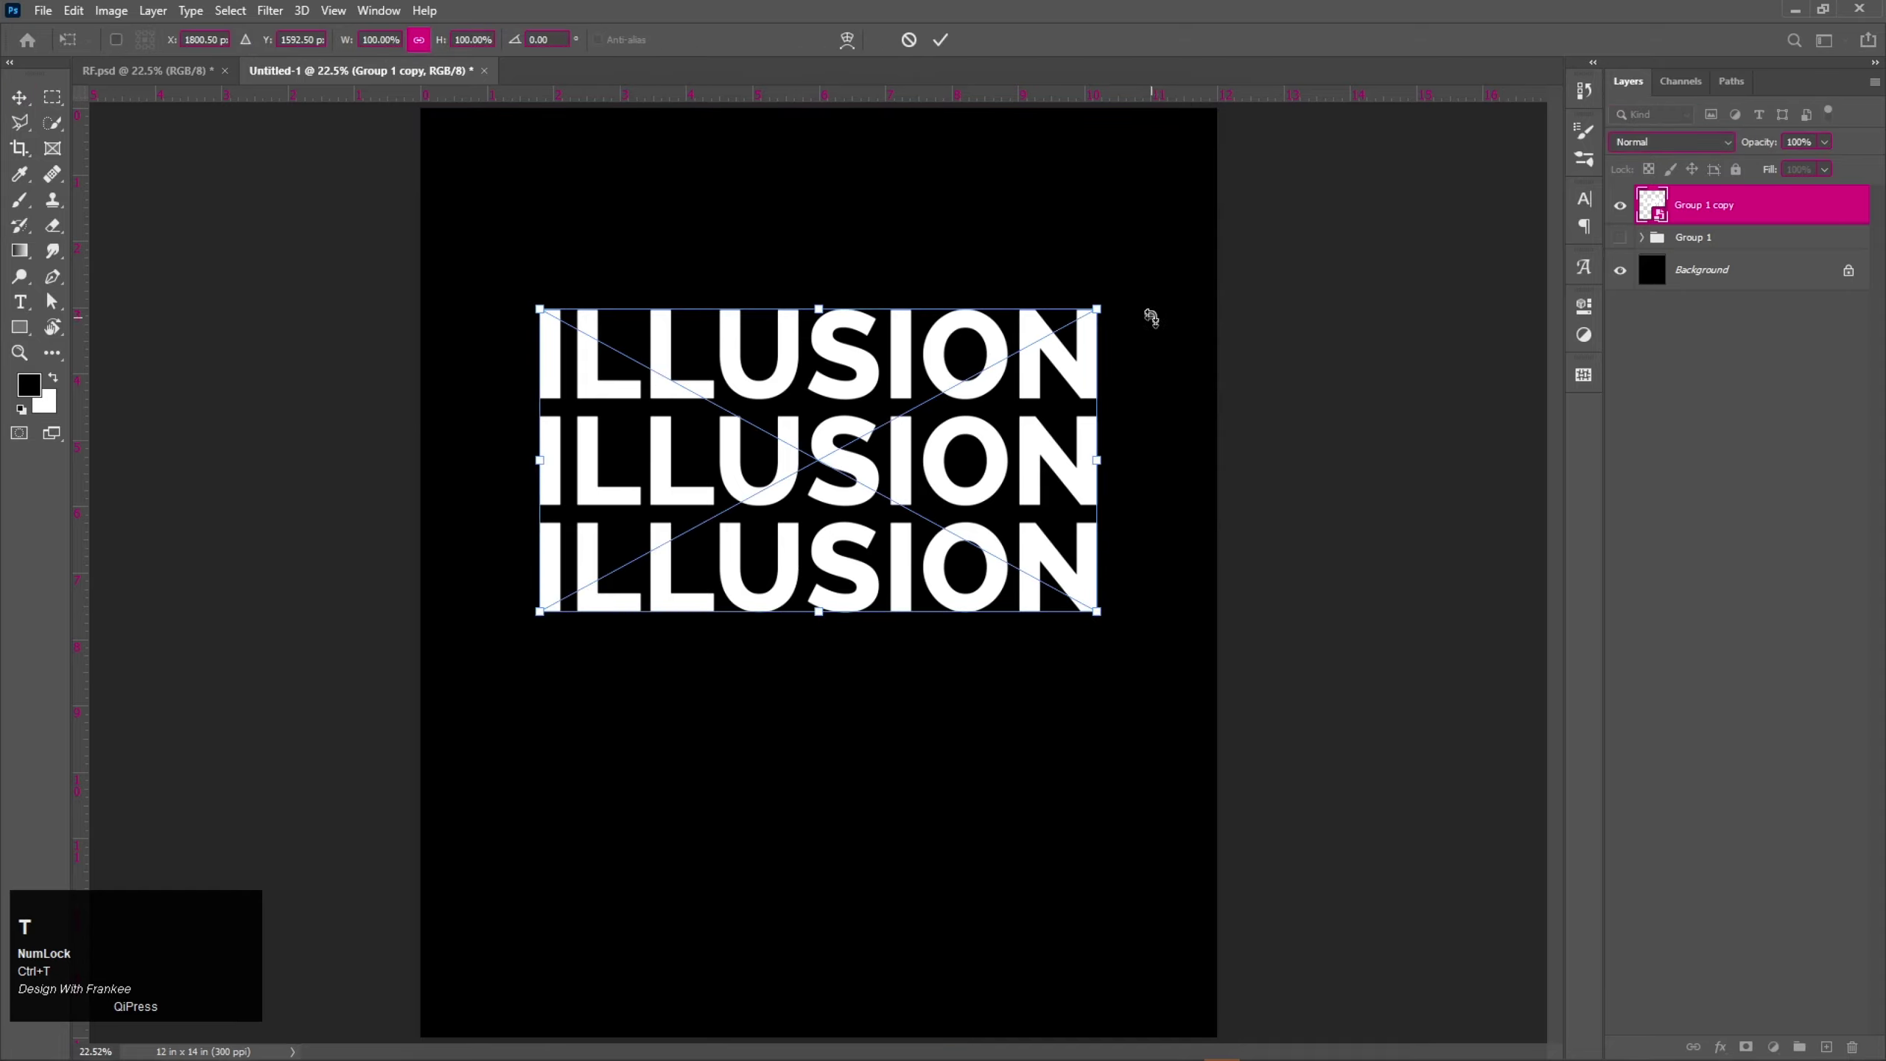
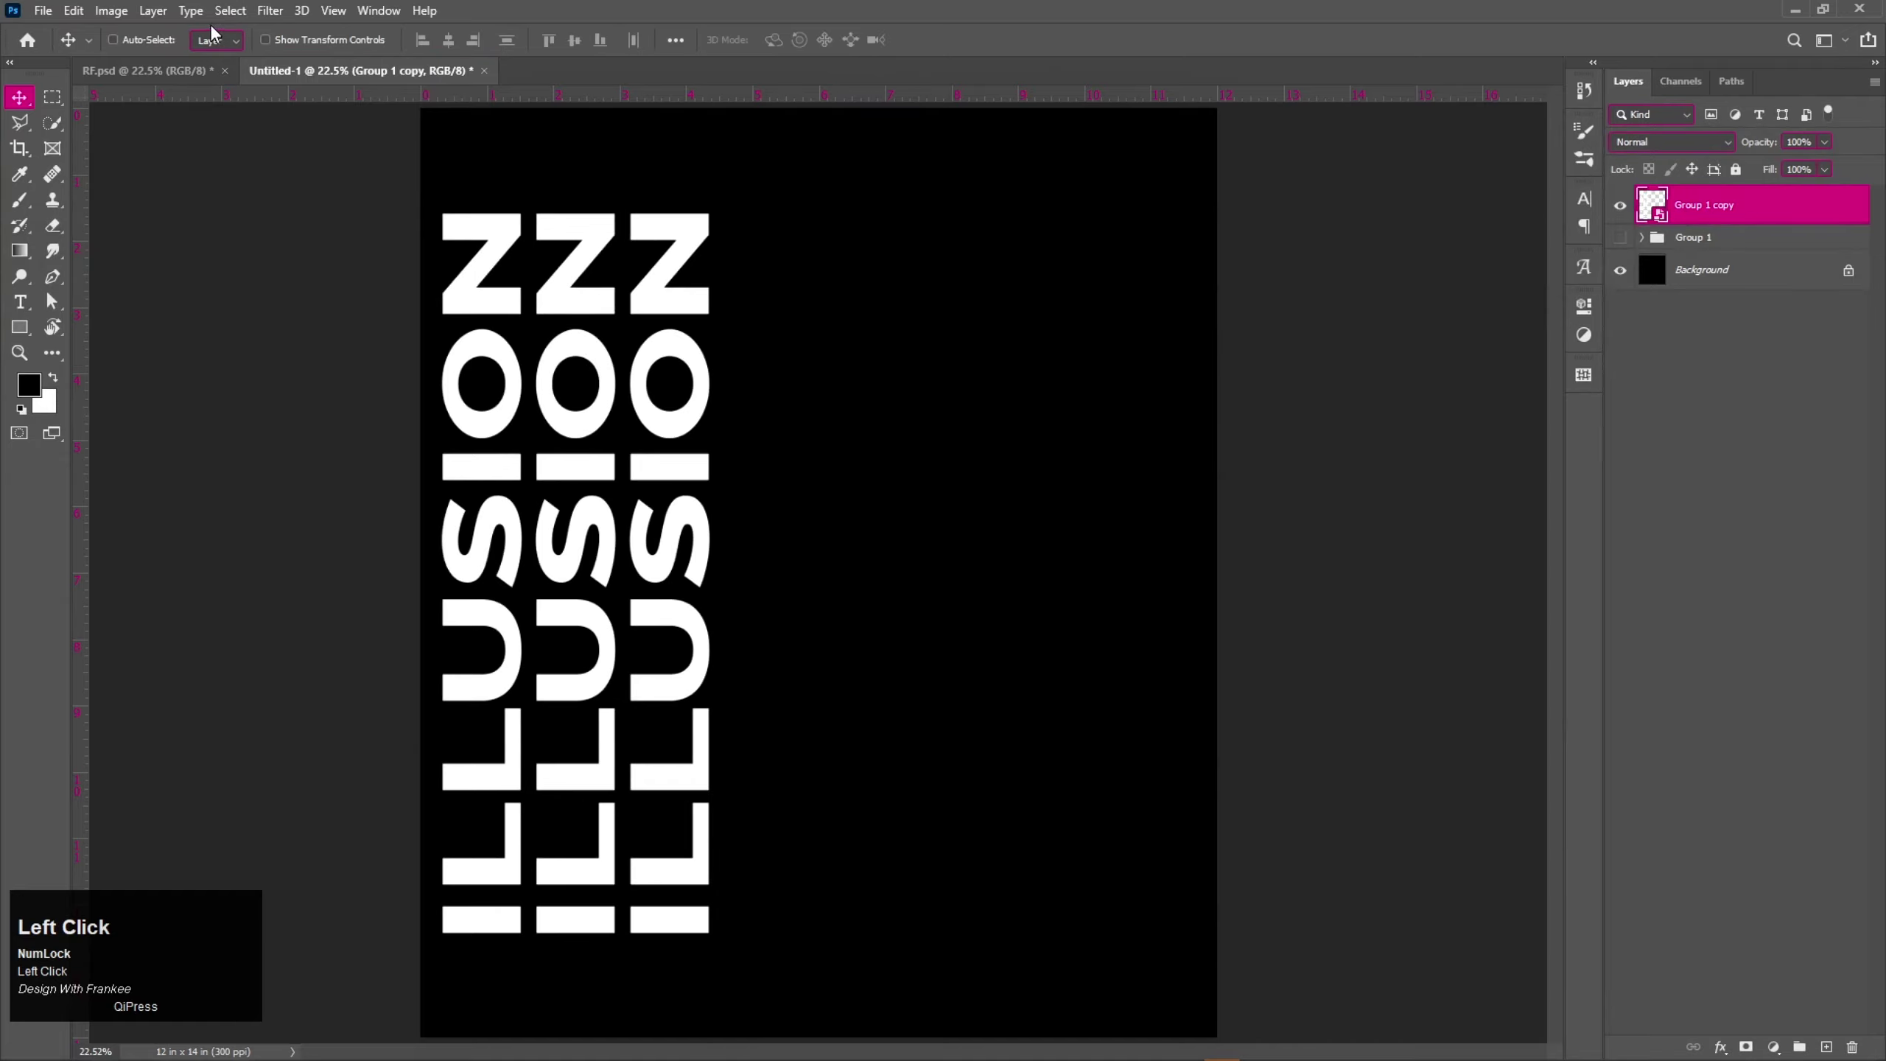
Apply a Liquify filter swirling the vertical ILLUSION text and collapse its filter listing.
left_click(276, 16)
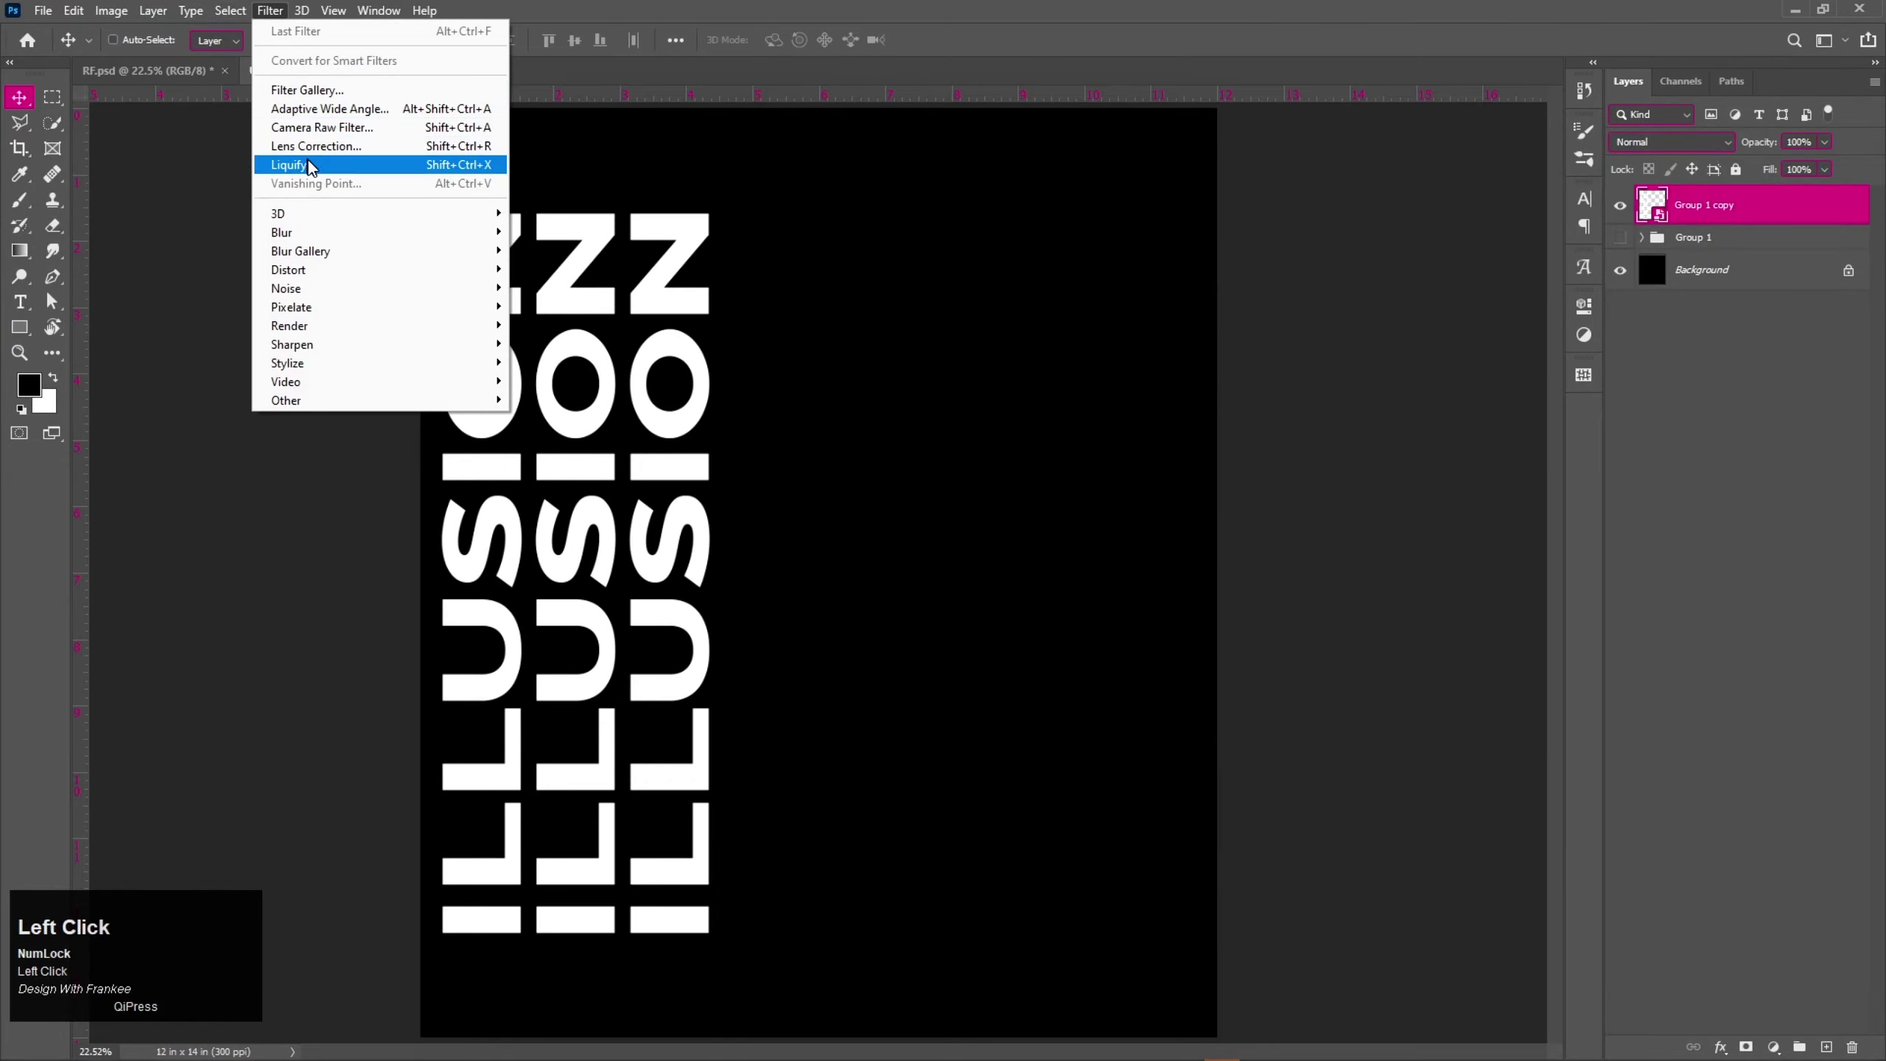
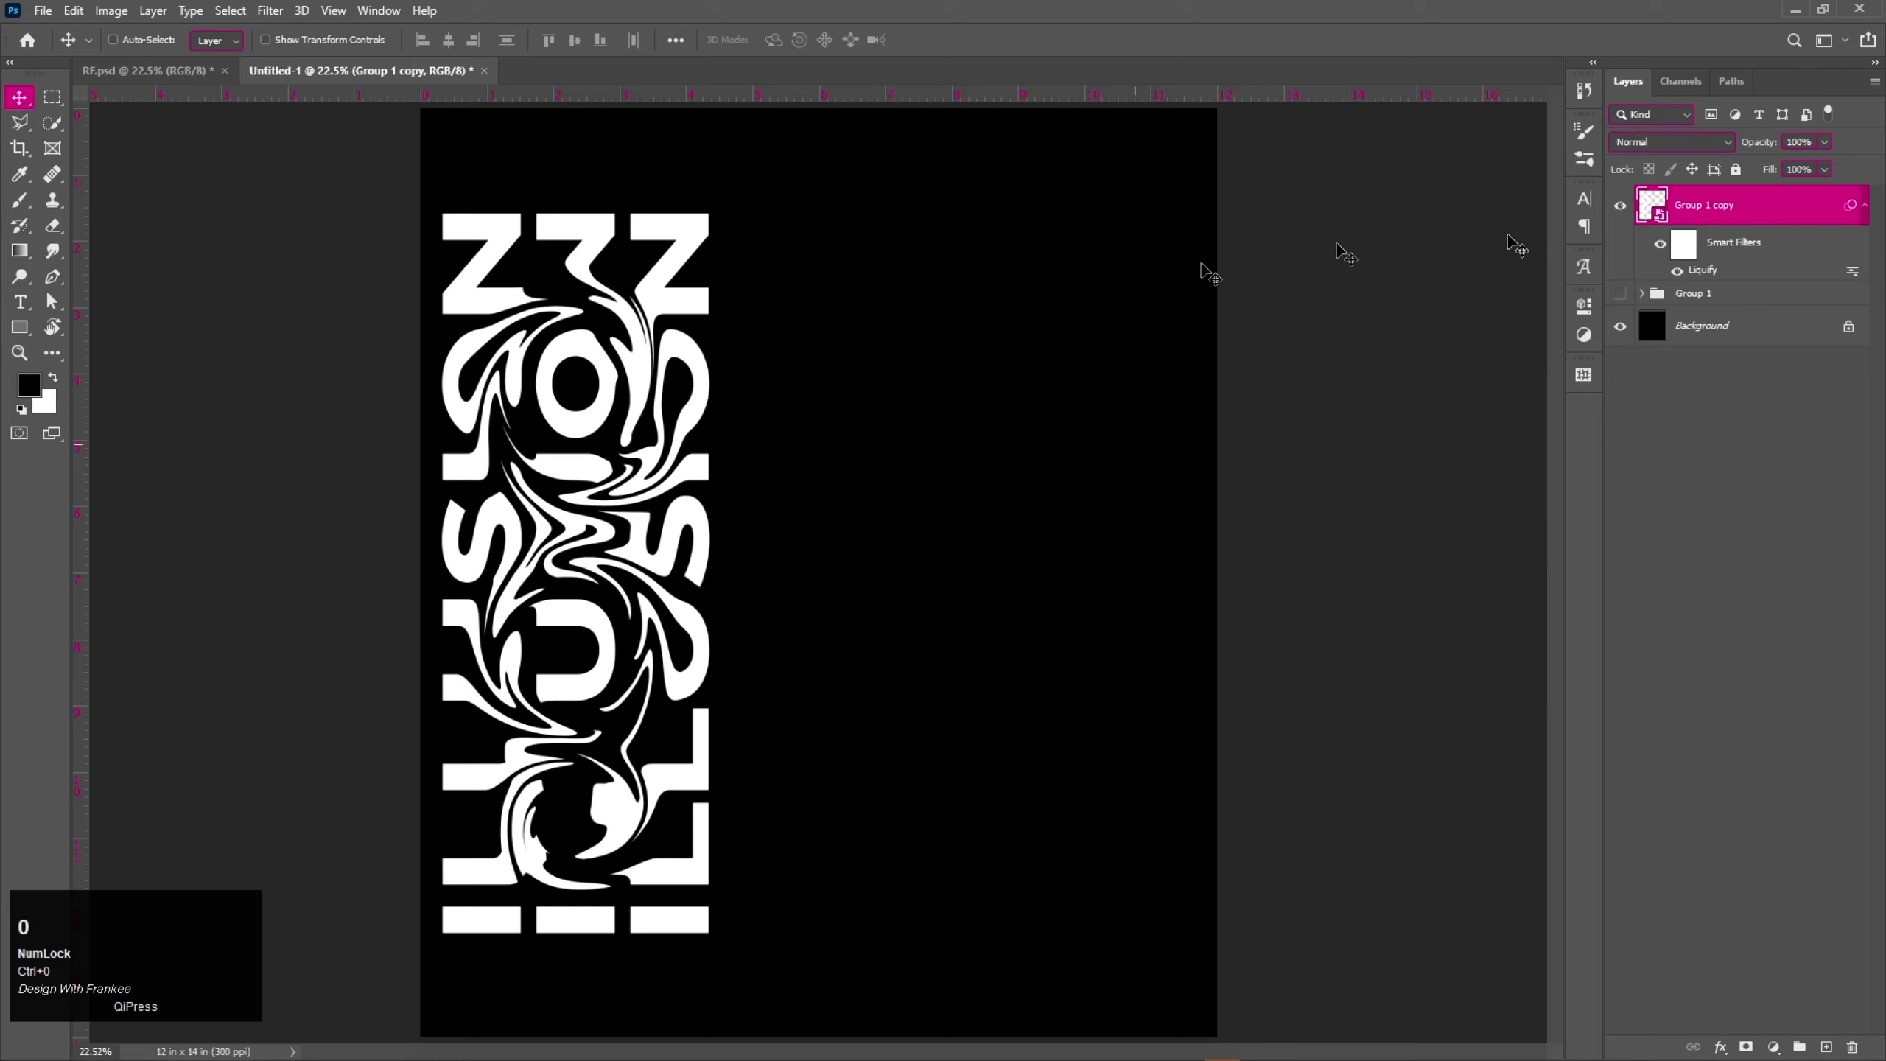
left_click(1871, 218)
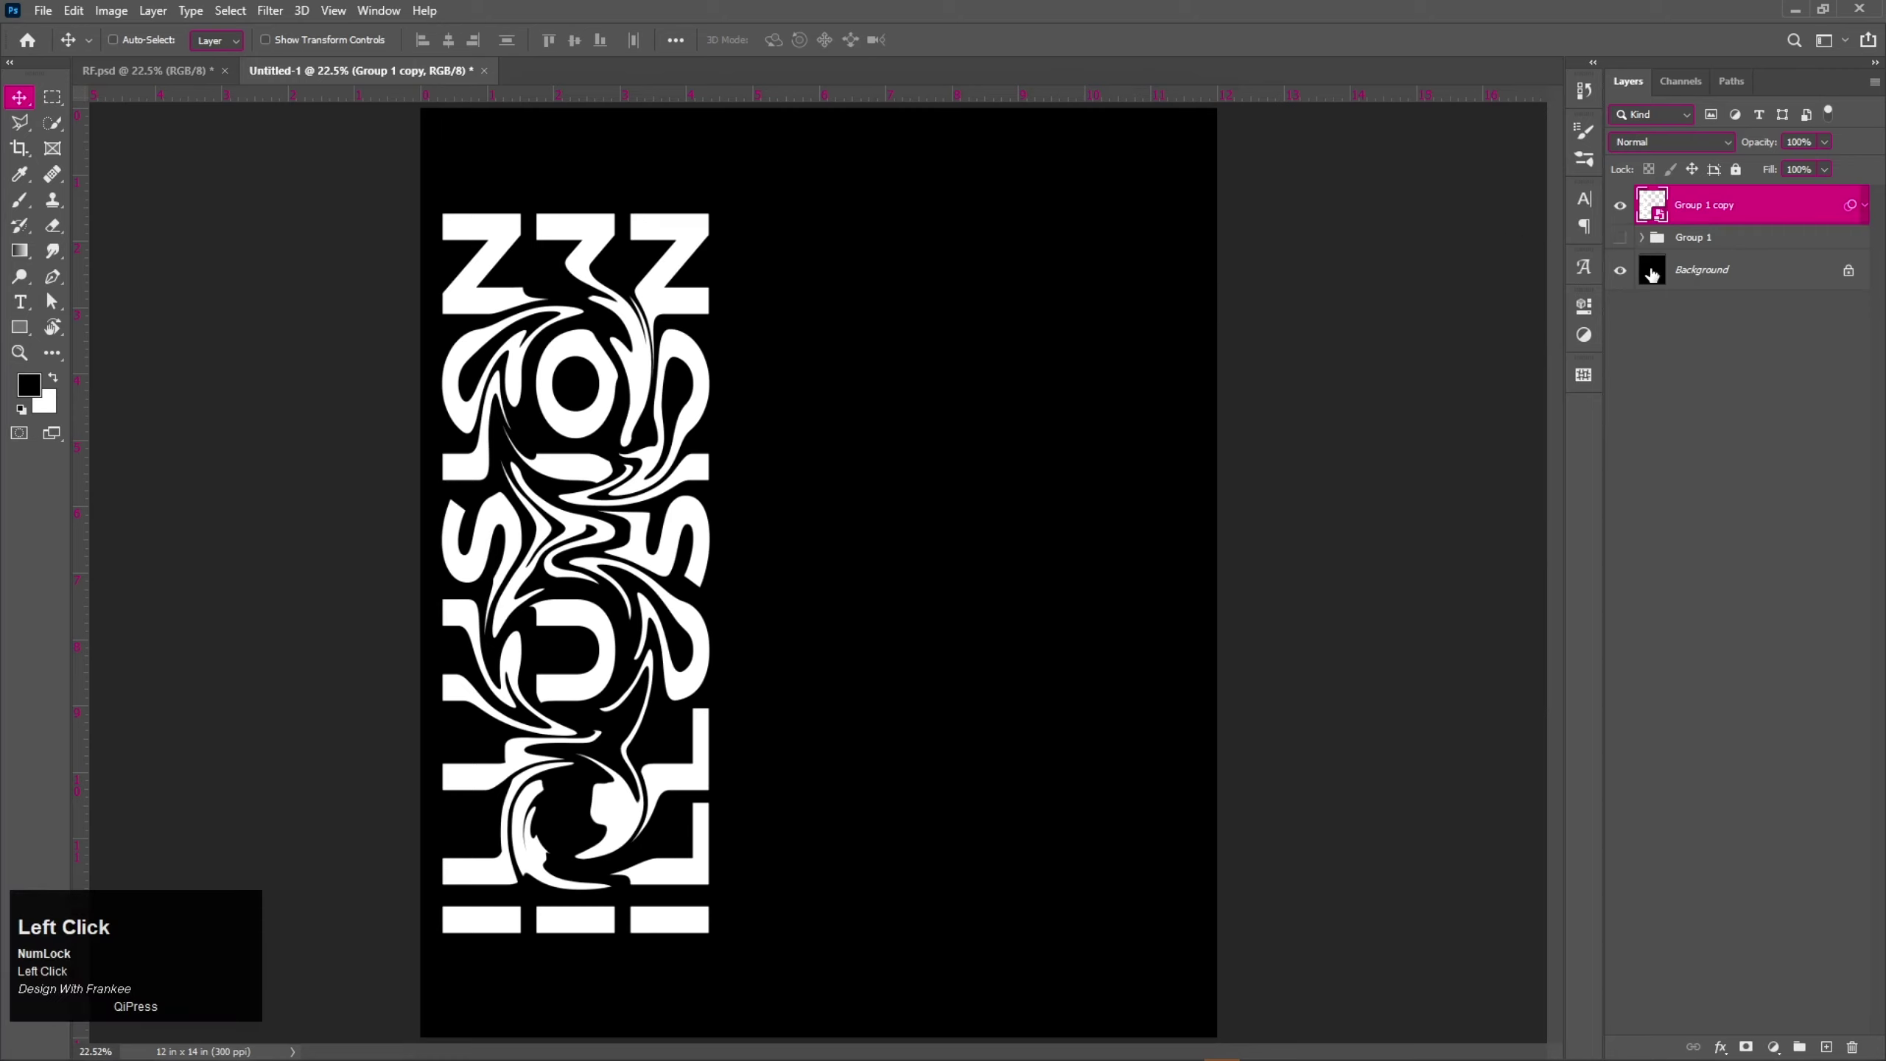
Add a new layer for the rectangle shape and start resizing it in the lower right.
left_click(1833, 1044)
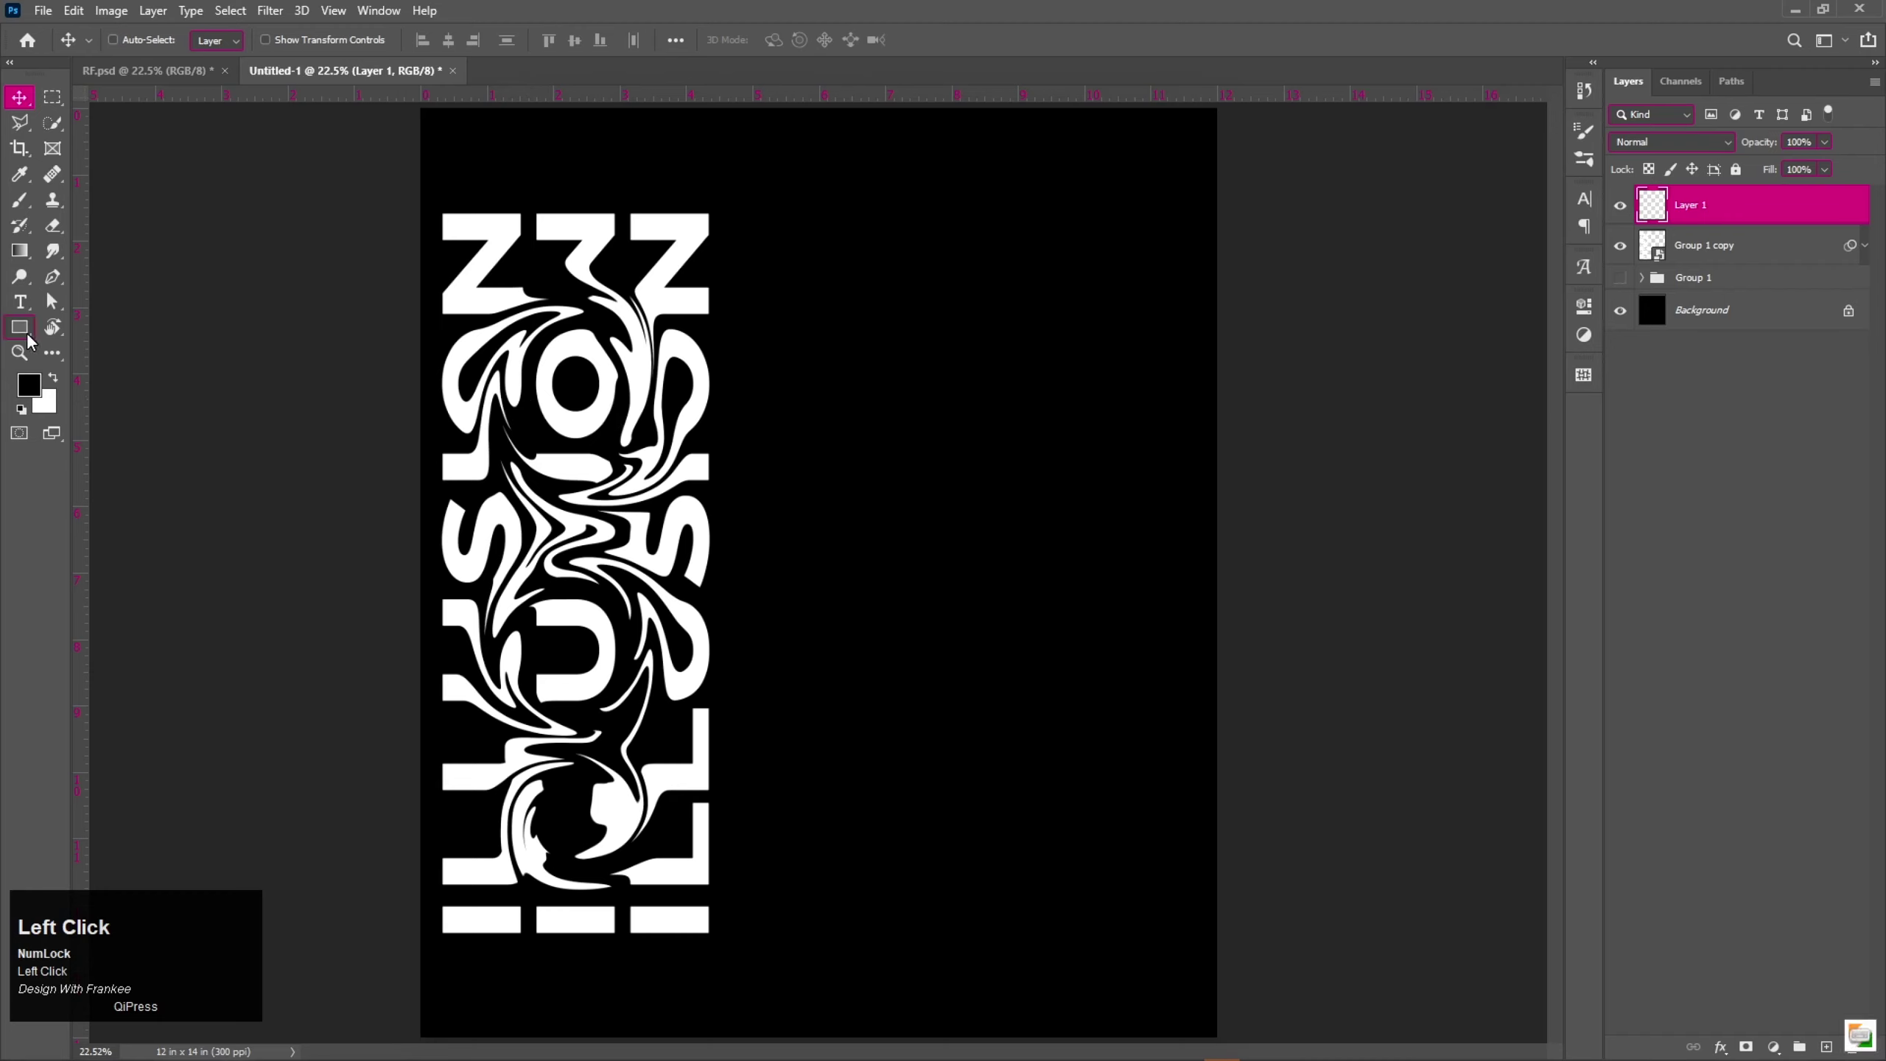
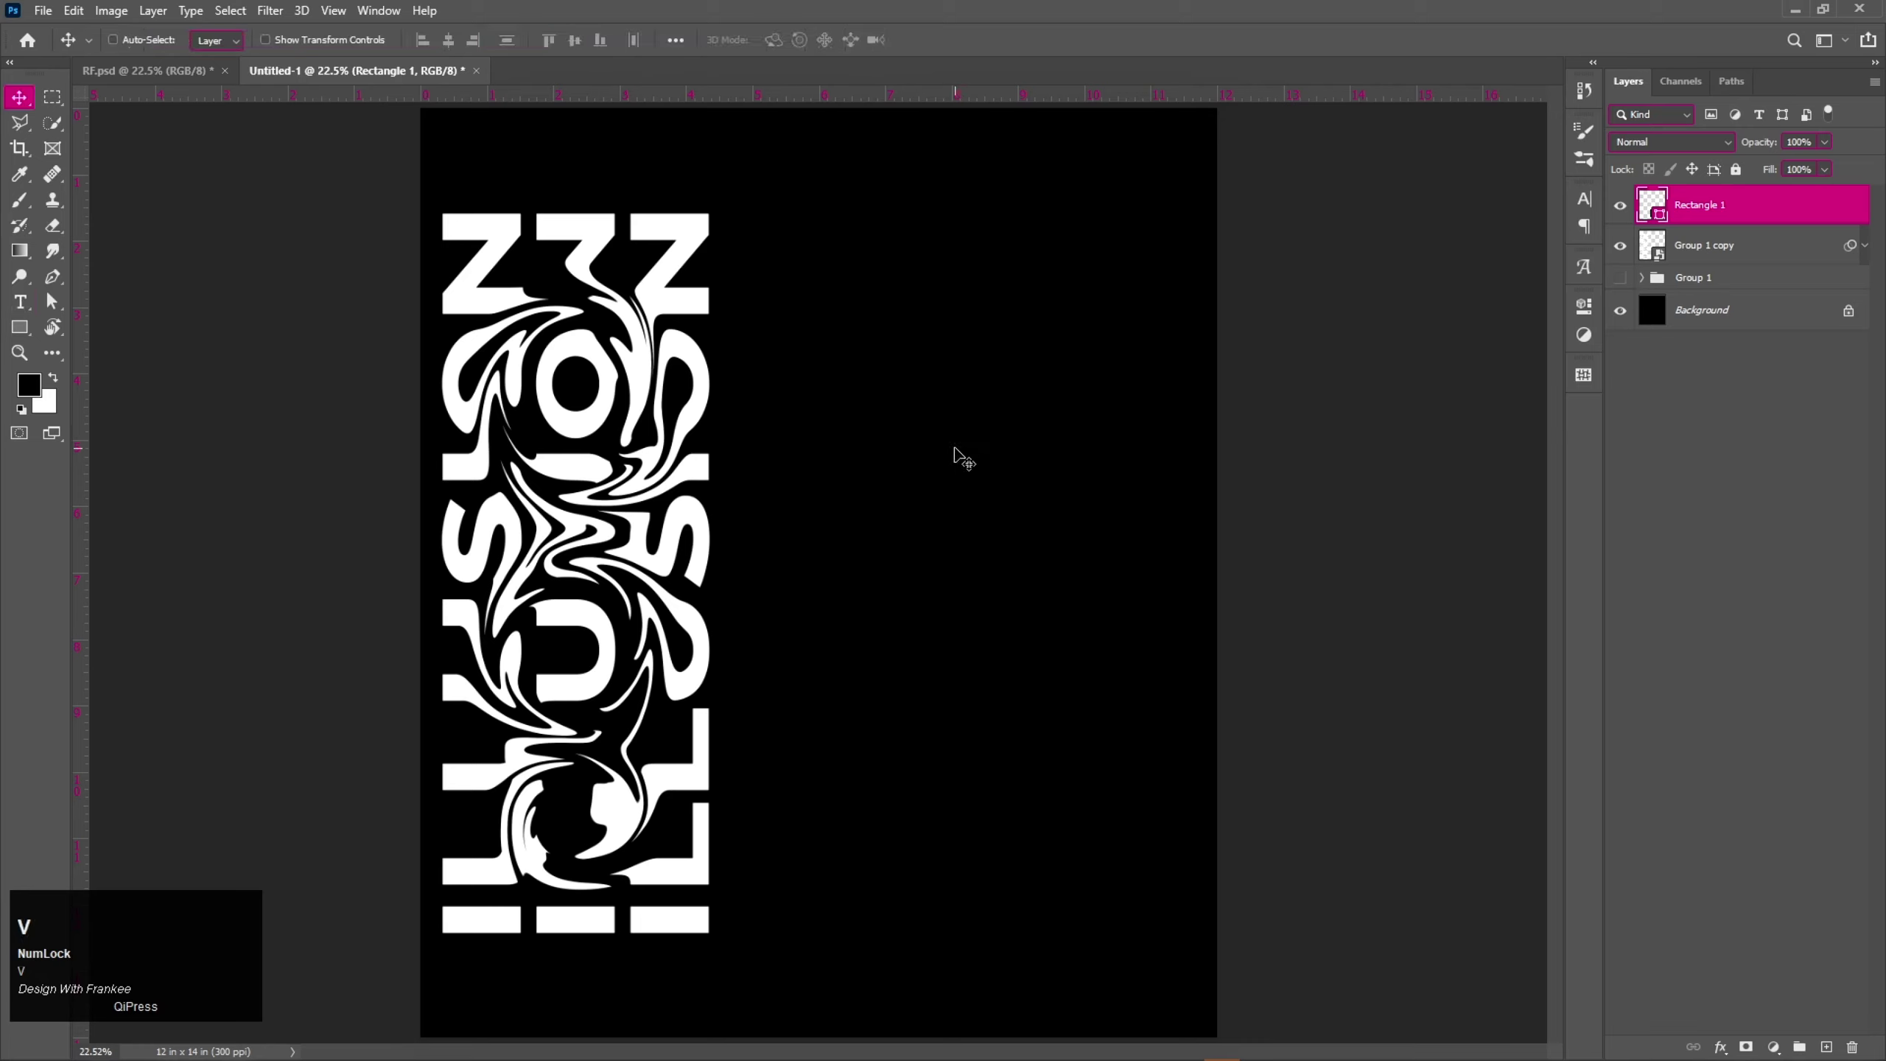
key("ctrl+t")
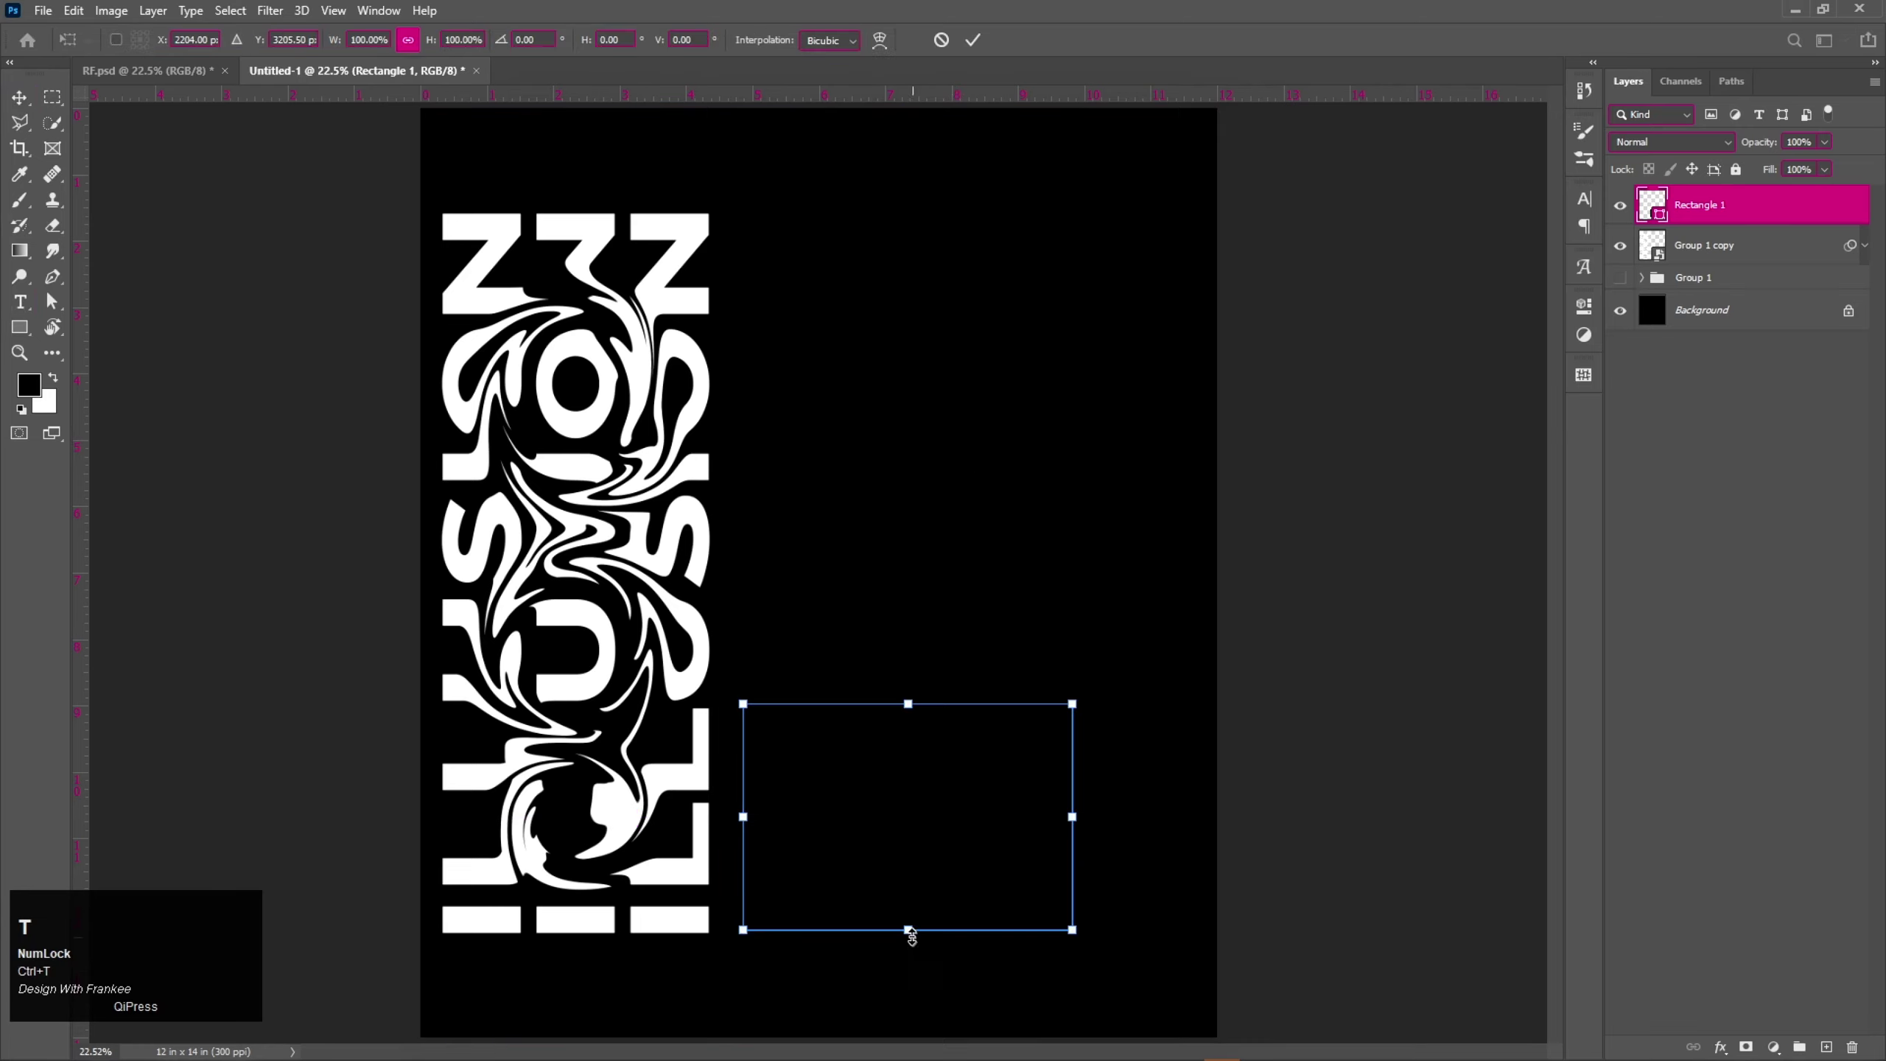
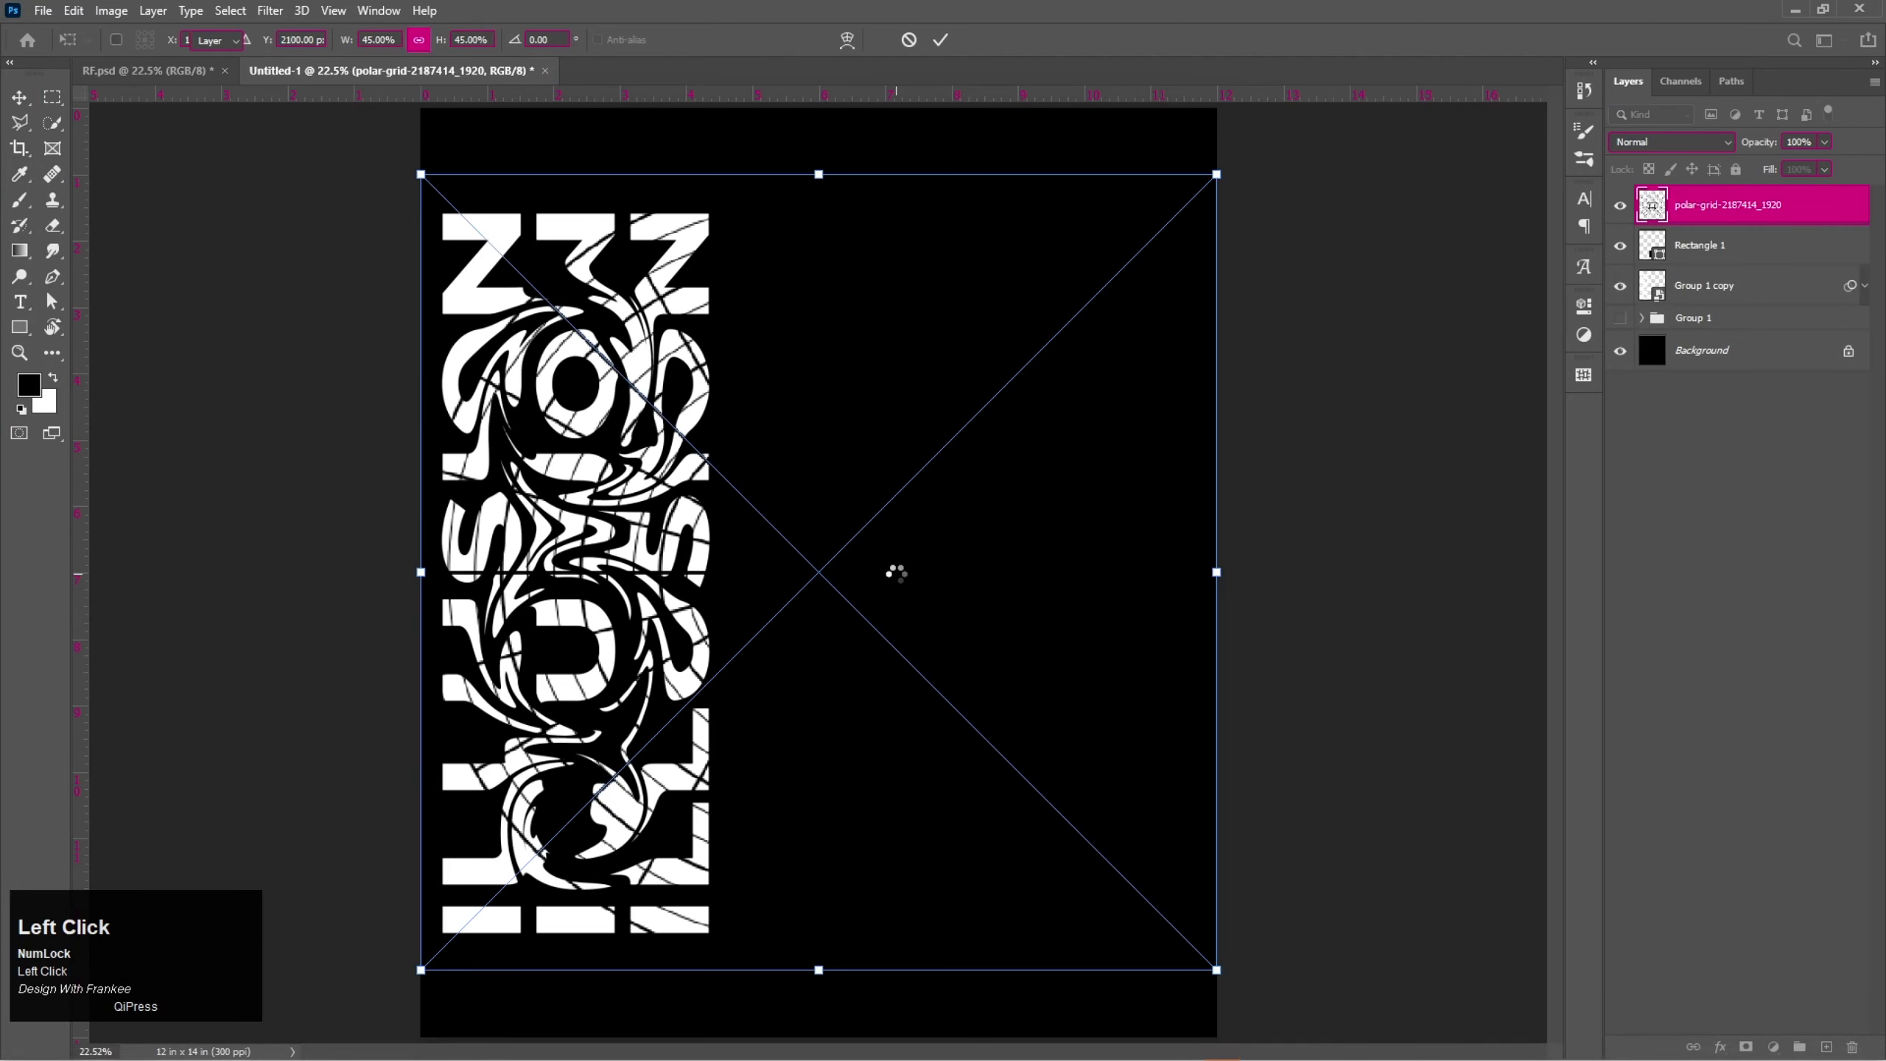
Clip the polar grid image into the rectangle and give it a white Color Overlay.
right_click(1777, 221)
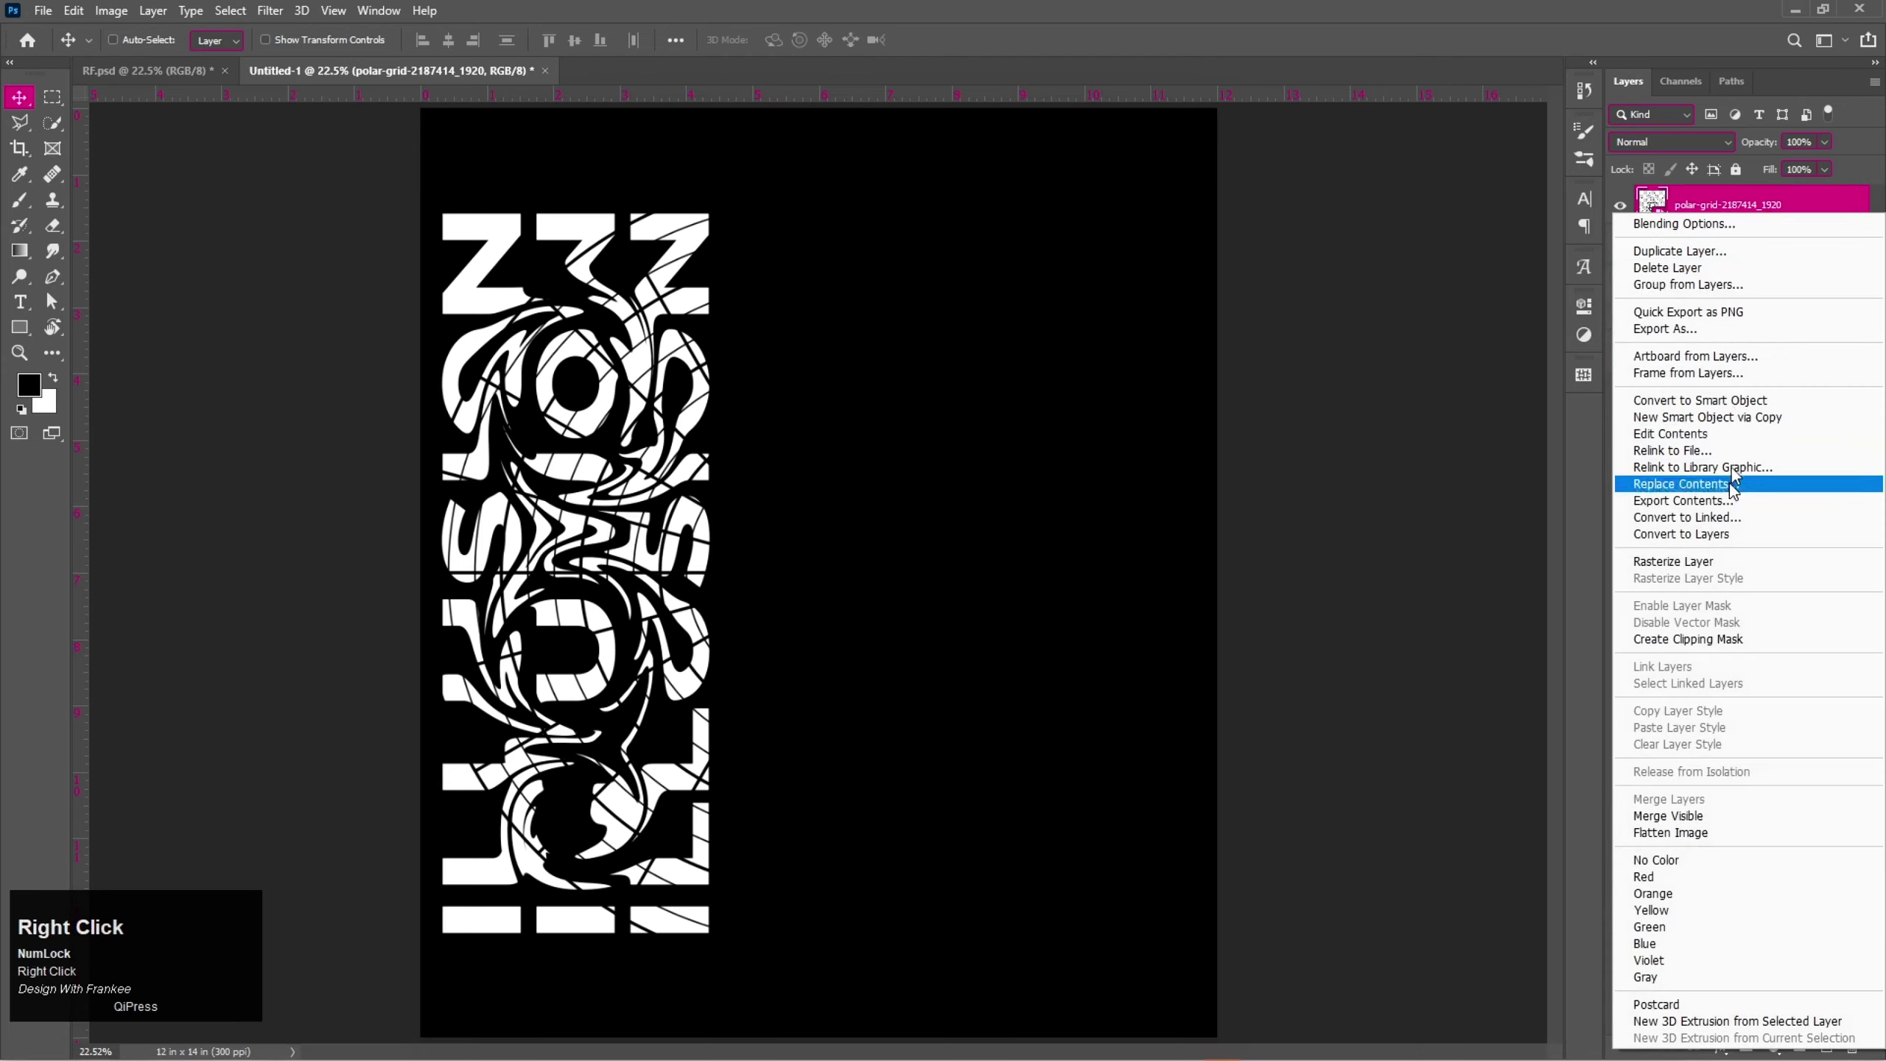
left_click(1720, 639)
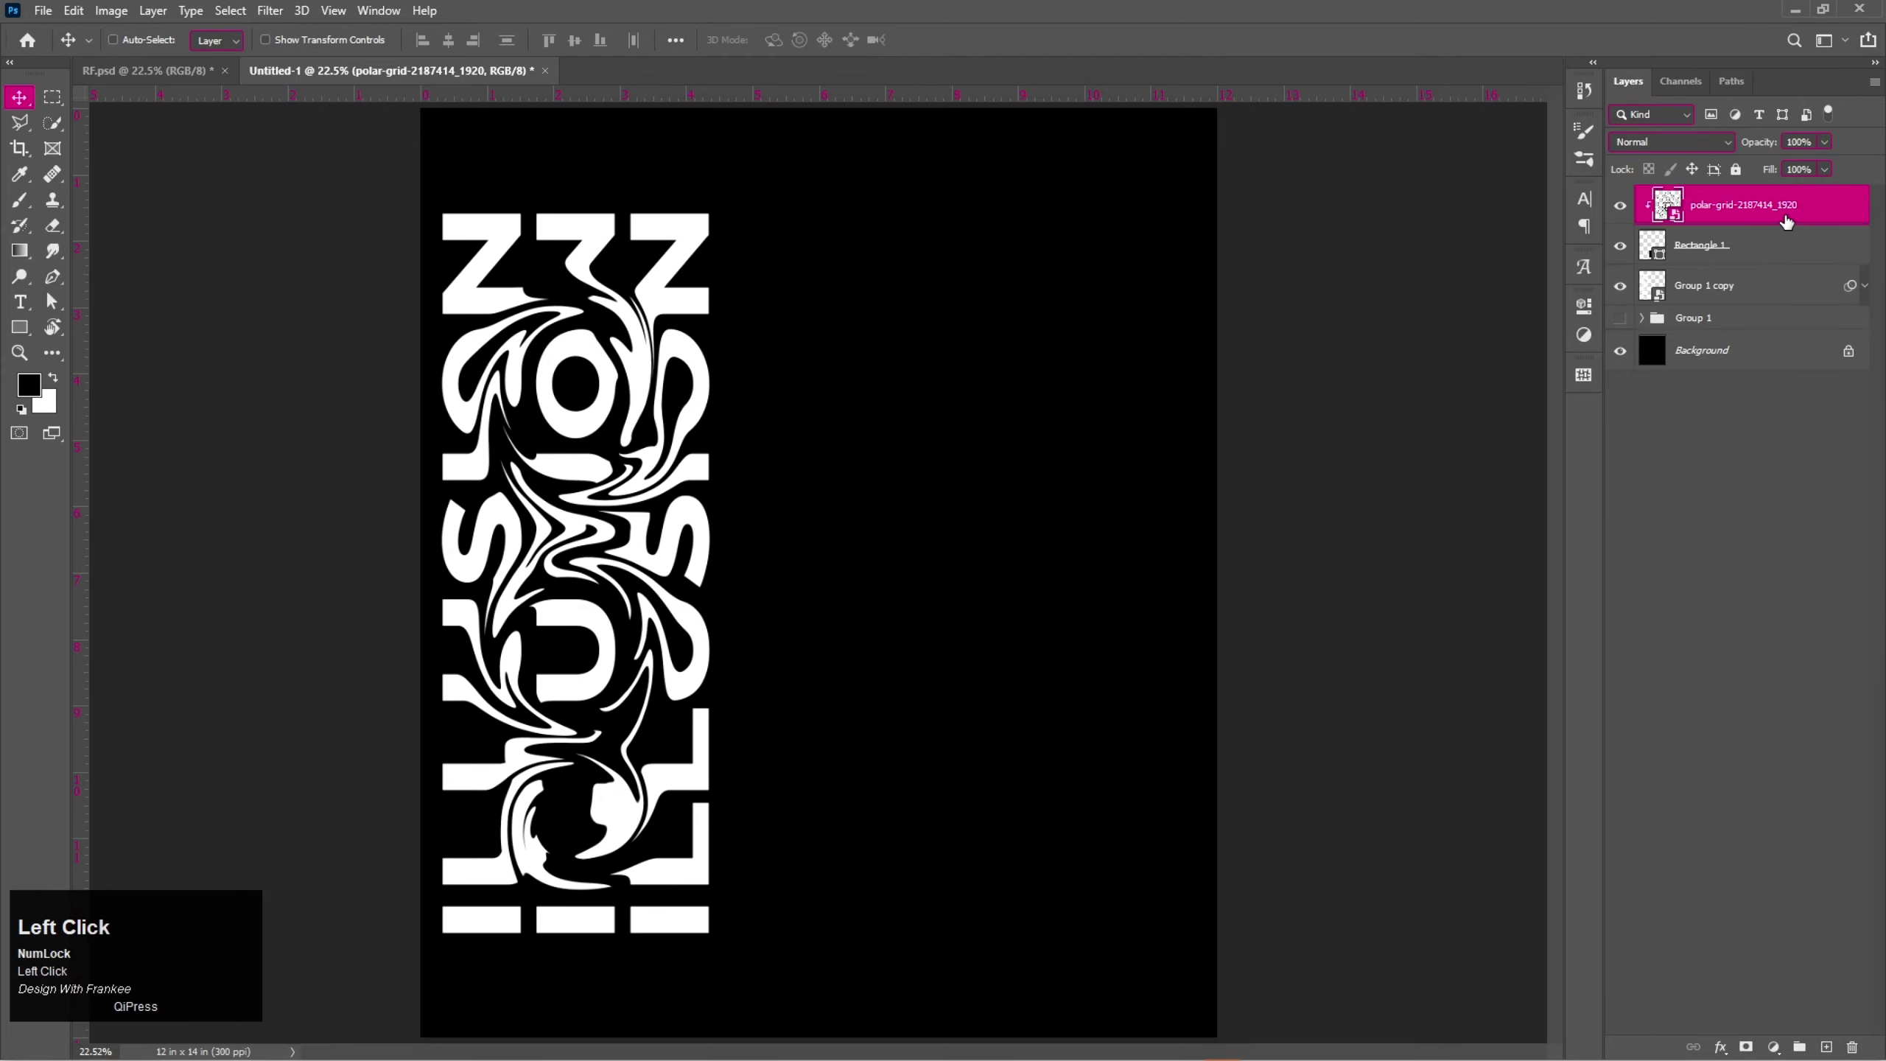
right_click(1794, 221)
left_click(1760, 230)
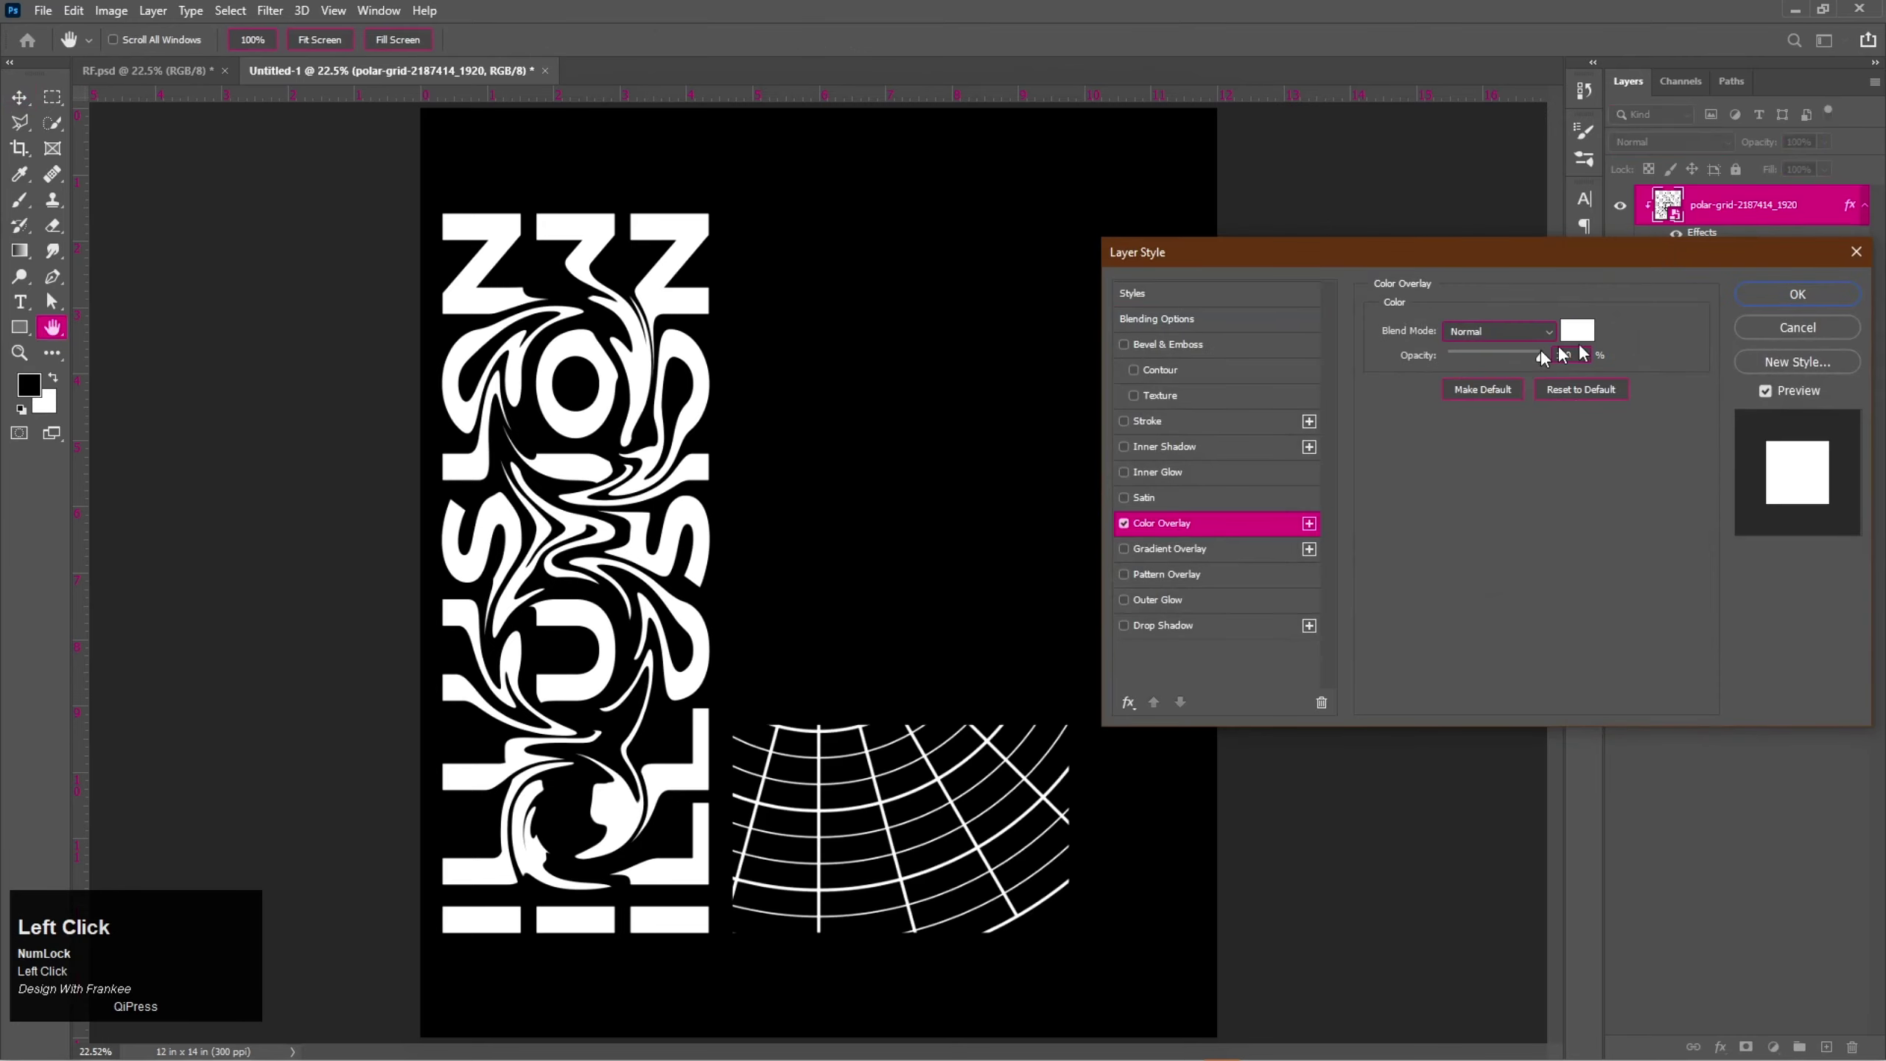
left_click(1581, 339)
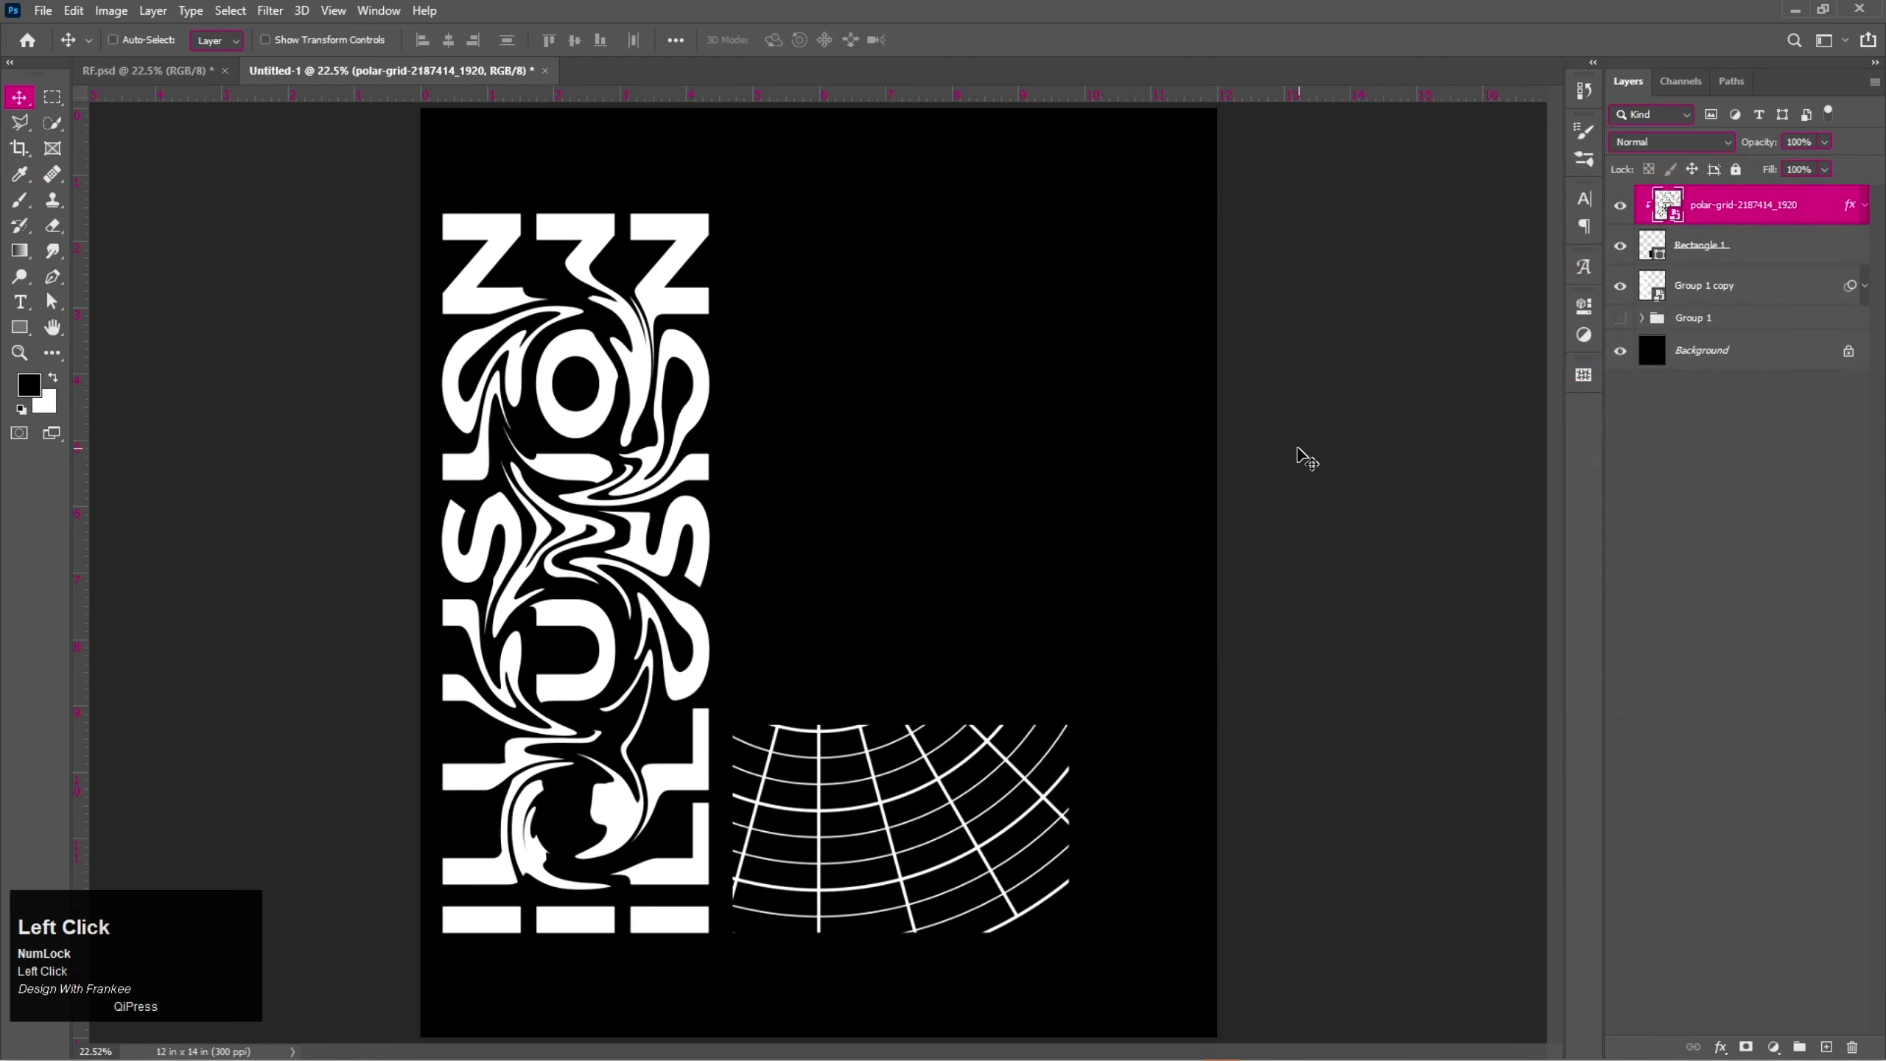
Transform the polar grid into place beside the bottom of the text.
key("ctrl+t")
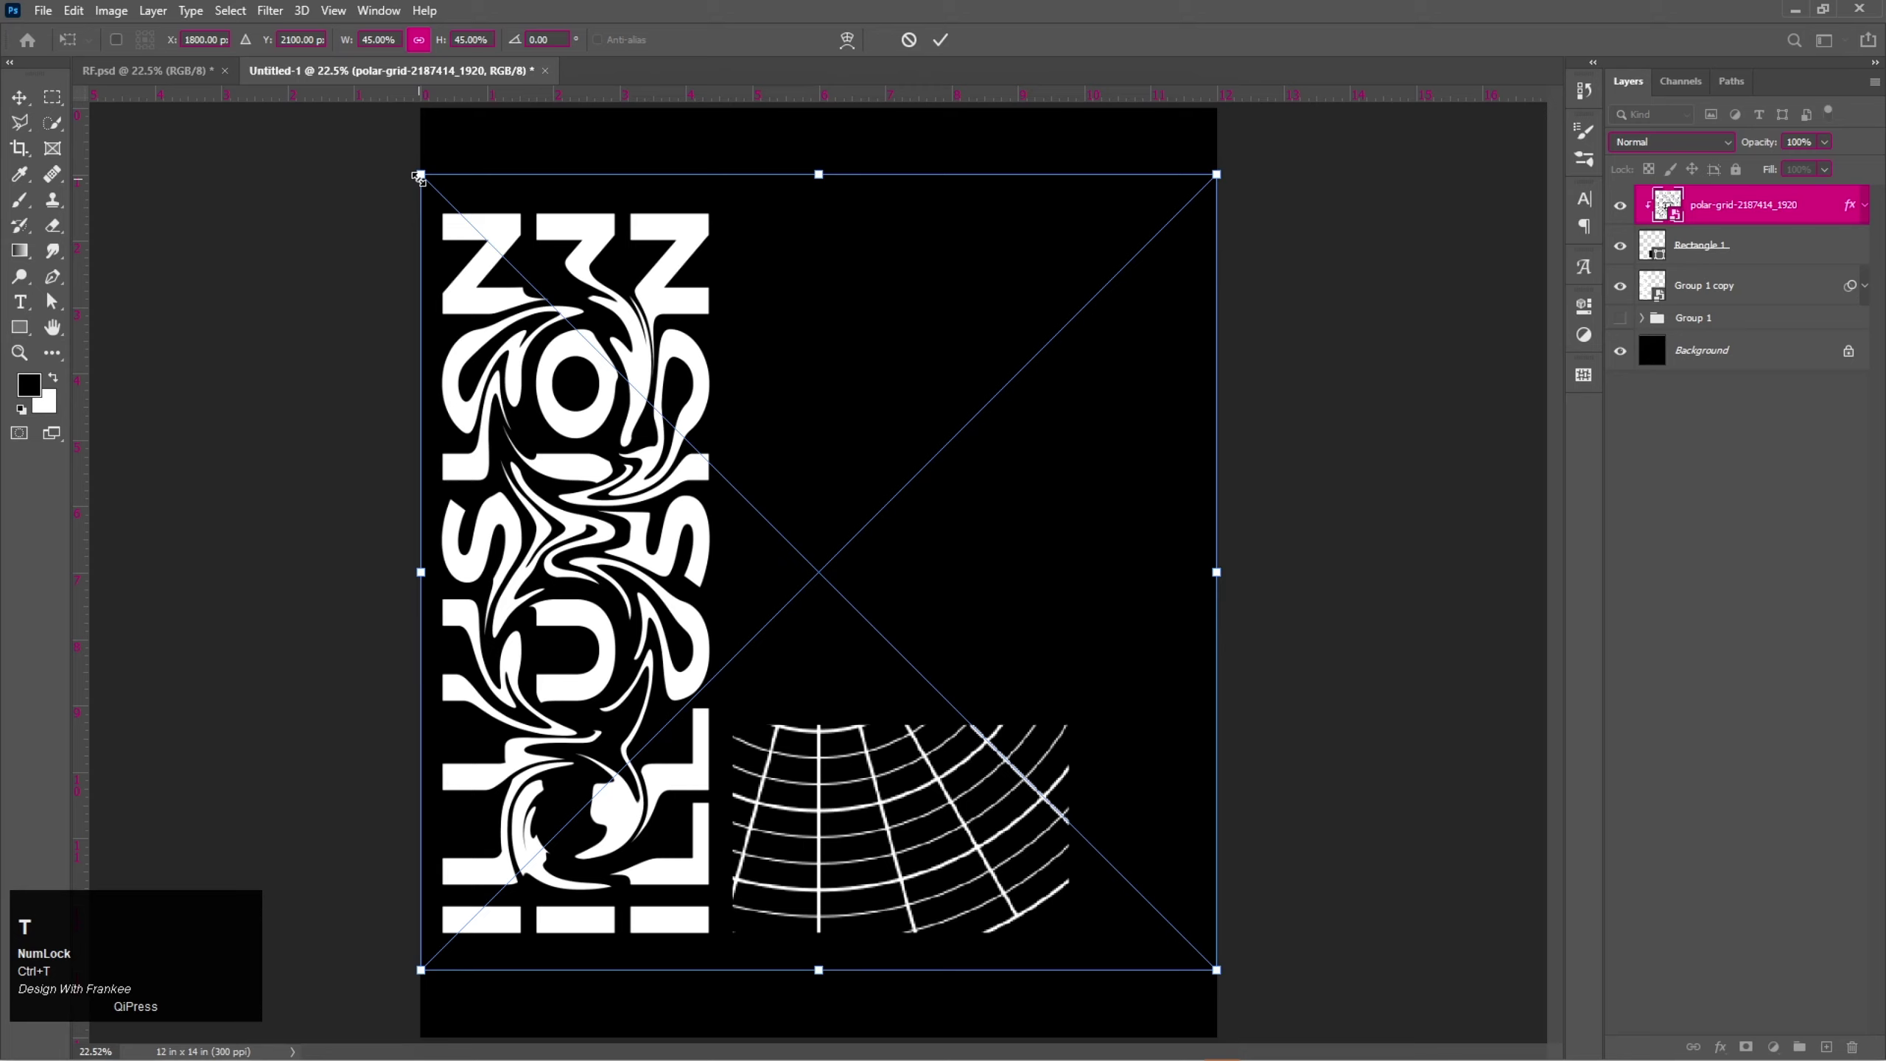
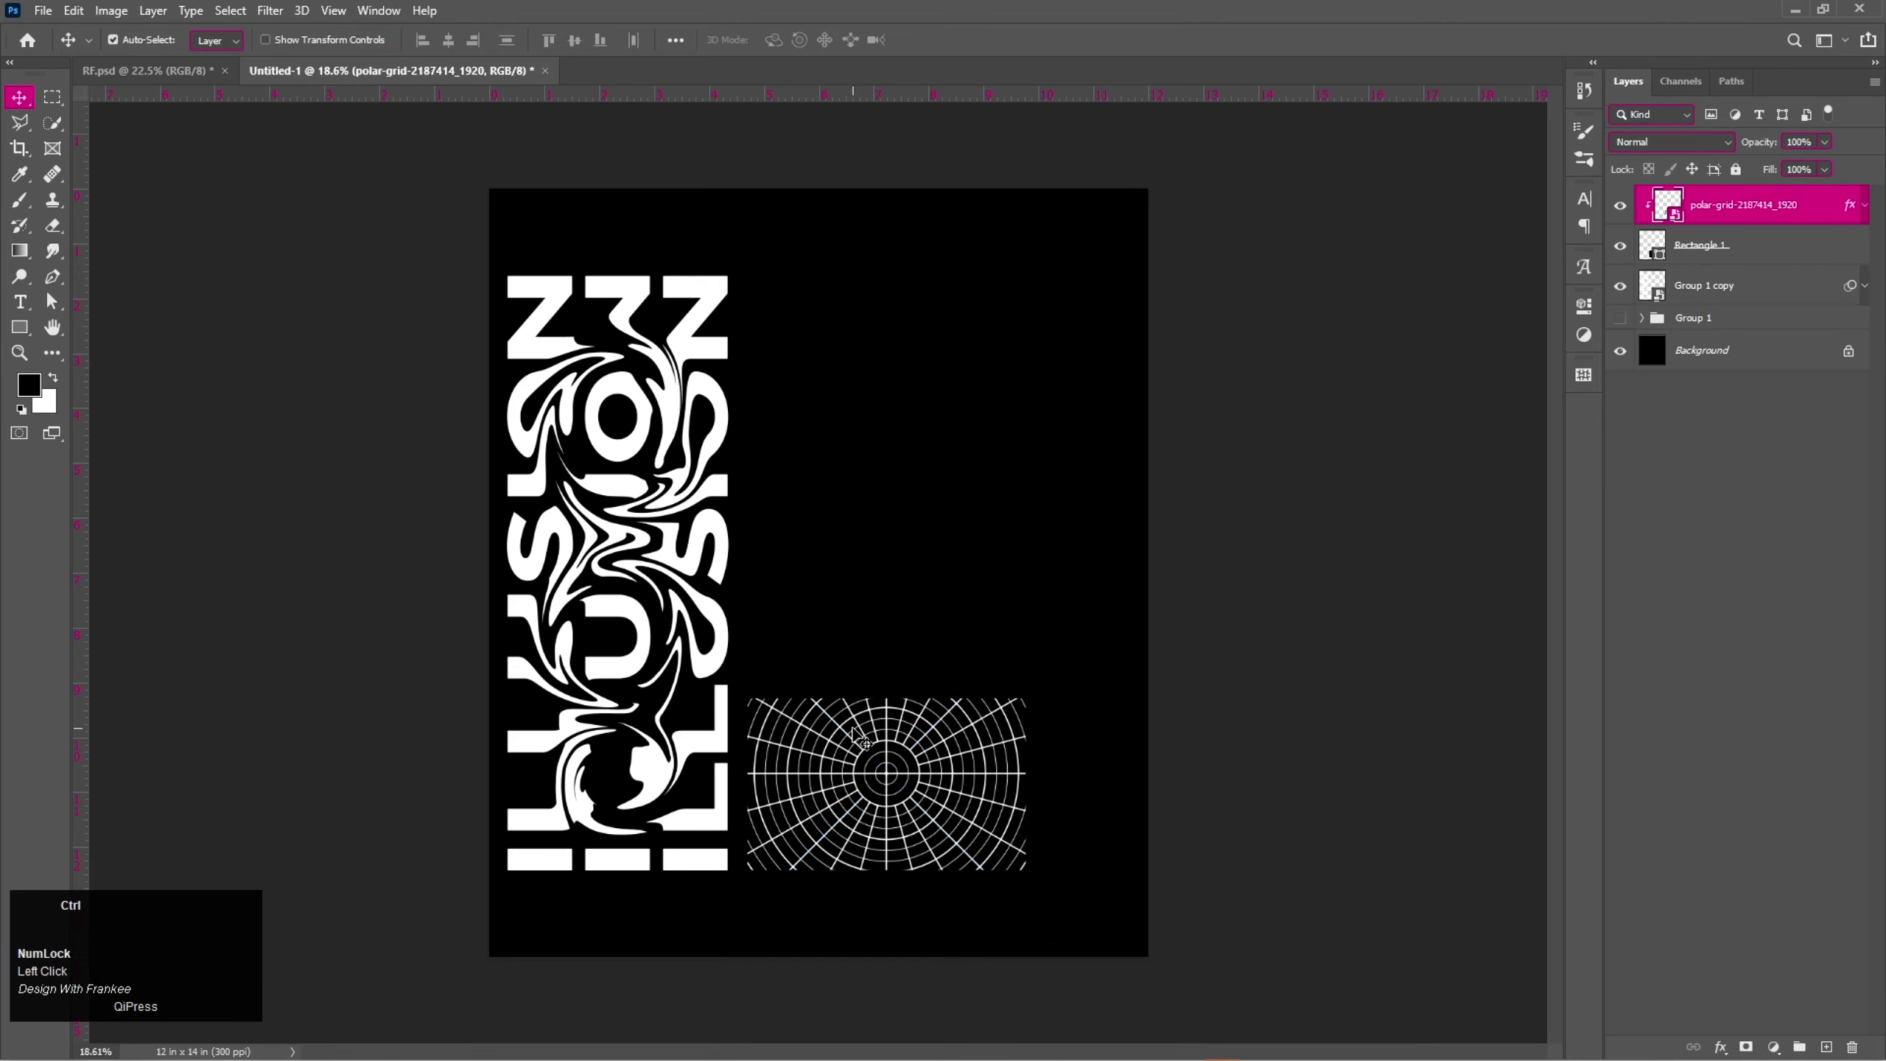
key("ctrl+0")
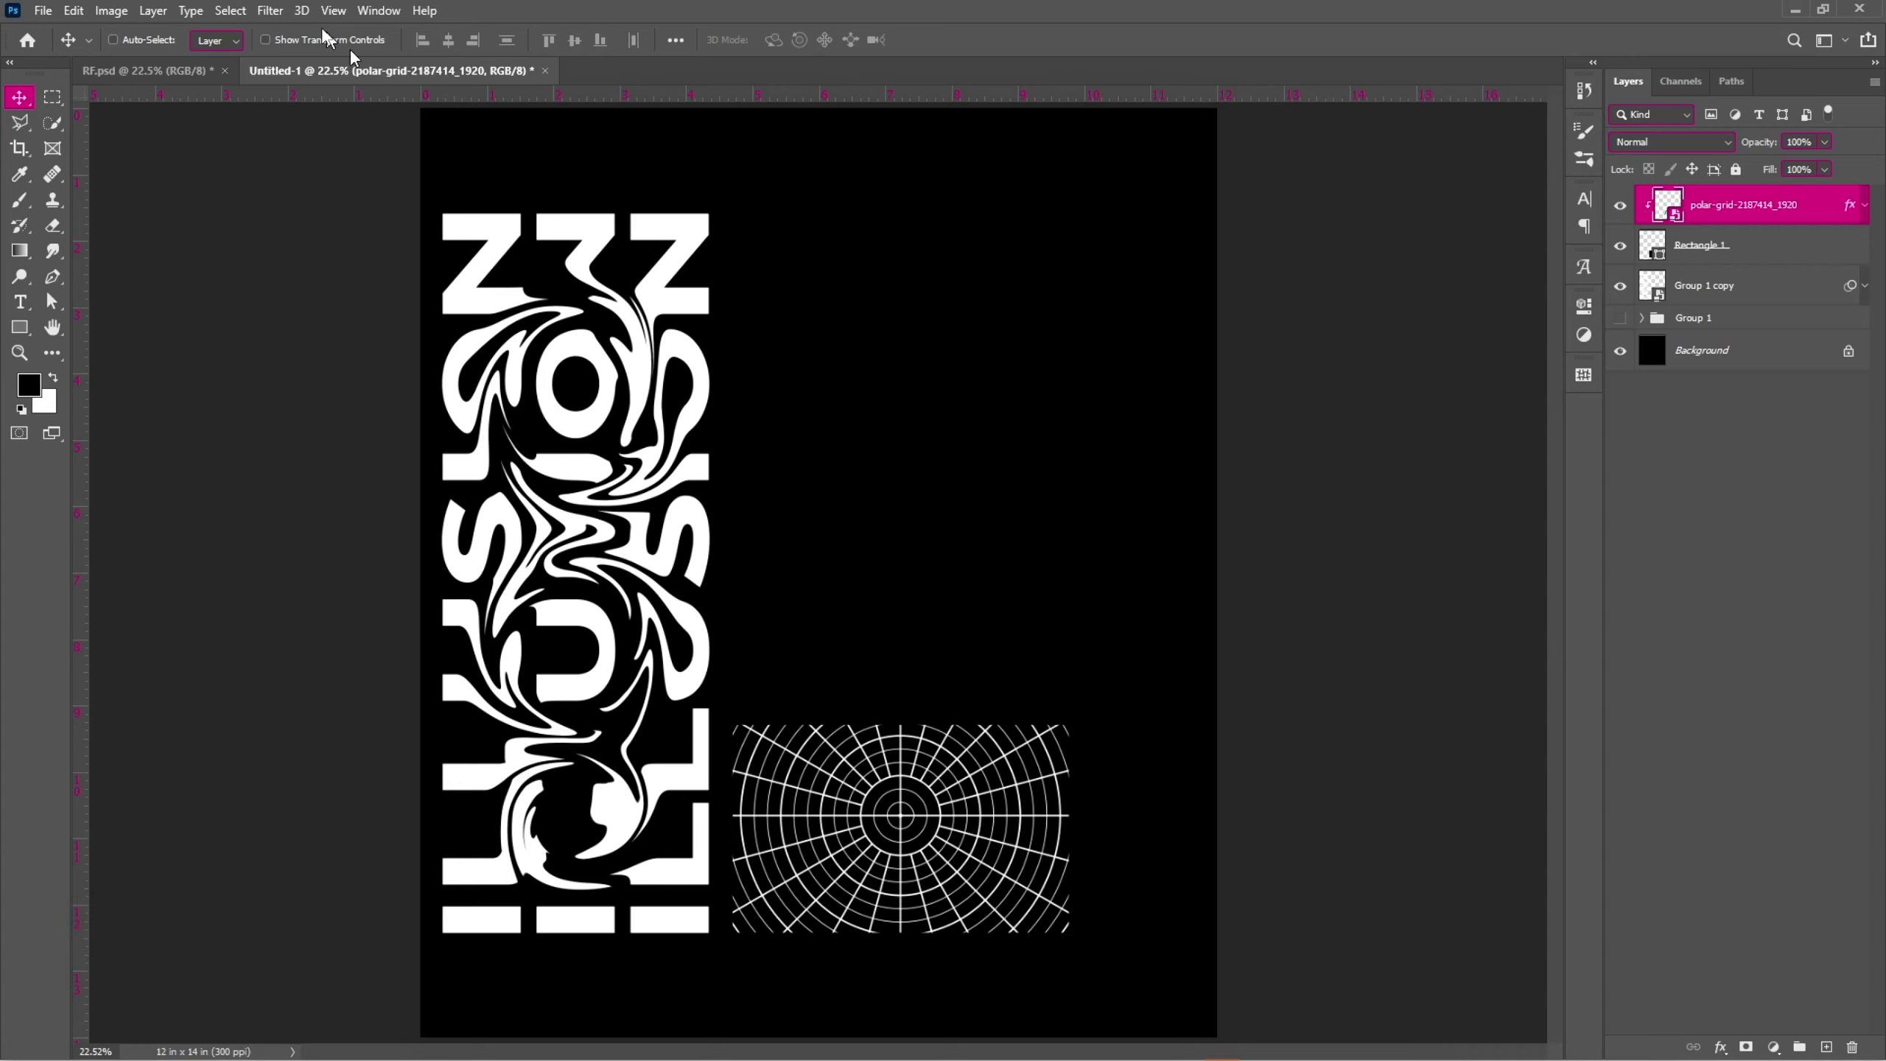
Apply a wavy Liquify distortion to the grid, then reach the rectangle's shape properties.
left_click(284, 19)
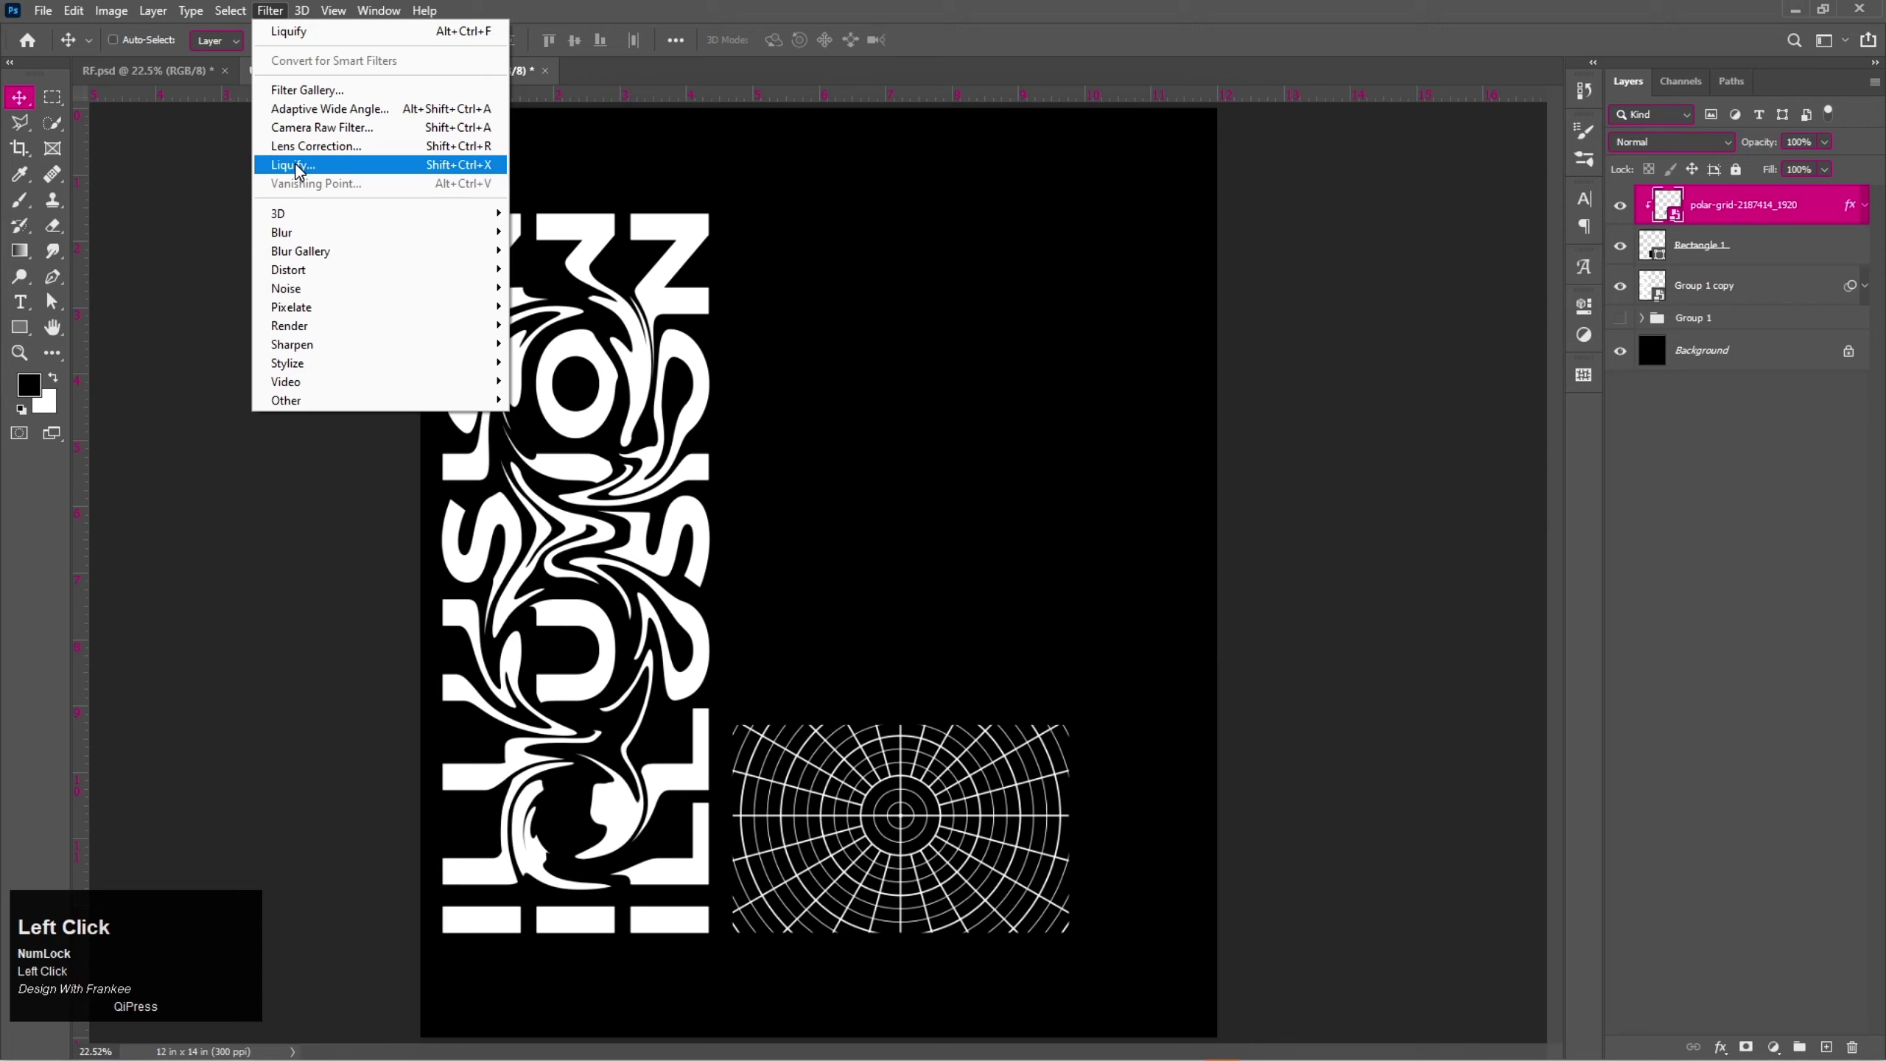
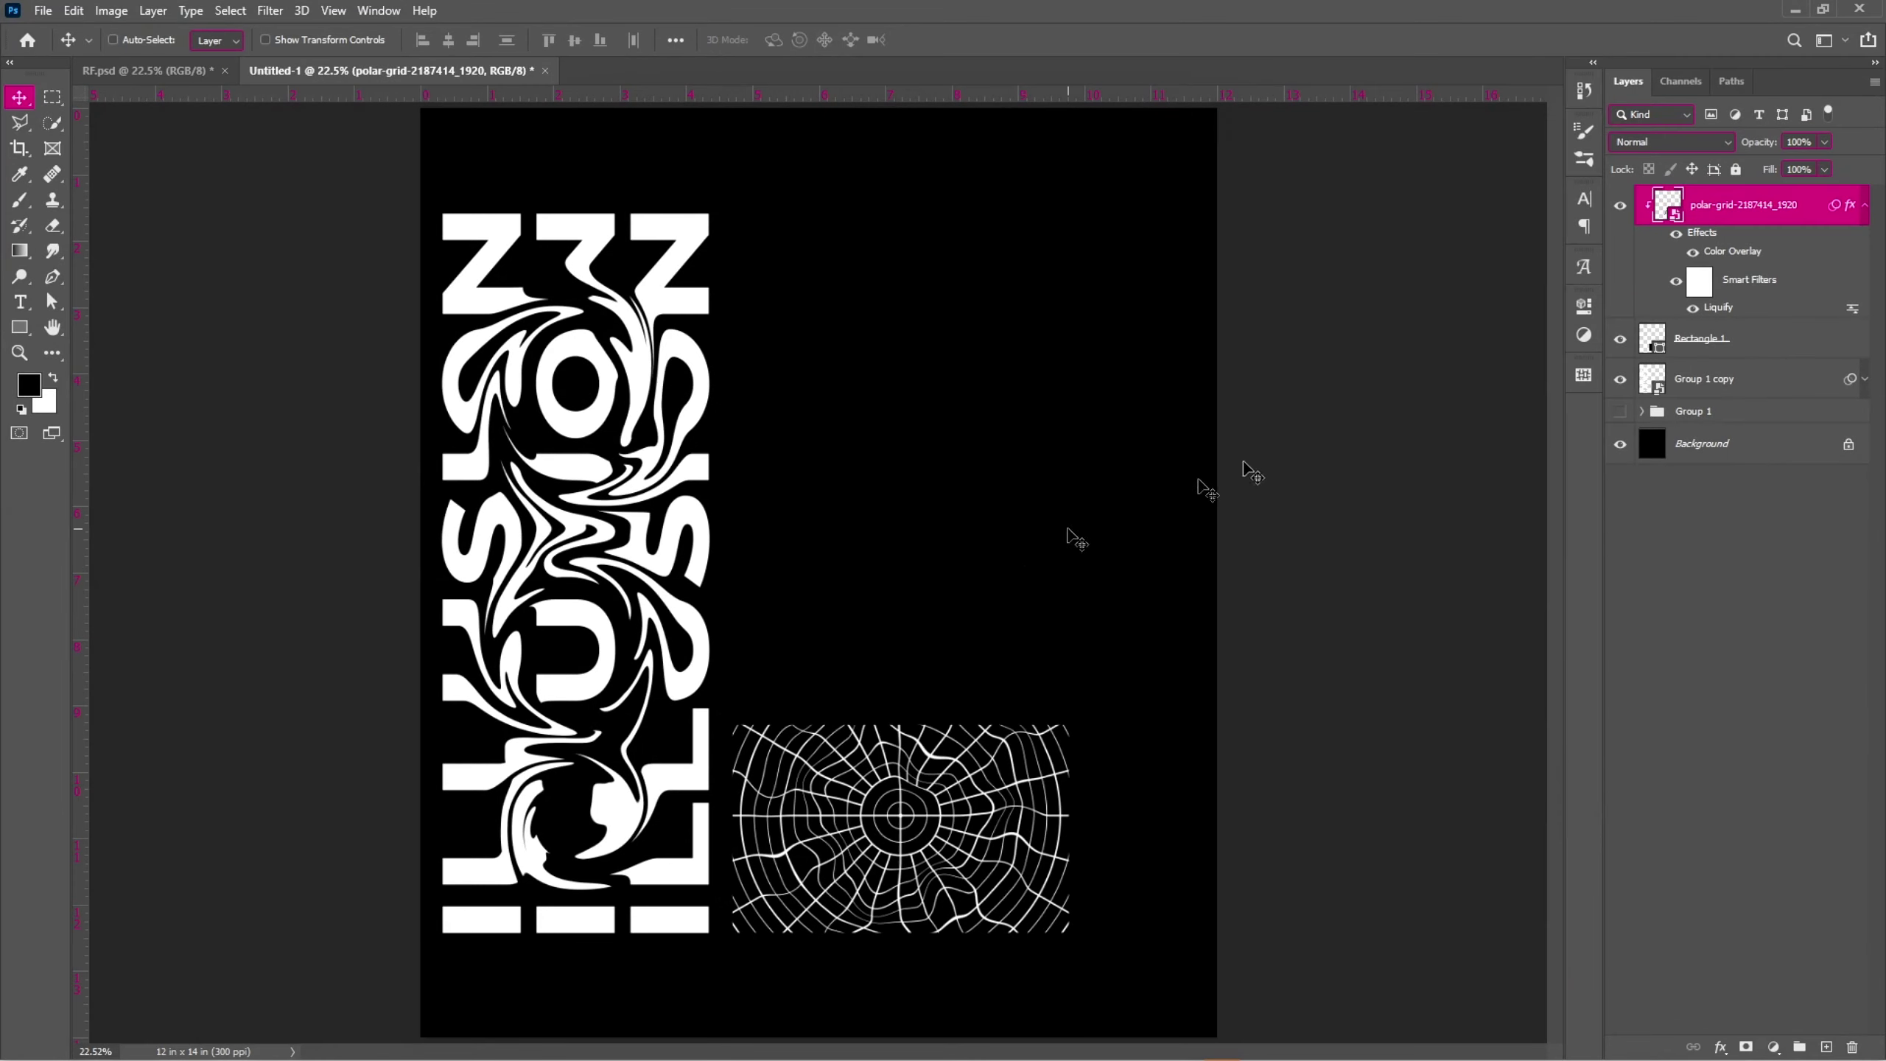
double_click(1872, 216)
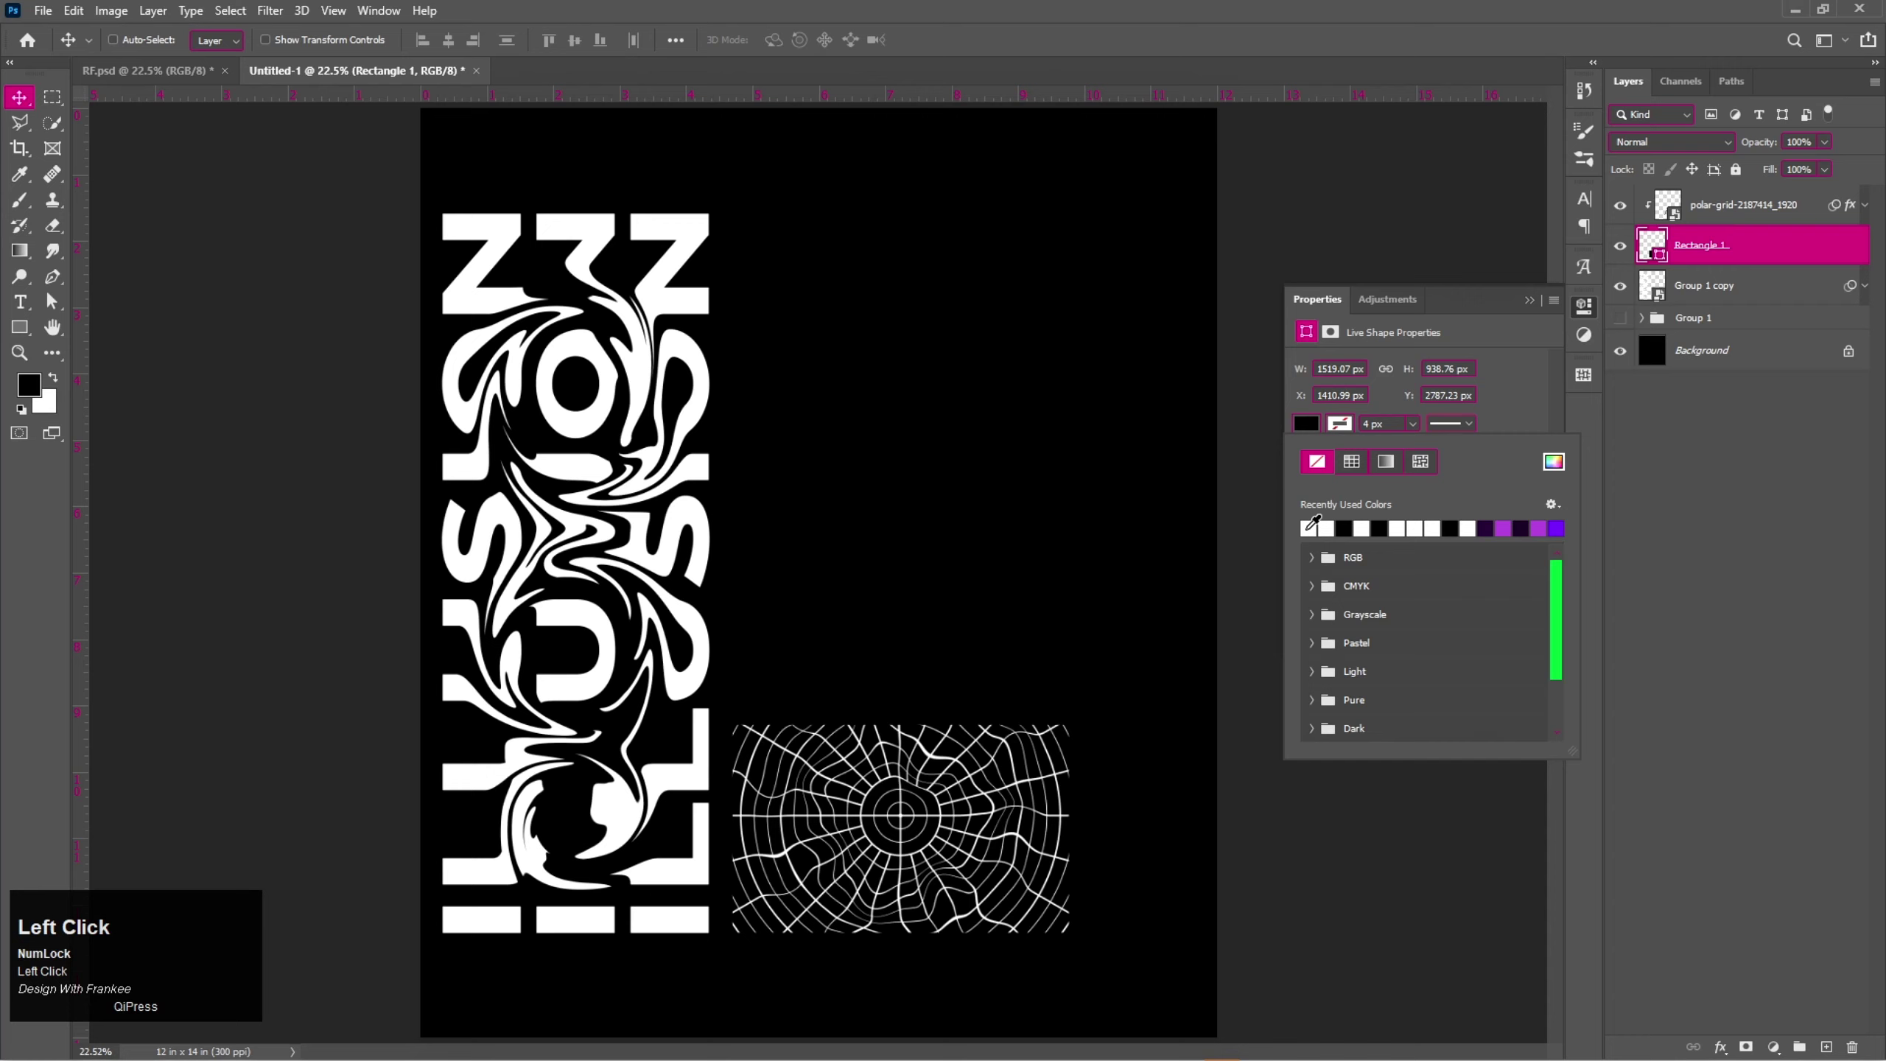
Confirm the rectangle's white outline and group it with the polar grid.
scroll("up", 3)
key("Return")
left_click(1533, 304)
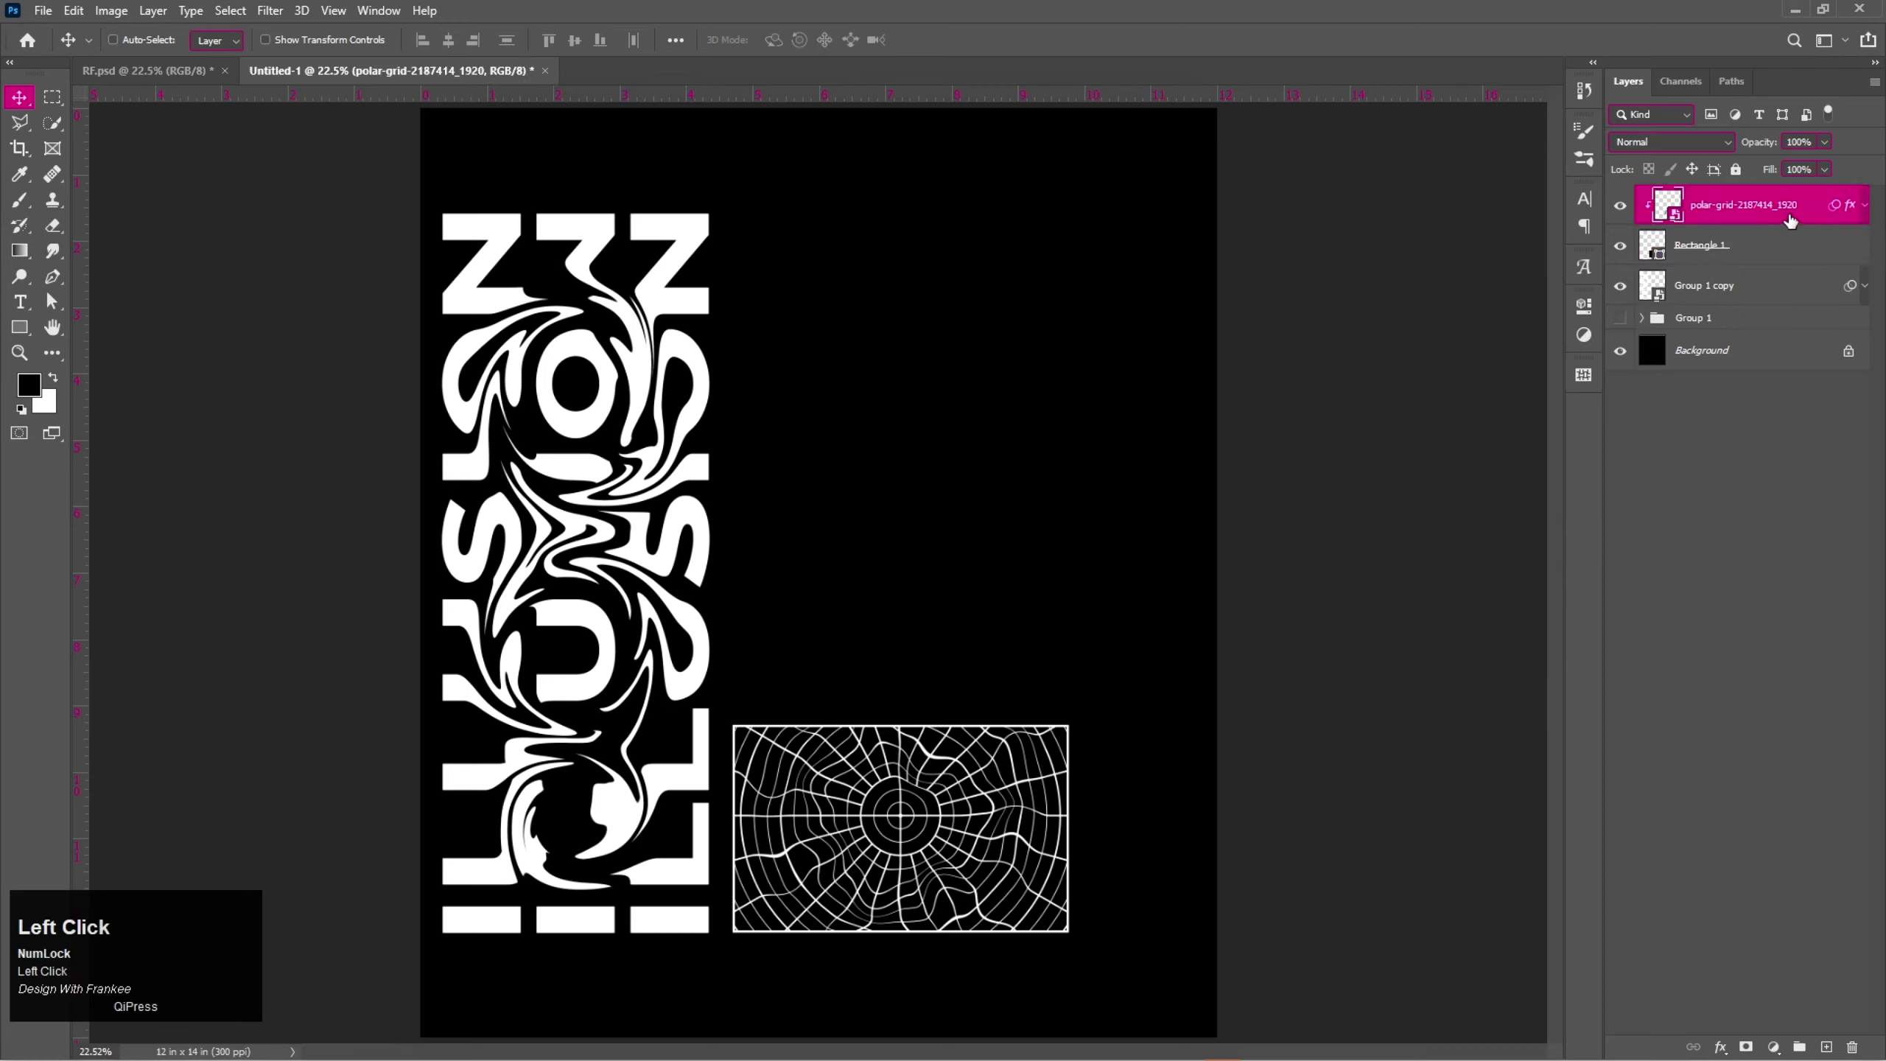
left_click(1746, 260)
key("ctrl+g")
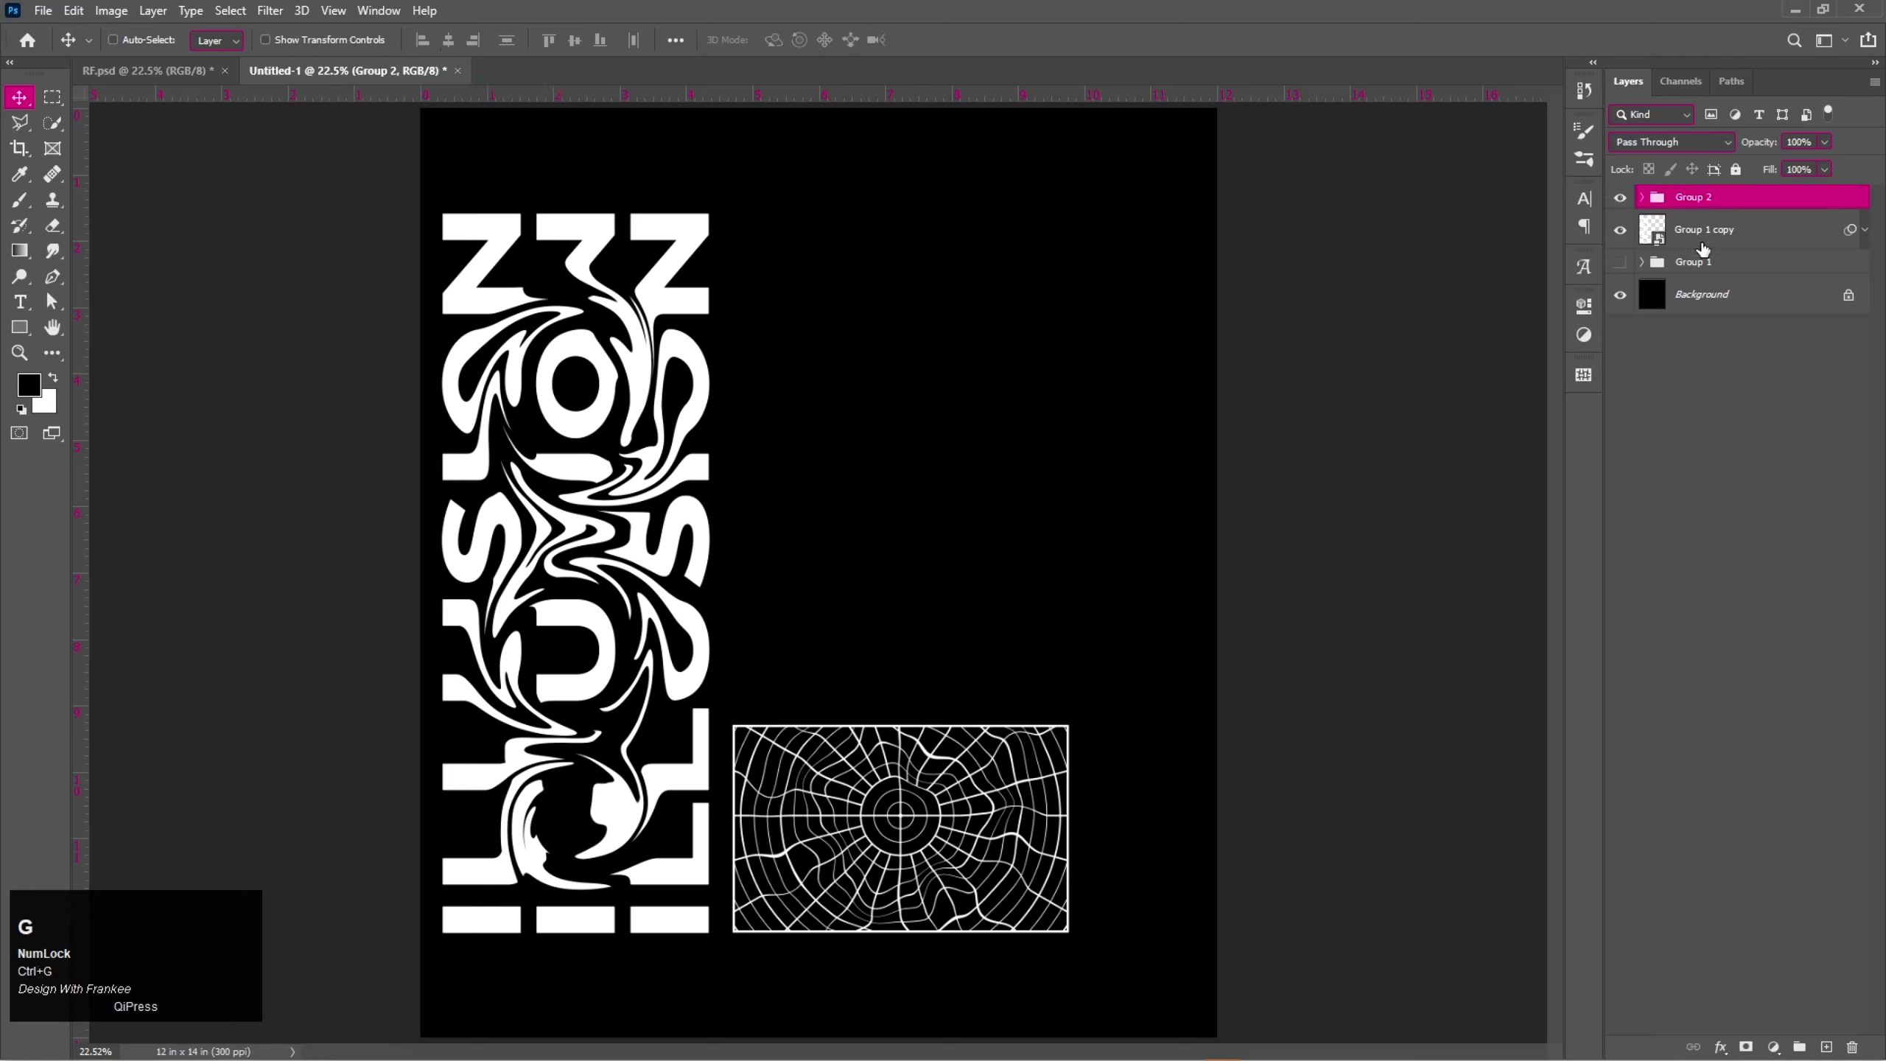
Rename the liquified ILLUSION layer to 'Text'.
left_click(1718, 238)
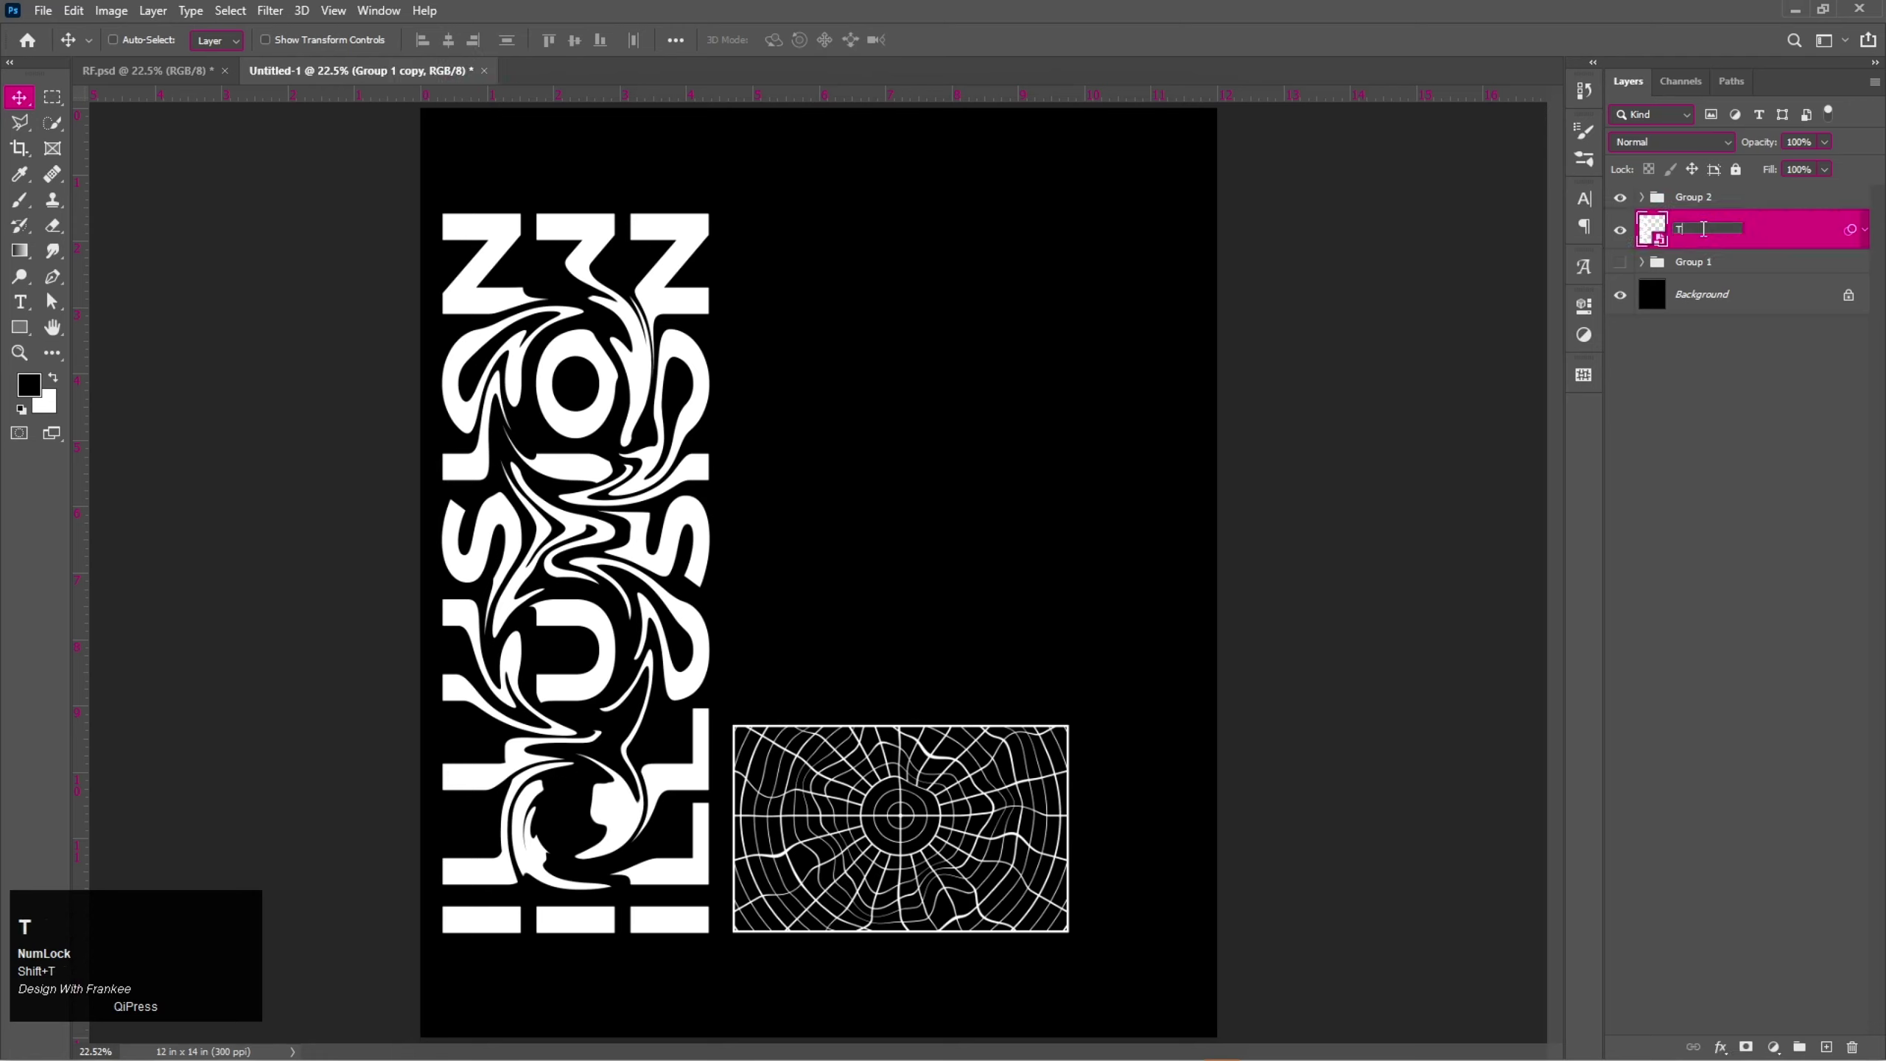
type("ext")
key("Return")
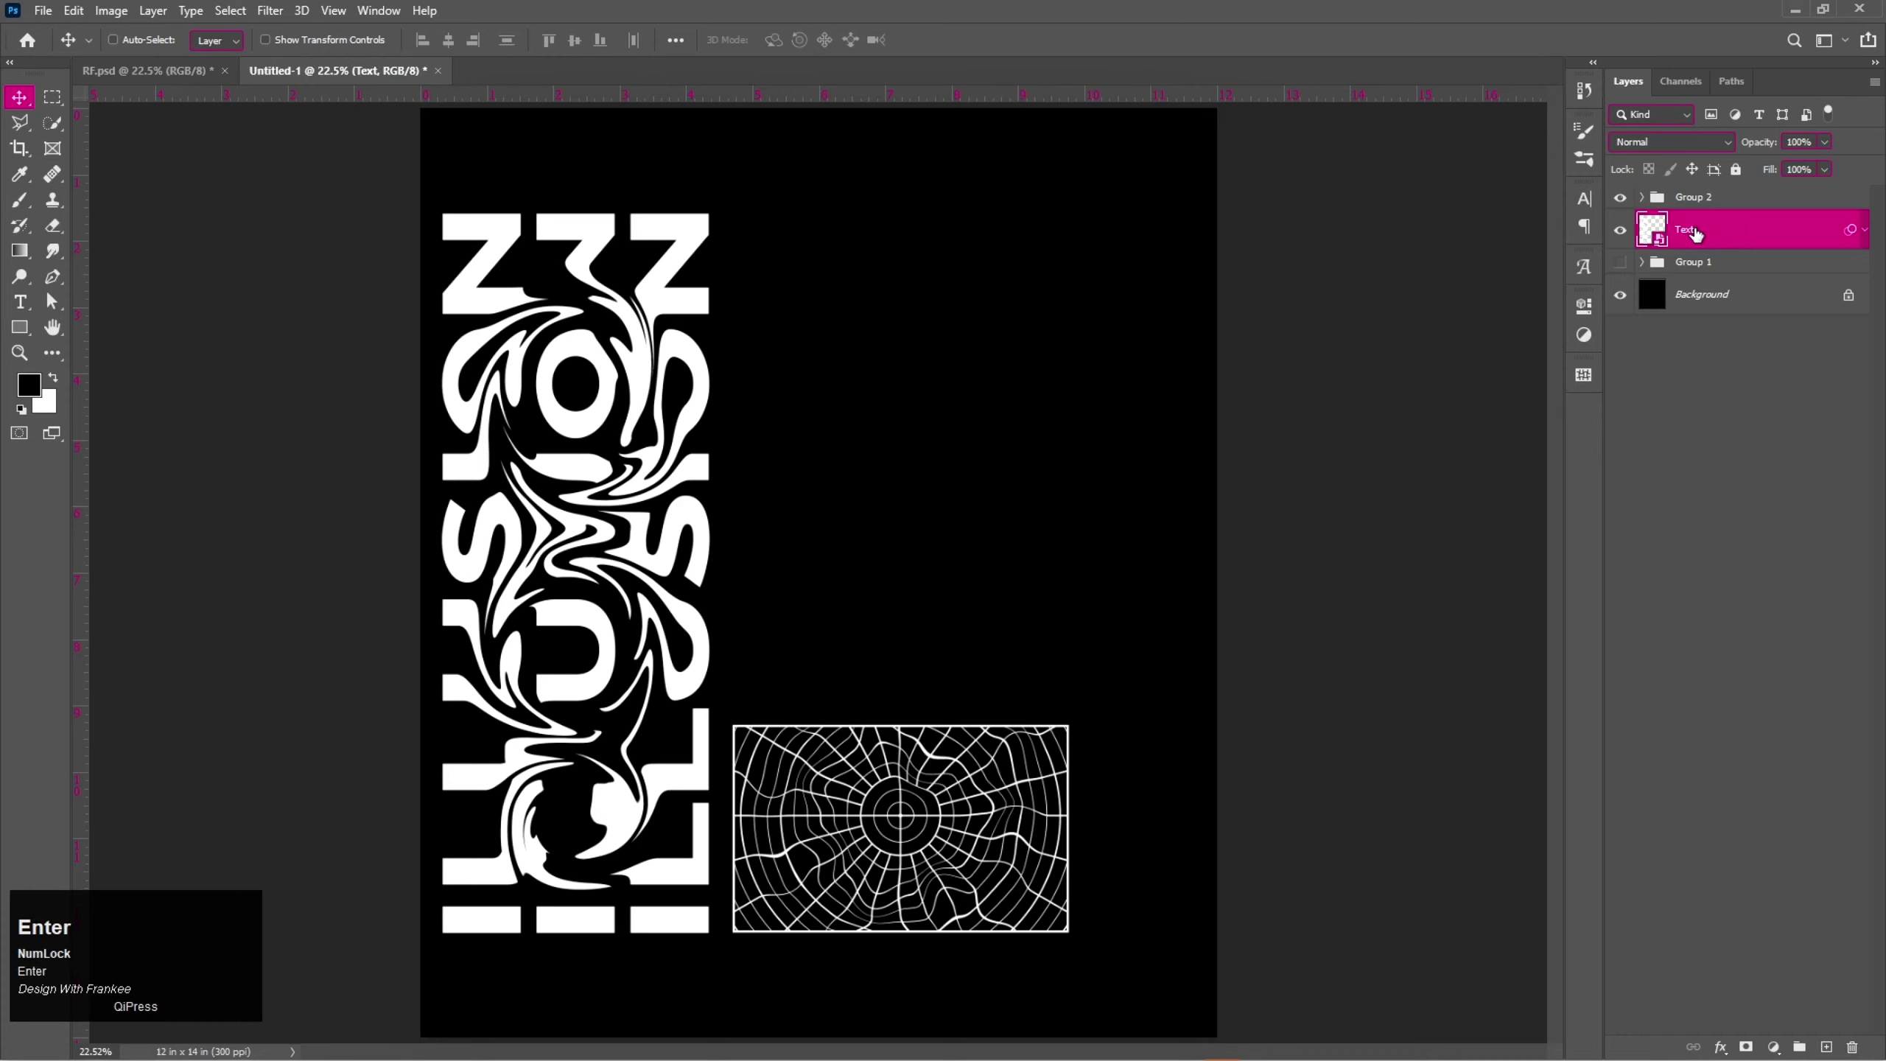
Rename the new grid-and-frame group to 'W.F'.
left_click(1700, 205)
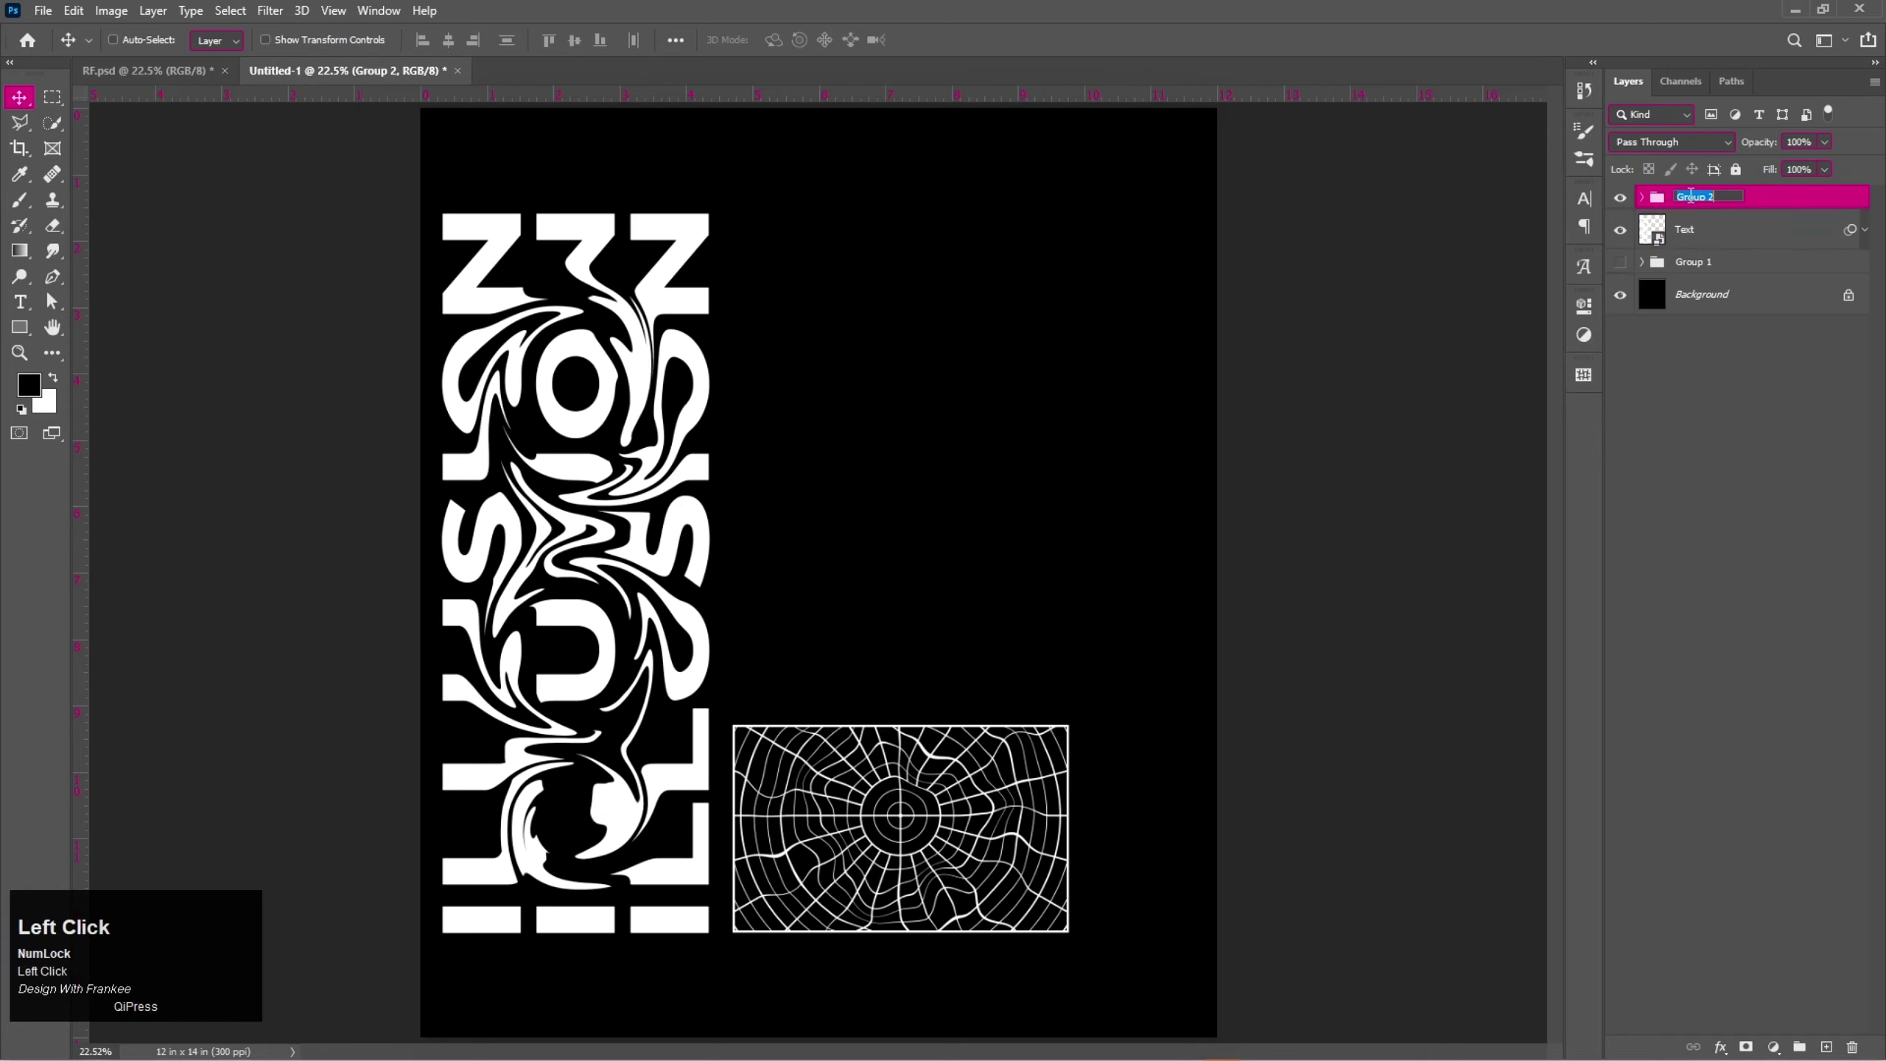
key("shift+w")
key(".")
key("shift+f")
key("Return")
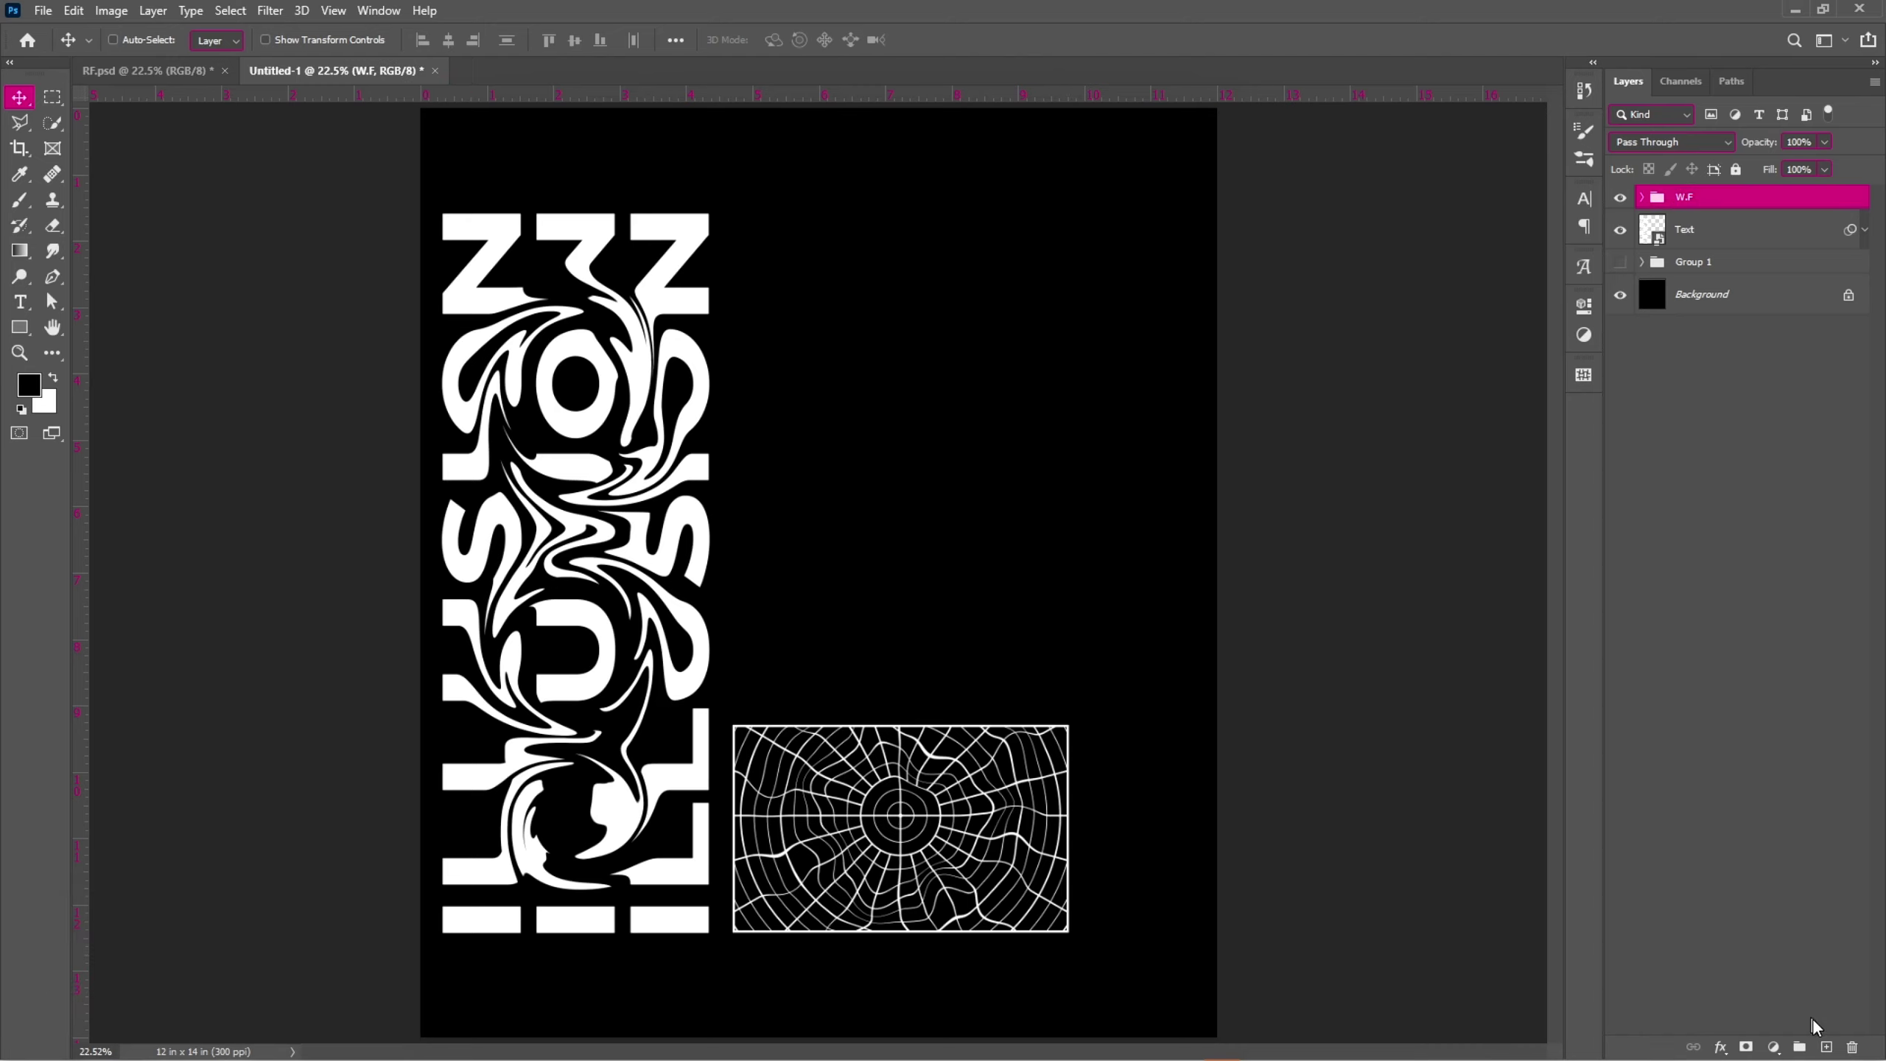
Add a new layer with a white circle and start an 'ILLUSION -' phrase on its path.
left_click(1832, 1044)
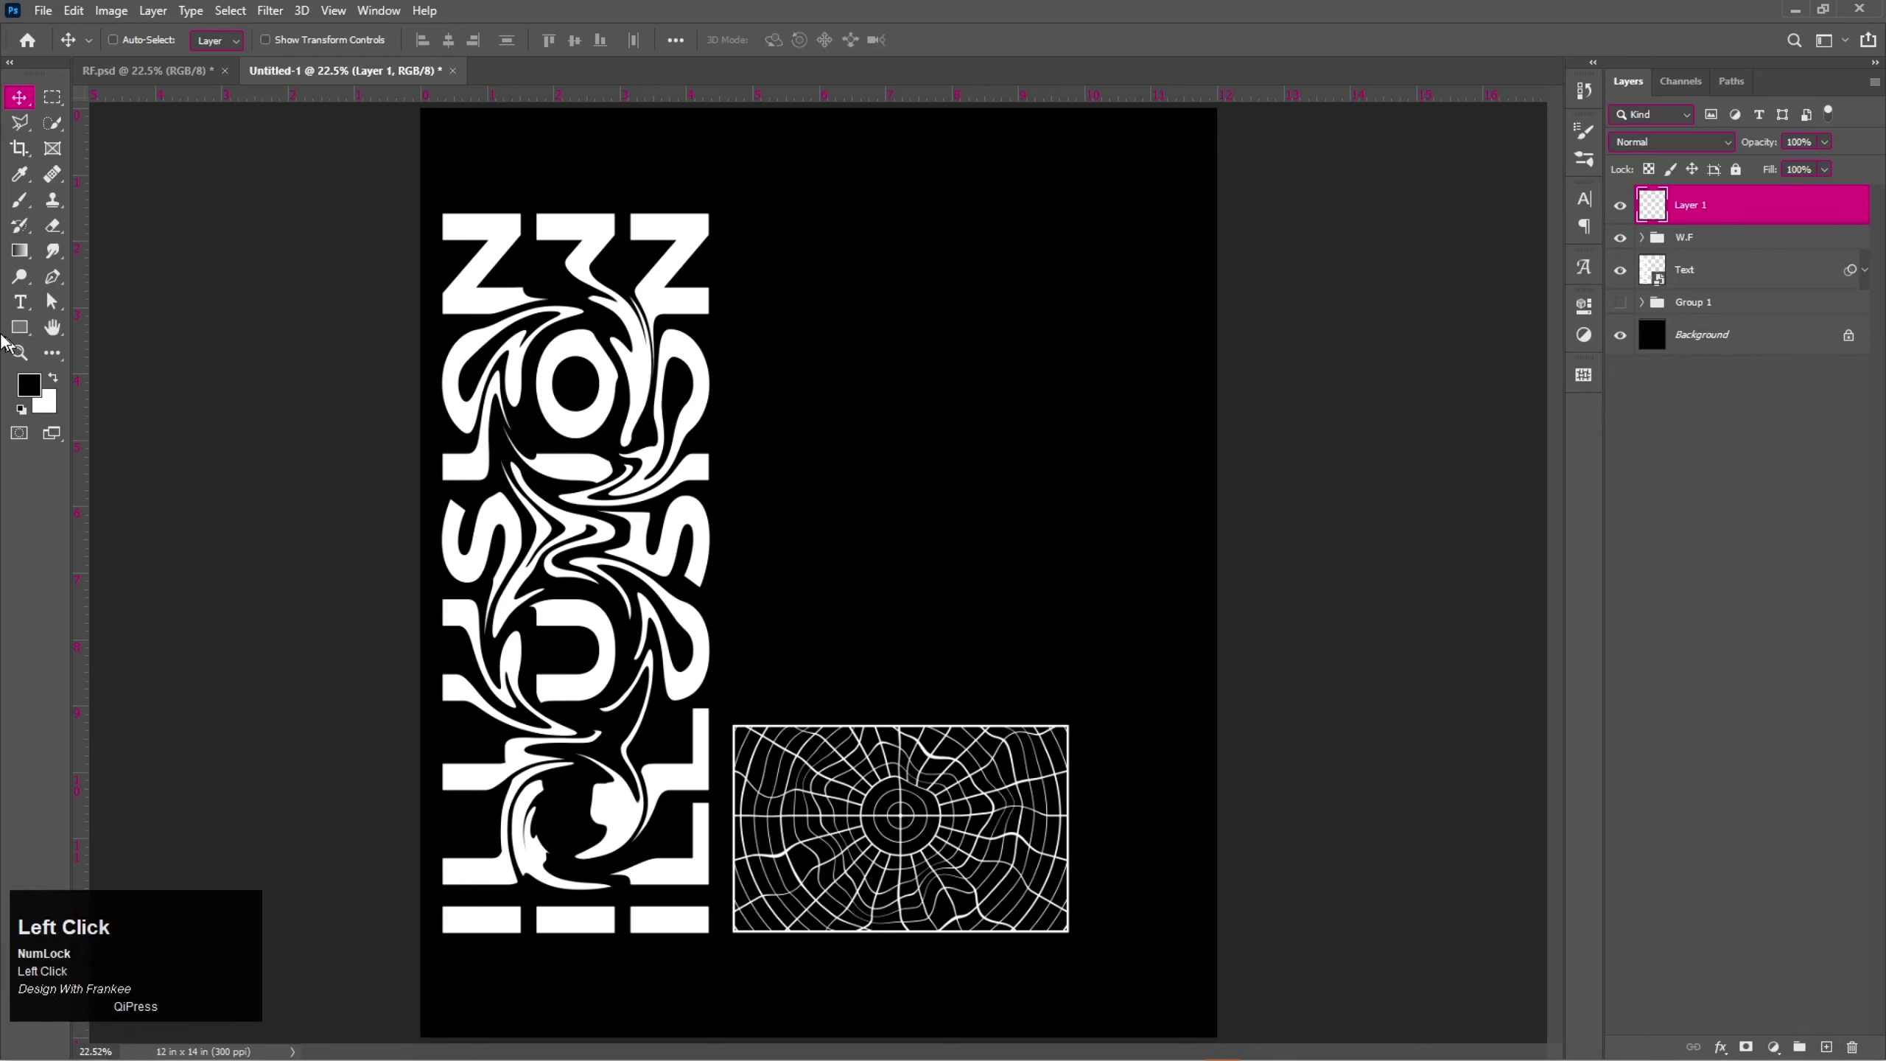
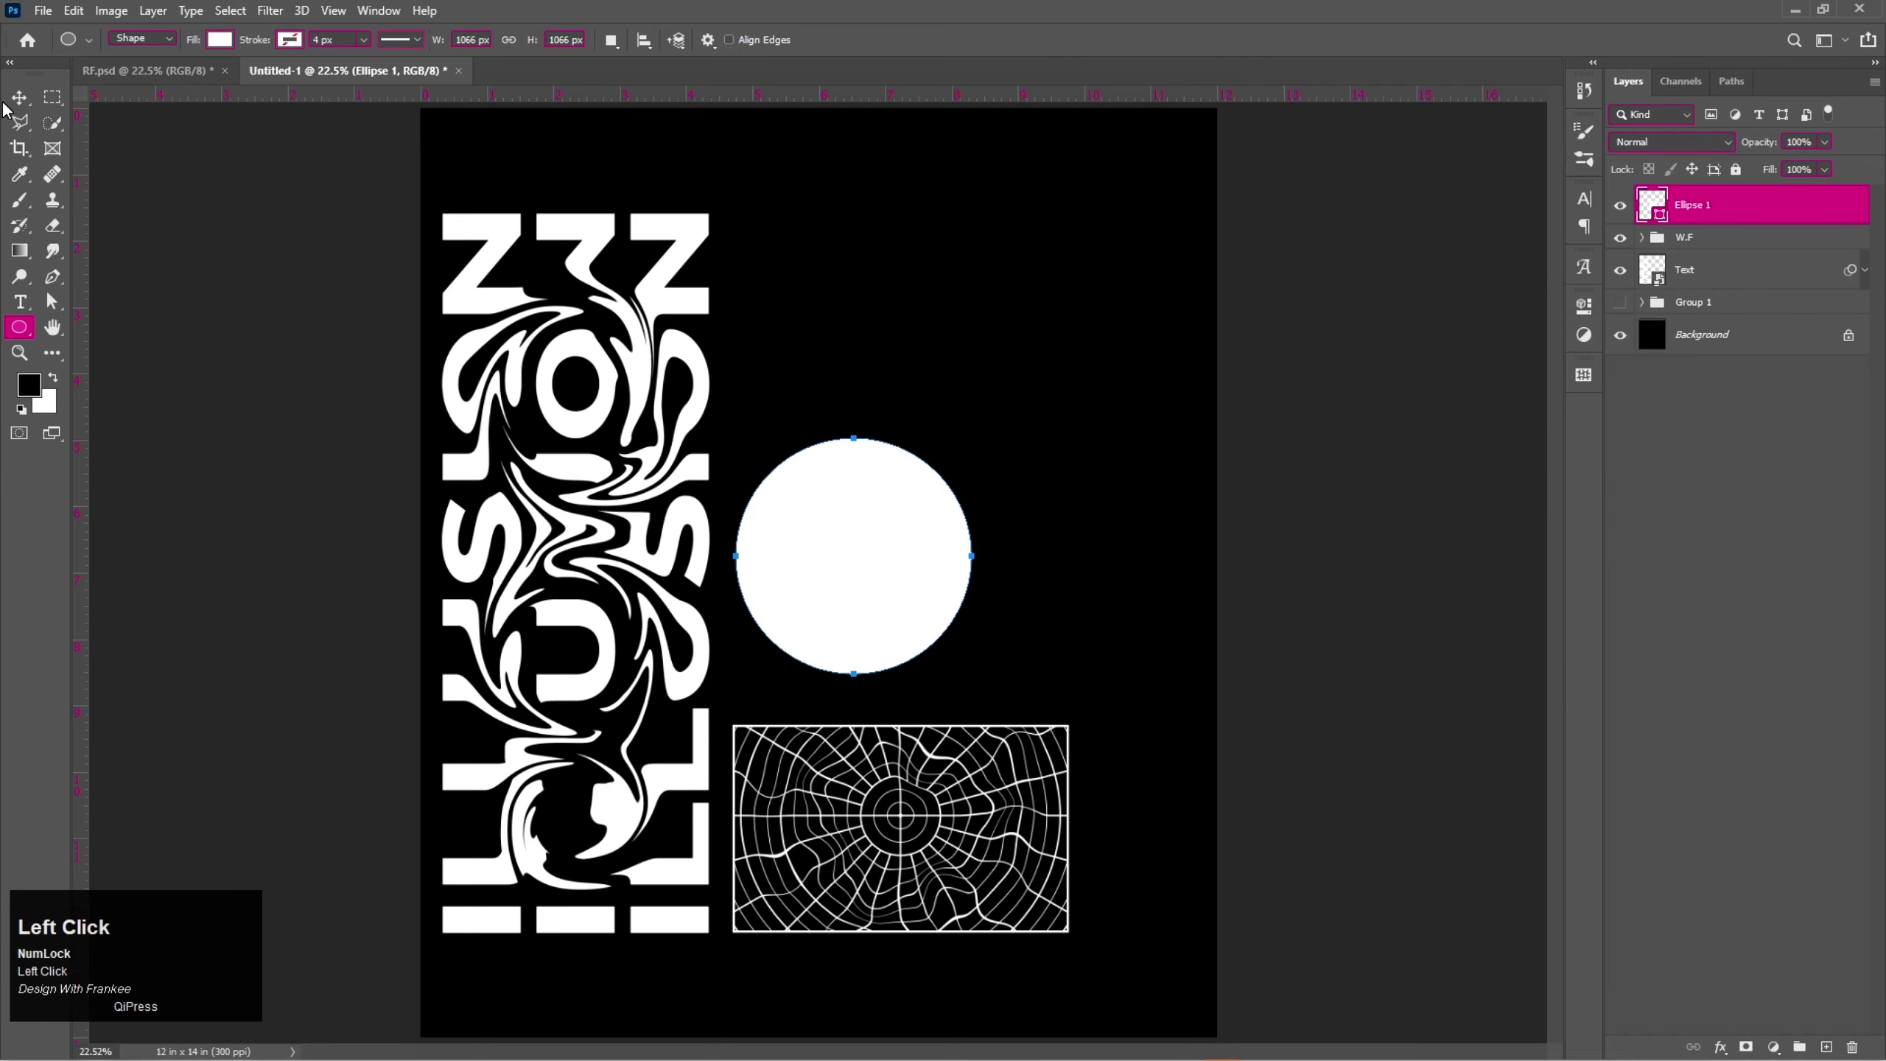
right_click(22, 309)
left_click(70, 308)
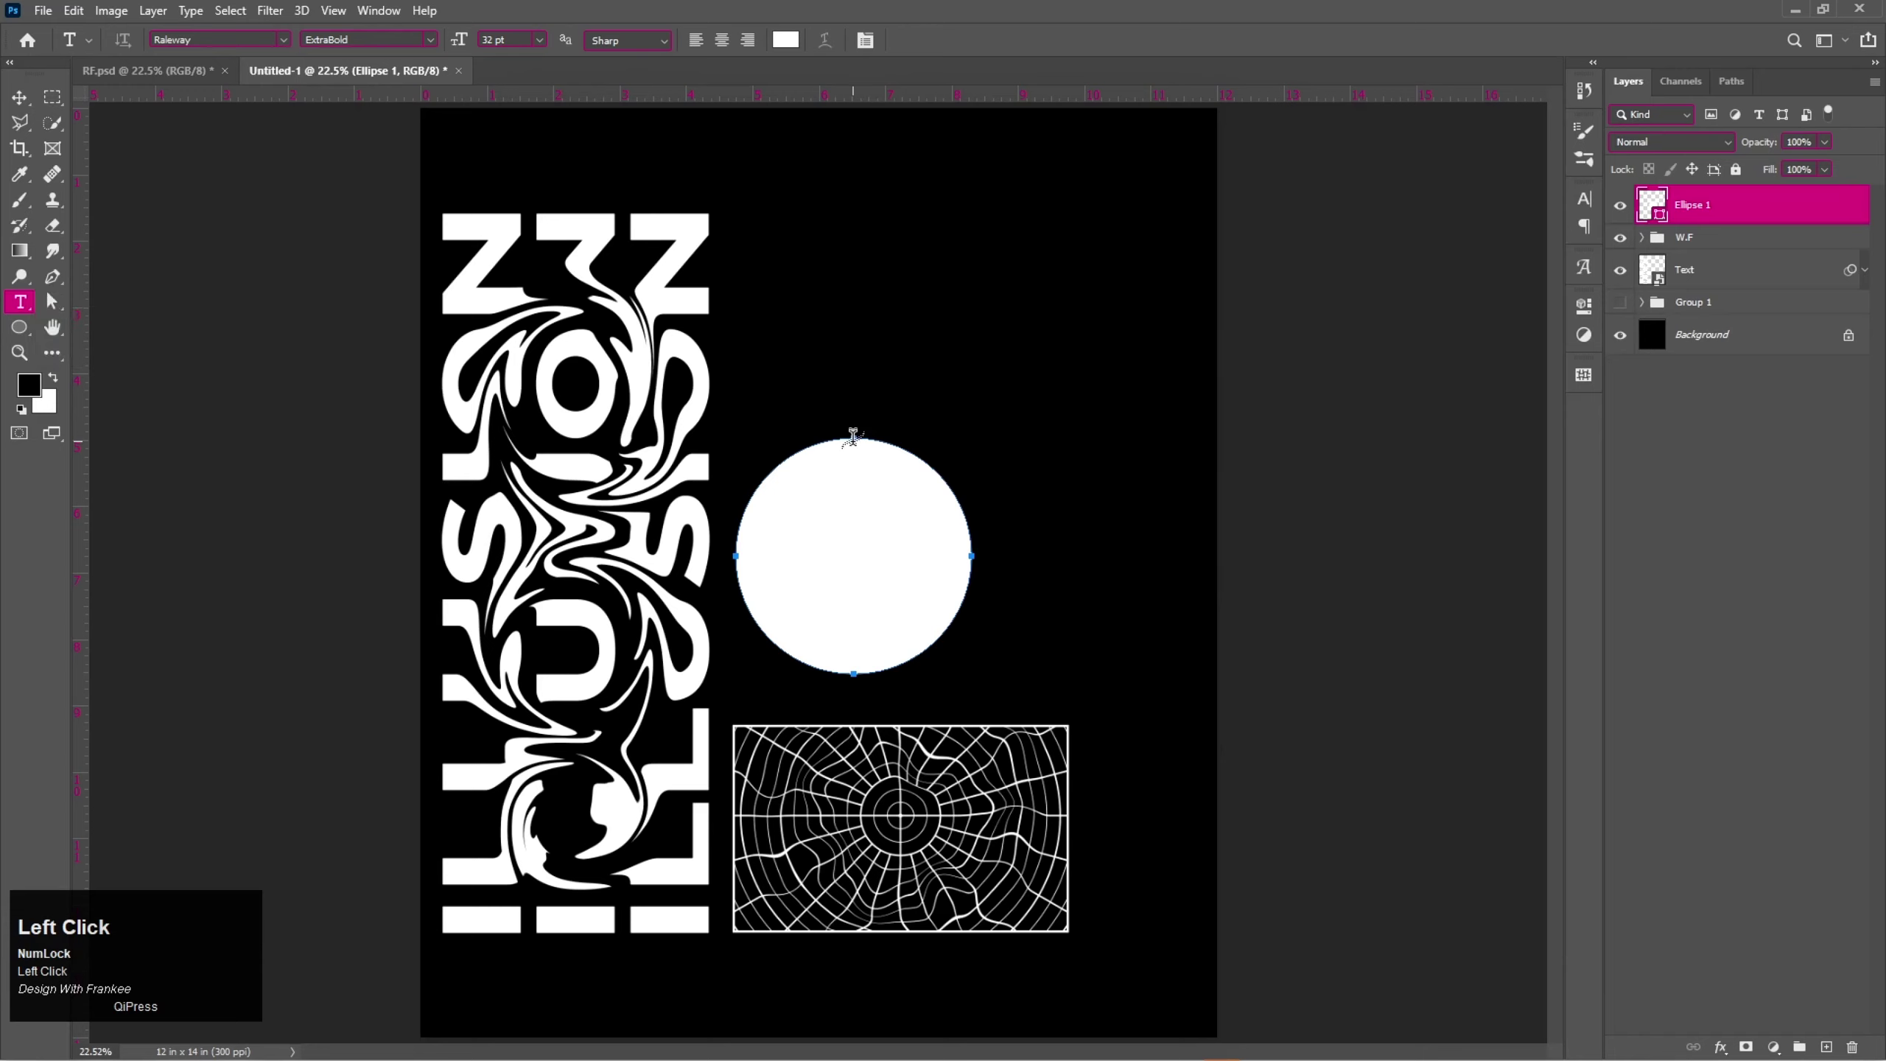
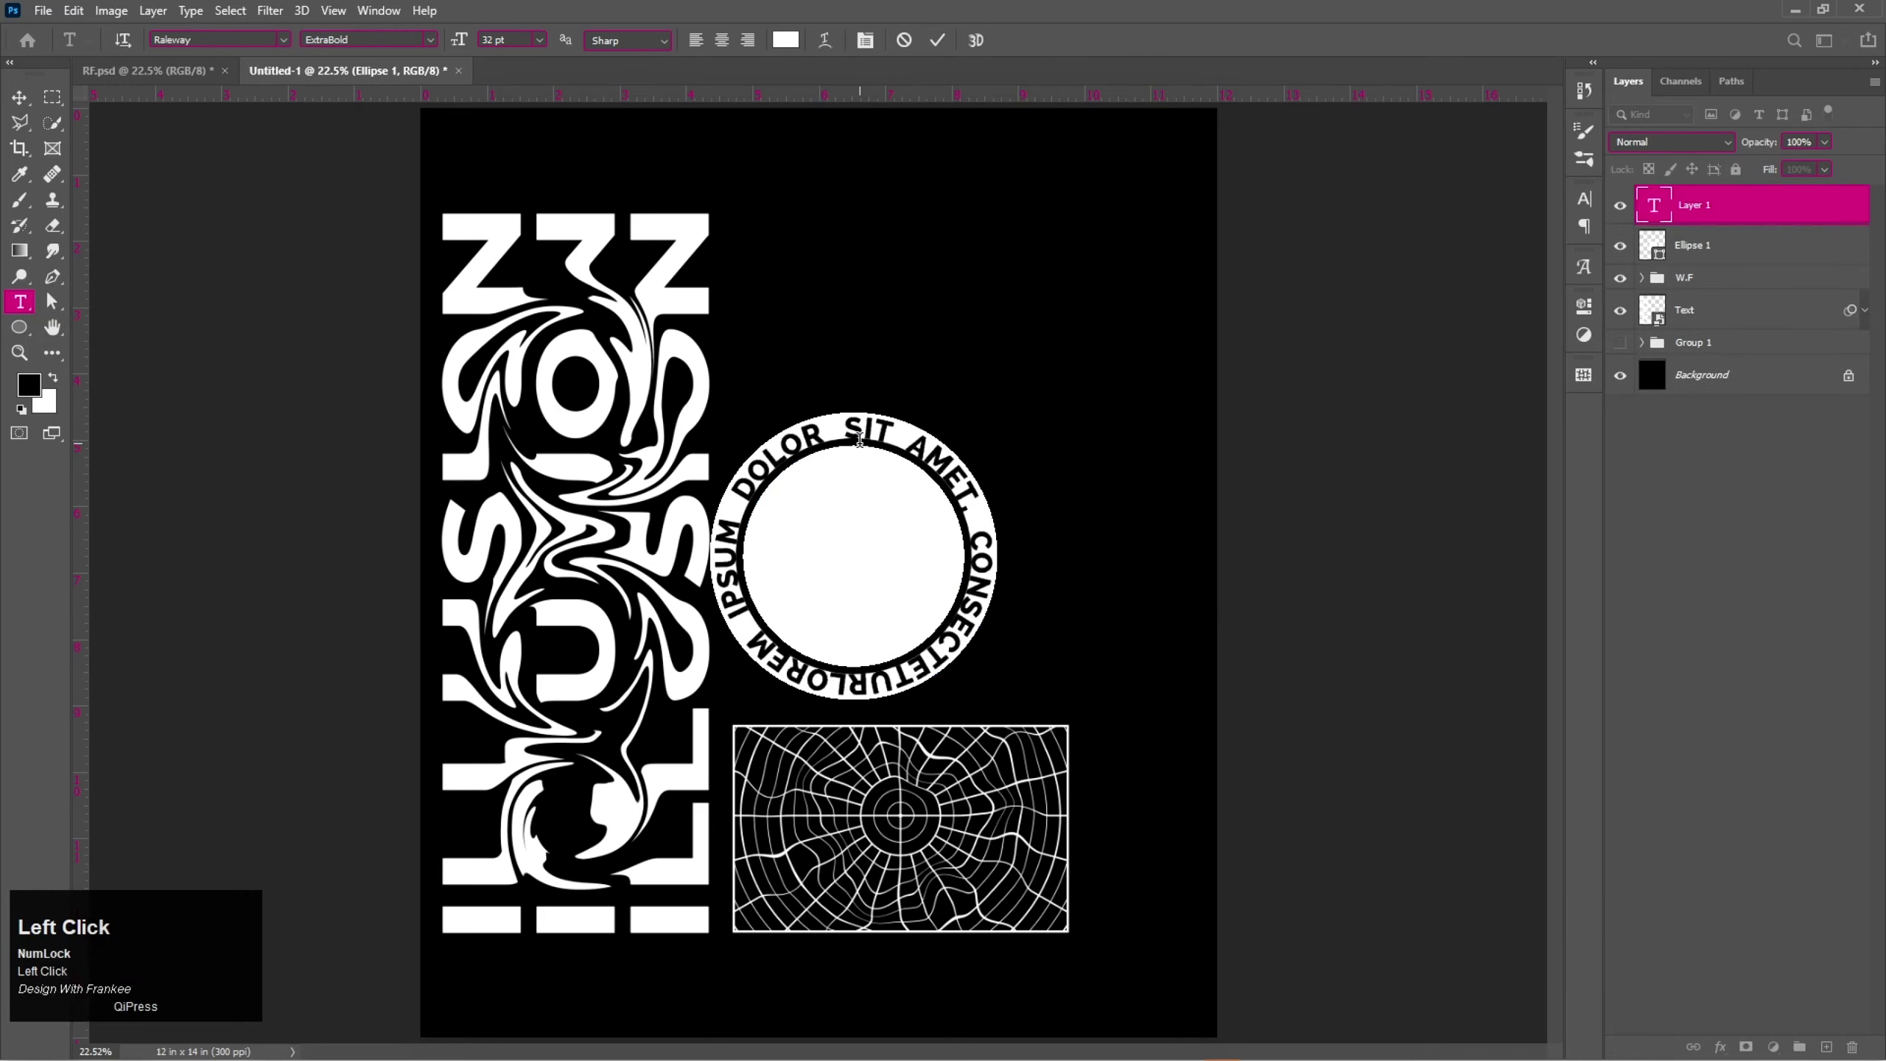
key("ctrl+v")
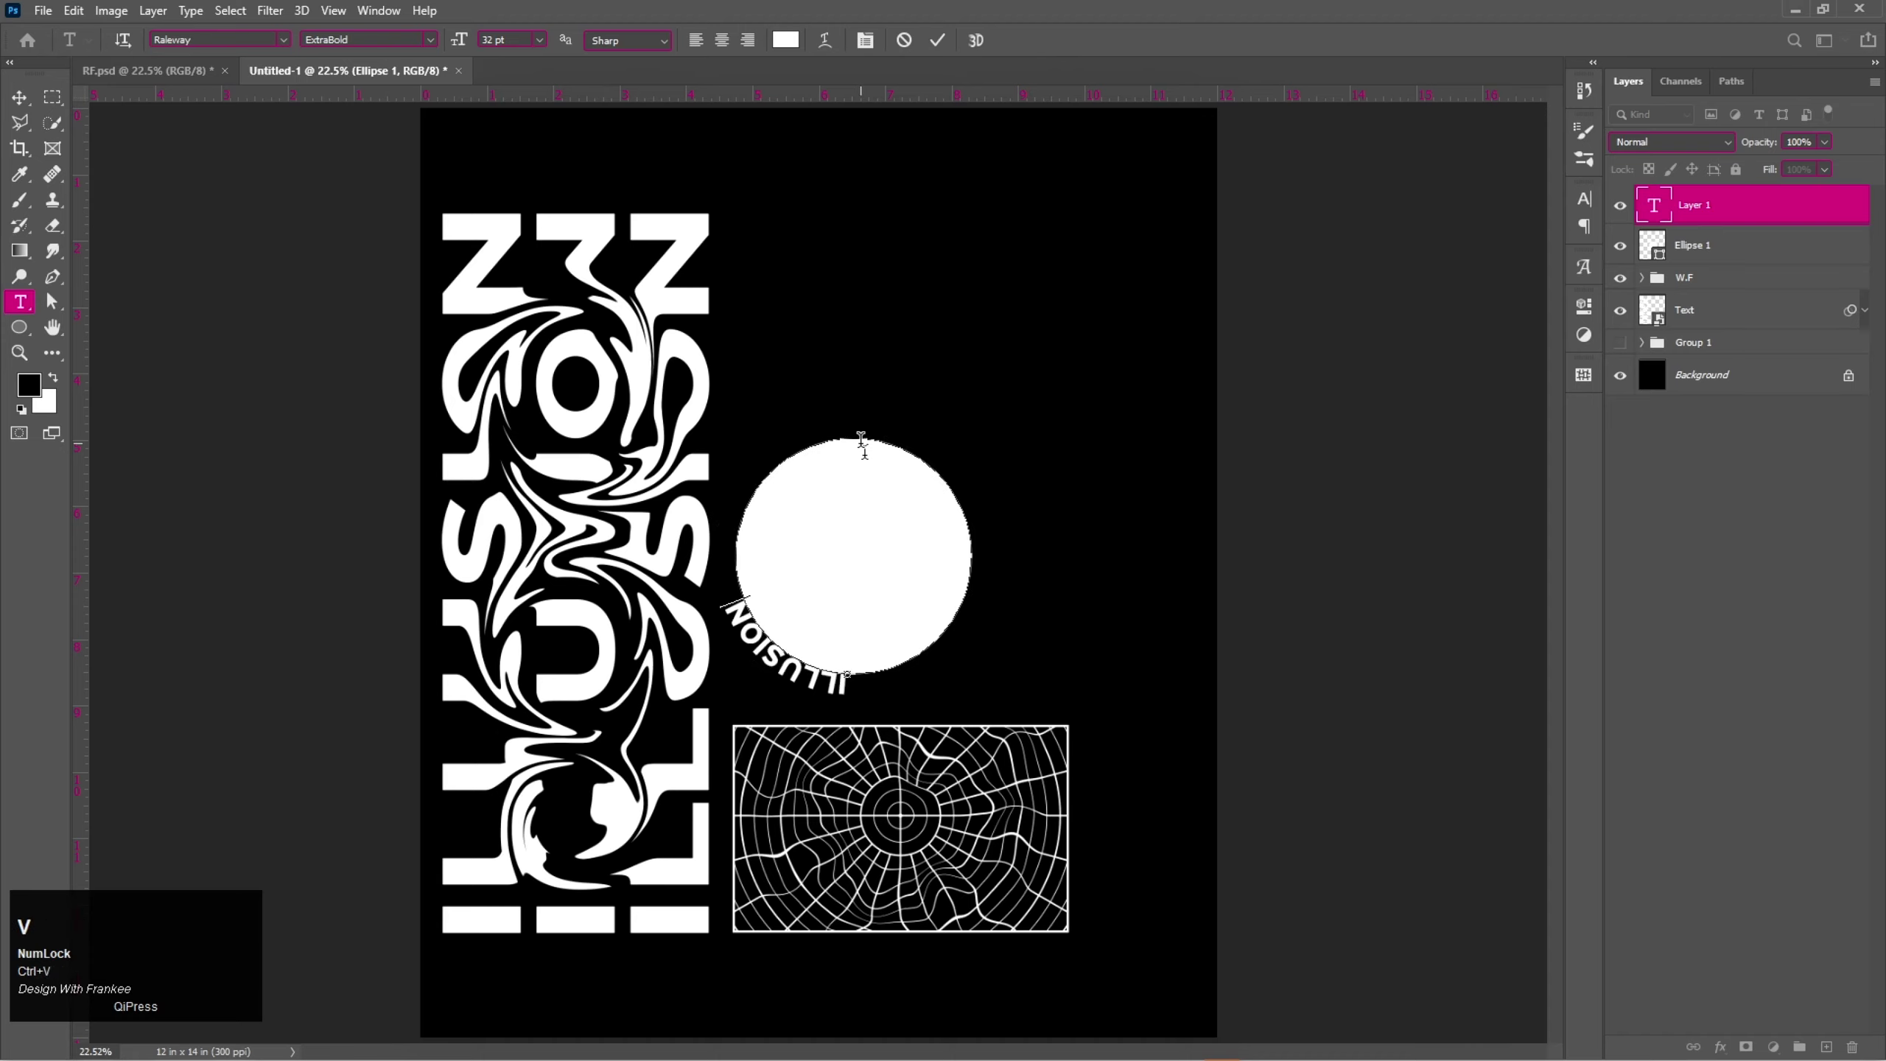
key("space")
key("-")
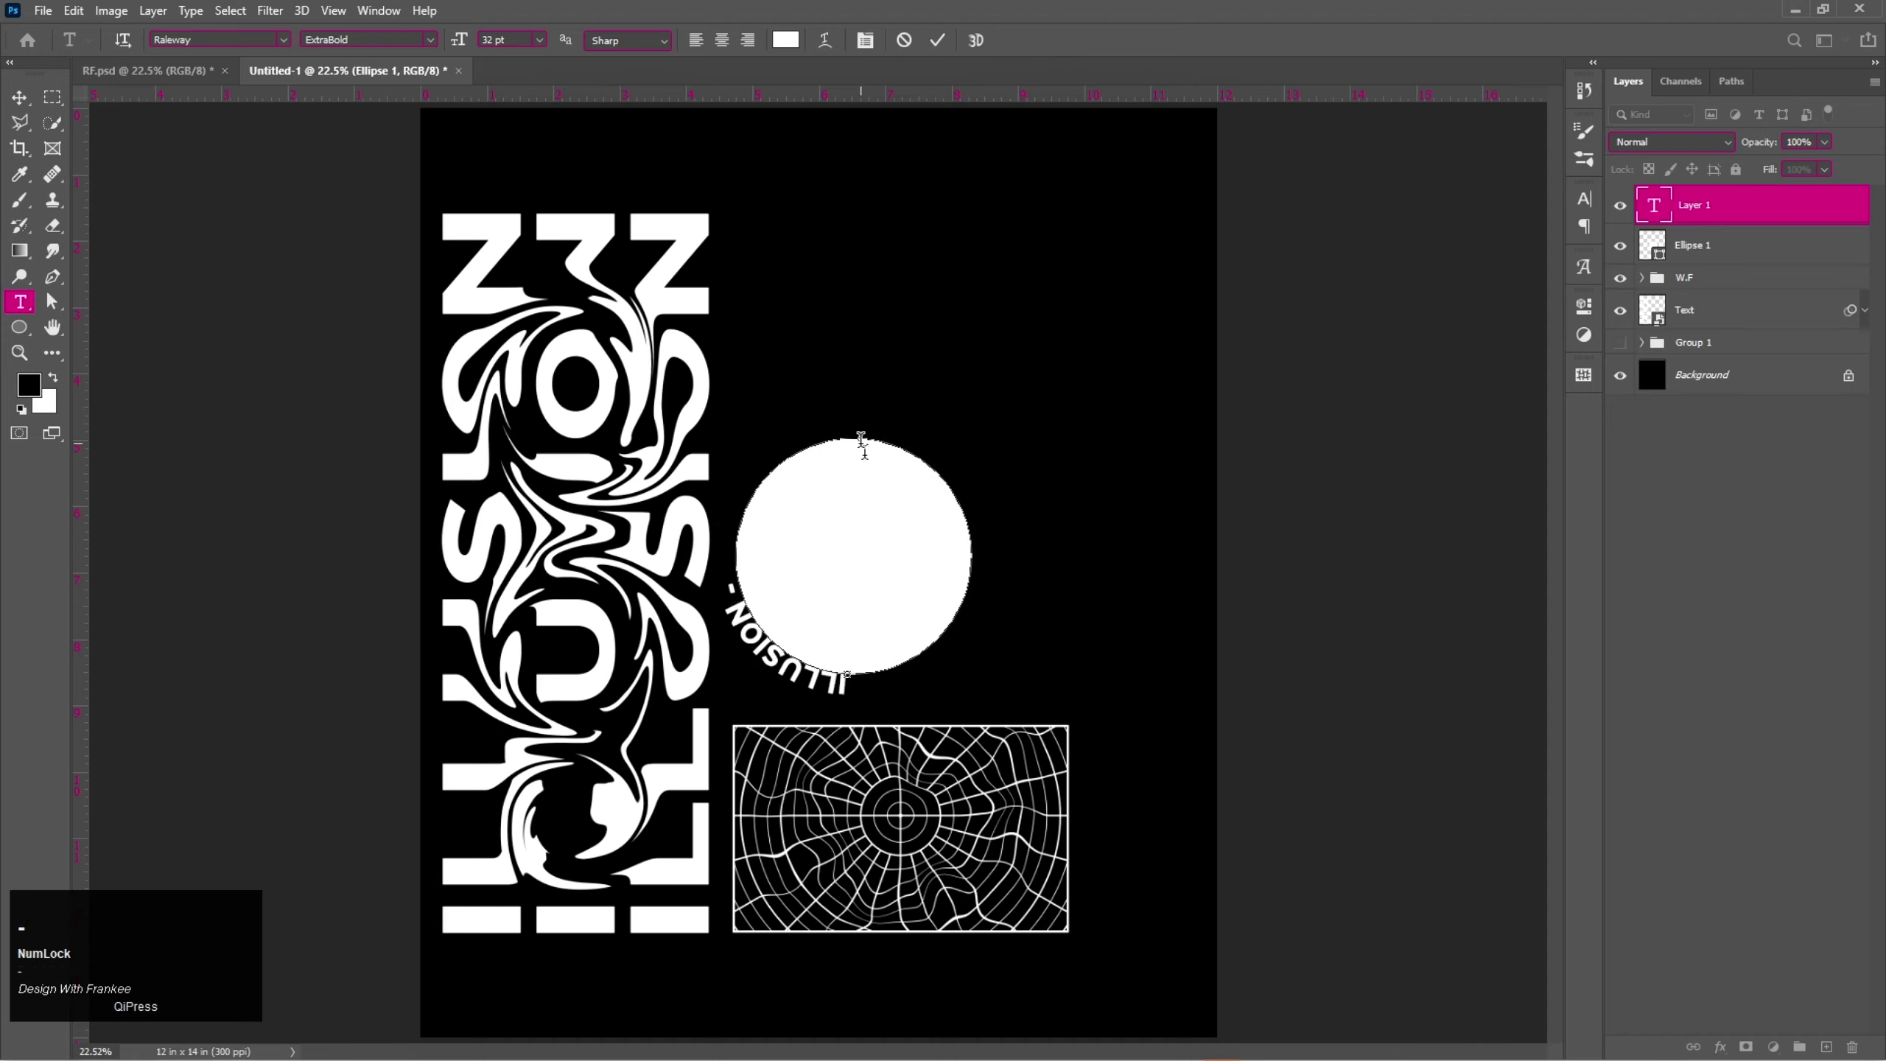
key("space")
key("ctrl+v")
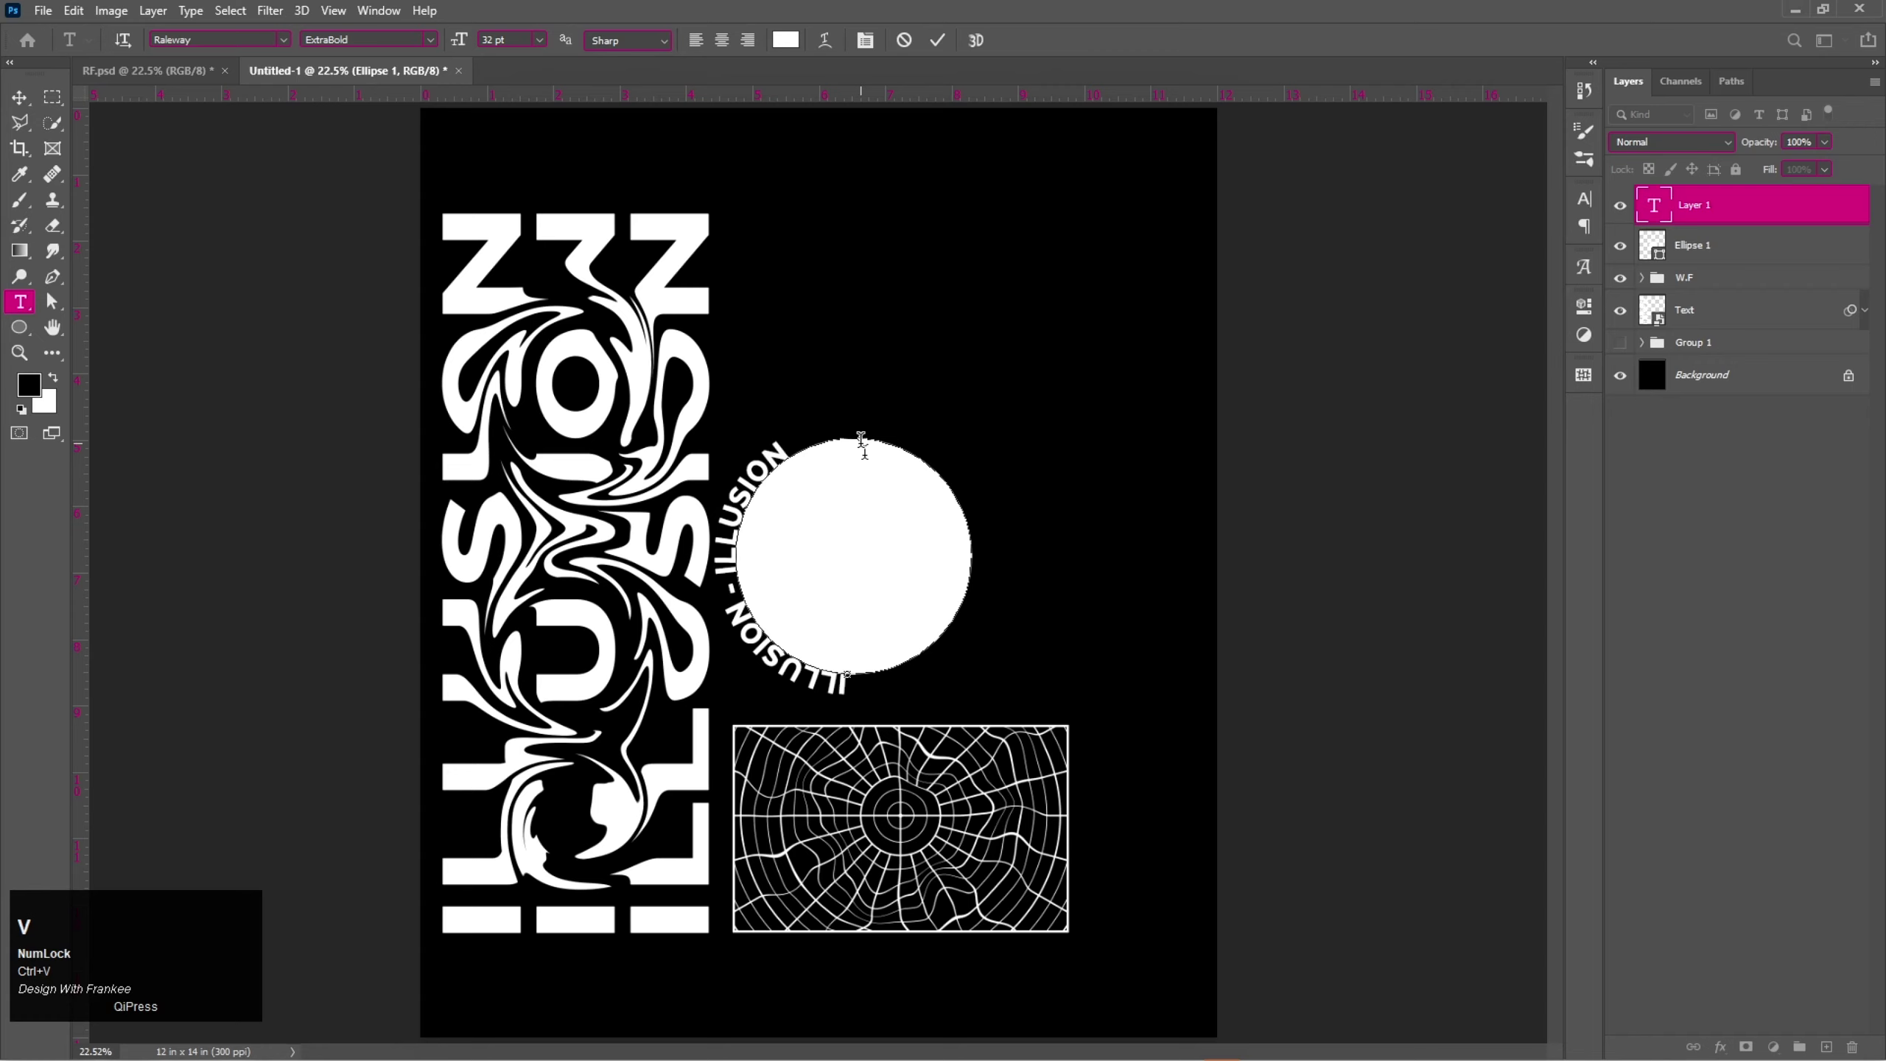
Repeat the ILLUSION - phrase around the circle and add letters so the ring closes.
key("ctrl+v")
key("ctrl+a")
key("ctrl+c")
key("Right")
key("space")
key("ctrl+v")
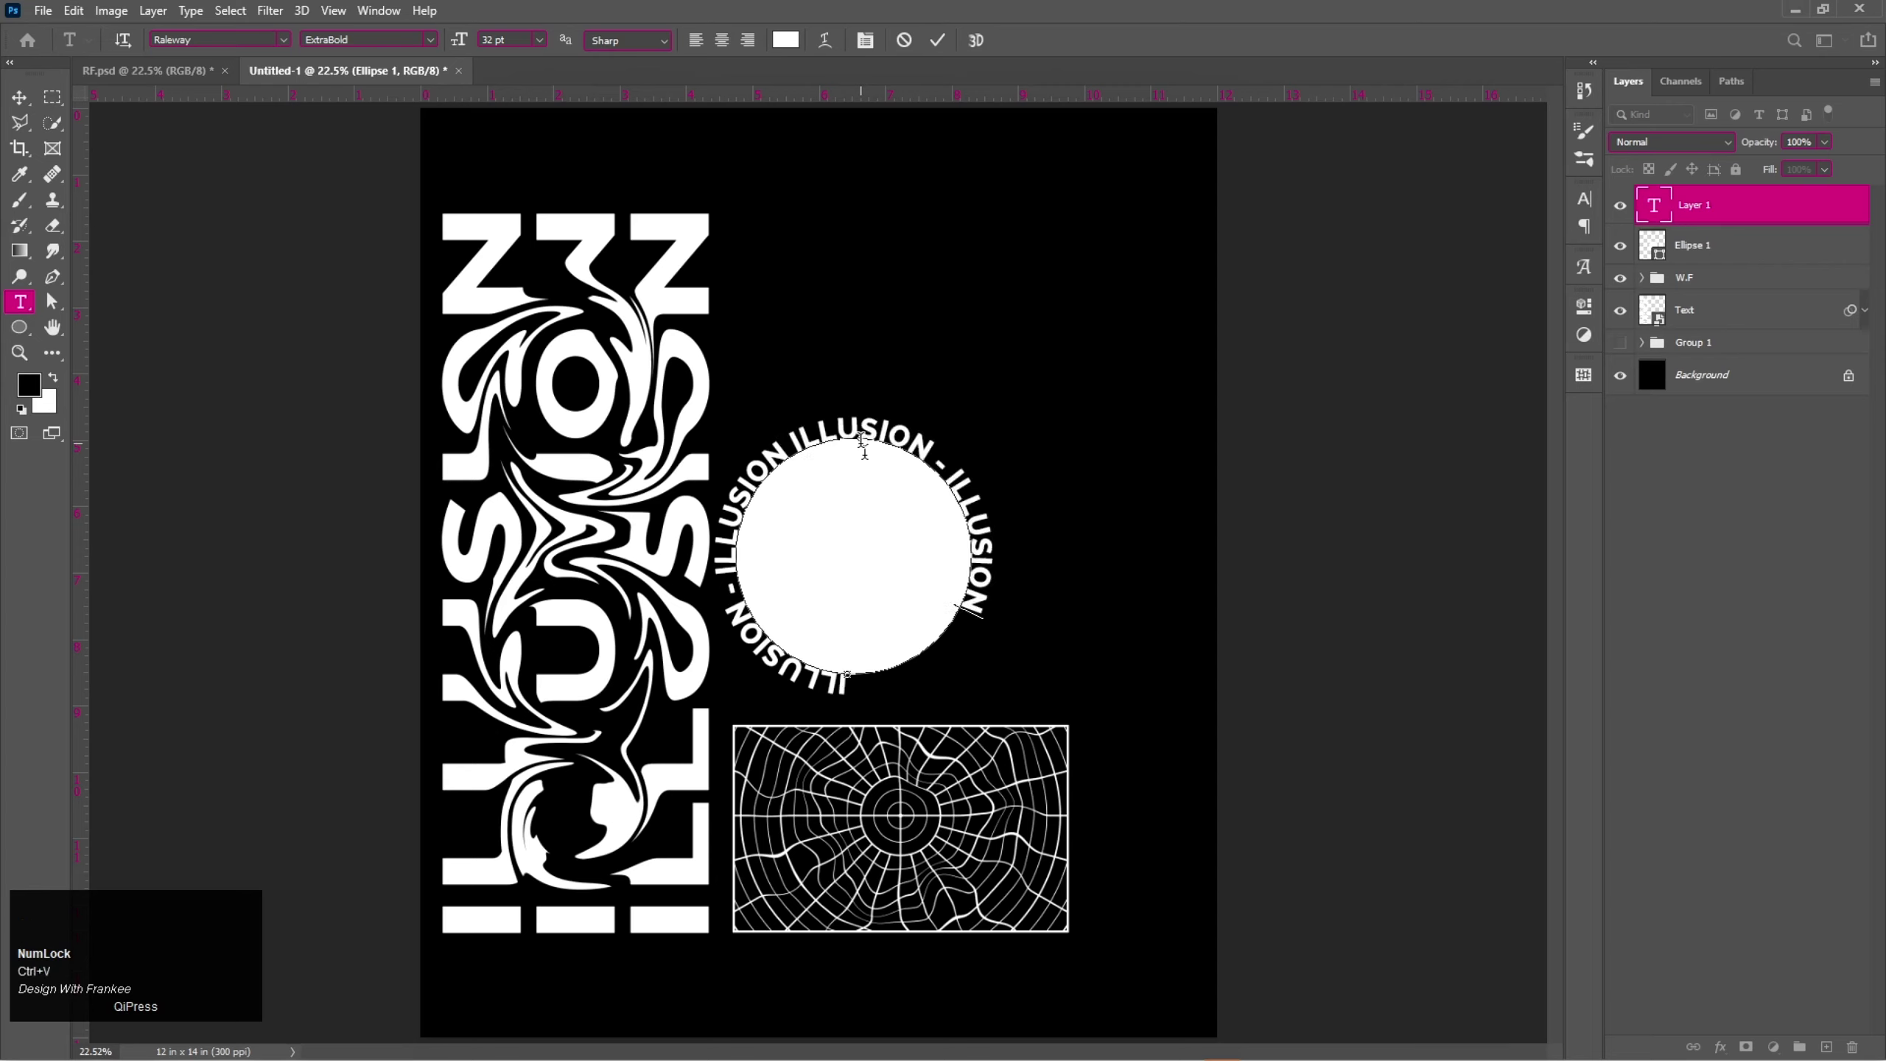
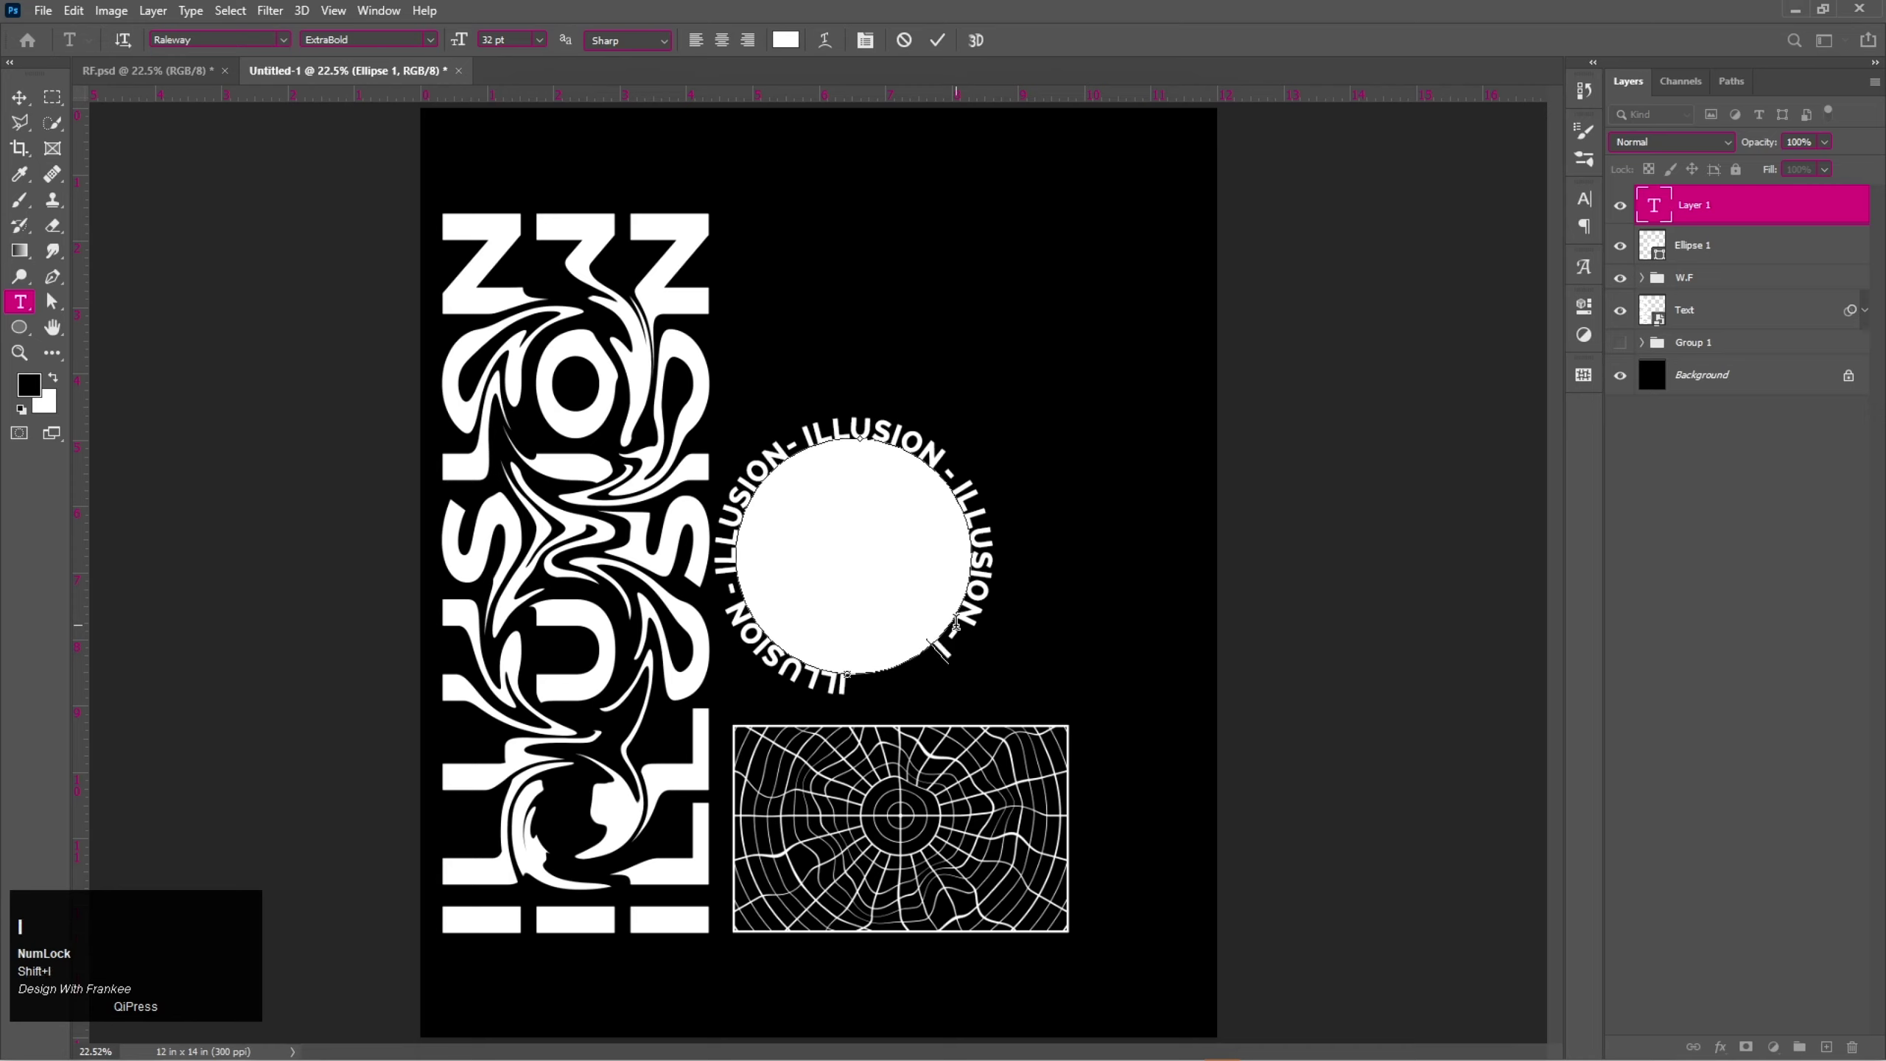
key("shift+l")
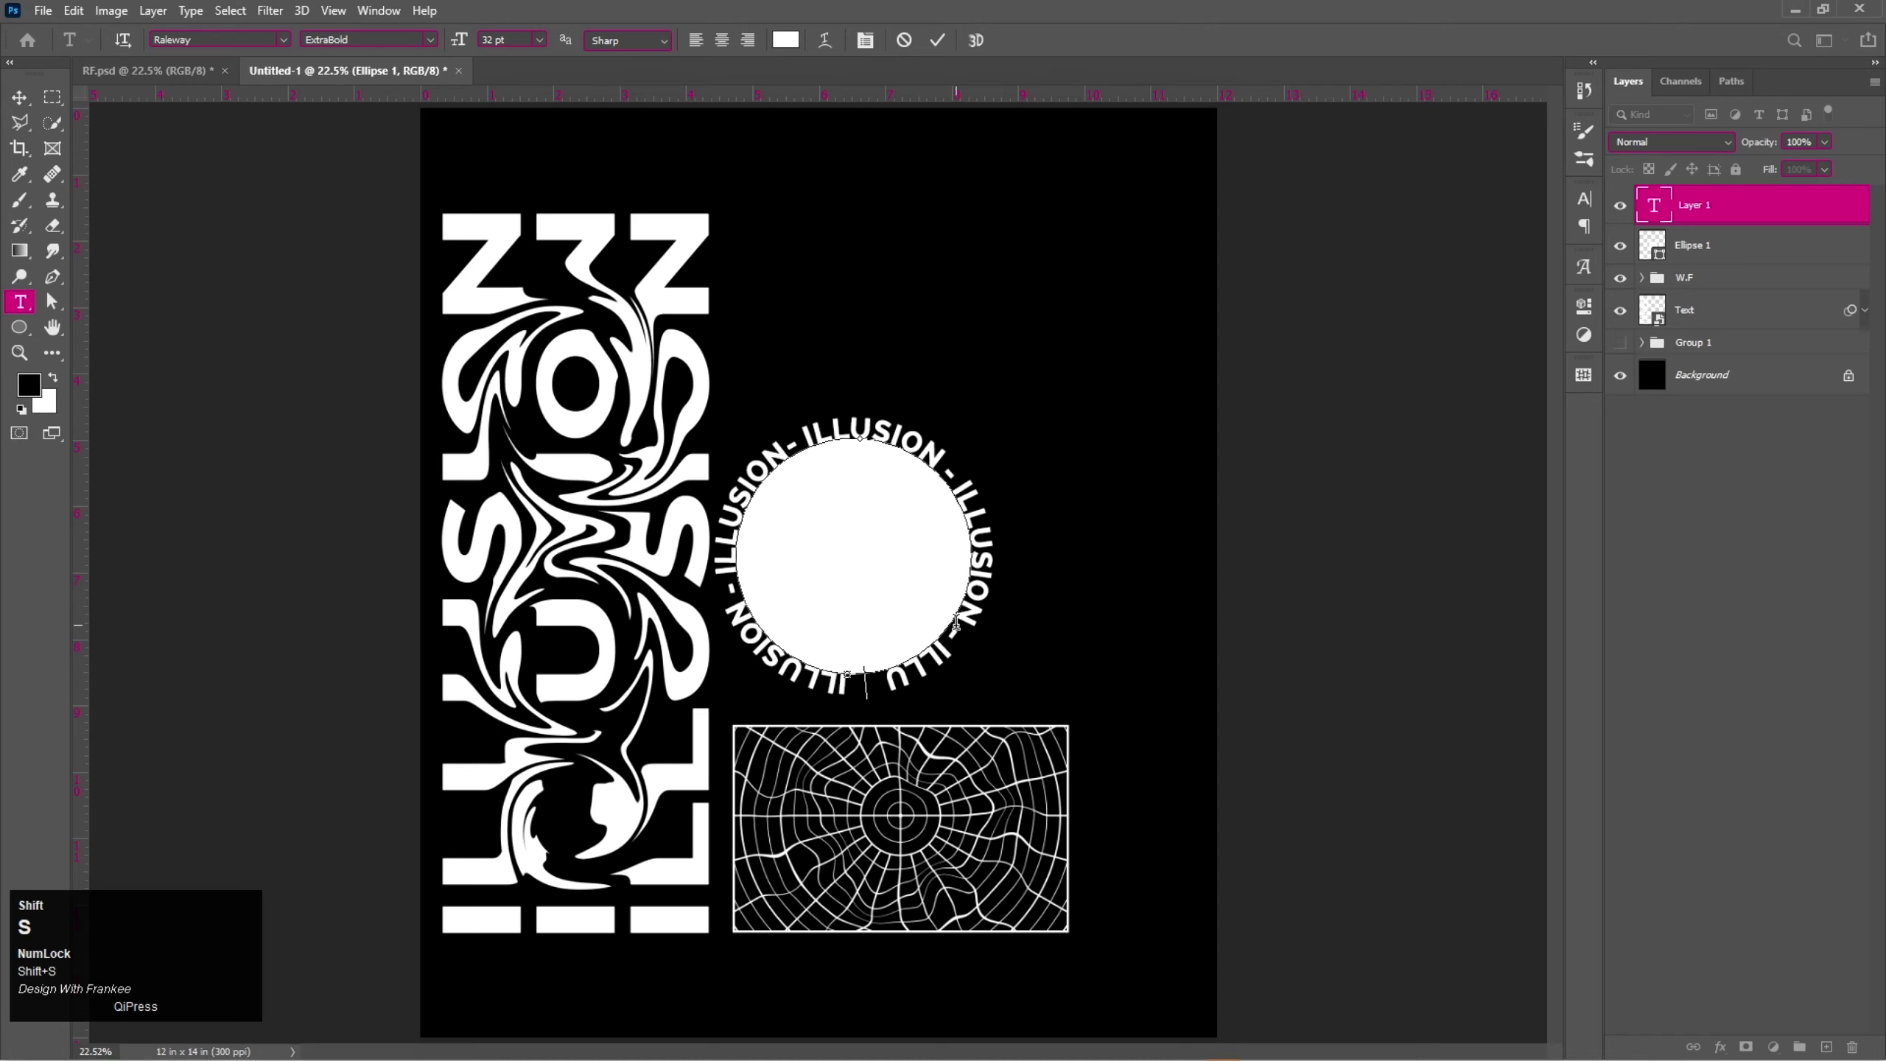
key("shift+i")
key("shift+o")
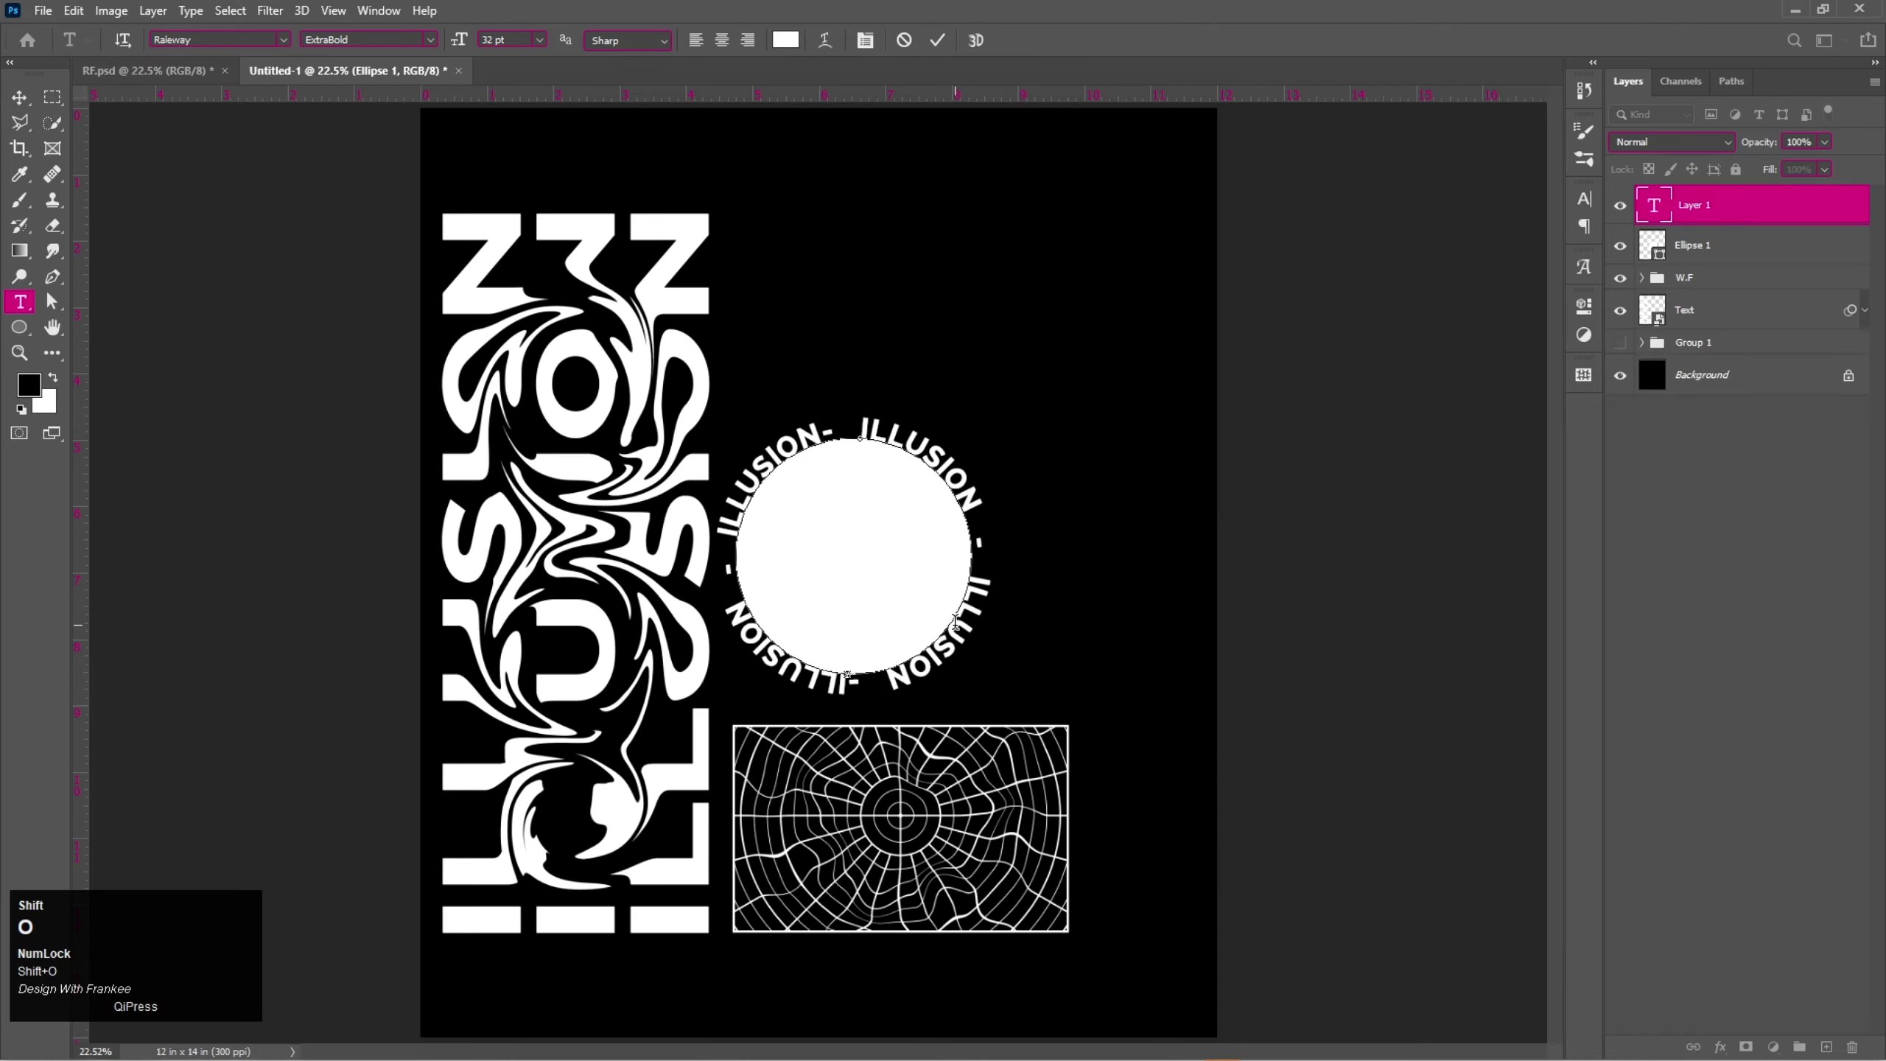
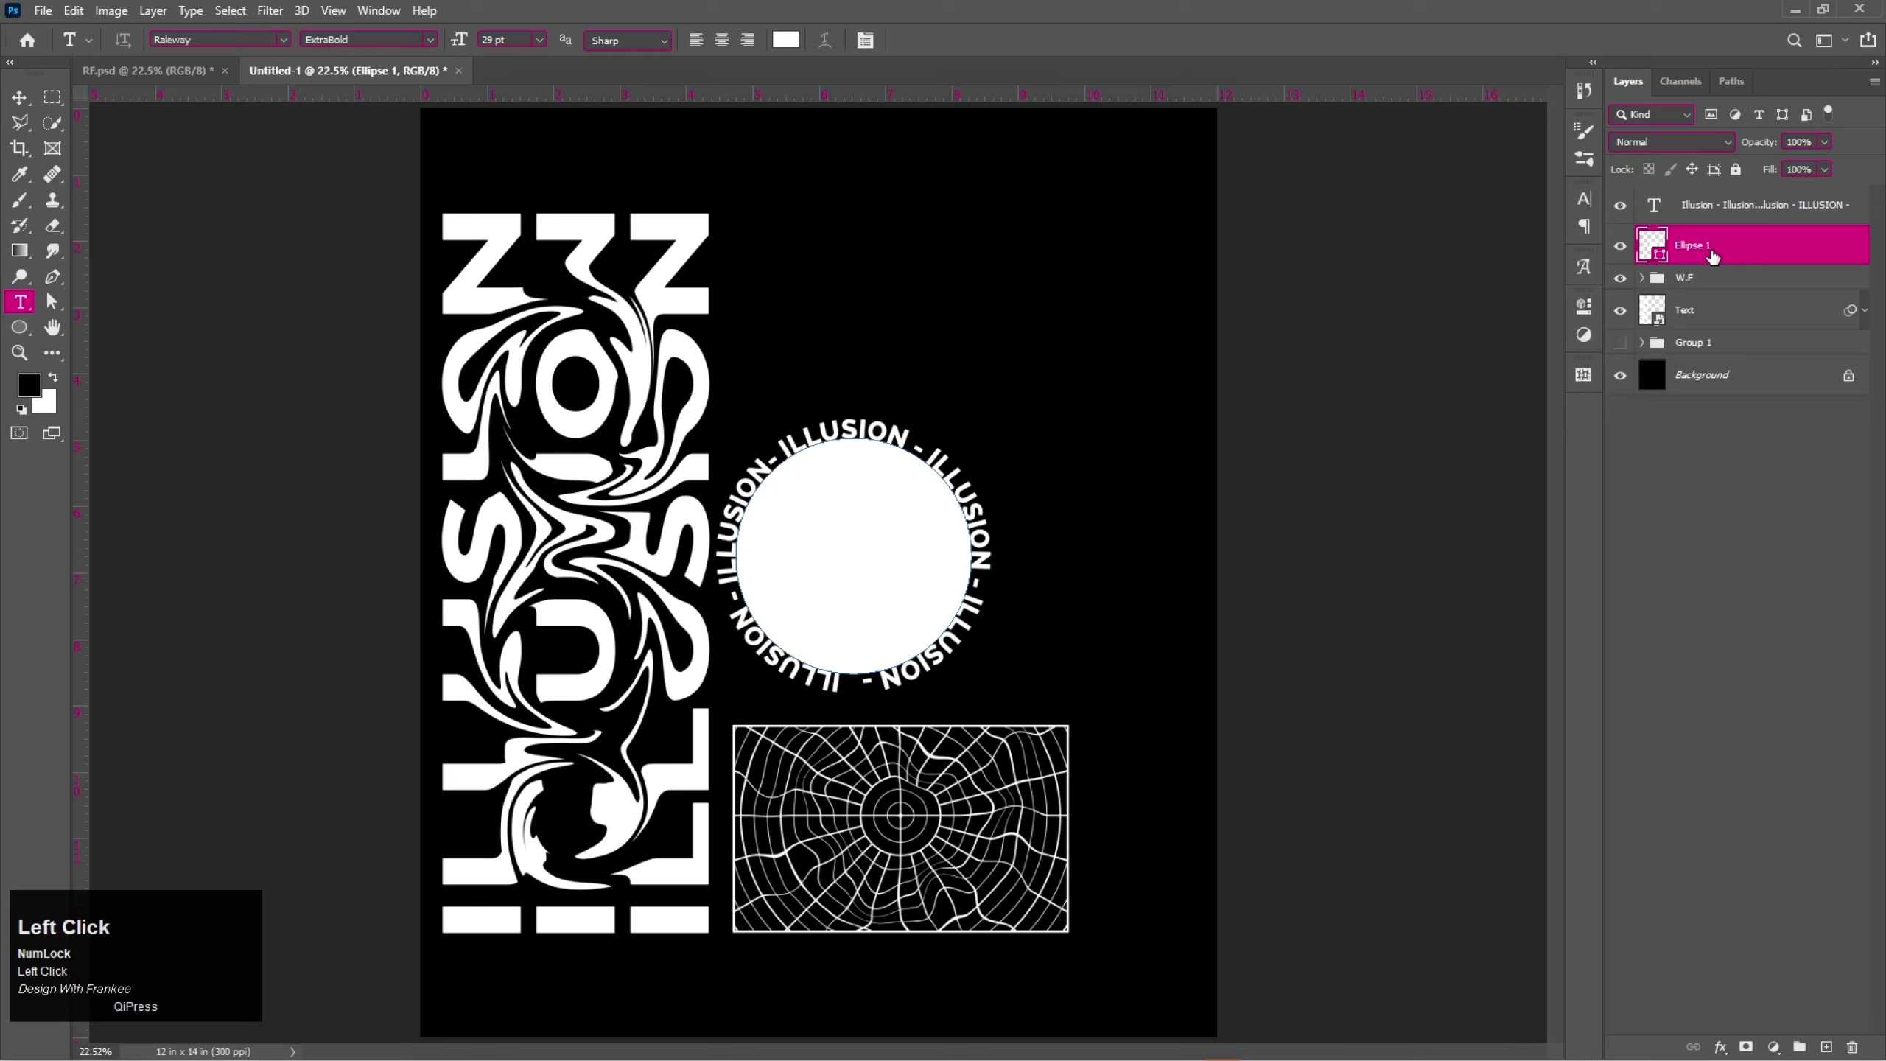
Delete the white circle and duplicate the circular ILLUSION text layer into a second ring.
key("BackSpace")
left_click(1719, 219)
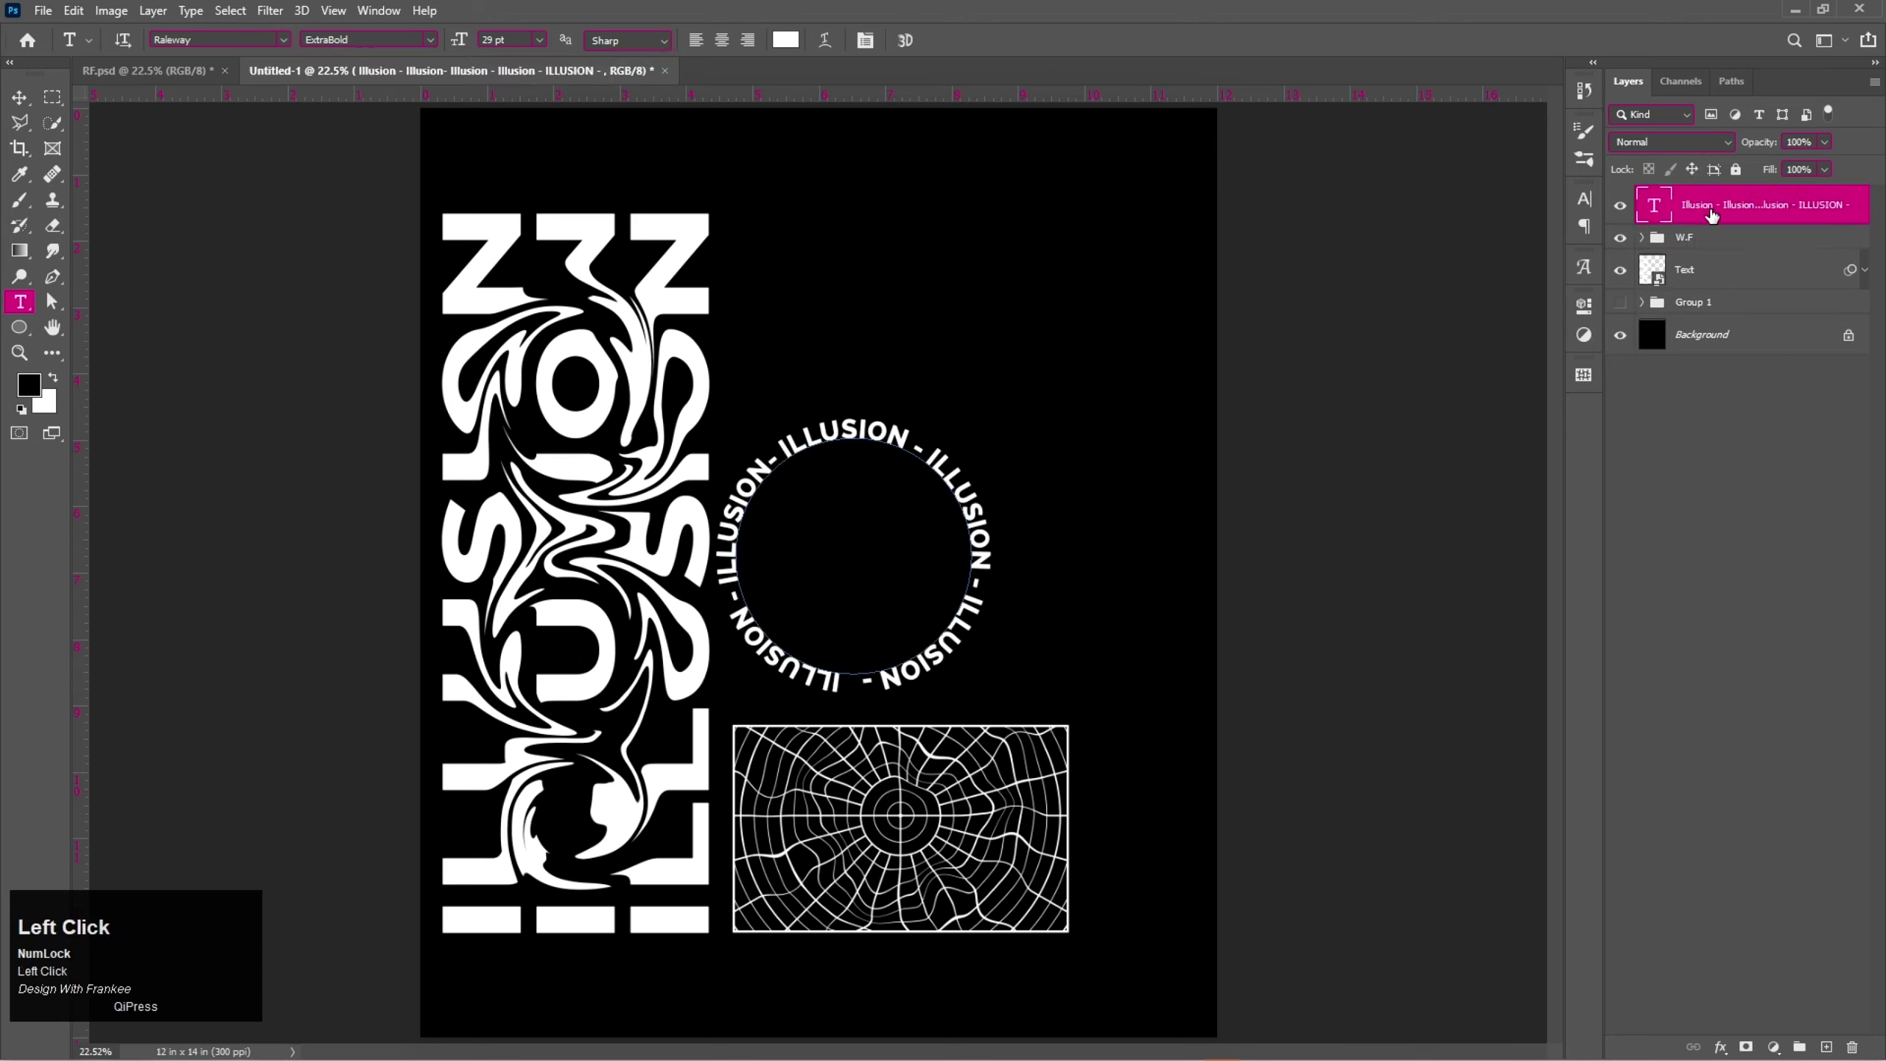
key("ctrl+j")
key("ctrl+t")
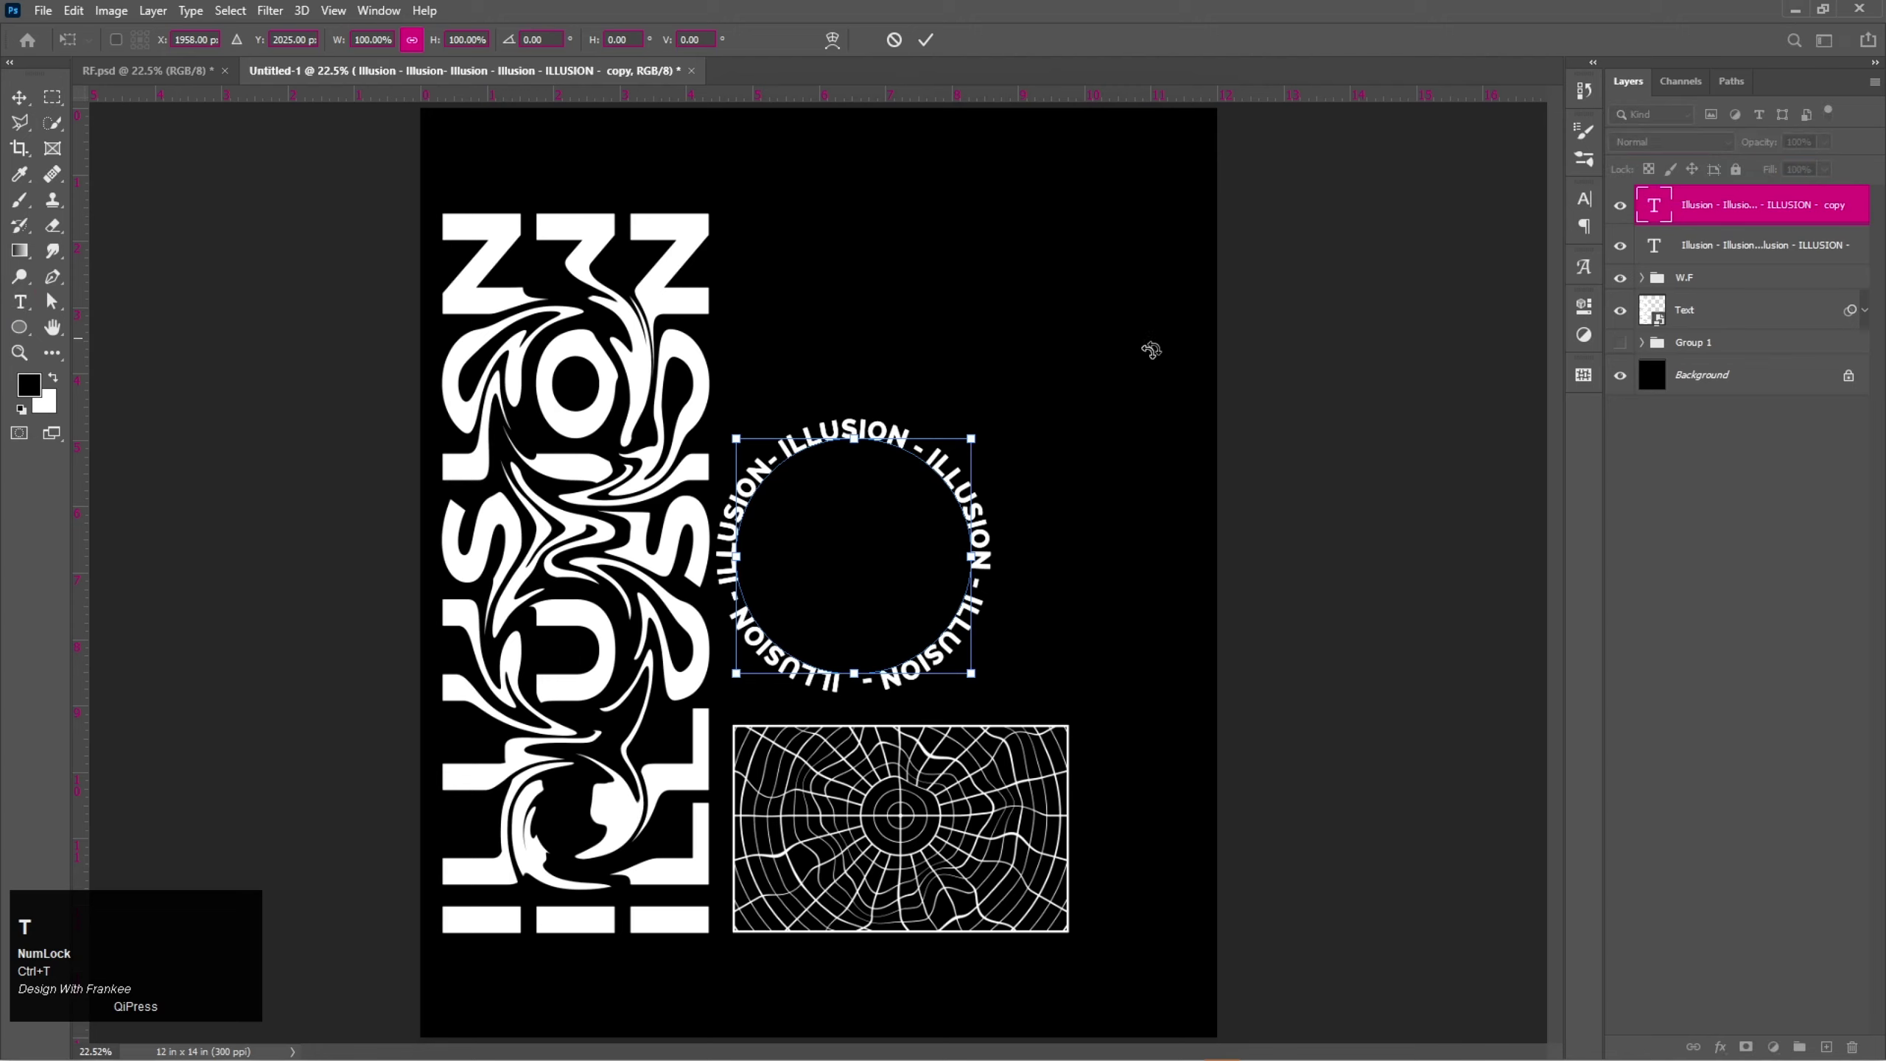
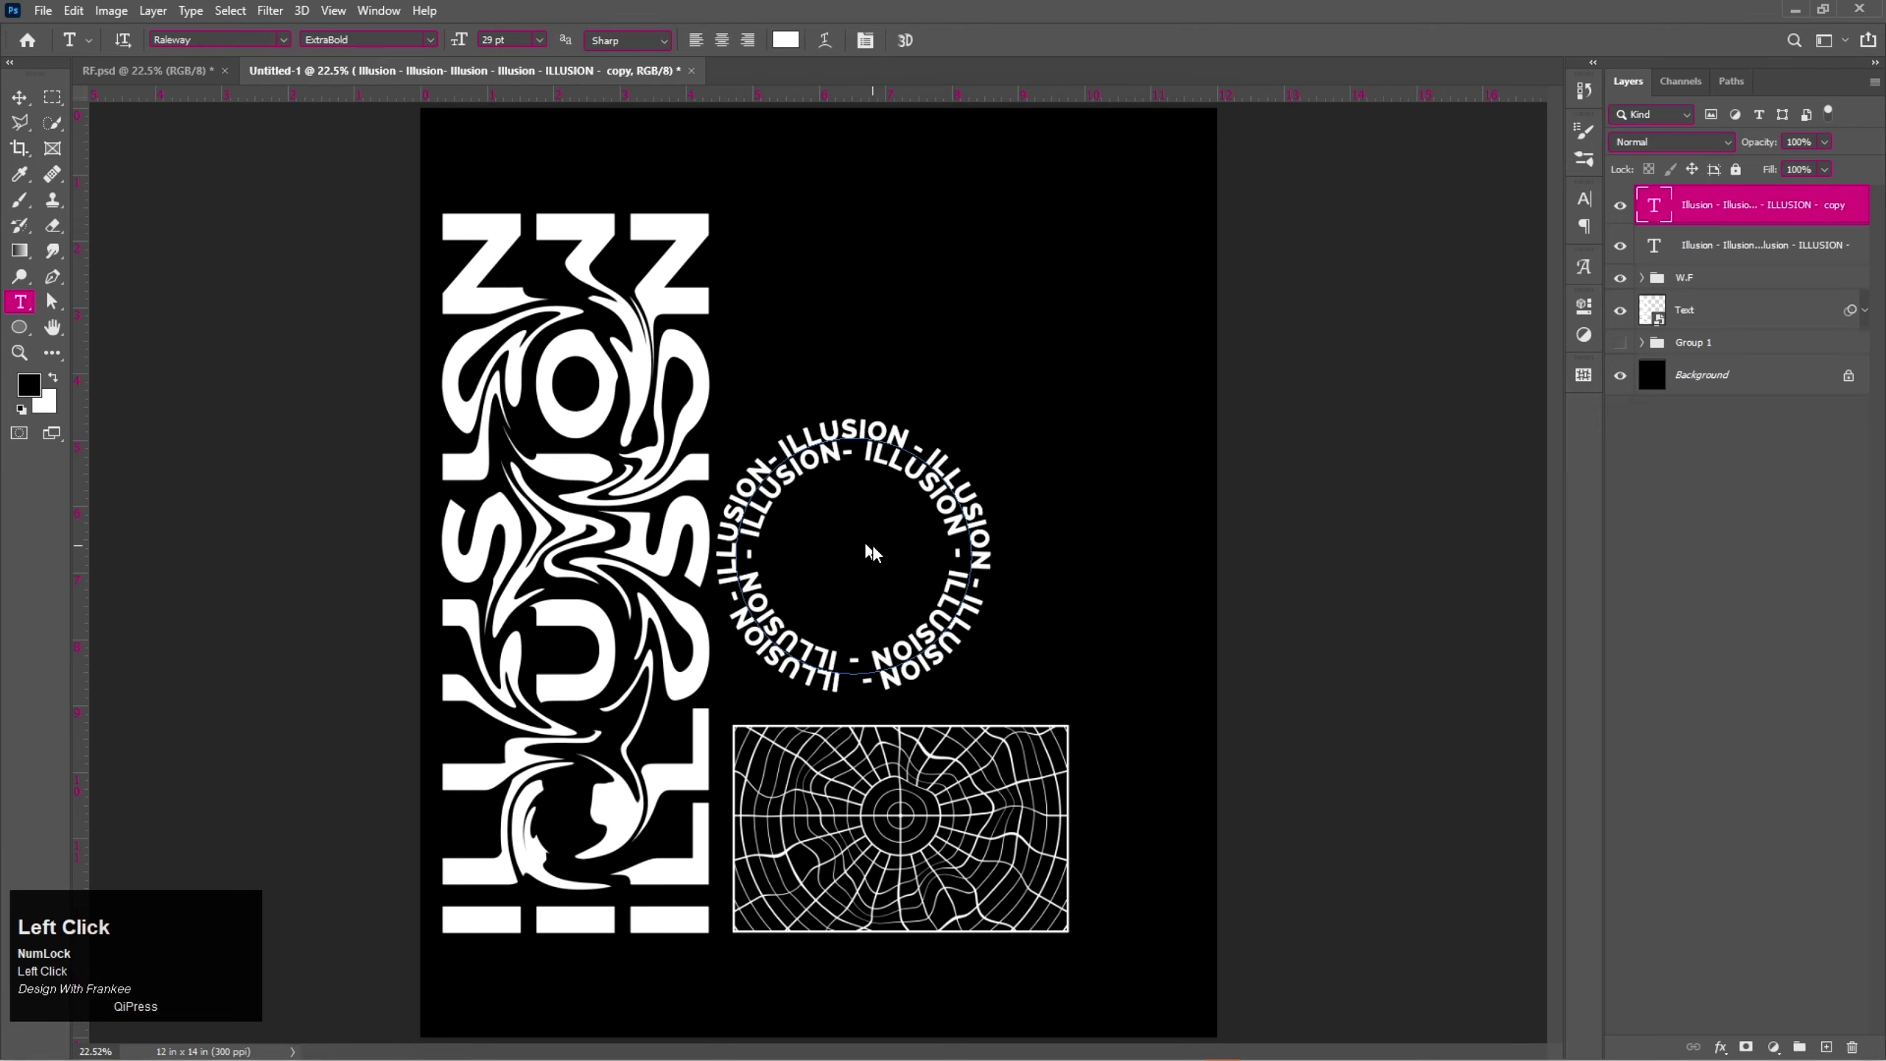
left_click(23, 110)
Scale the copied ring slightly smaller, then begin resizing the original ring.
key("ctrl+t")
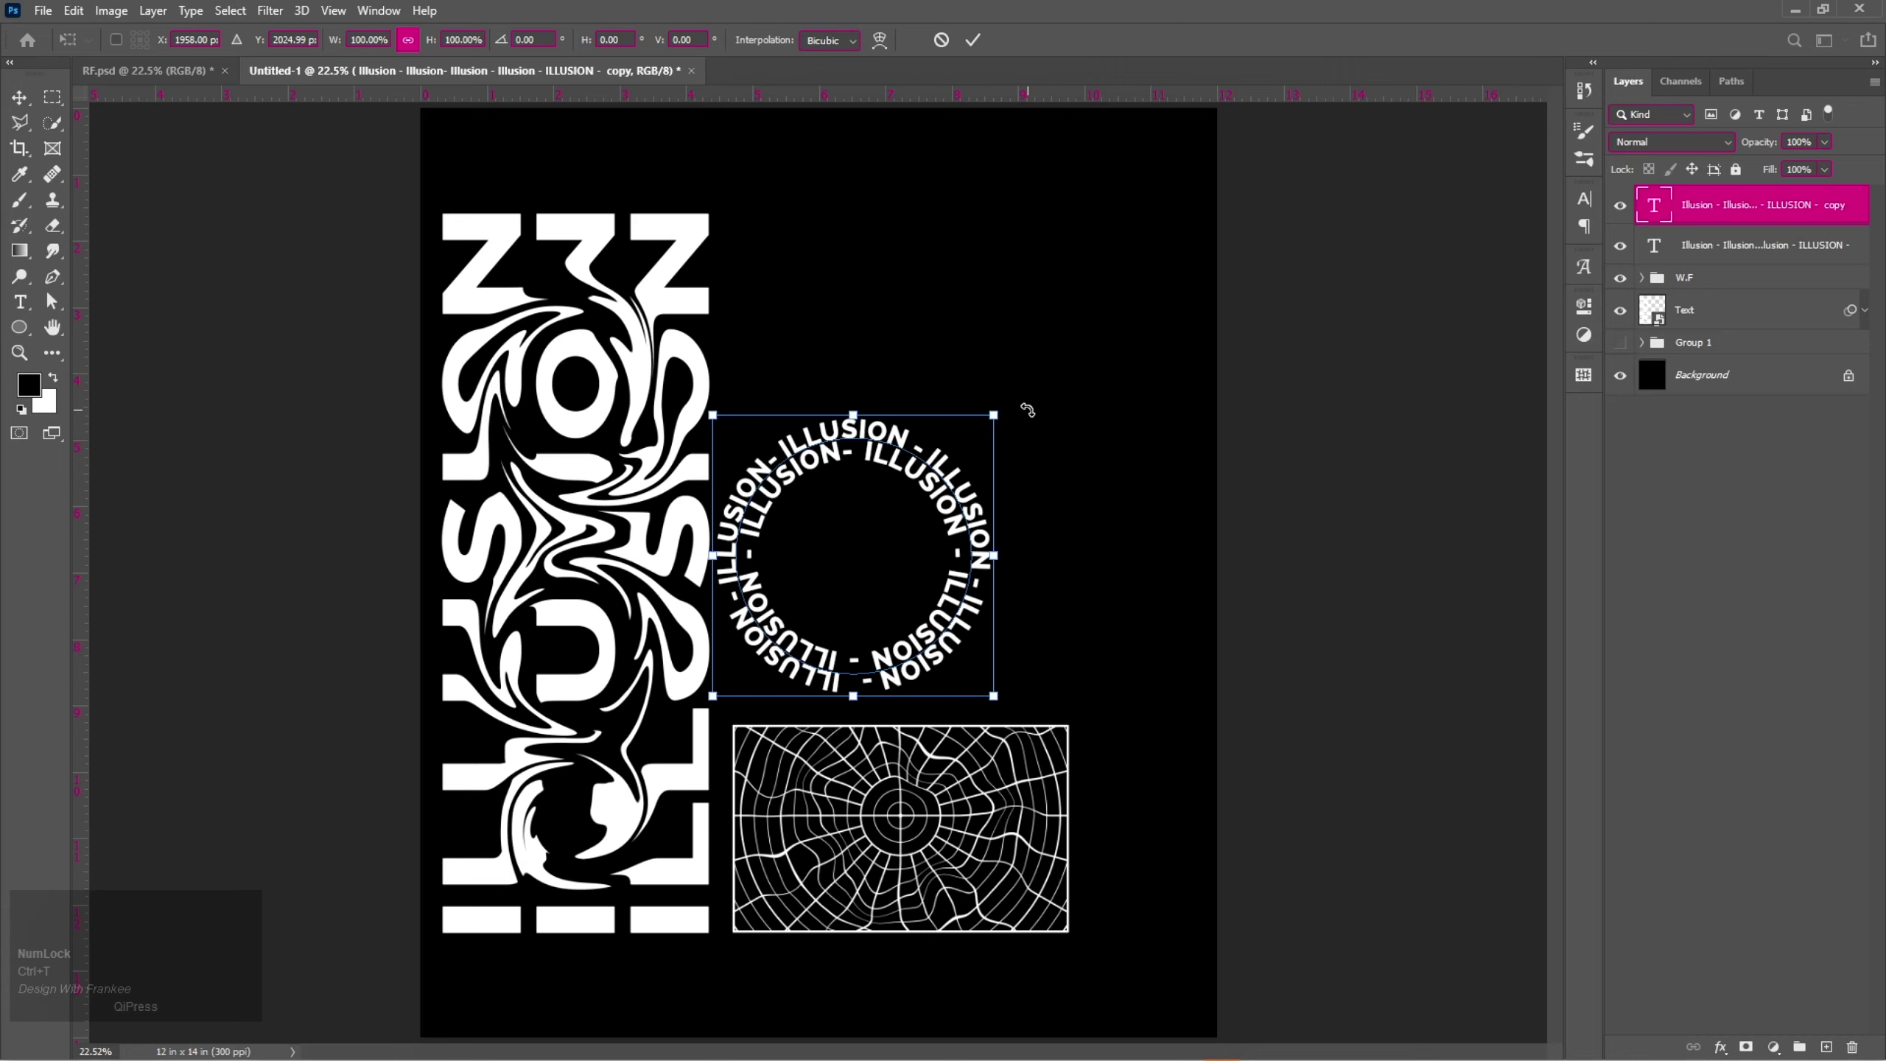
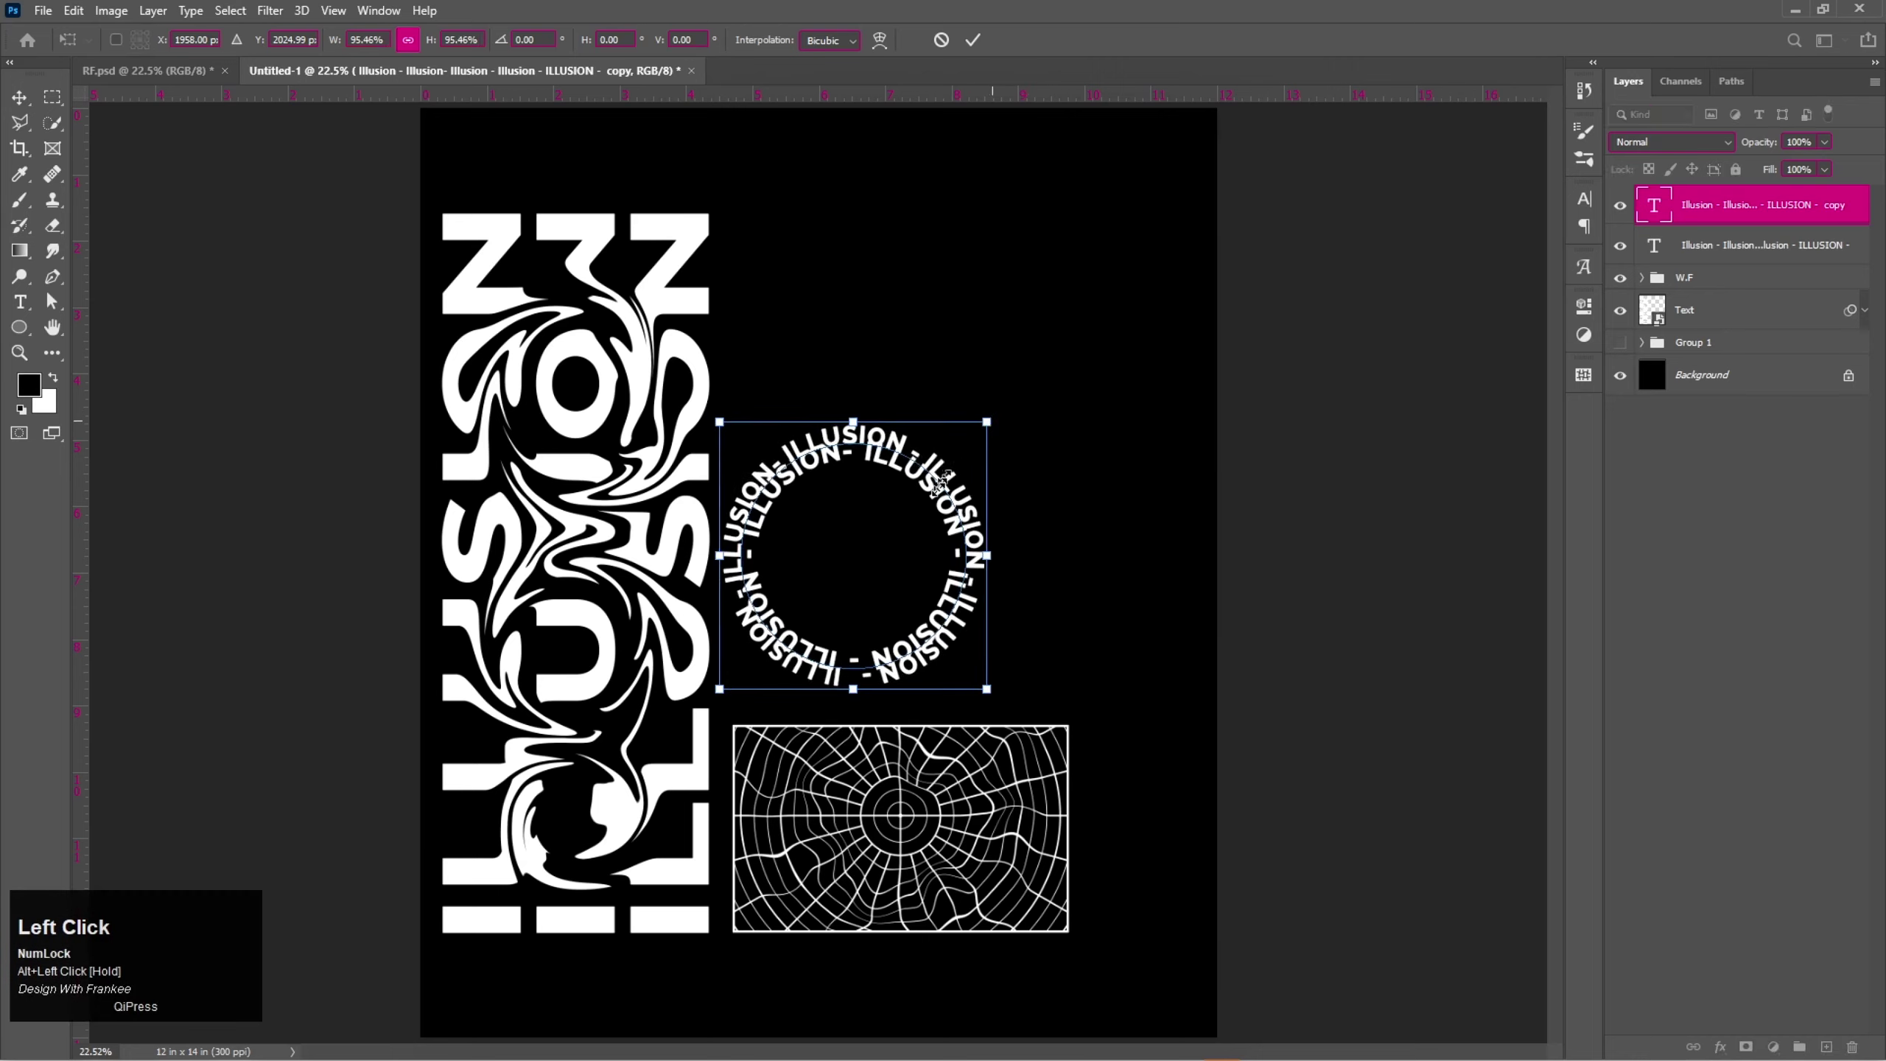
key("ctrl+z")
left_click(1742, 263)
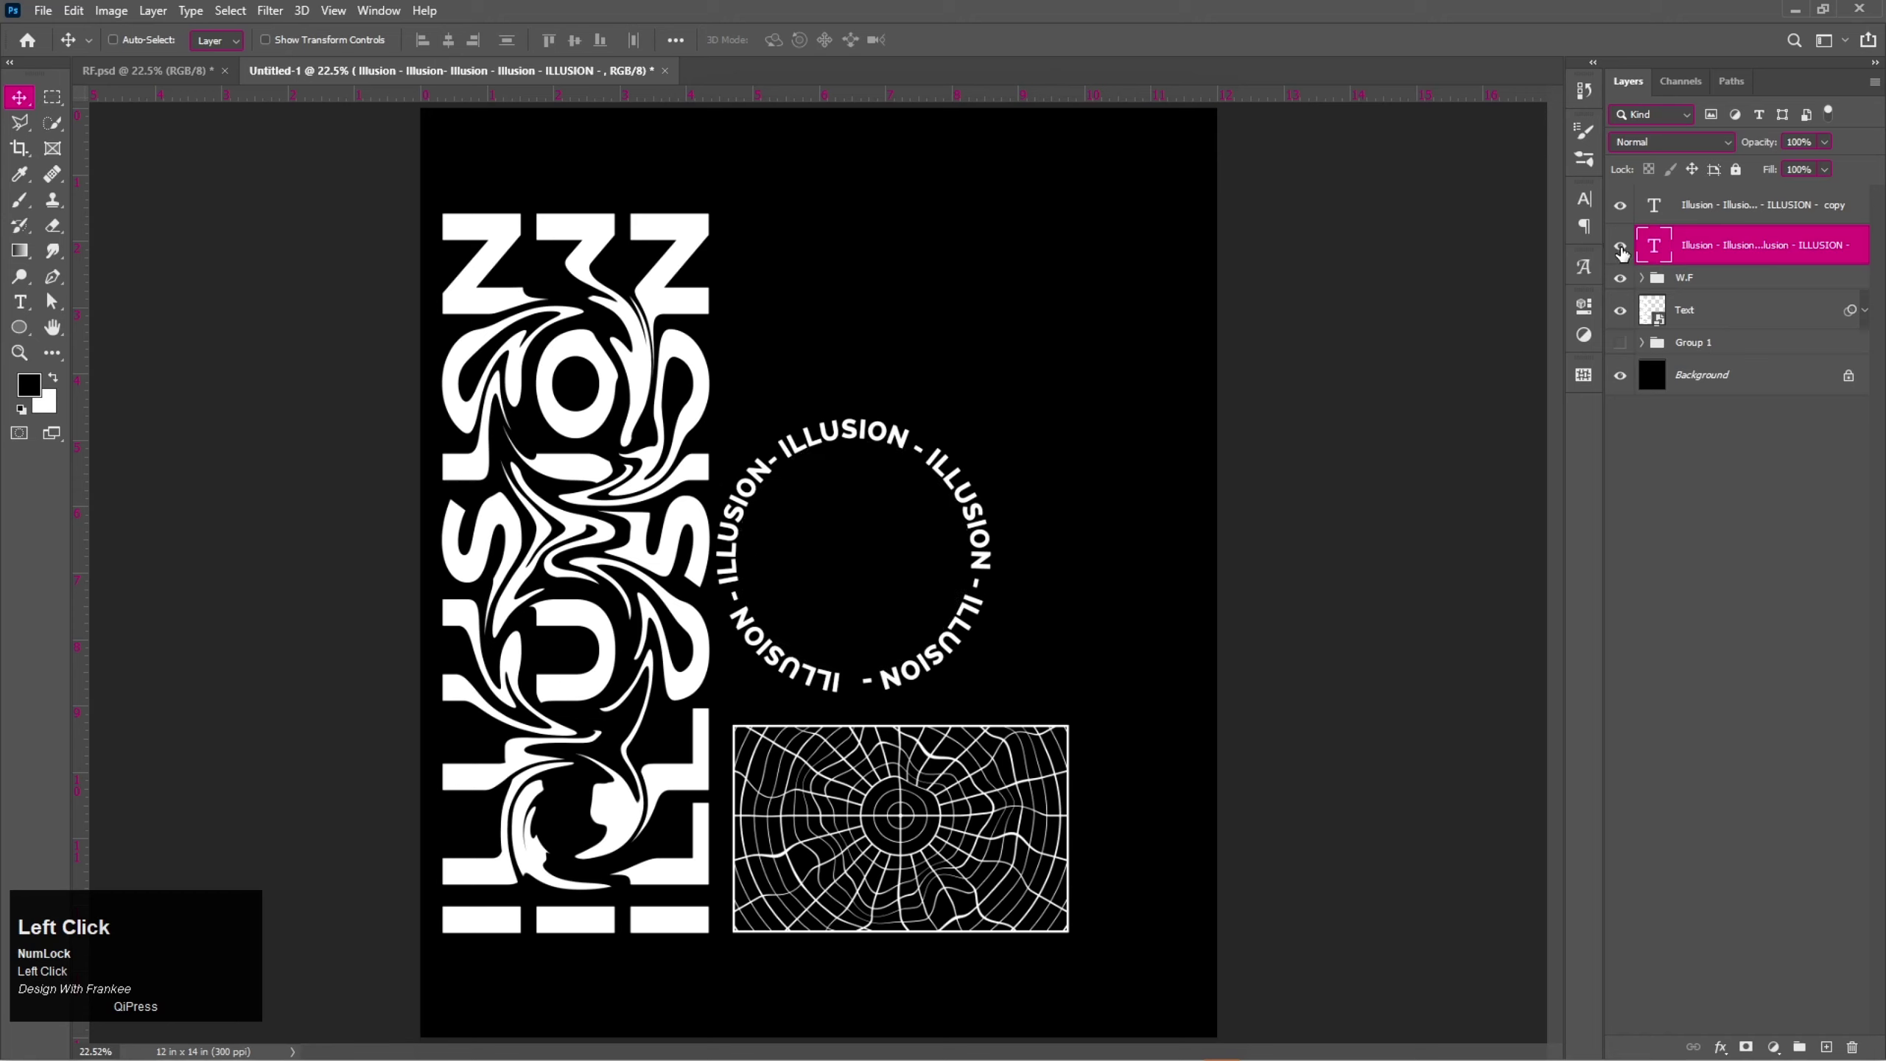
key("ctrl+t")
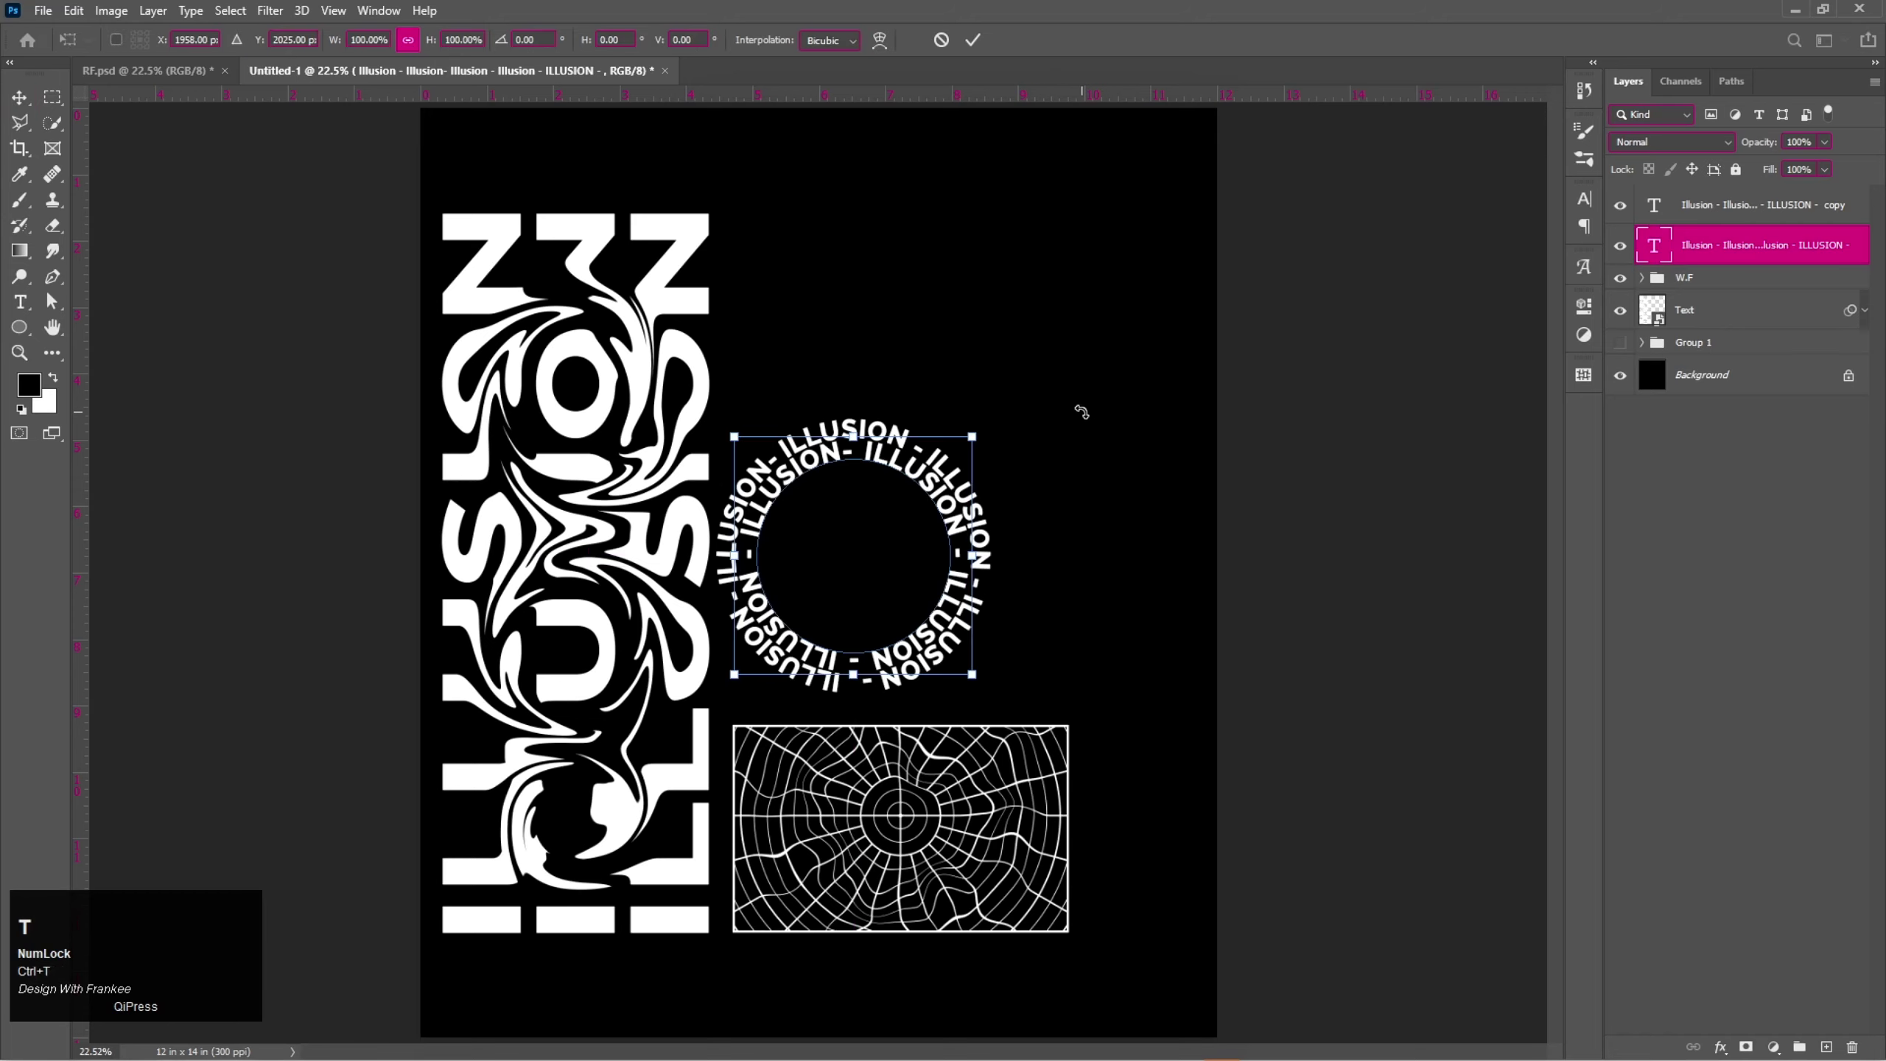
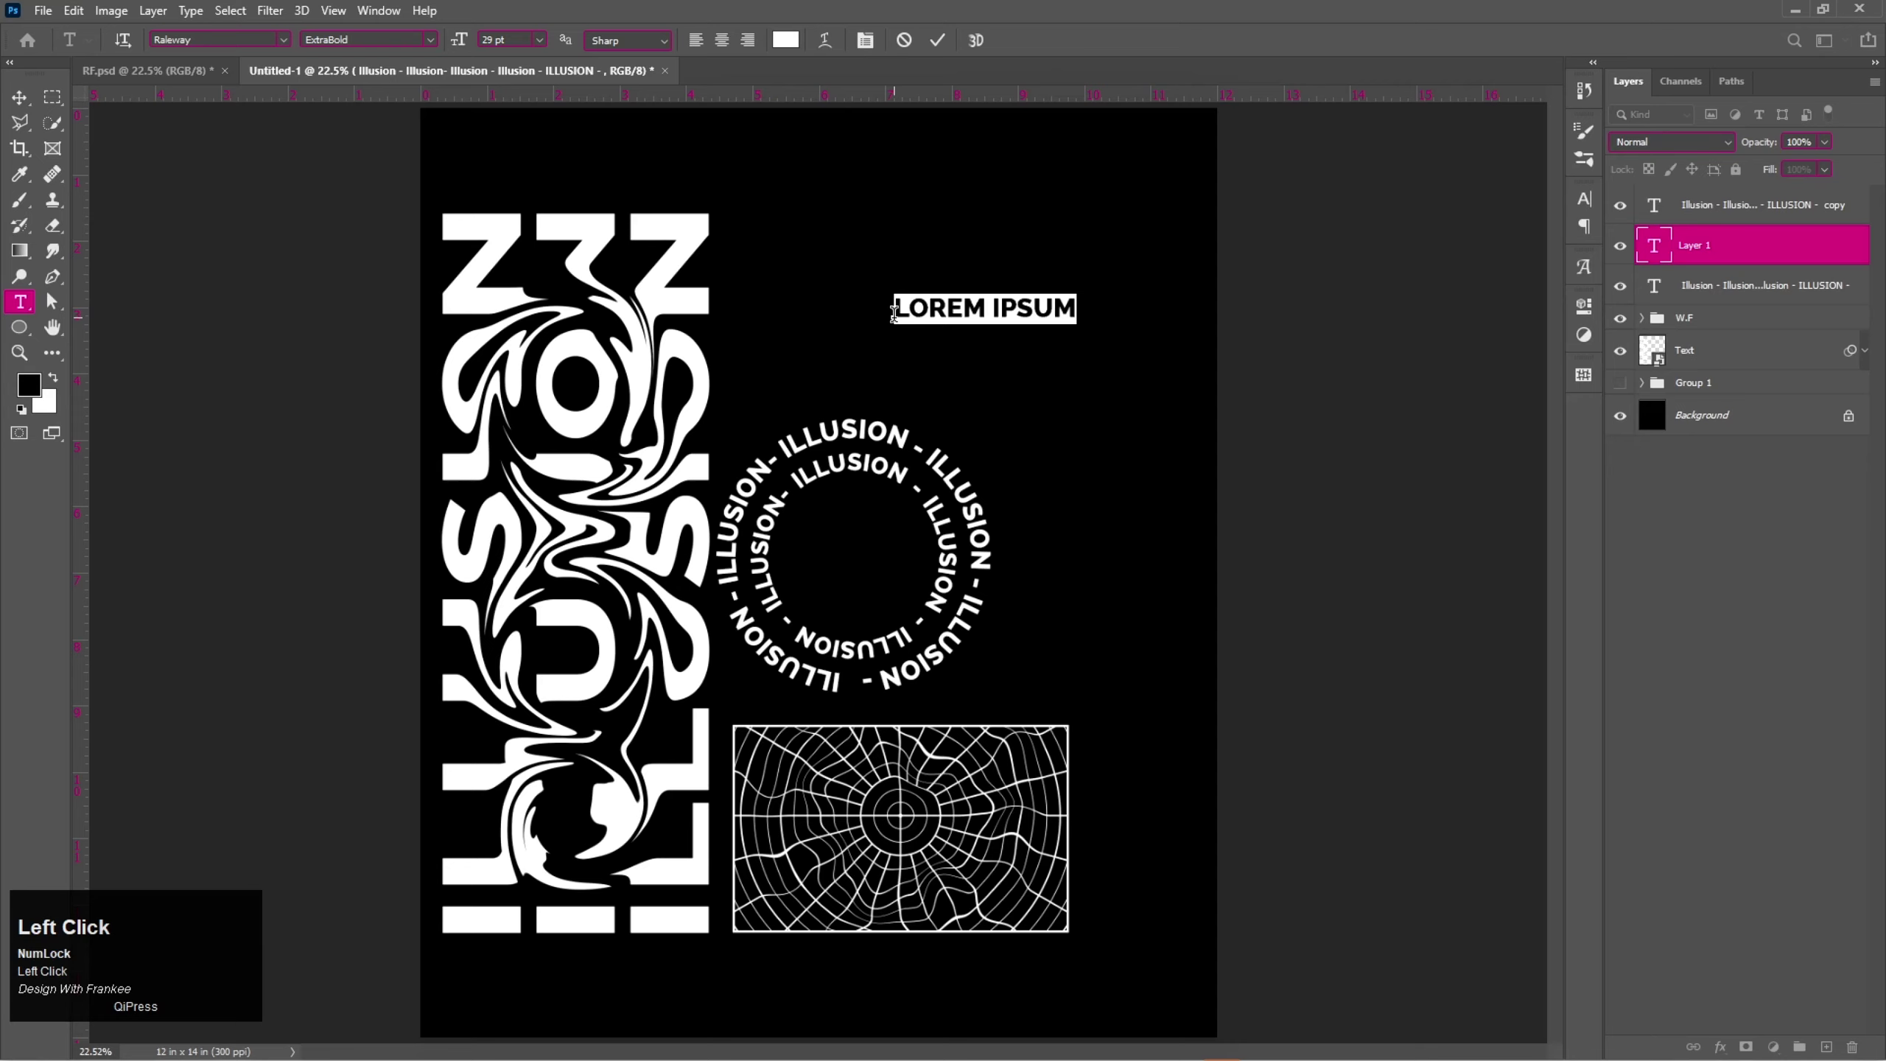
Add a small ILLUSION word above the rings with 3% fill and a stroke outline.
key("shift+i")
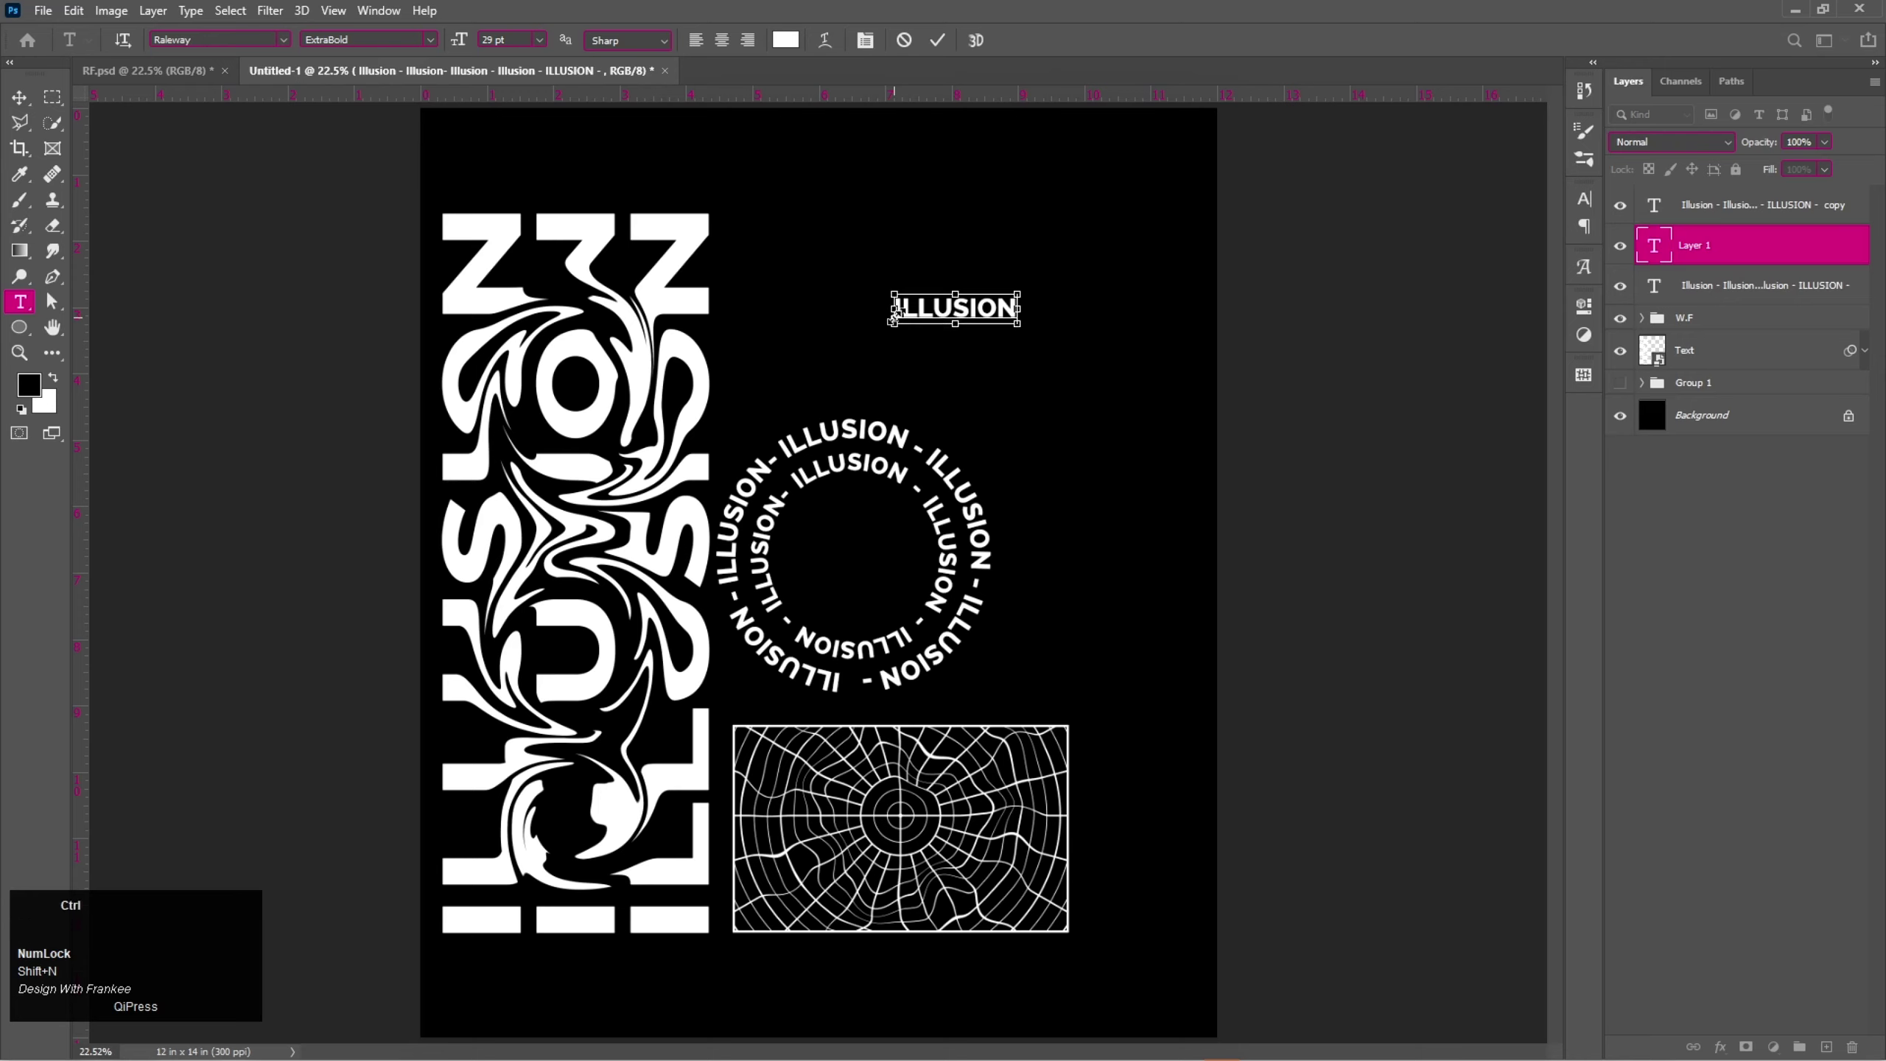
key("ctrl+a")
left_click_drag(950, 48, 1177, 428)
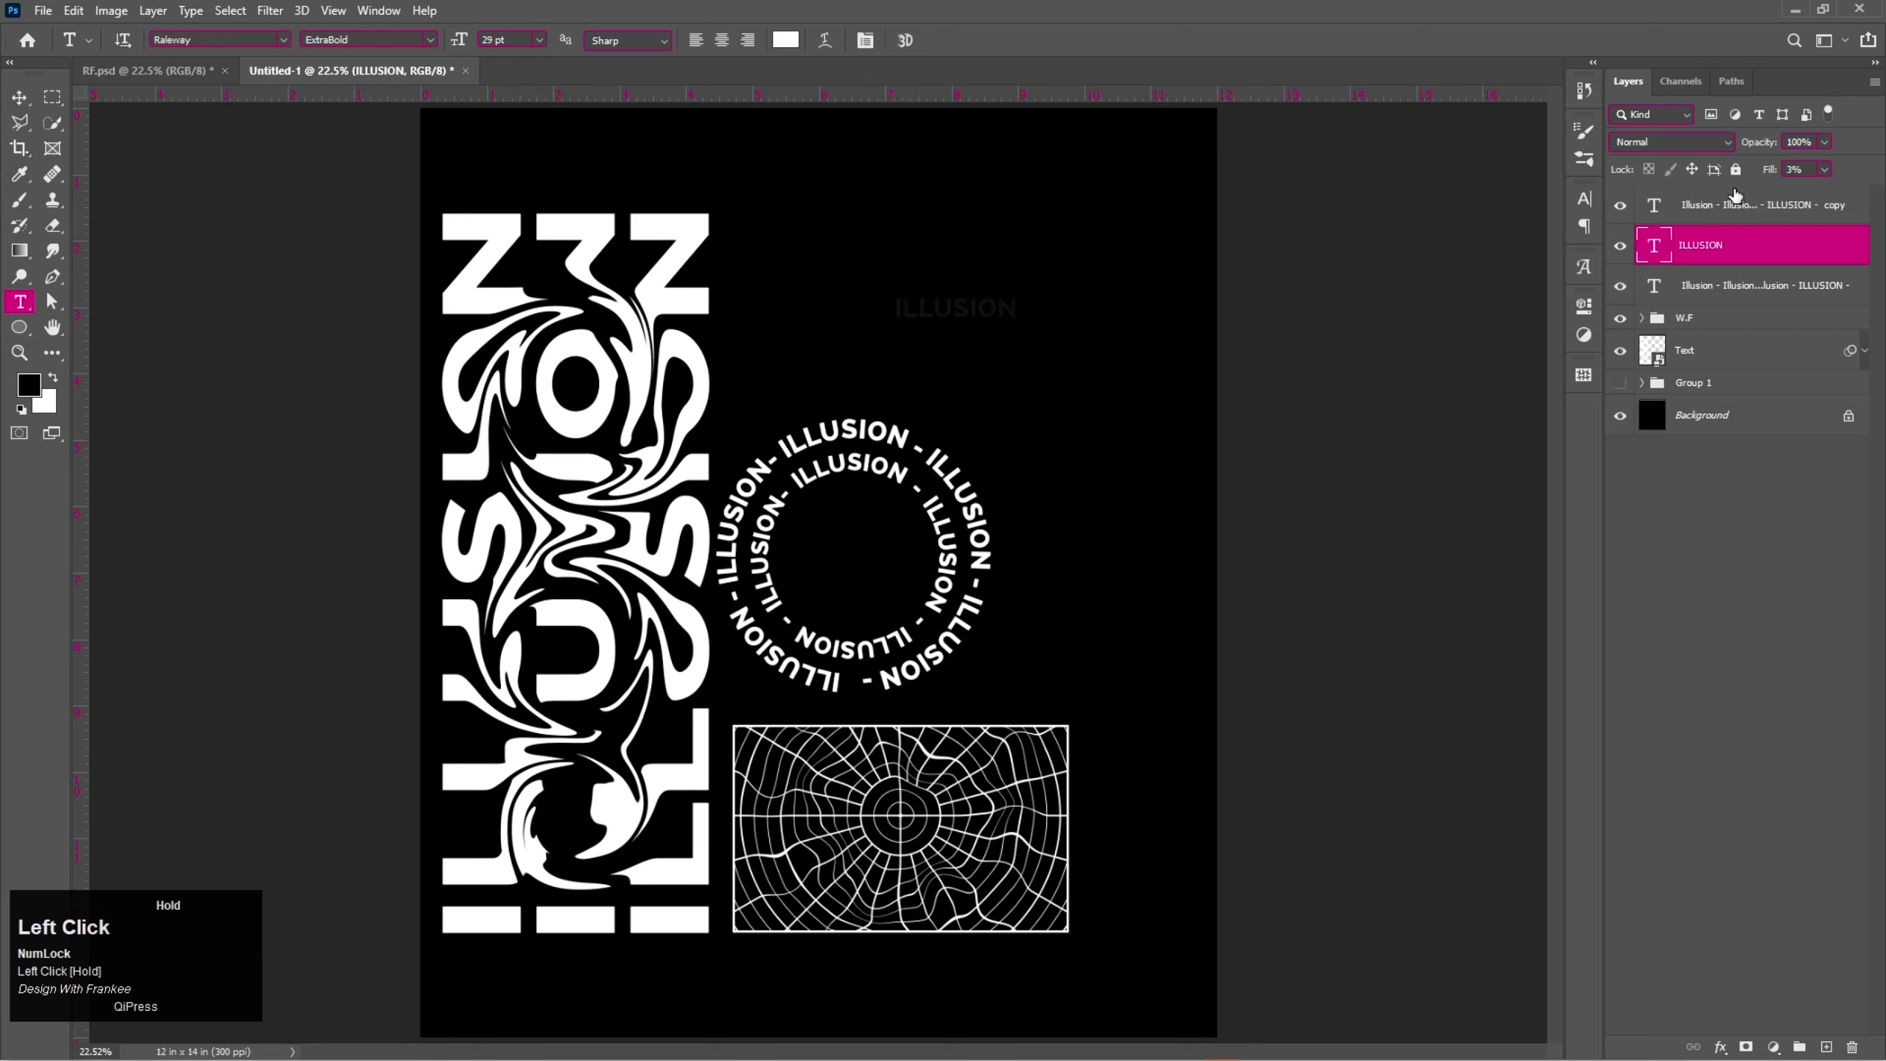
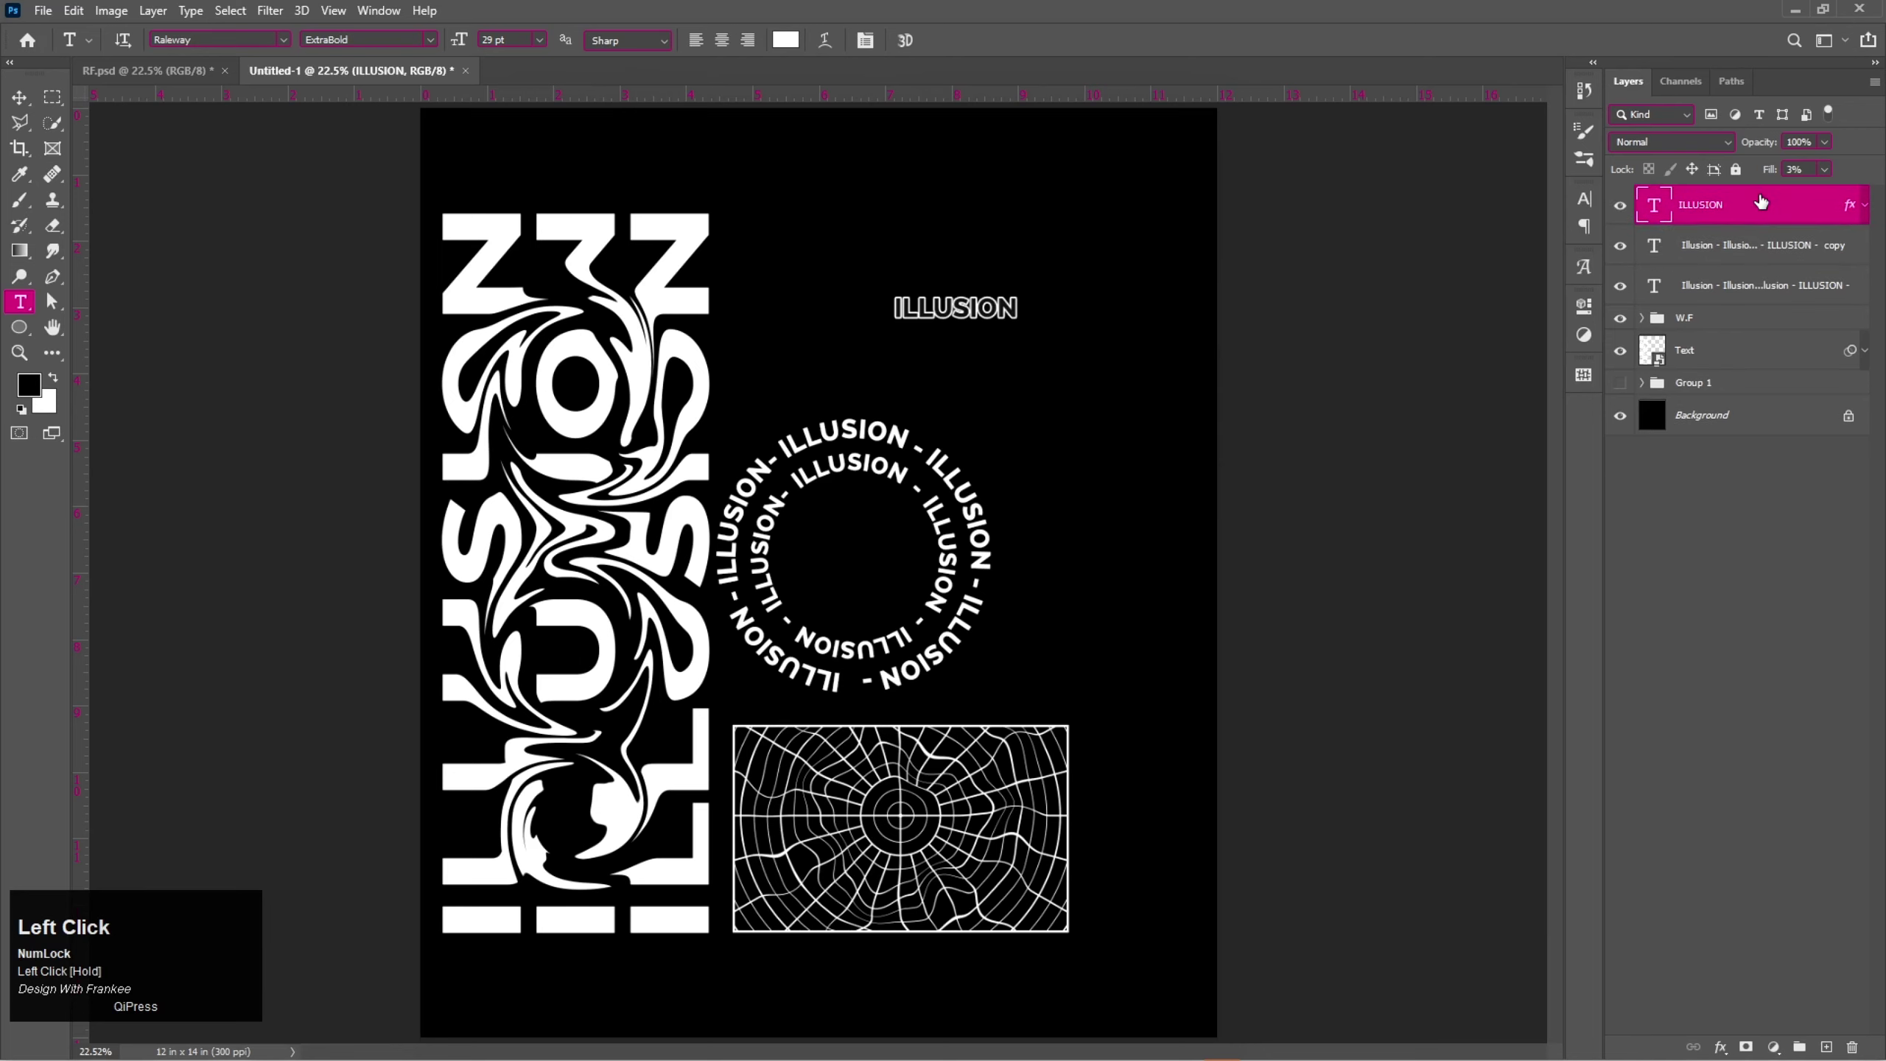
key("v")
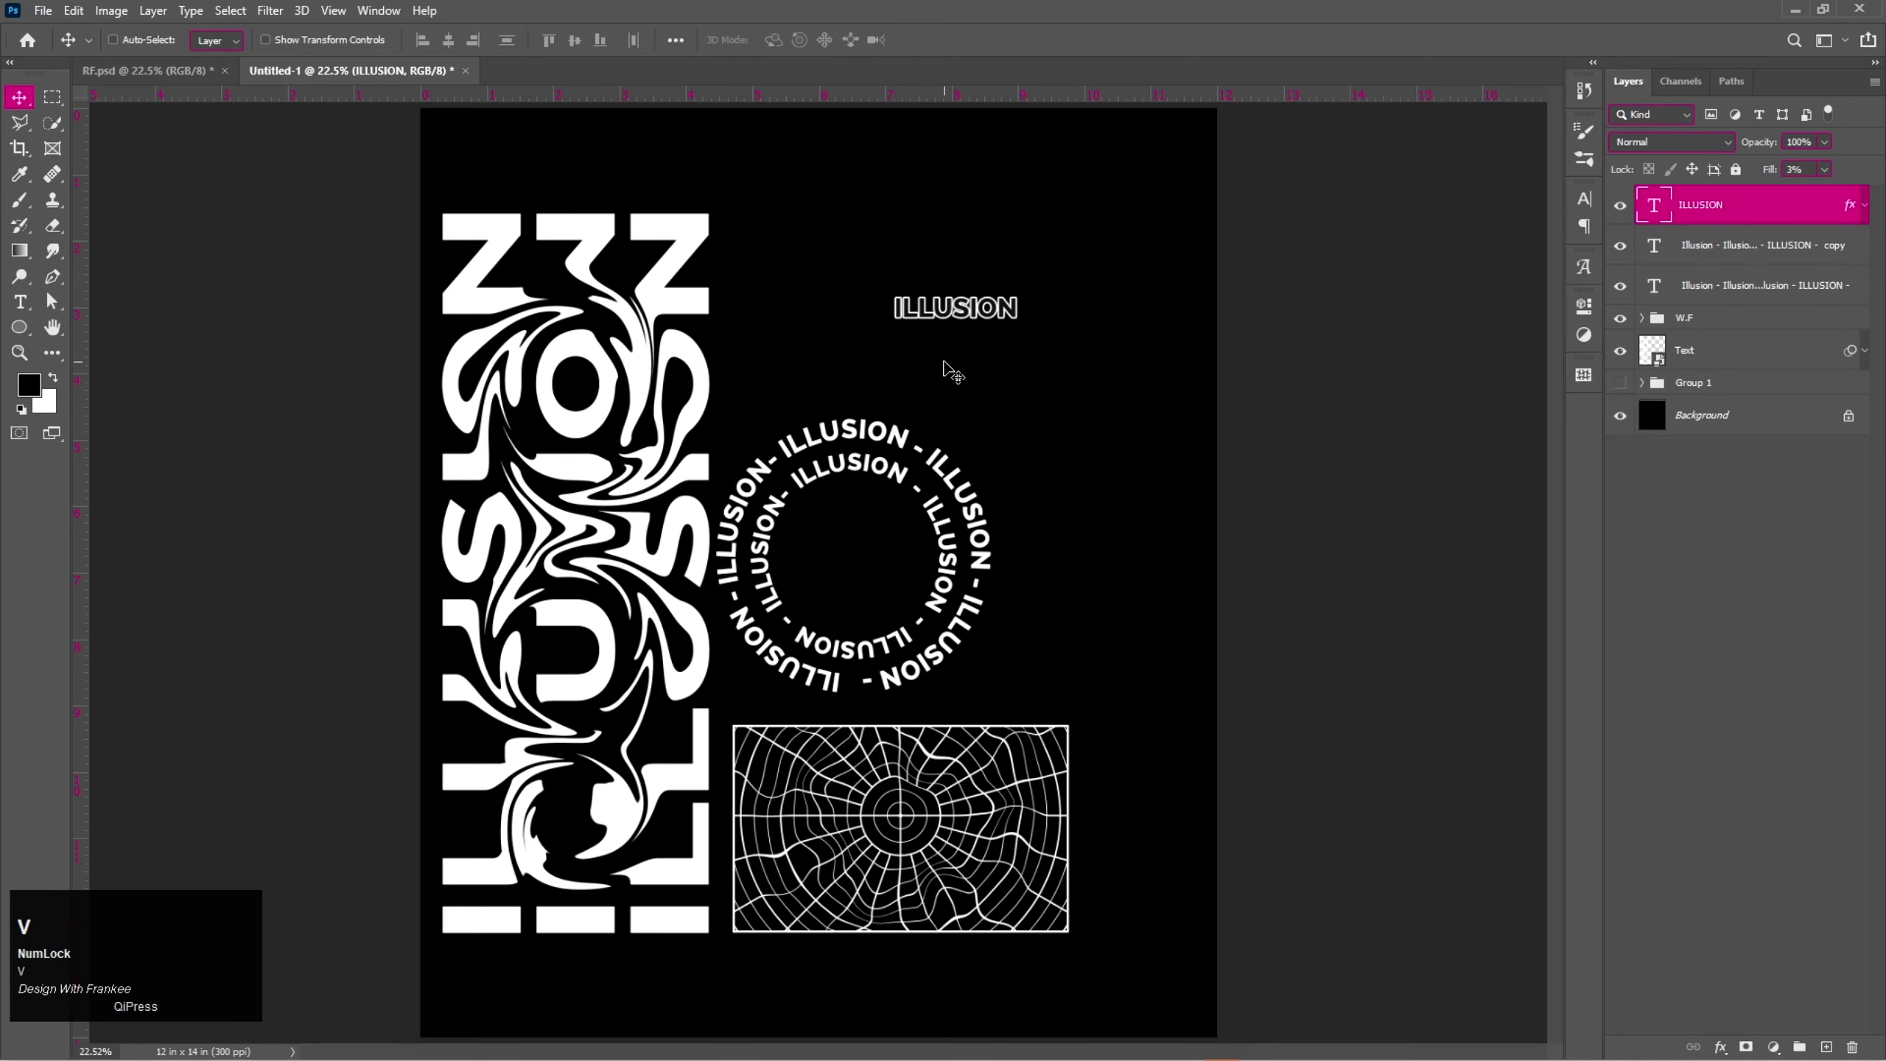
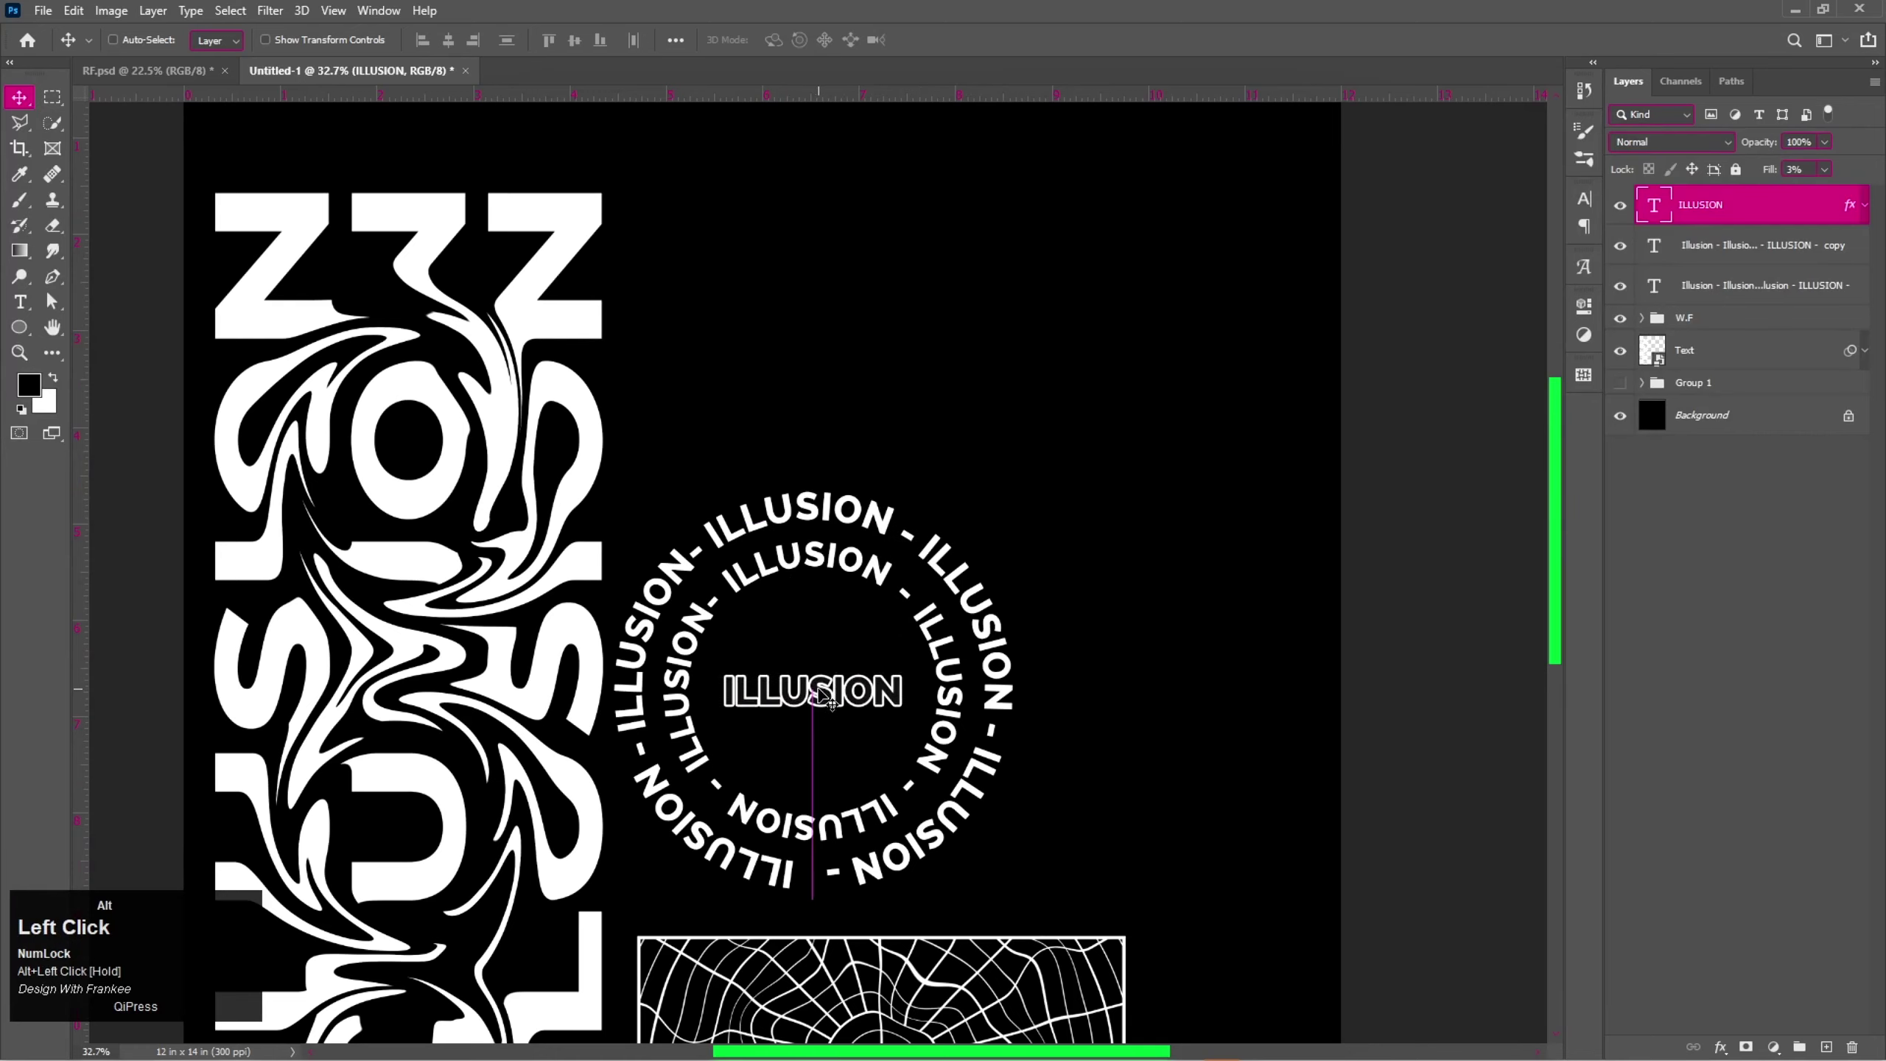
Scale the outlined ILLUSION word into the ring centre and select all three circle text layers.
key("ctrl+alt+t")
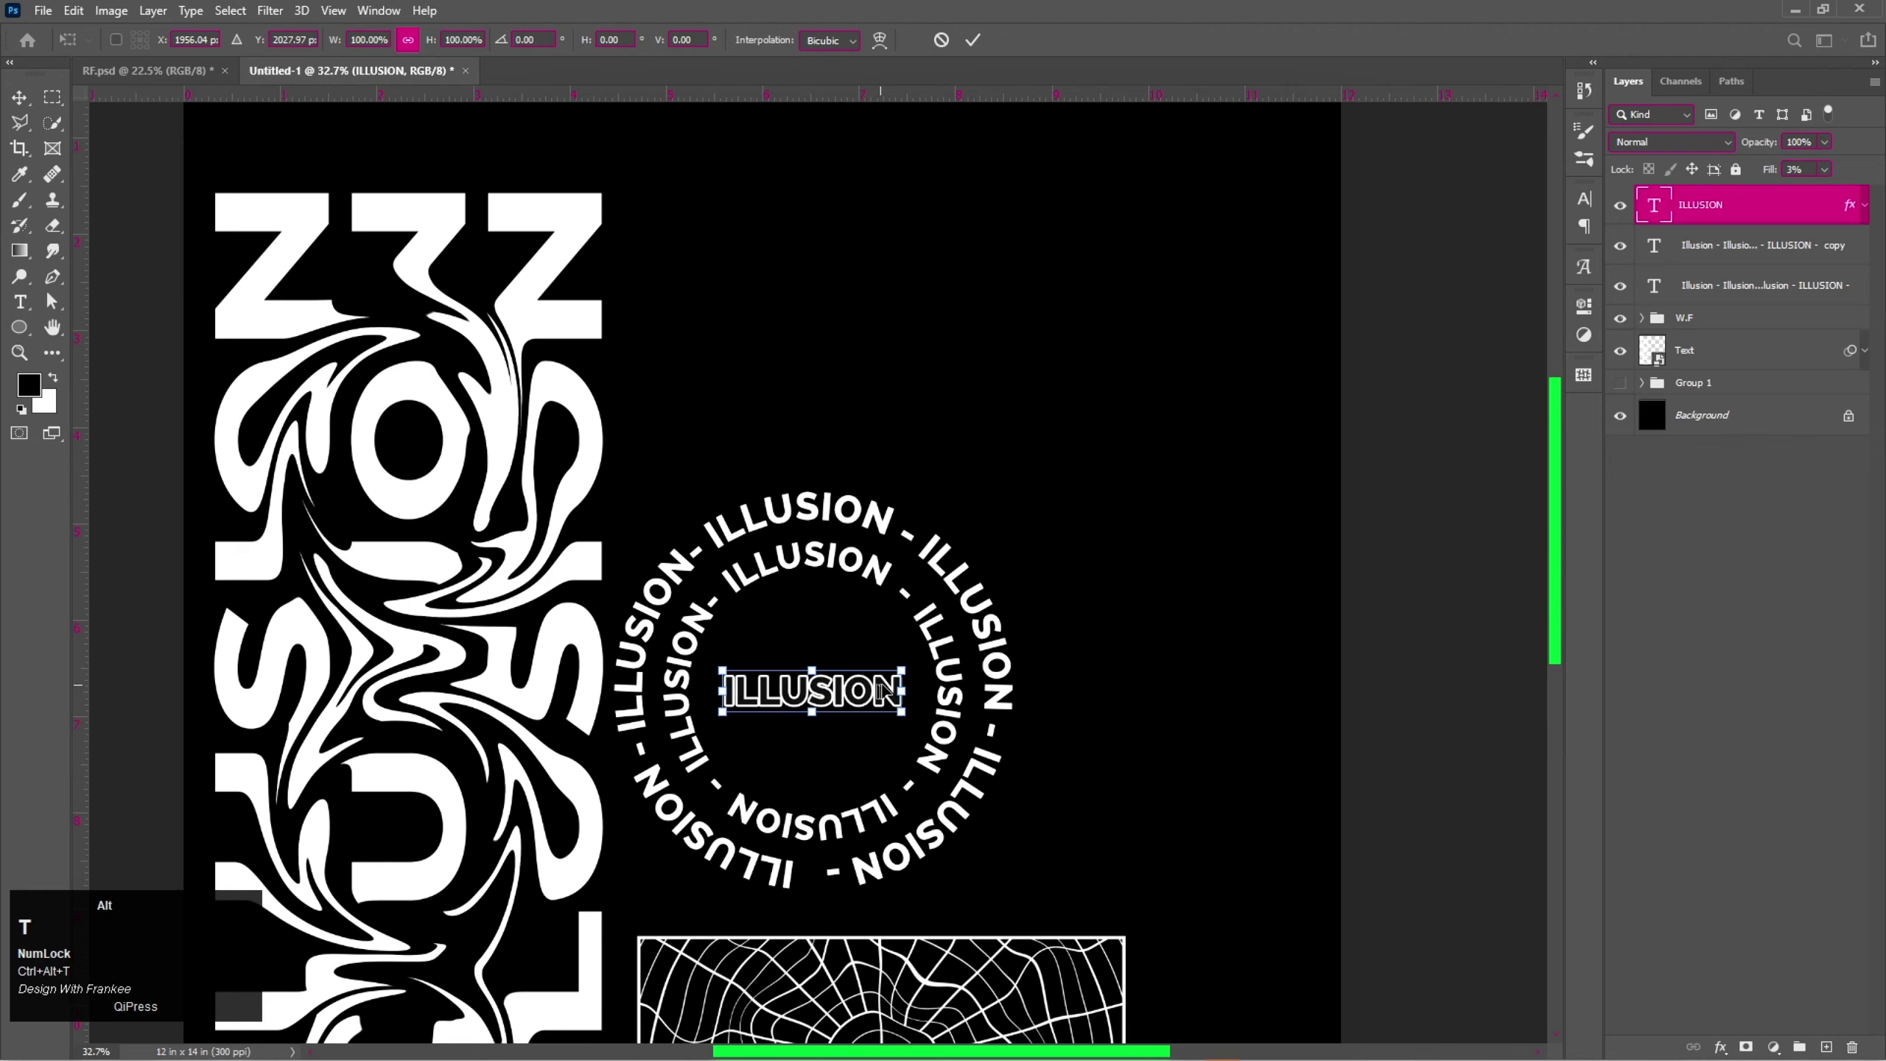
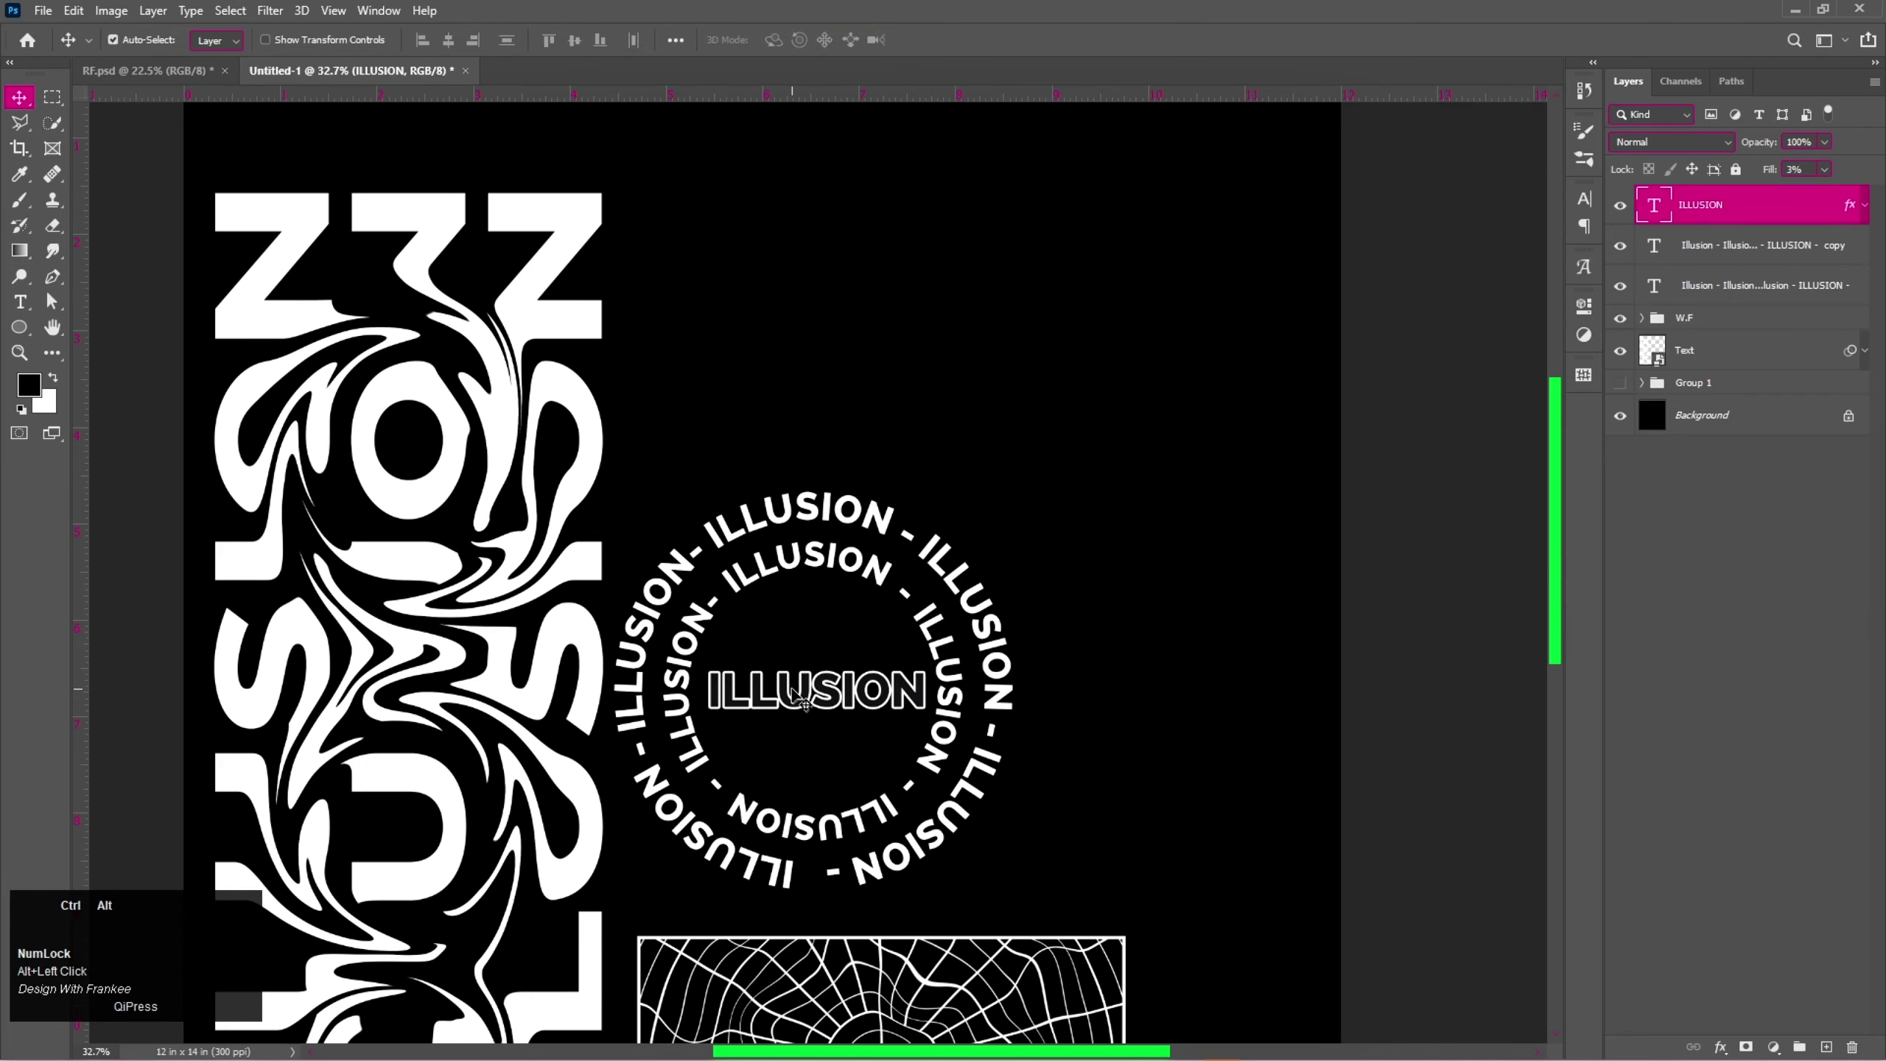
key("ctrl+alt+0")
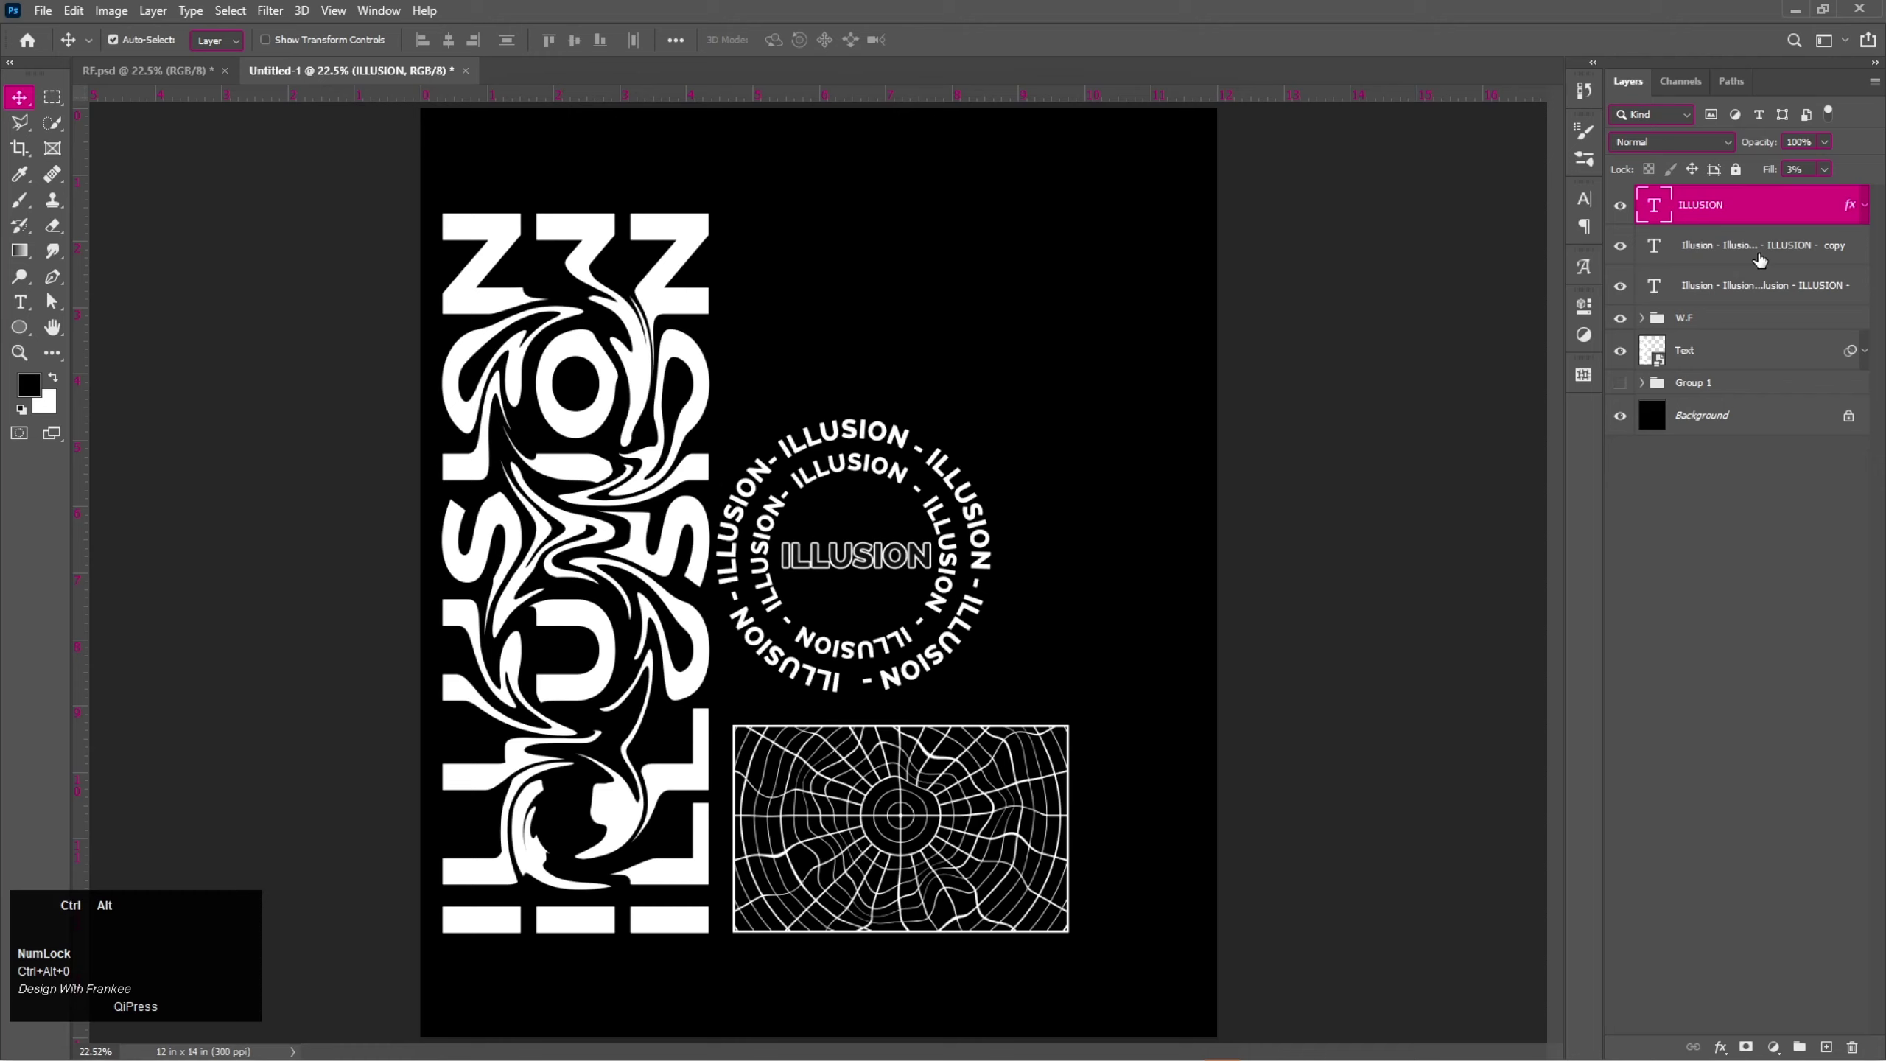
left_click(1768, 262)
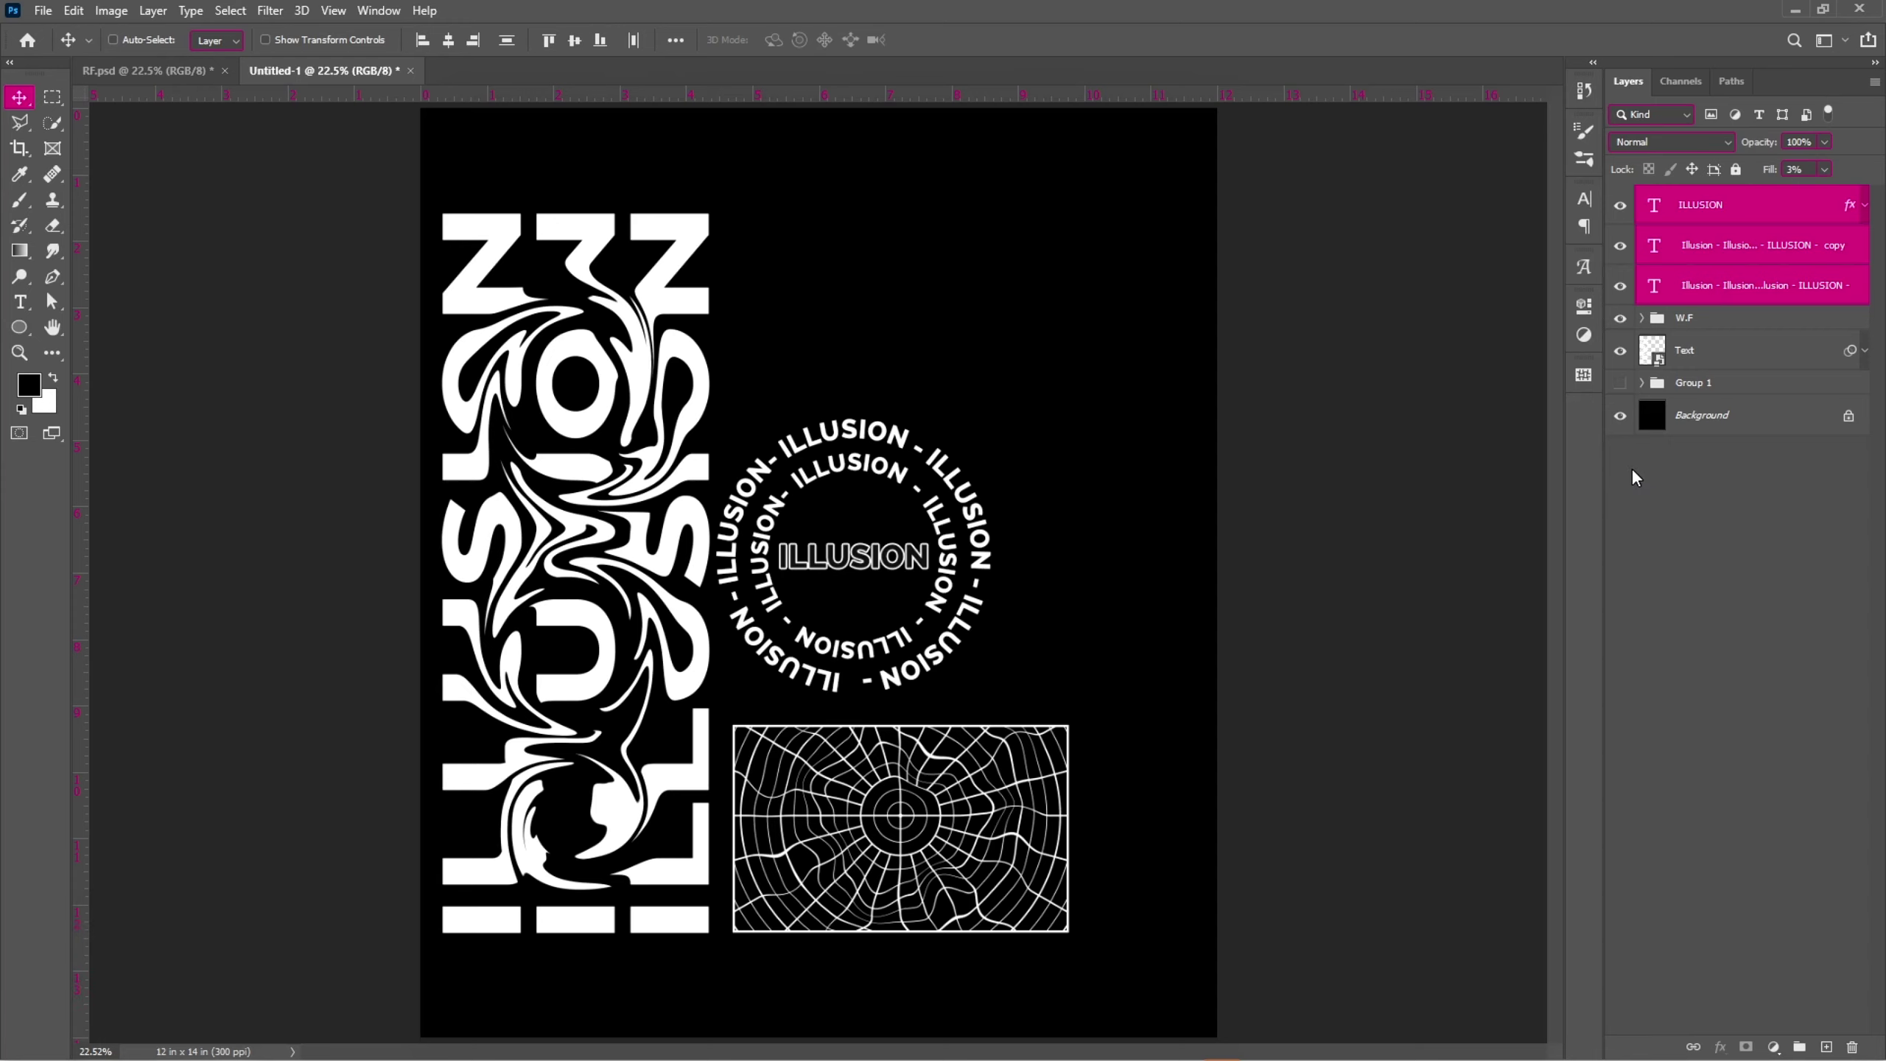
Group the three selected circle text layers together.
left_click(458, 48)
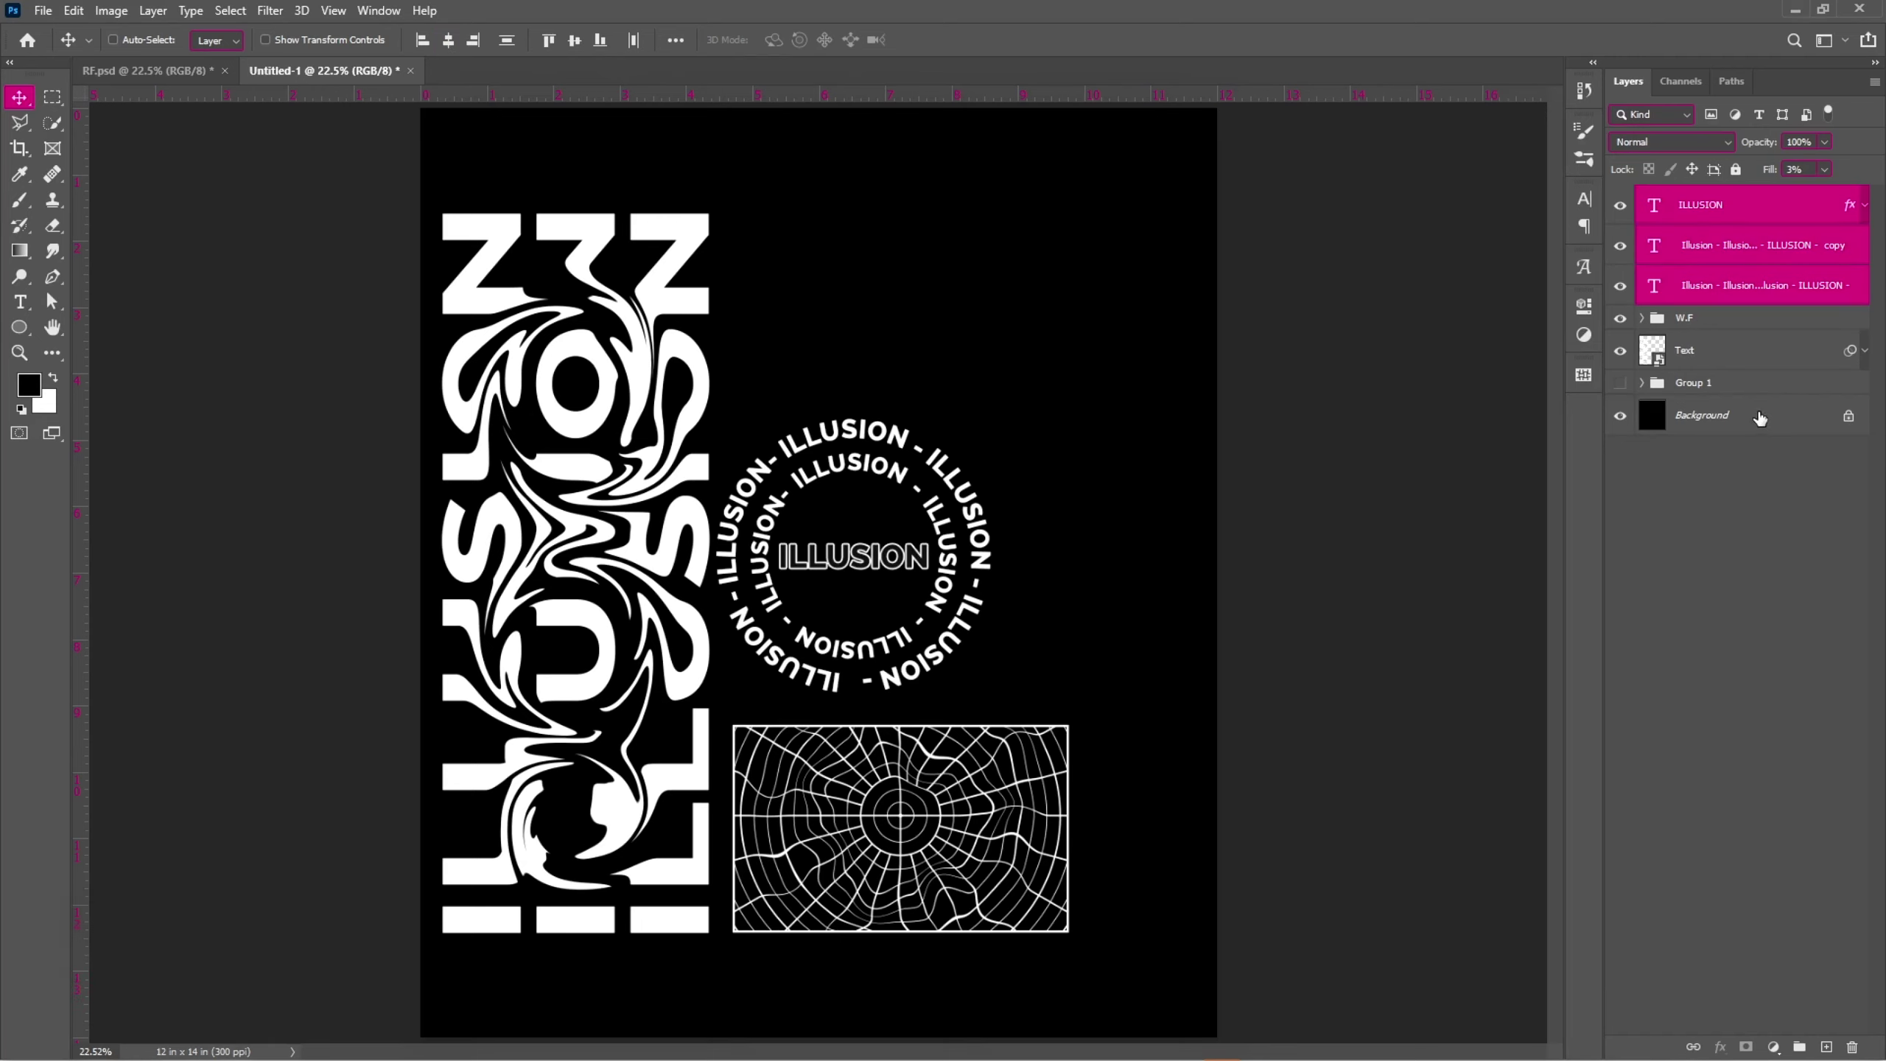
left_click(1760, 416)
key("ctrl+alt+g")
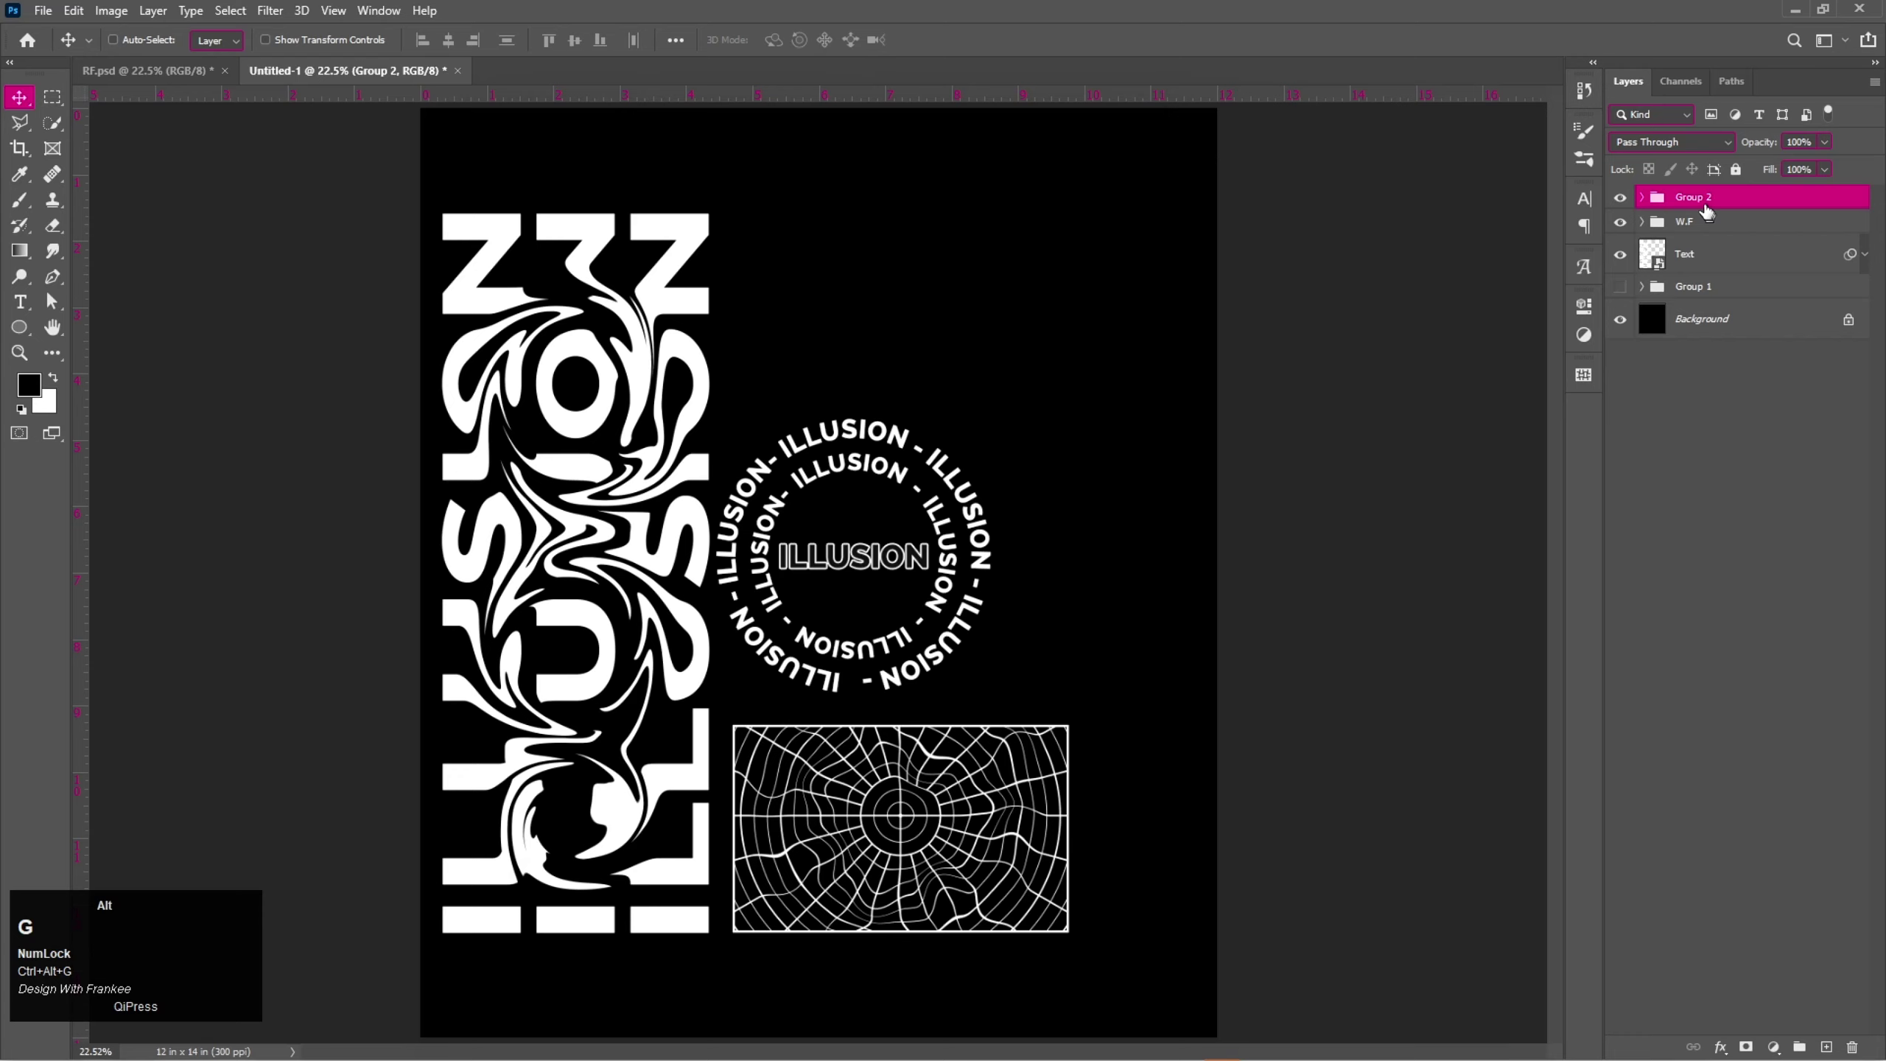
Rename the new group to Circle Text.
left_click(1704, 204)
key("shift+alt+c")
key("alt+i")
key("r")
key("alt+space")
key("shift+alt+t")
key("alt+Return")
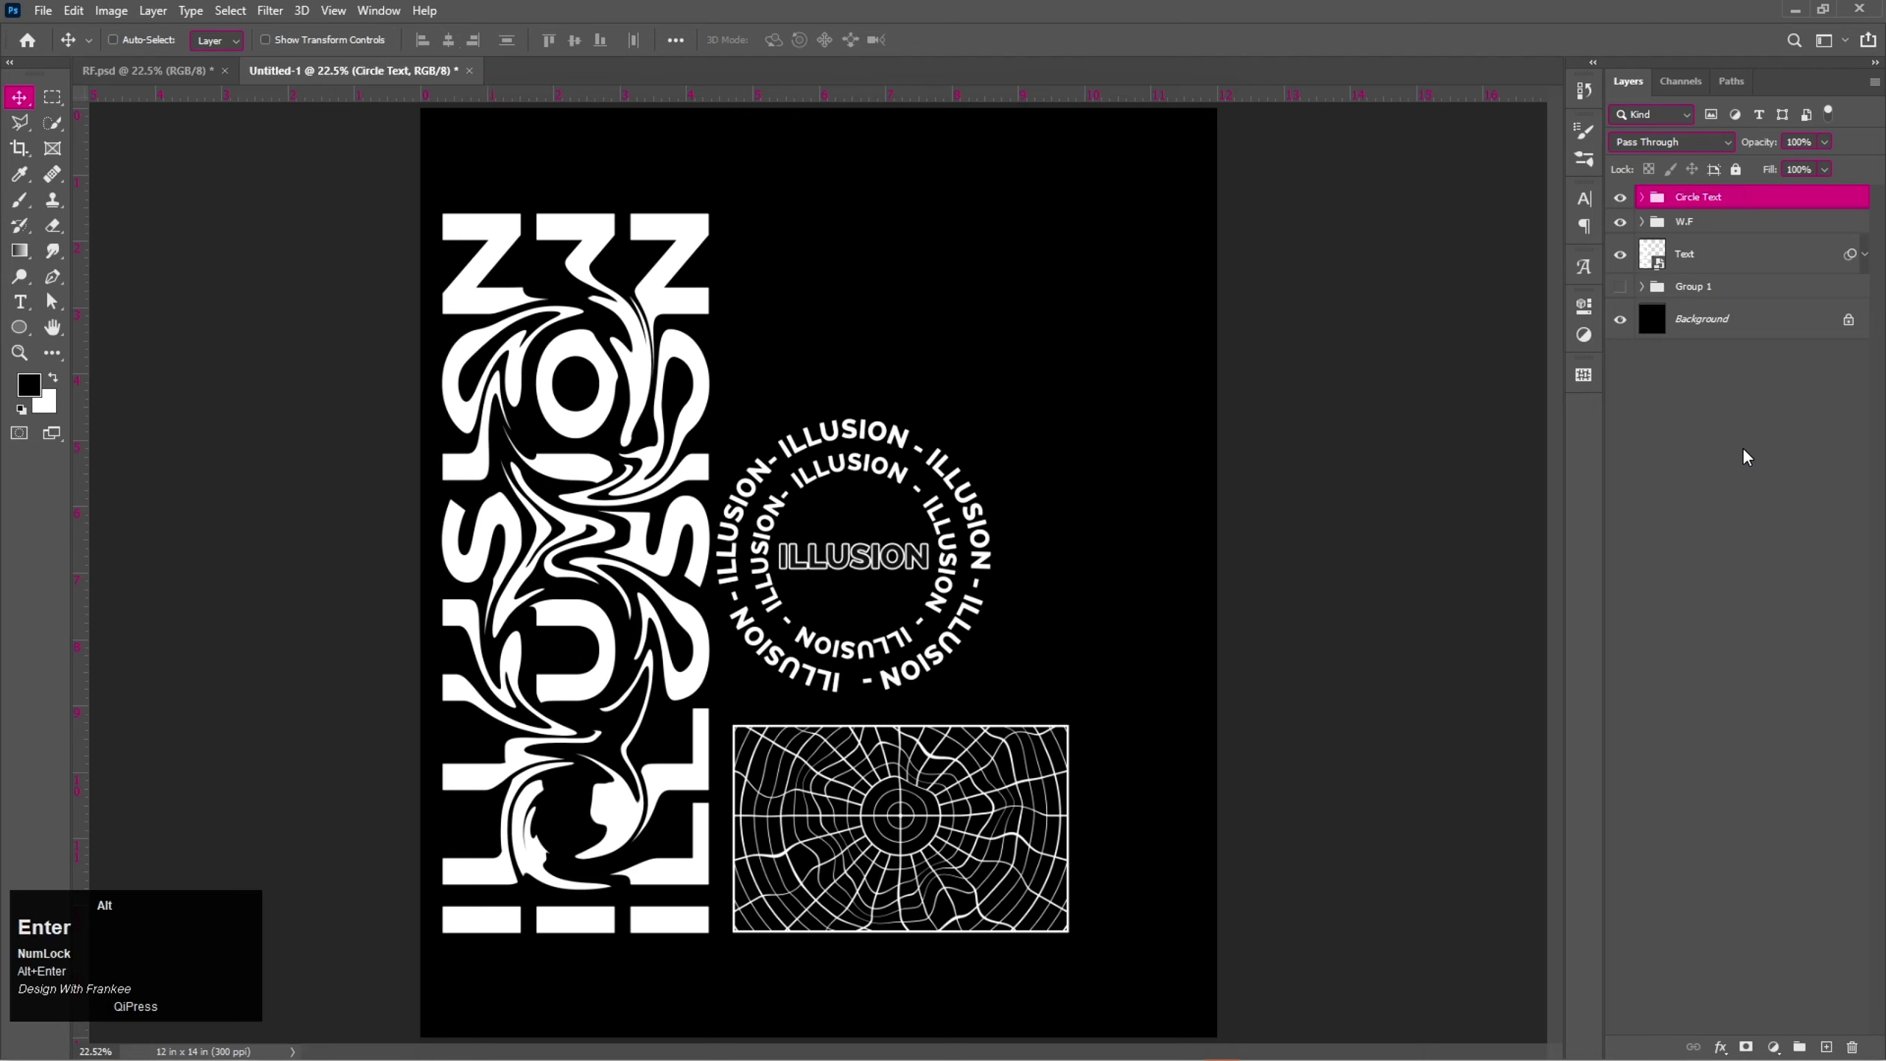
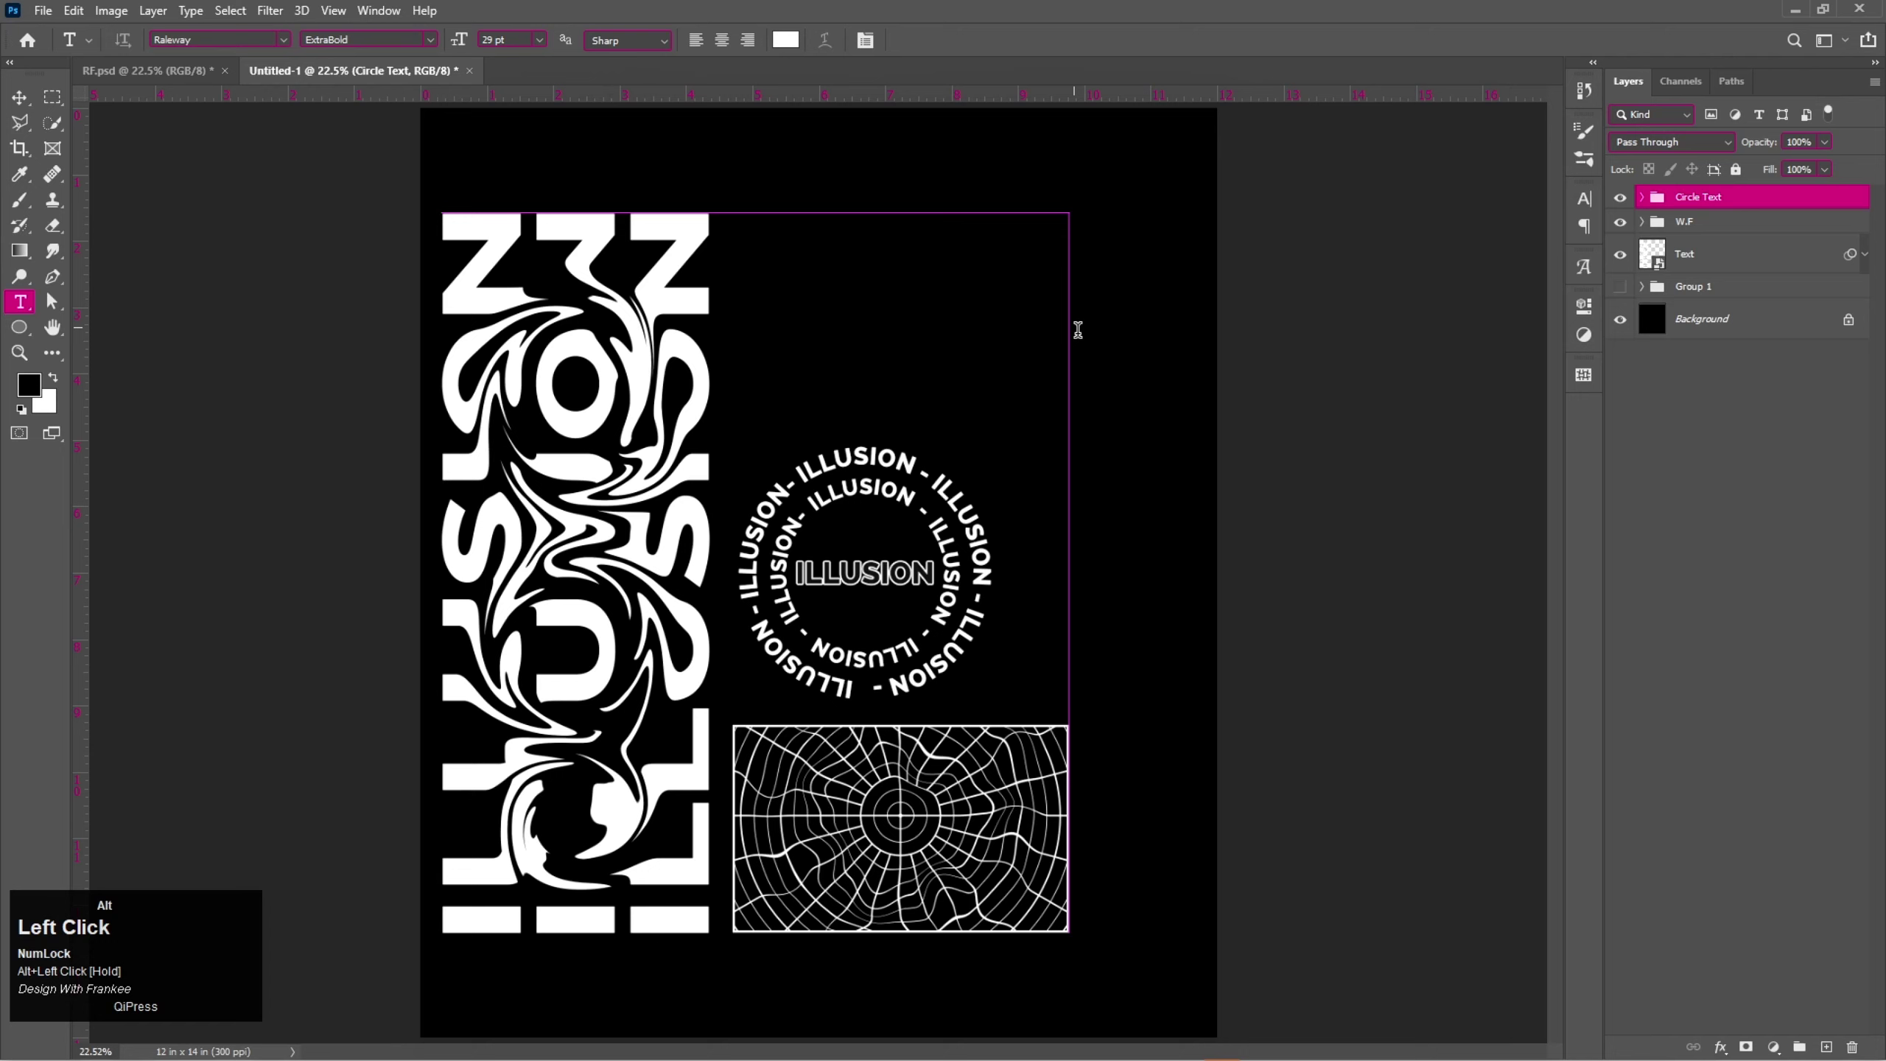
Paste the born-alone quote, turn off All Caps and set it in Cloister Black 26 pt with 28 pt leading.
key("ctrl+alt+v")
key("ctrl+alt+a")
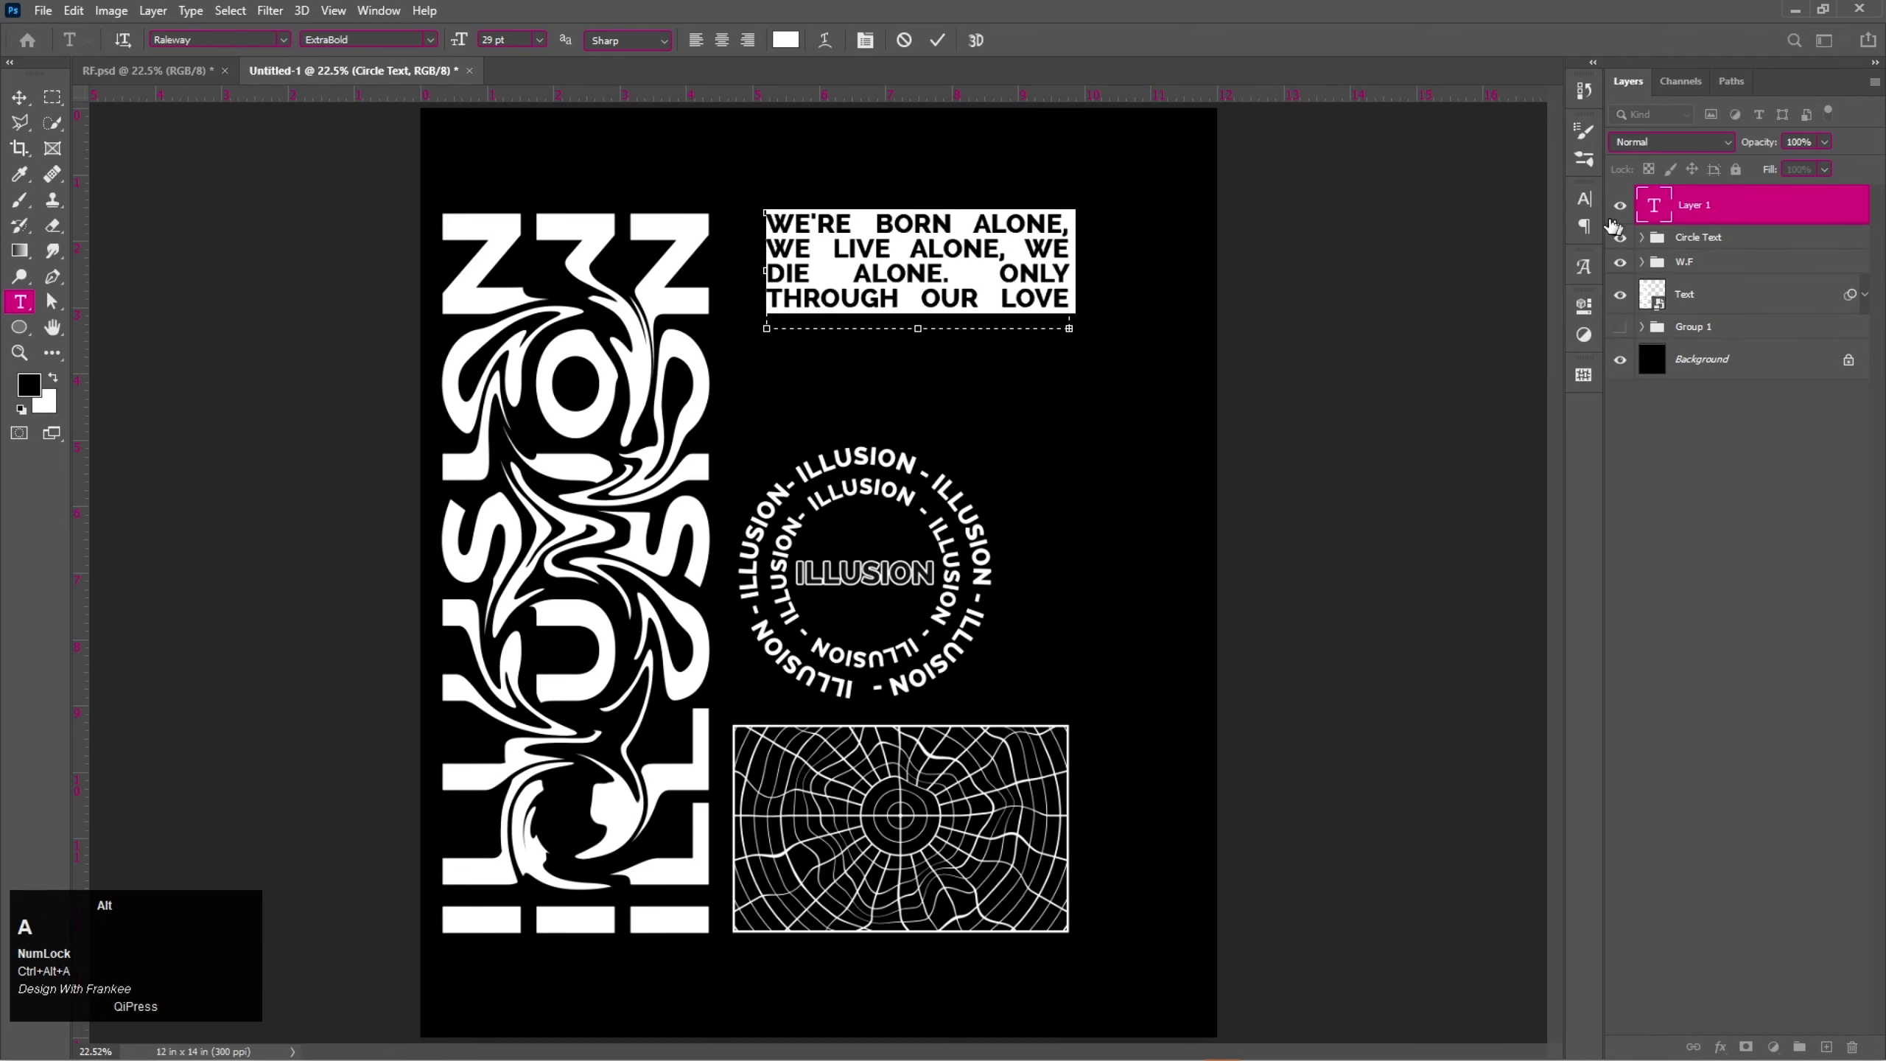
left_click(1593, 208)
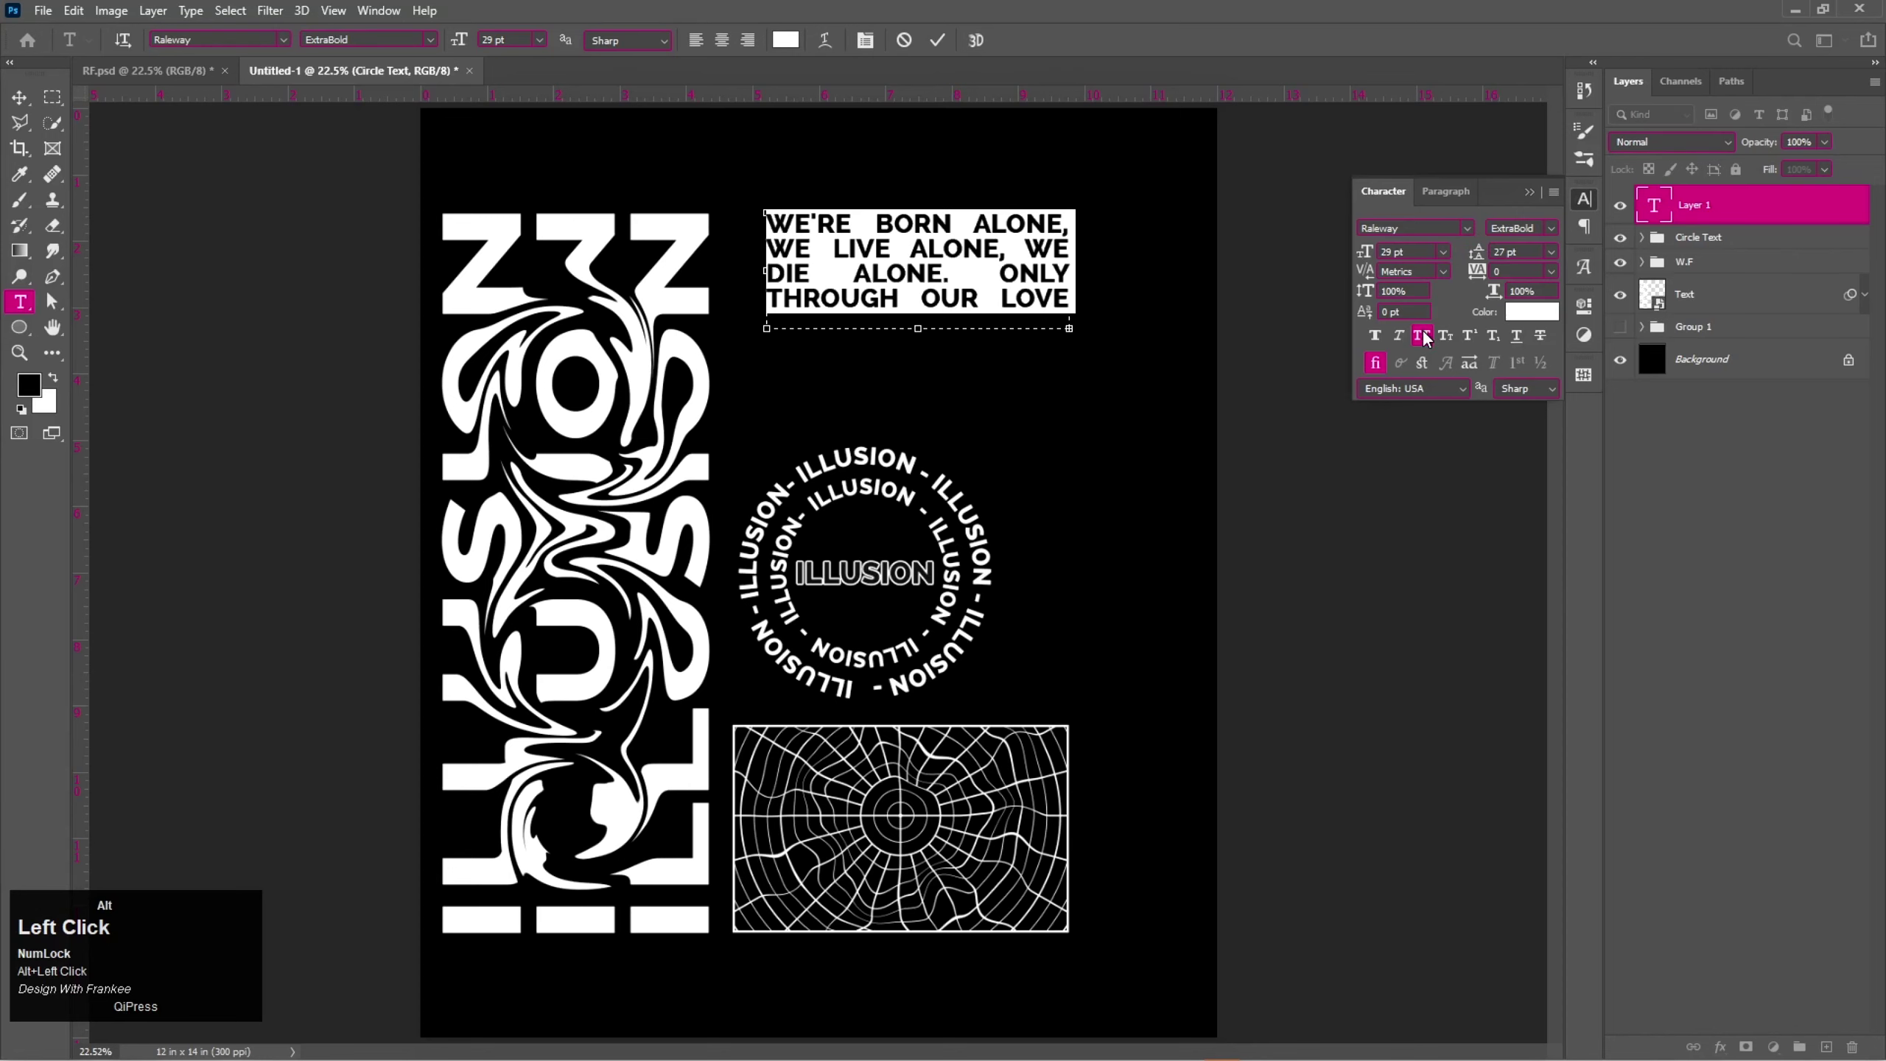
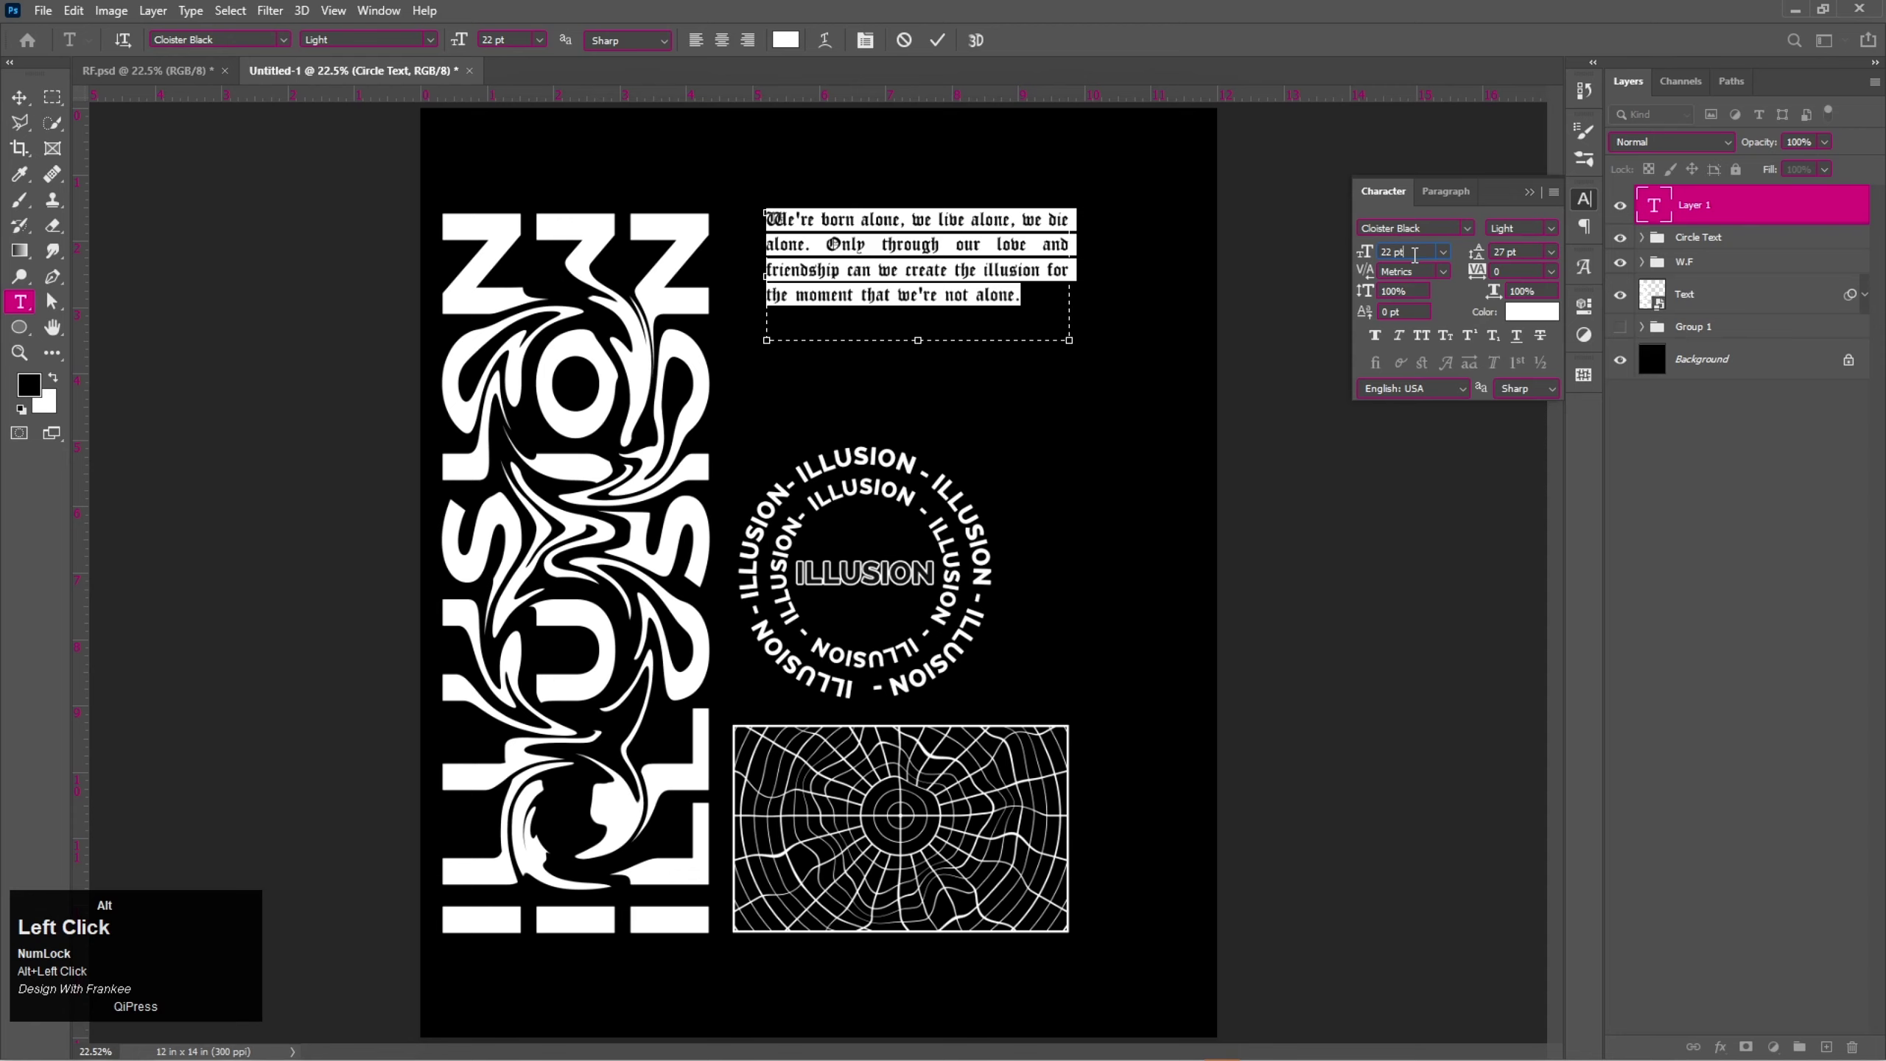
scroll("up", 3)
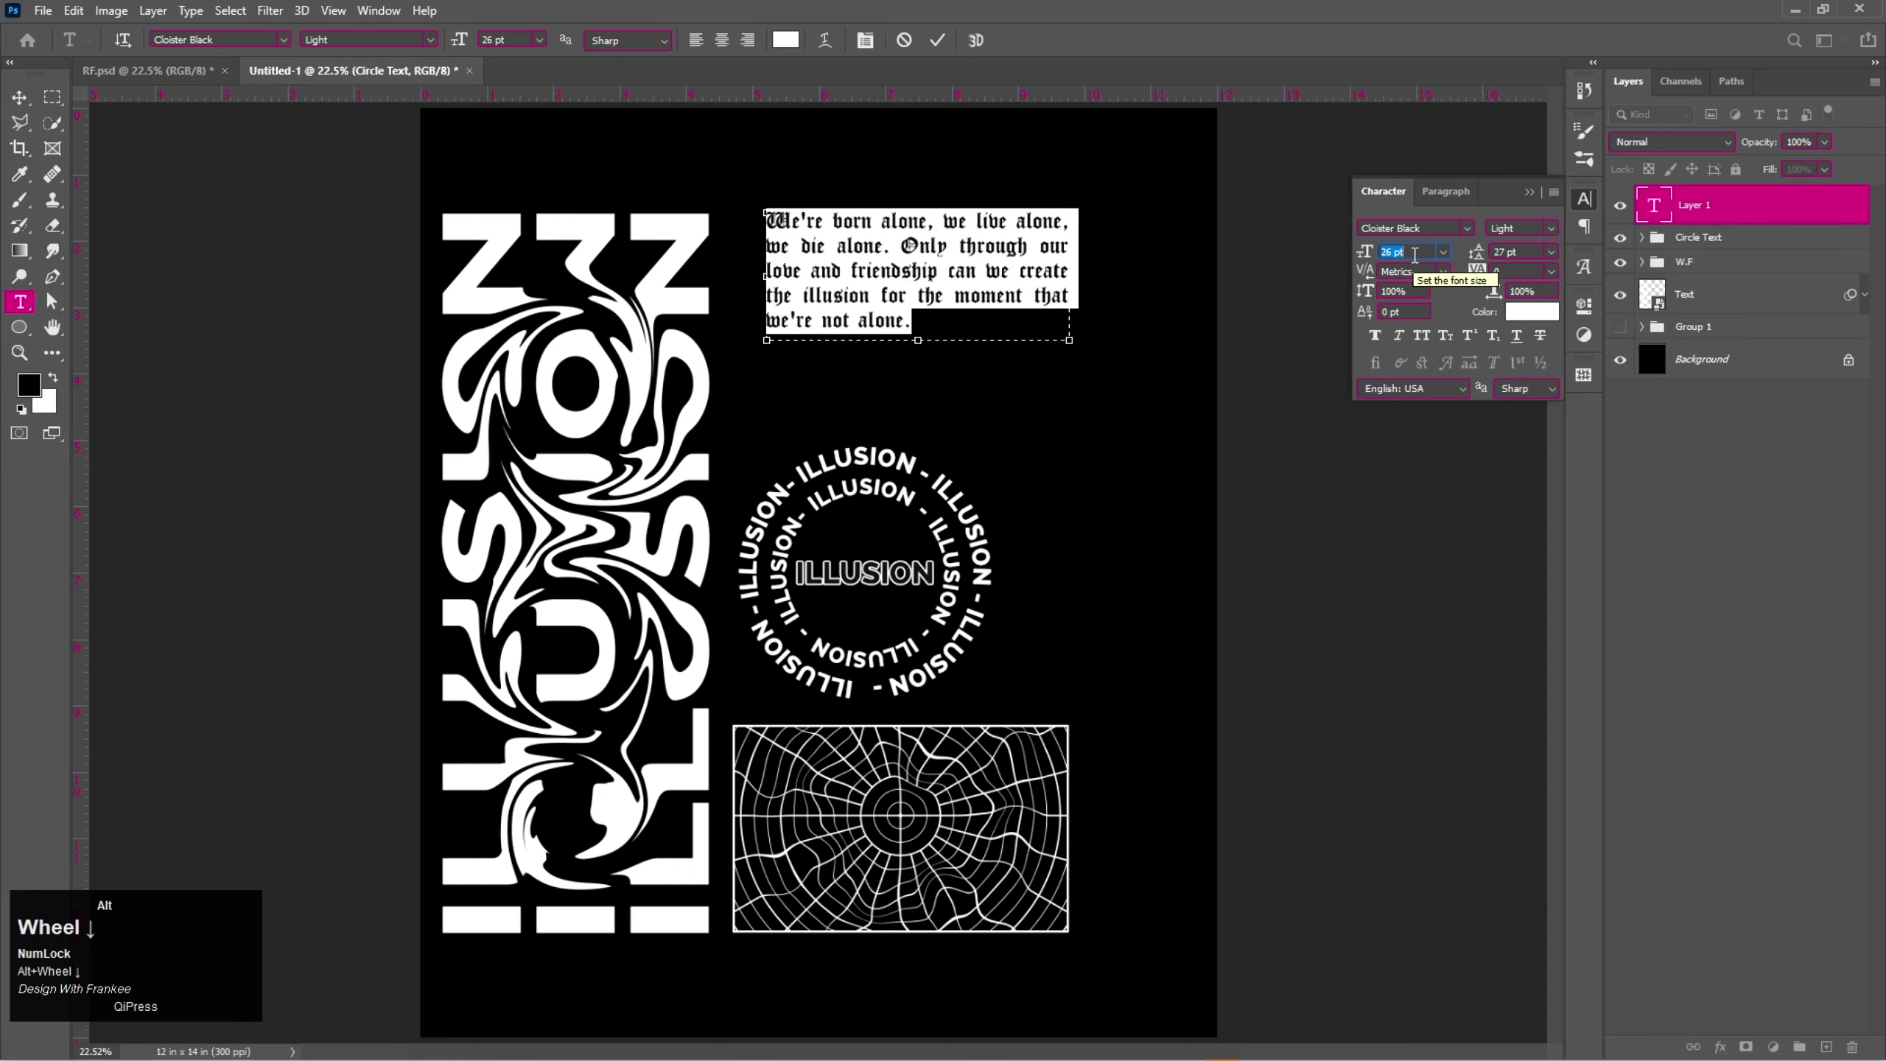
scroll("down", 3)
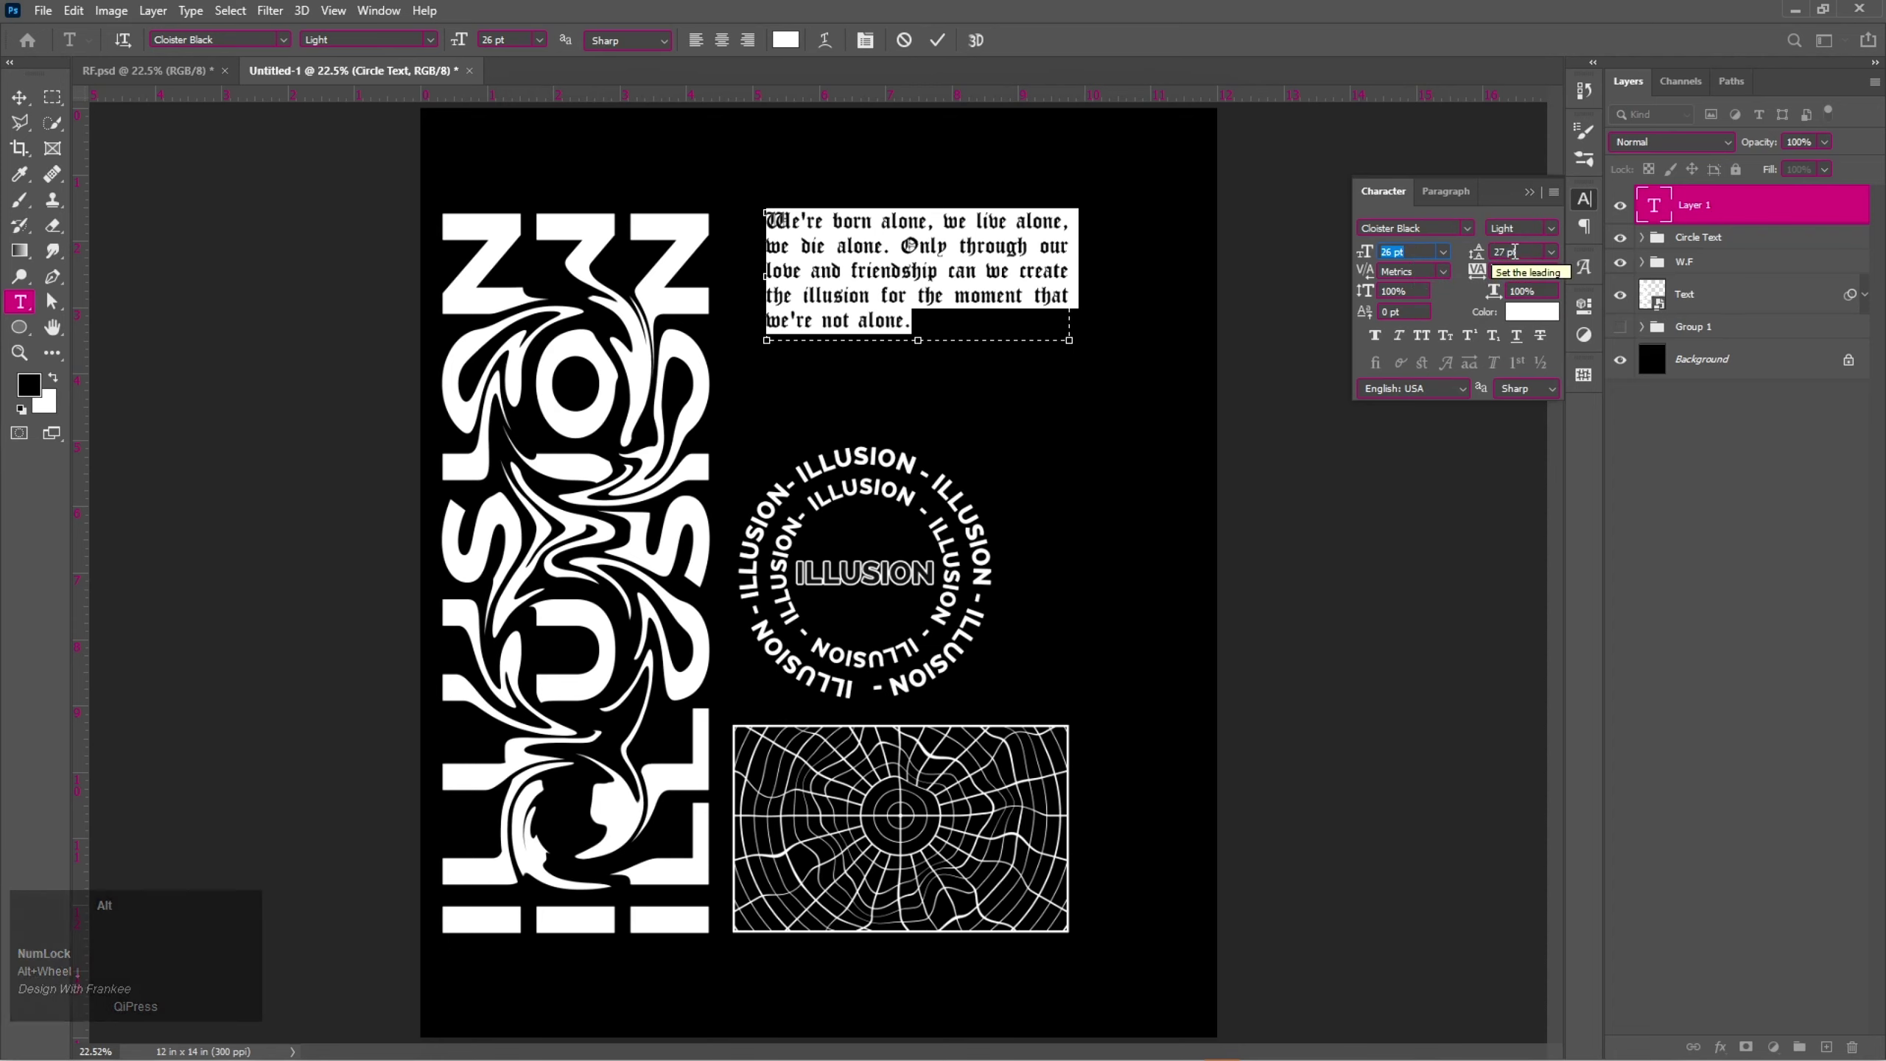
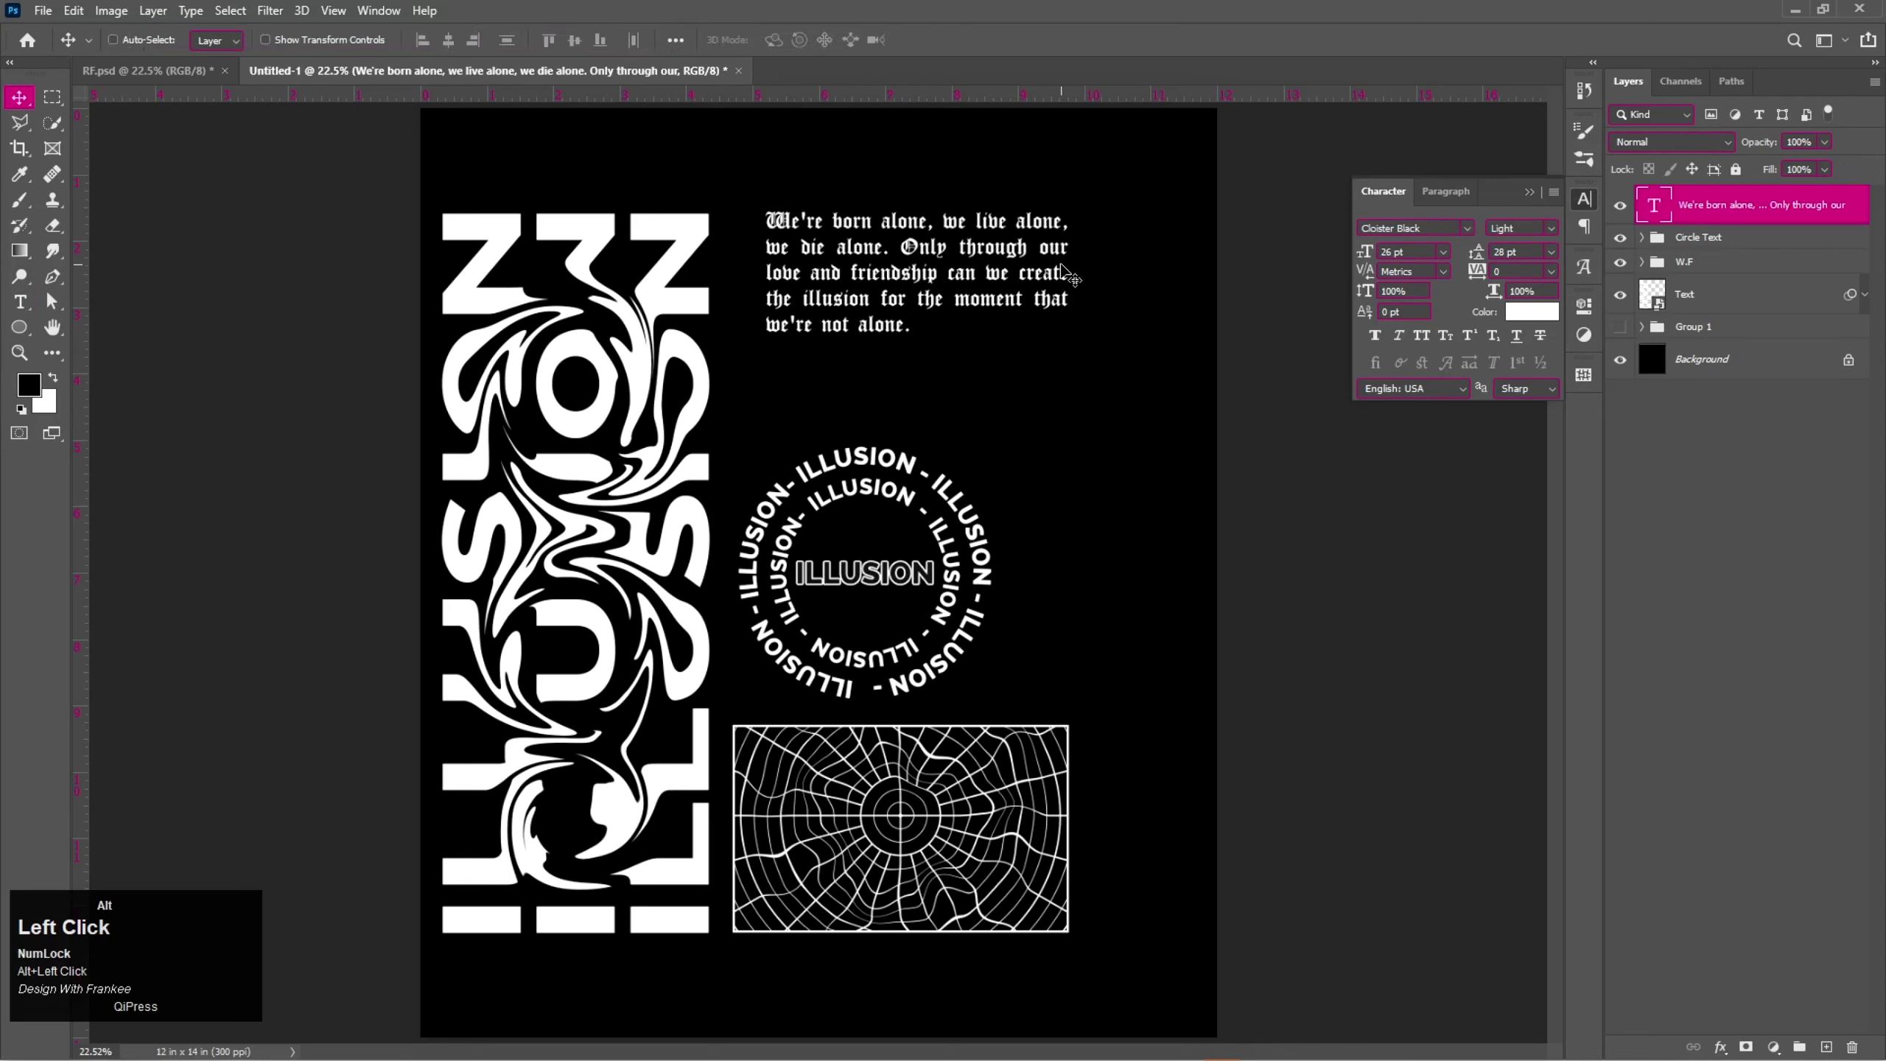
Rotate the quote 90° vertical beside the lettering and scale the Circle Text group down beneath it.
key("ctrl+alt+t")
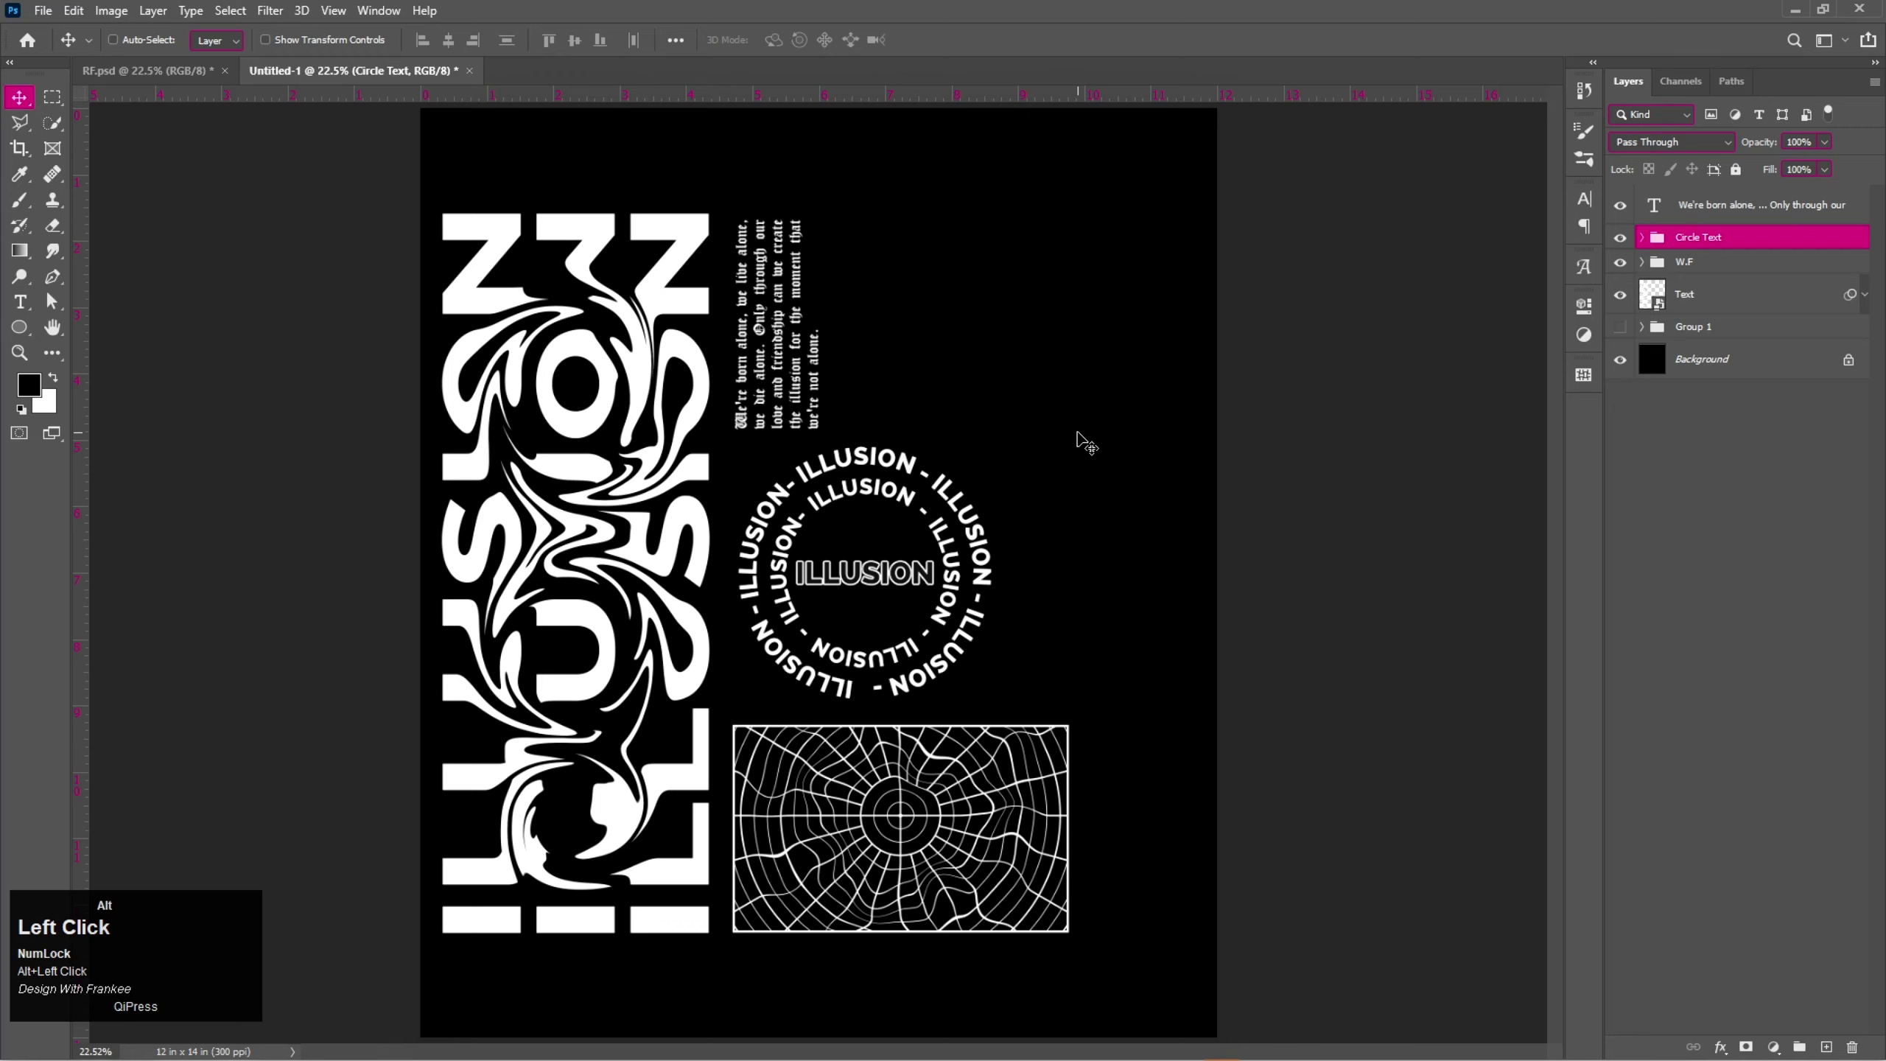
key("ctrl+alt+t")
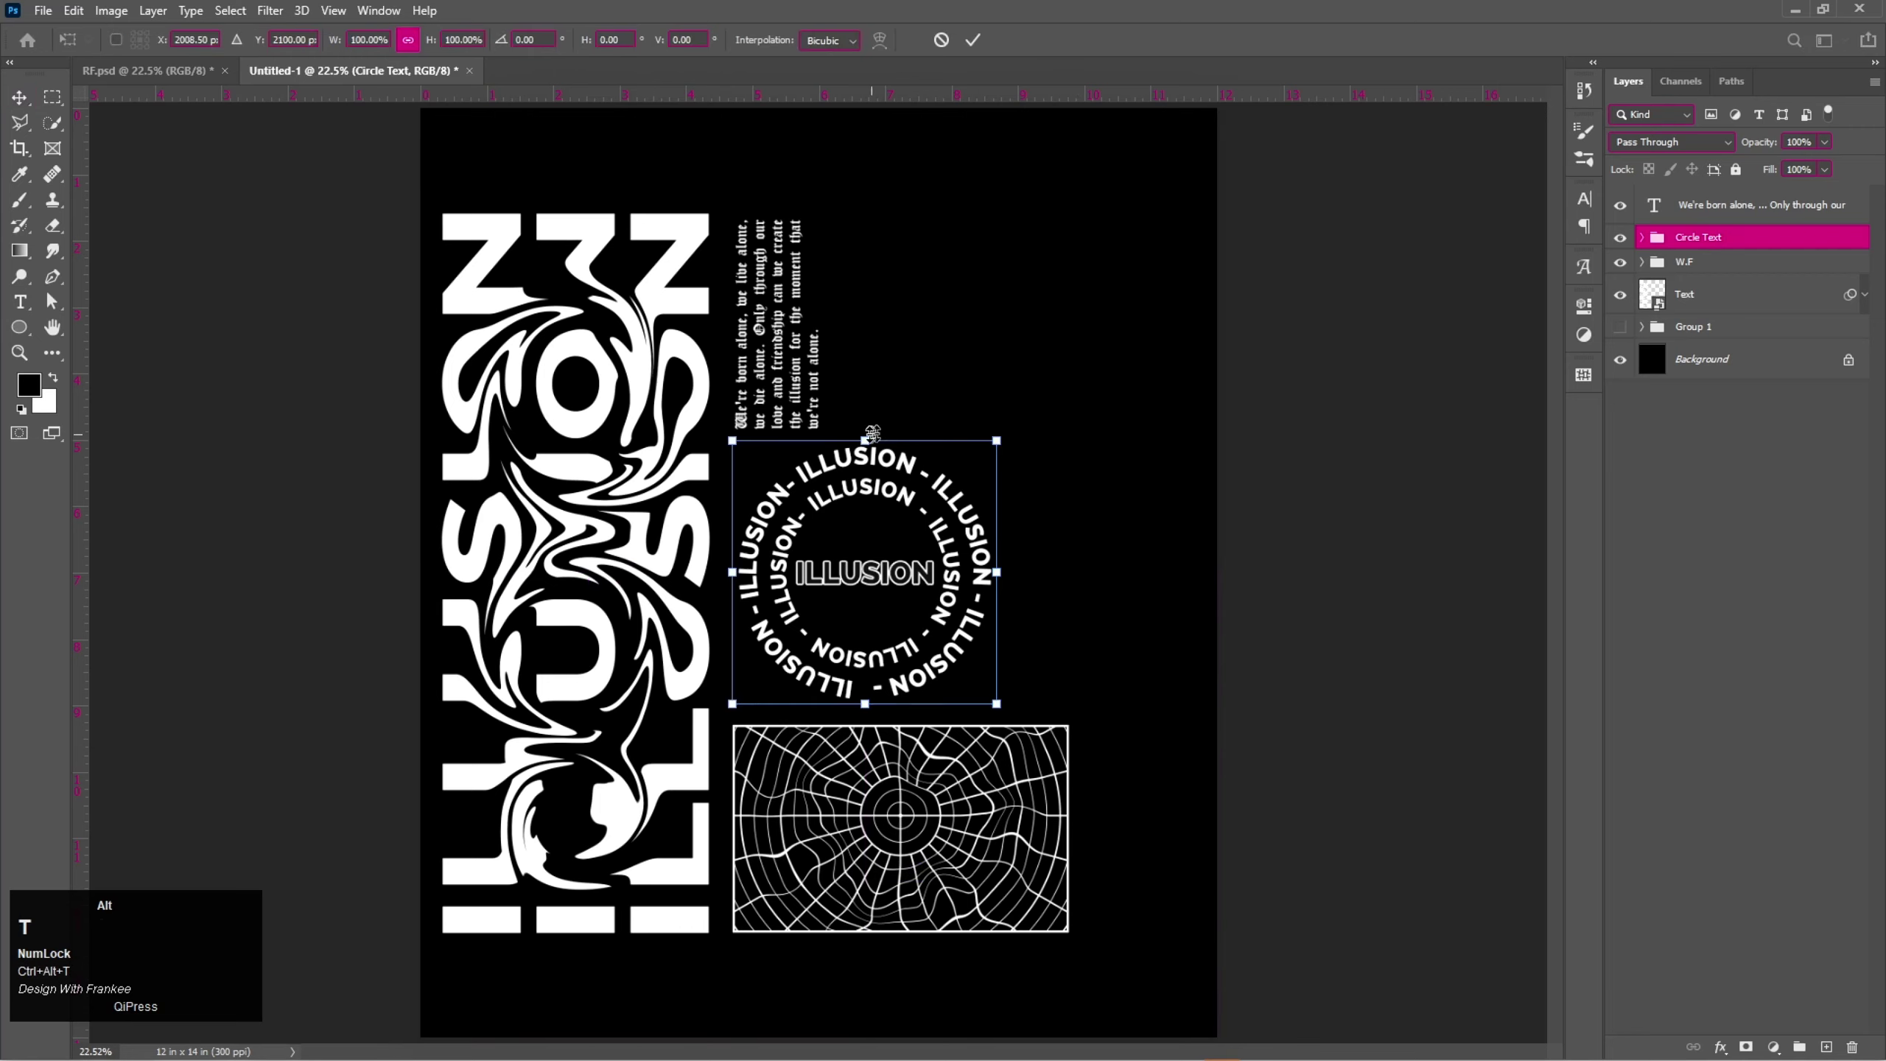
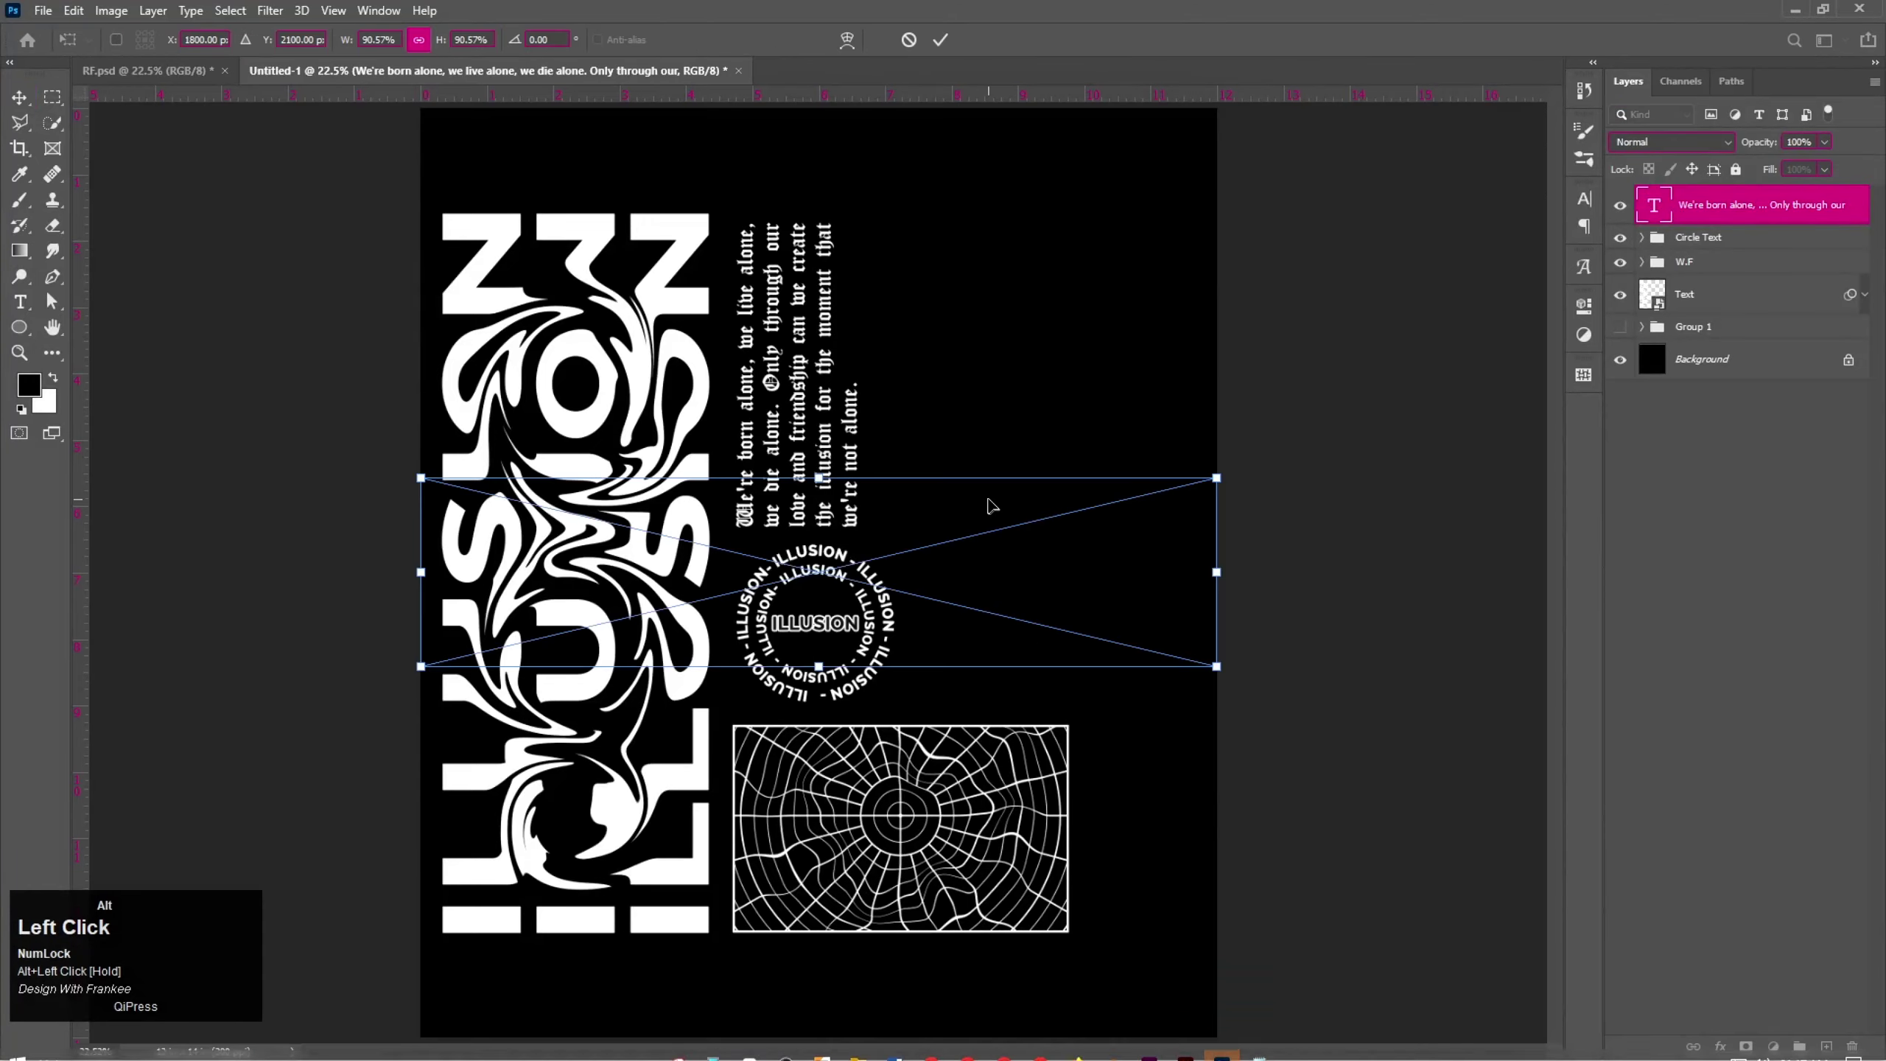
Rotate the barcode -90° and shrink it into a narrow vertical strip beside the quote.
right_click(1756, 212)
left_click(1741, 219)
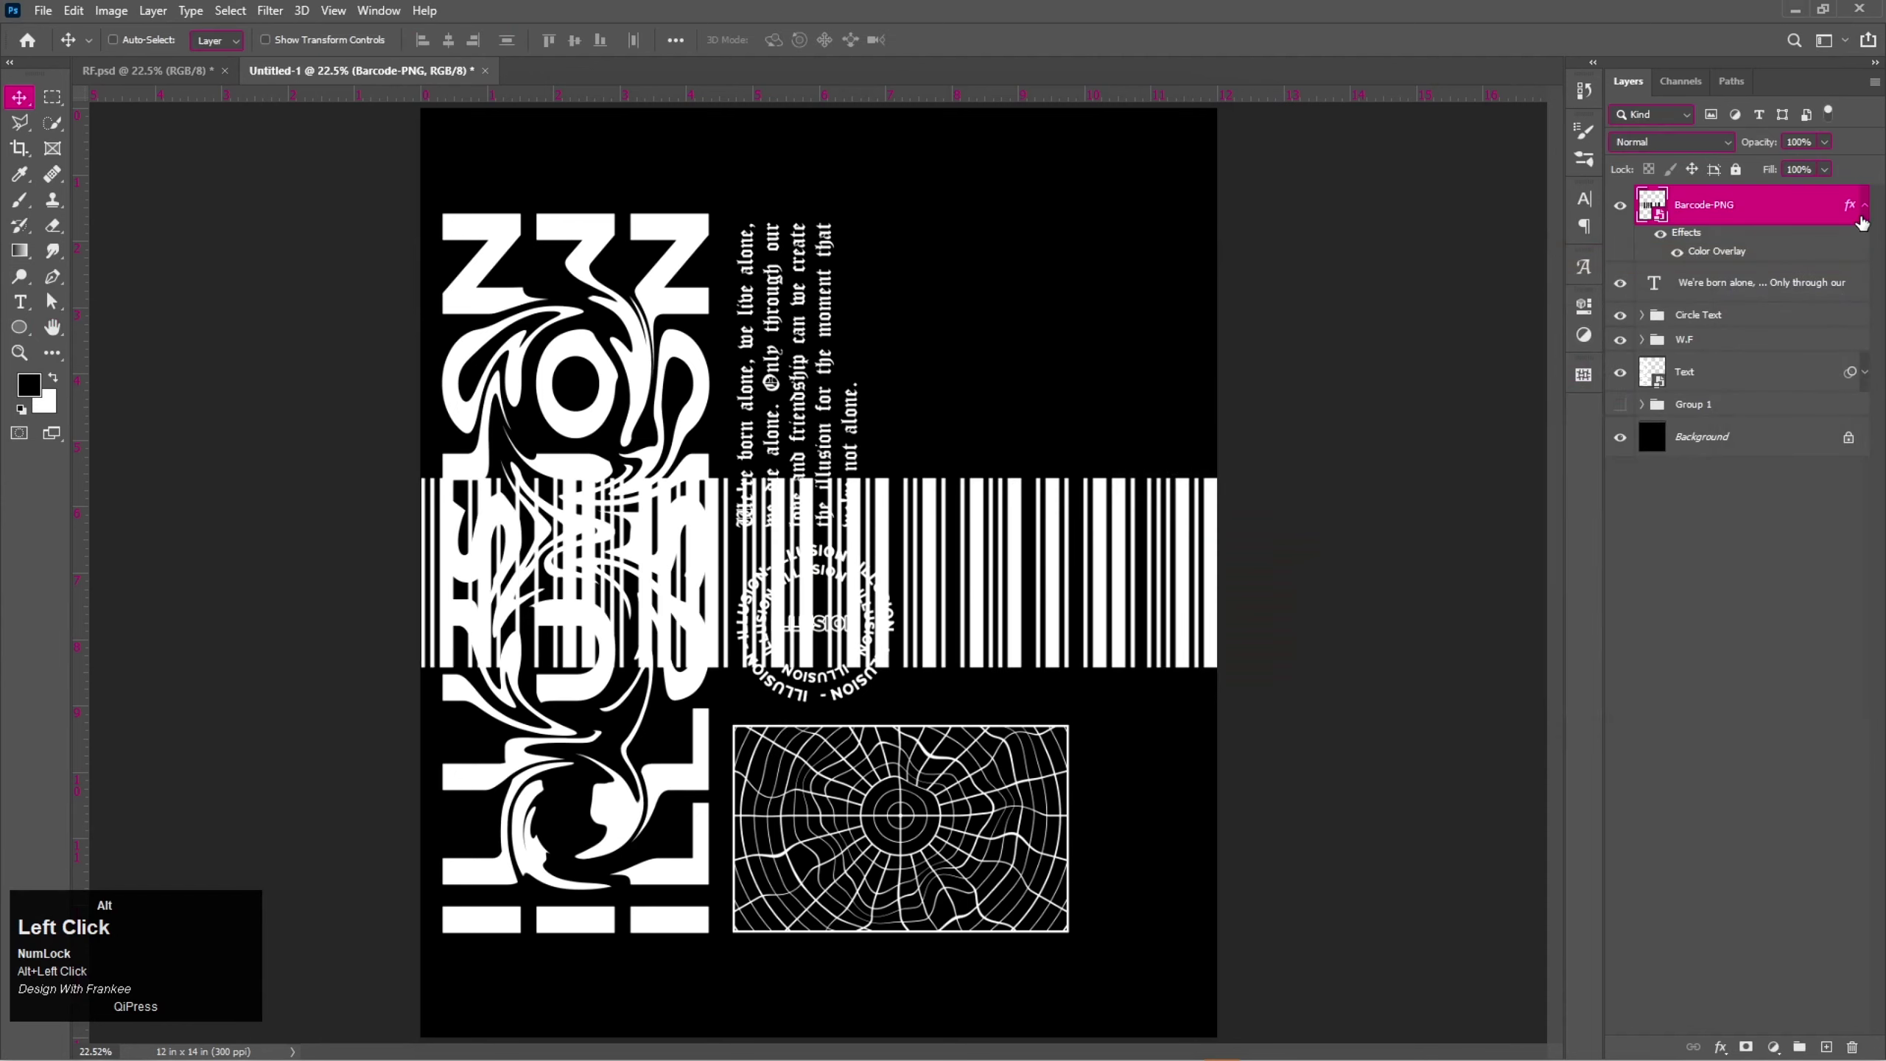
key("ctrl+alt+t")
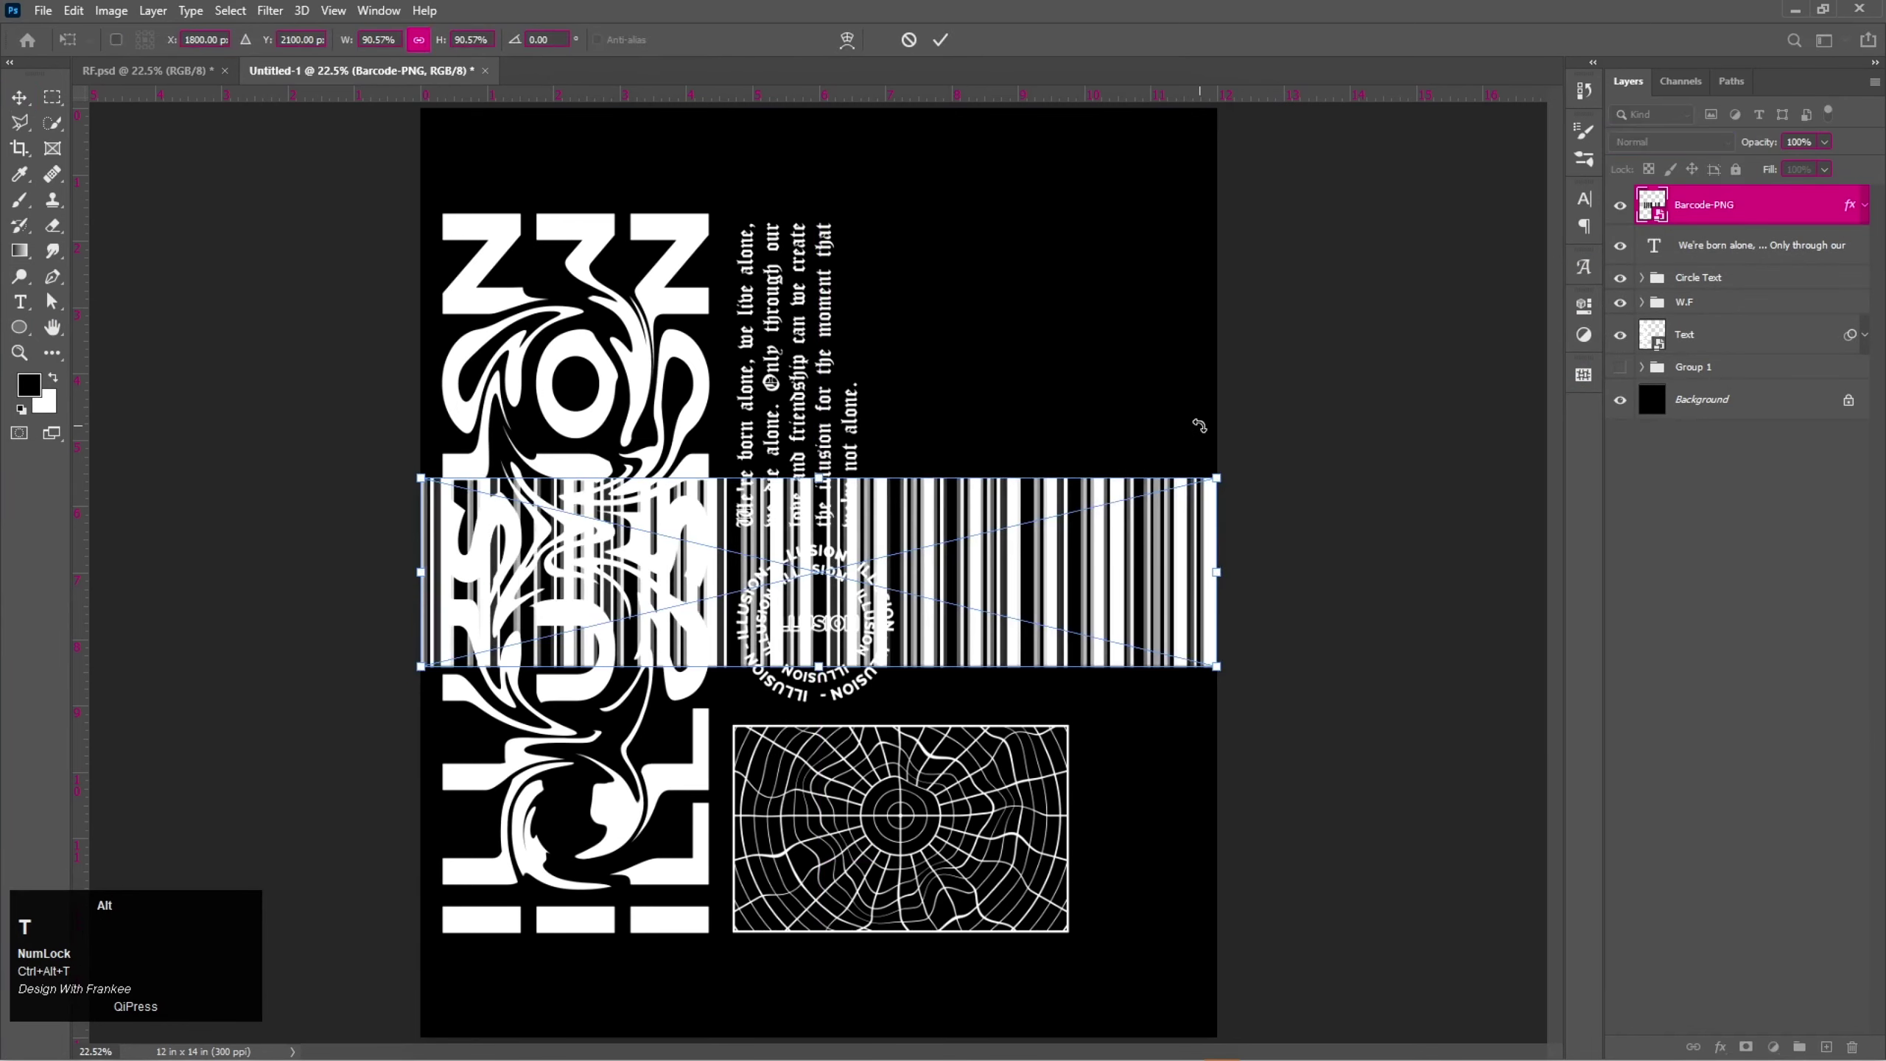
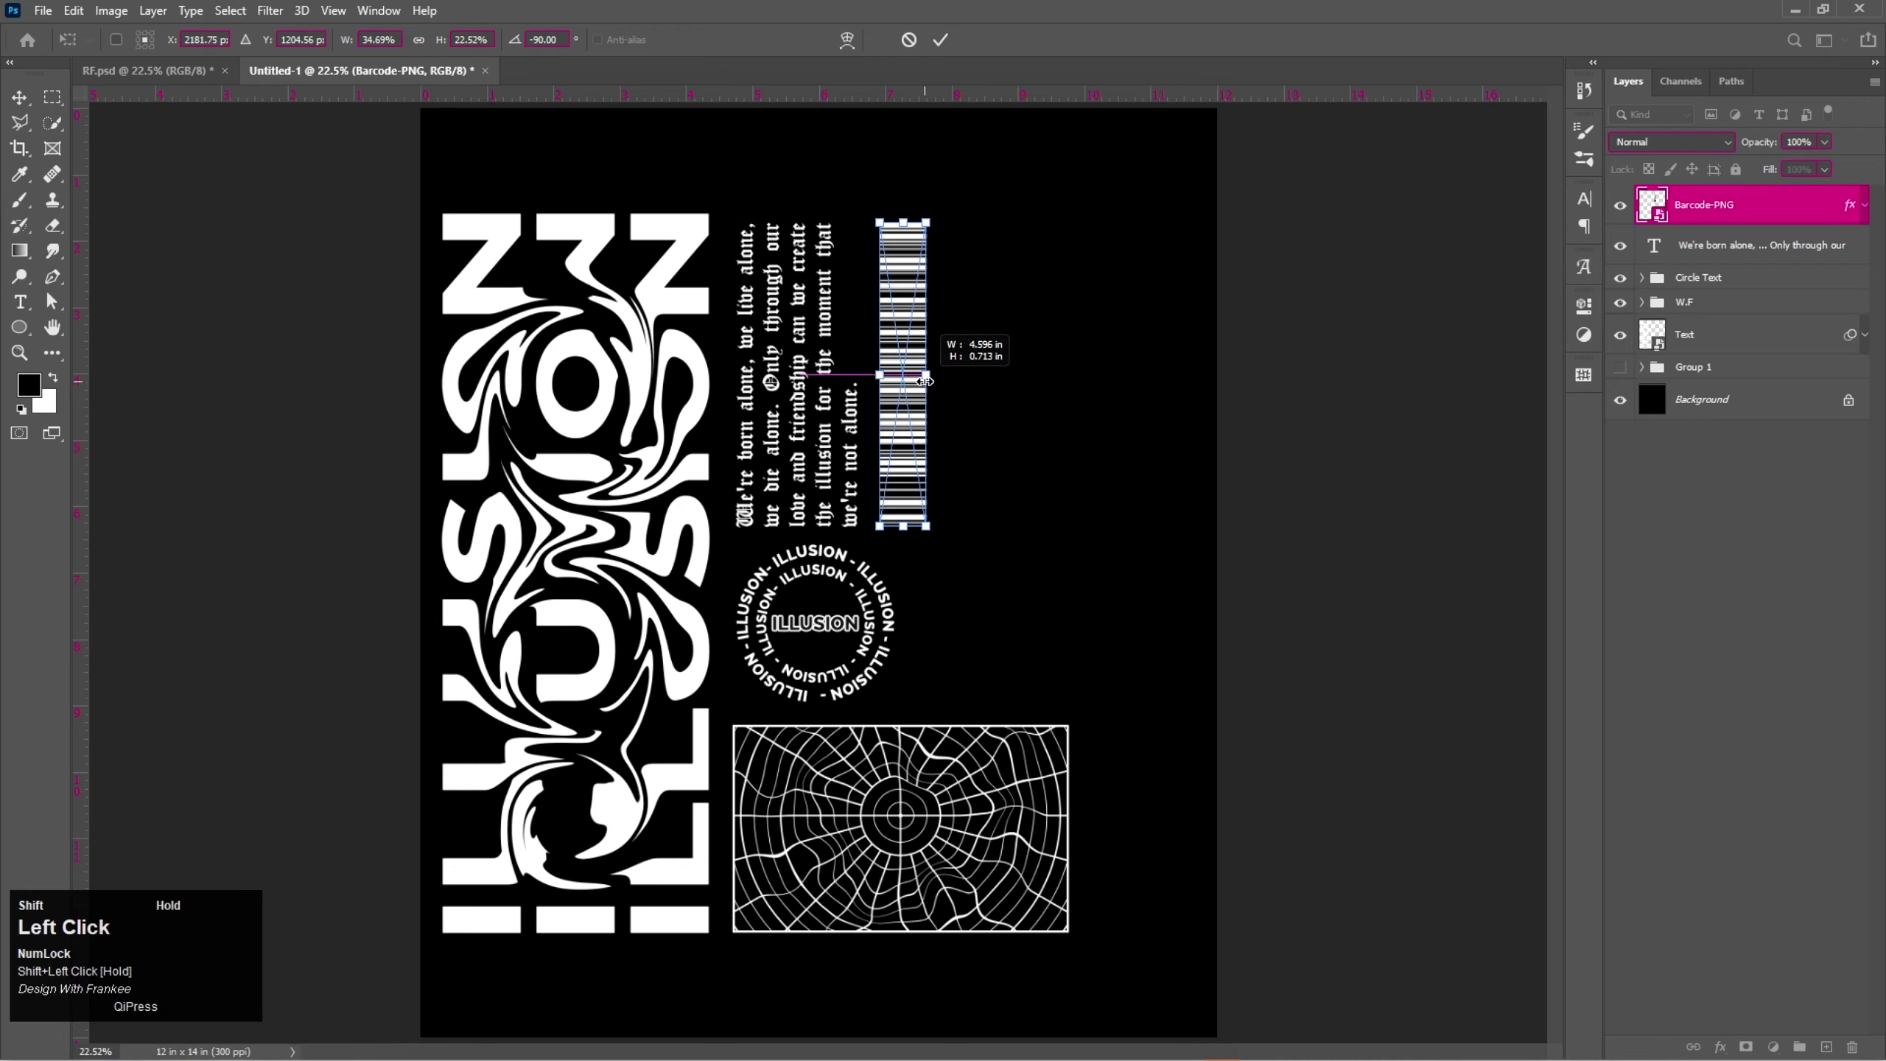
key("Return")
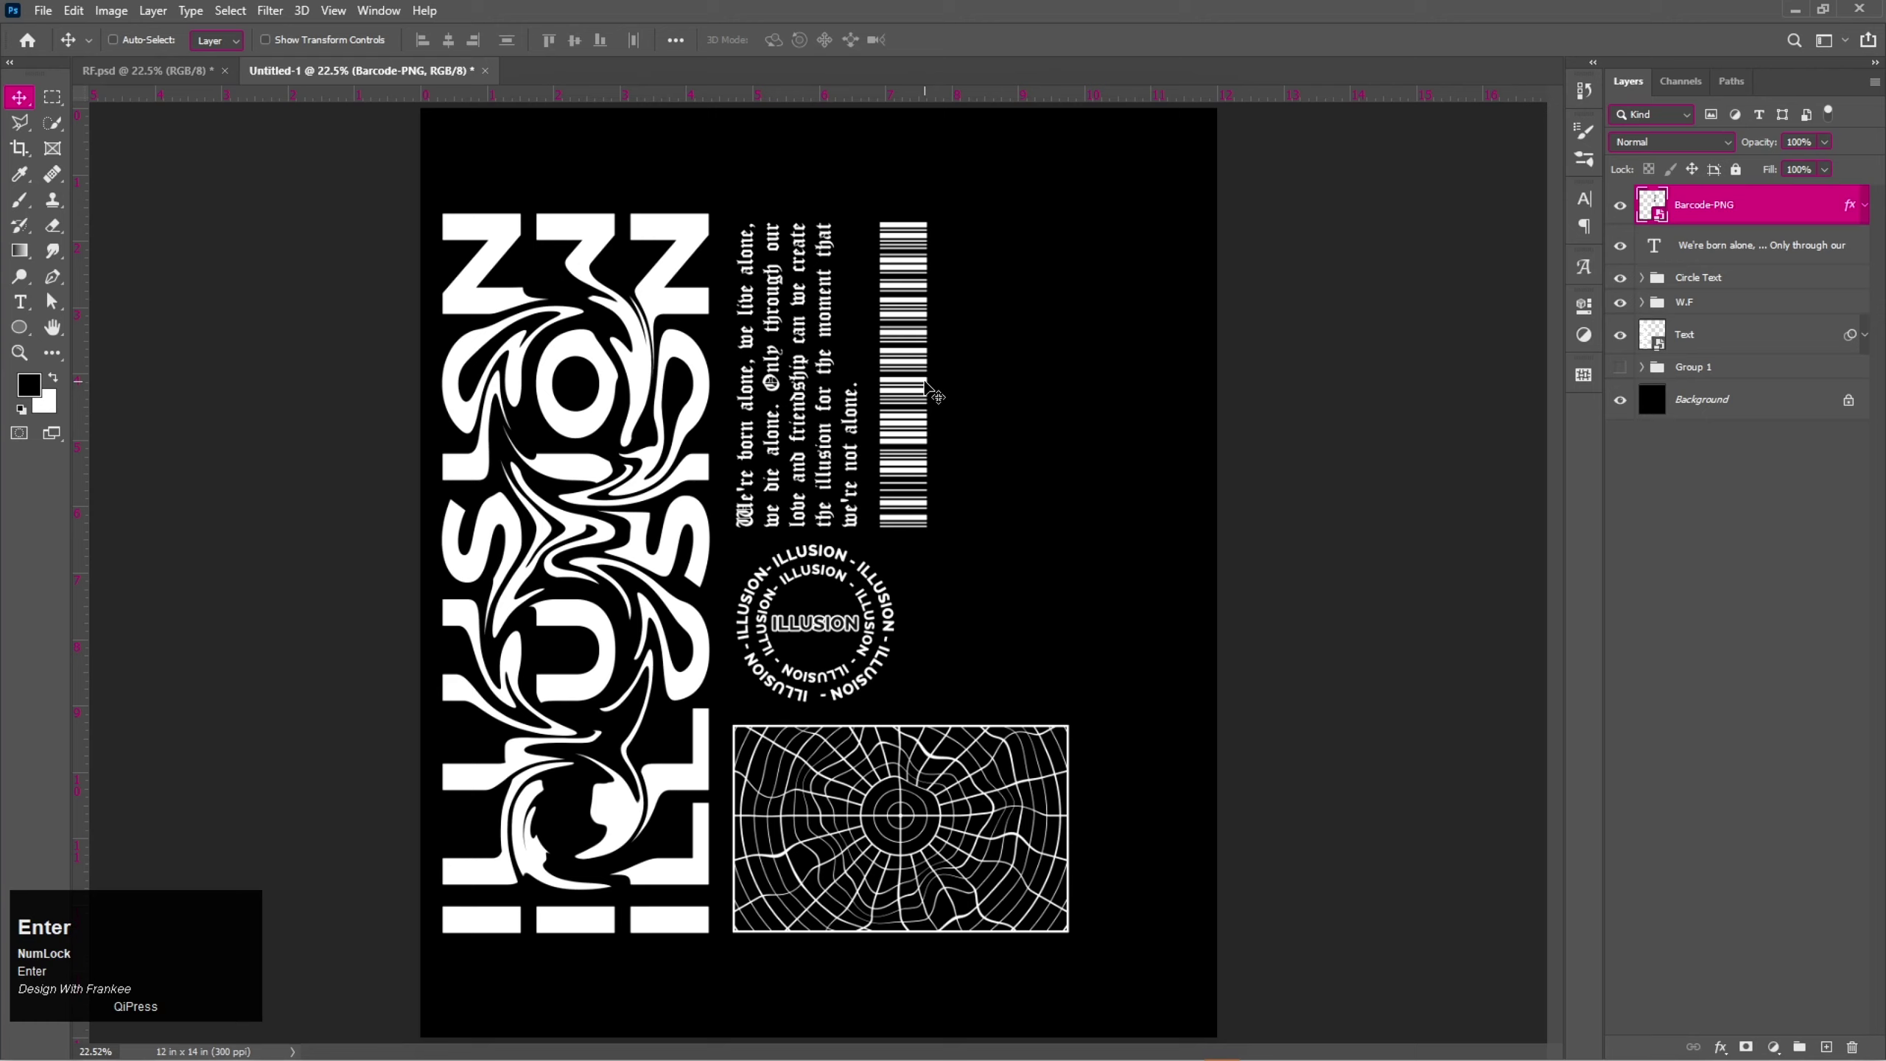
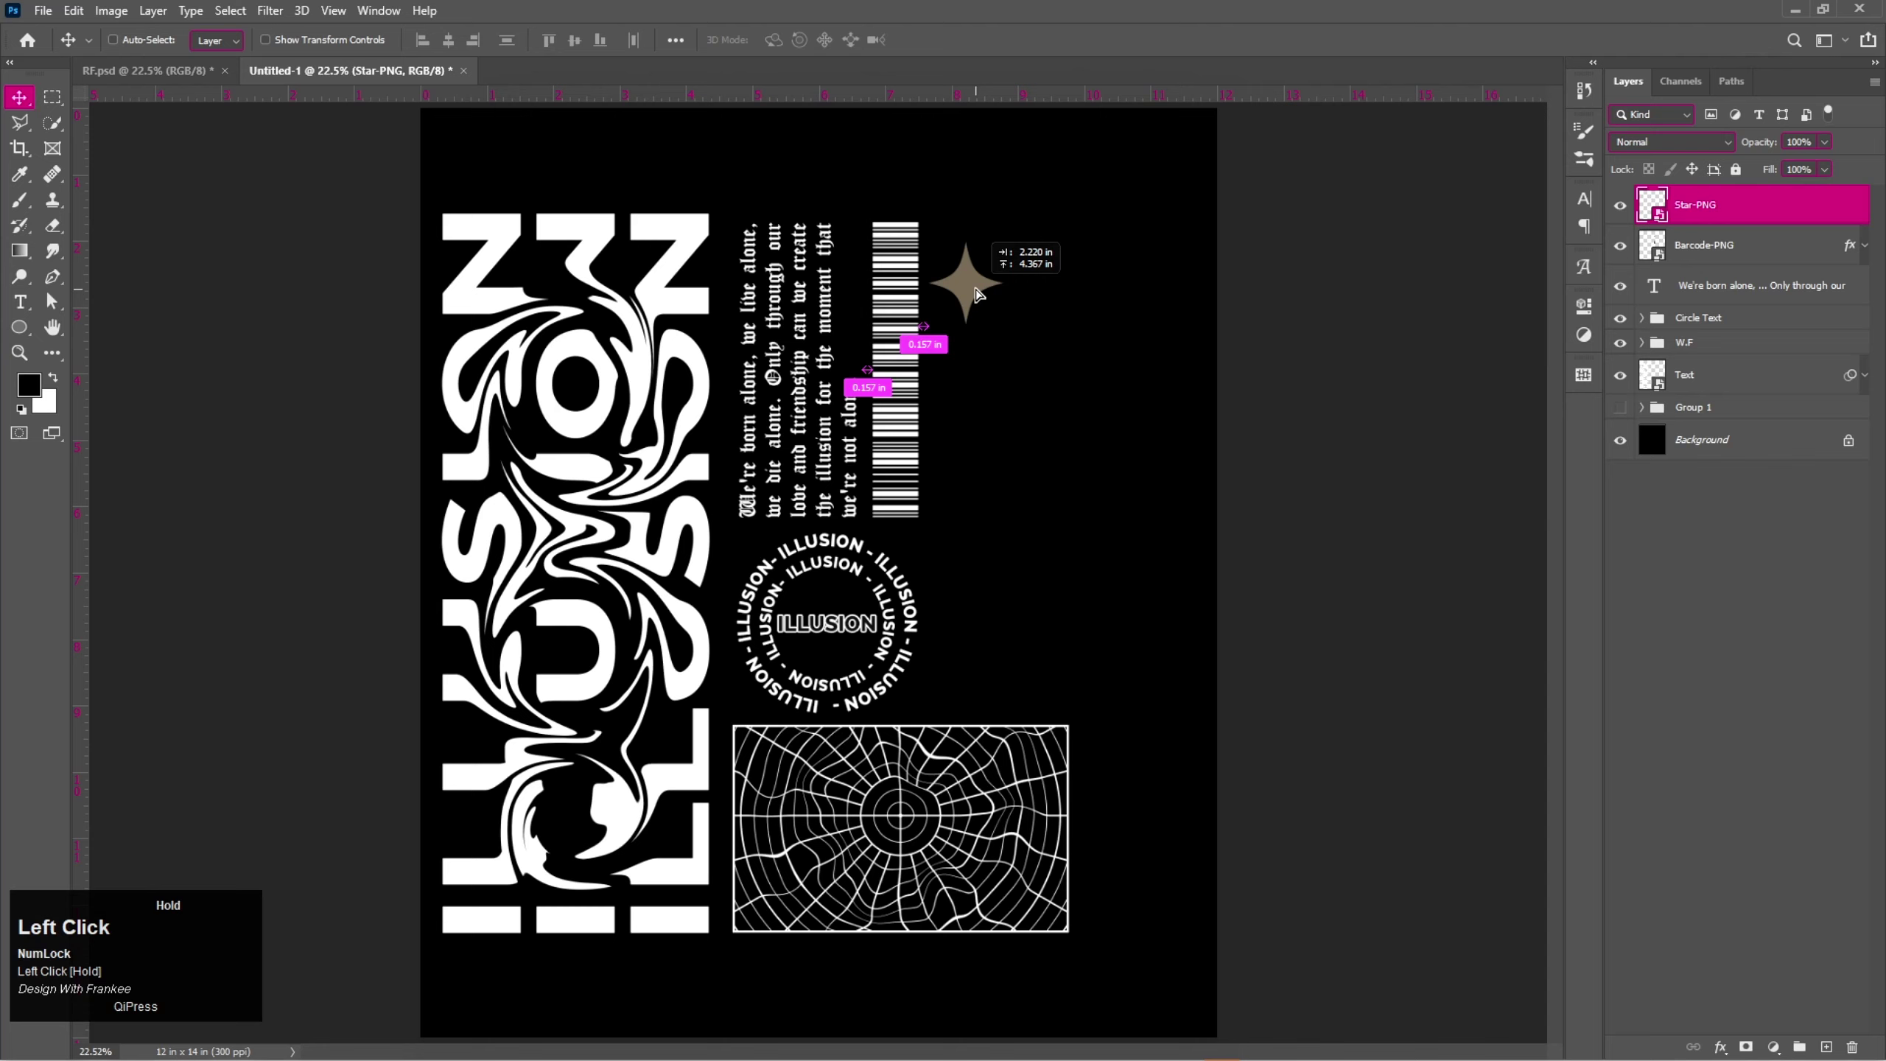
Give the star a white Color Overlay via Blending Options and start scaling it down.
right_click(1810, 218)
left_click(1772, 225)
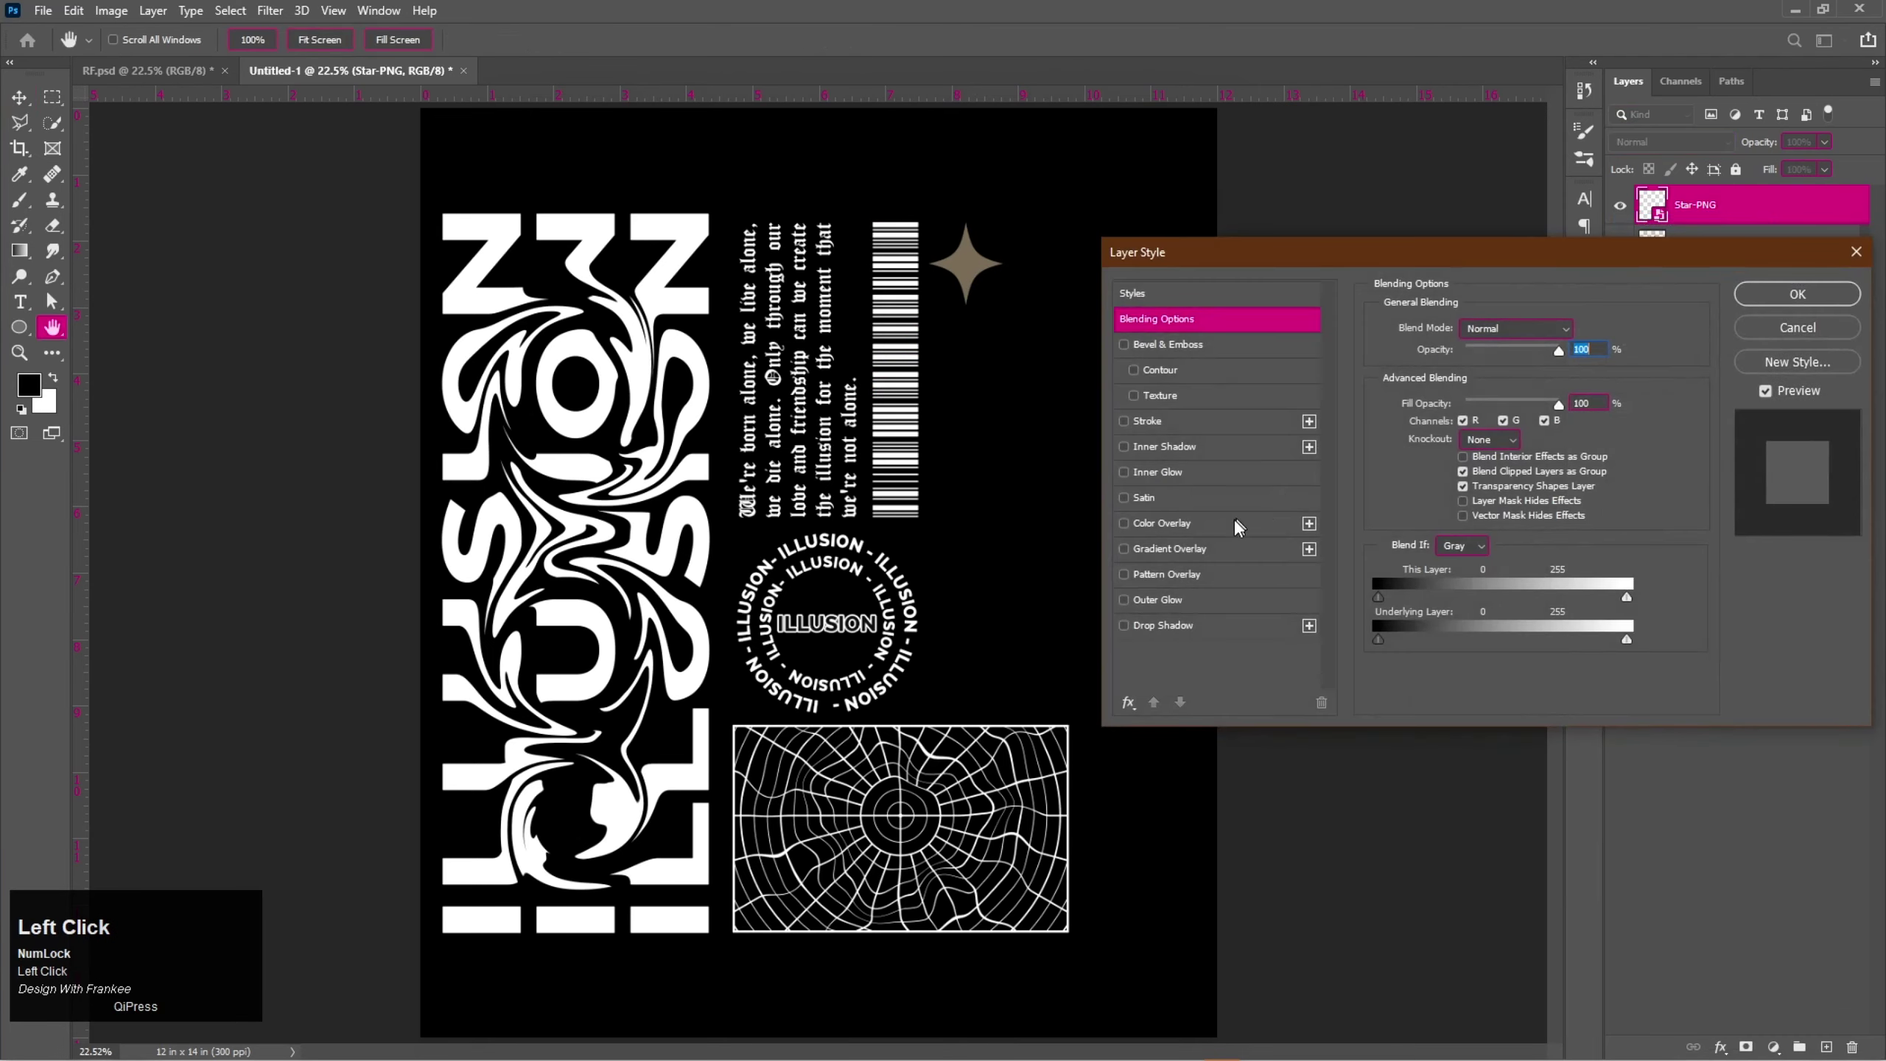
left_click(1228, 529)
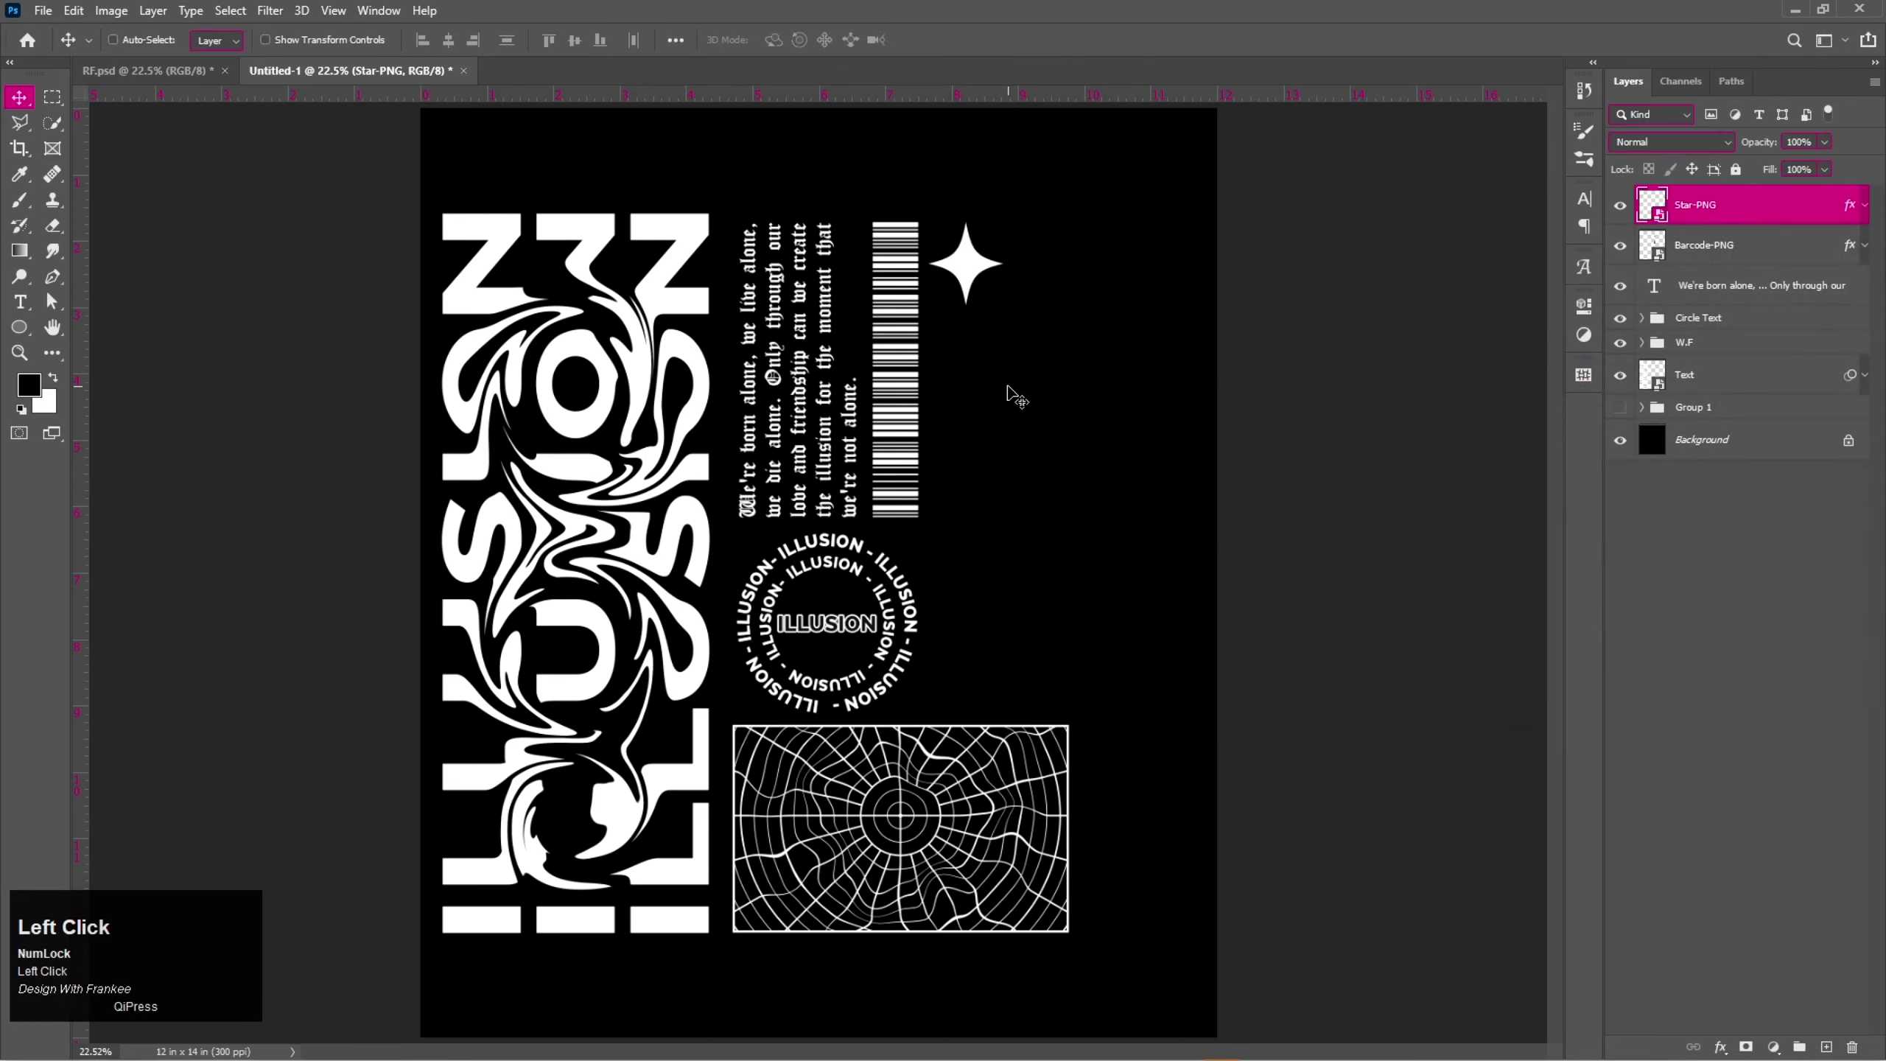
key("ctrl+t")
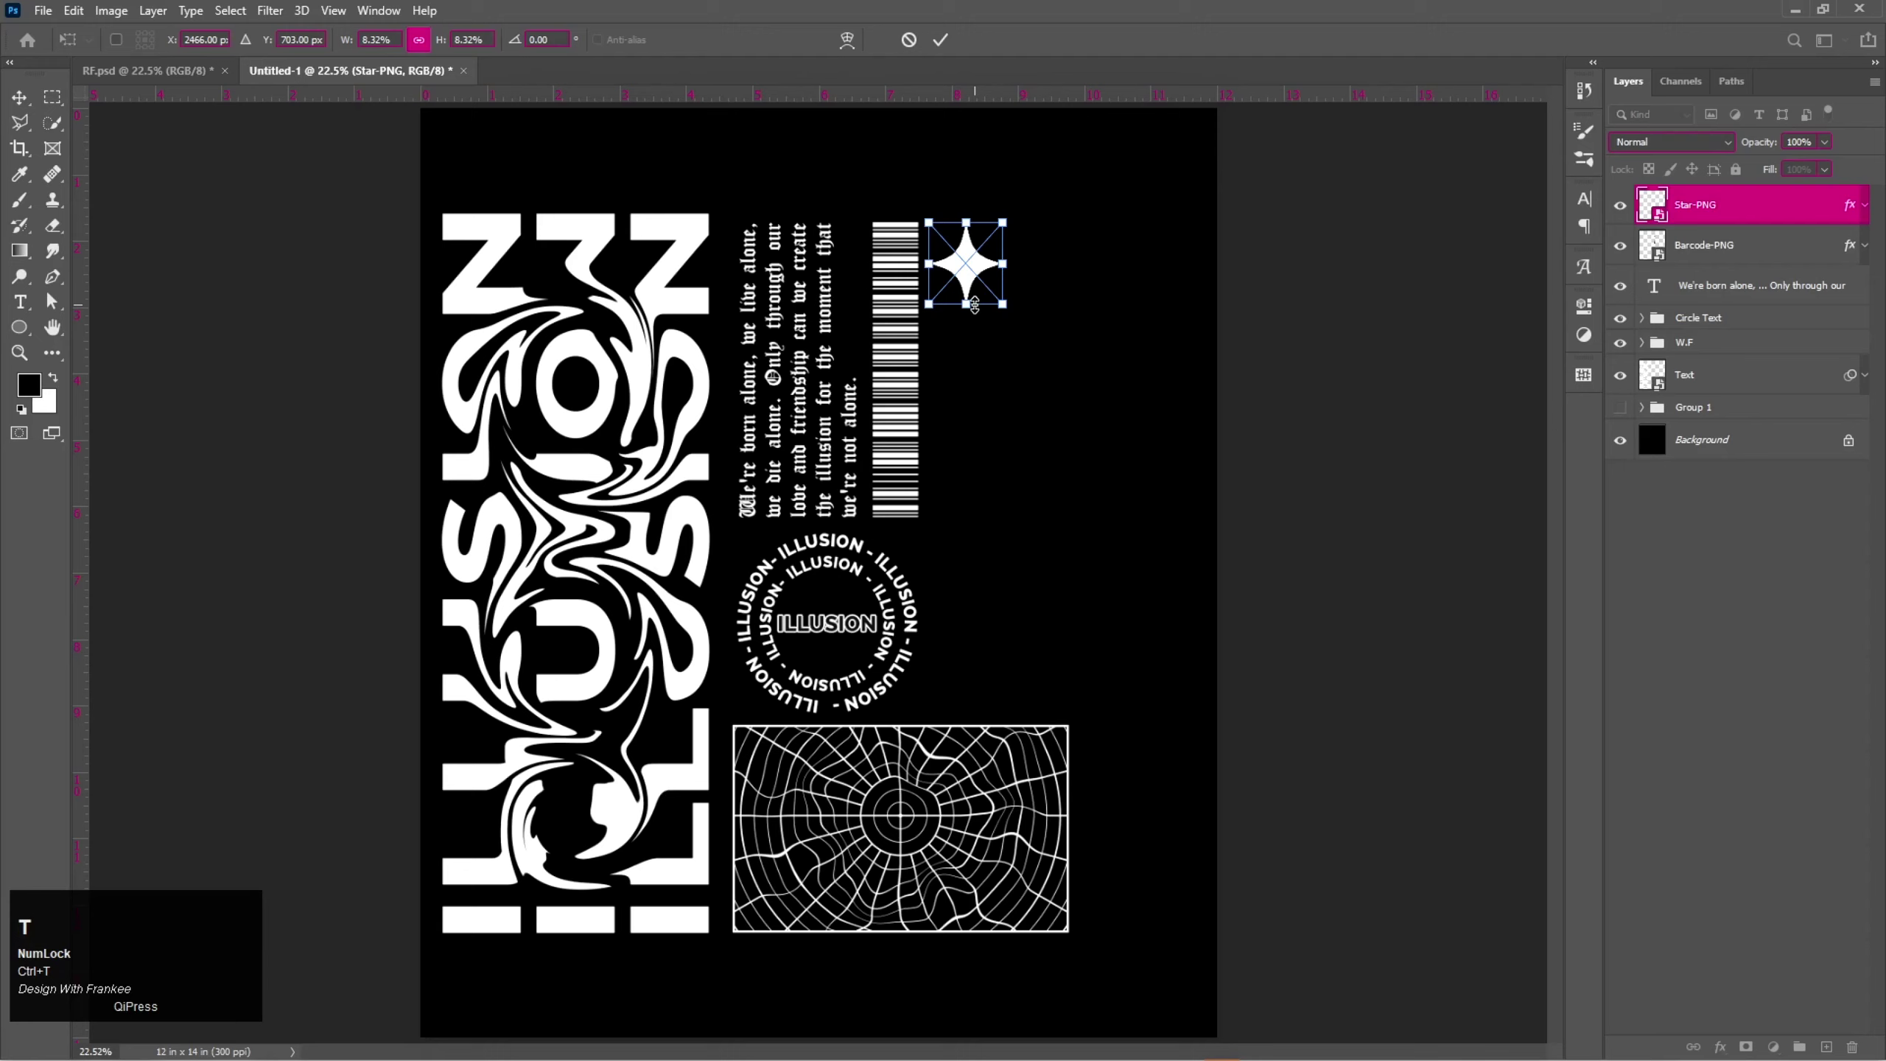
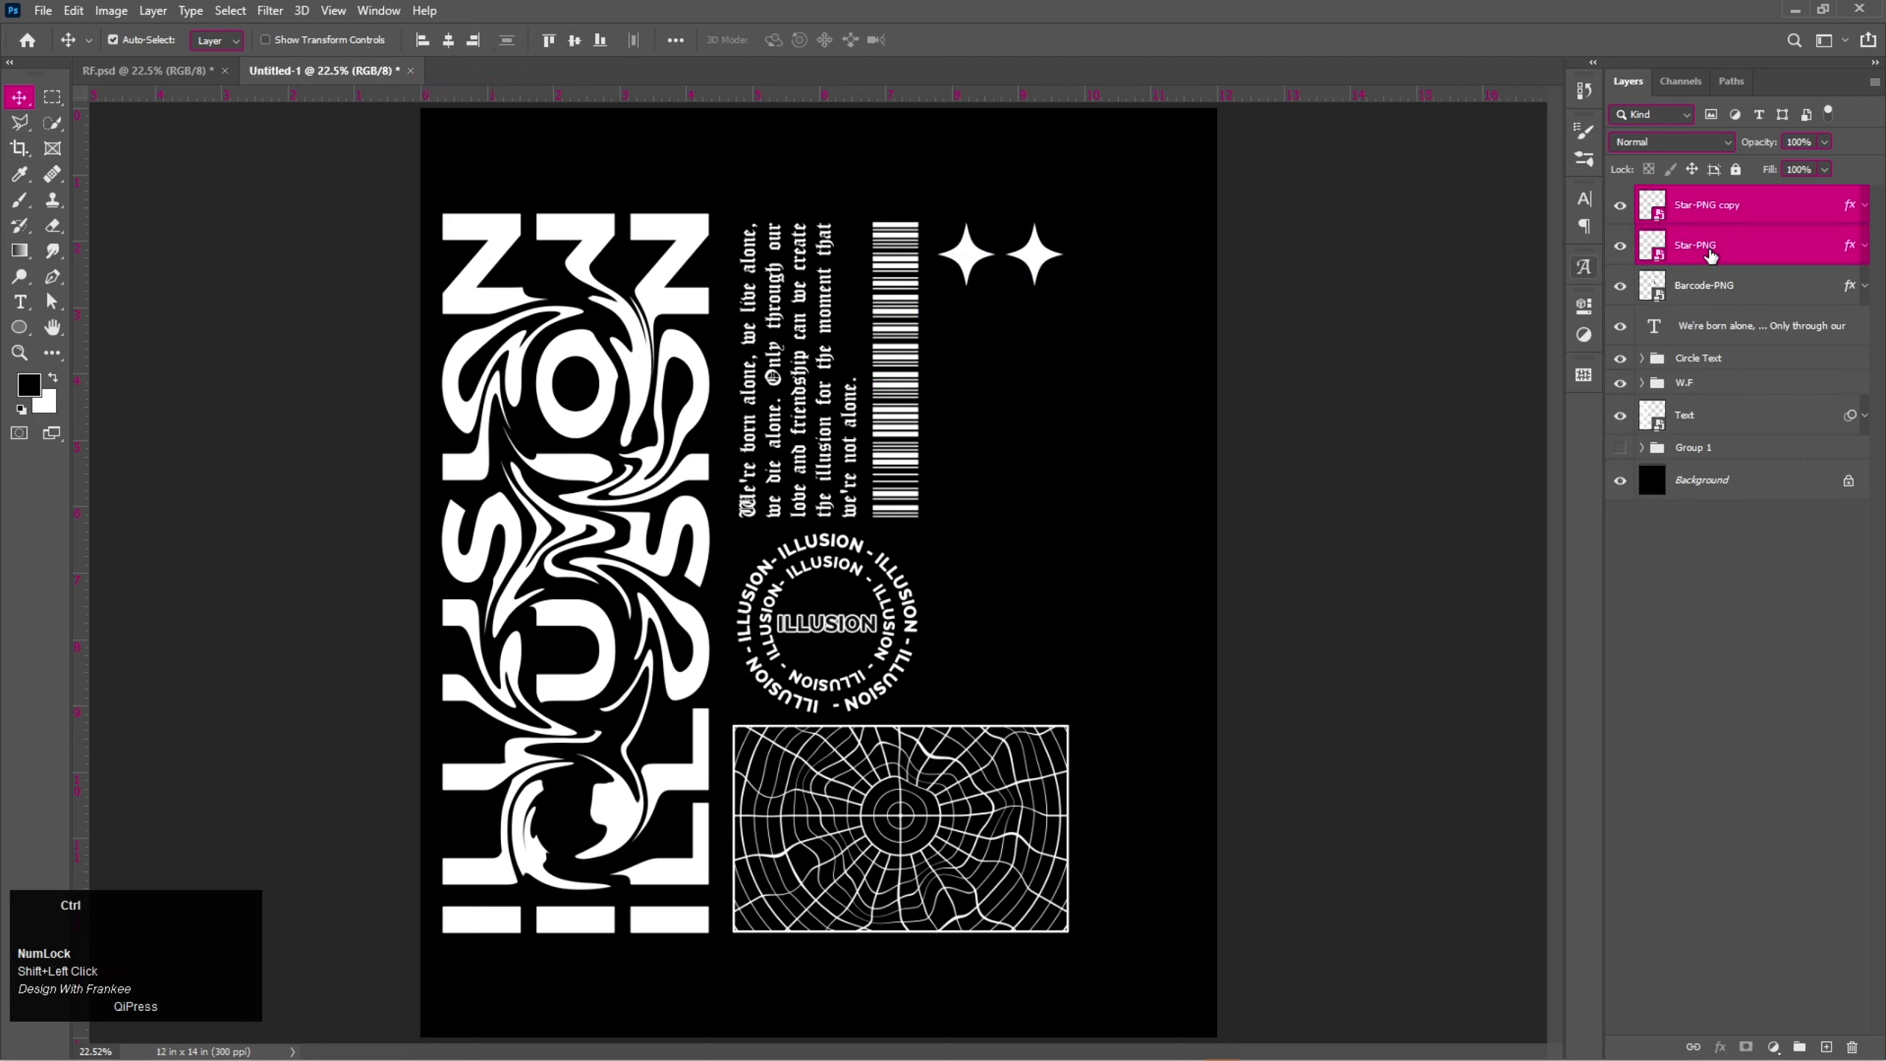
Group the star pair, duplicate it into three rows and group the rows together.
key("ctrl+g")
key("t")
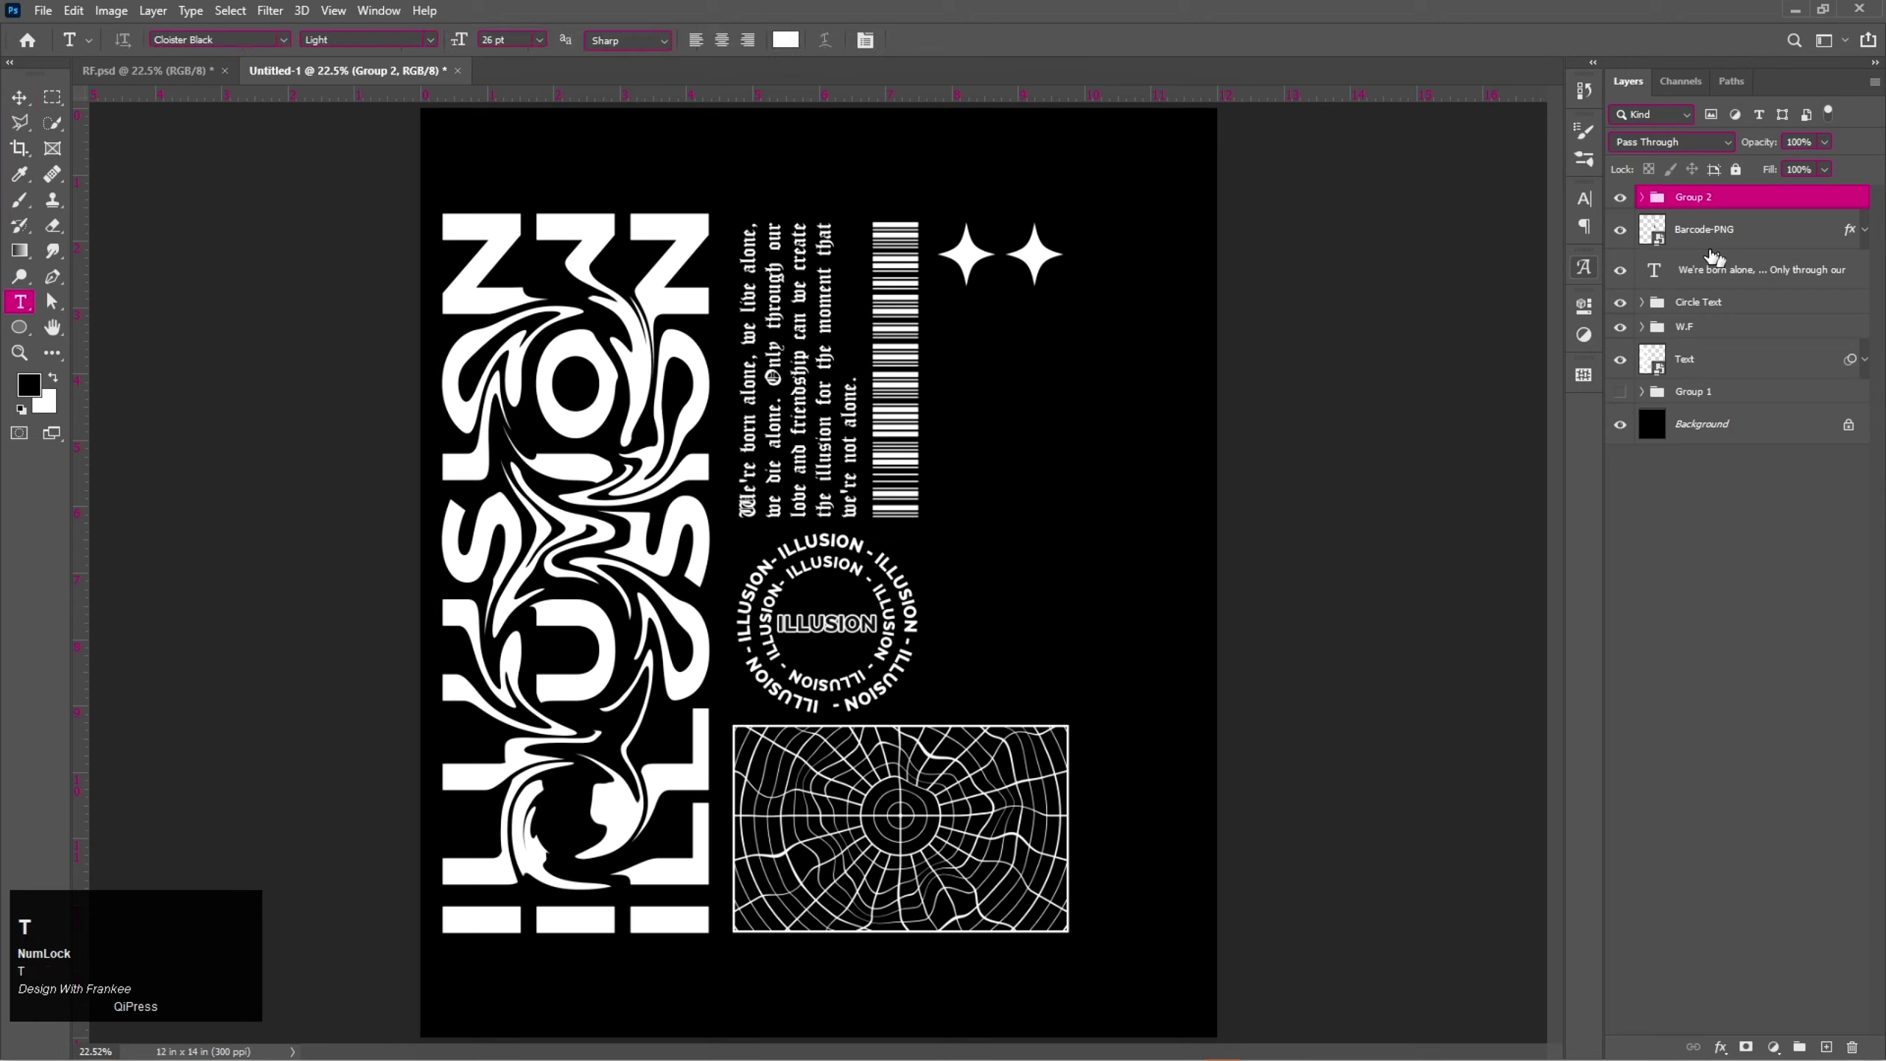
key("t")
left_click(17, 99)
key("ctrl+t")
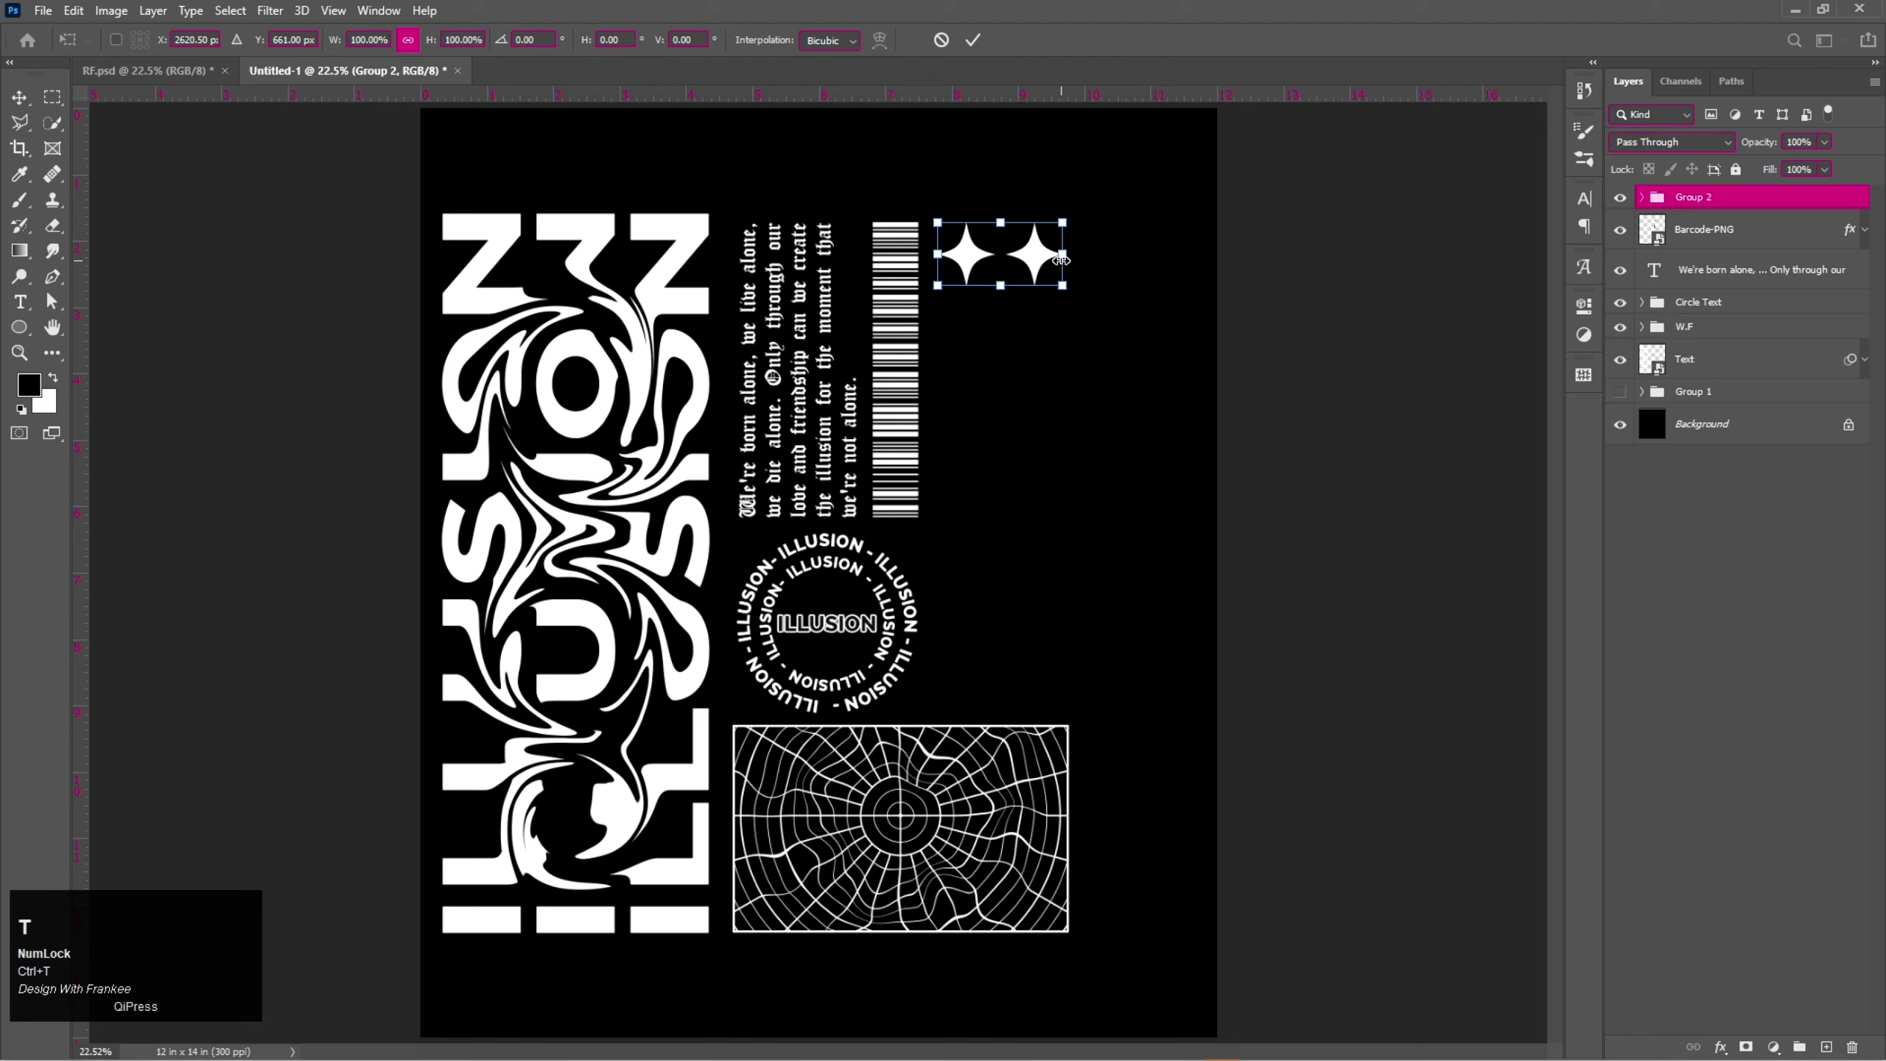
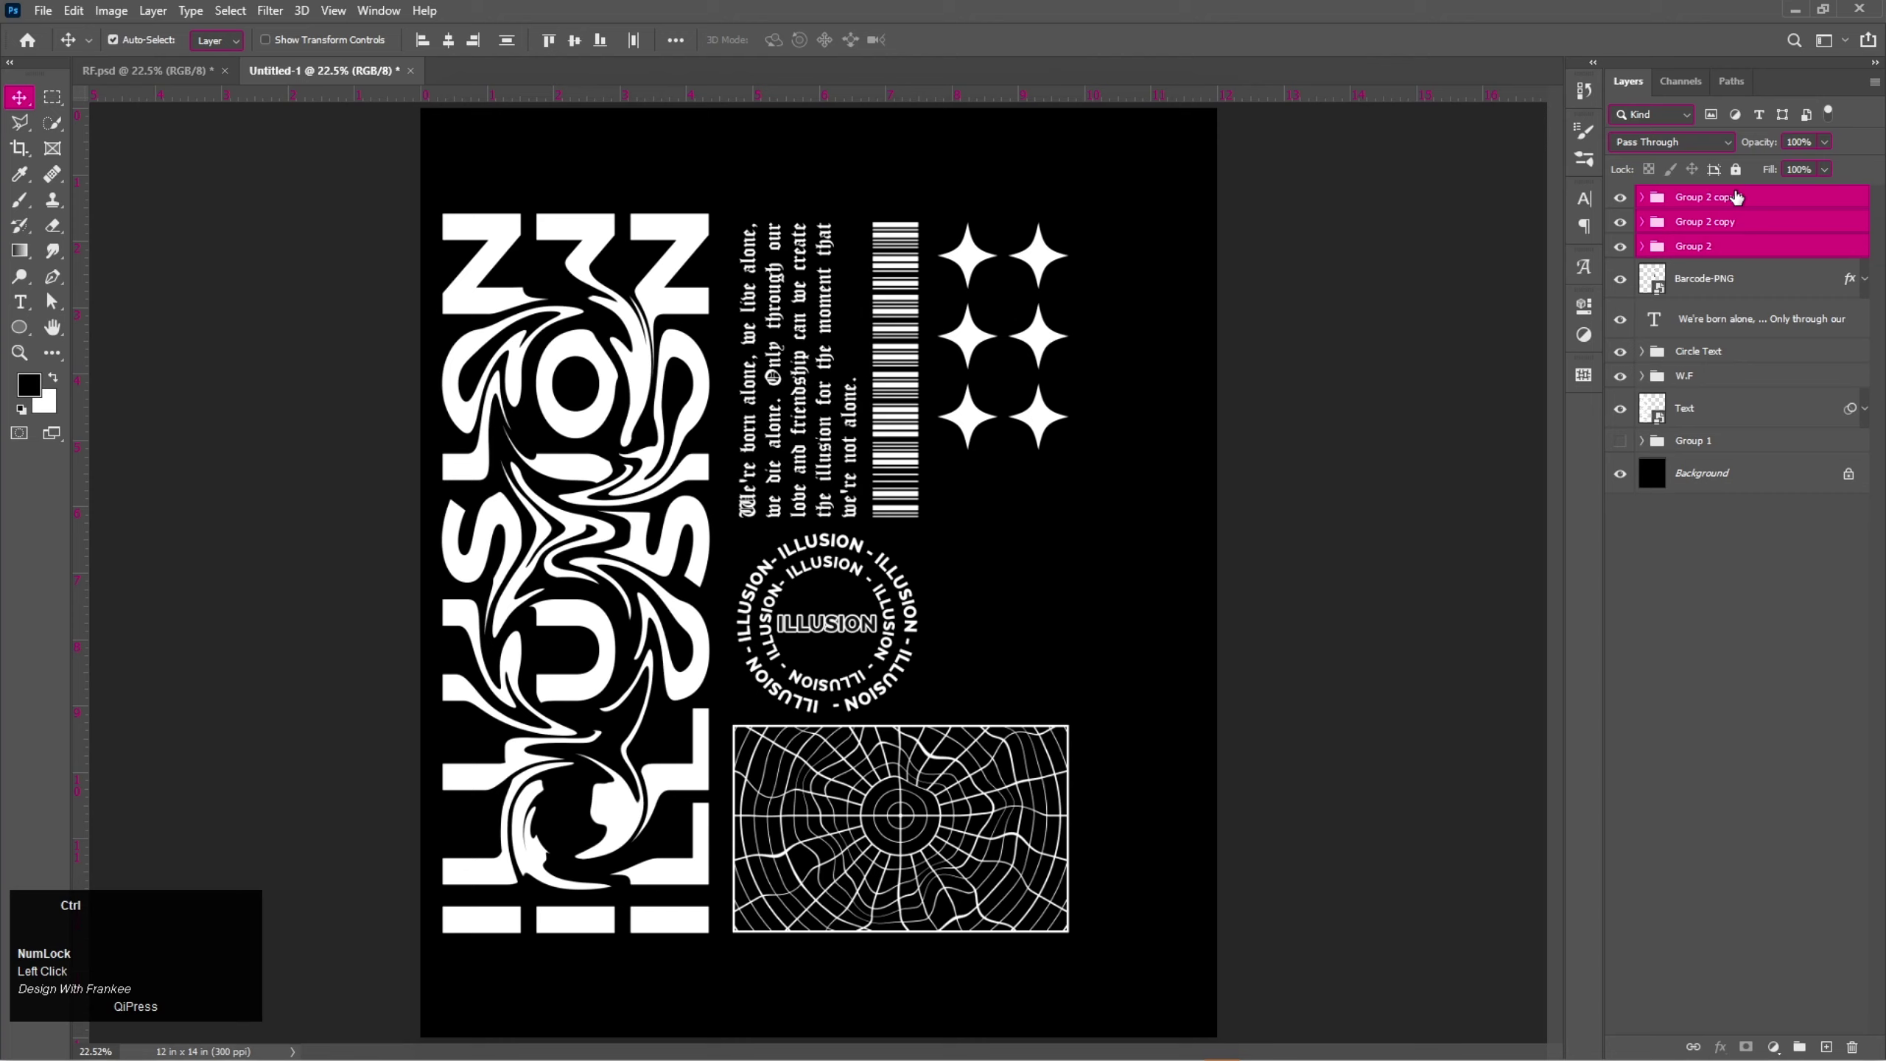
key("ctrl+g")
Rename the combined star group to Stars 01.
left_click(1705, 204)
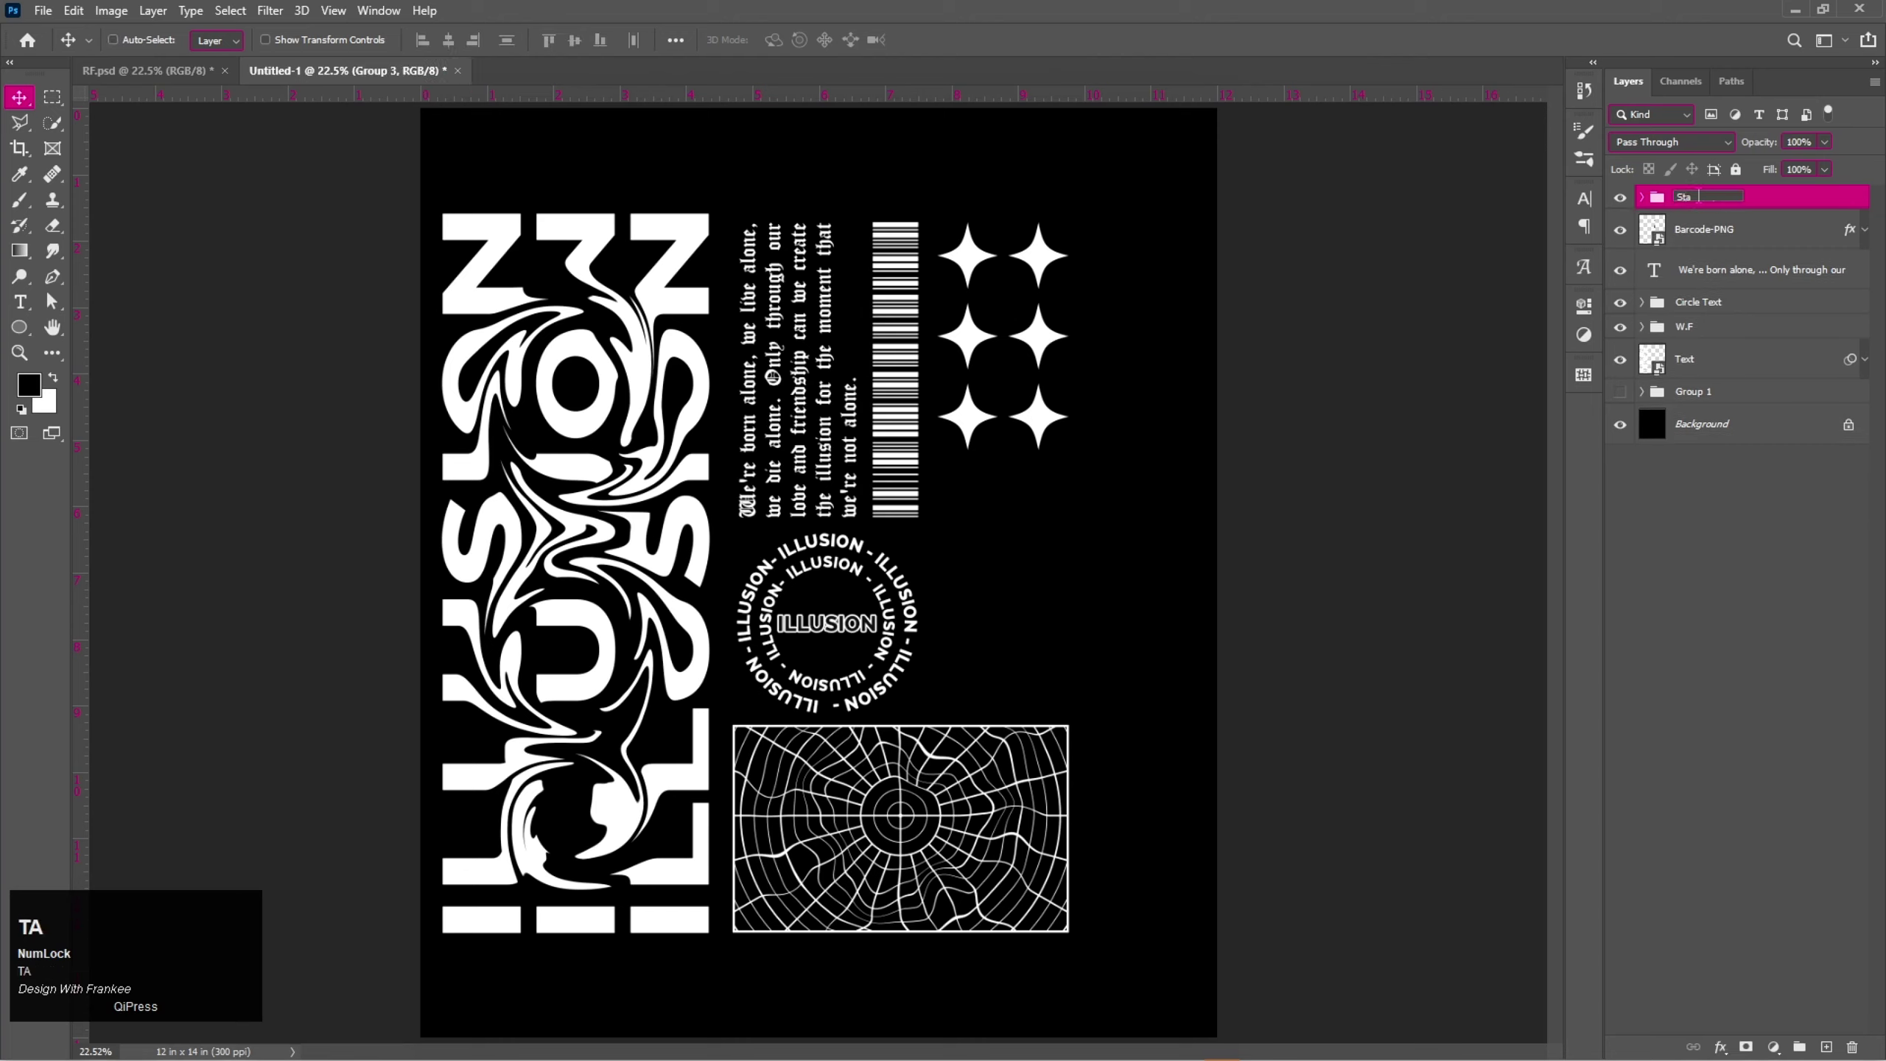
type("ta")
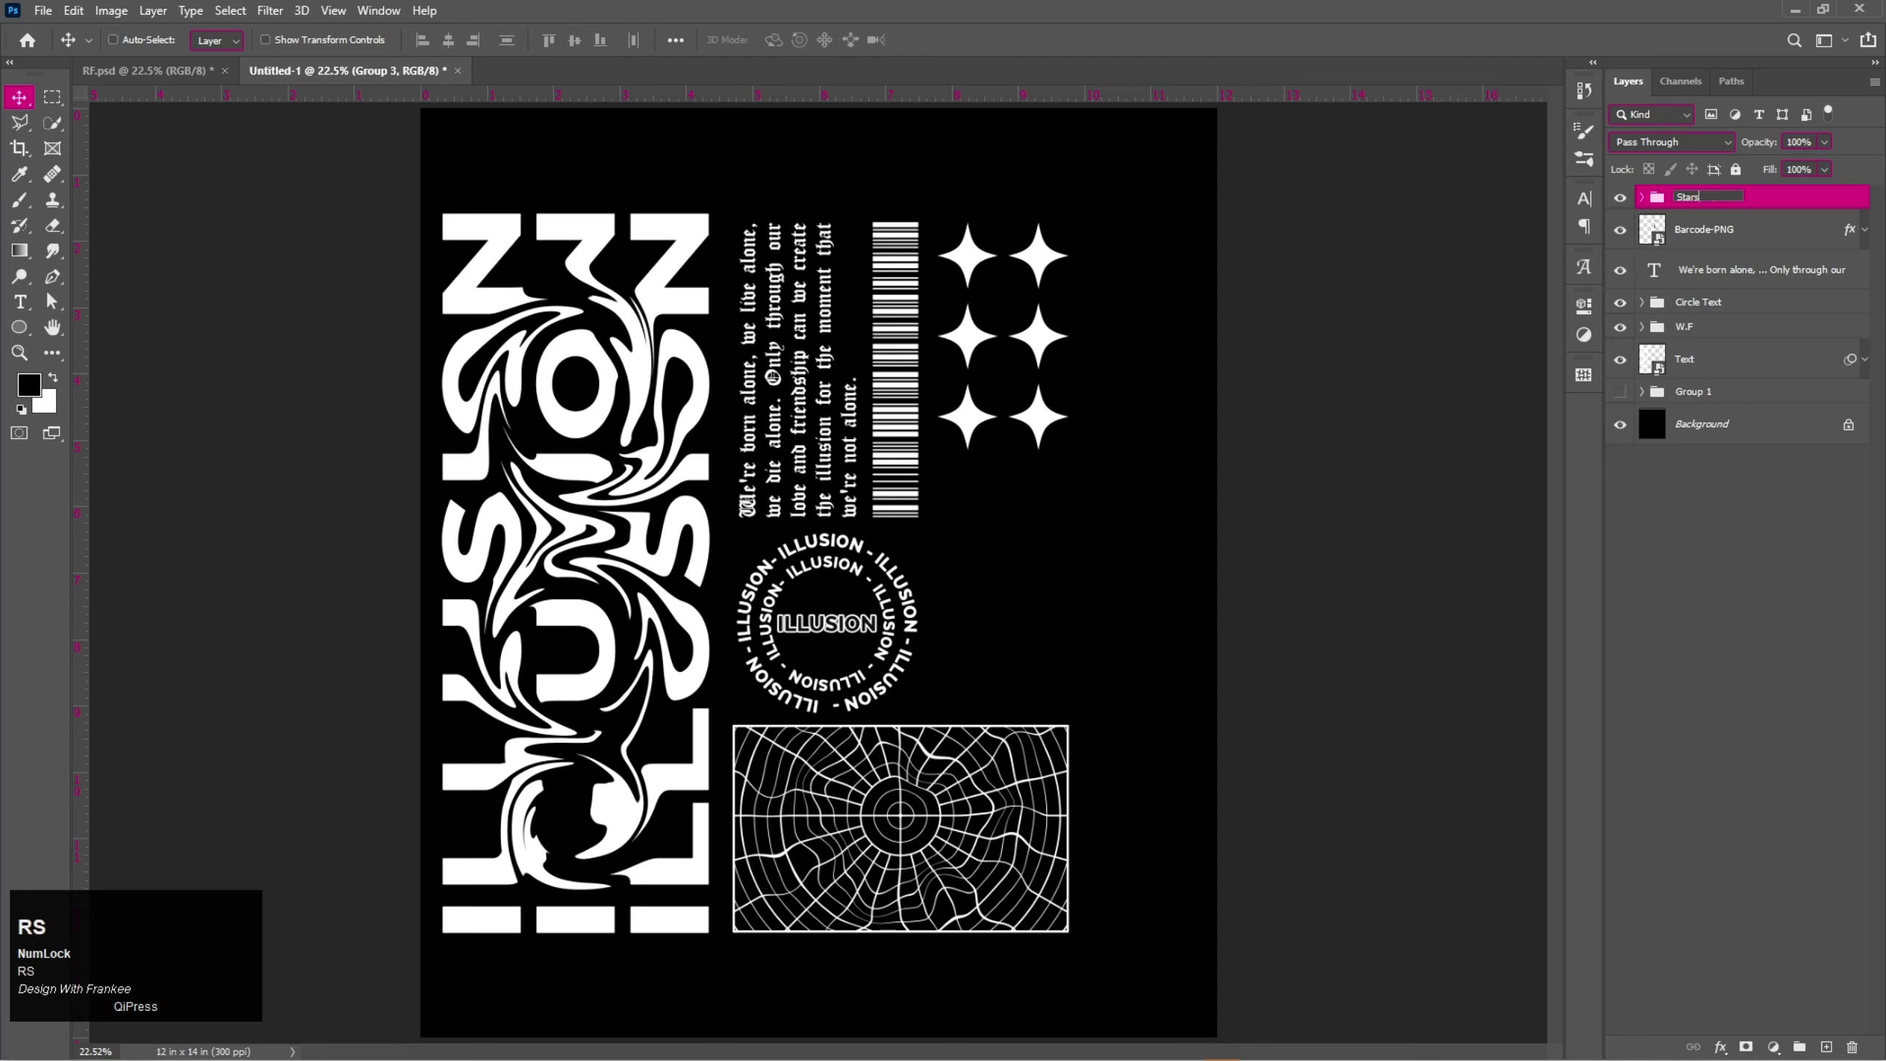
key("space")
key("0")
key("1")
key("Return")
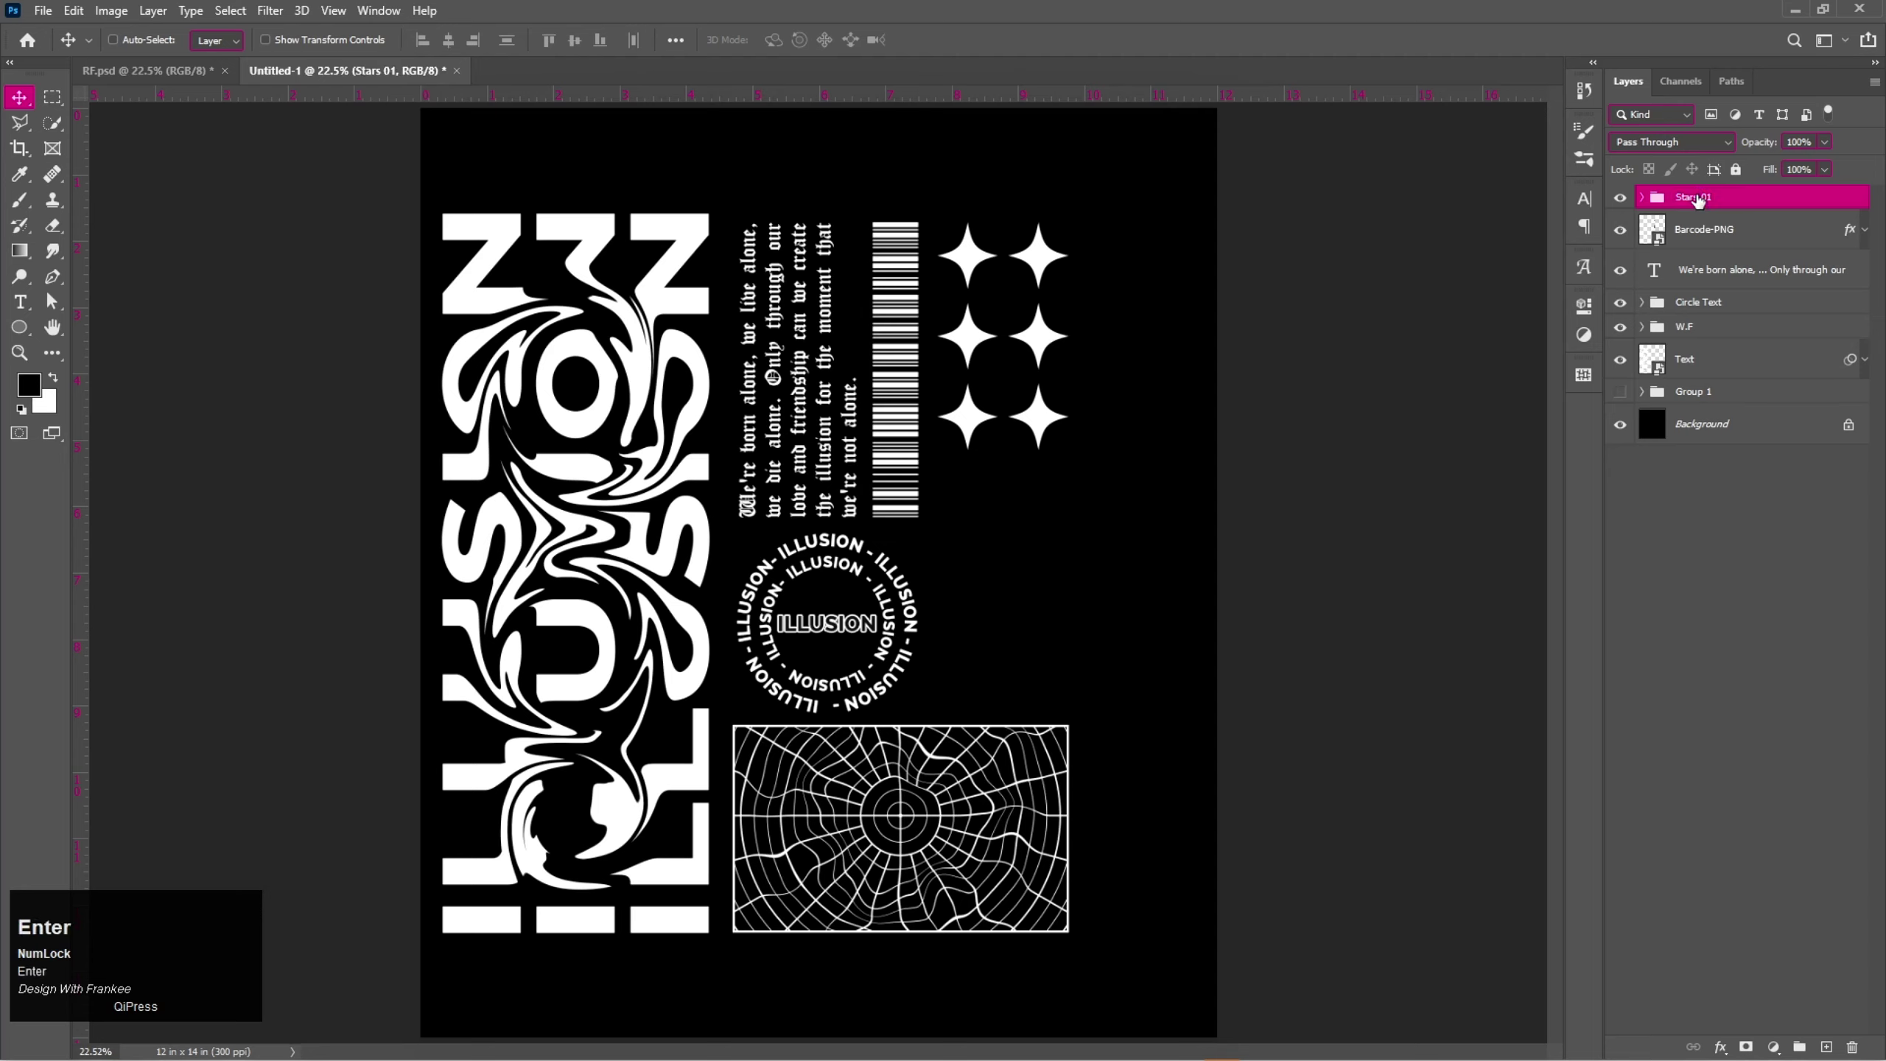
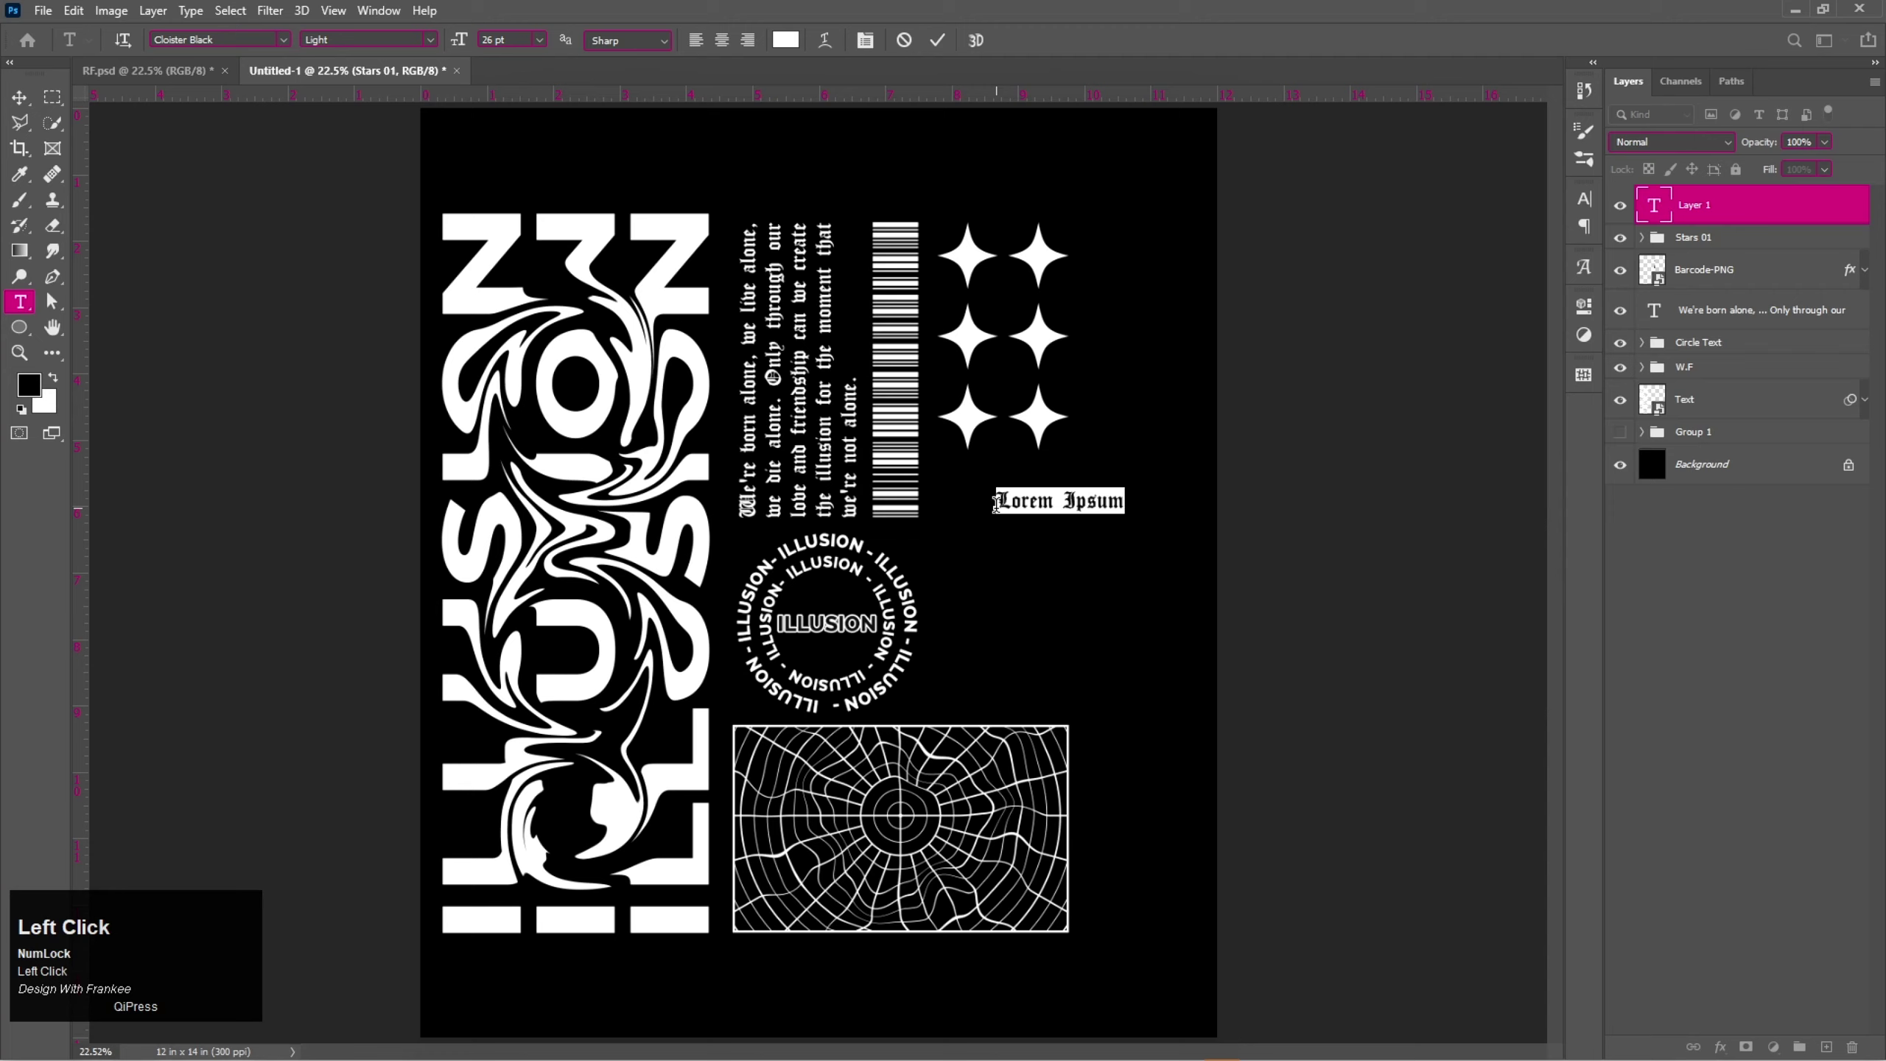
Paste the word 幻想, rotate it 90° and scale it vertically below the star block.
key("ctrl+v")
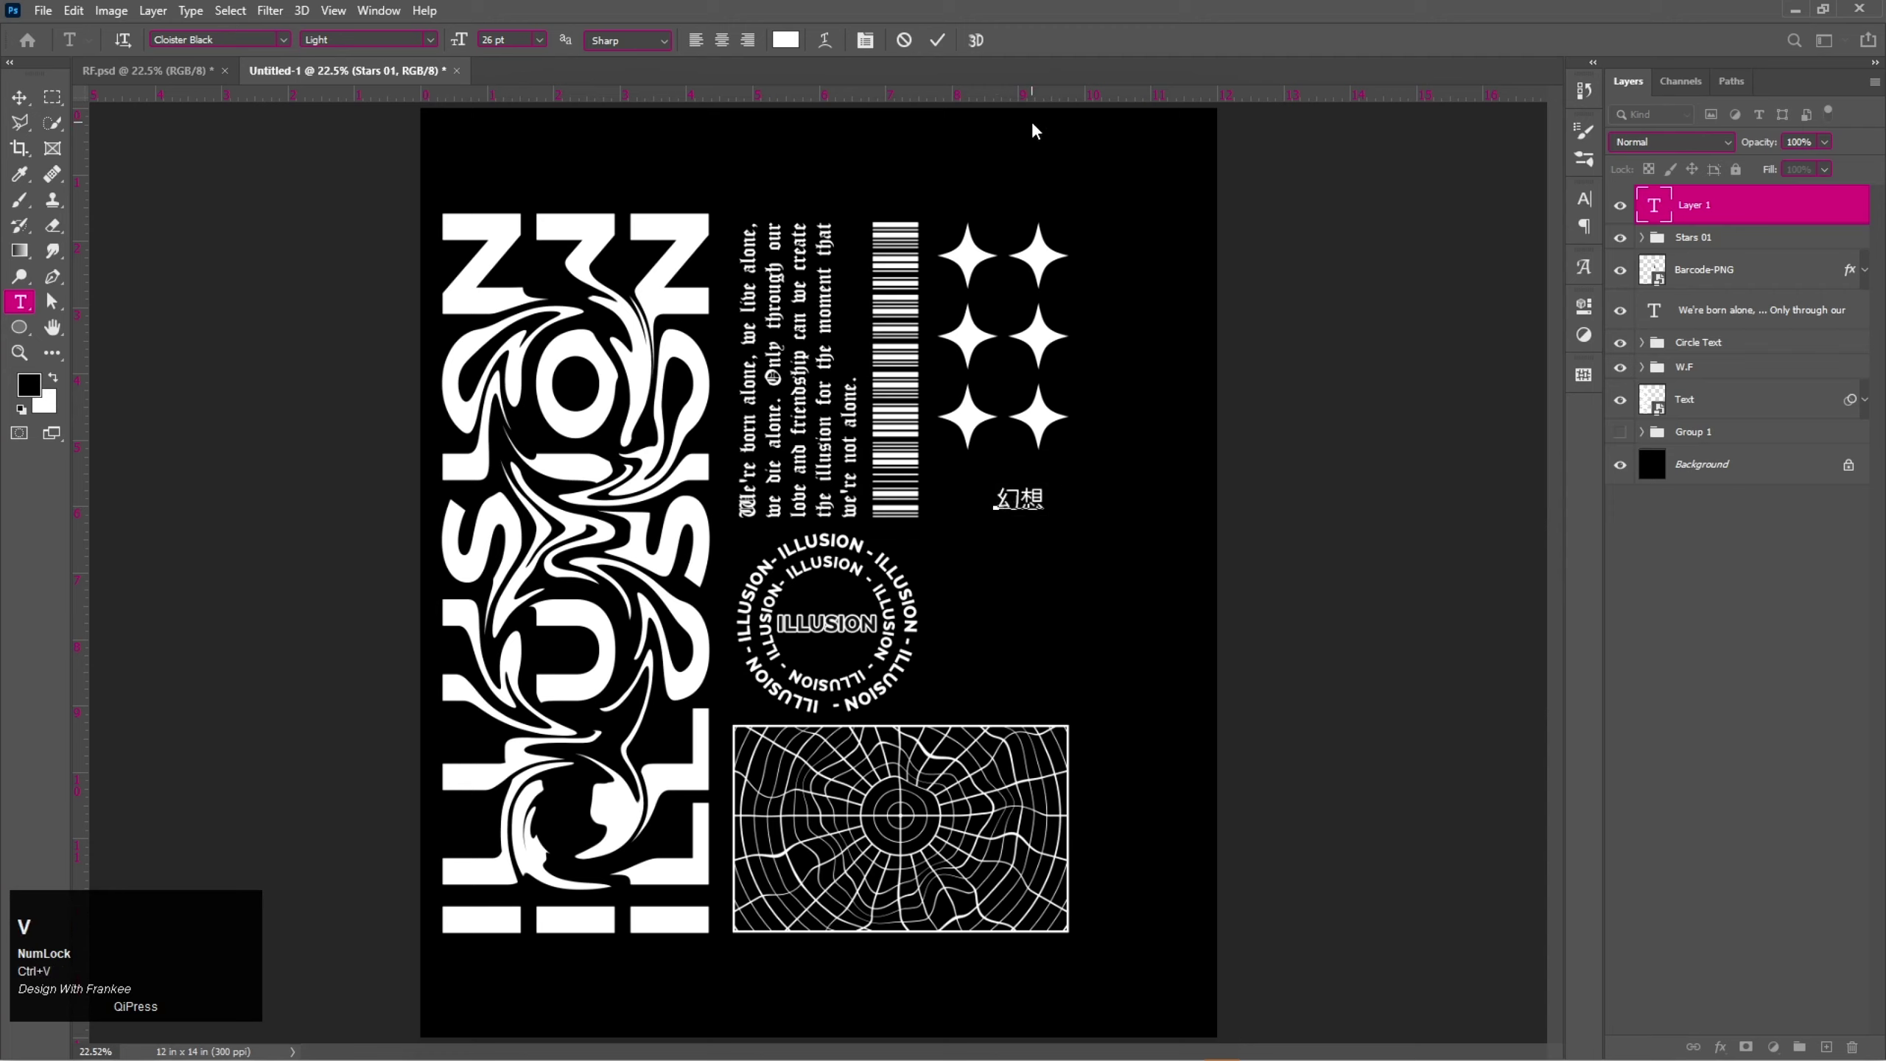
key("BackSpace")
left_click(954, 45)
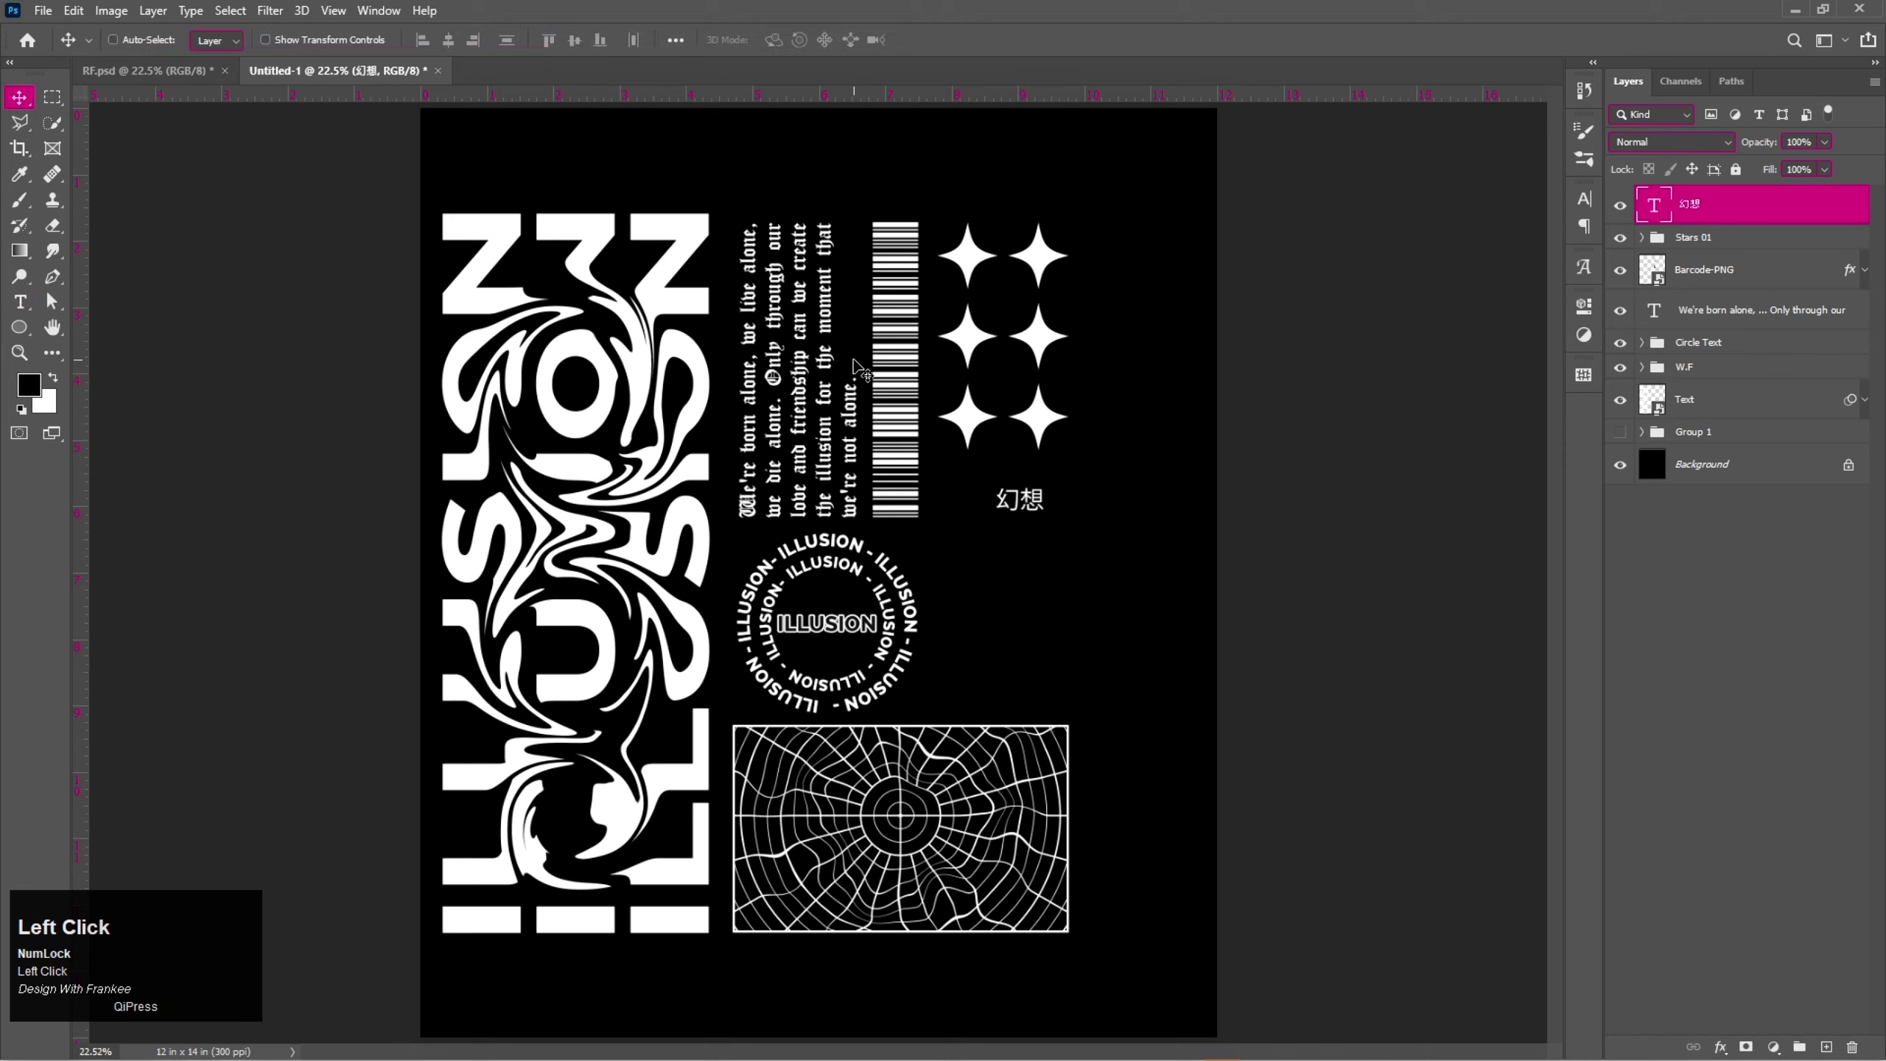
key("v")
key("ctrl+t")
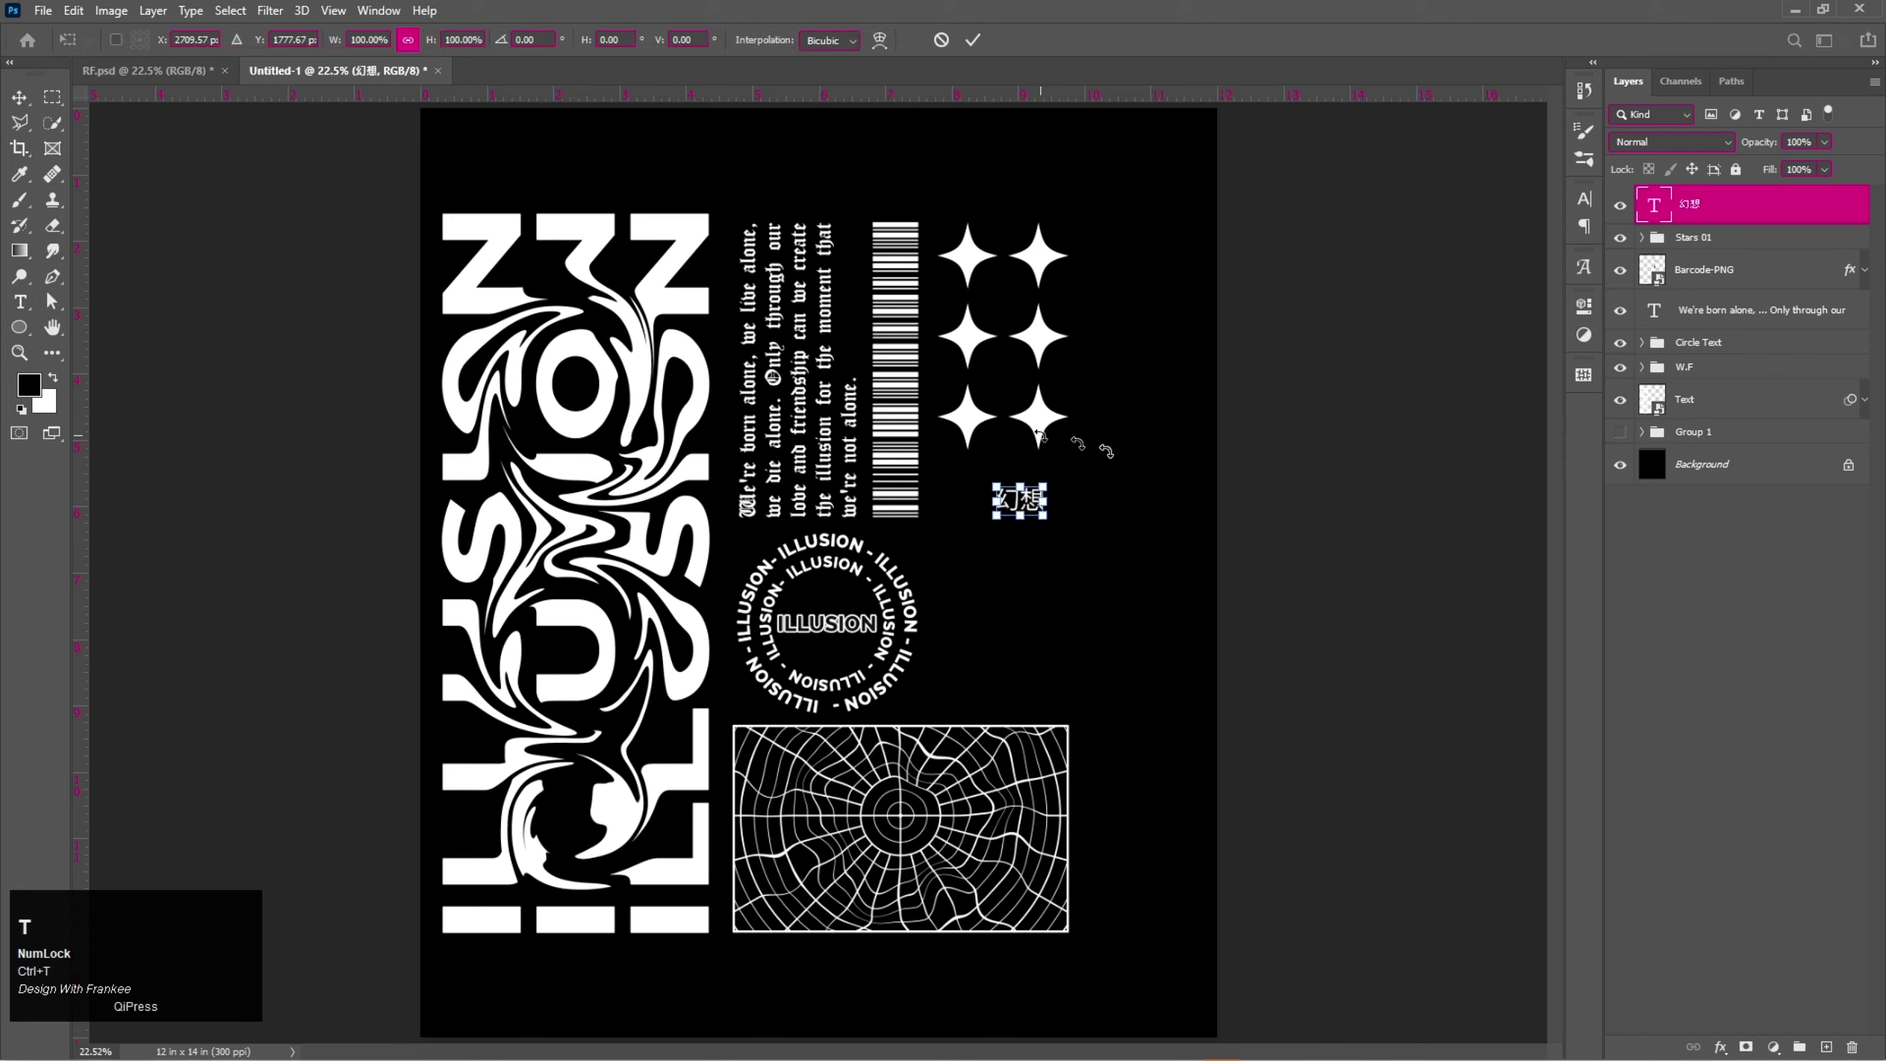
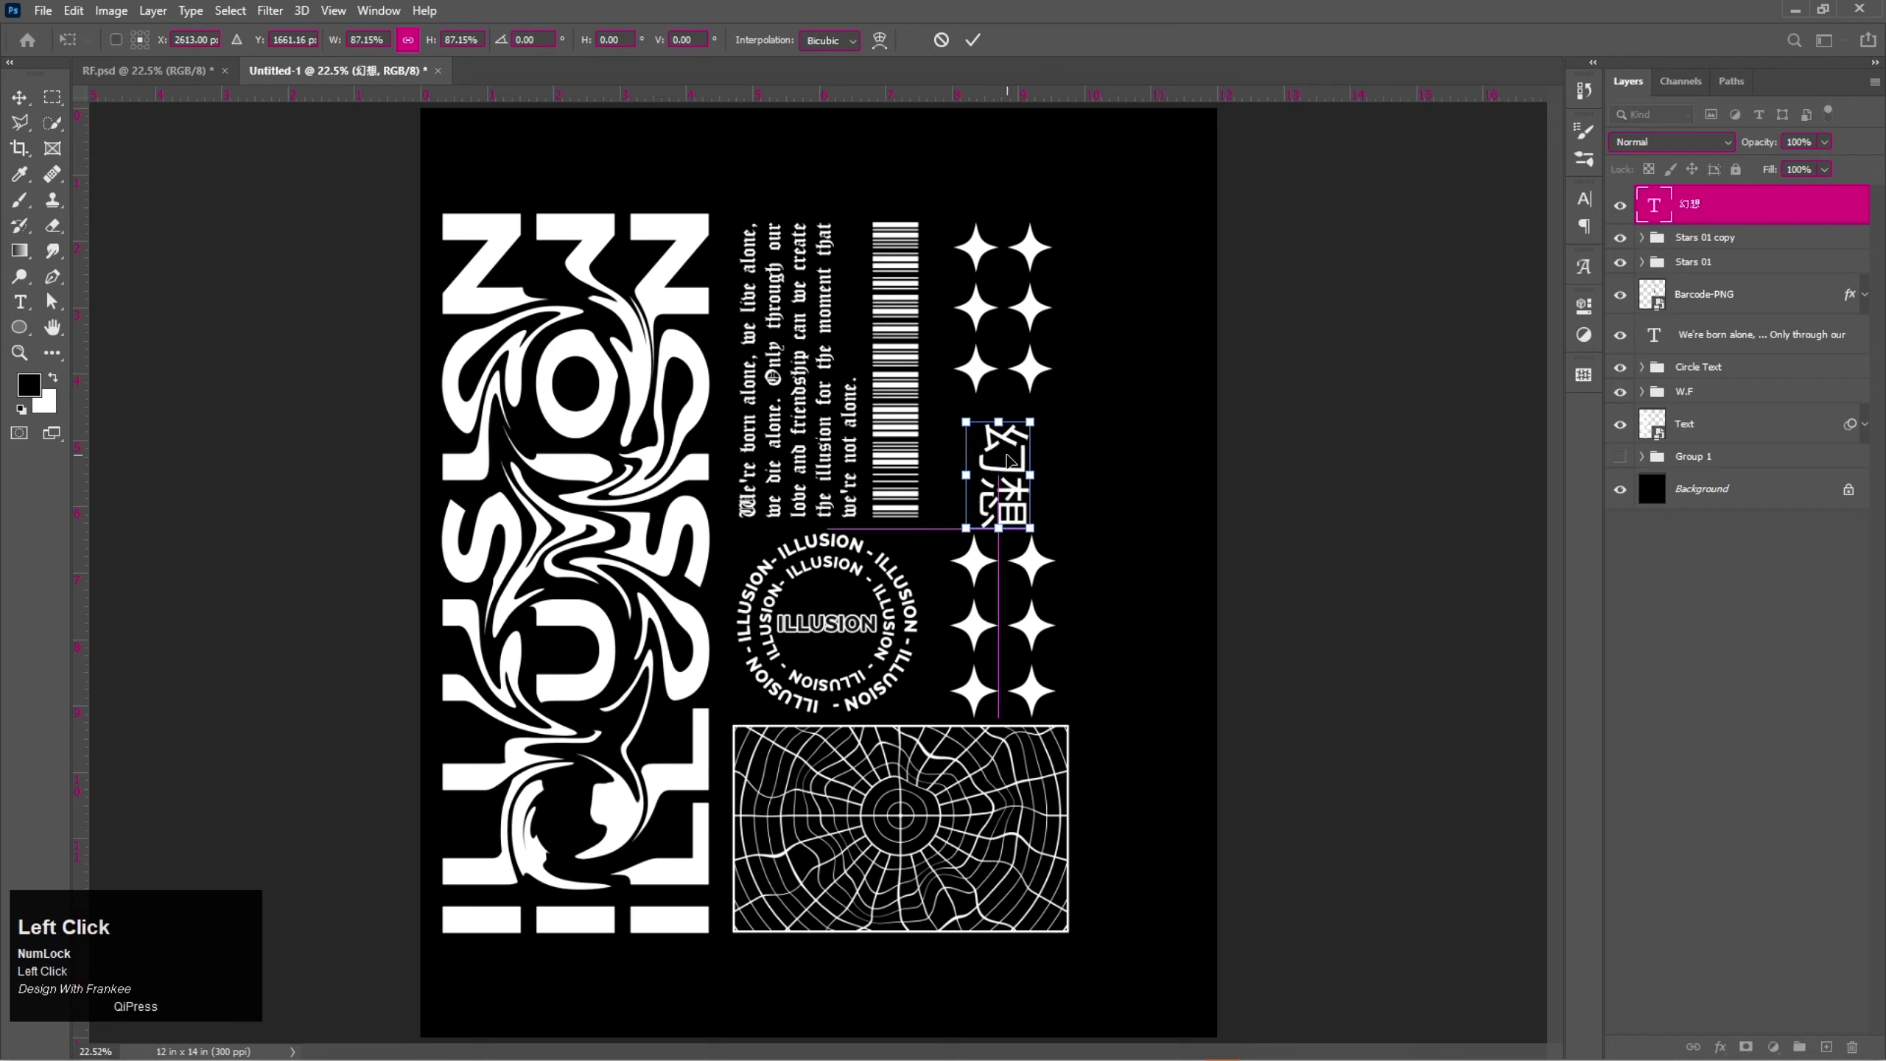
key("Up")
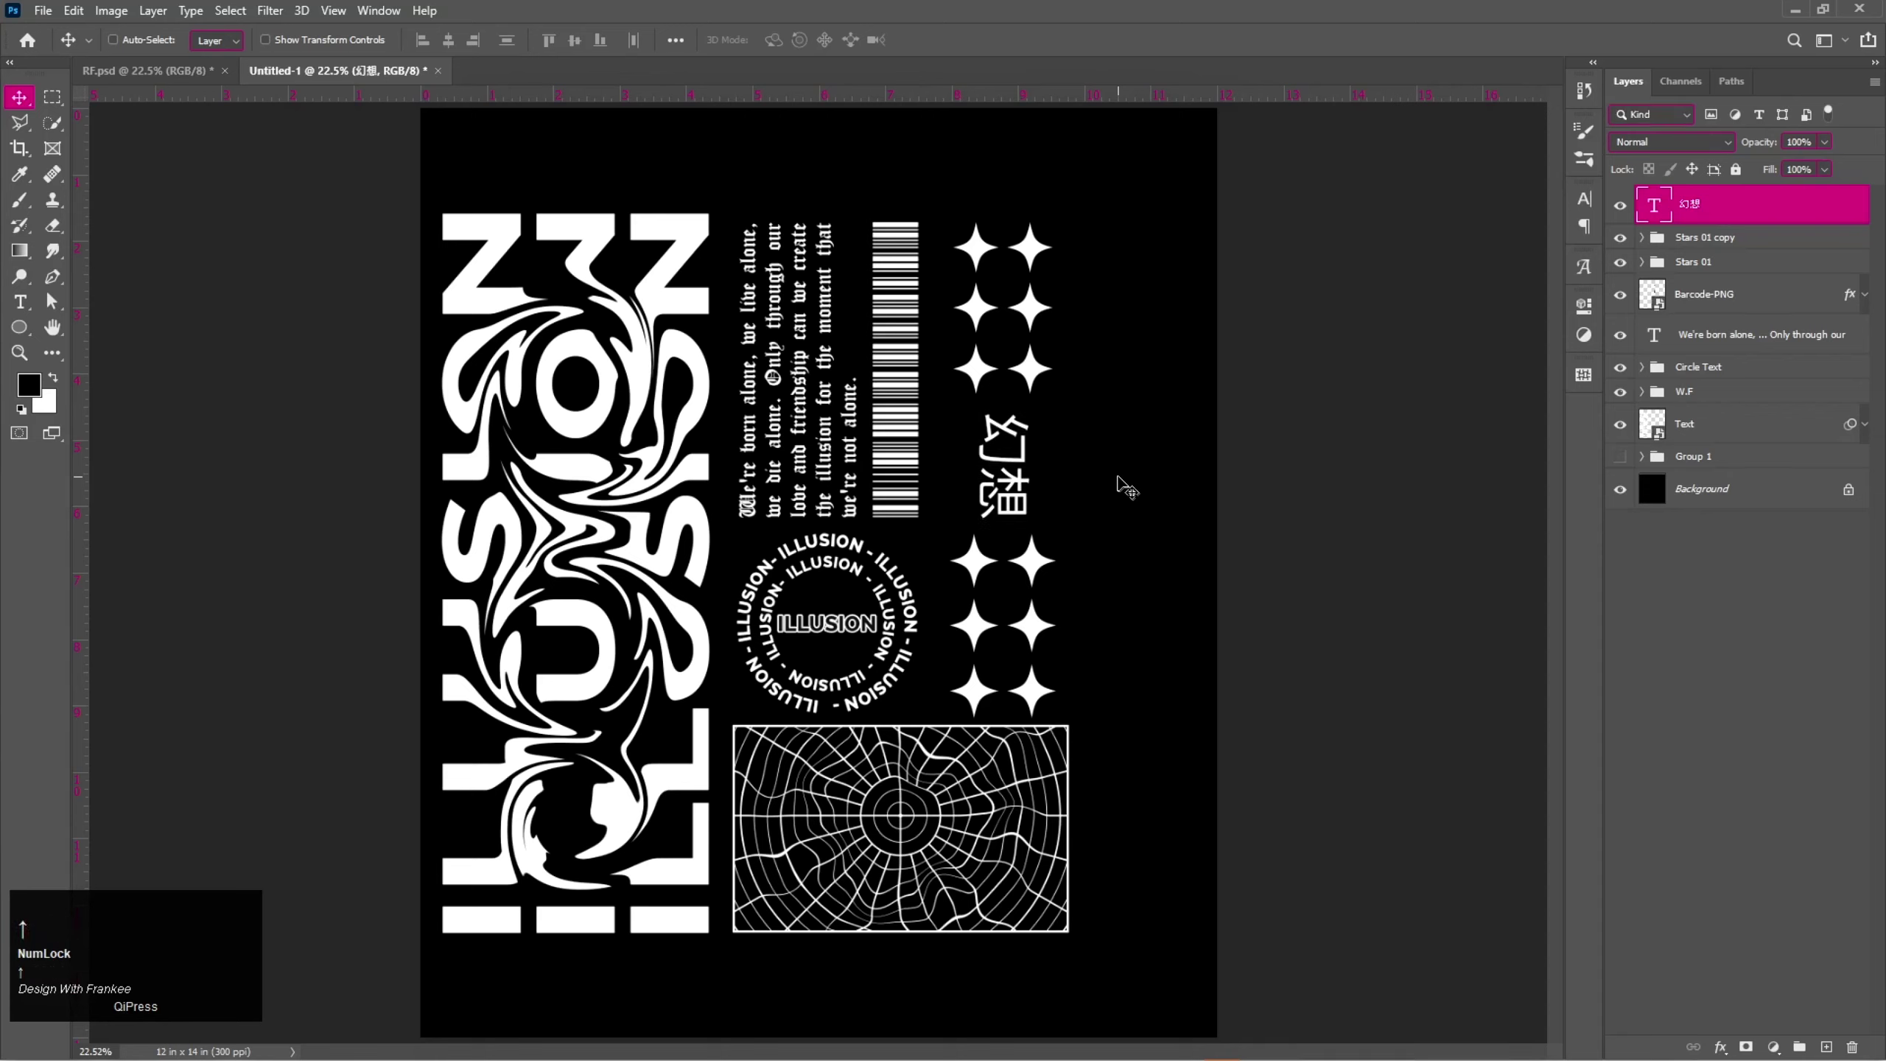
Delete the copied star block and group the word with both star blocks as S&T.
key("Up")
left_click(1629, 277)
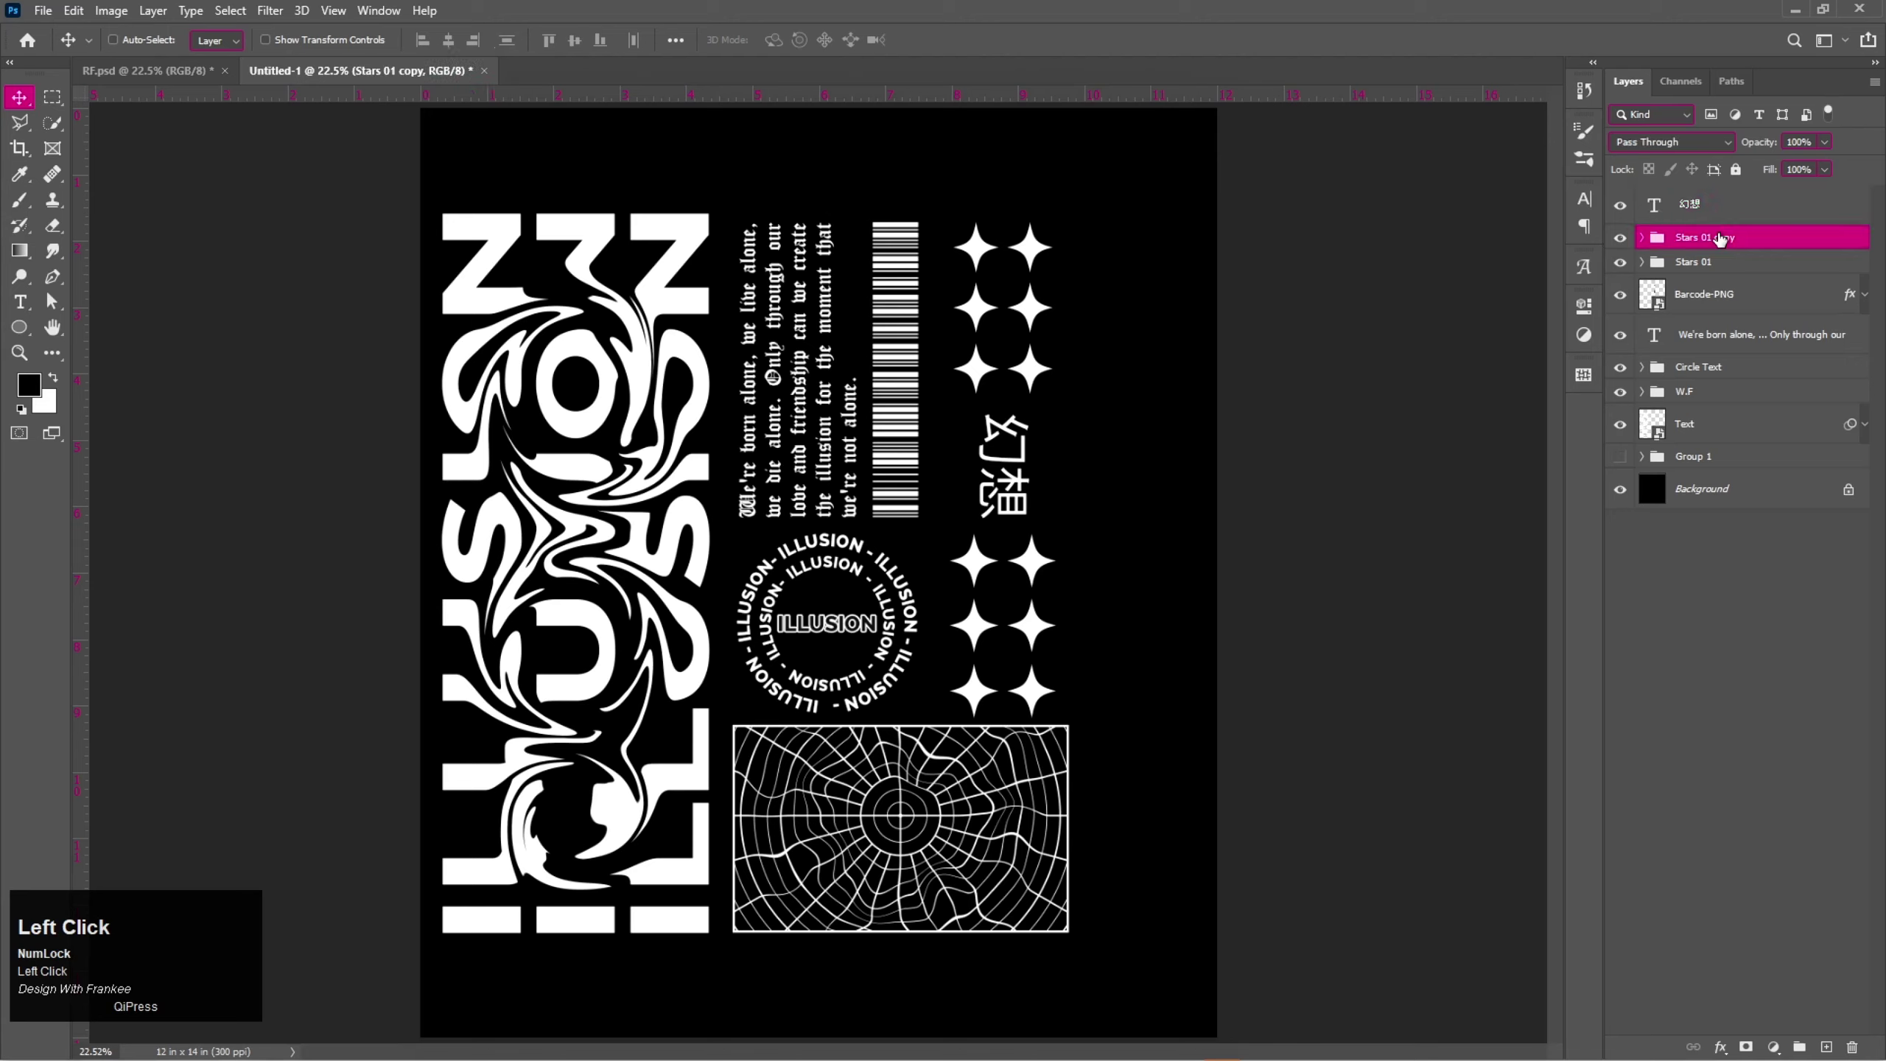
key("BackSpace")
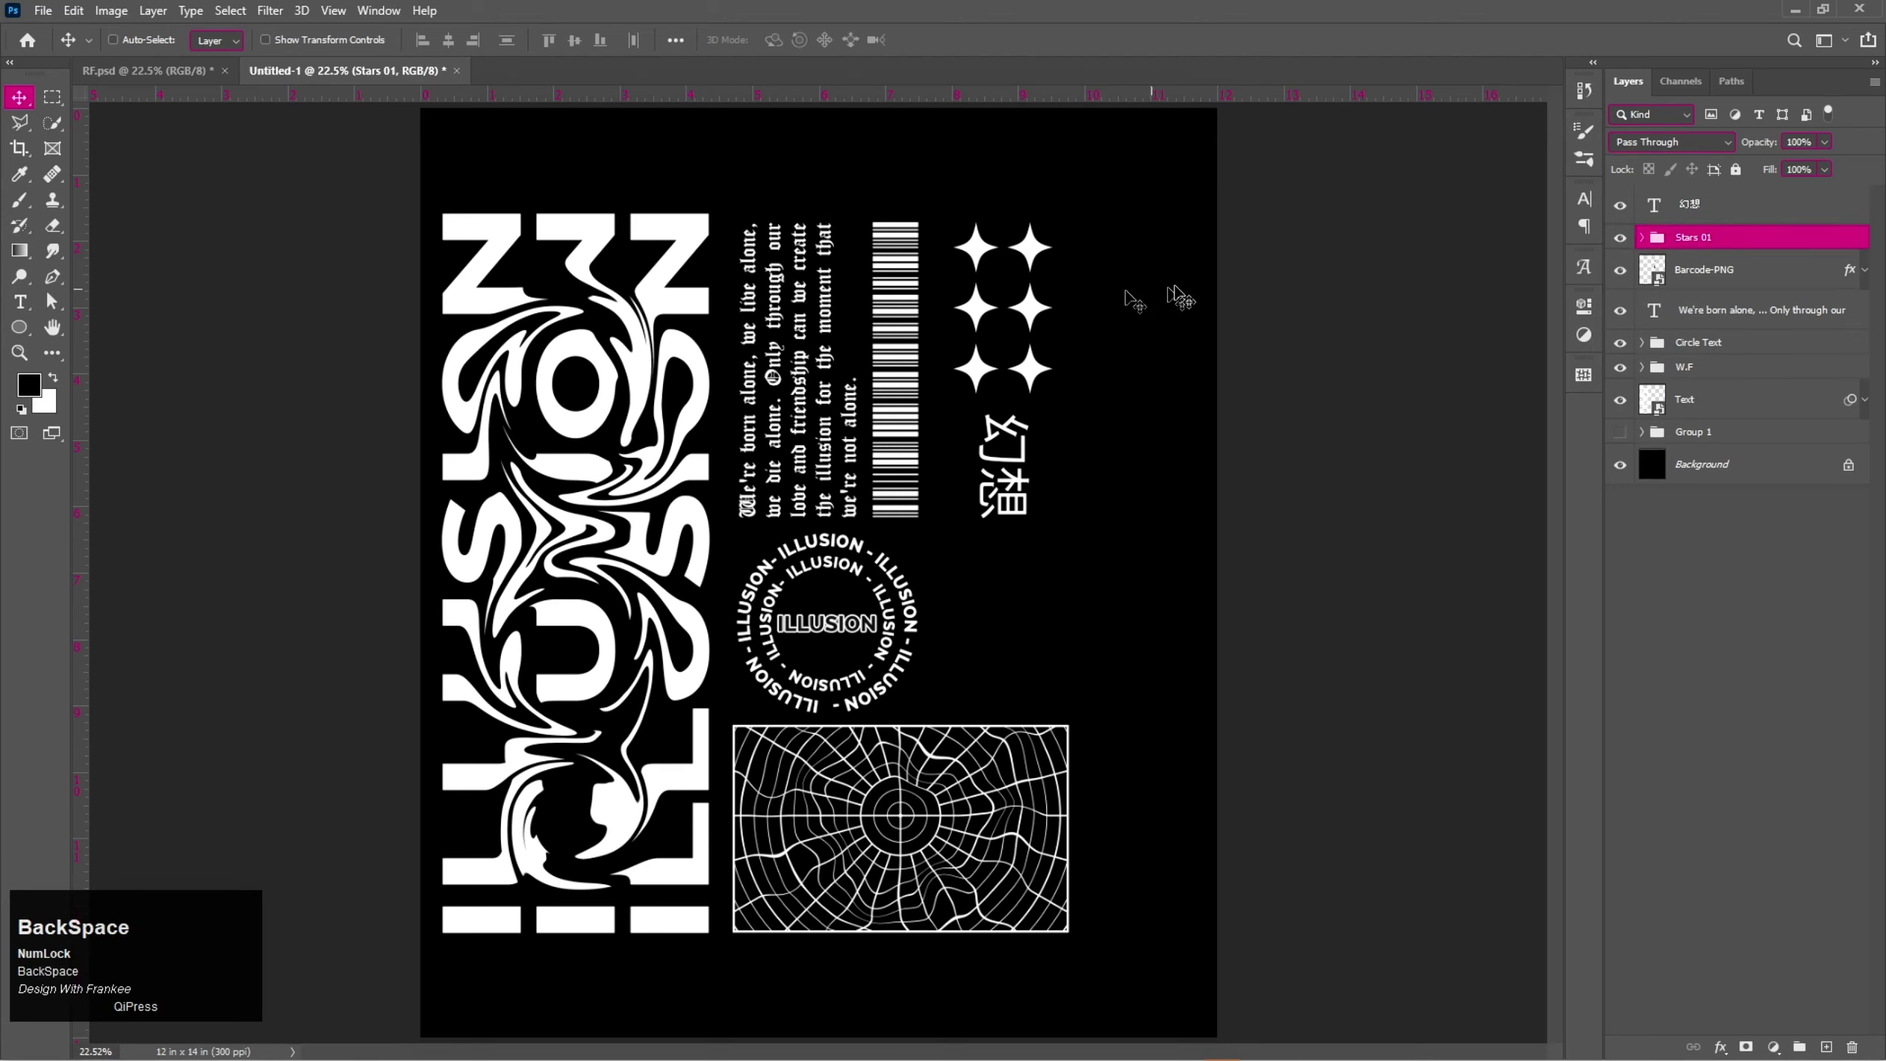
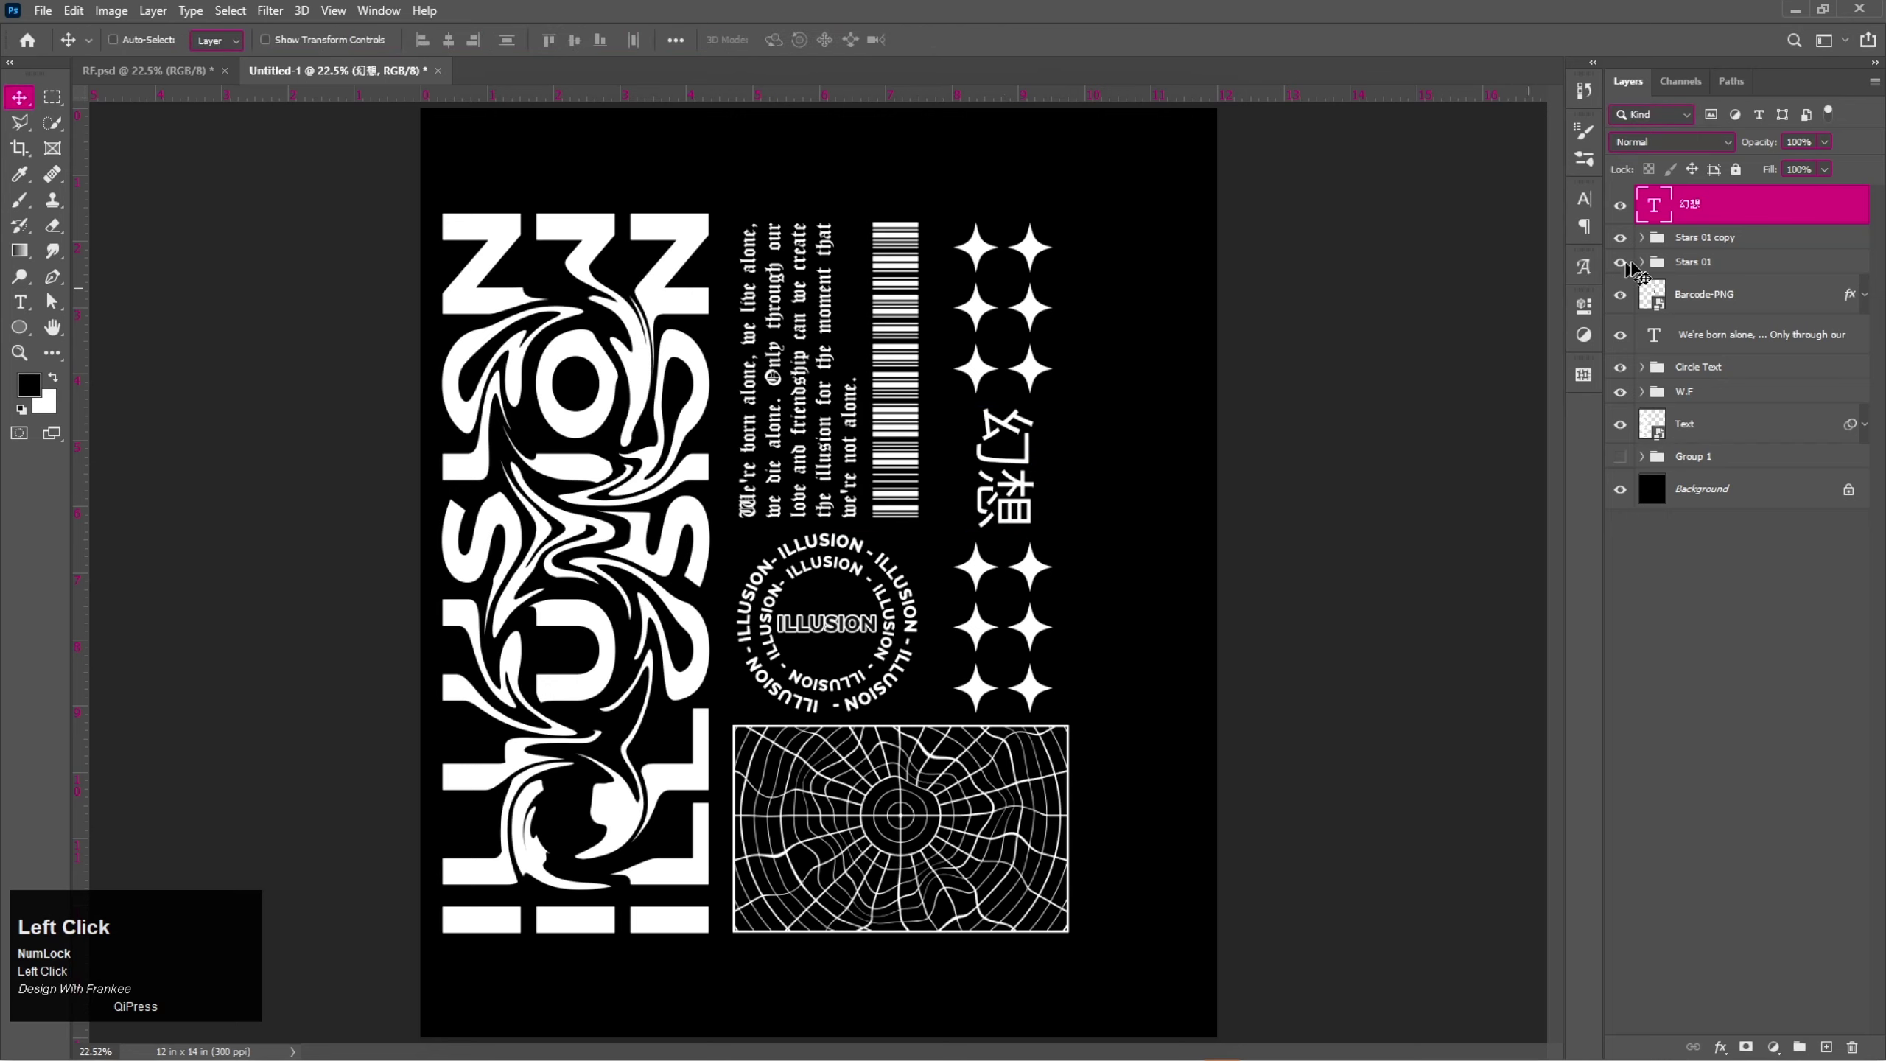
left_click(1701, 270)
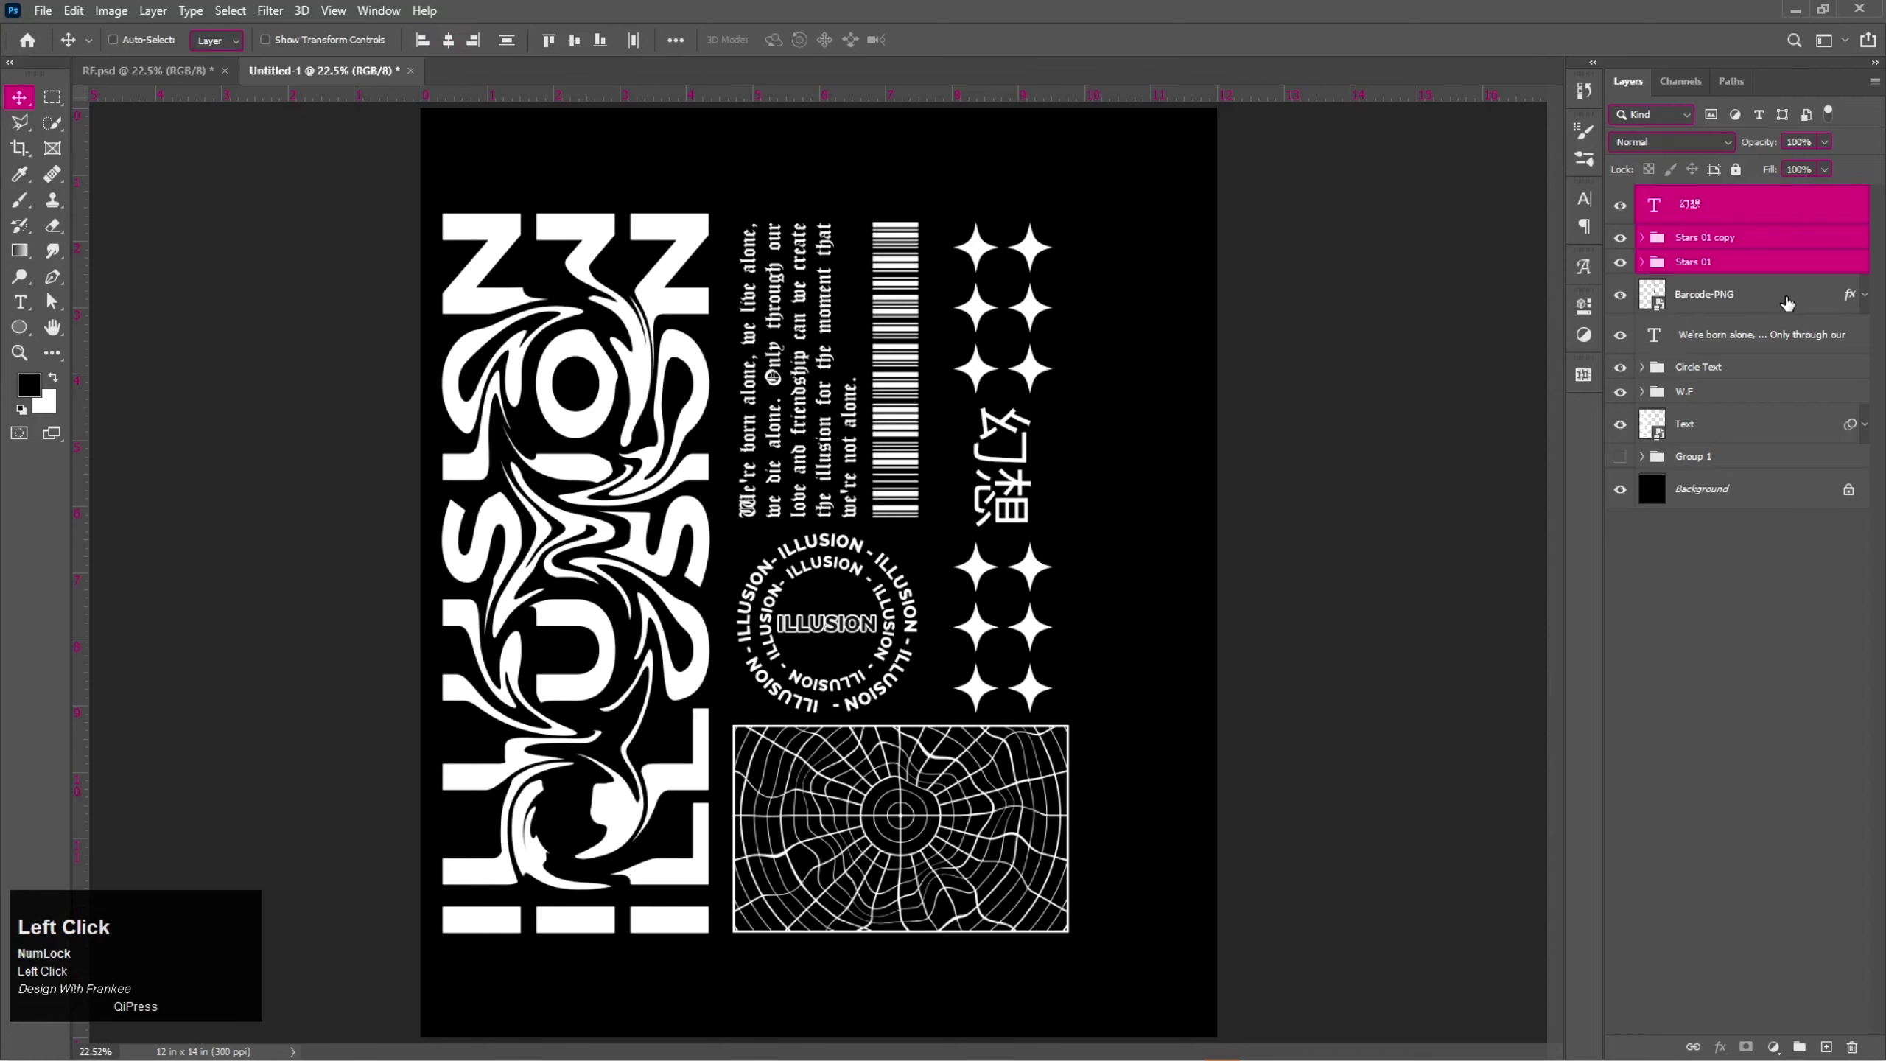
key("ctrl+g")
left_click(1703, 206)
key("shift+s")
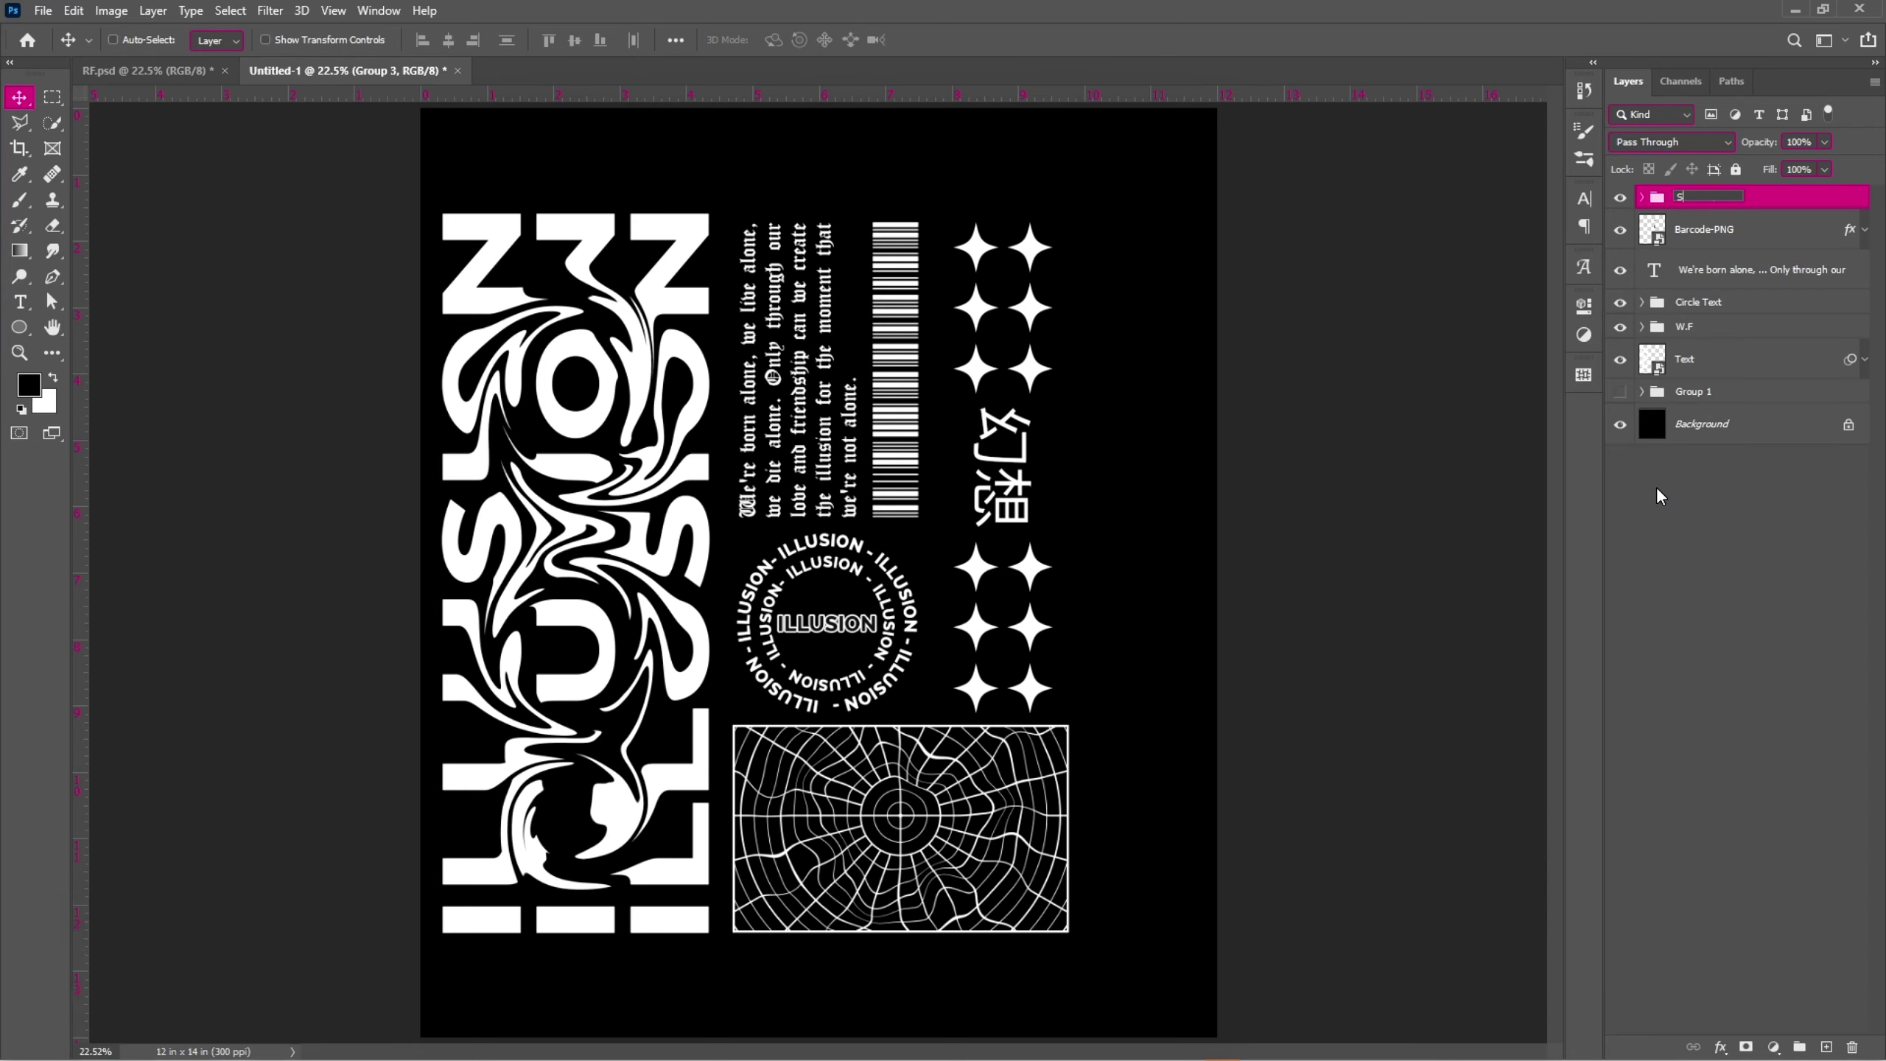
key("shift+t")
key("Return")
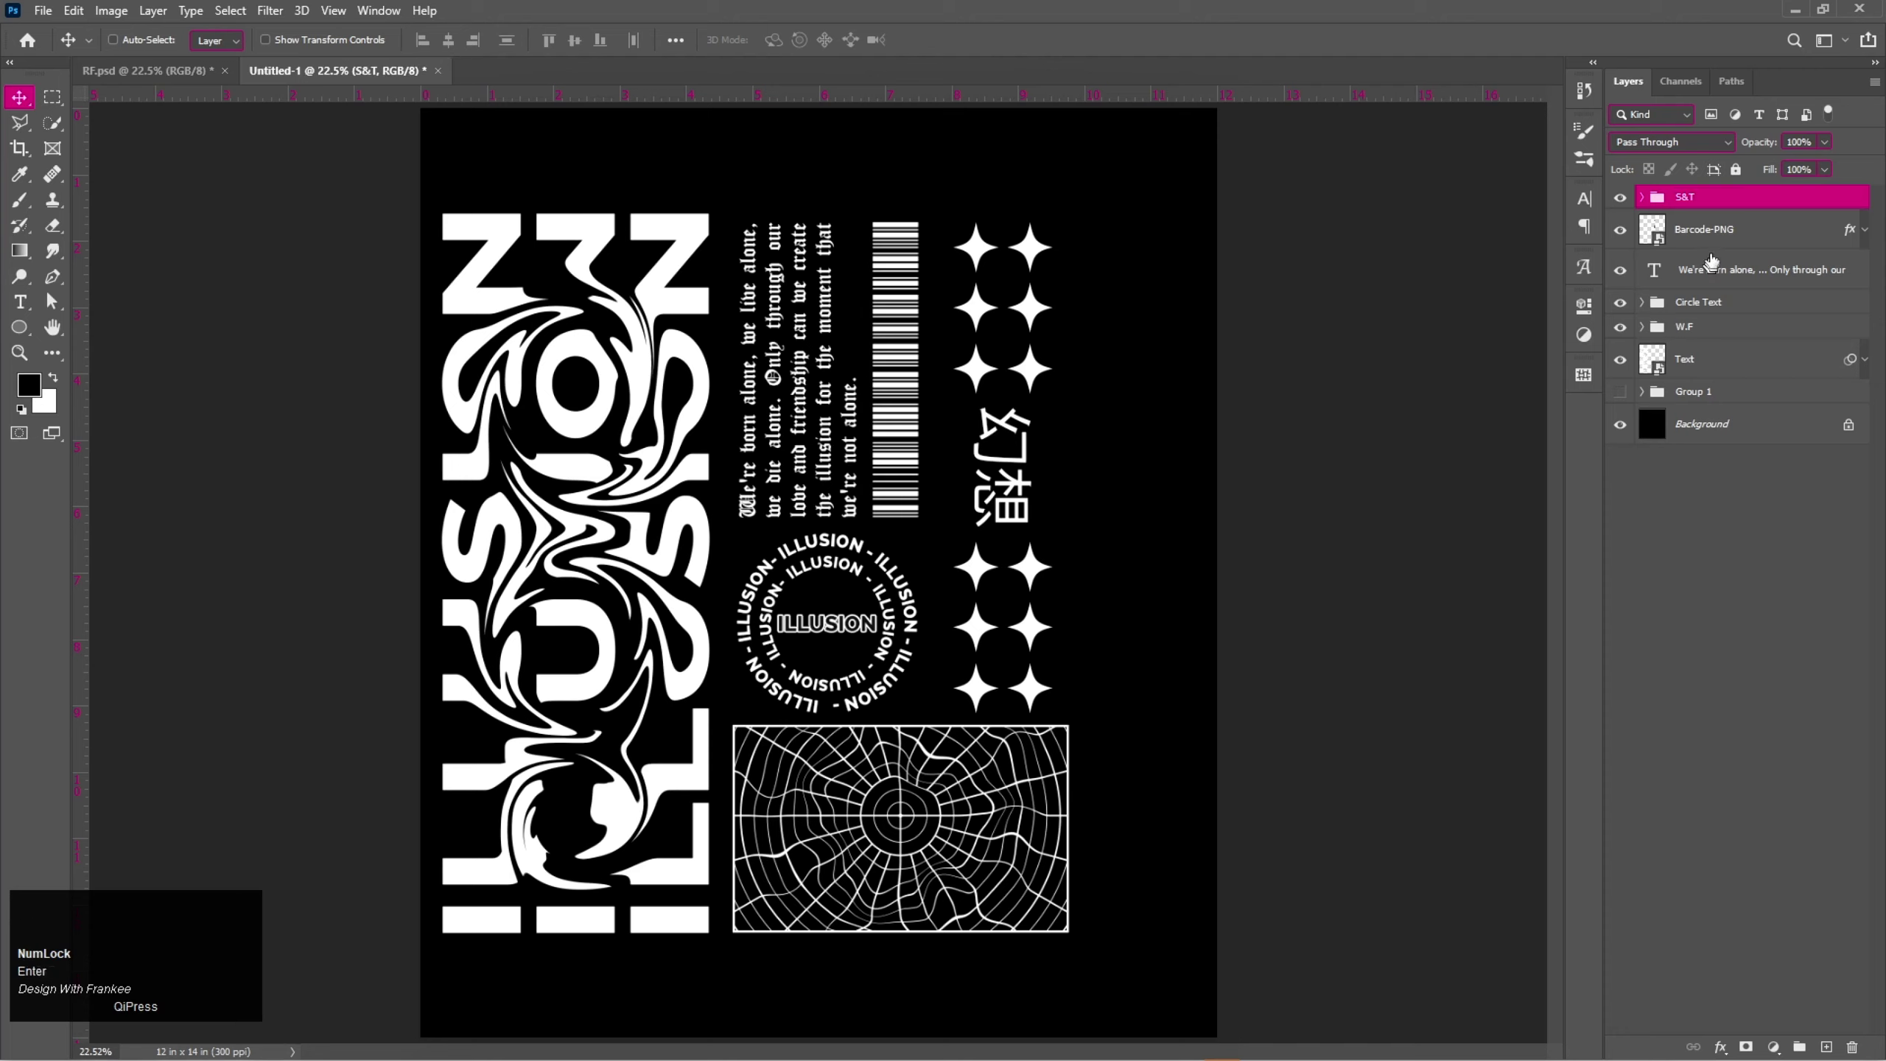
Group the barcode and quote text layers into a new group named B&T.
left_click(1721, 246)
left_click(1751, 283)
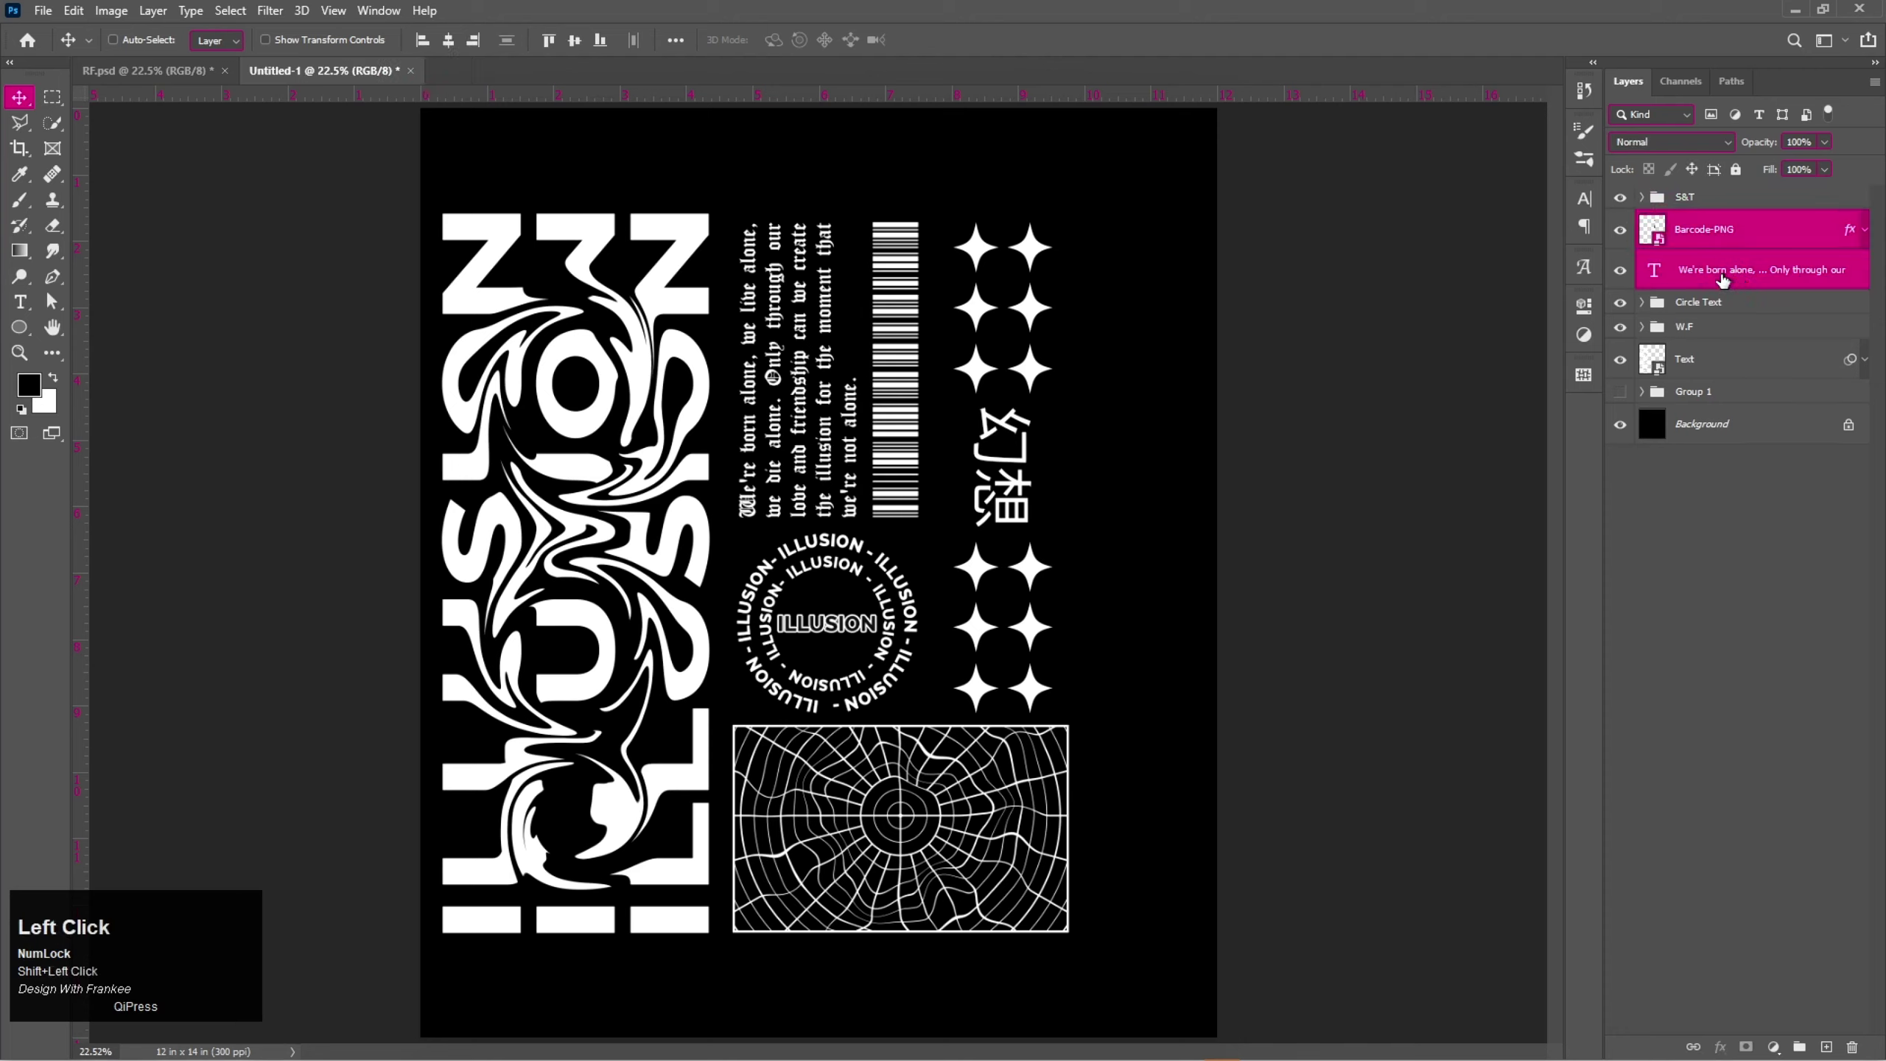
key("ctrl+g")
left_click(1704, 226)
key("shift+b")
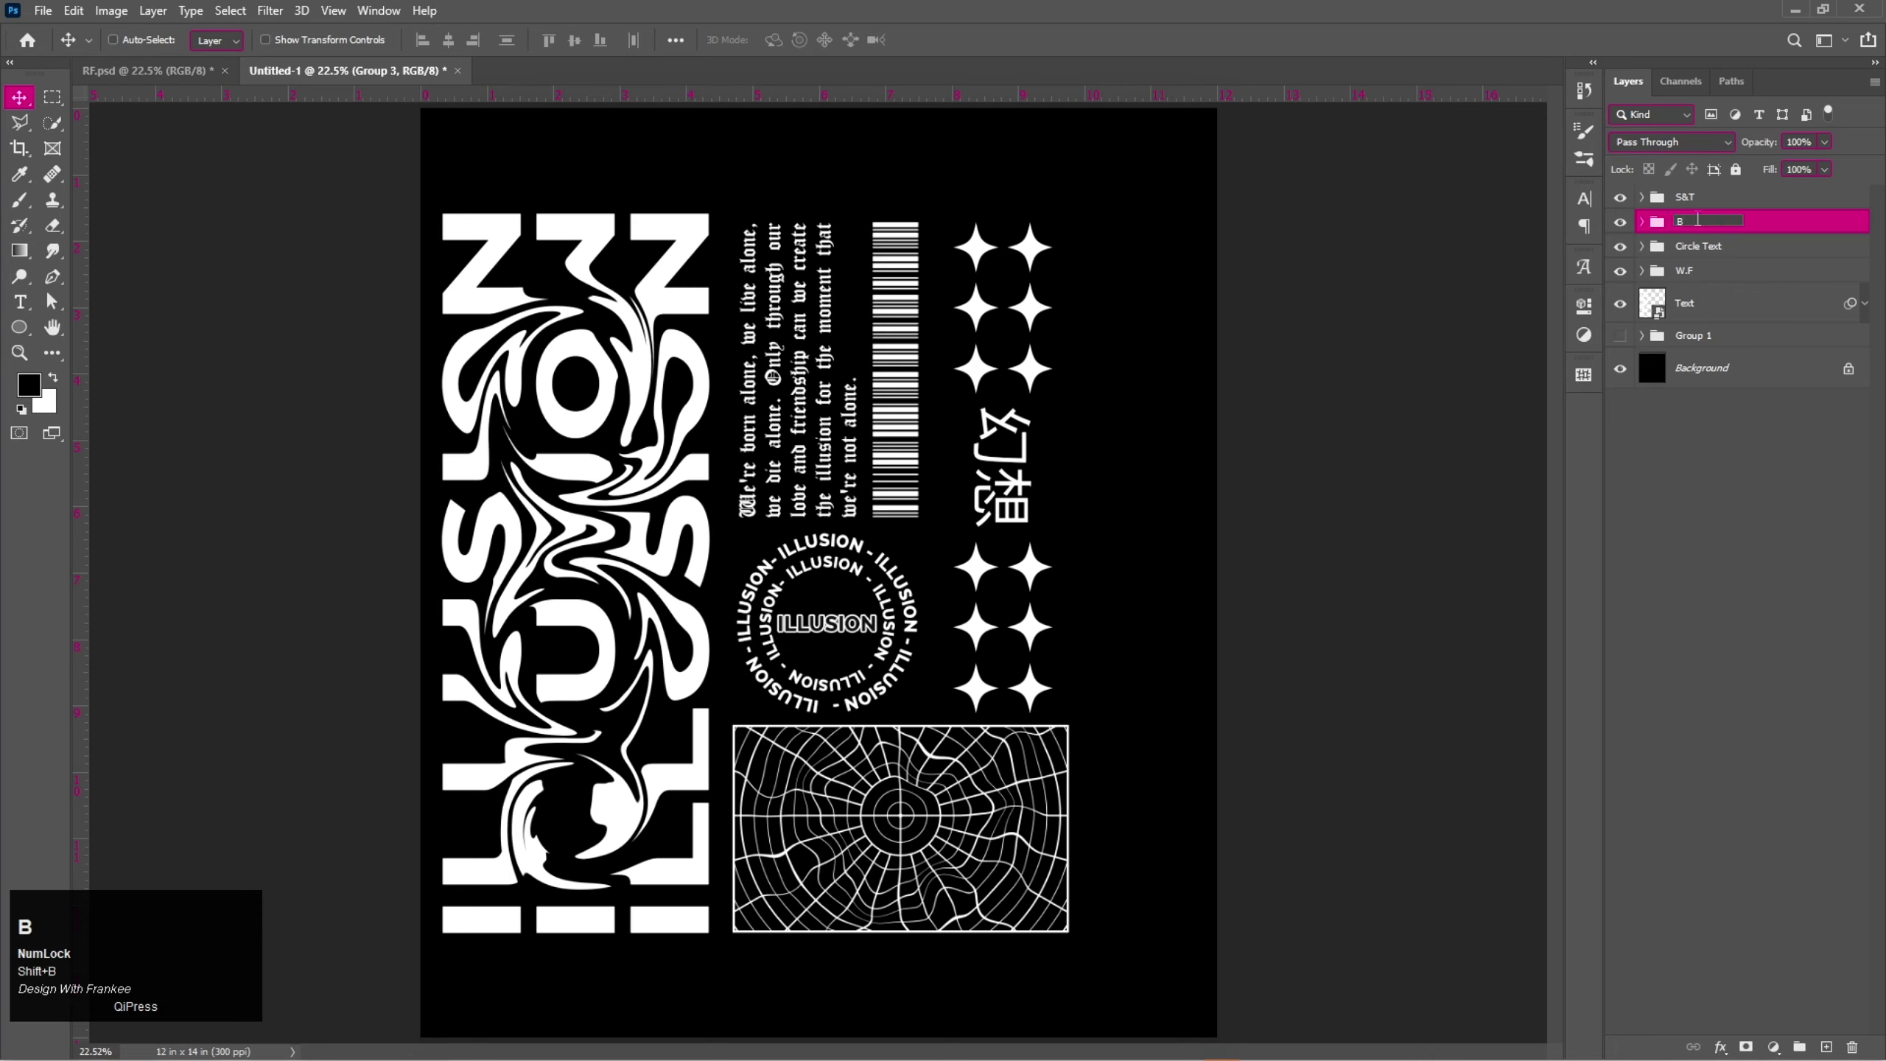
key("shift+7")
key("t")
key("Return")
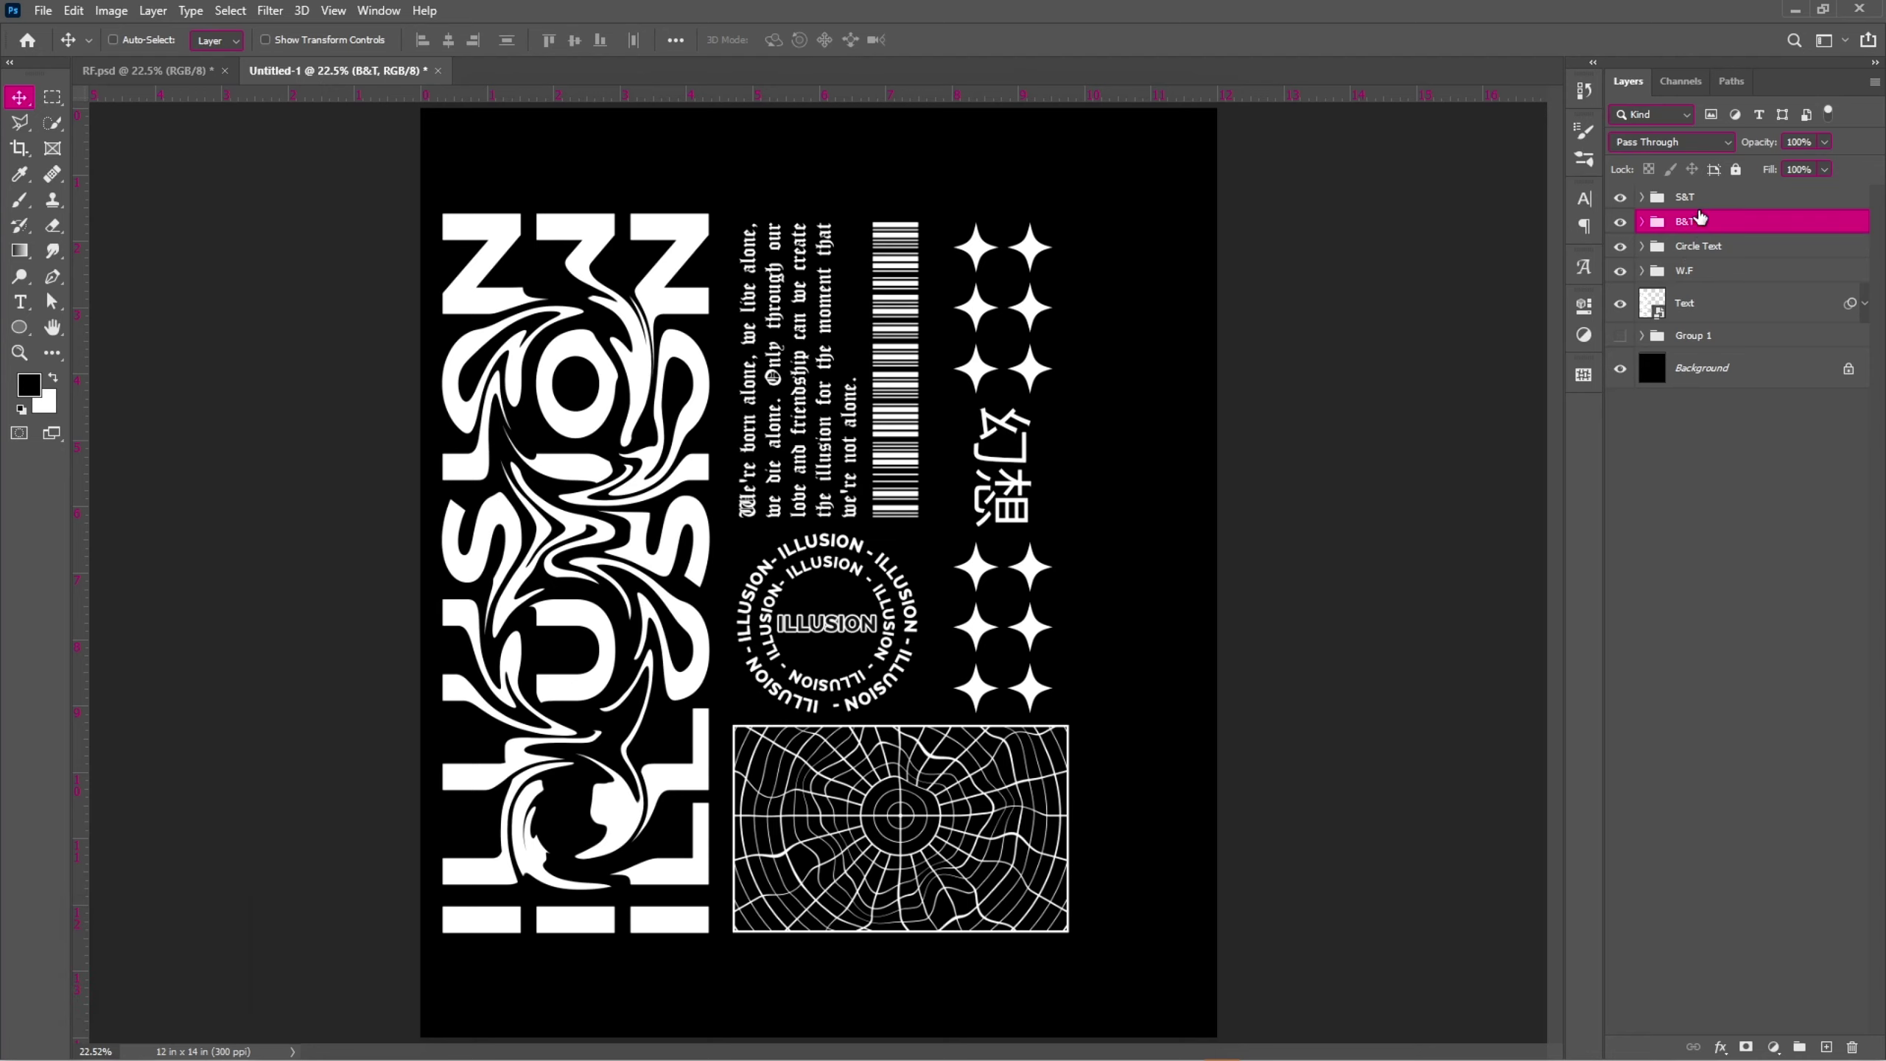
key("Return")
Undo a stray change and select the liquified Text layer.
left_click(1741, 207)
left_click(1737, 306)
key("ctrl+z")
left_click(1702, 490)
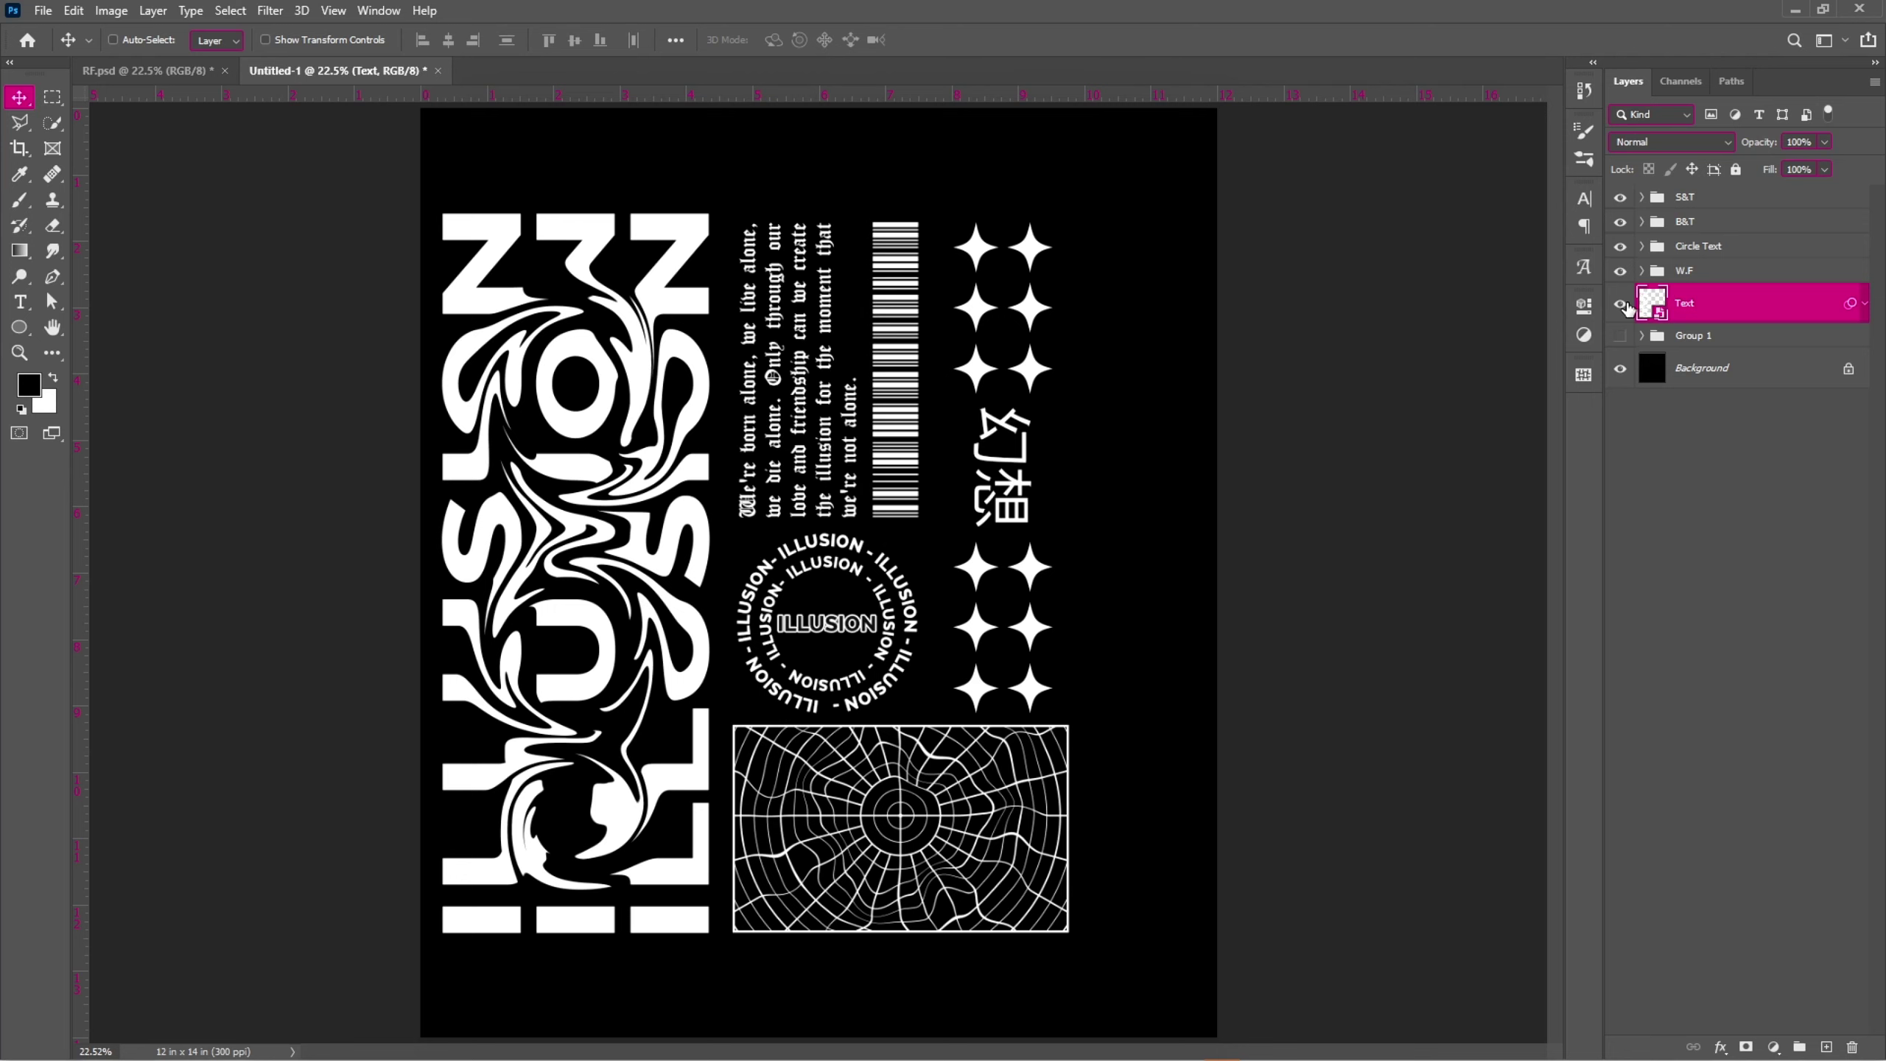
Convert the liquified Text smart object into layers, then undo it back.
left_click(1636, 312)
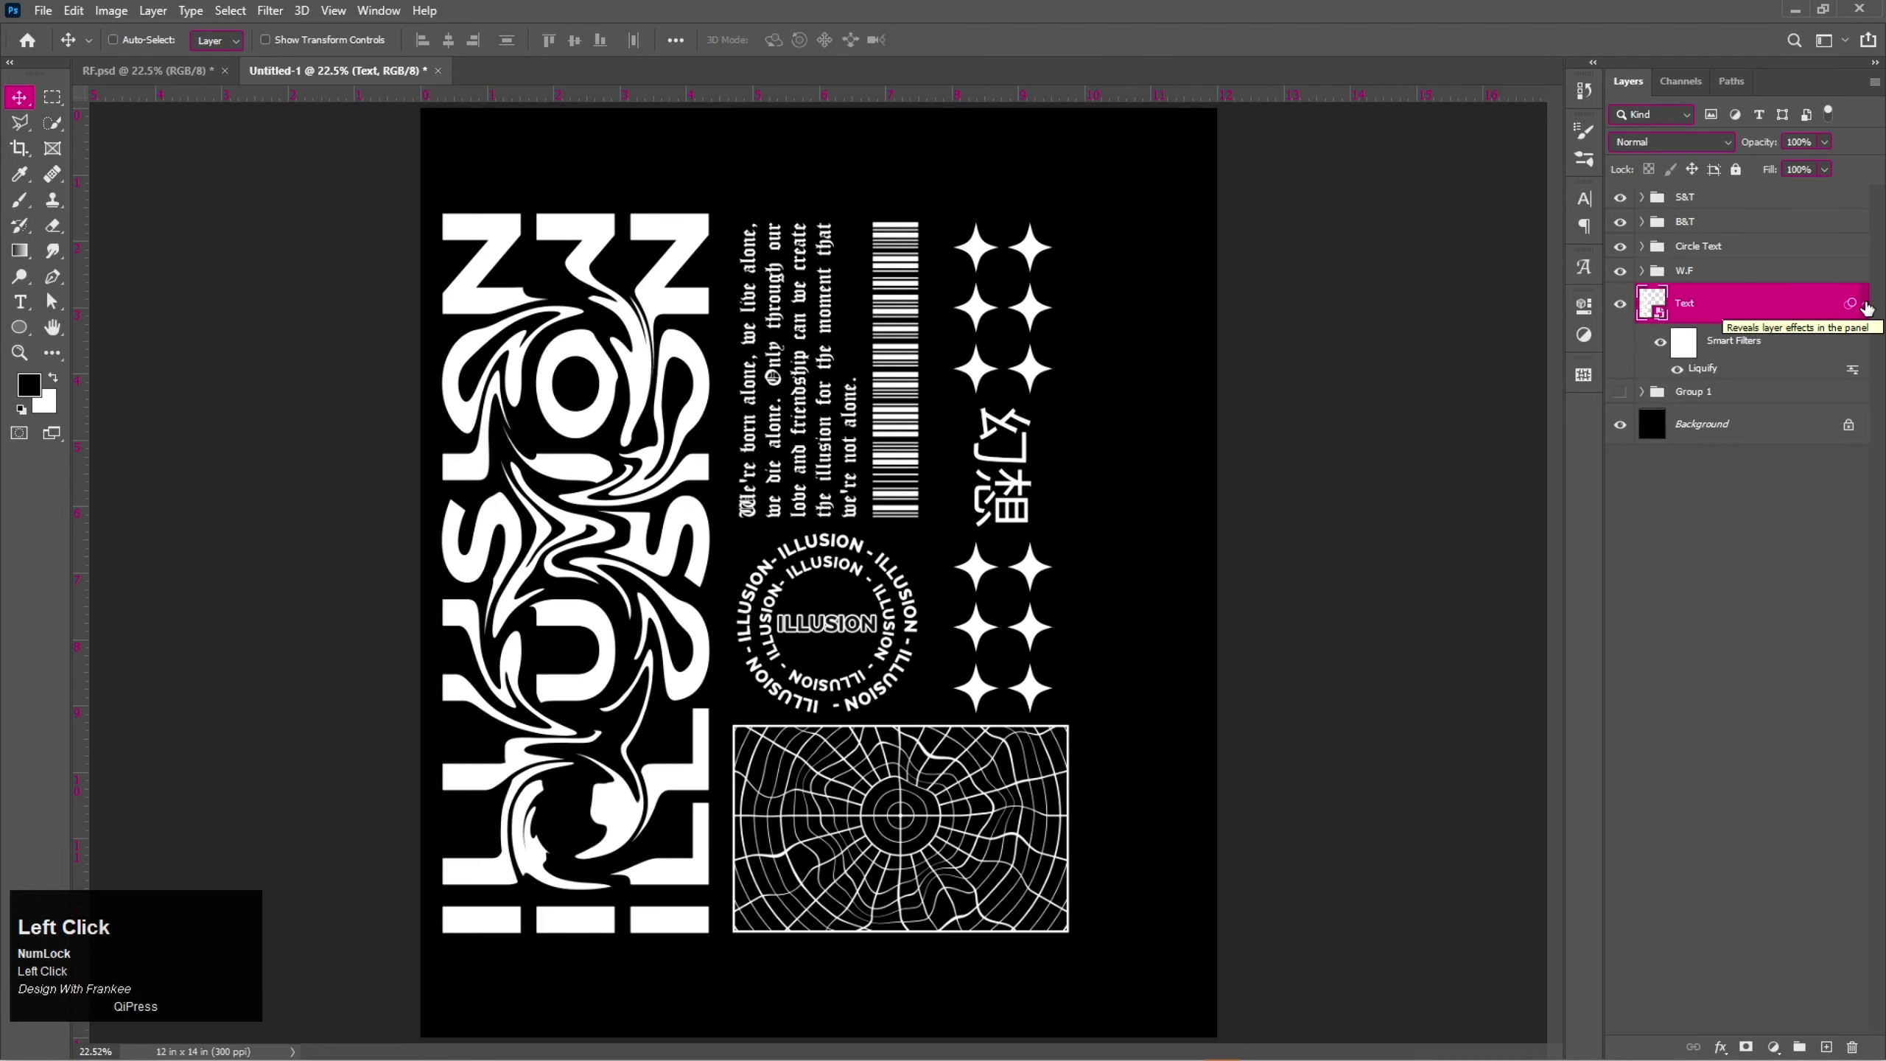
right_click(1718, 312)
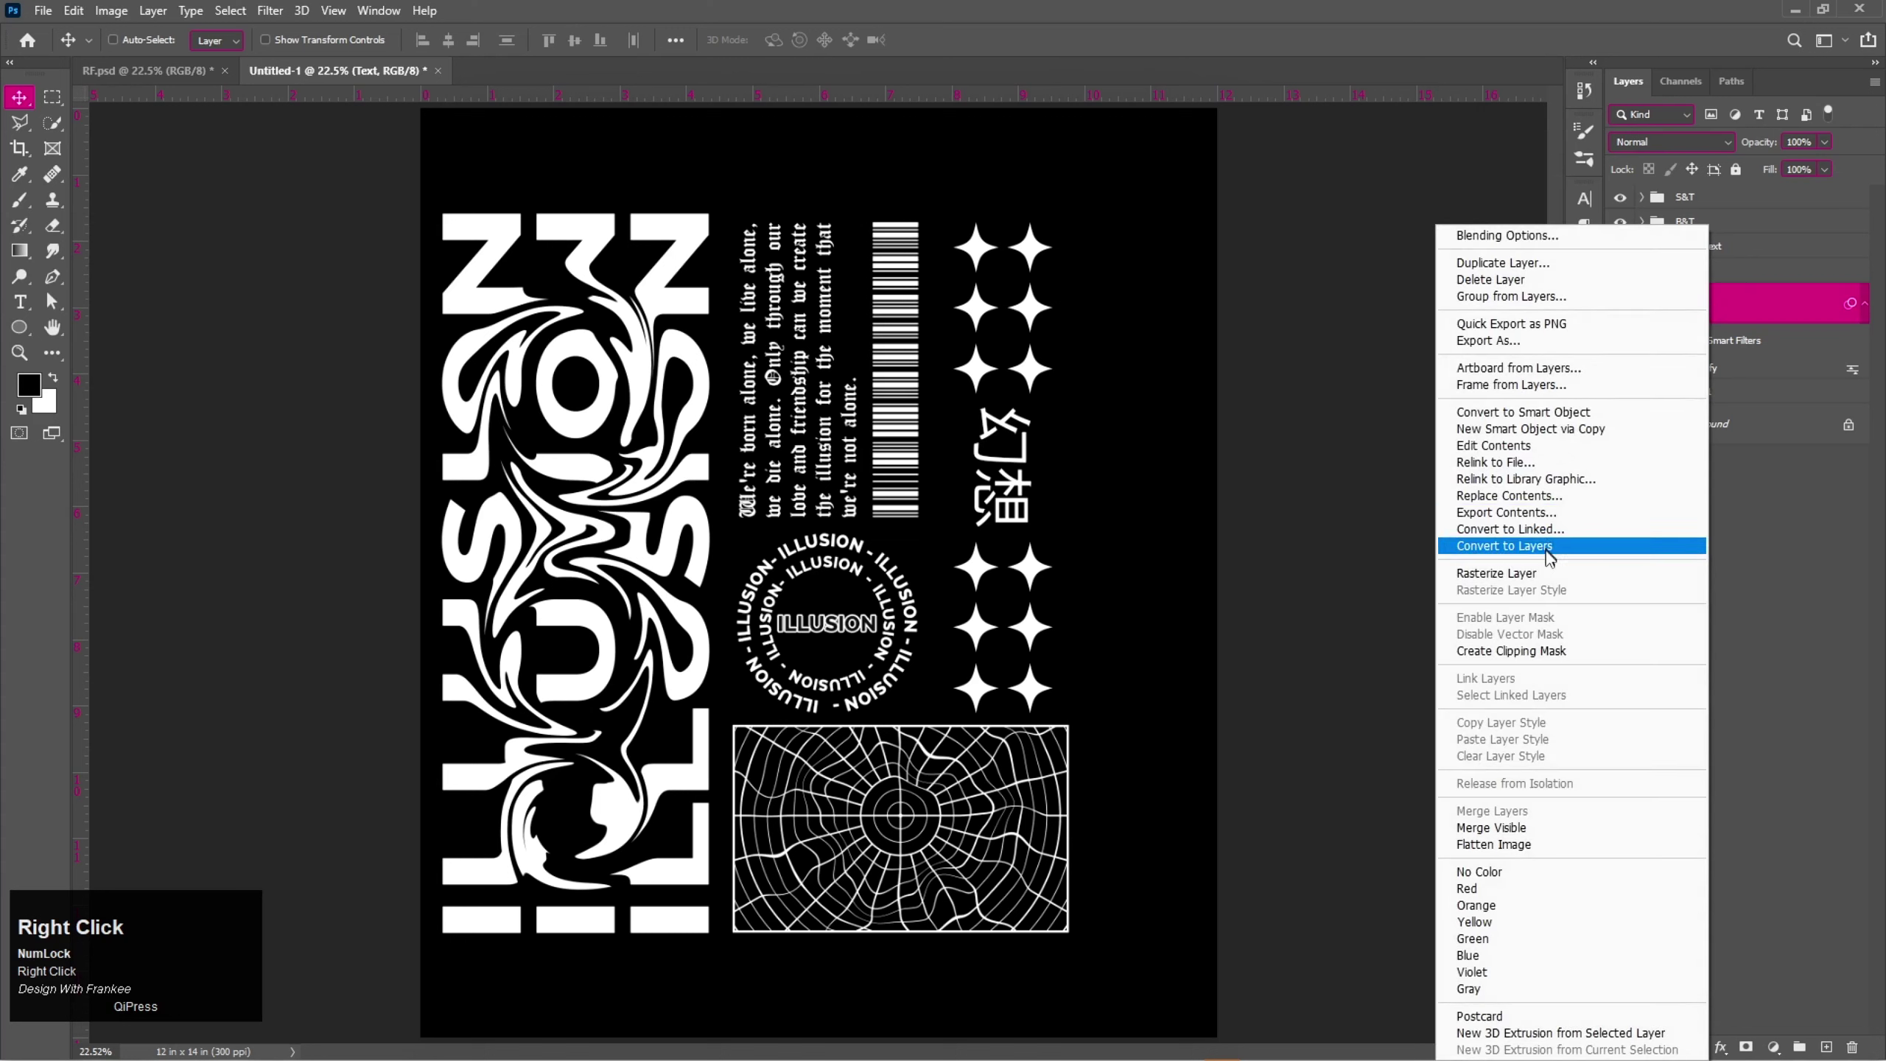
left_click(1545, 579)
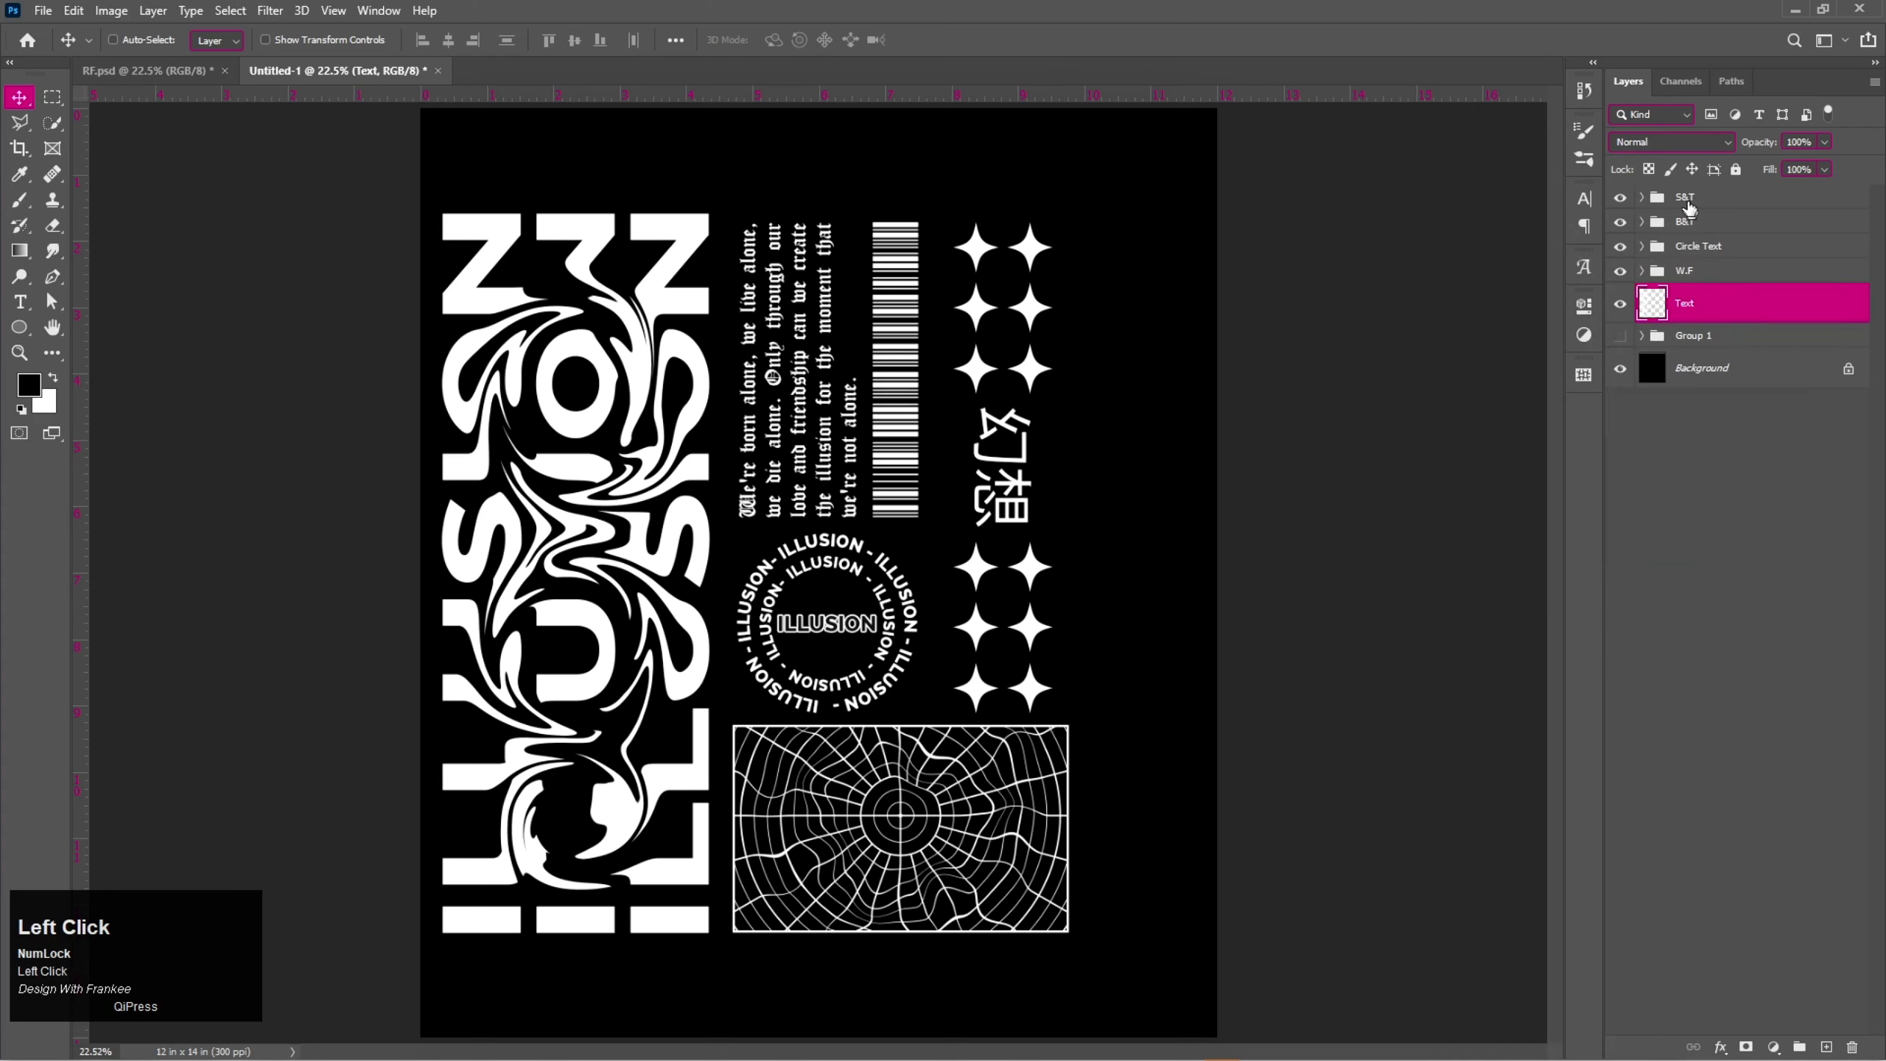
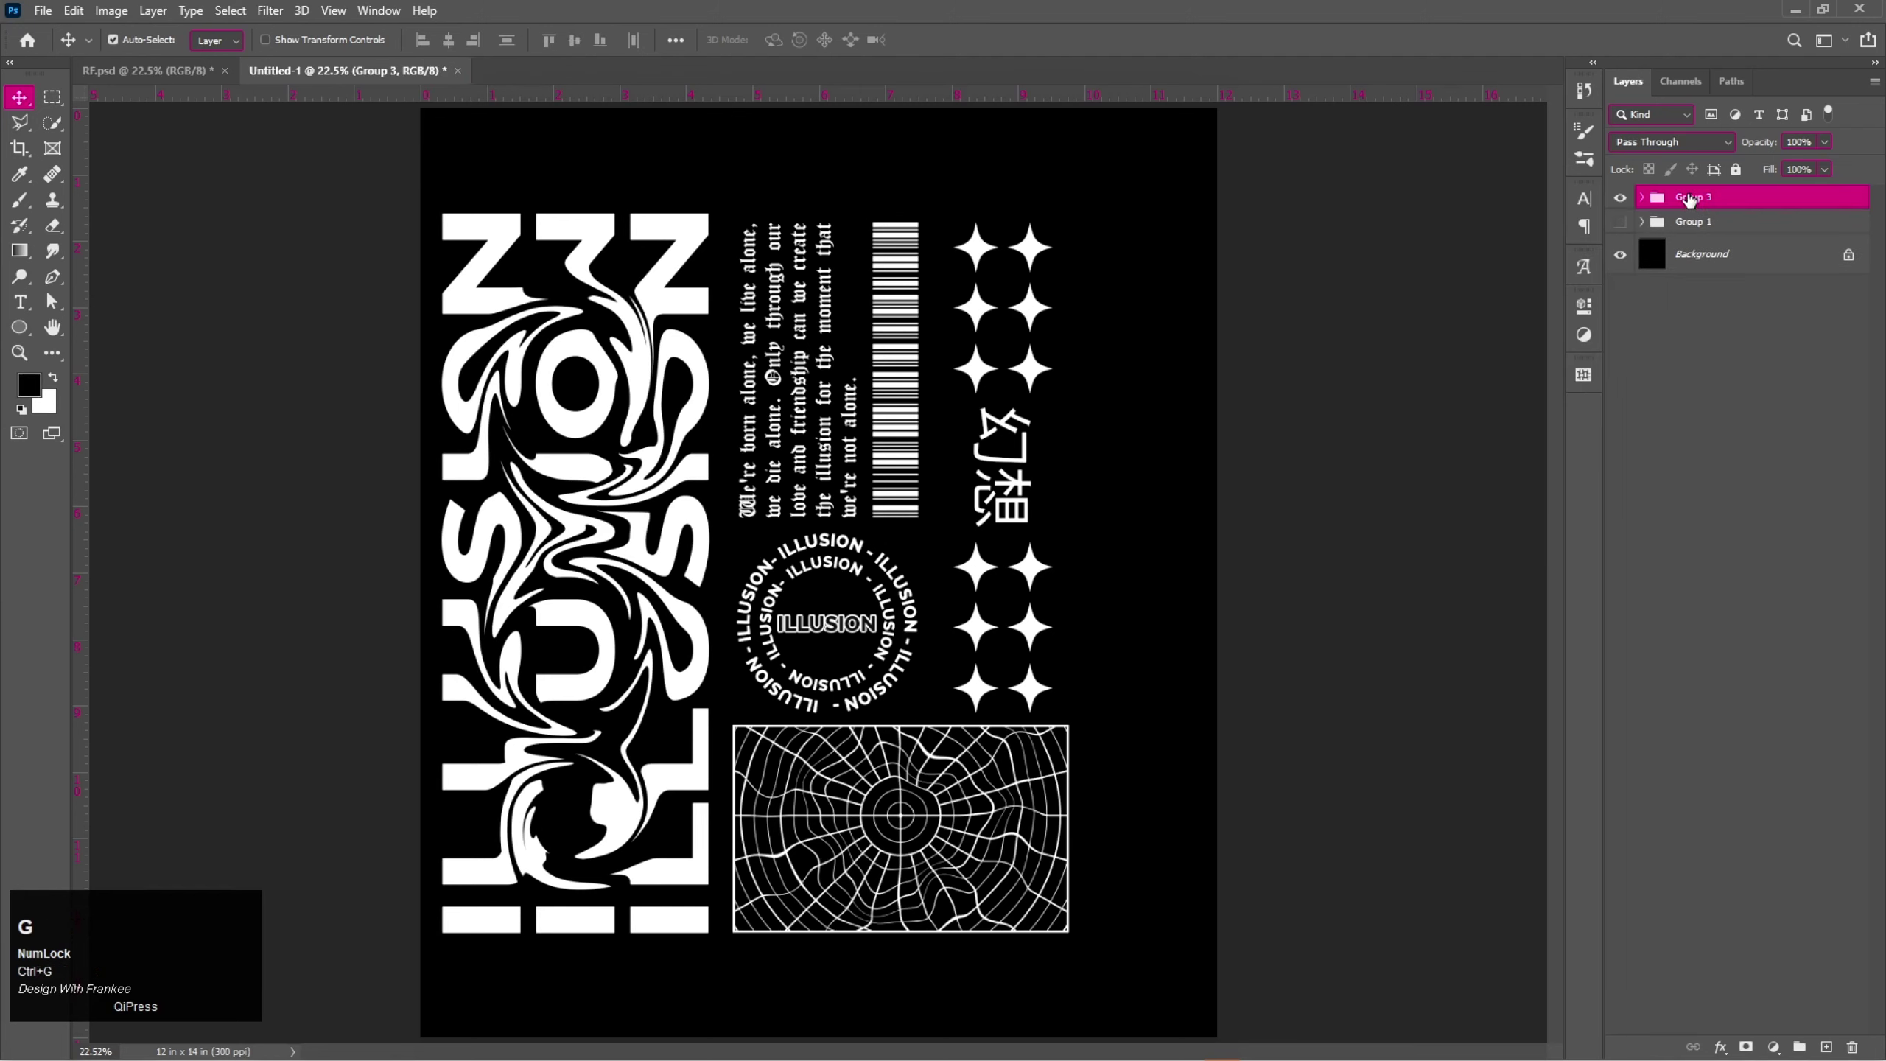
key("ctrl+z")
key("ctrl+z")
Rasterize the polar grid image inside the W.F group and collapse the group.
left_click(1648, 200)
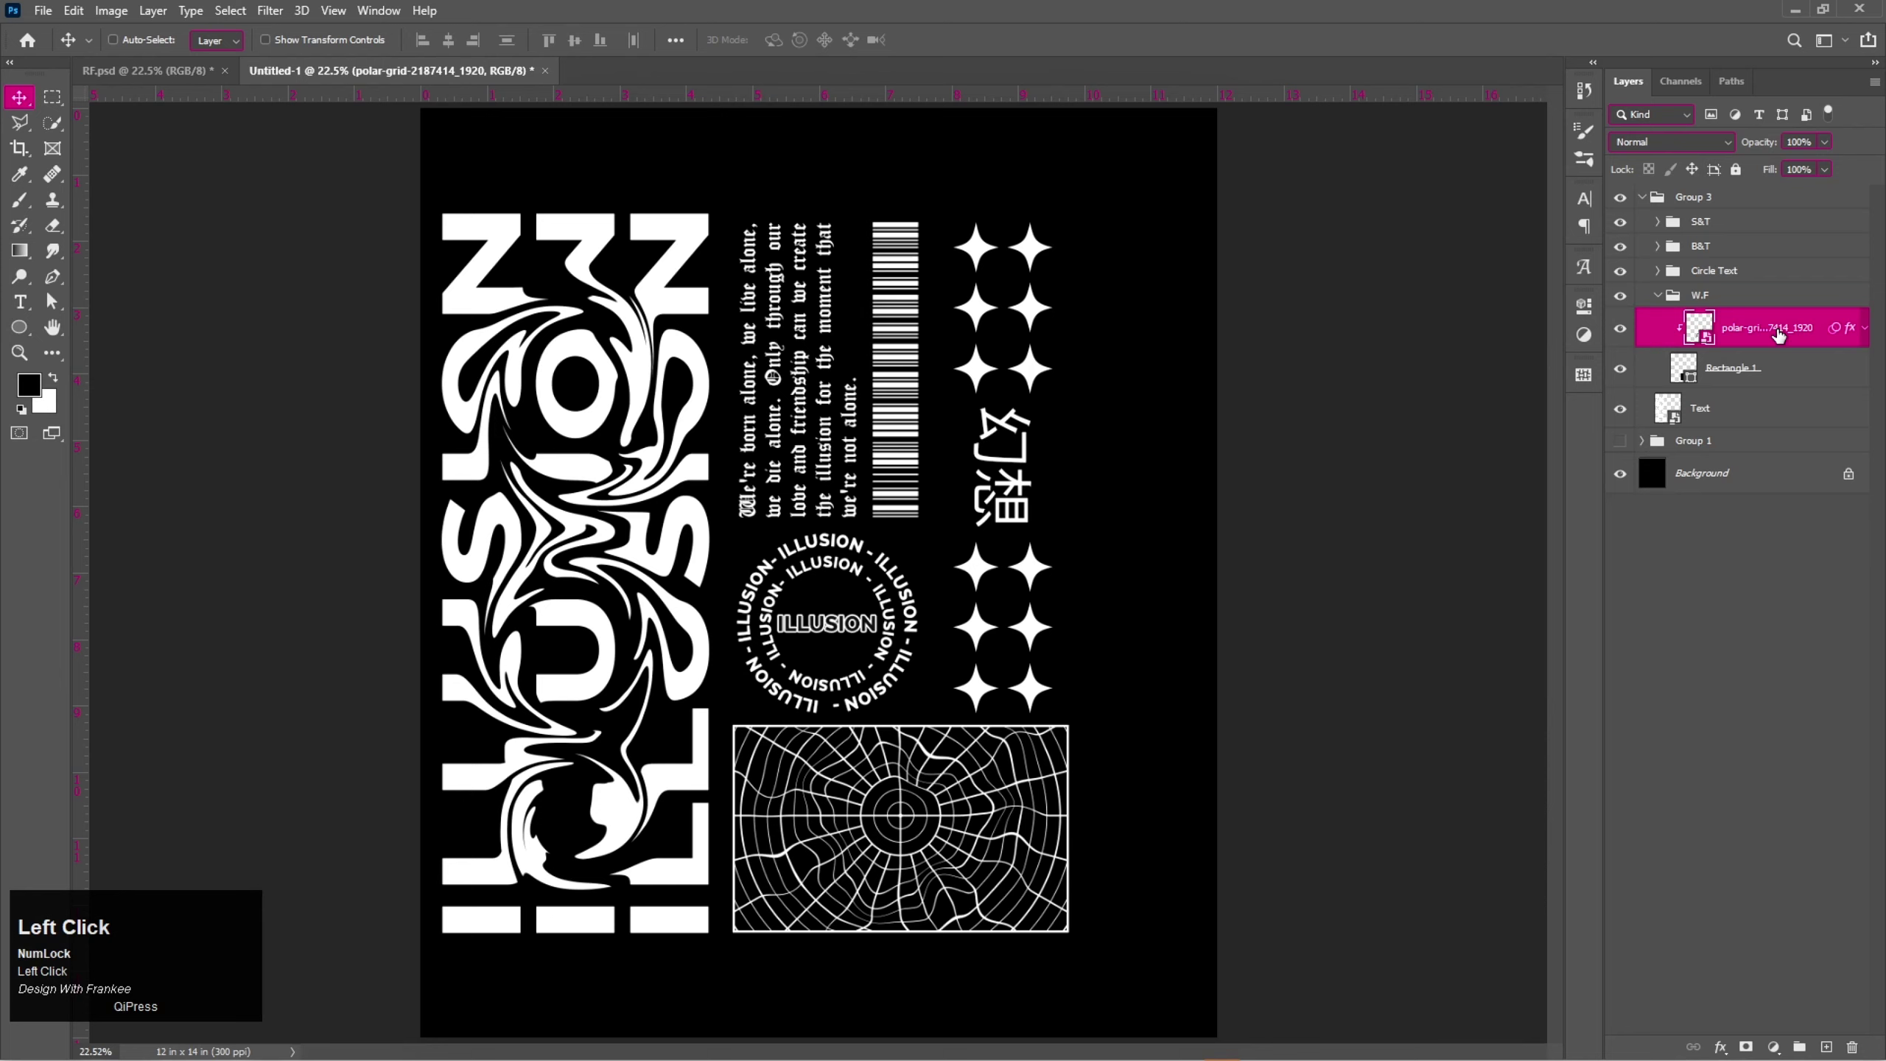
right_click(1781, 336)
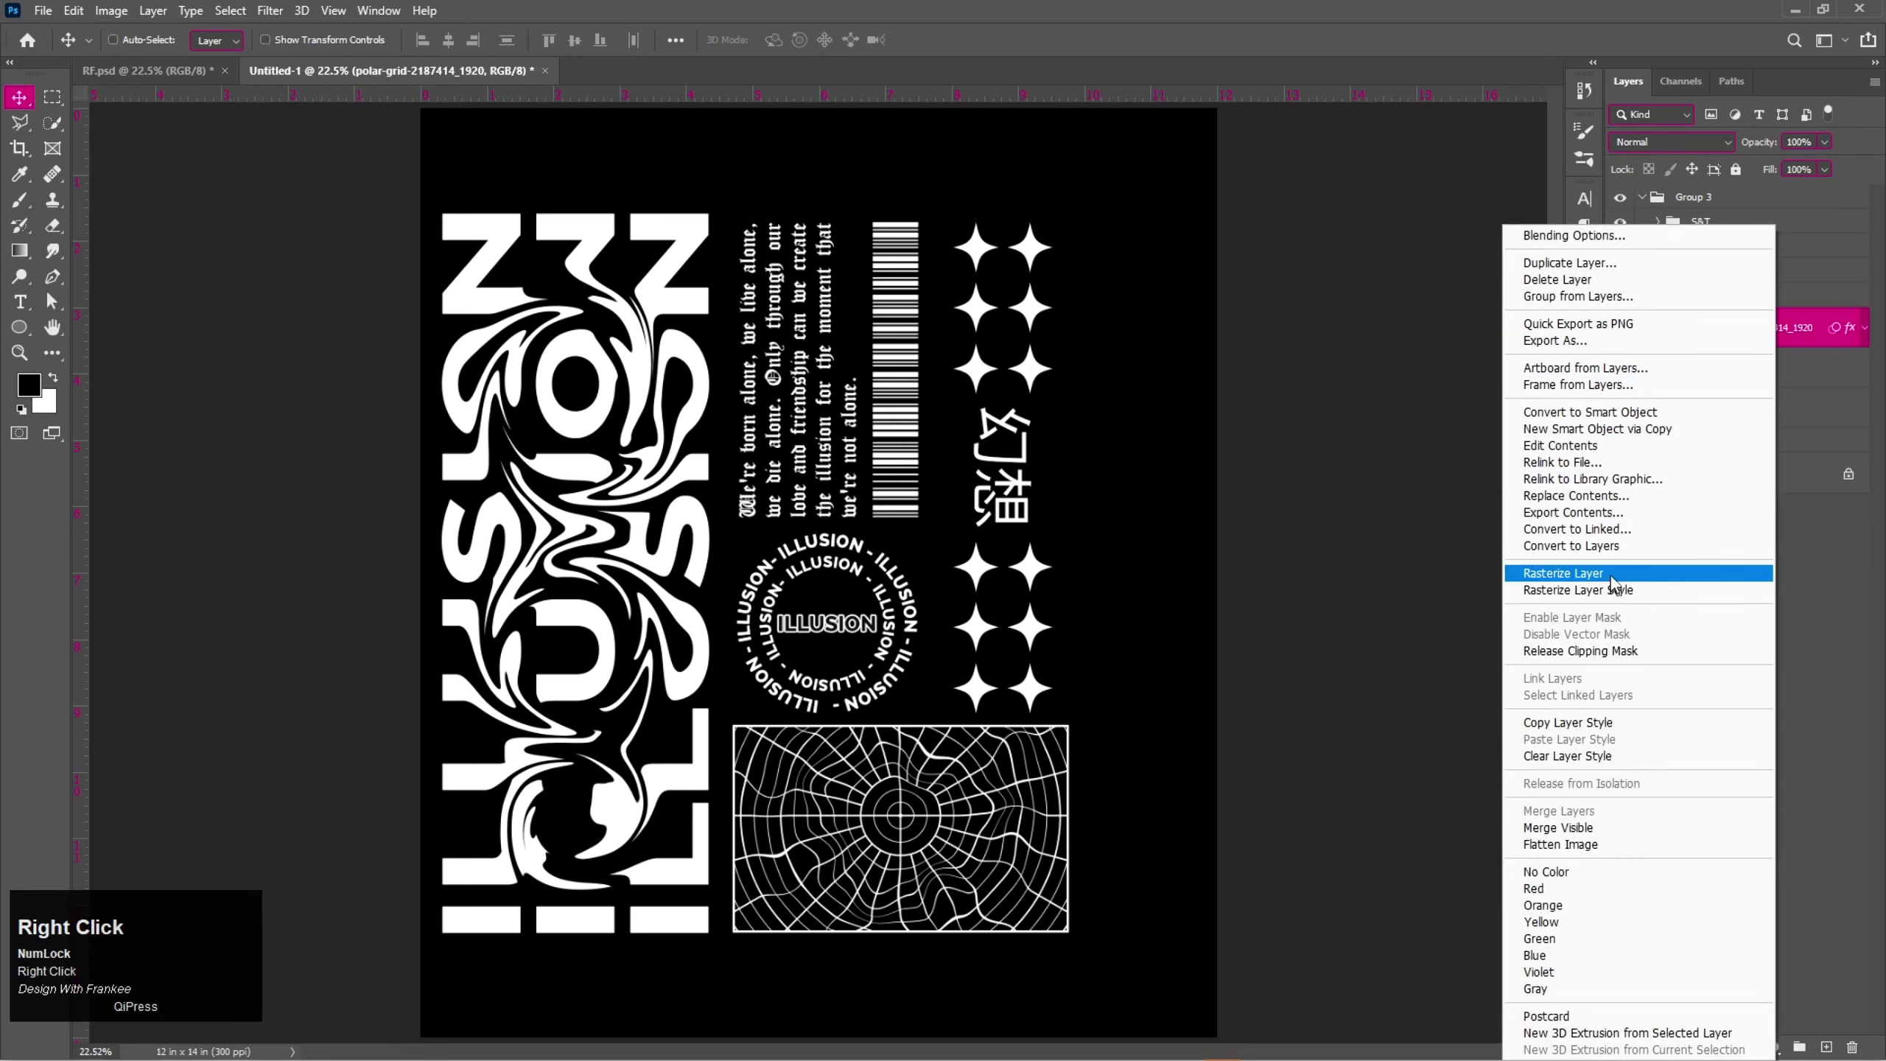
left_click(1615, 579)
right_click(1774, 336)
left_click(1626, 511)
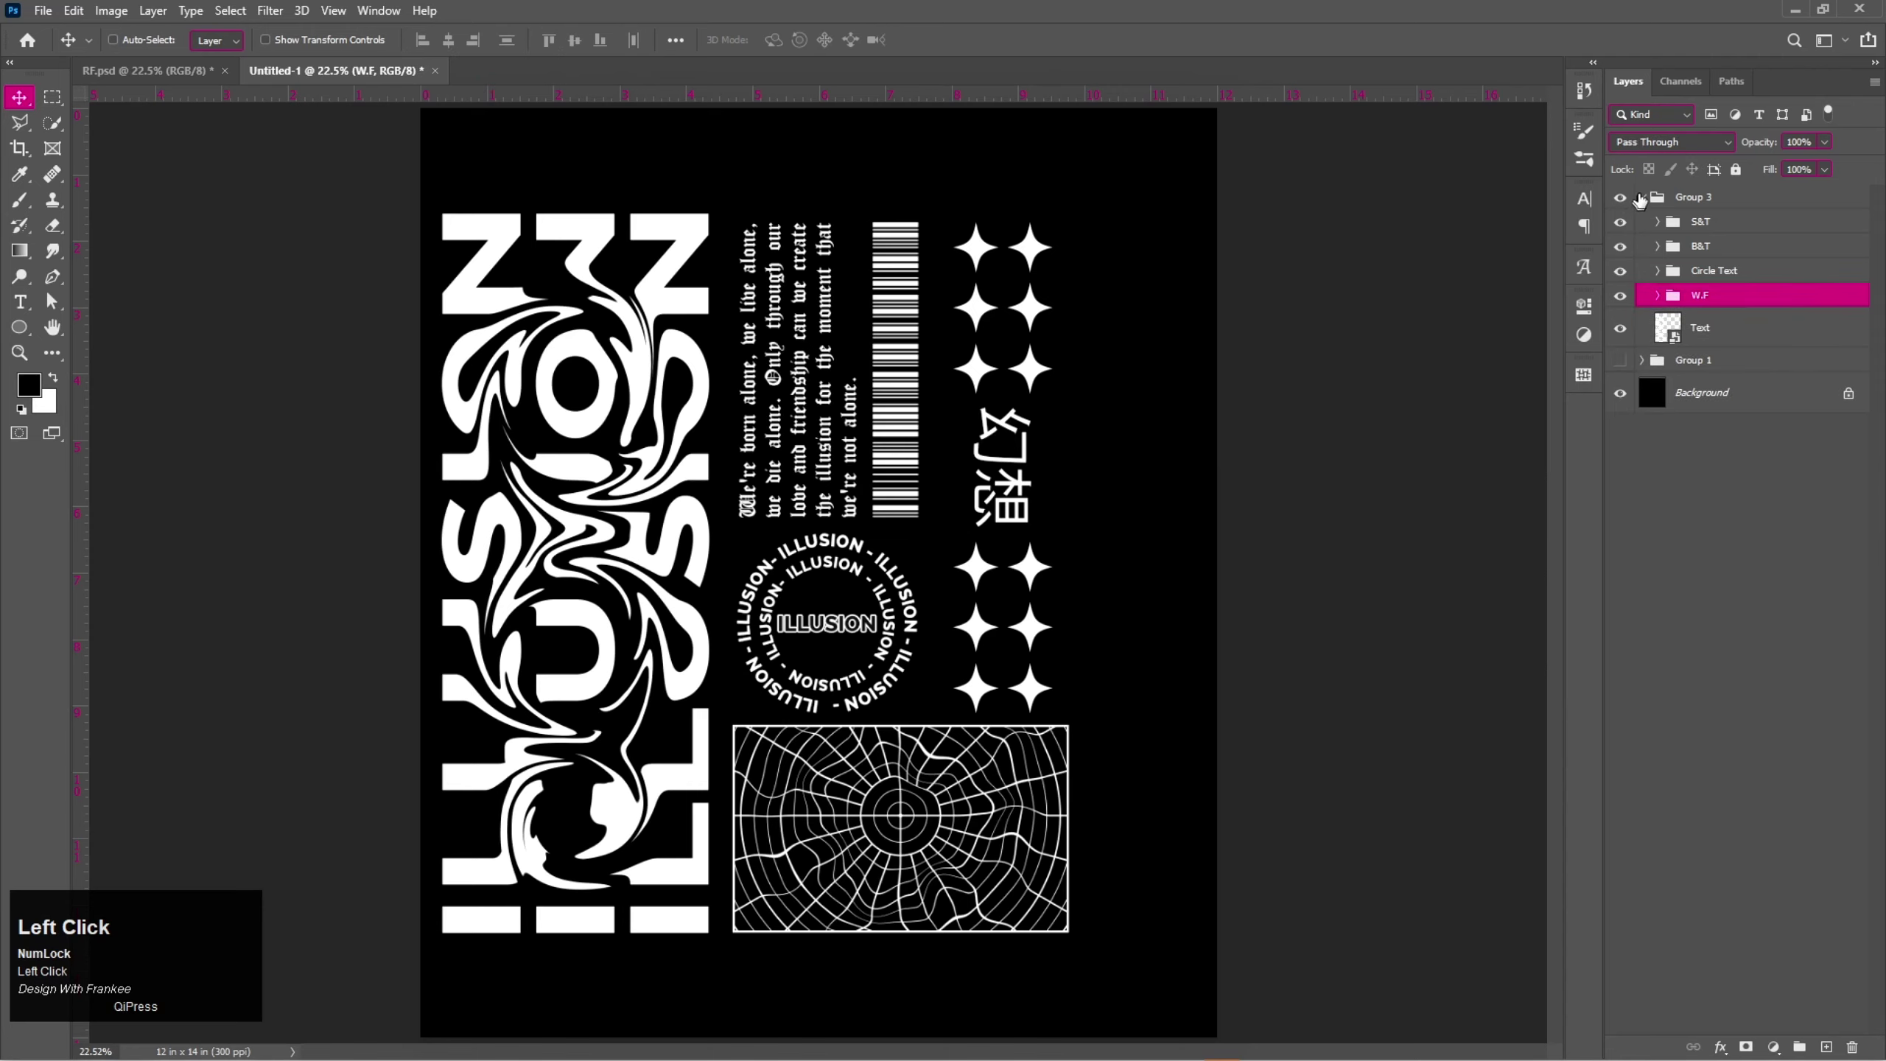
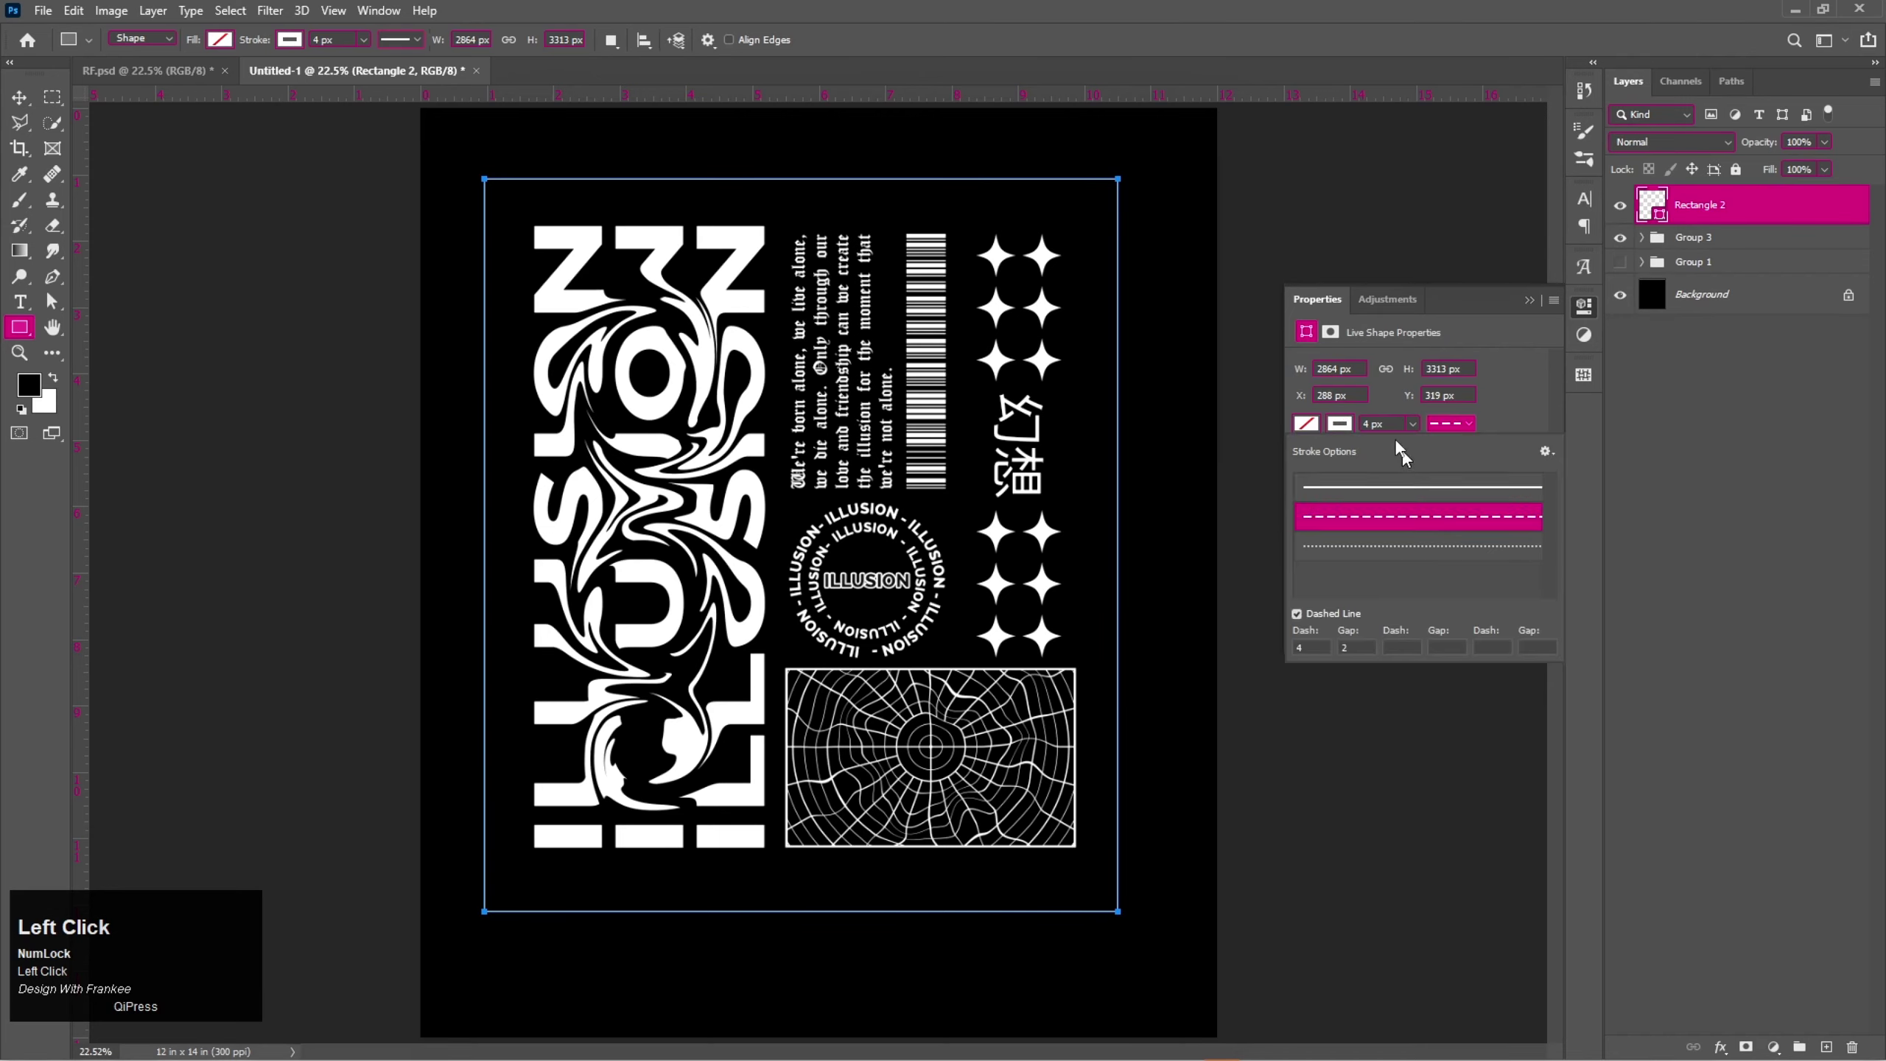
Centre the artwork group and the dashed Rectangle 2 frame on the canvas.
scroll("up", 3)
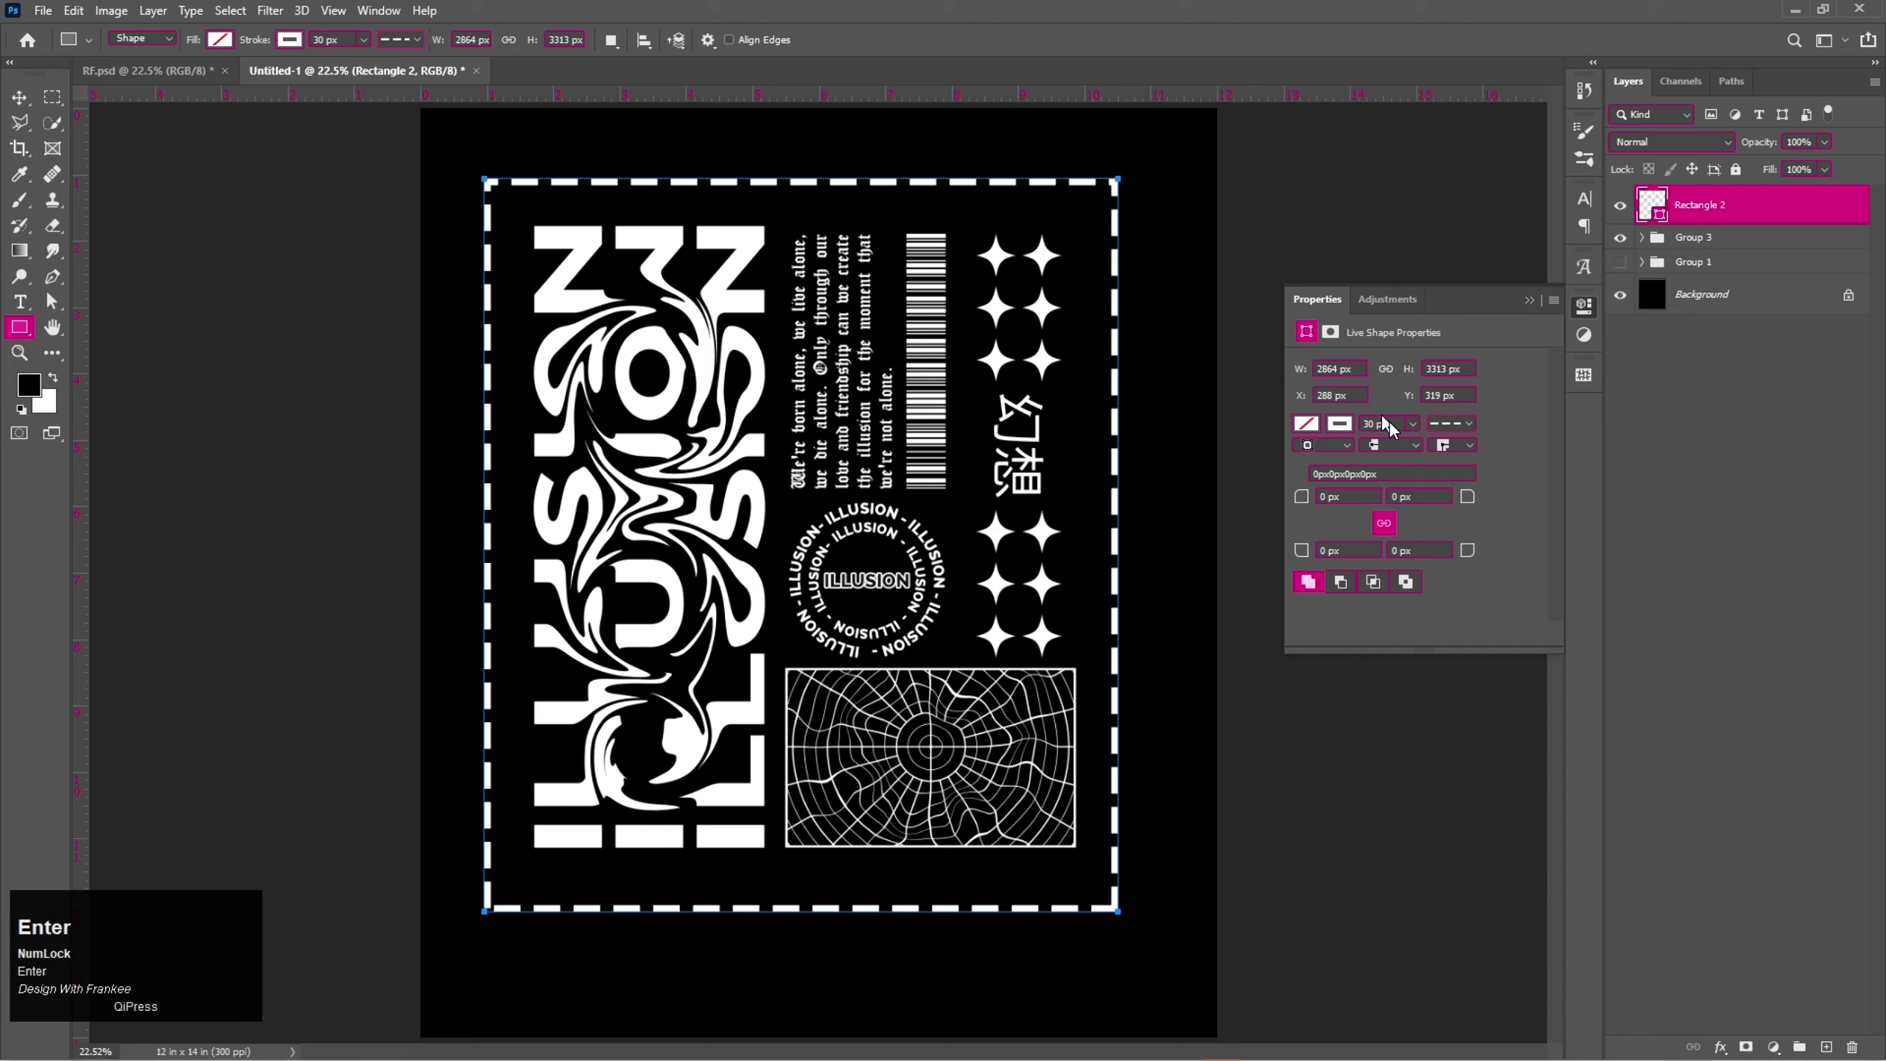
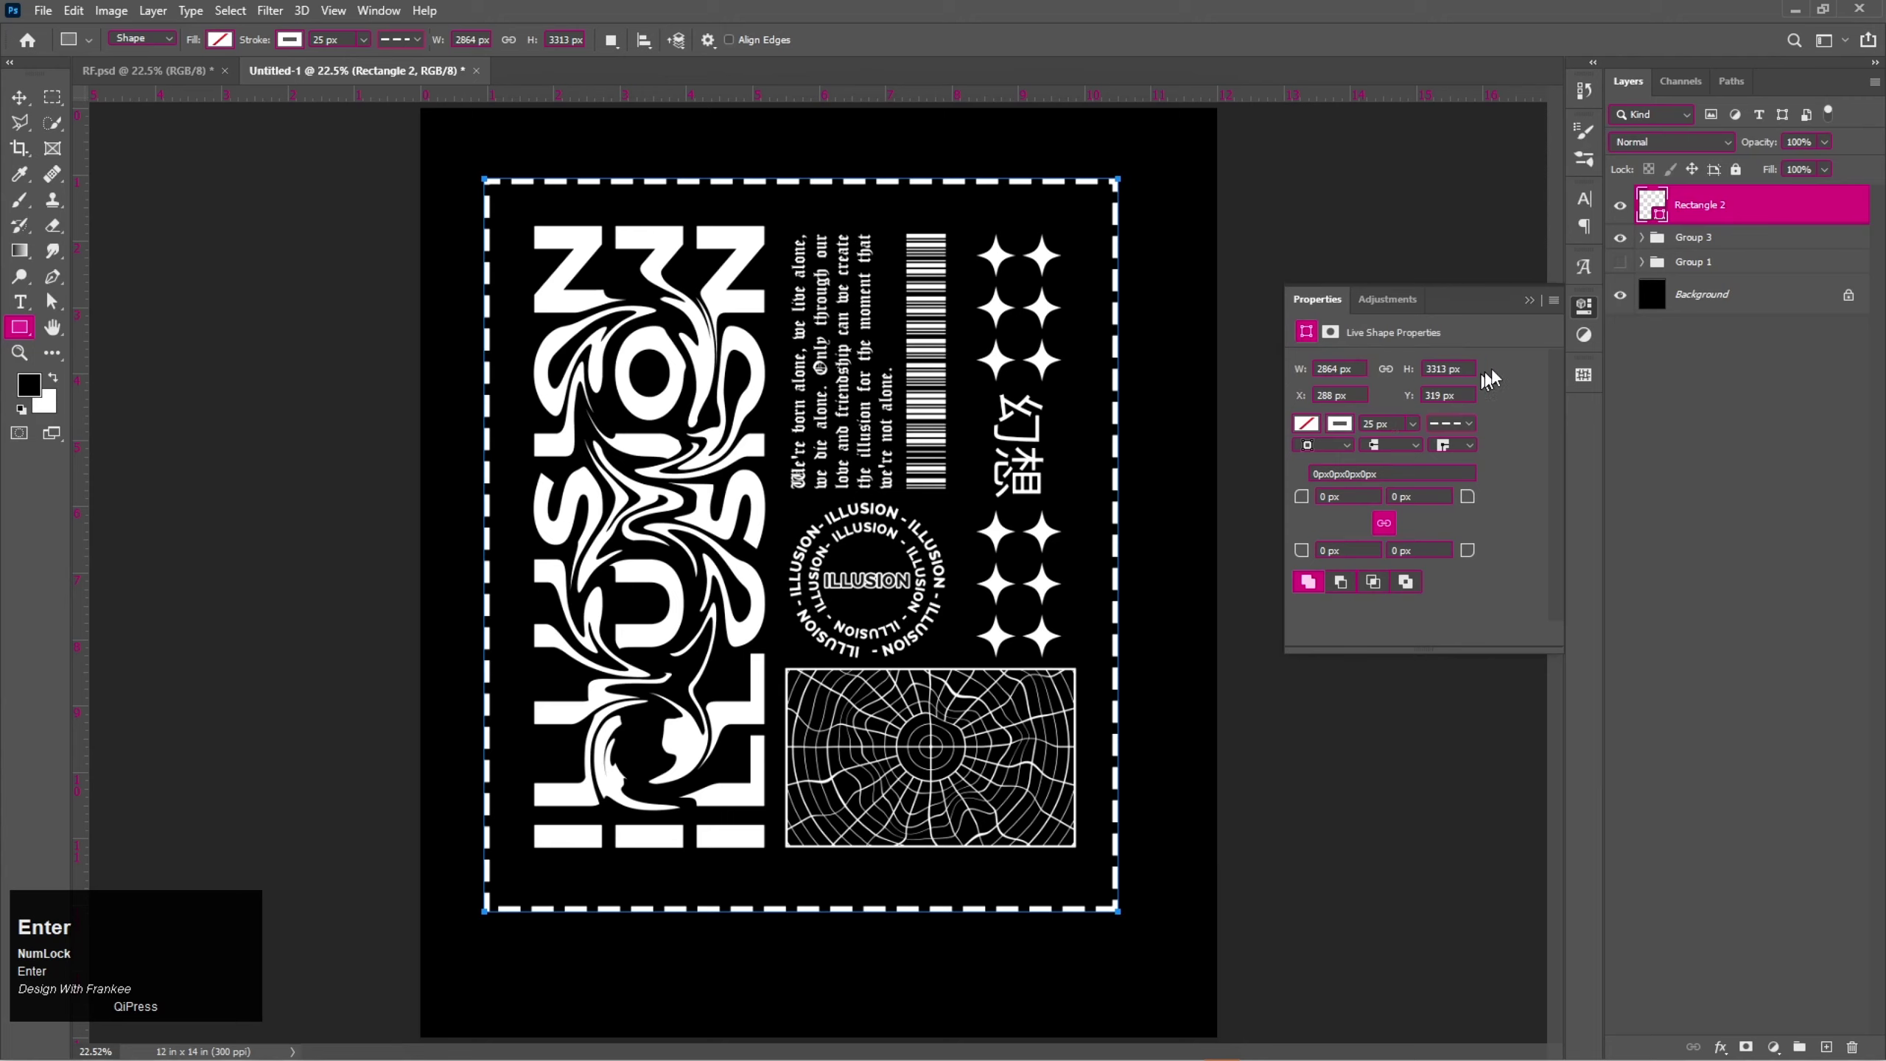
left_click(1538, 308)
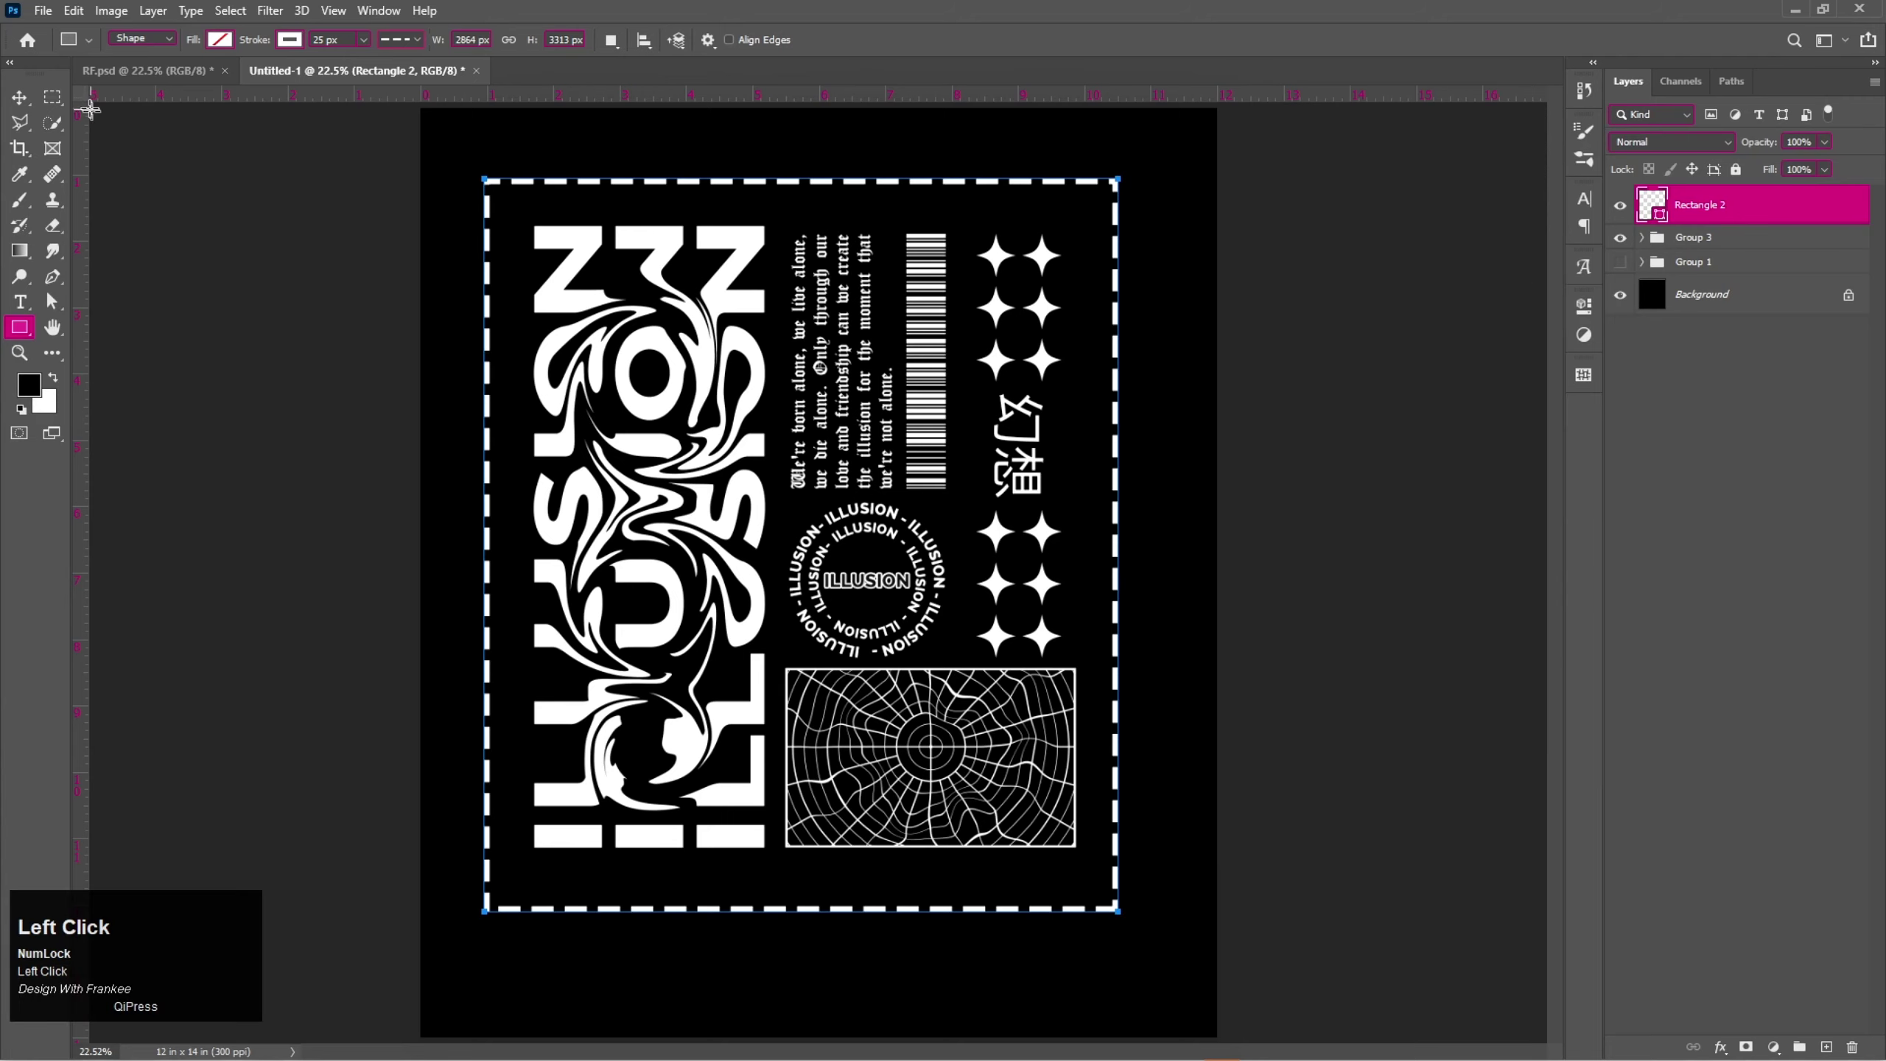
key("ctrl+a")
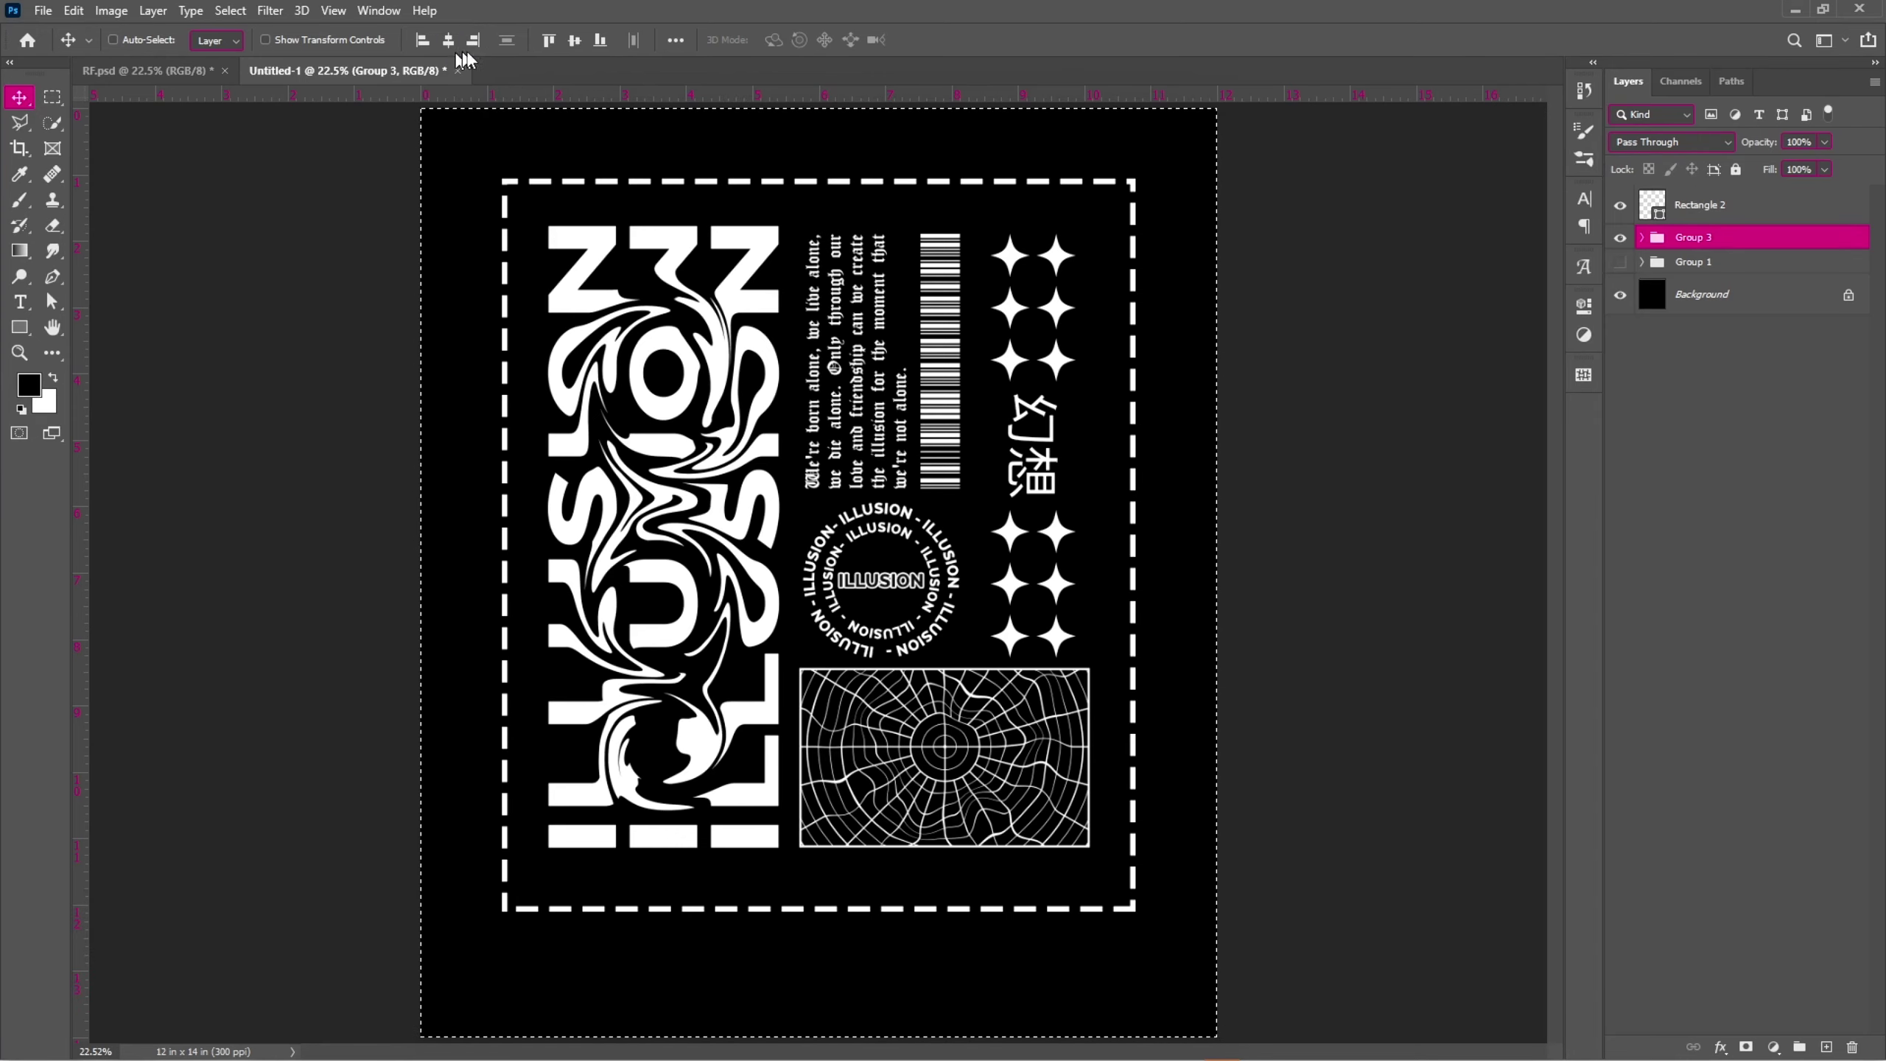
left_click(572, 49)
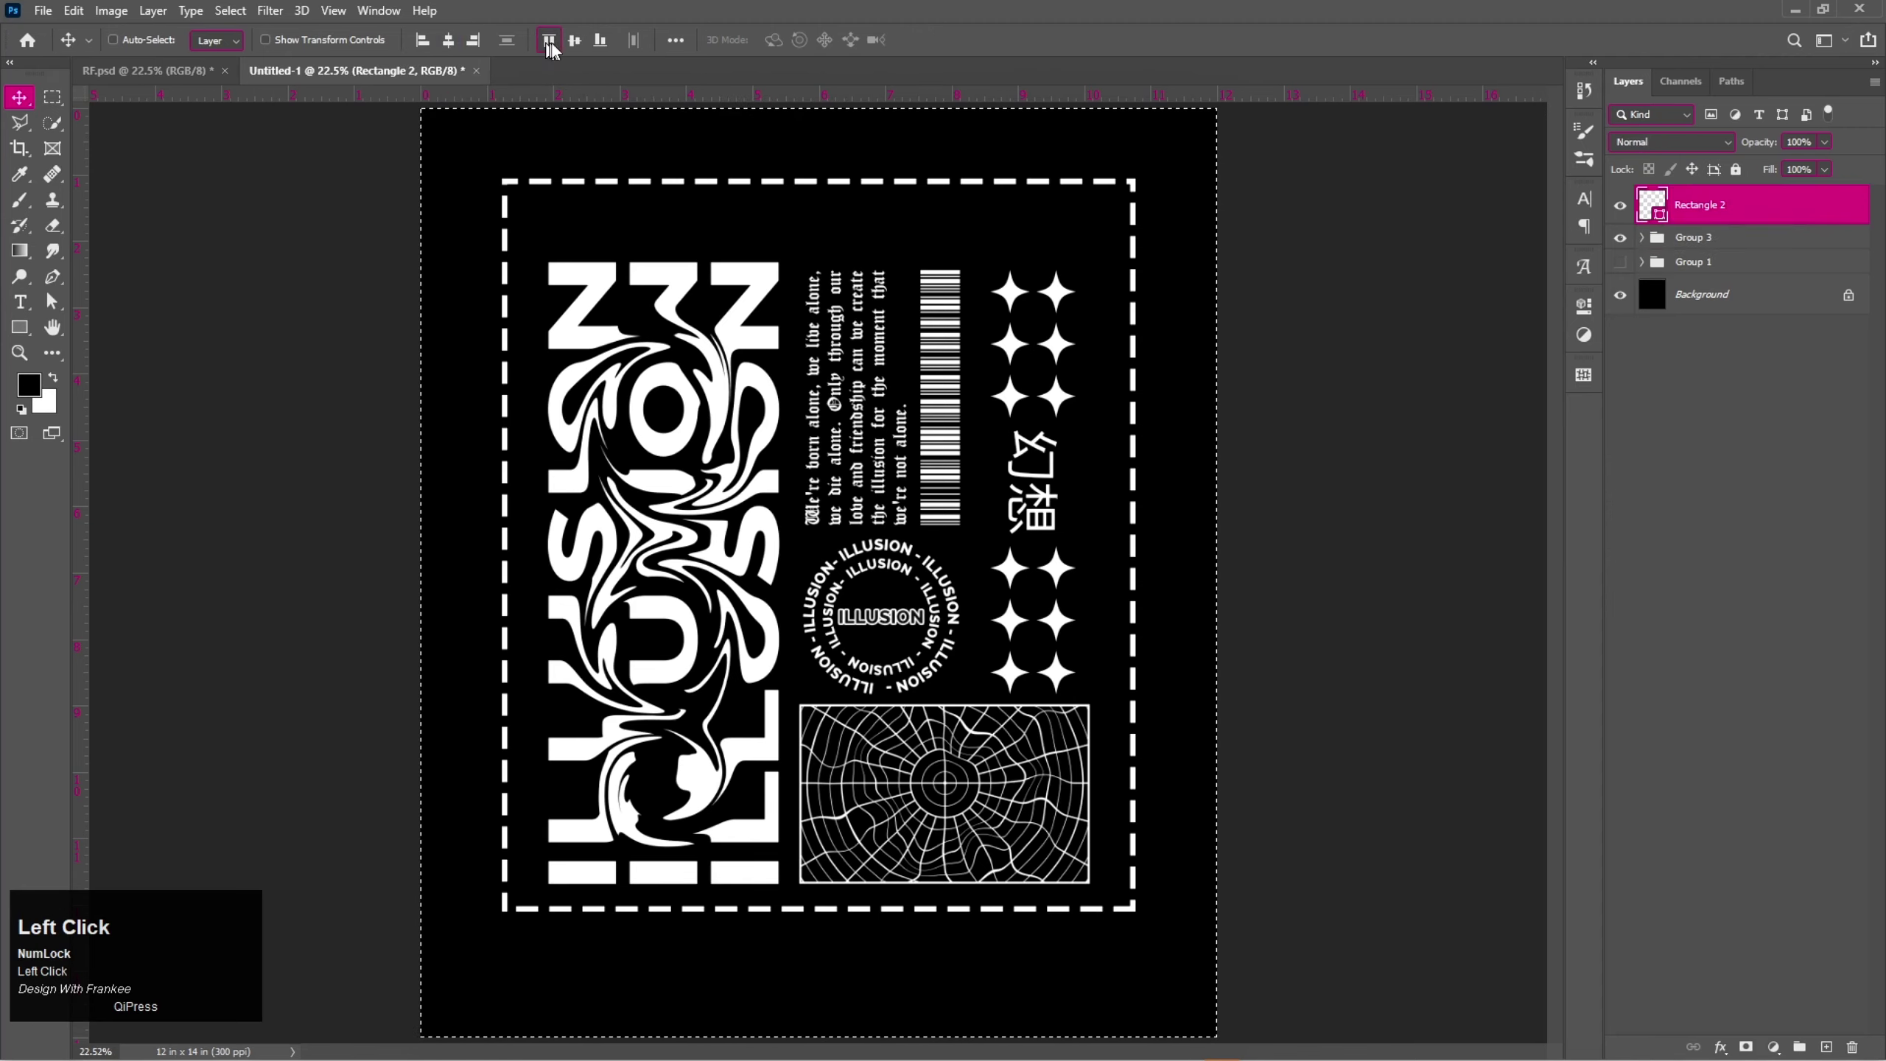
left_click(574, 49)
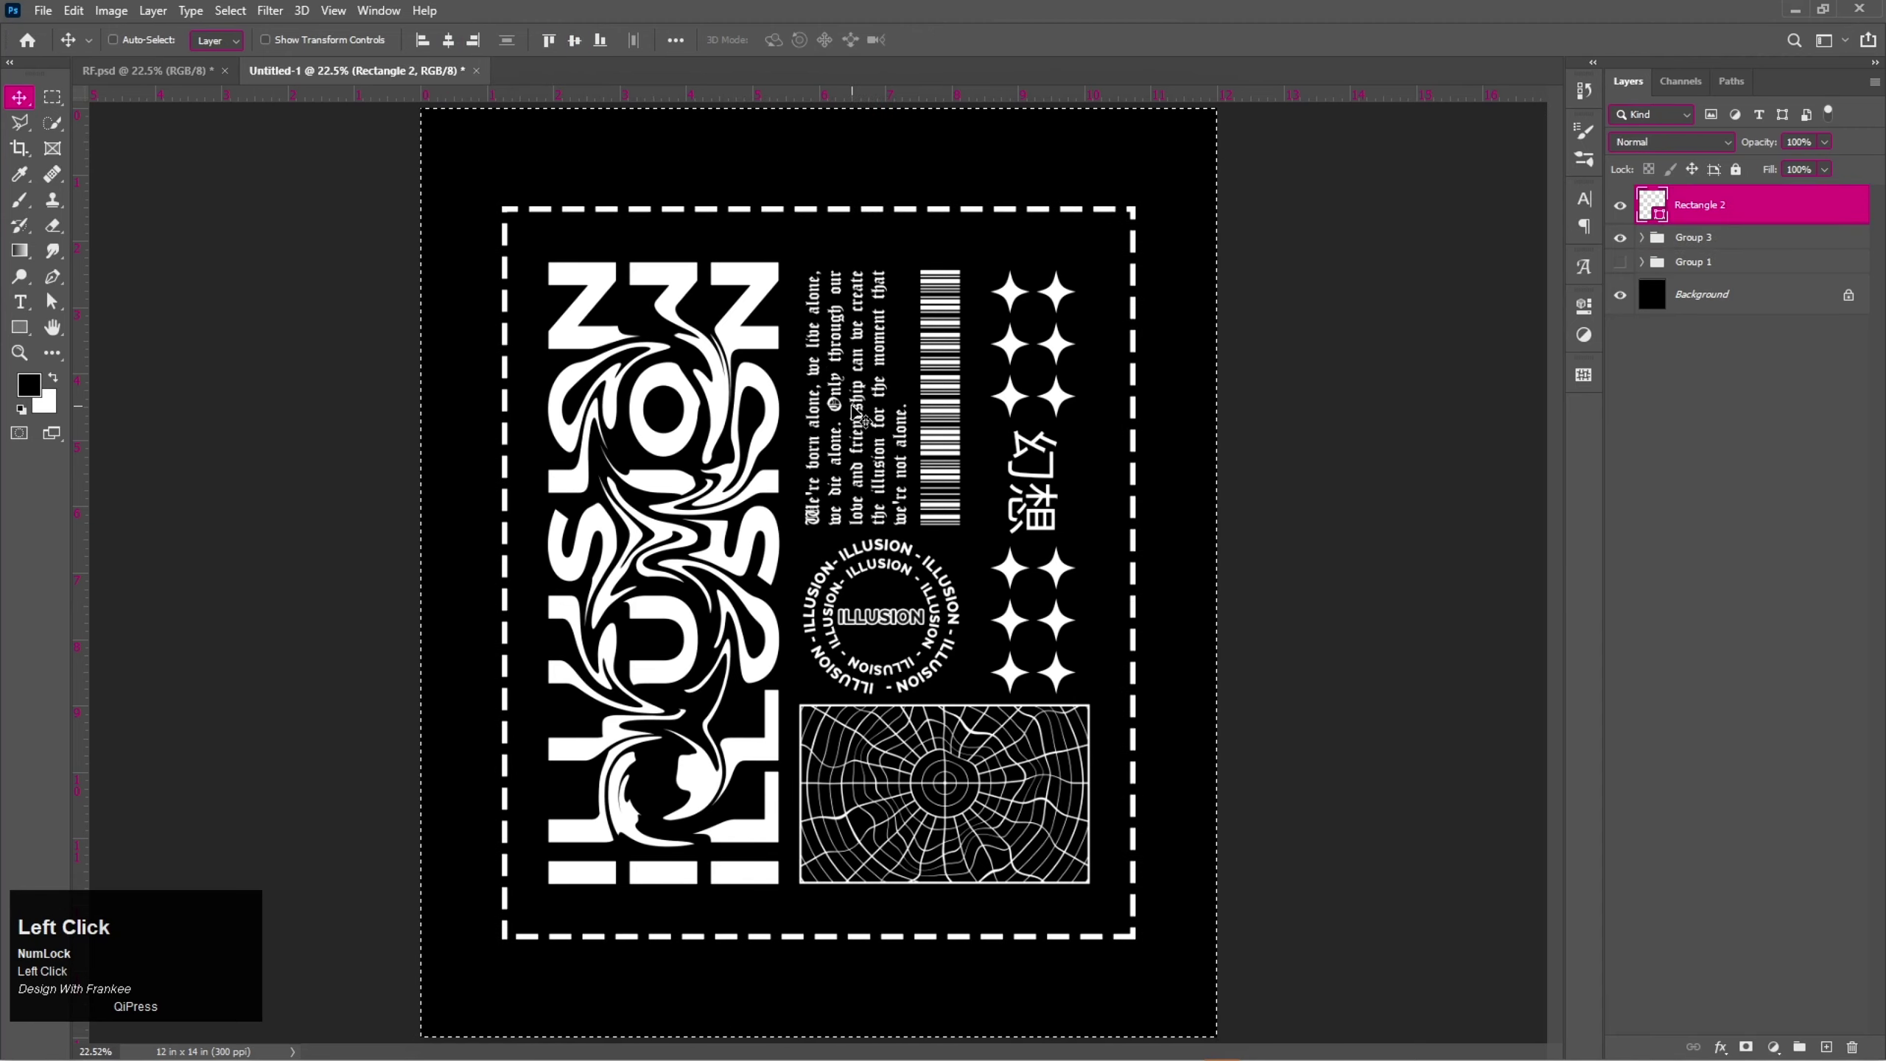
key("ctrl+d")
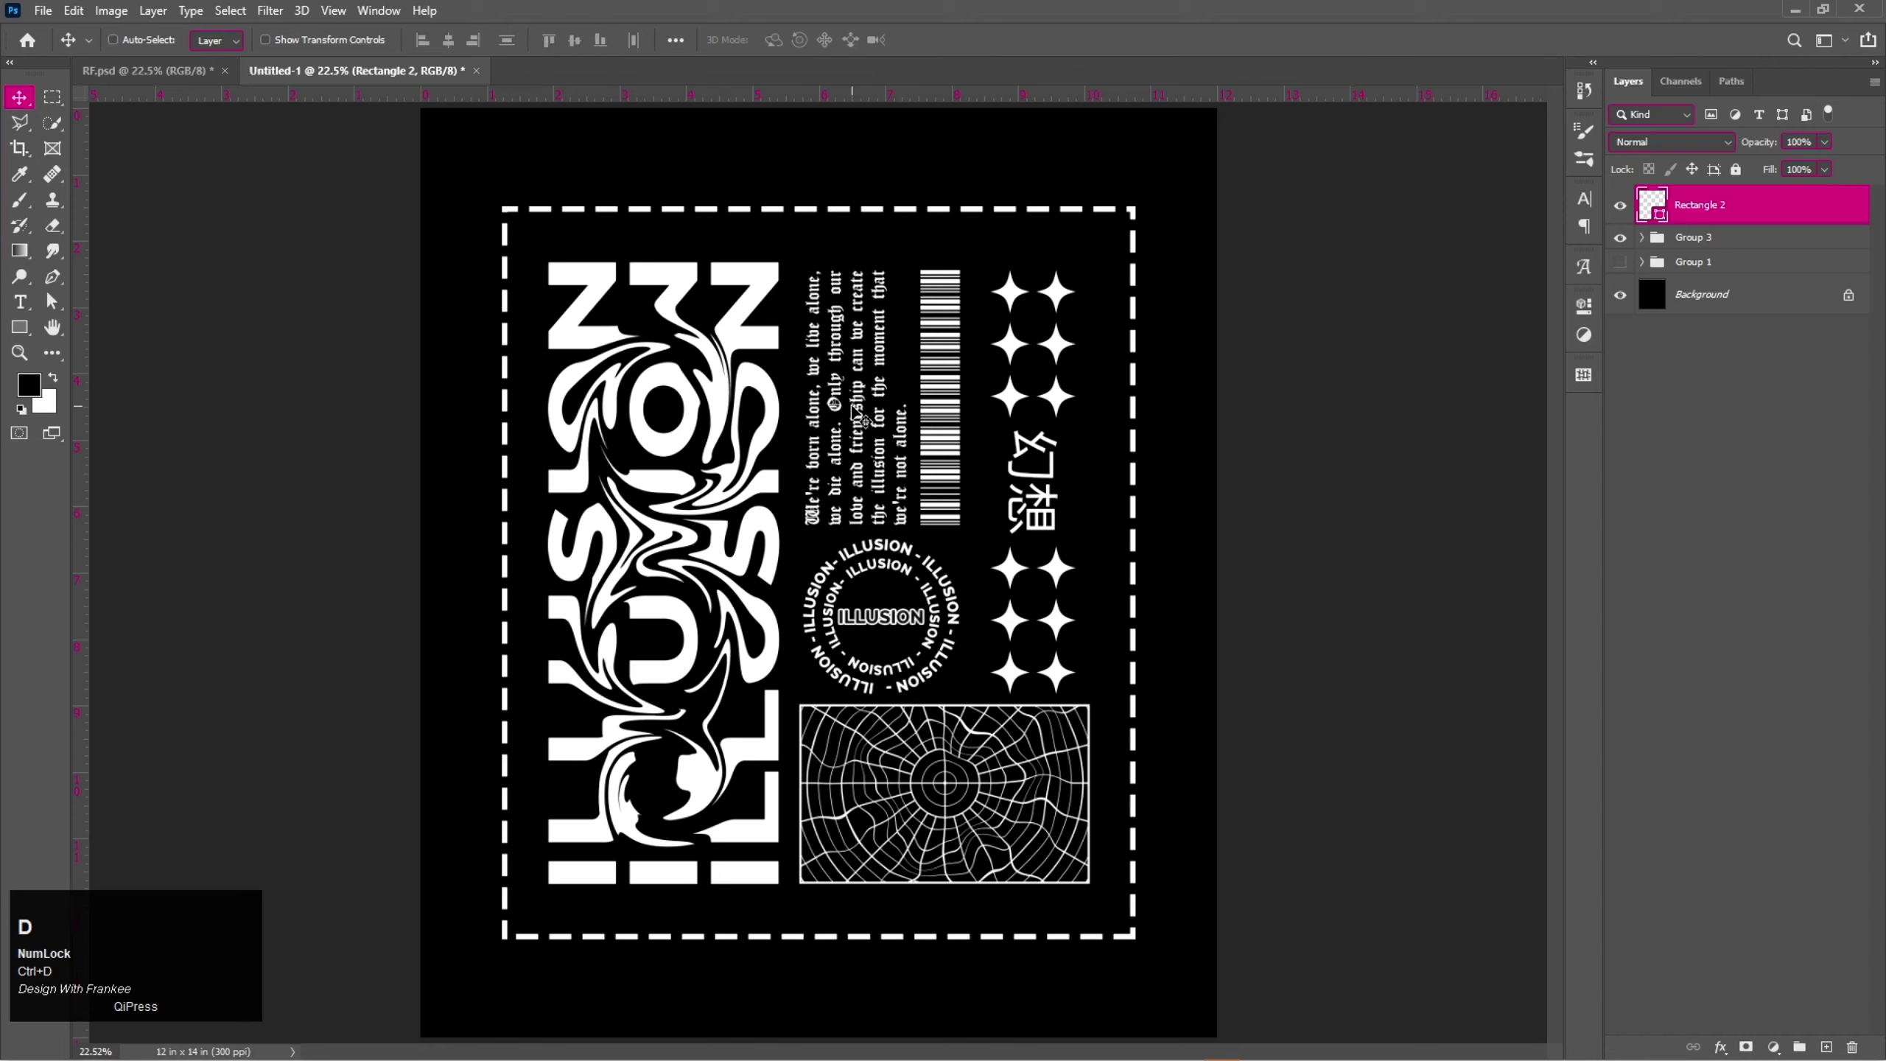
Rasterize the dashed frame layer so it can be trimmed.
right_click(1721, 213)
left_click(1675, 496)
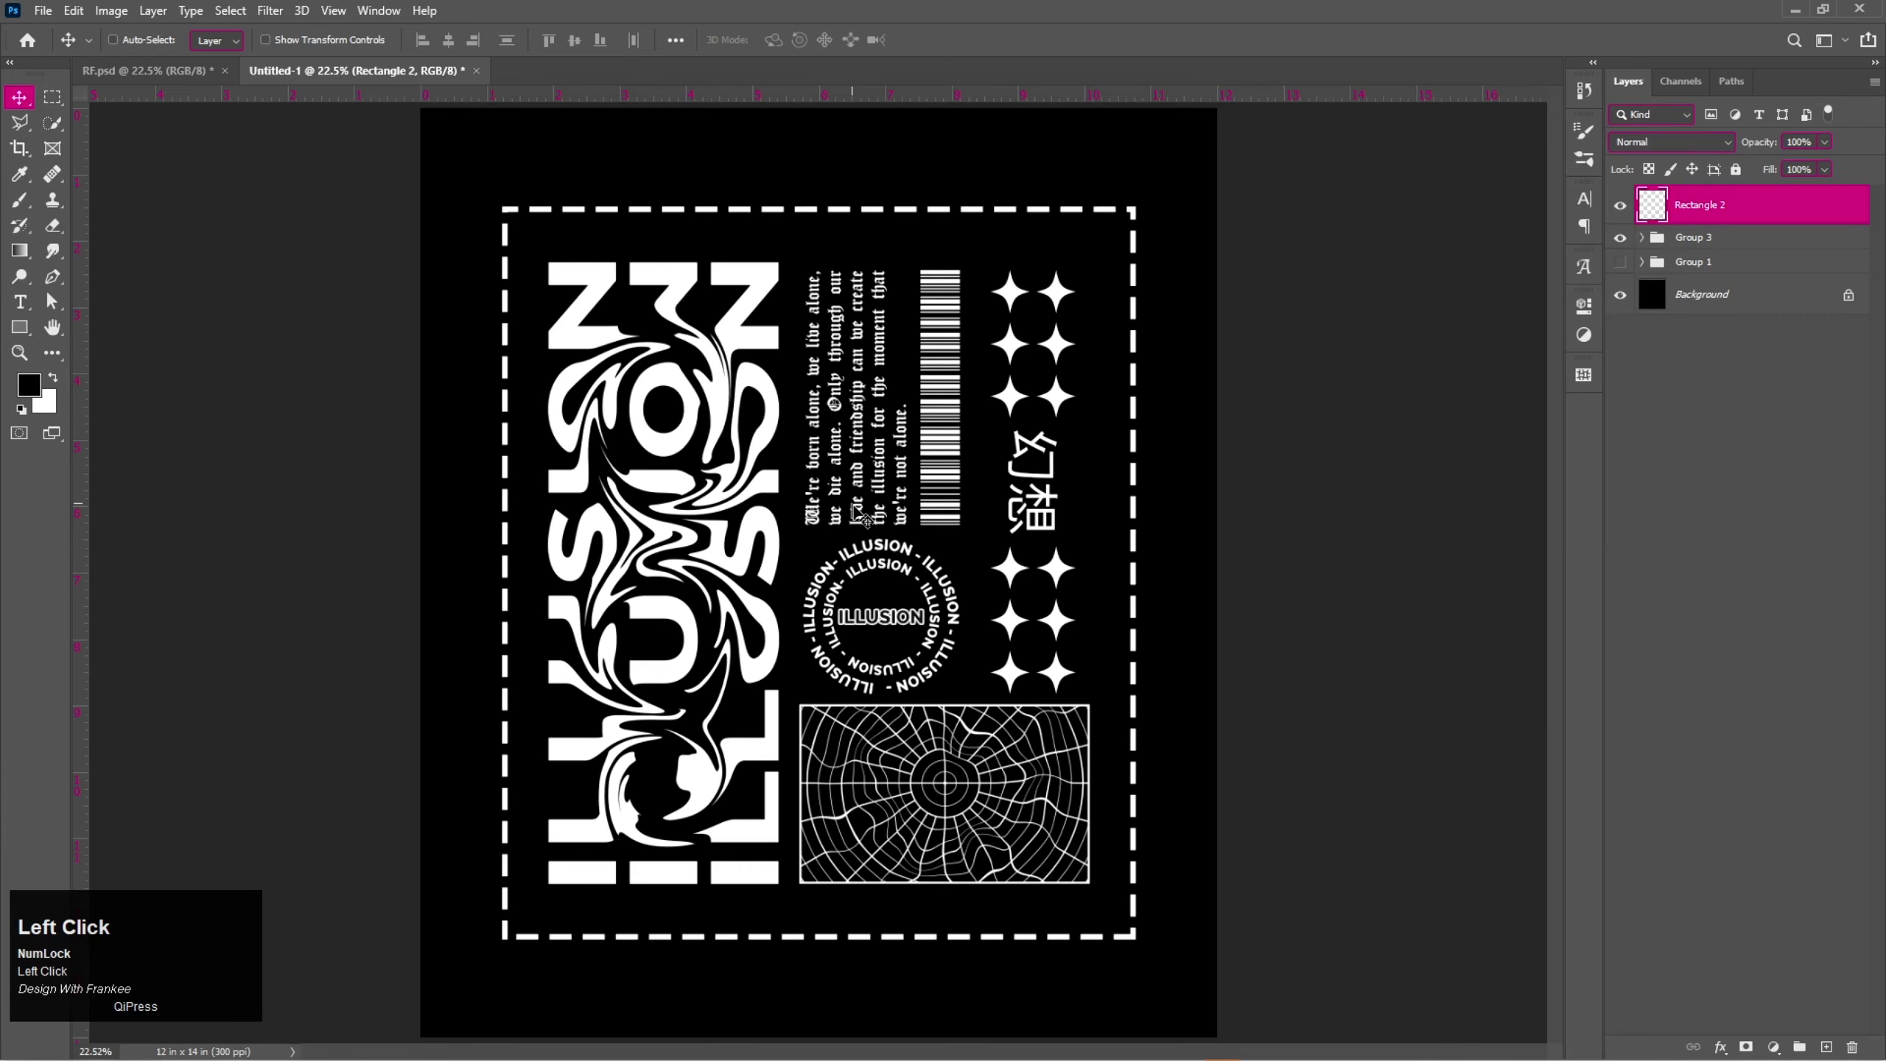
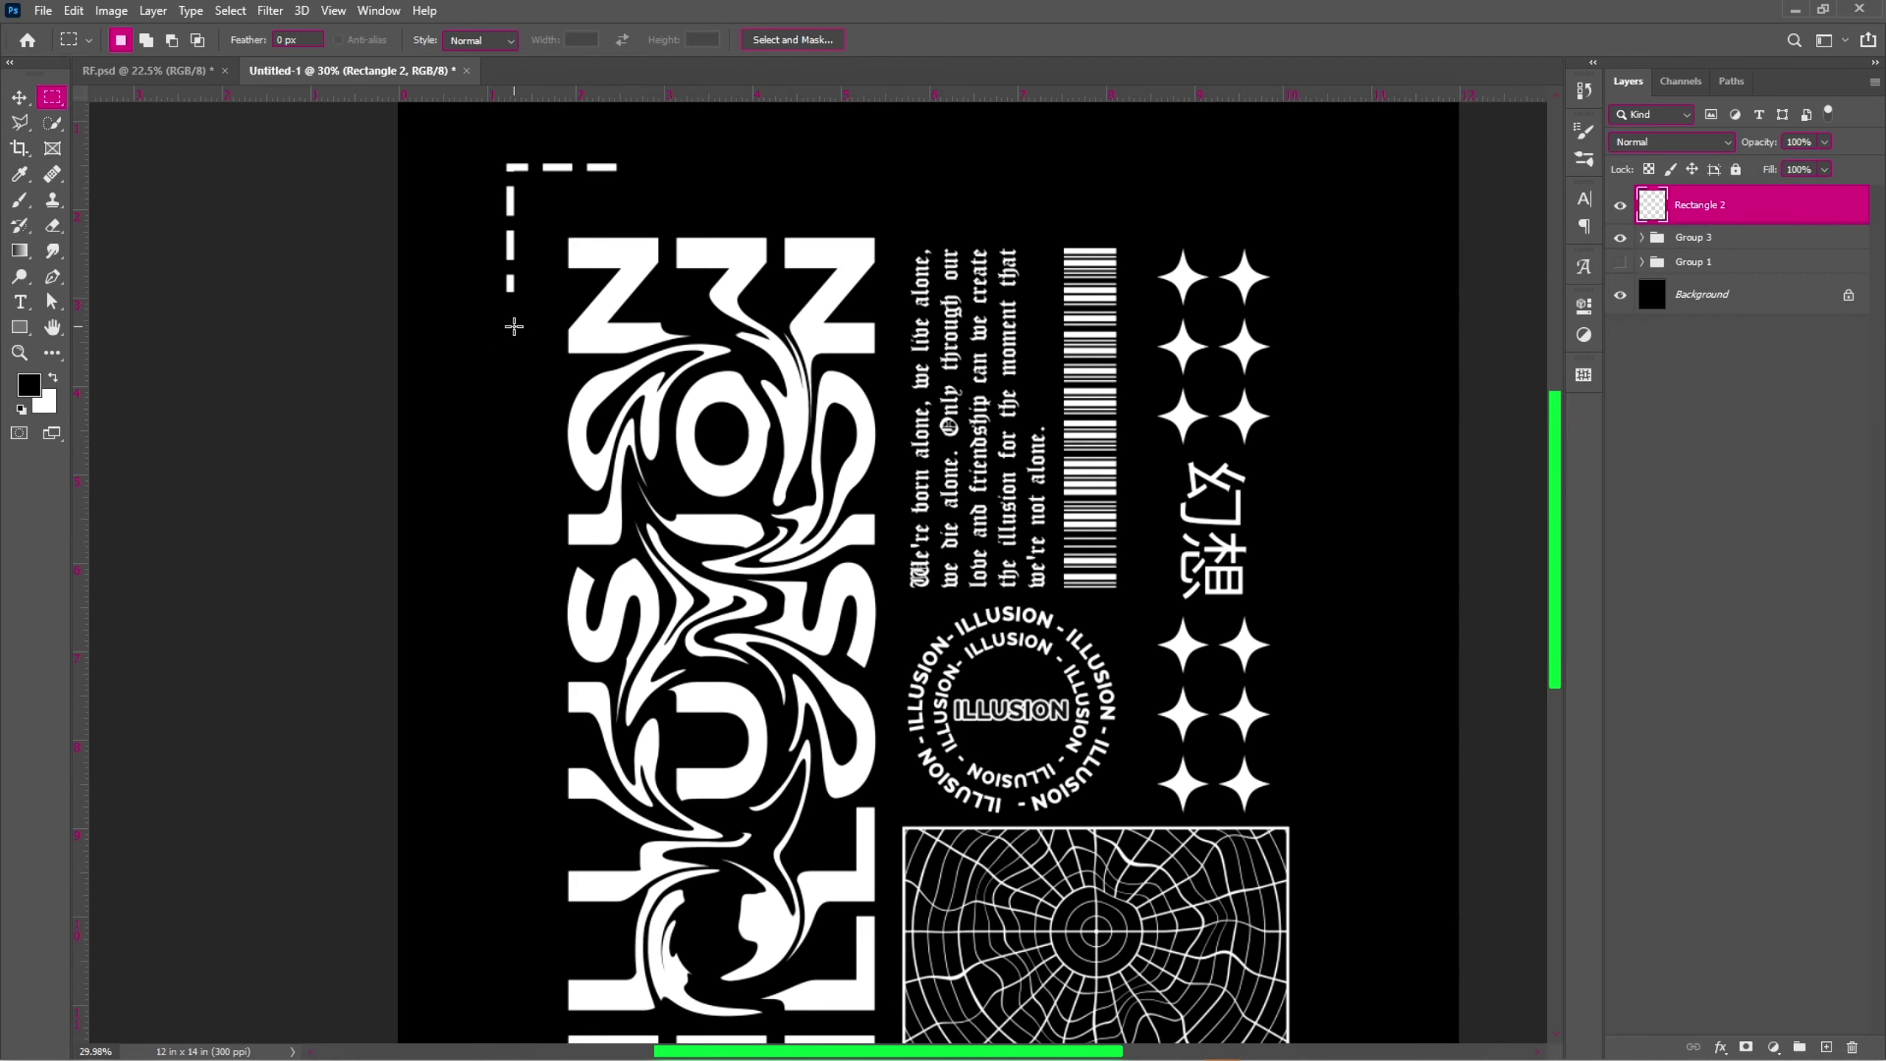
Zoom out to the whole poster and add a new empty layer for the corner square.
key("ctrl+d")
key("ctrl+0")
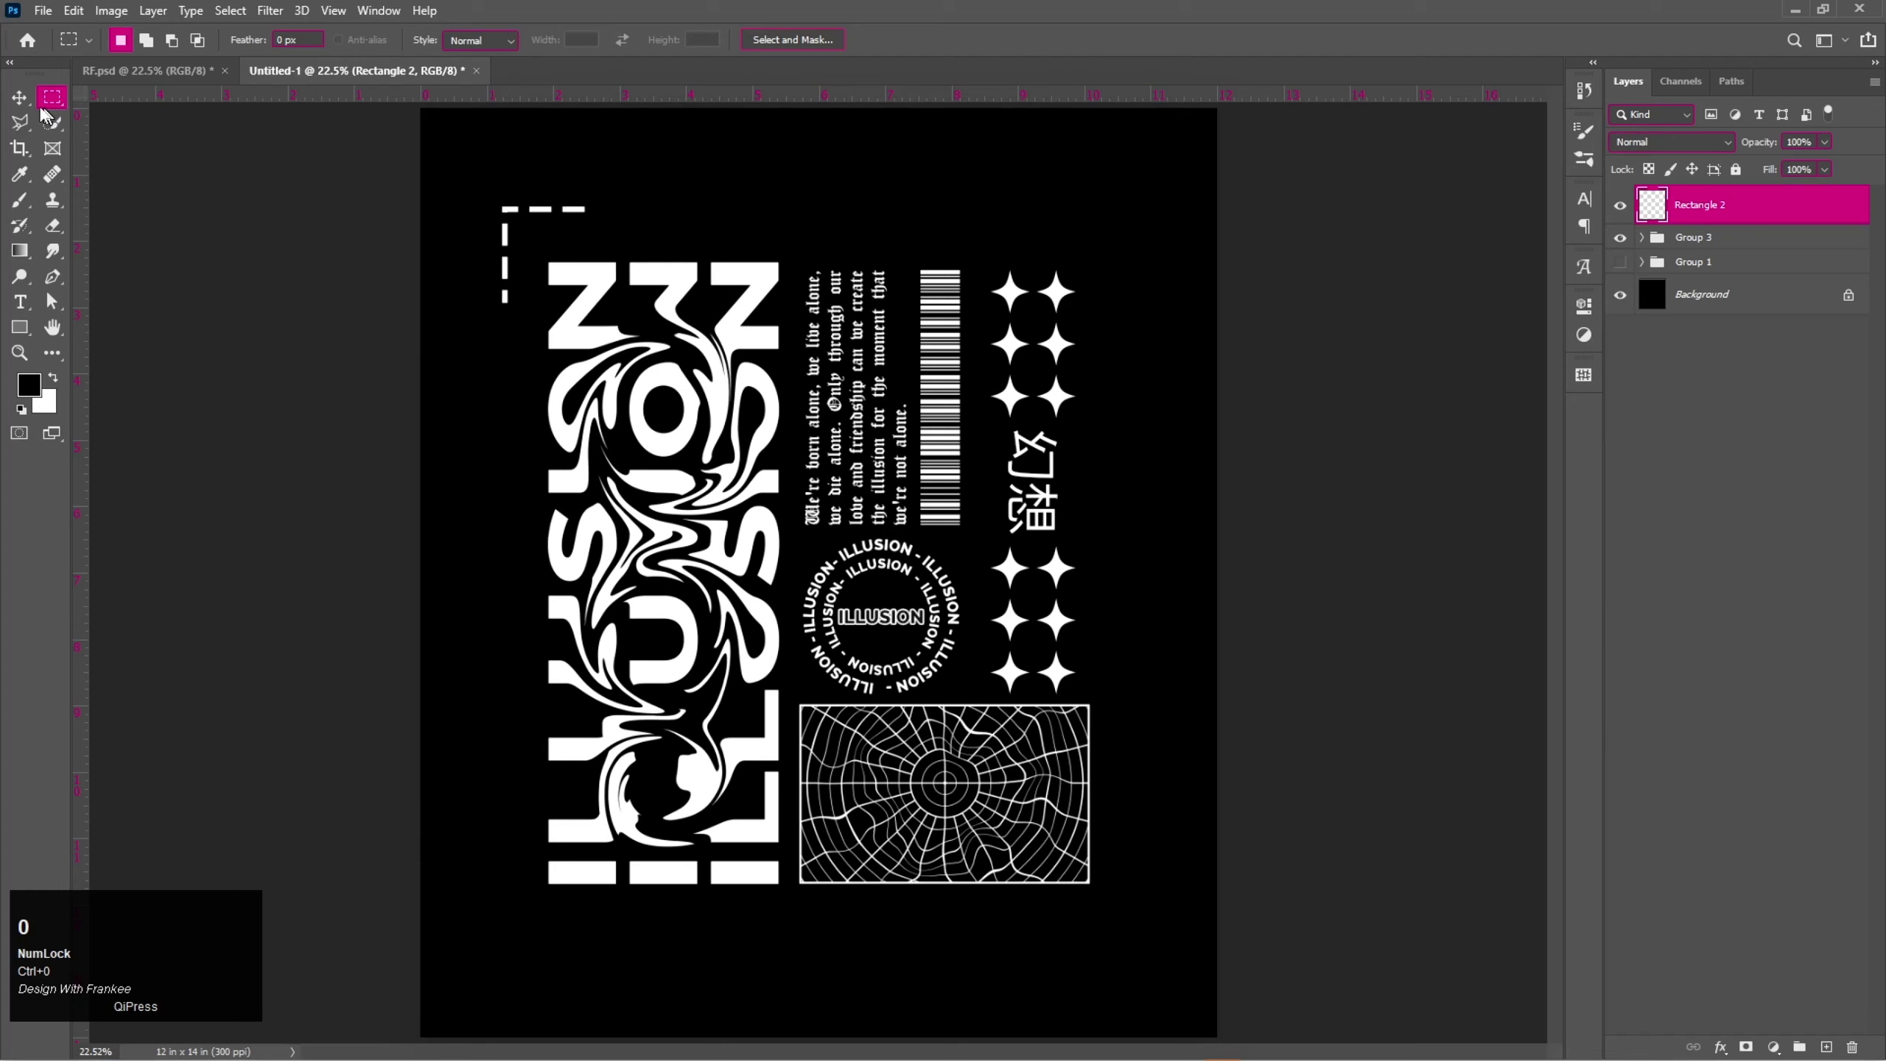
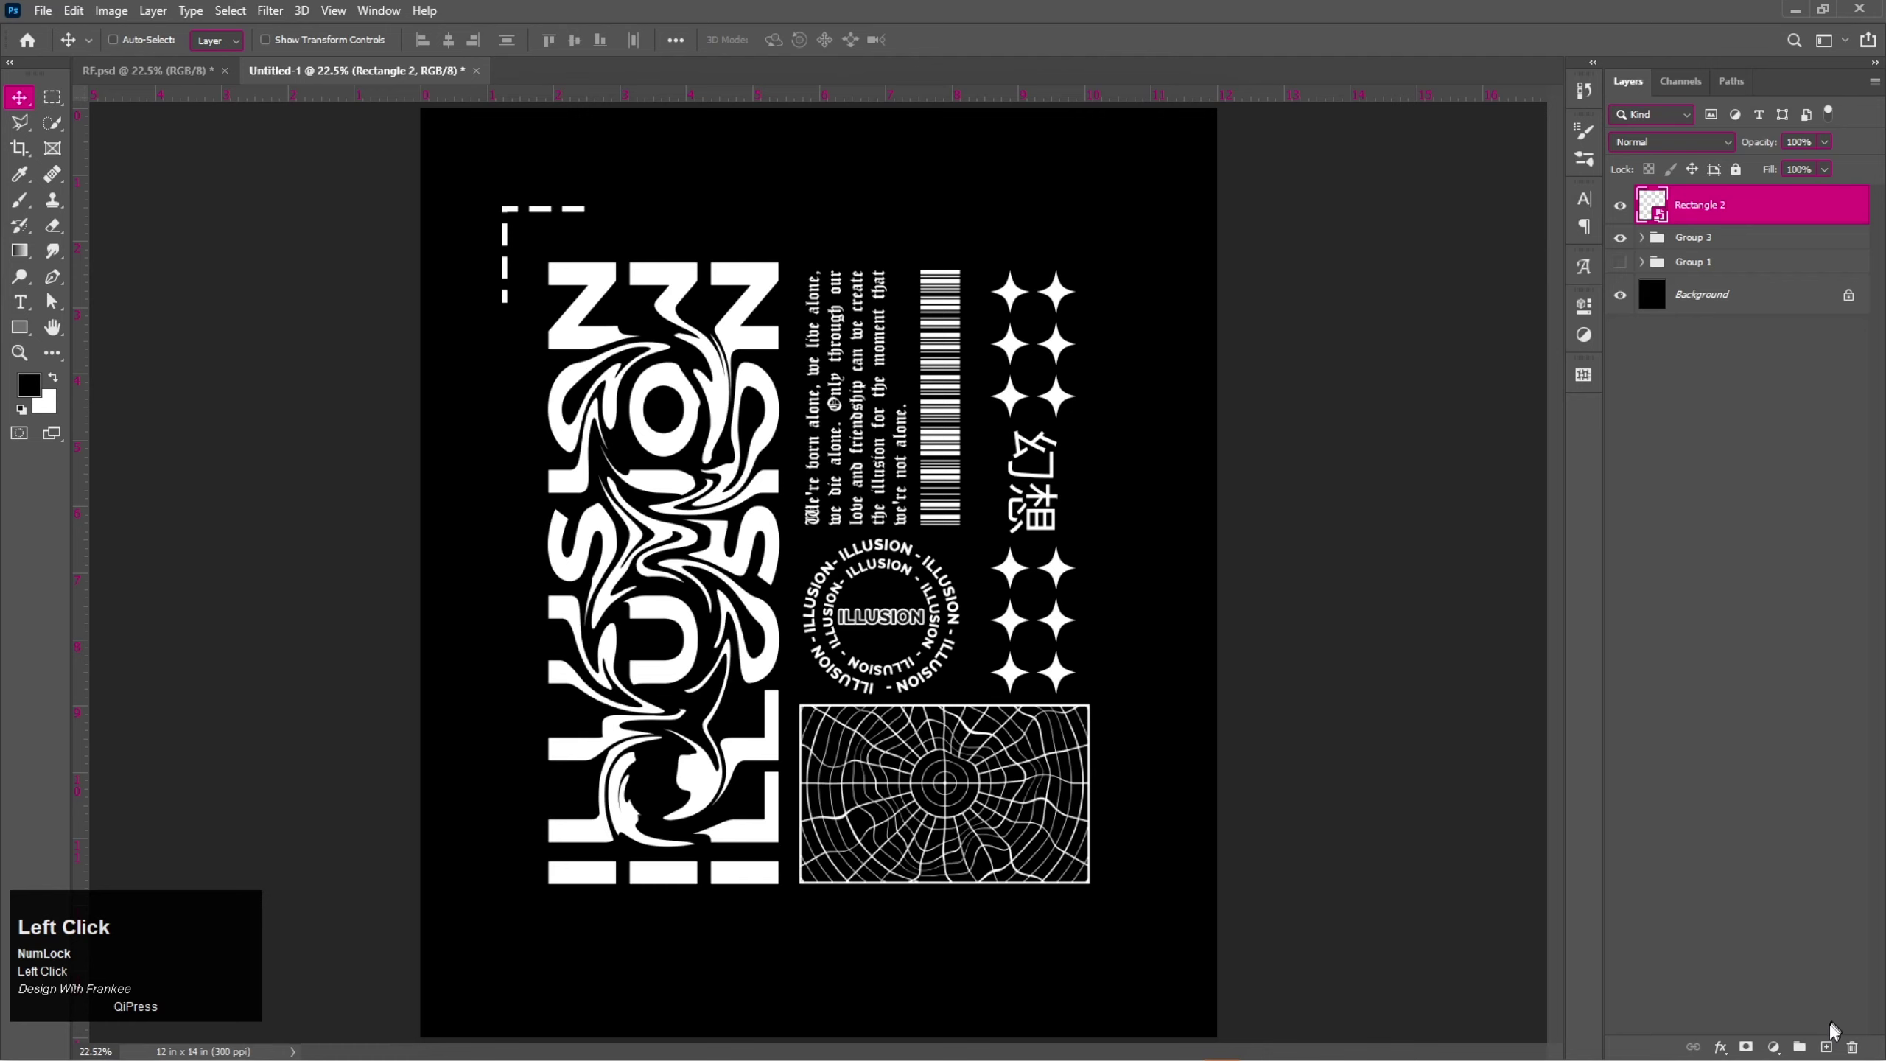
right_click(34, 333)
left_click(88, 332)
scroll("up", 3)
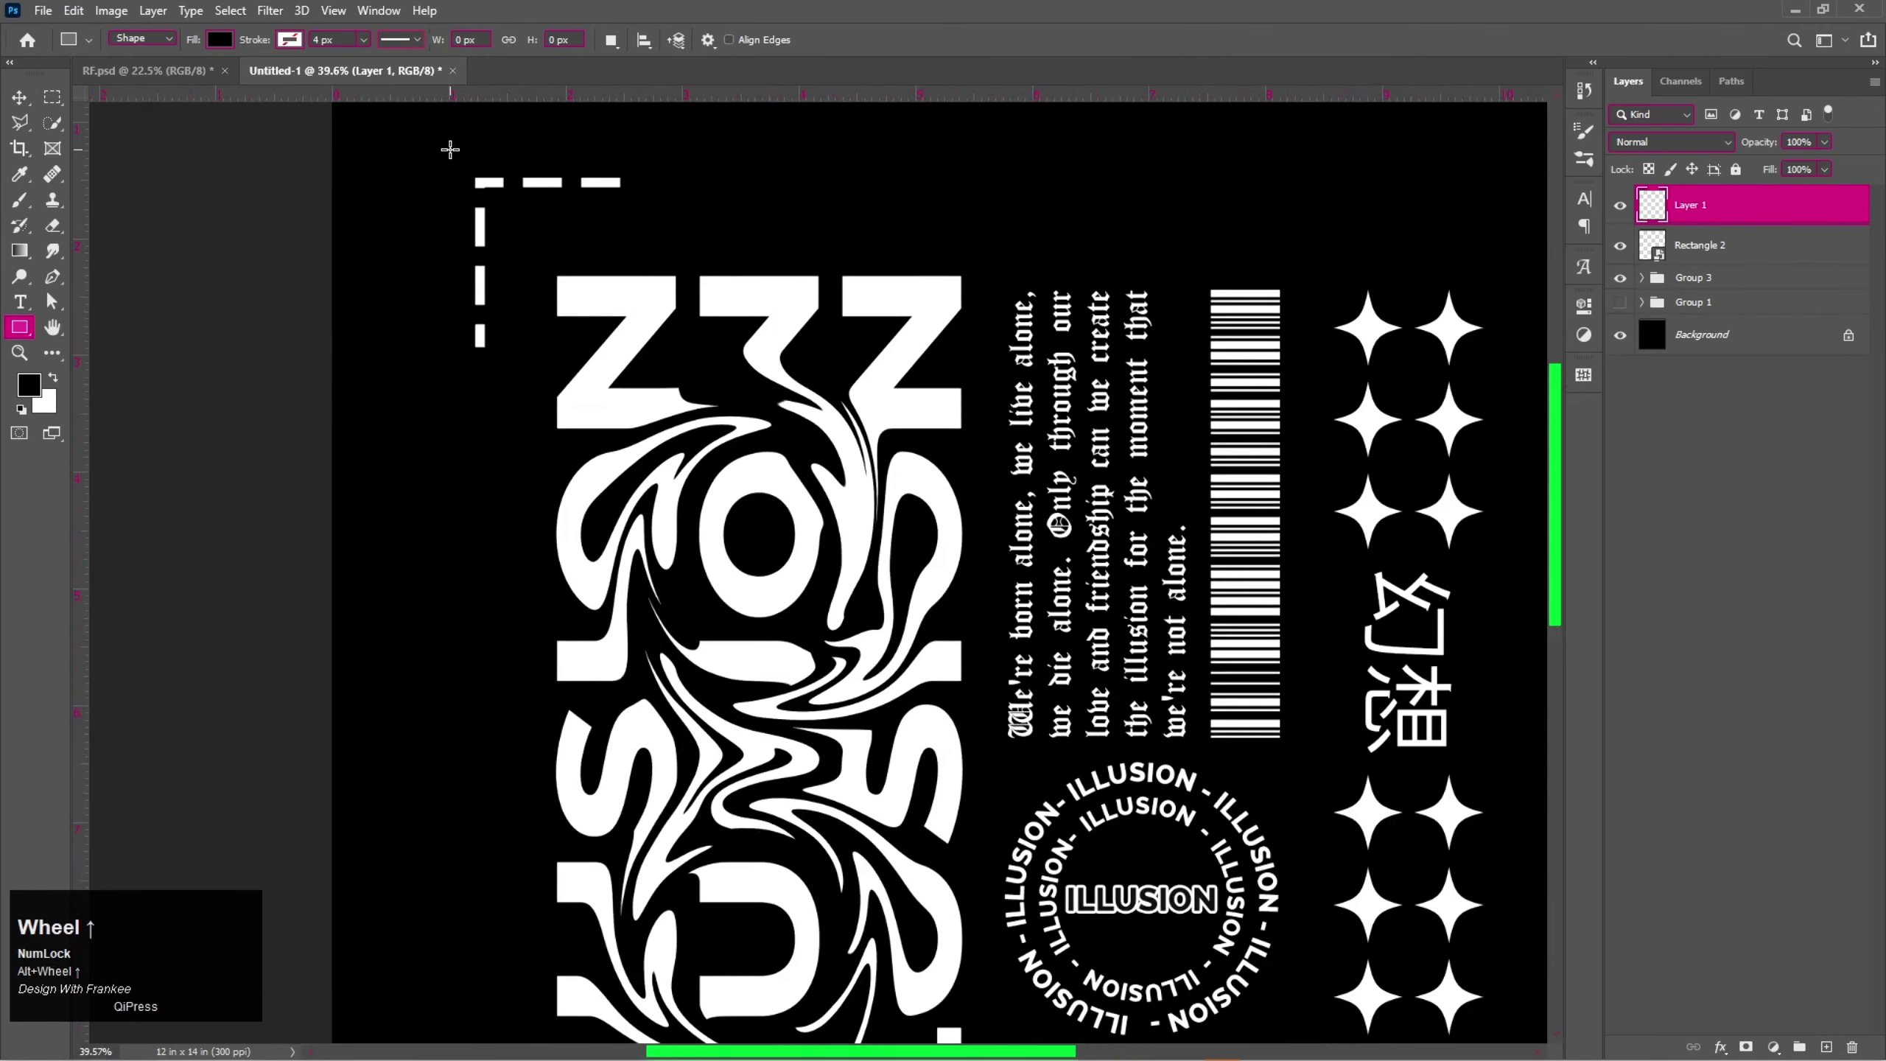
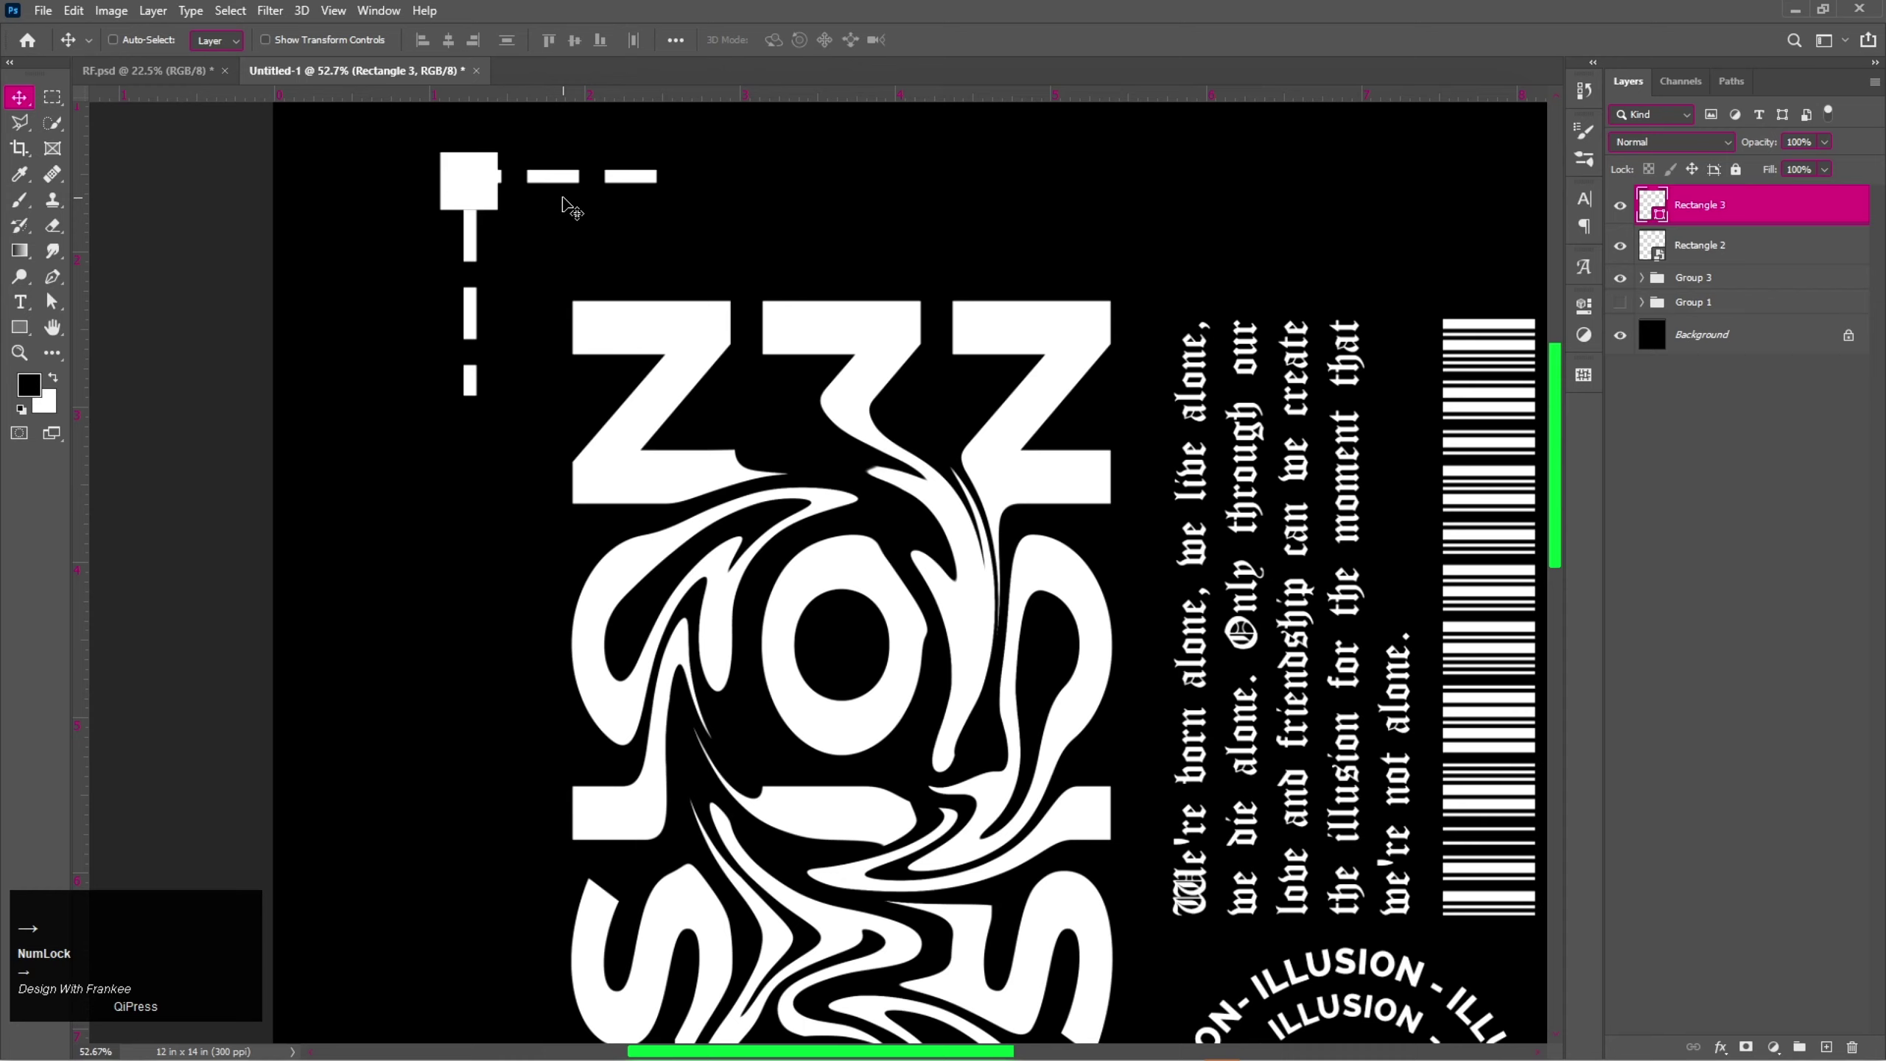
Group the small white square with the dashed bracket as Group 4.
key("Right")
key("ctrl+0")
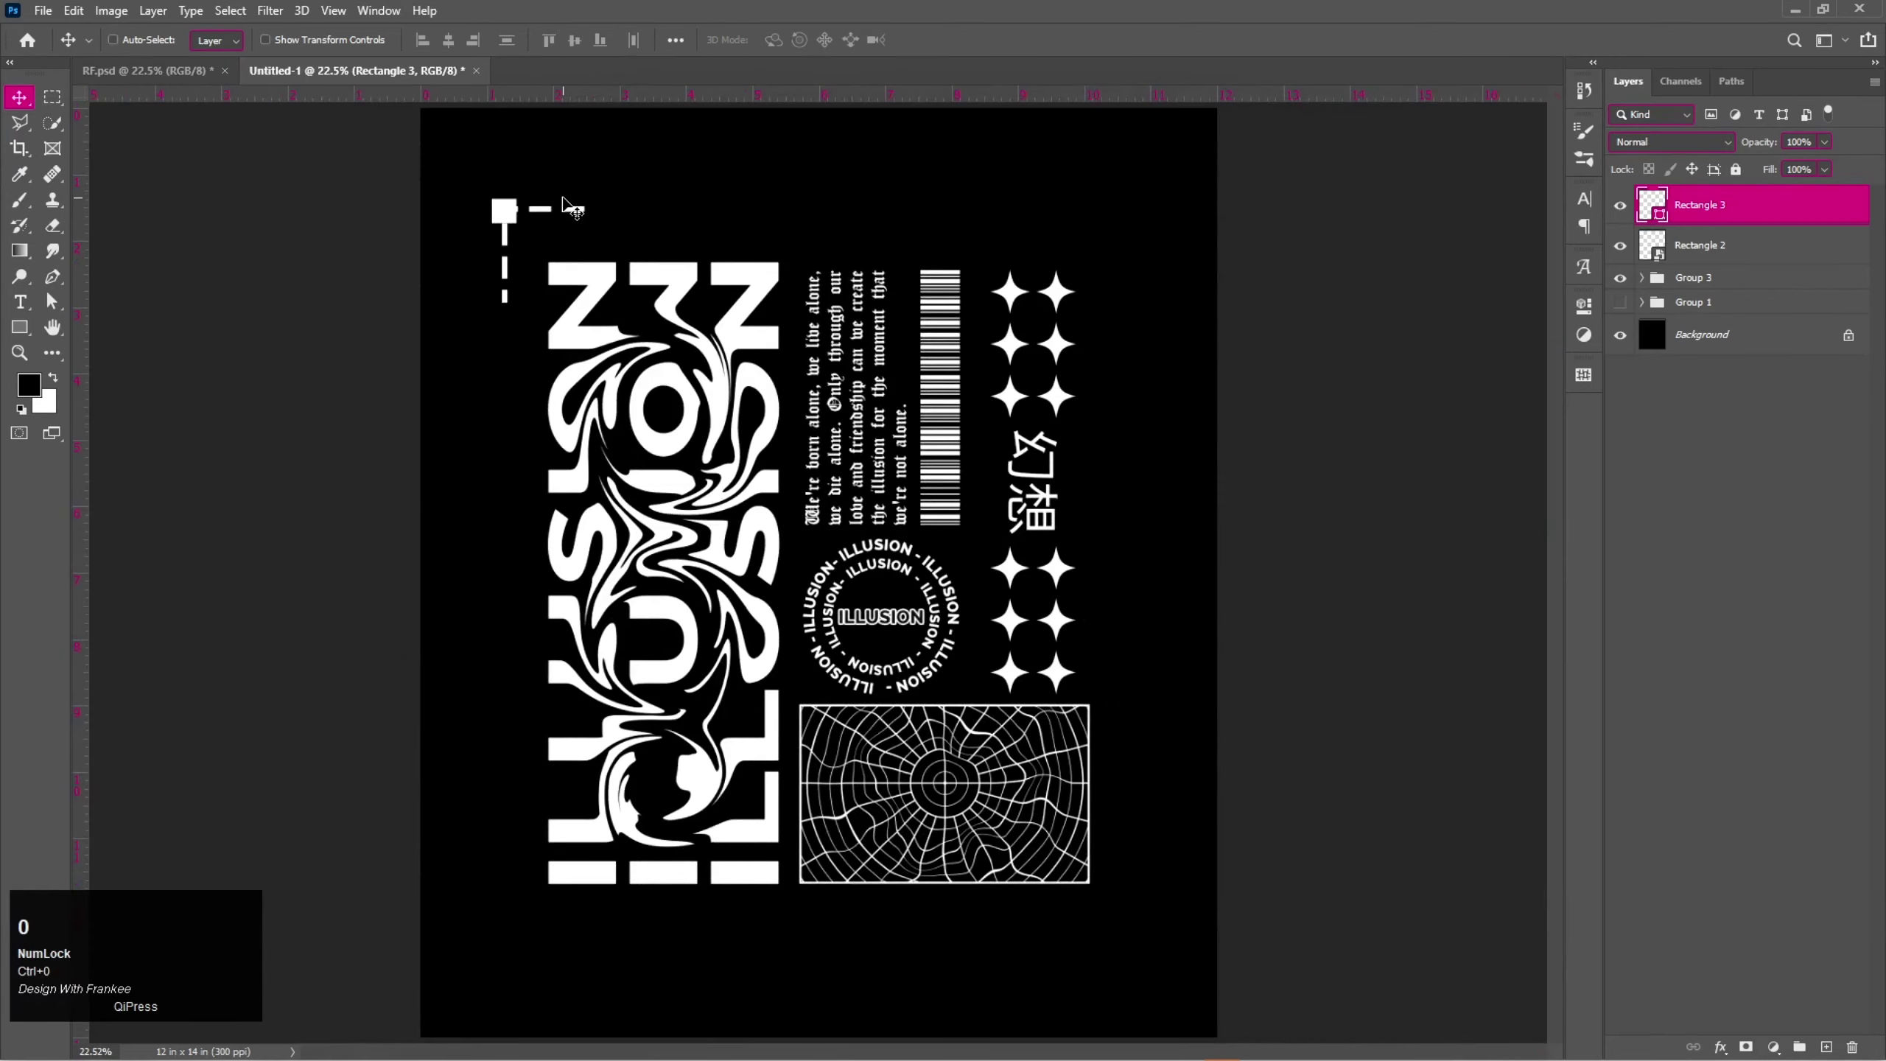
left_click(1818, 260)
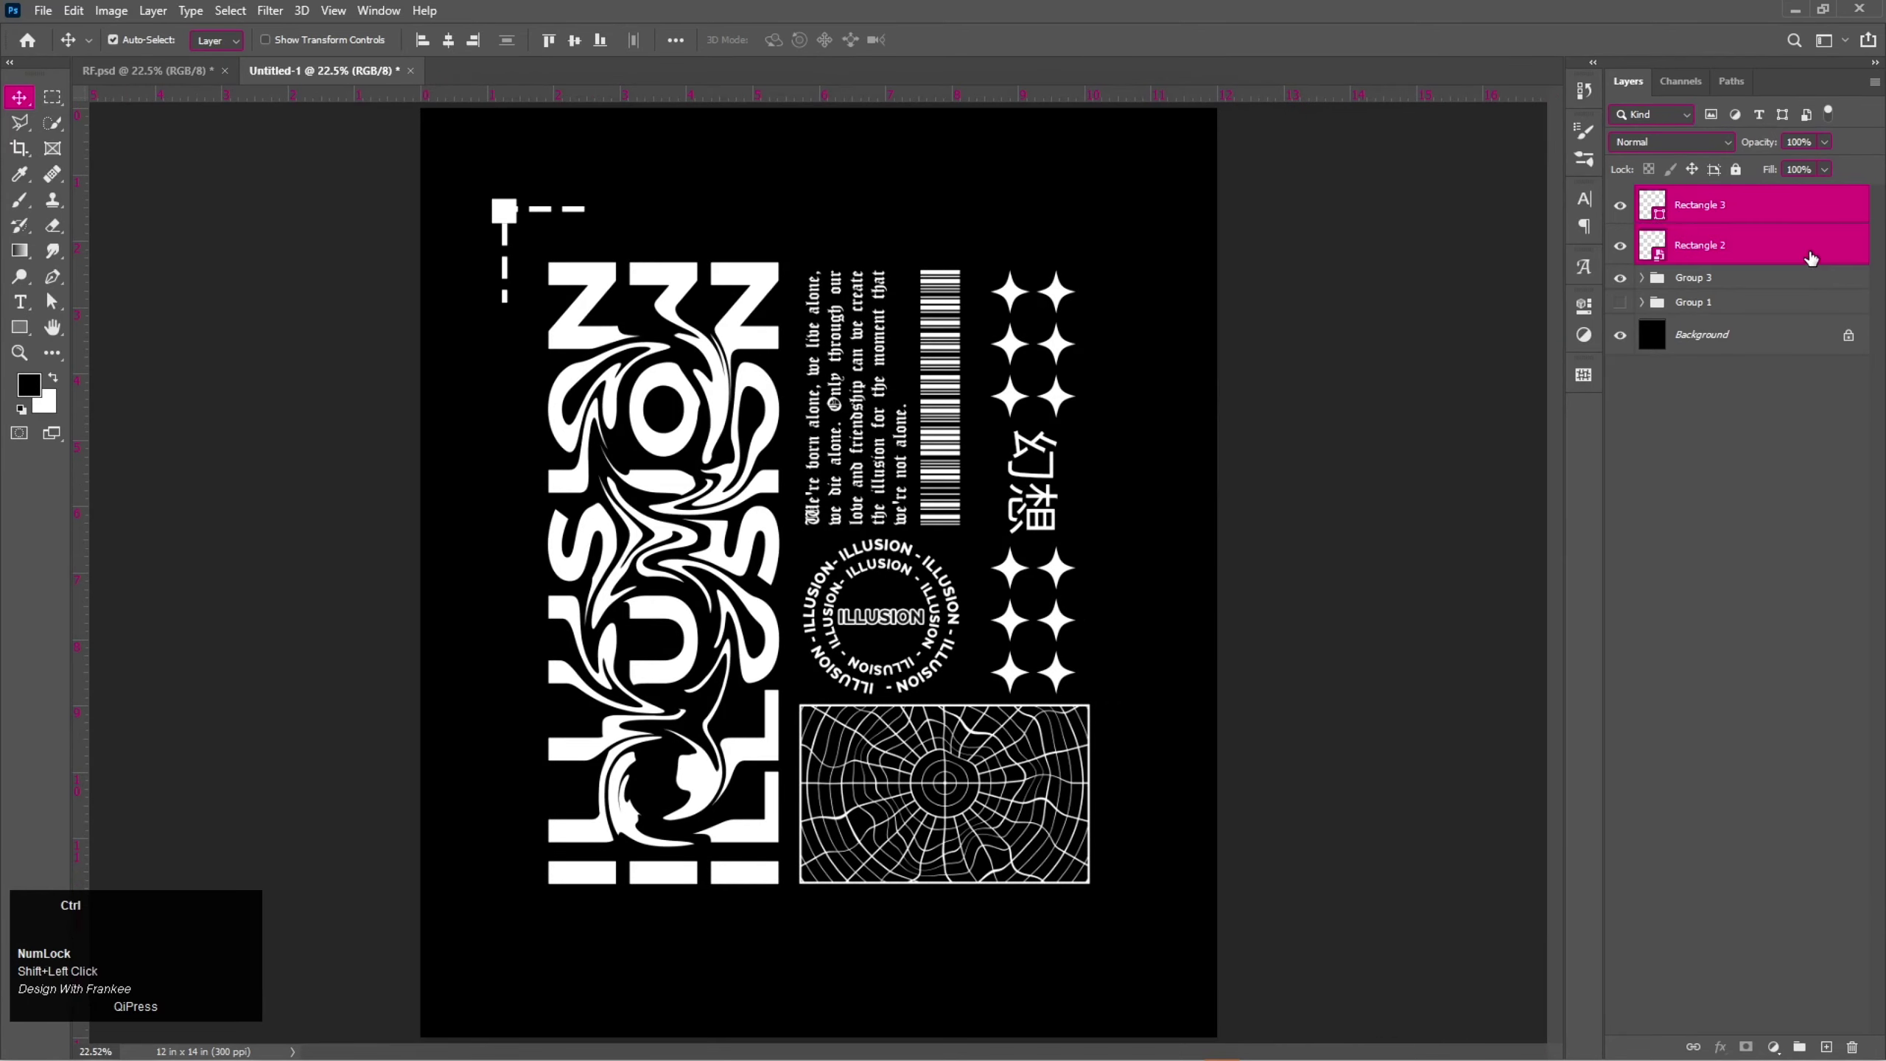
key("ctrl+g")
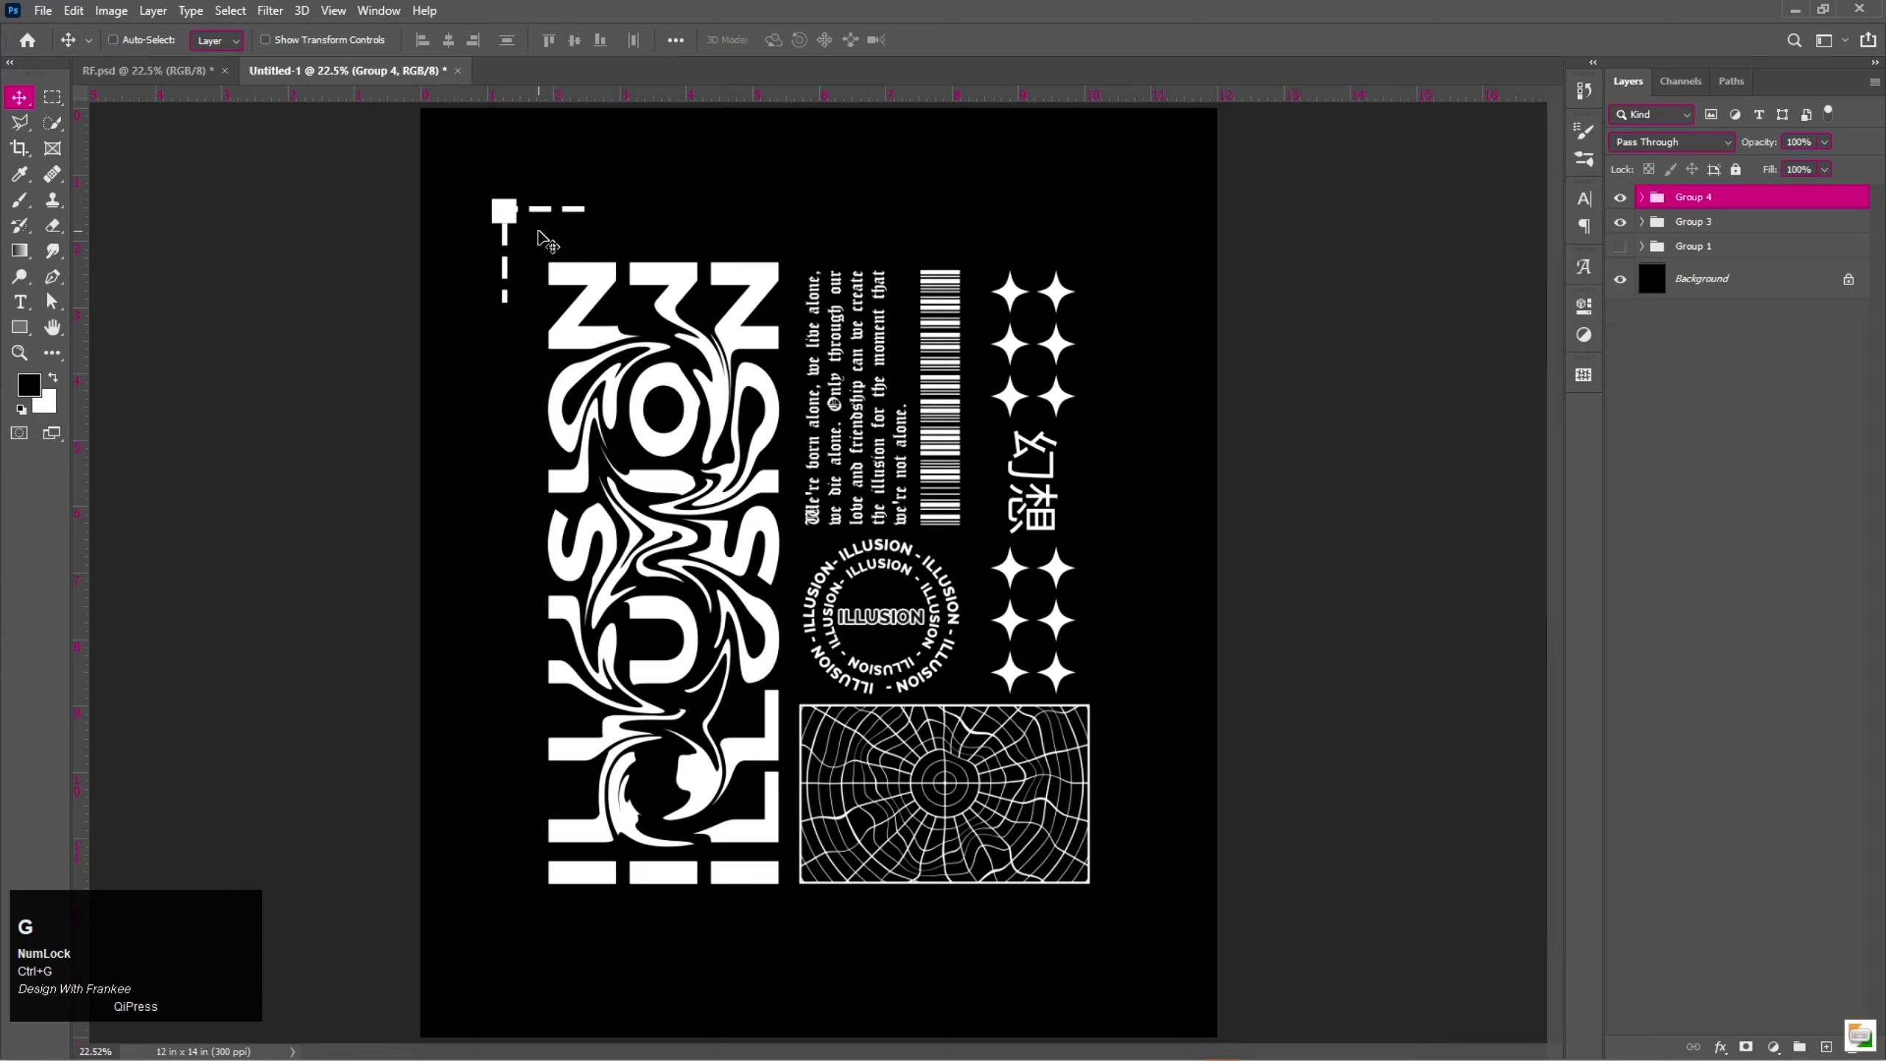
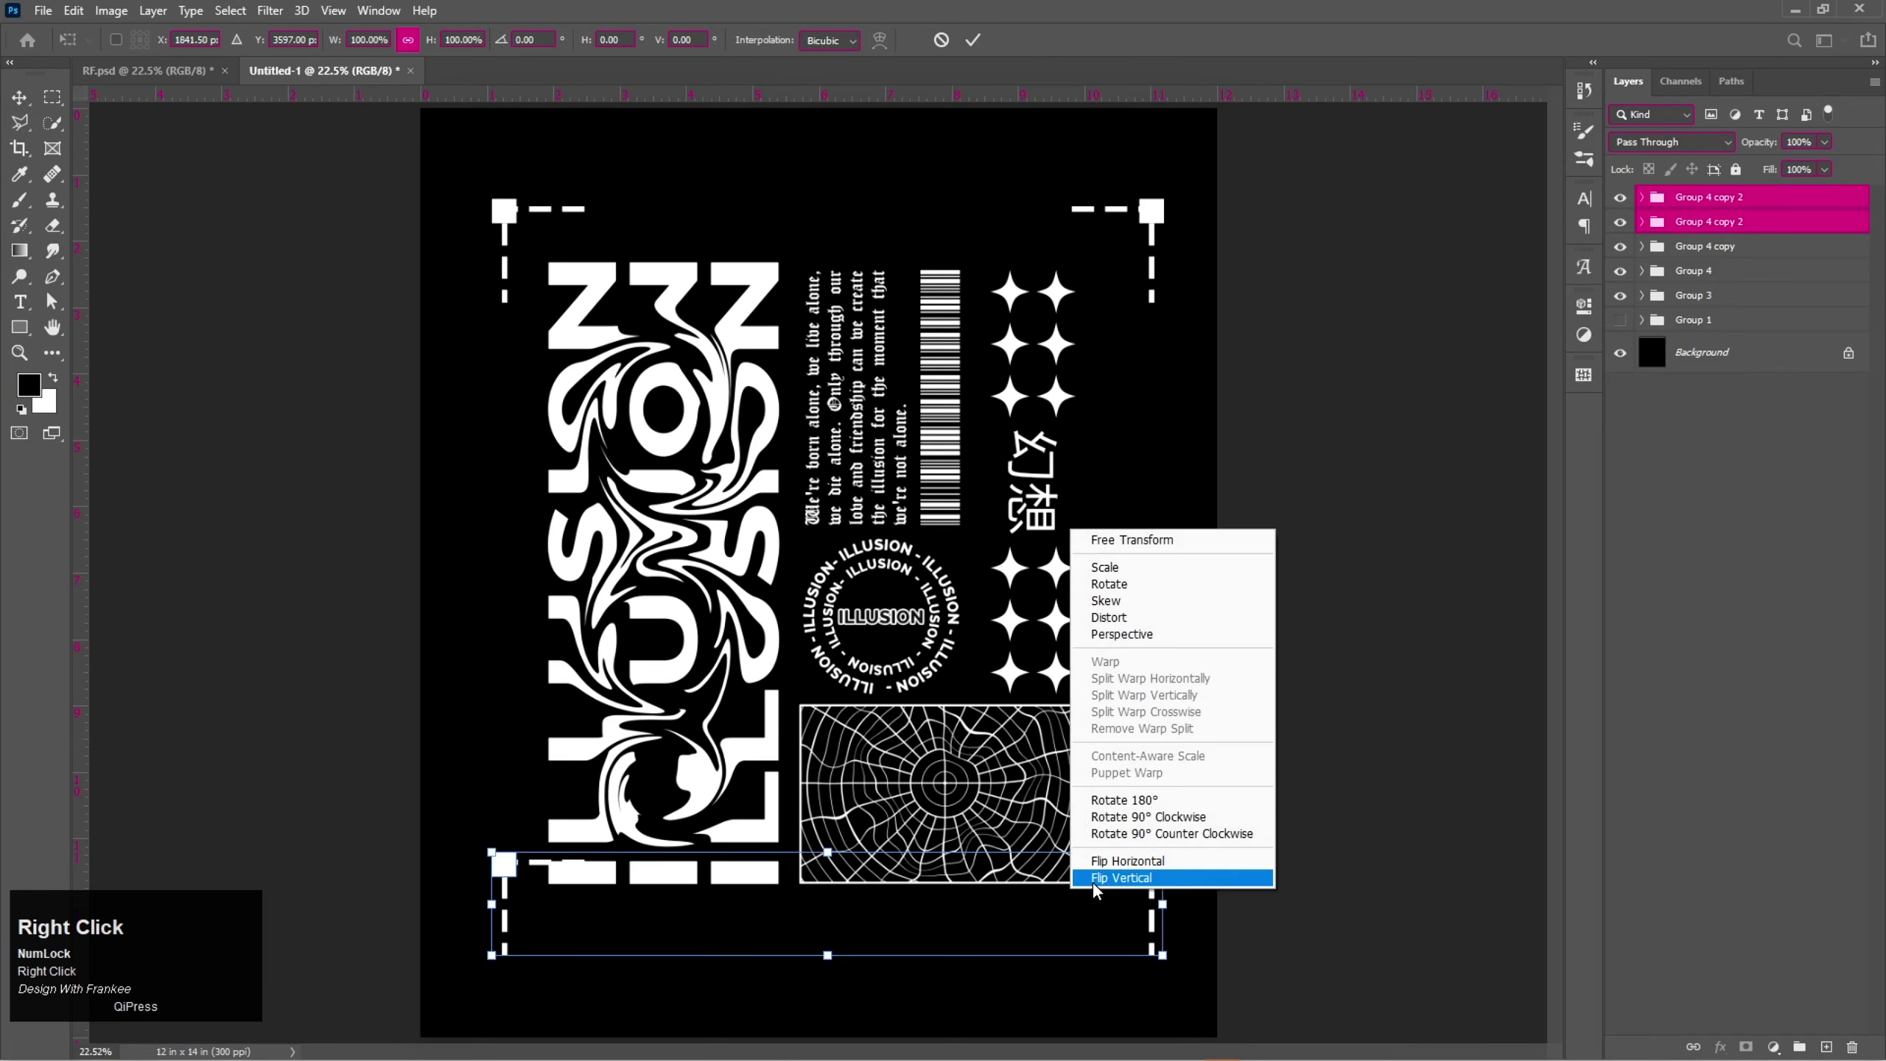
Confirm the flipped bottom brackets and group all four bracket groups for renaming.
double_click(1098, 888)
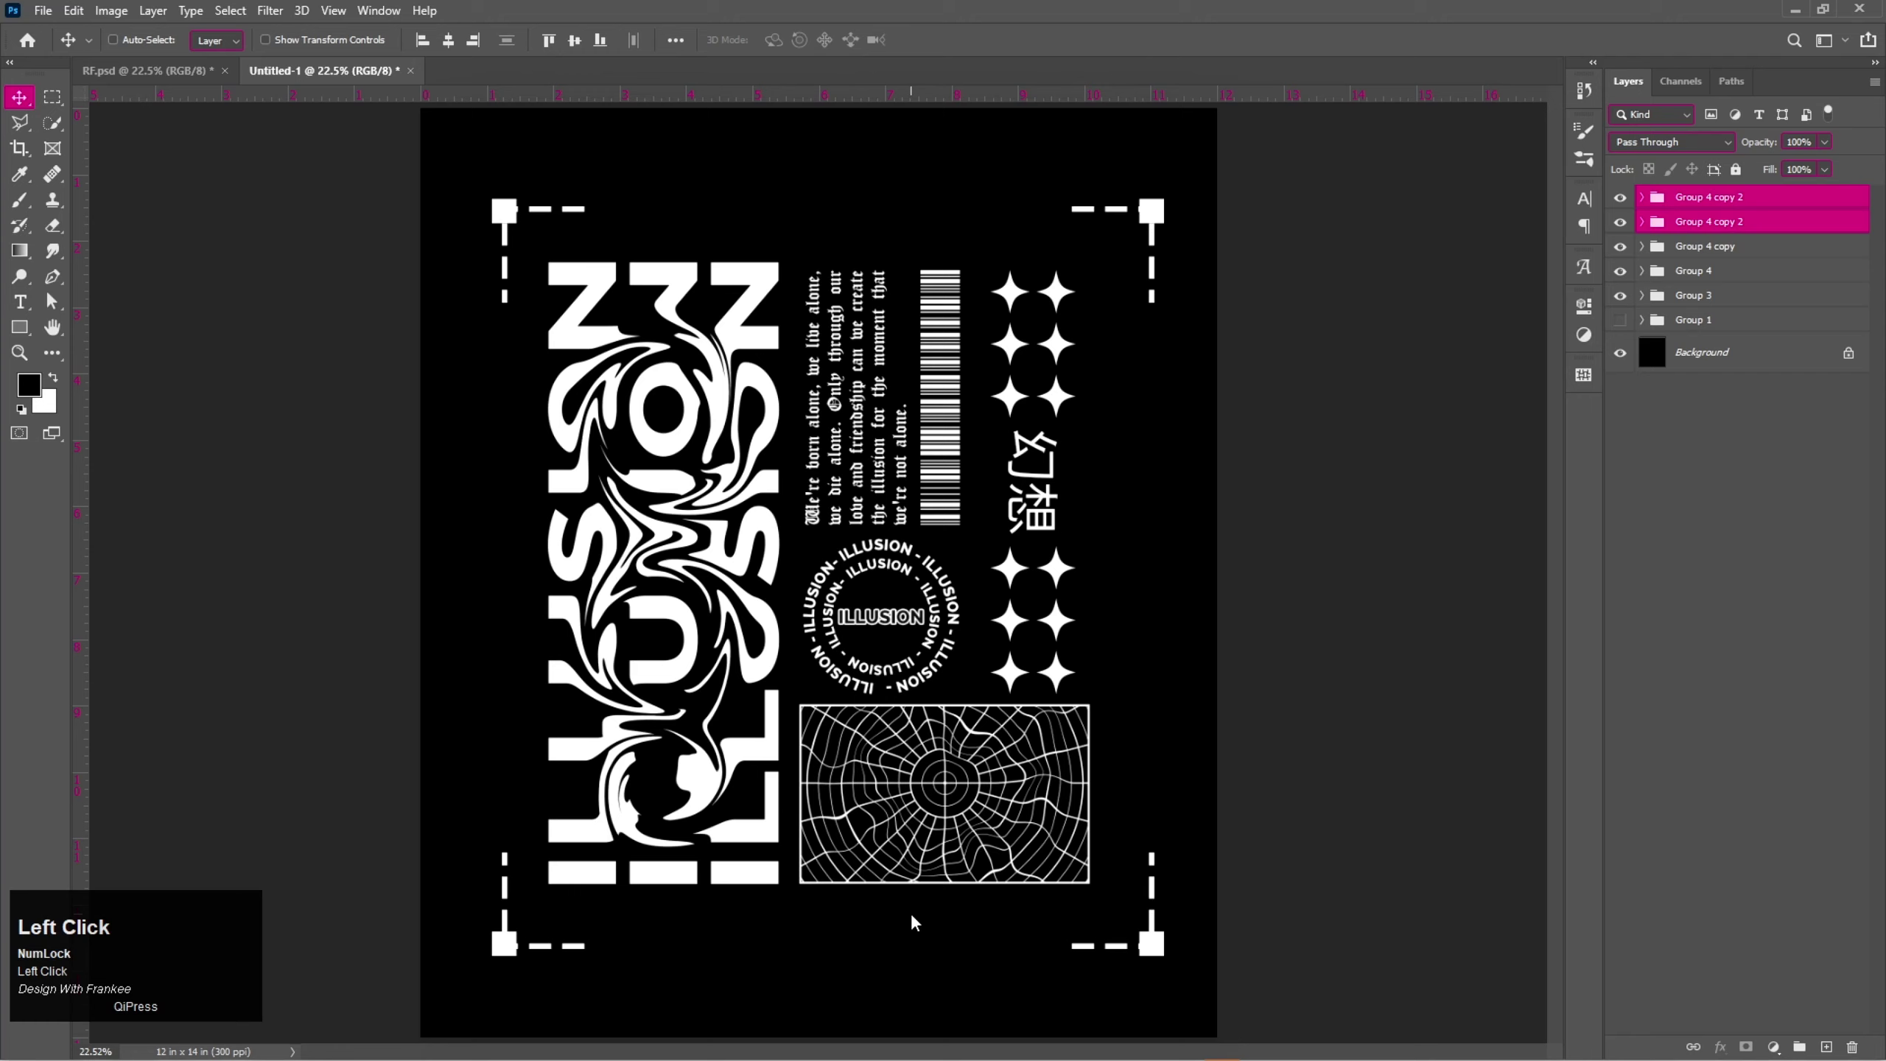
left_click(1736, 280)
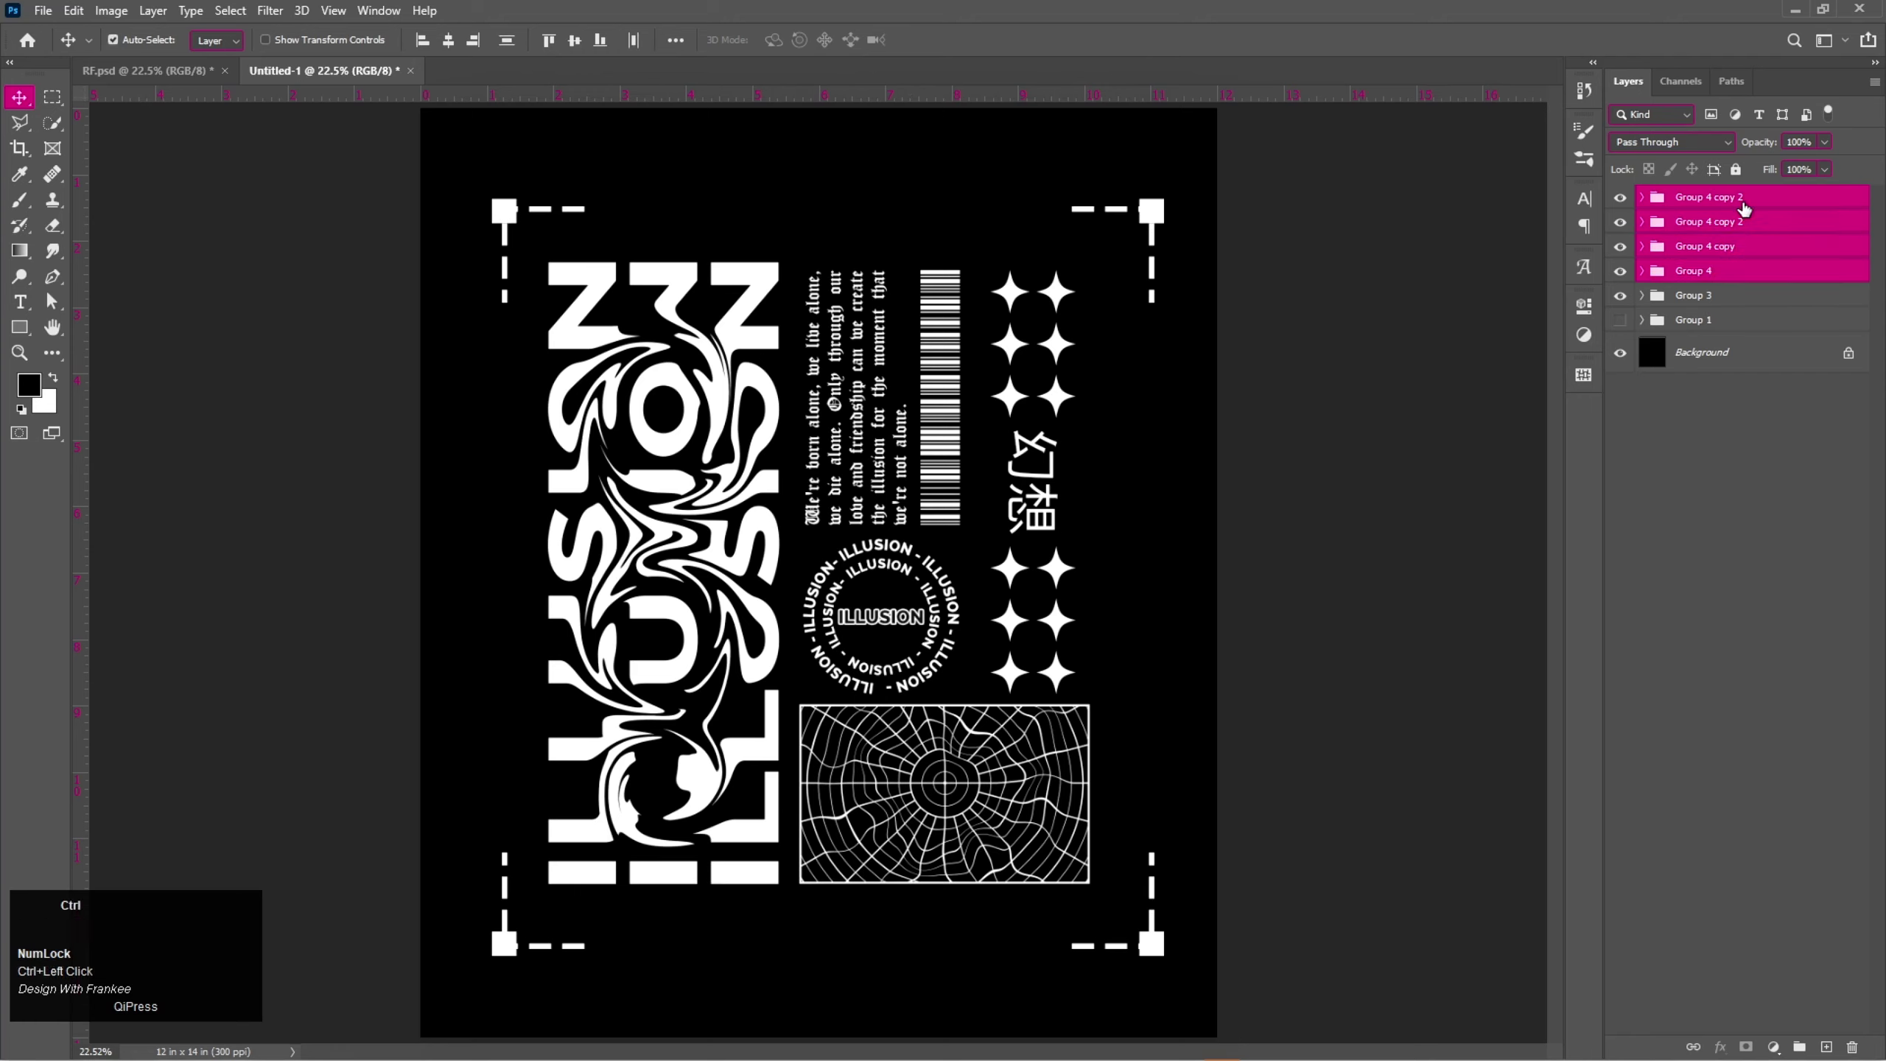
key("ctrl+g")
left_click(1709, 206)
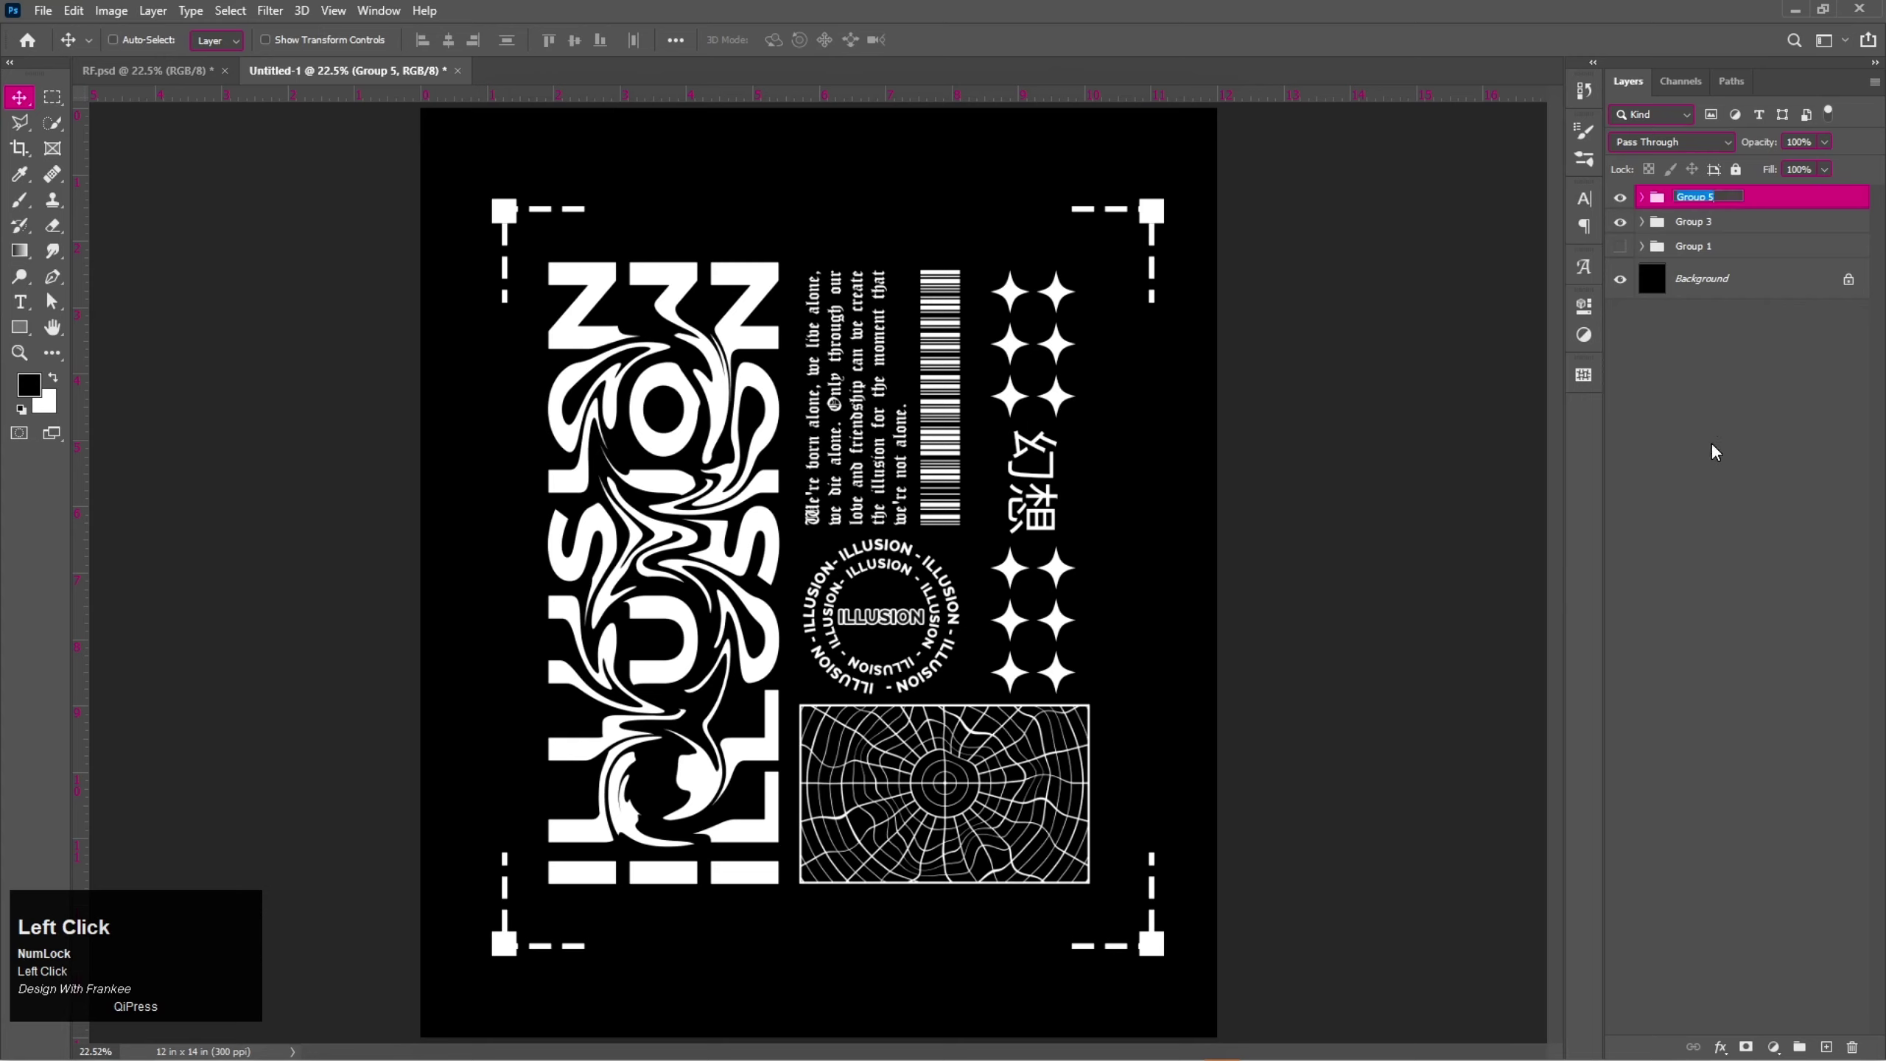
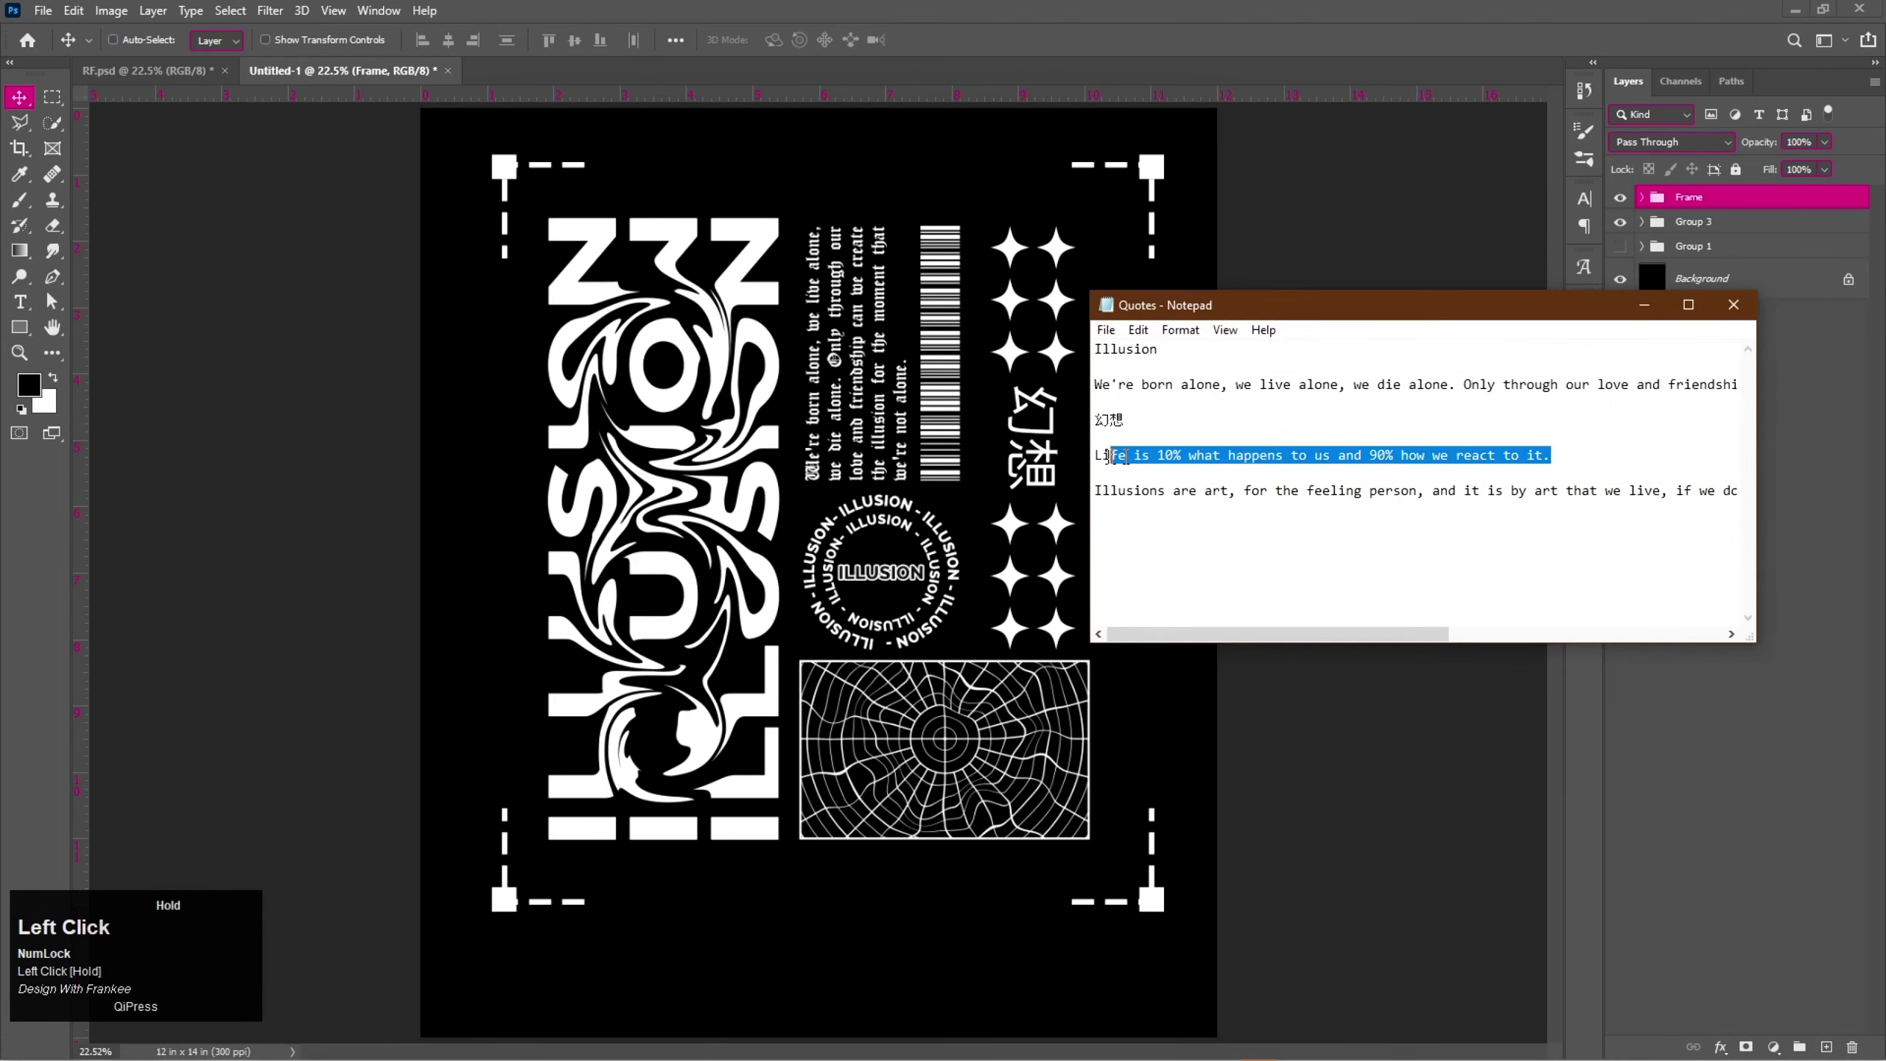
Copy the Life is 10% quote and commit it as a new type layer on the poster.
key("ctrl+c")
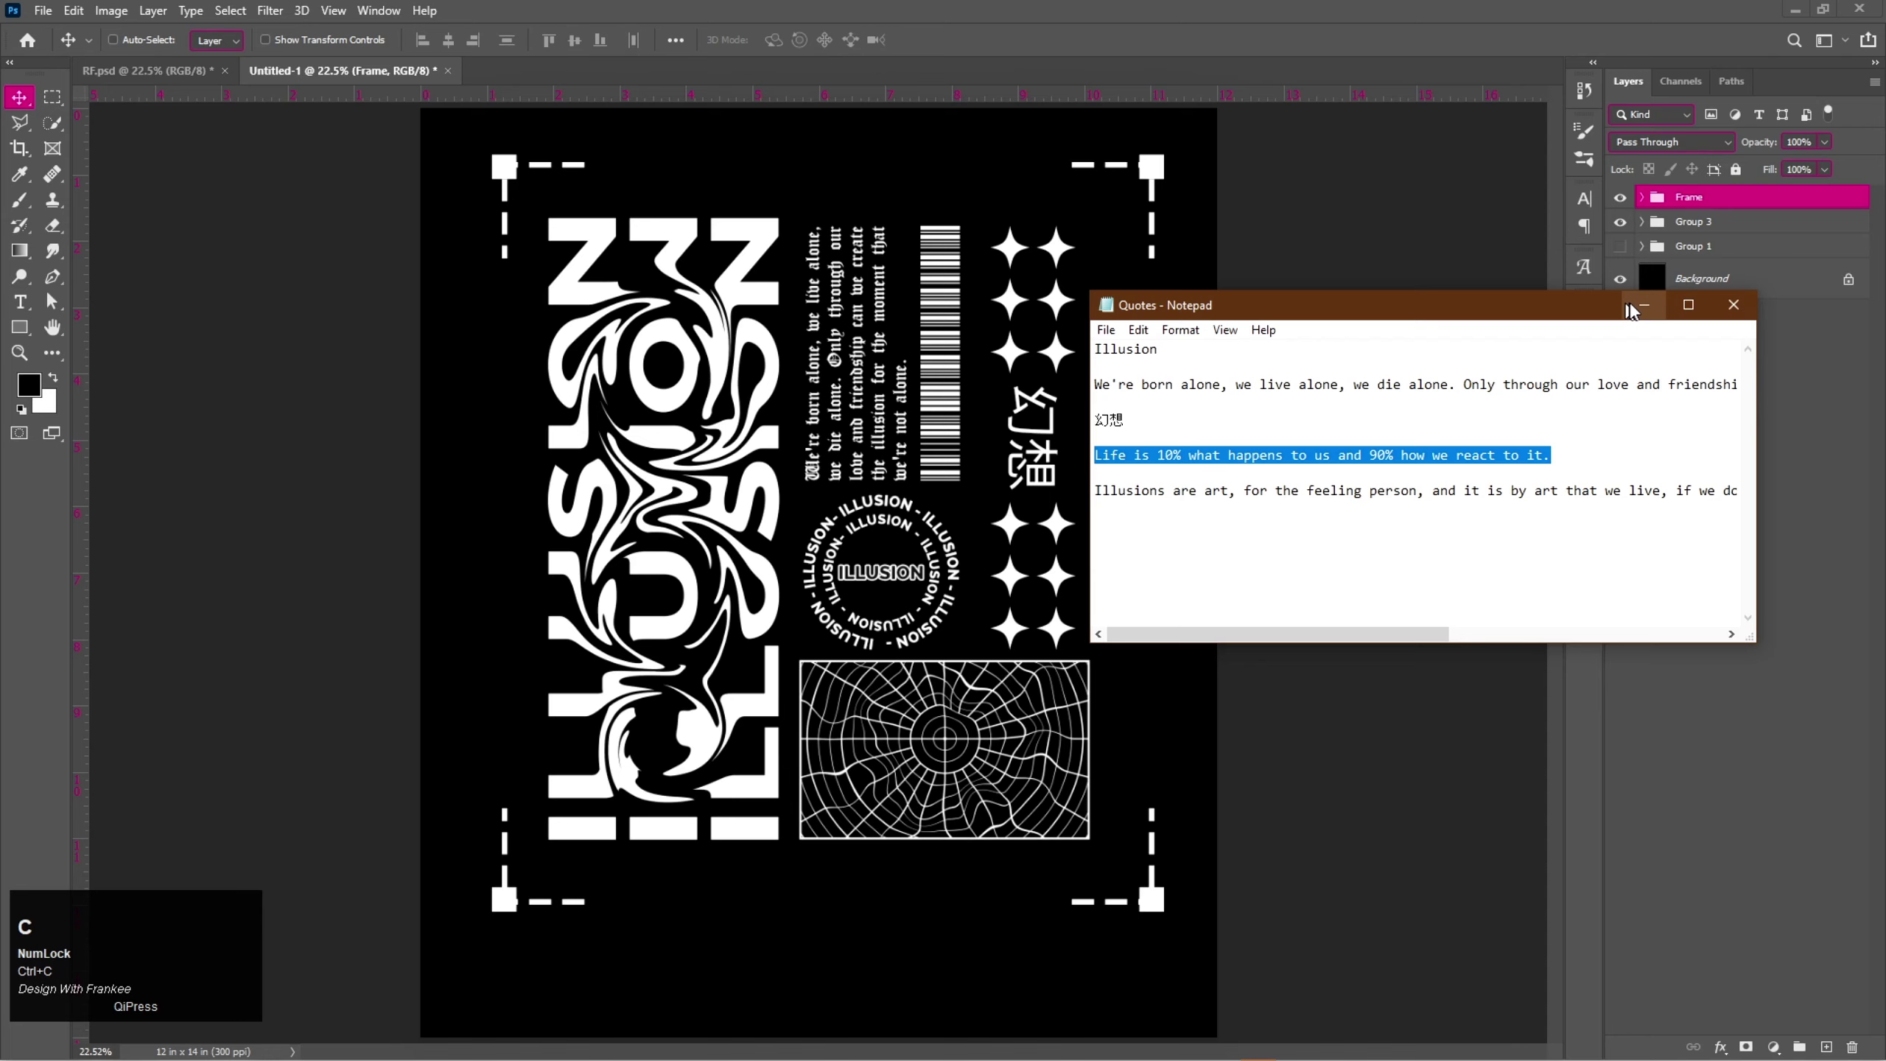
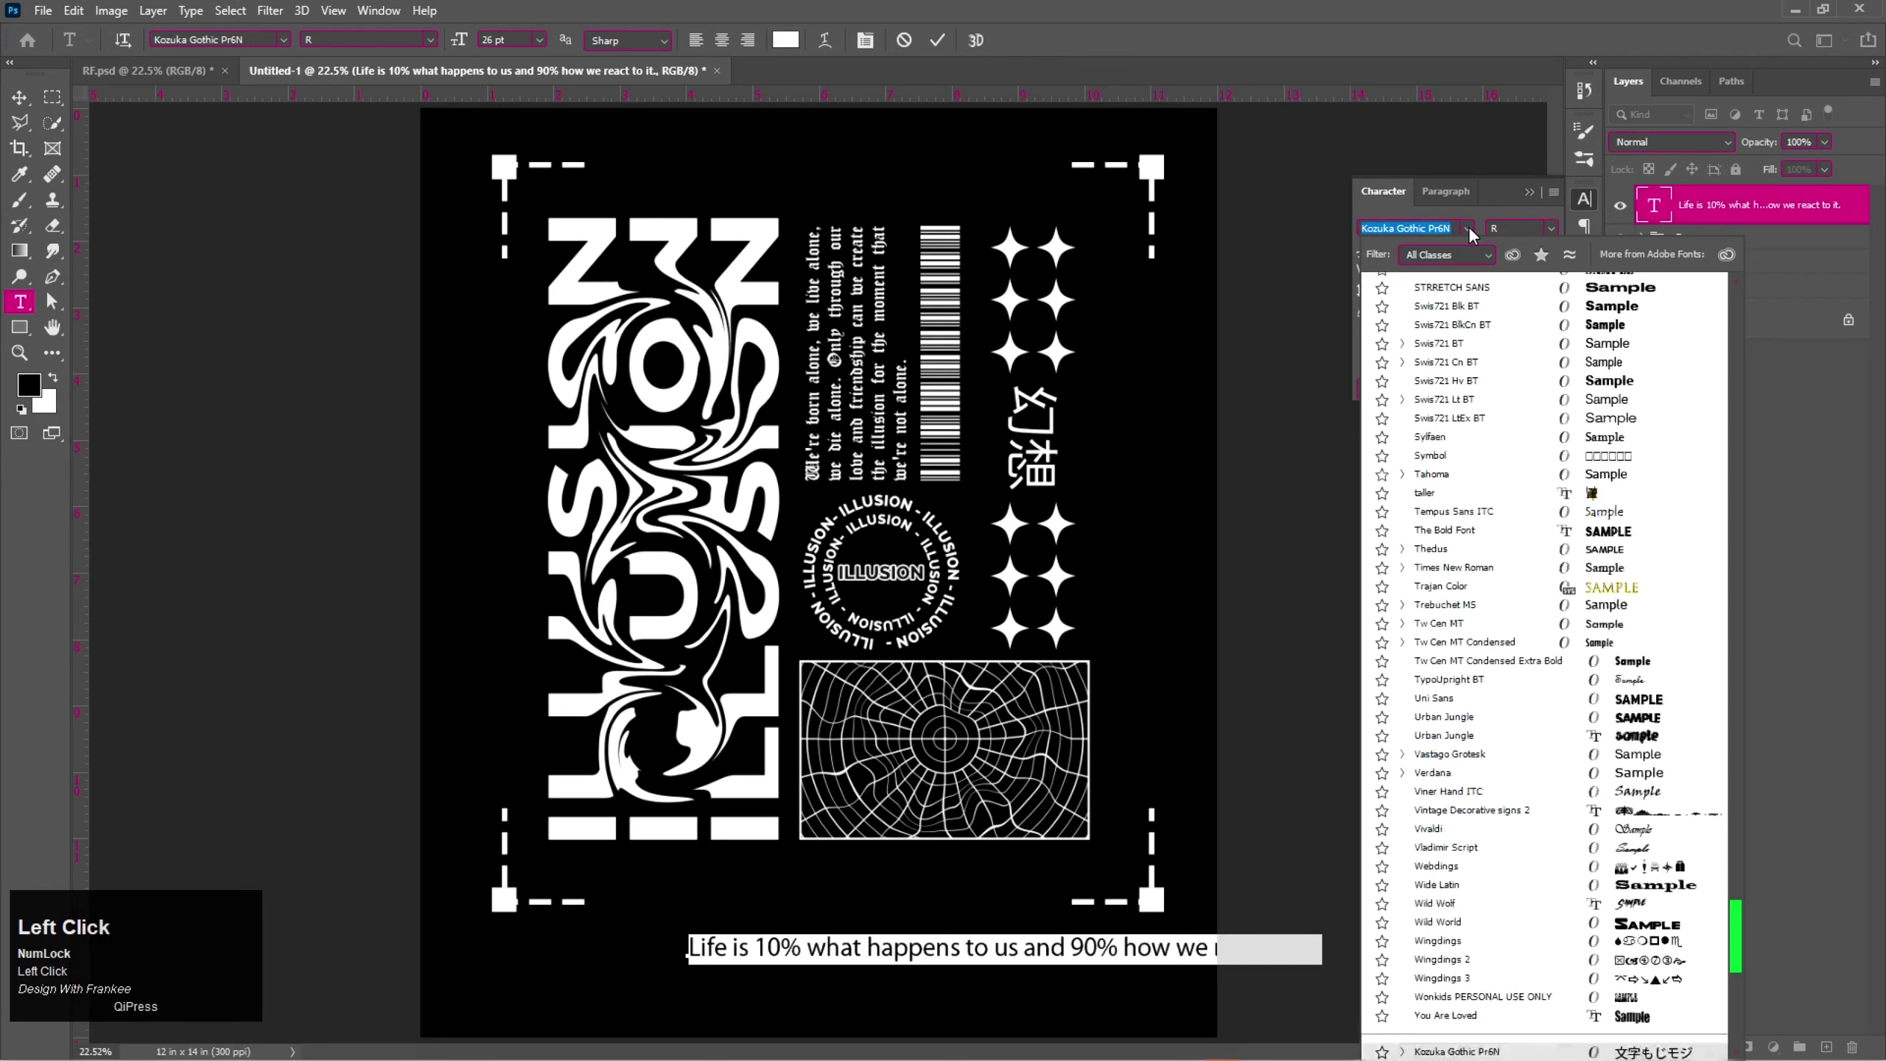
left_click_drag(1755, 926, 1473, 299)
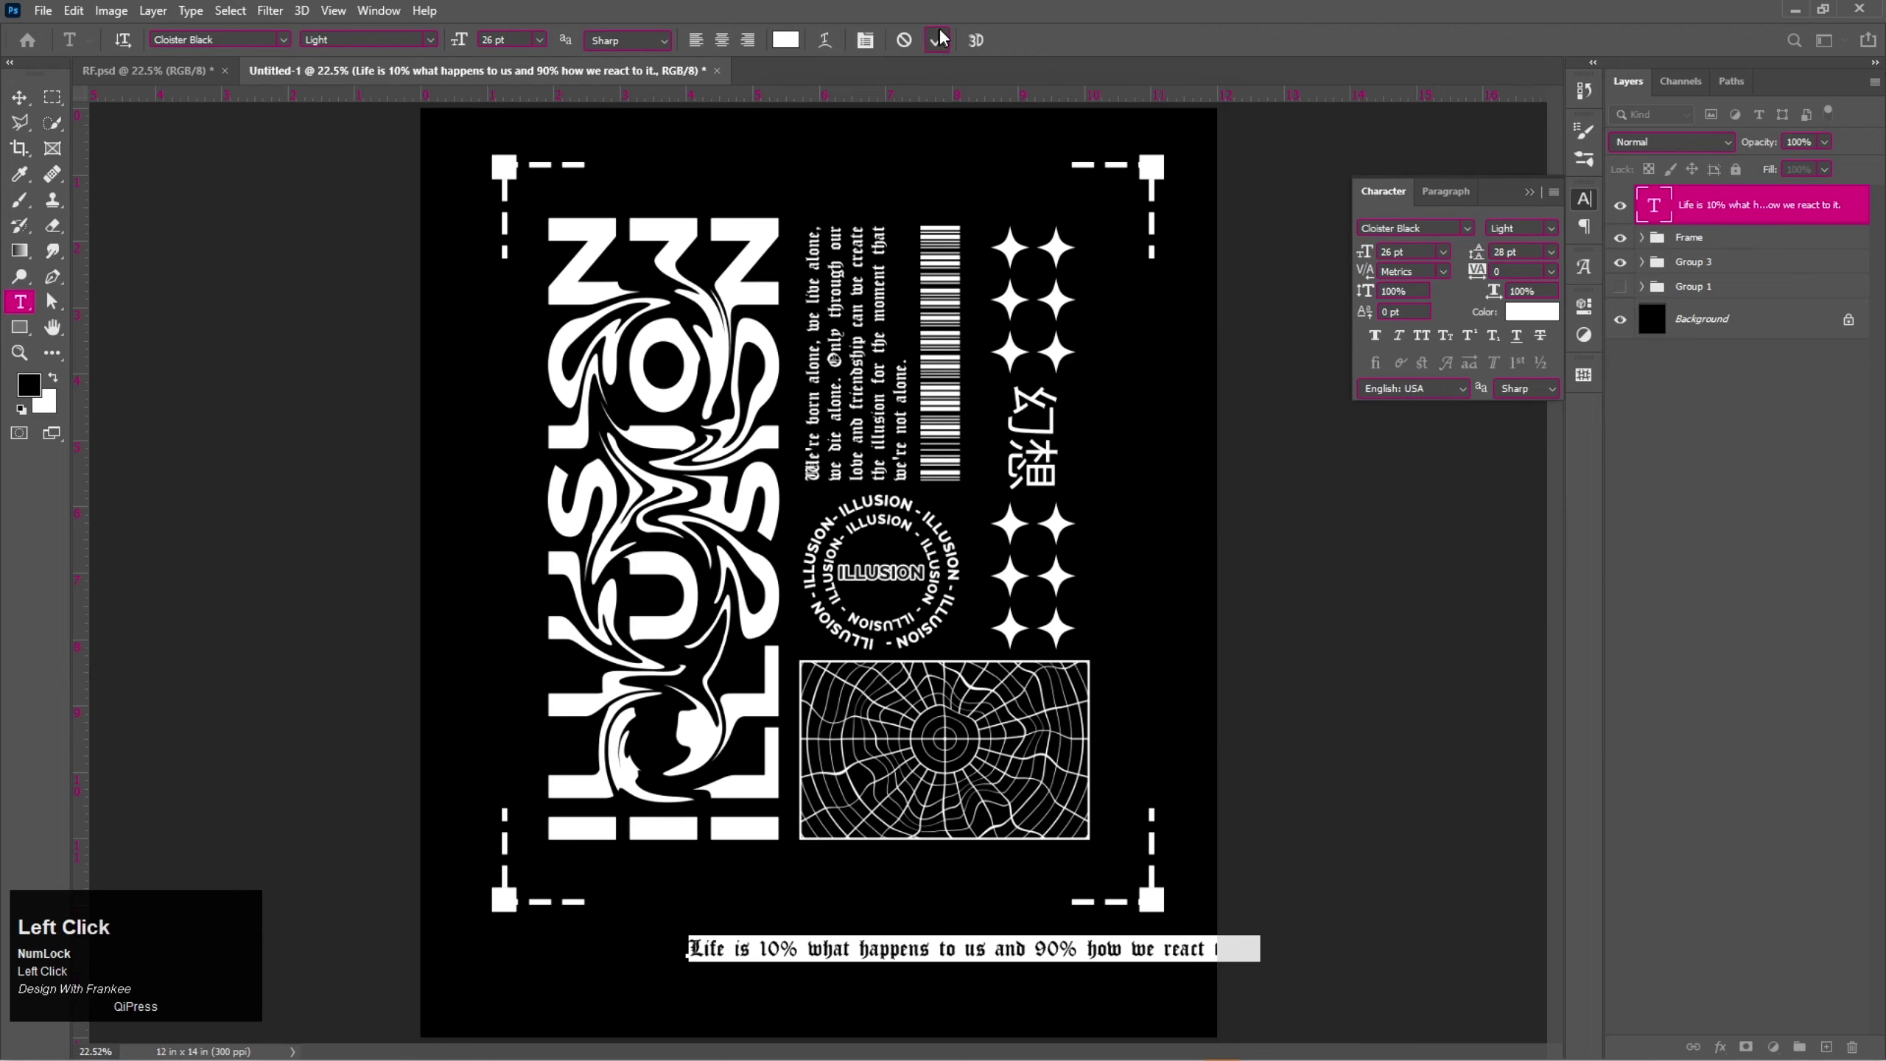
left_click(947, 34)
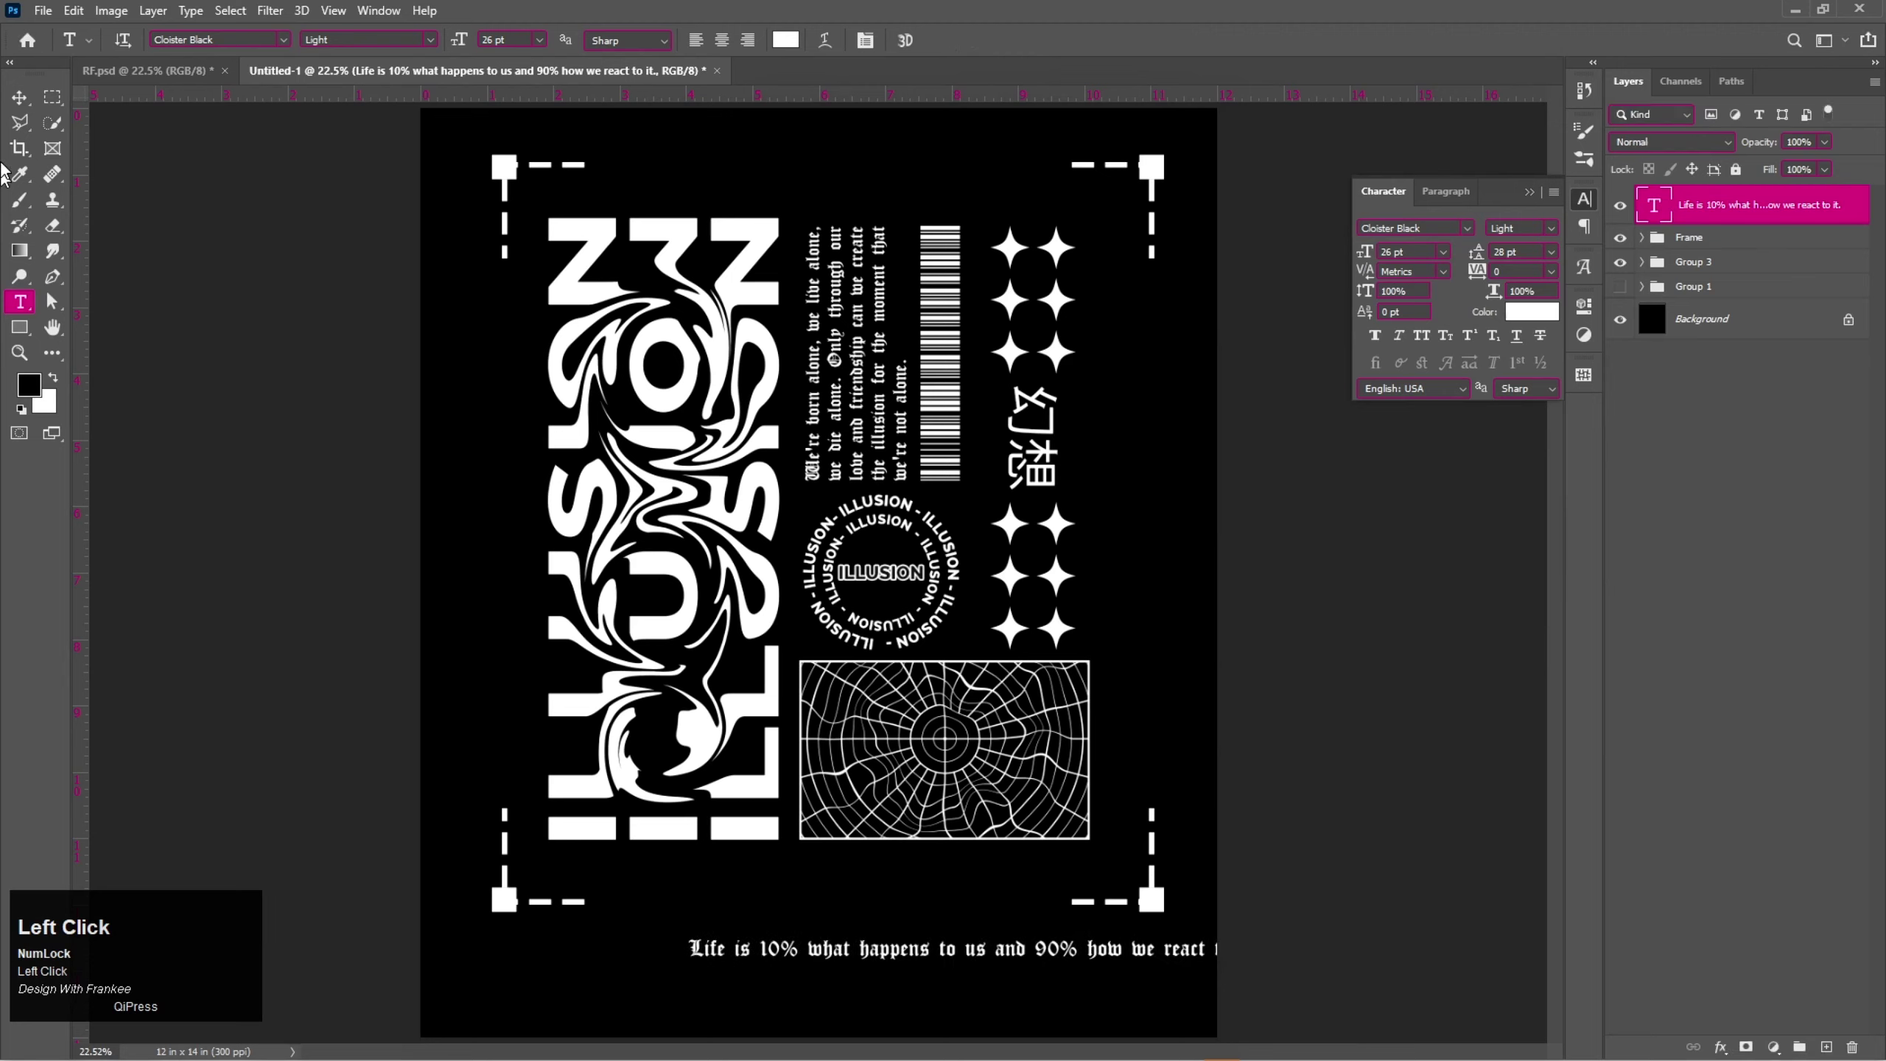
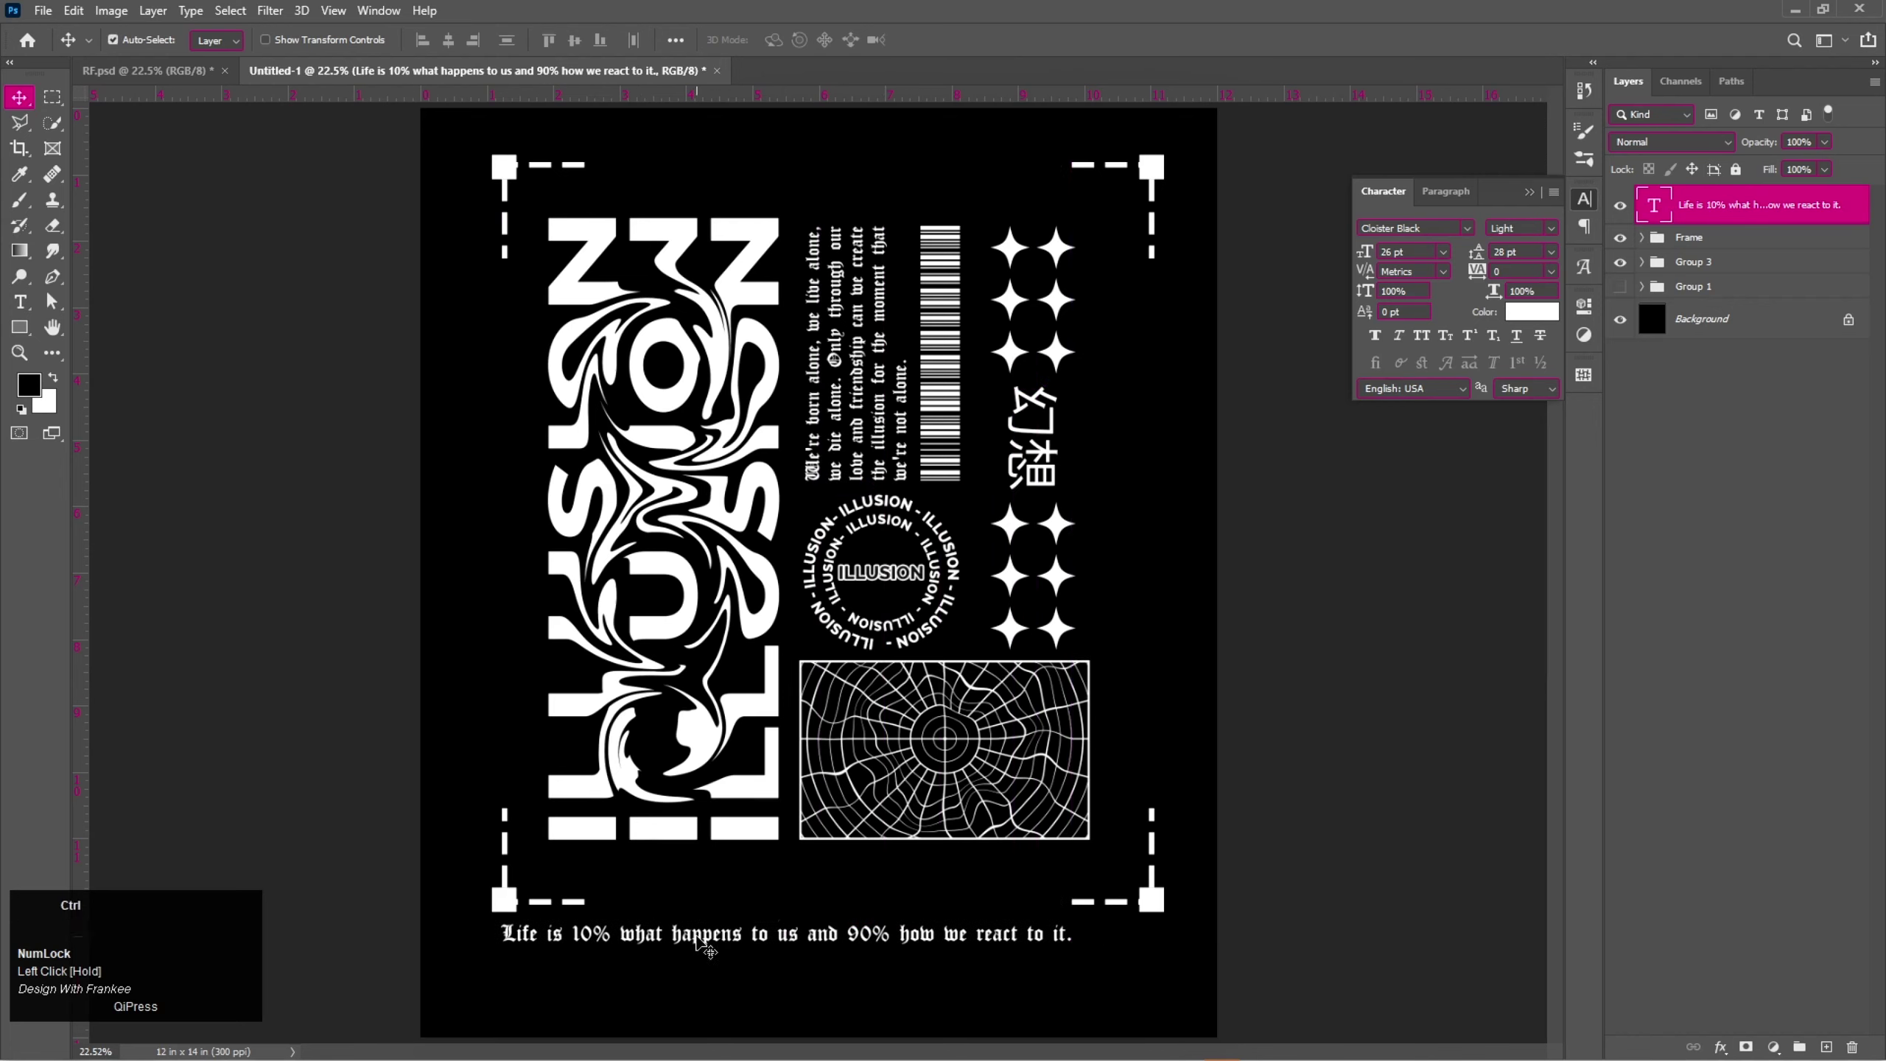
Enlarge the quote line to the artwork width and centre it horizontally.
key("ctrl+t")
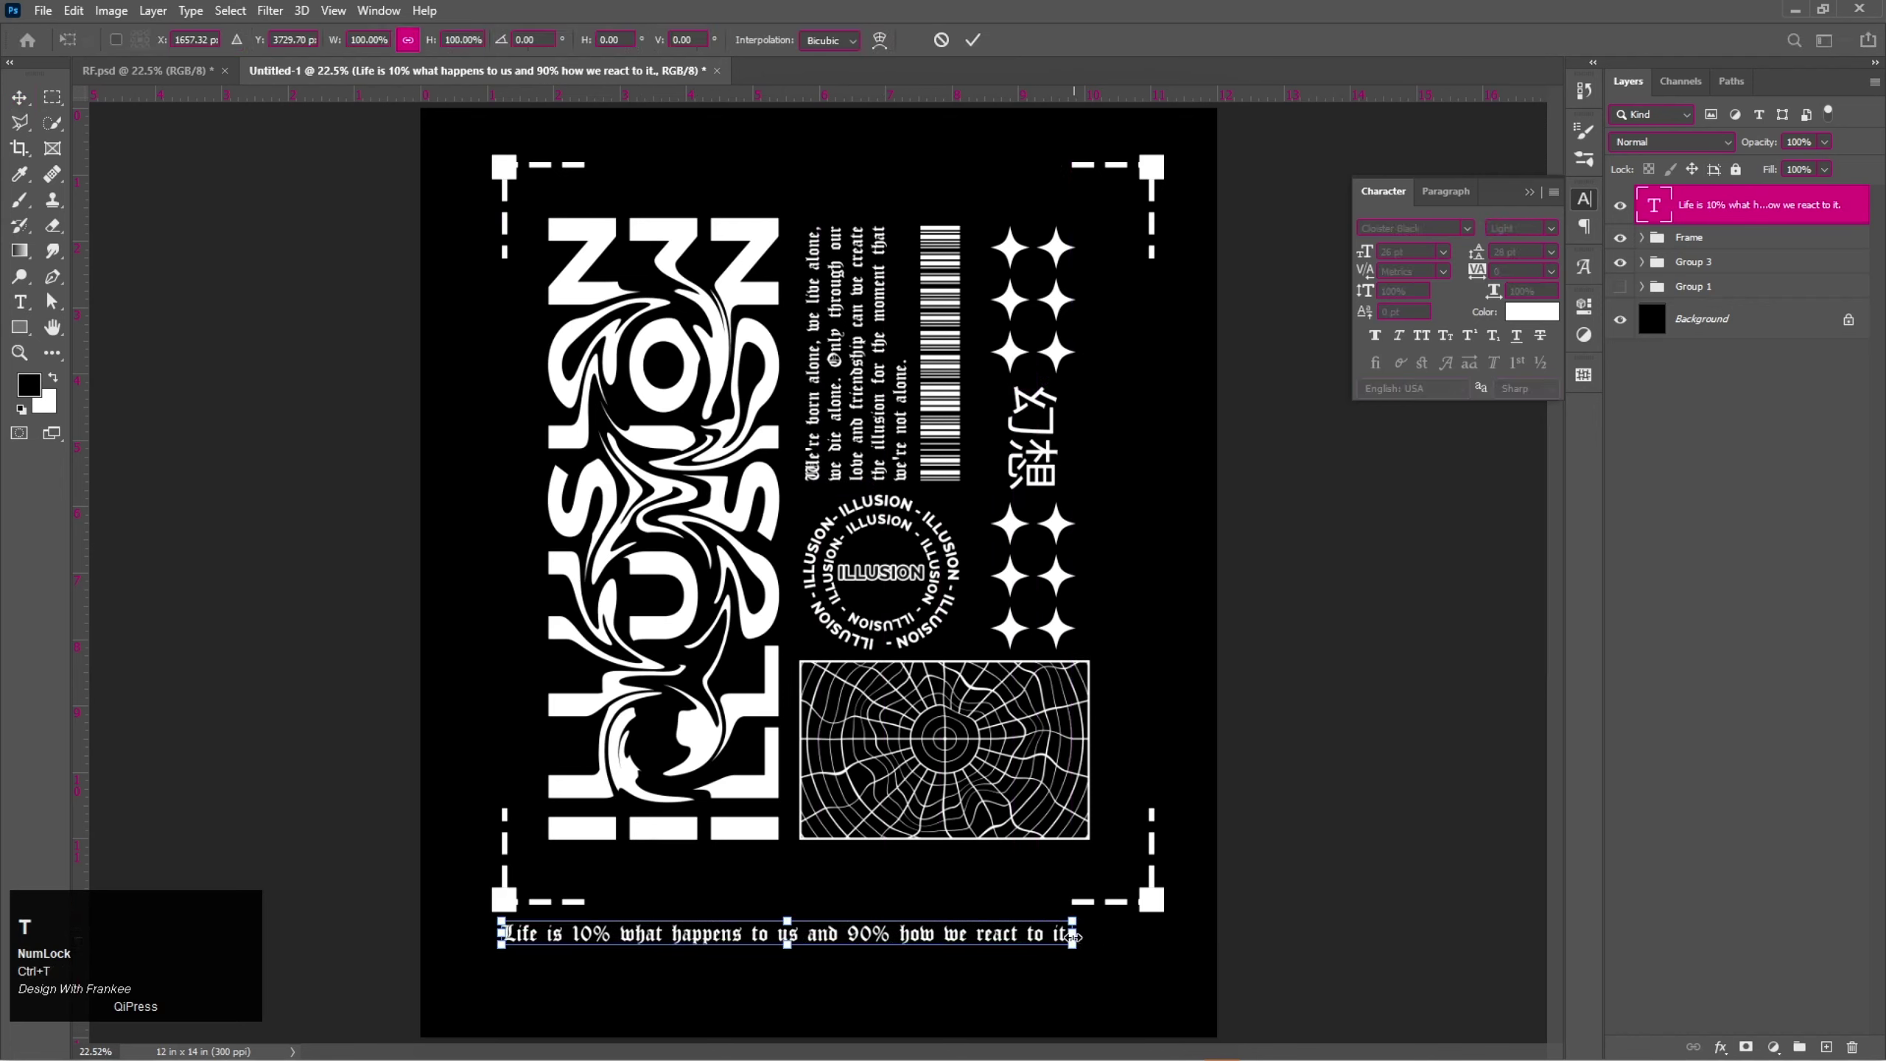
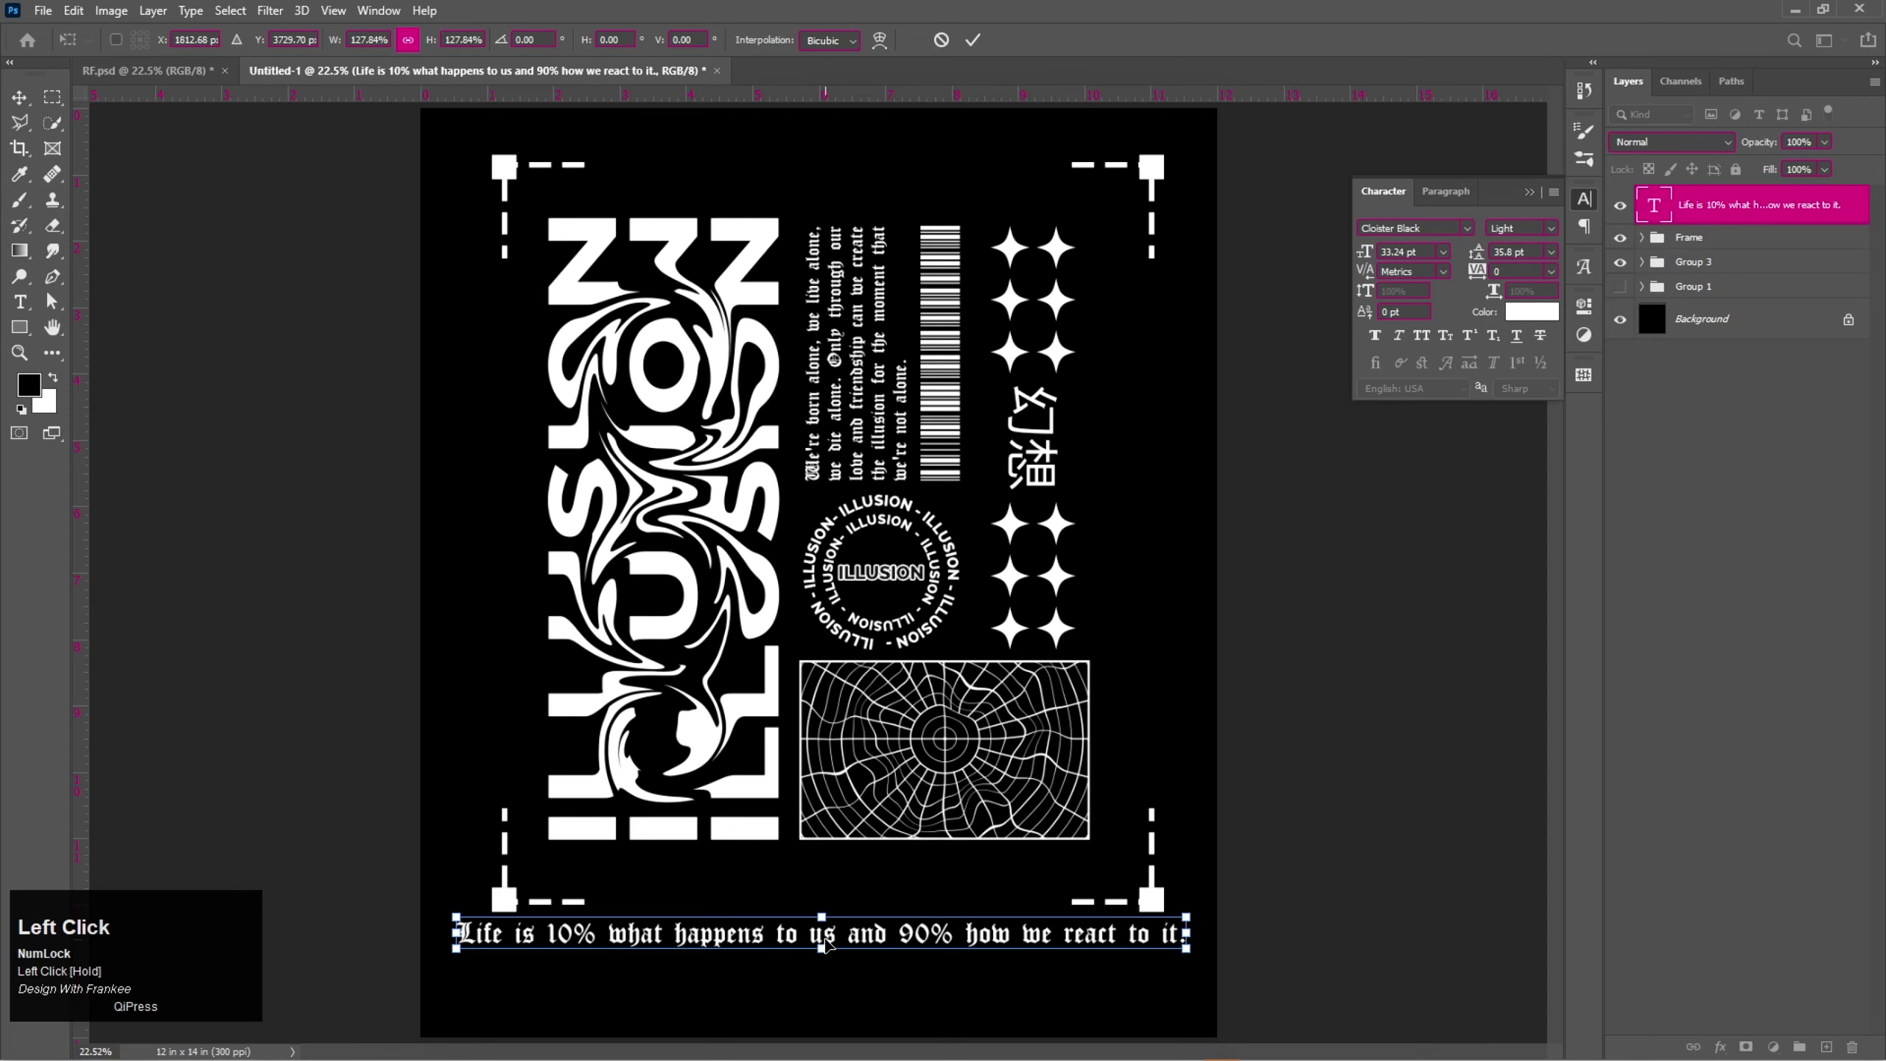
key("ctrl+a")
left_click(451, 53)
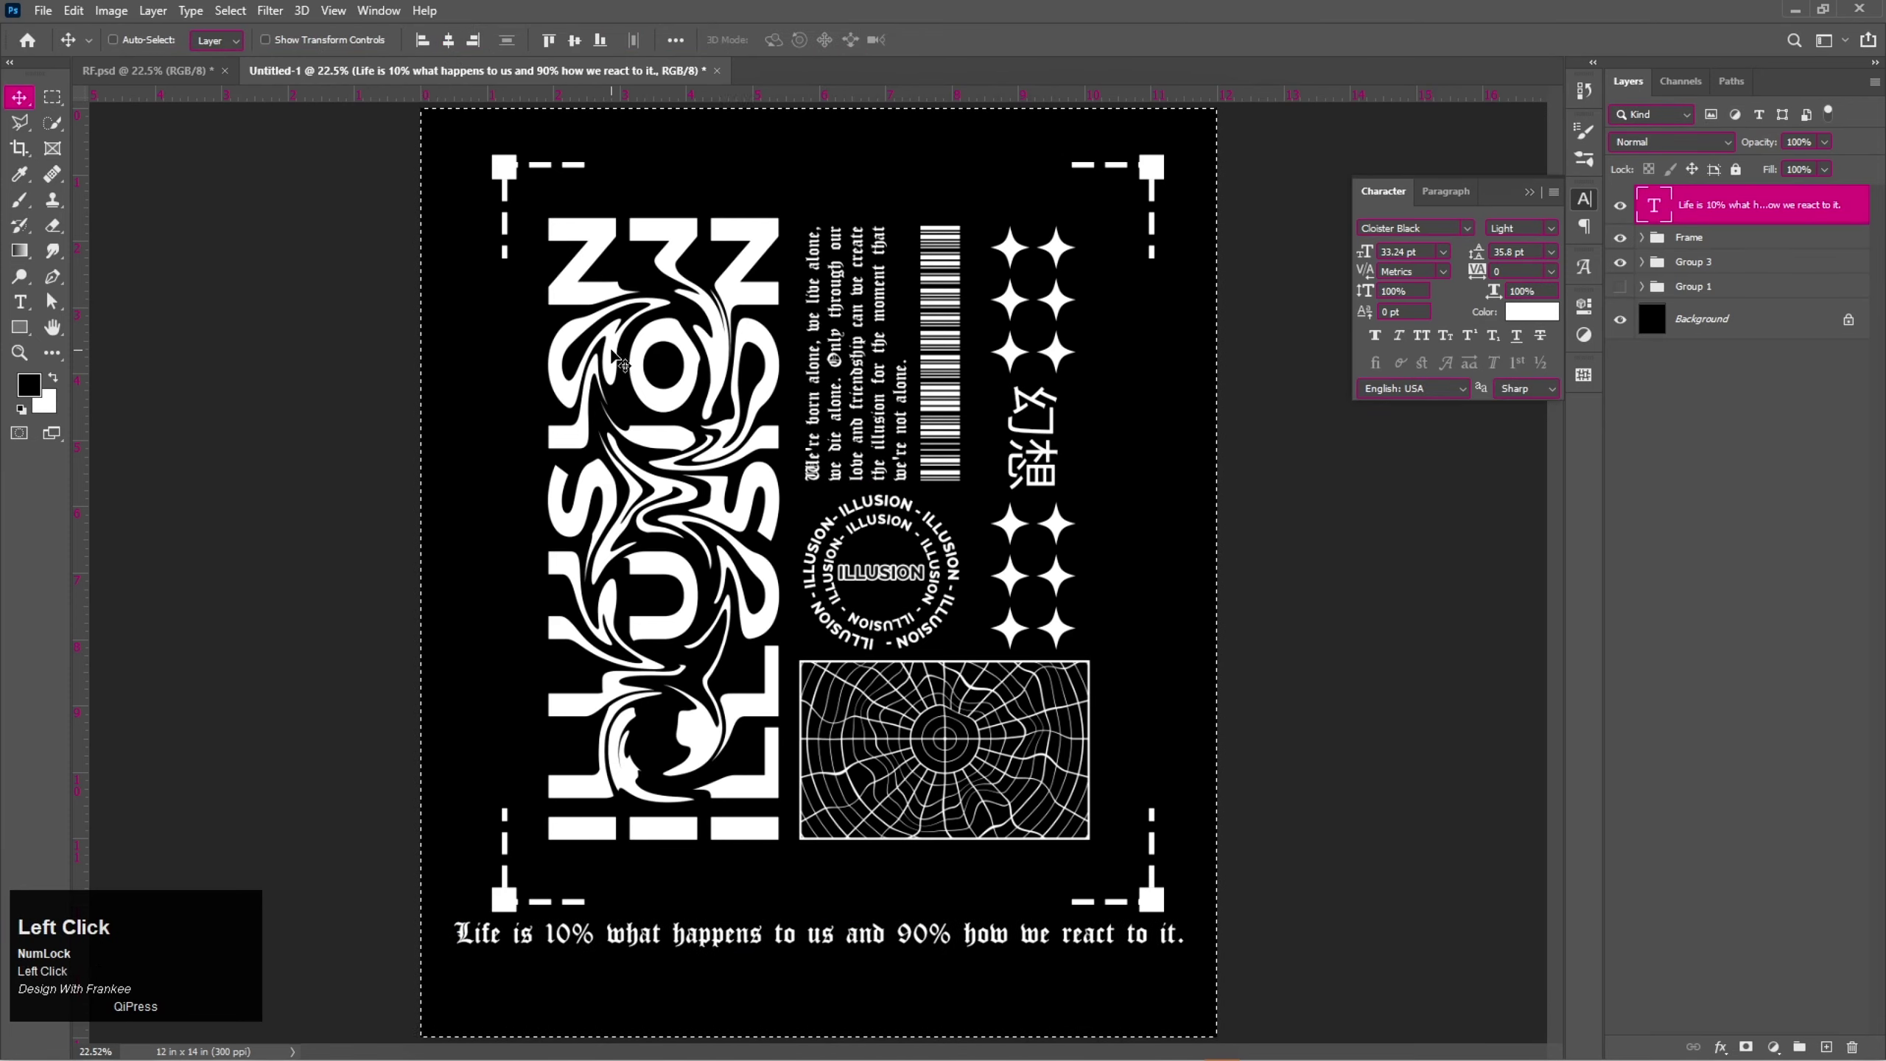
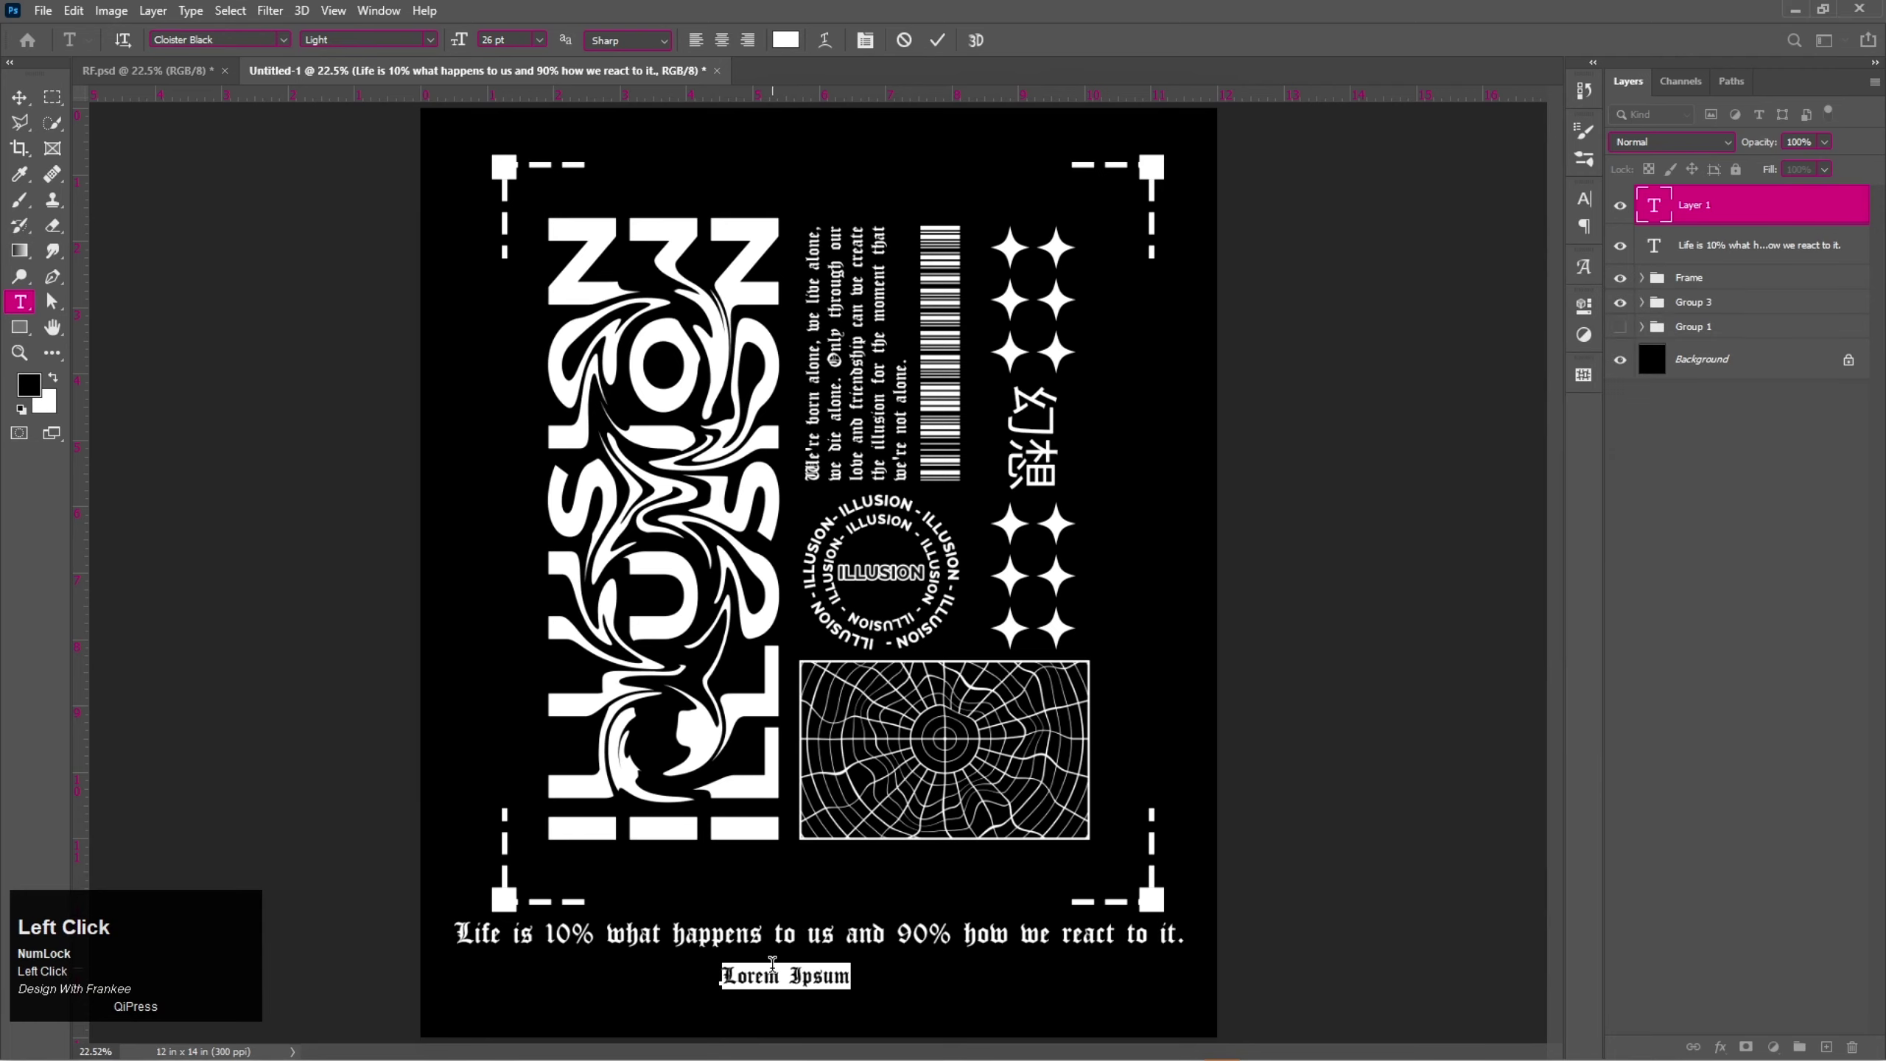
Paste the Illusions are art quote as a second line and scale it to match the first.
key("ctrl+v")
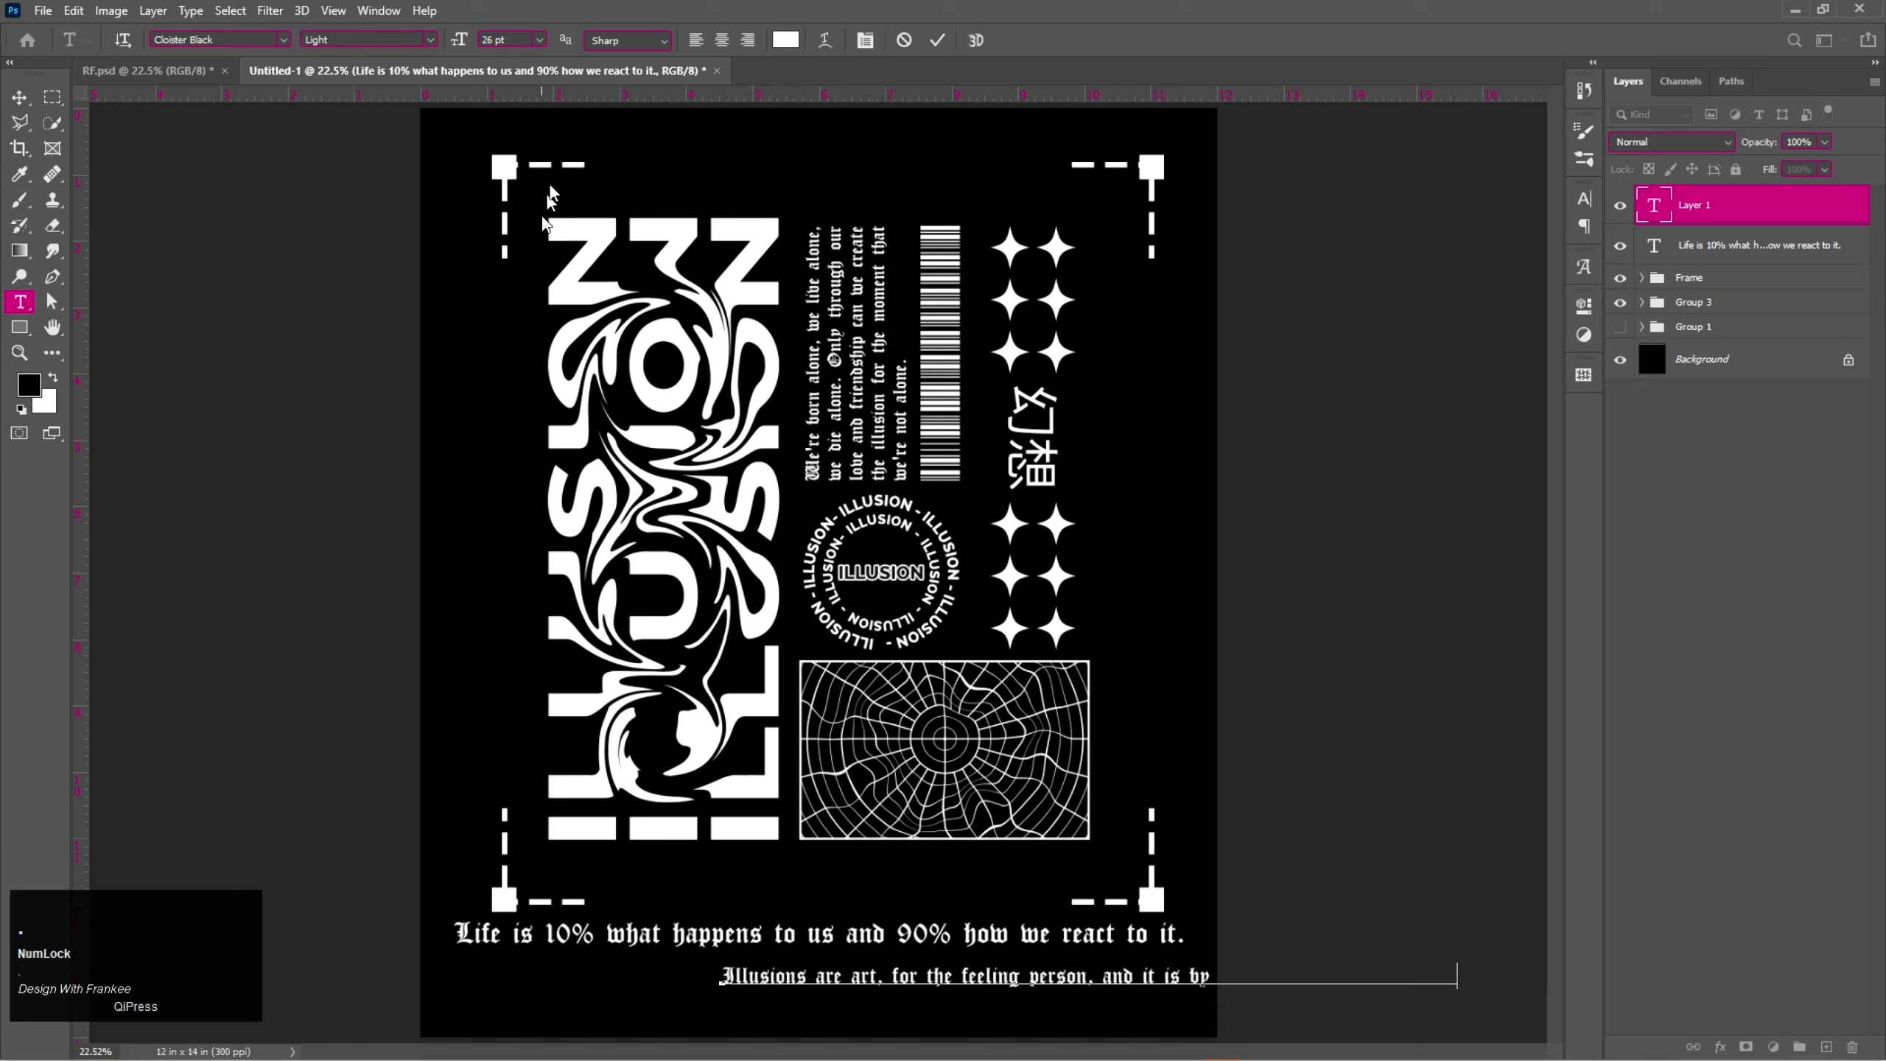
left_click(948, 48)
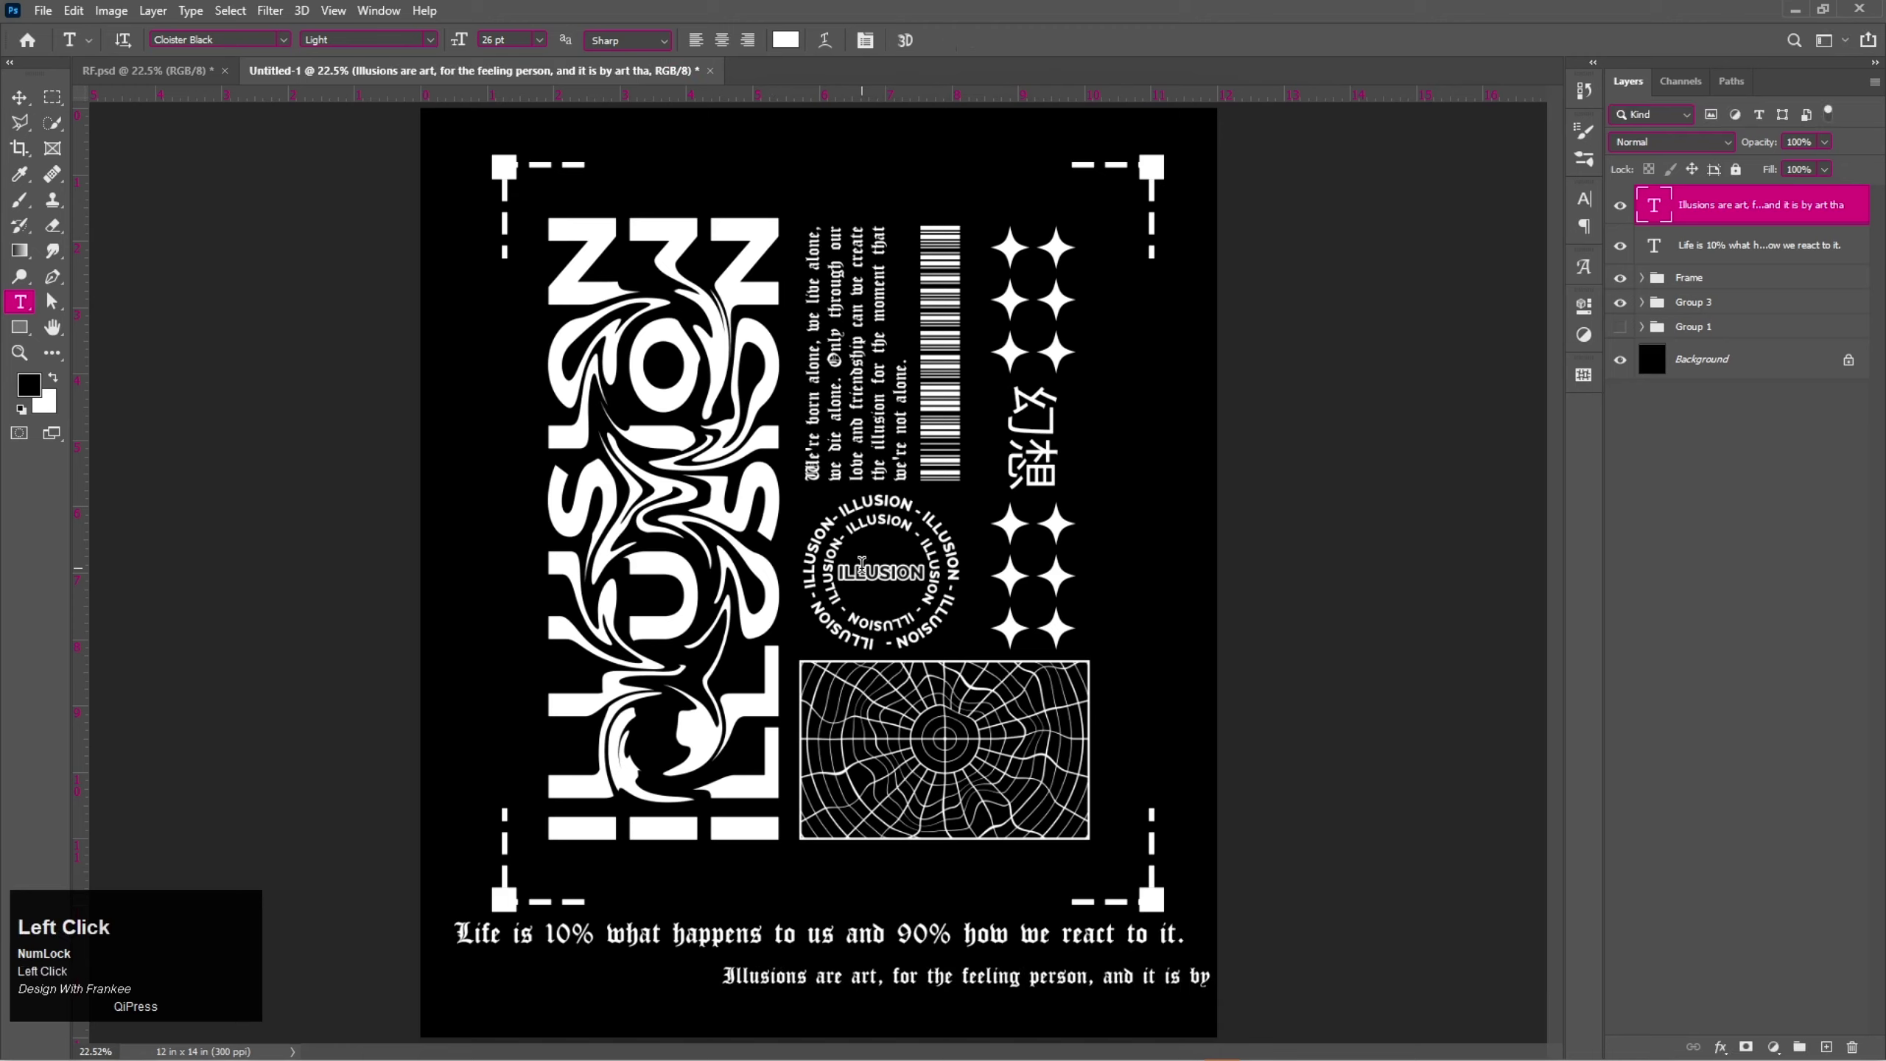
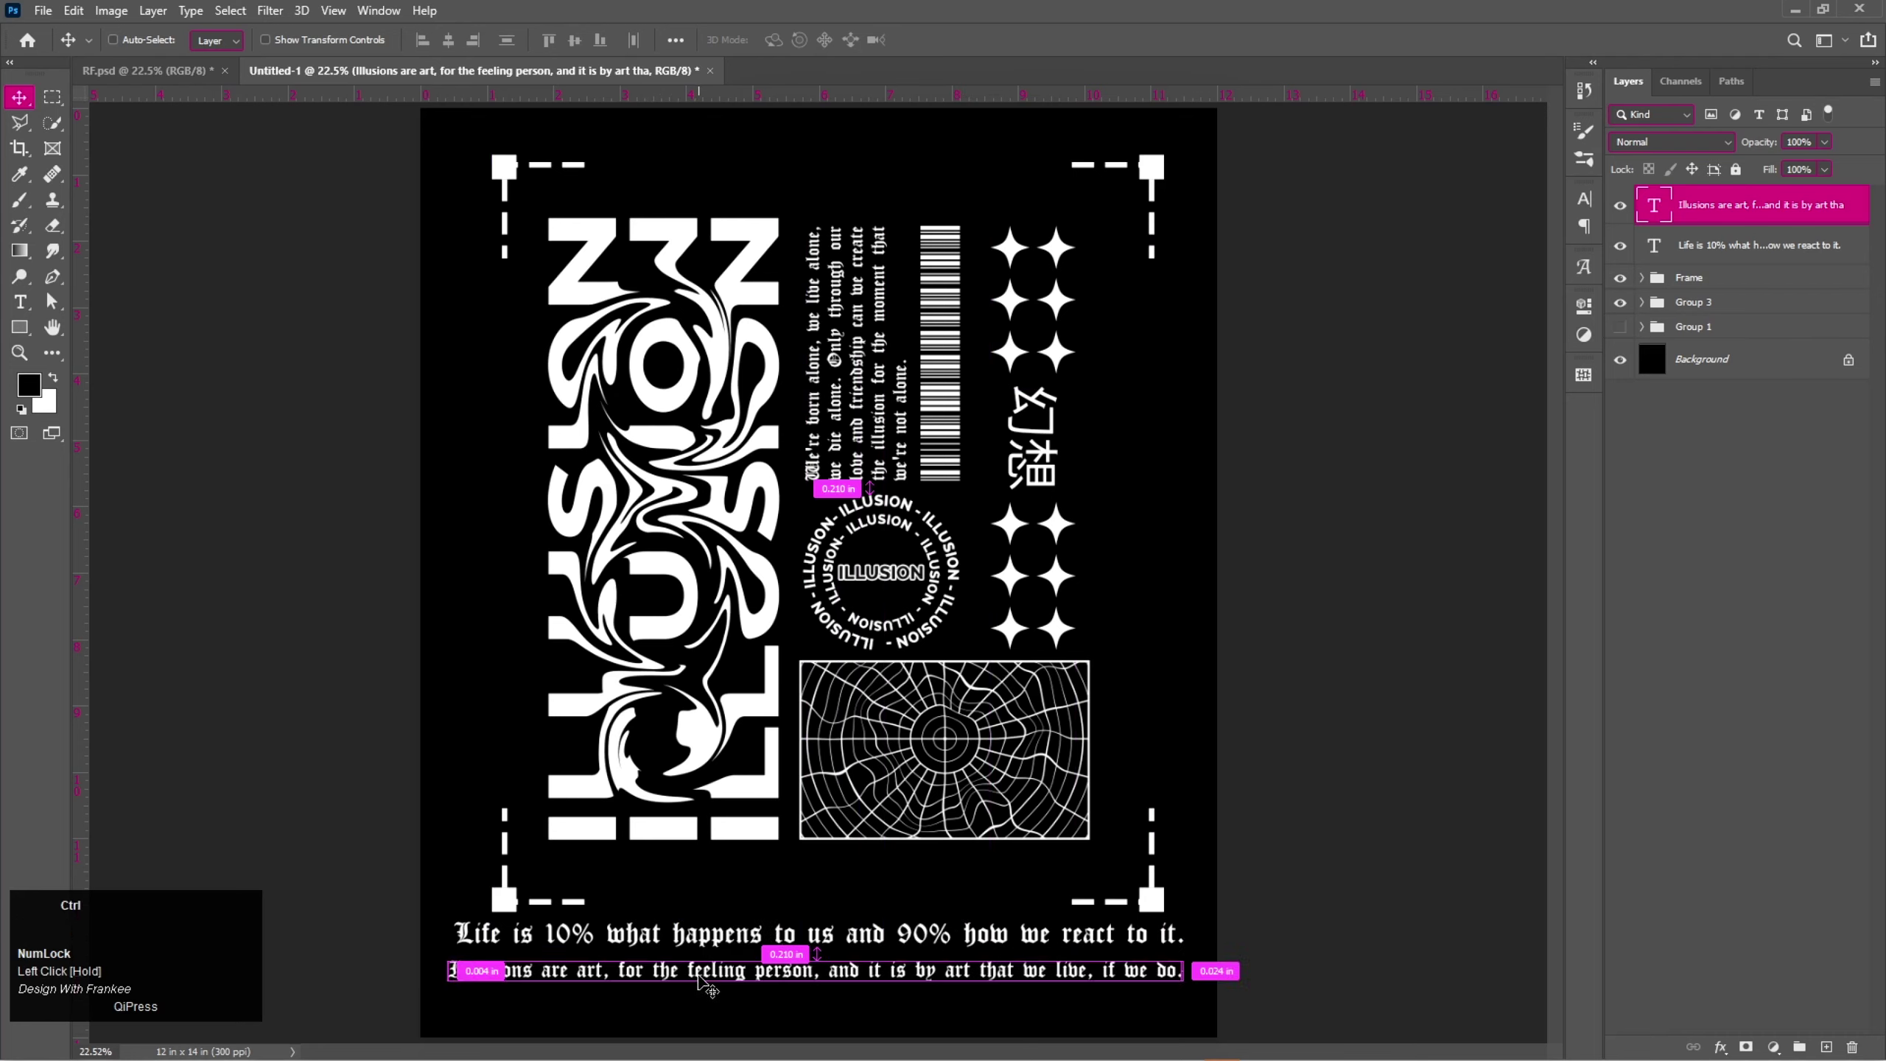
key("ctrl+t")
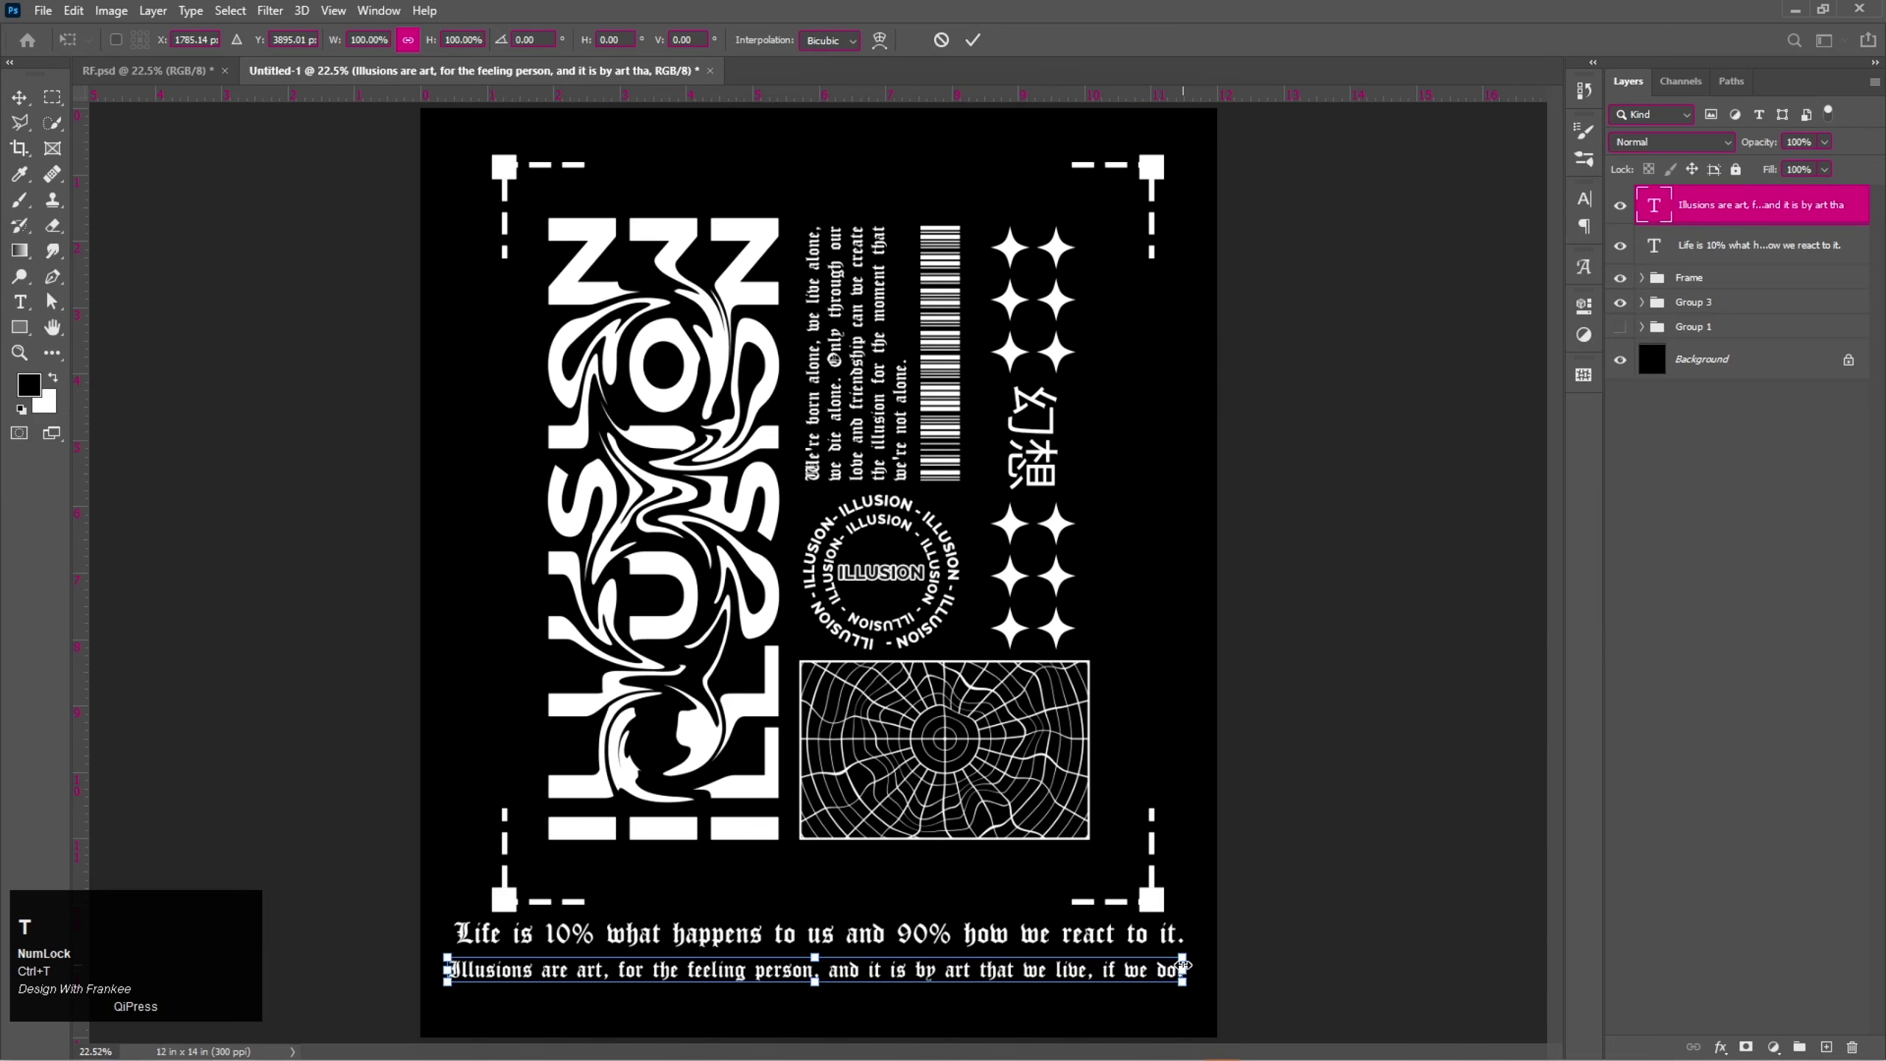
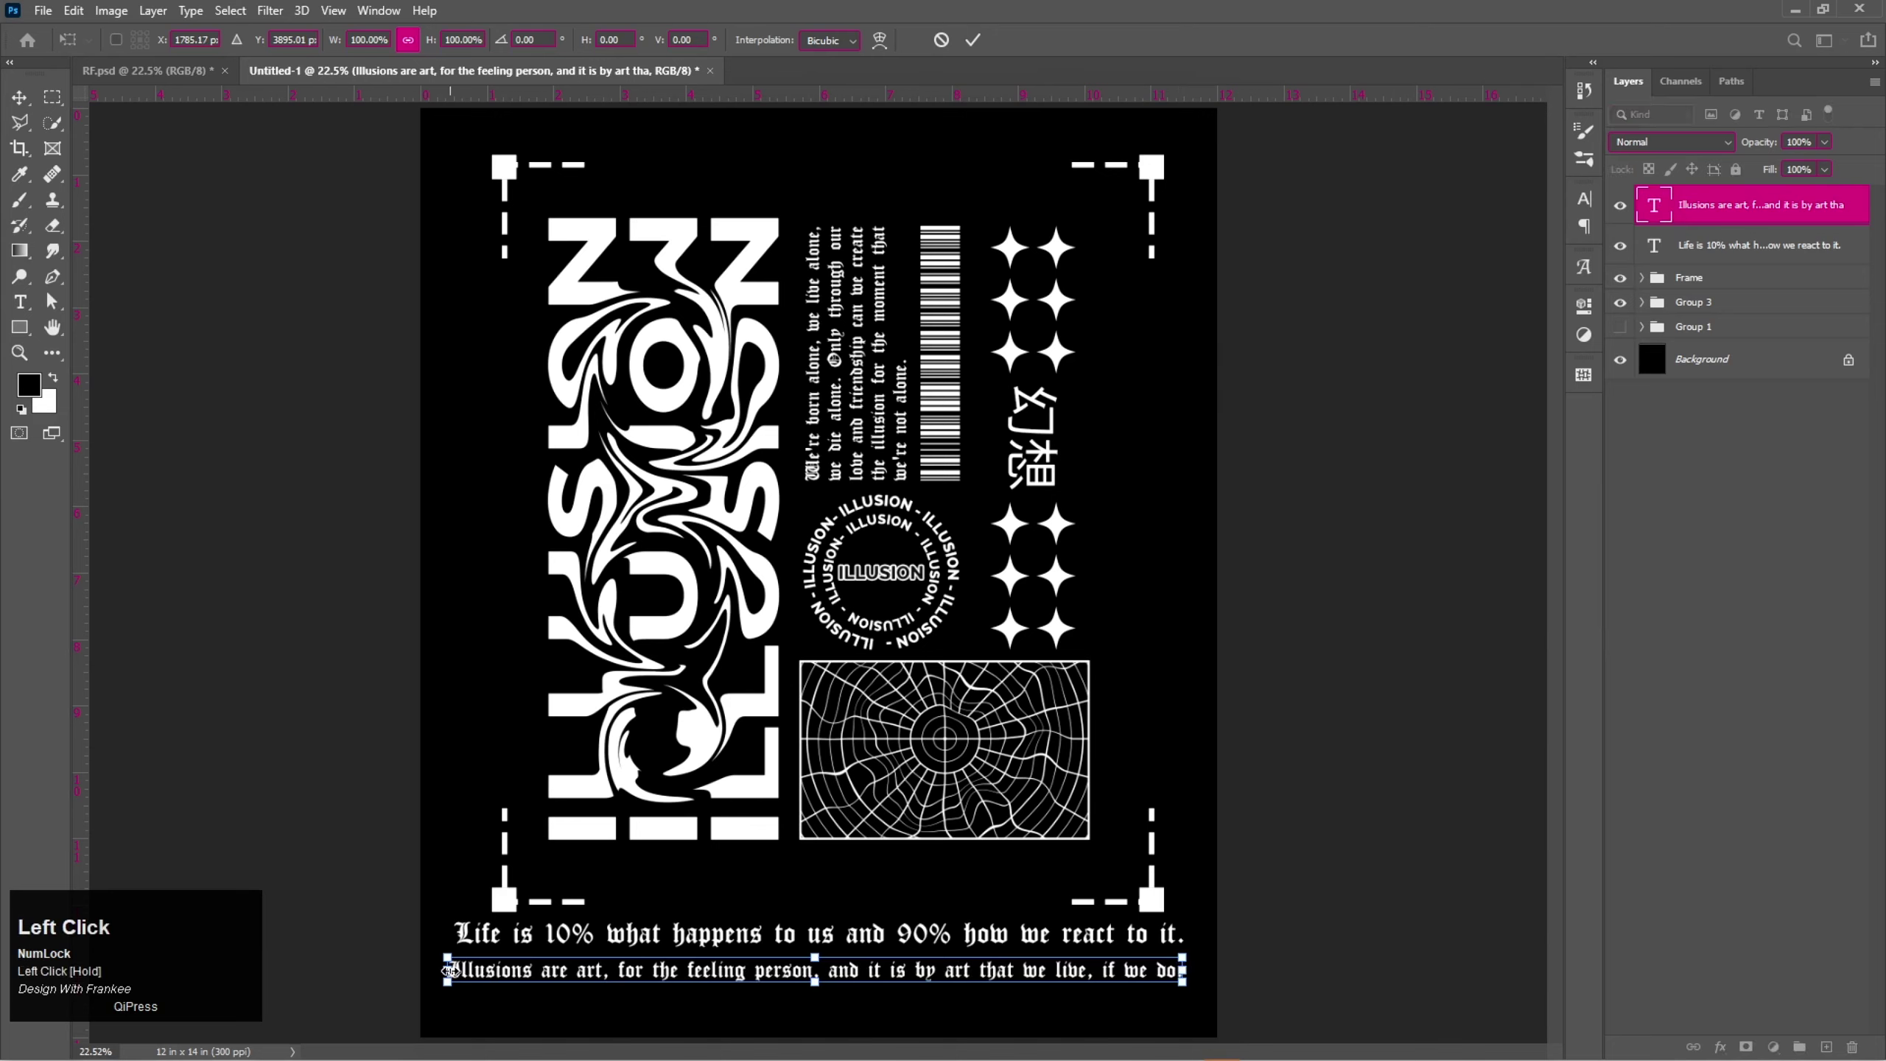
key("Return")
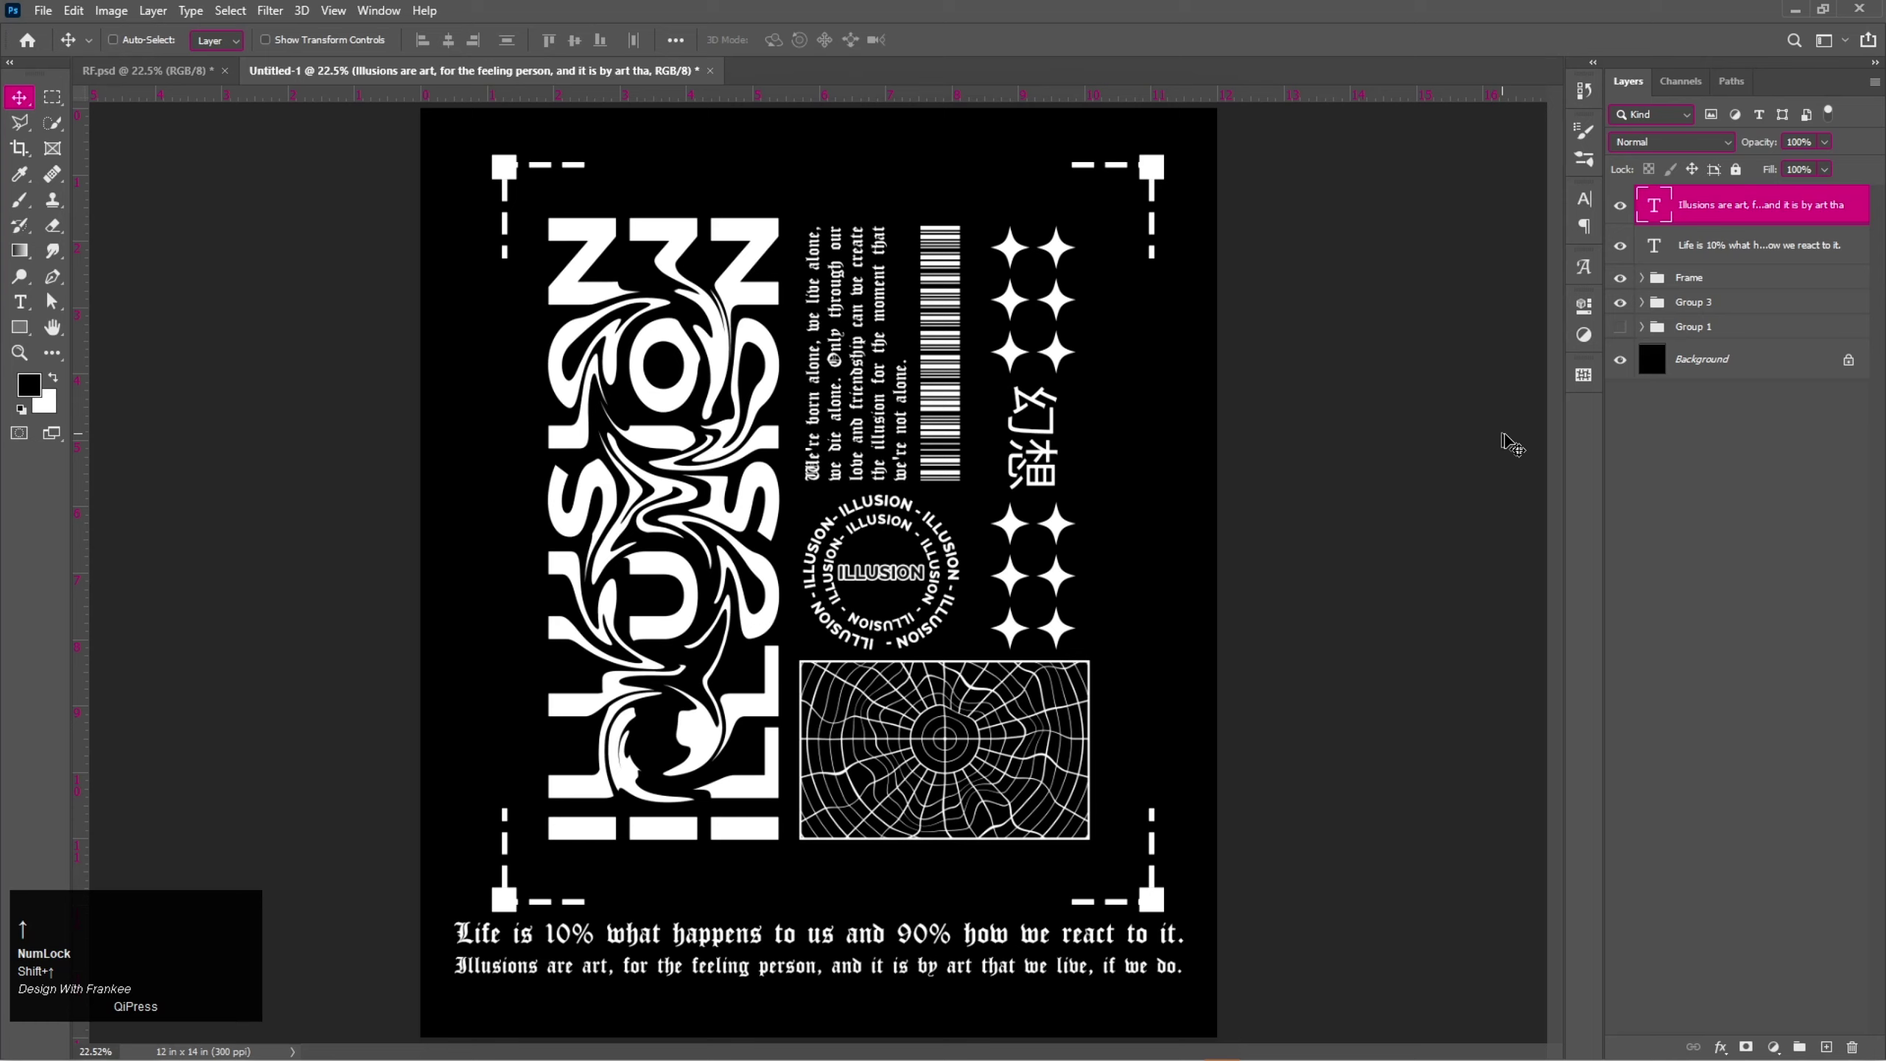
Group the two quote lines into a group named B.T.
left_click(1760, 257)
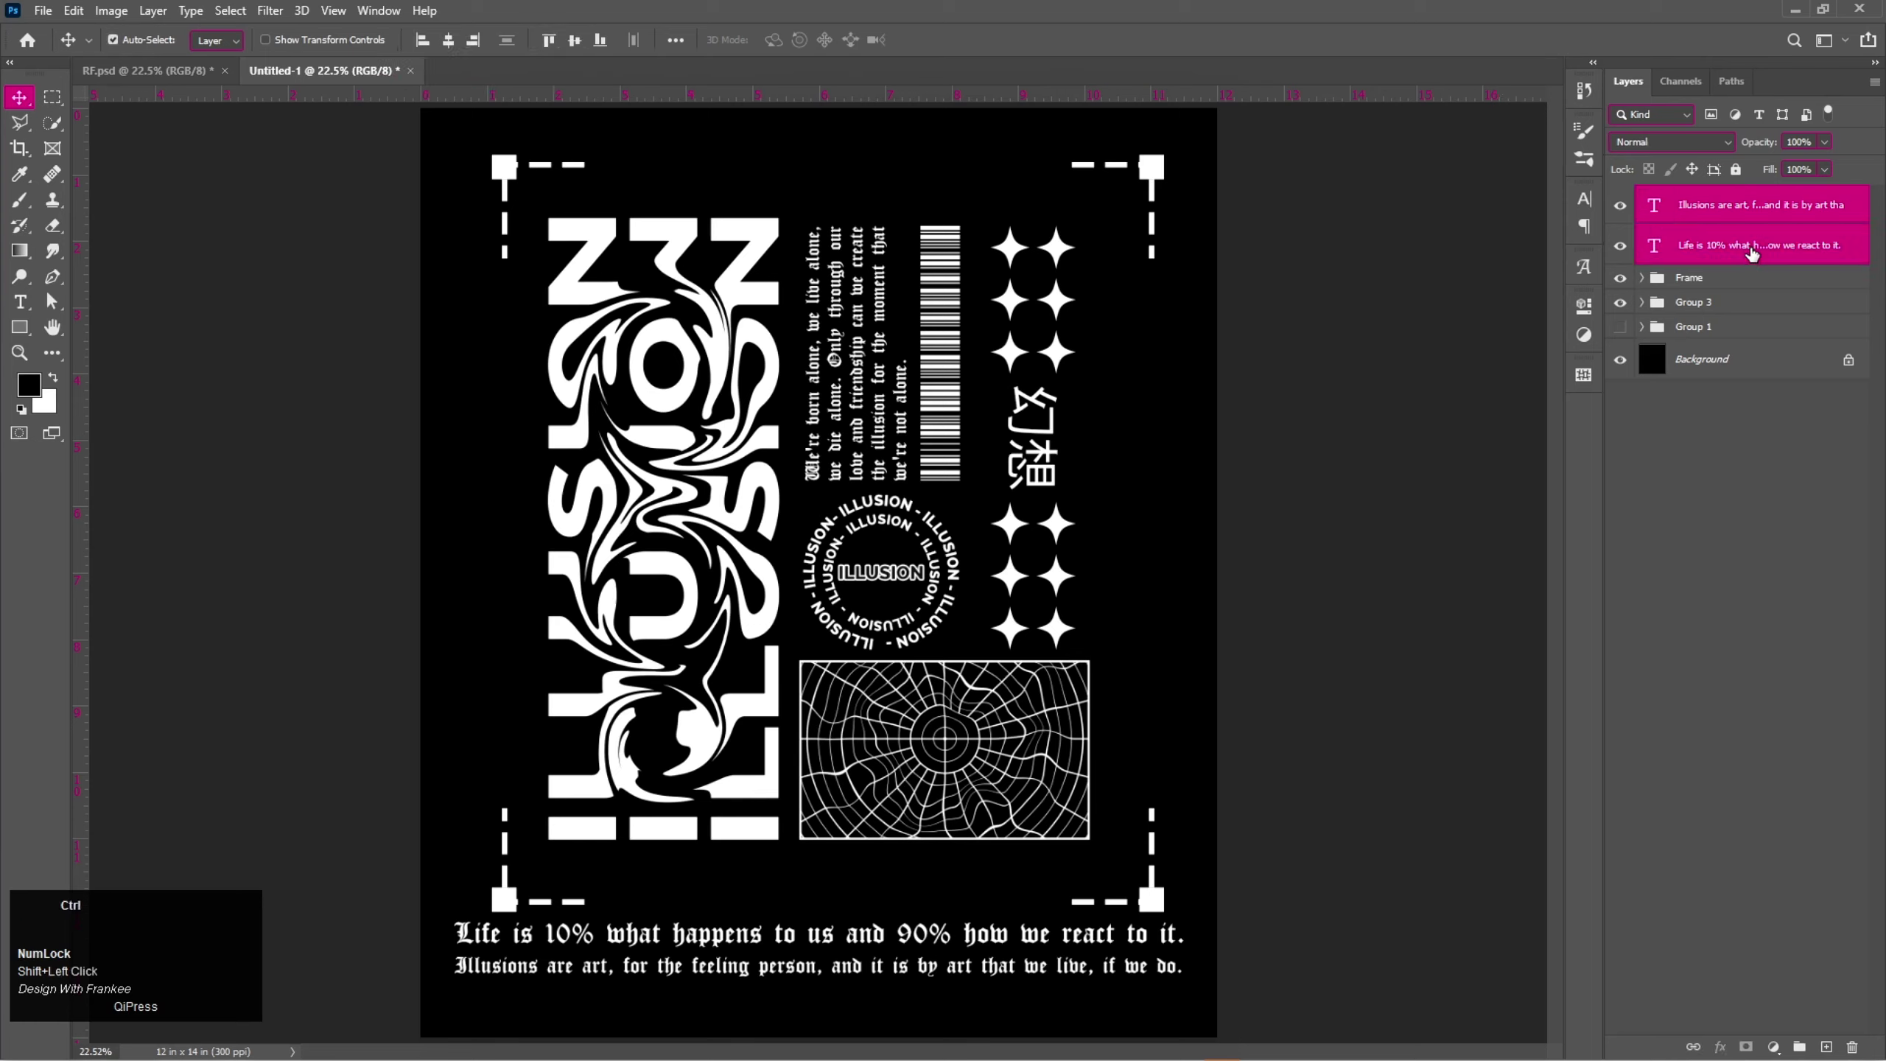
key("ctrl+g")
left_click(1707, 206)
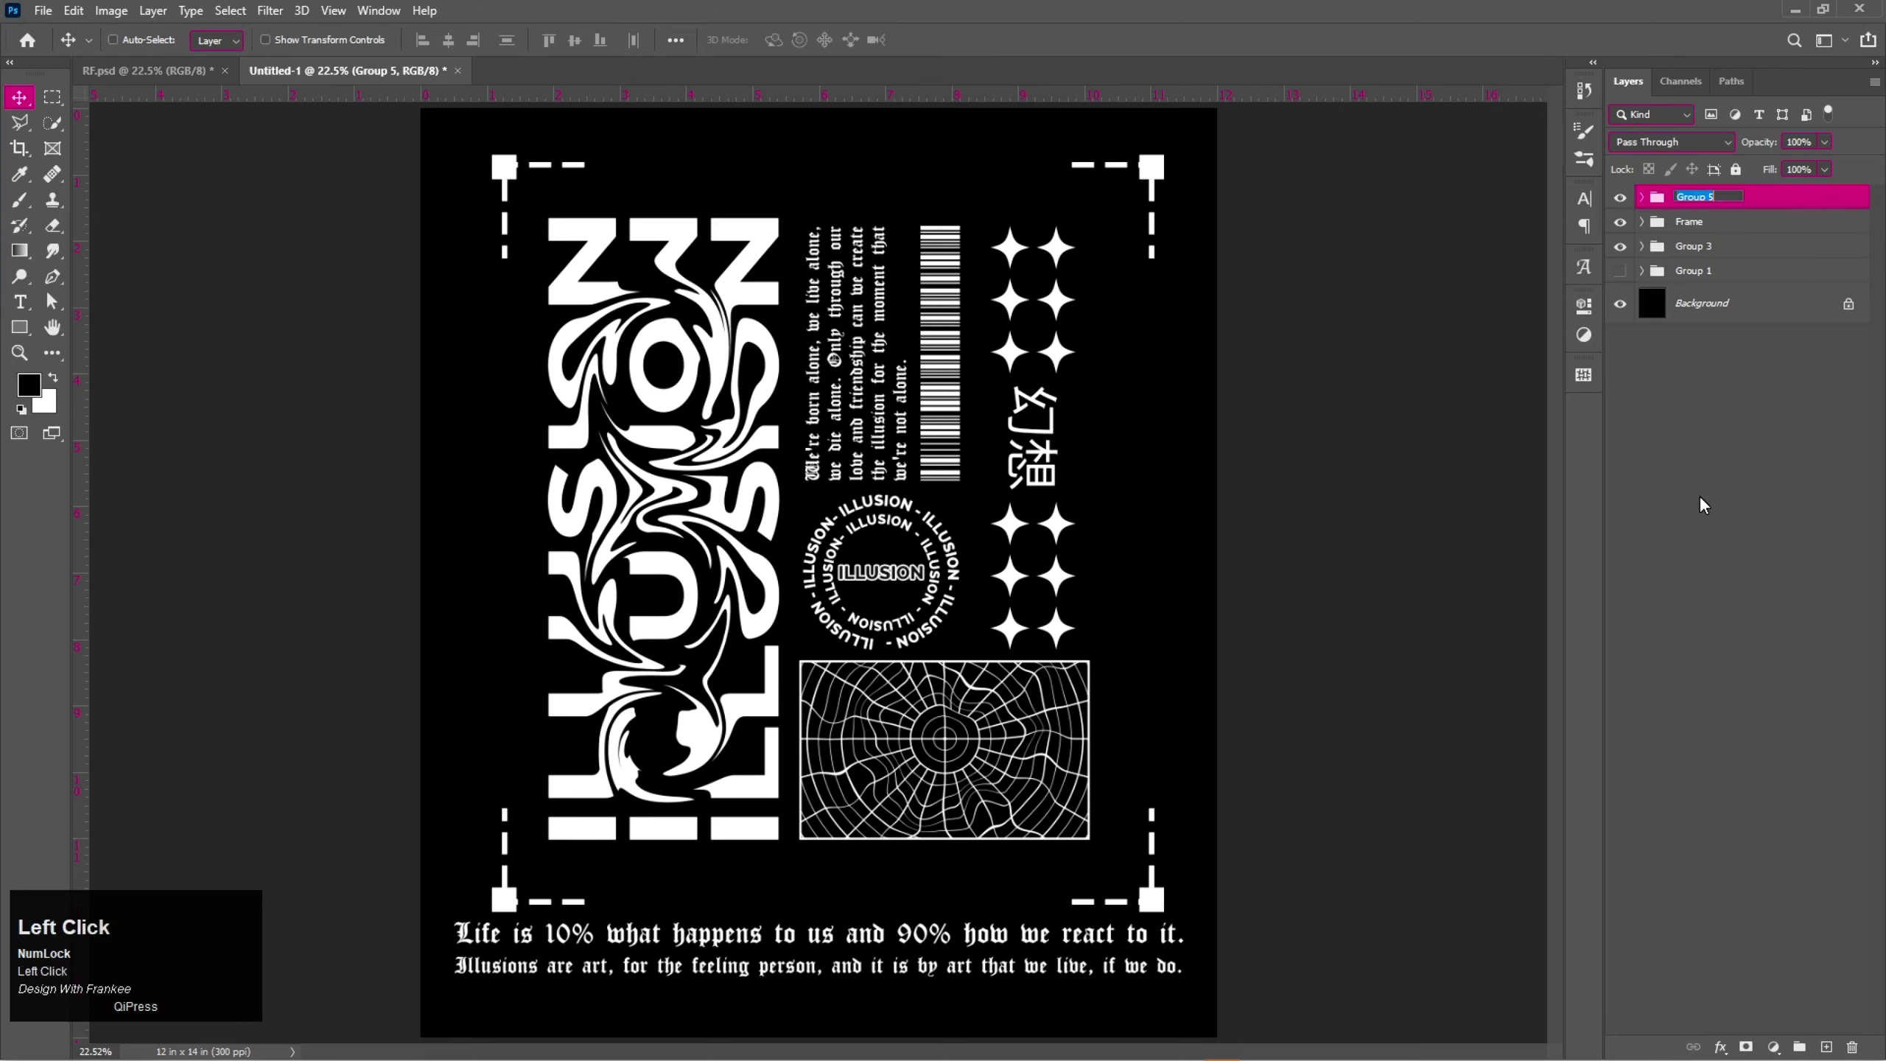
key("shift+b")
key("shift+t")
key("Return")
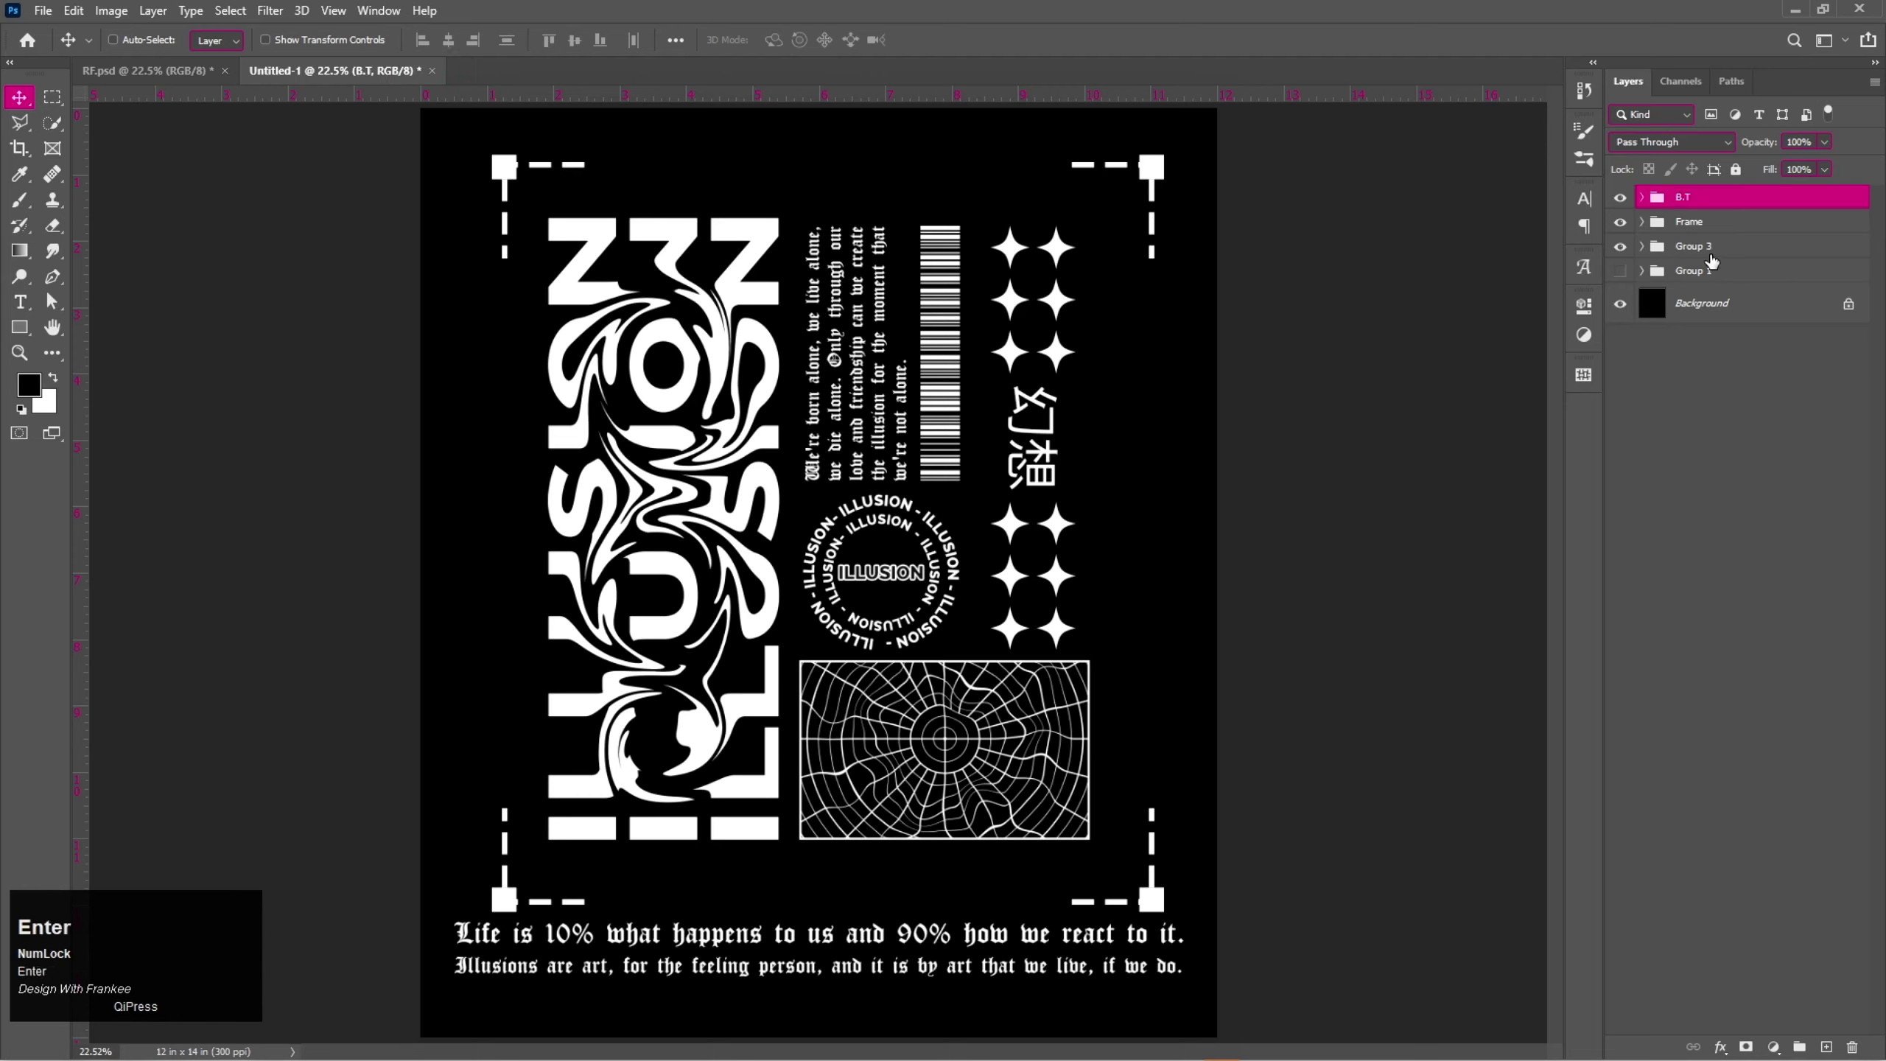
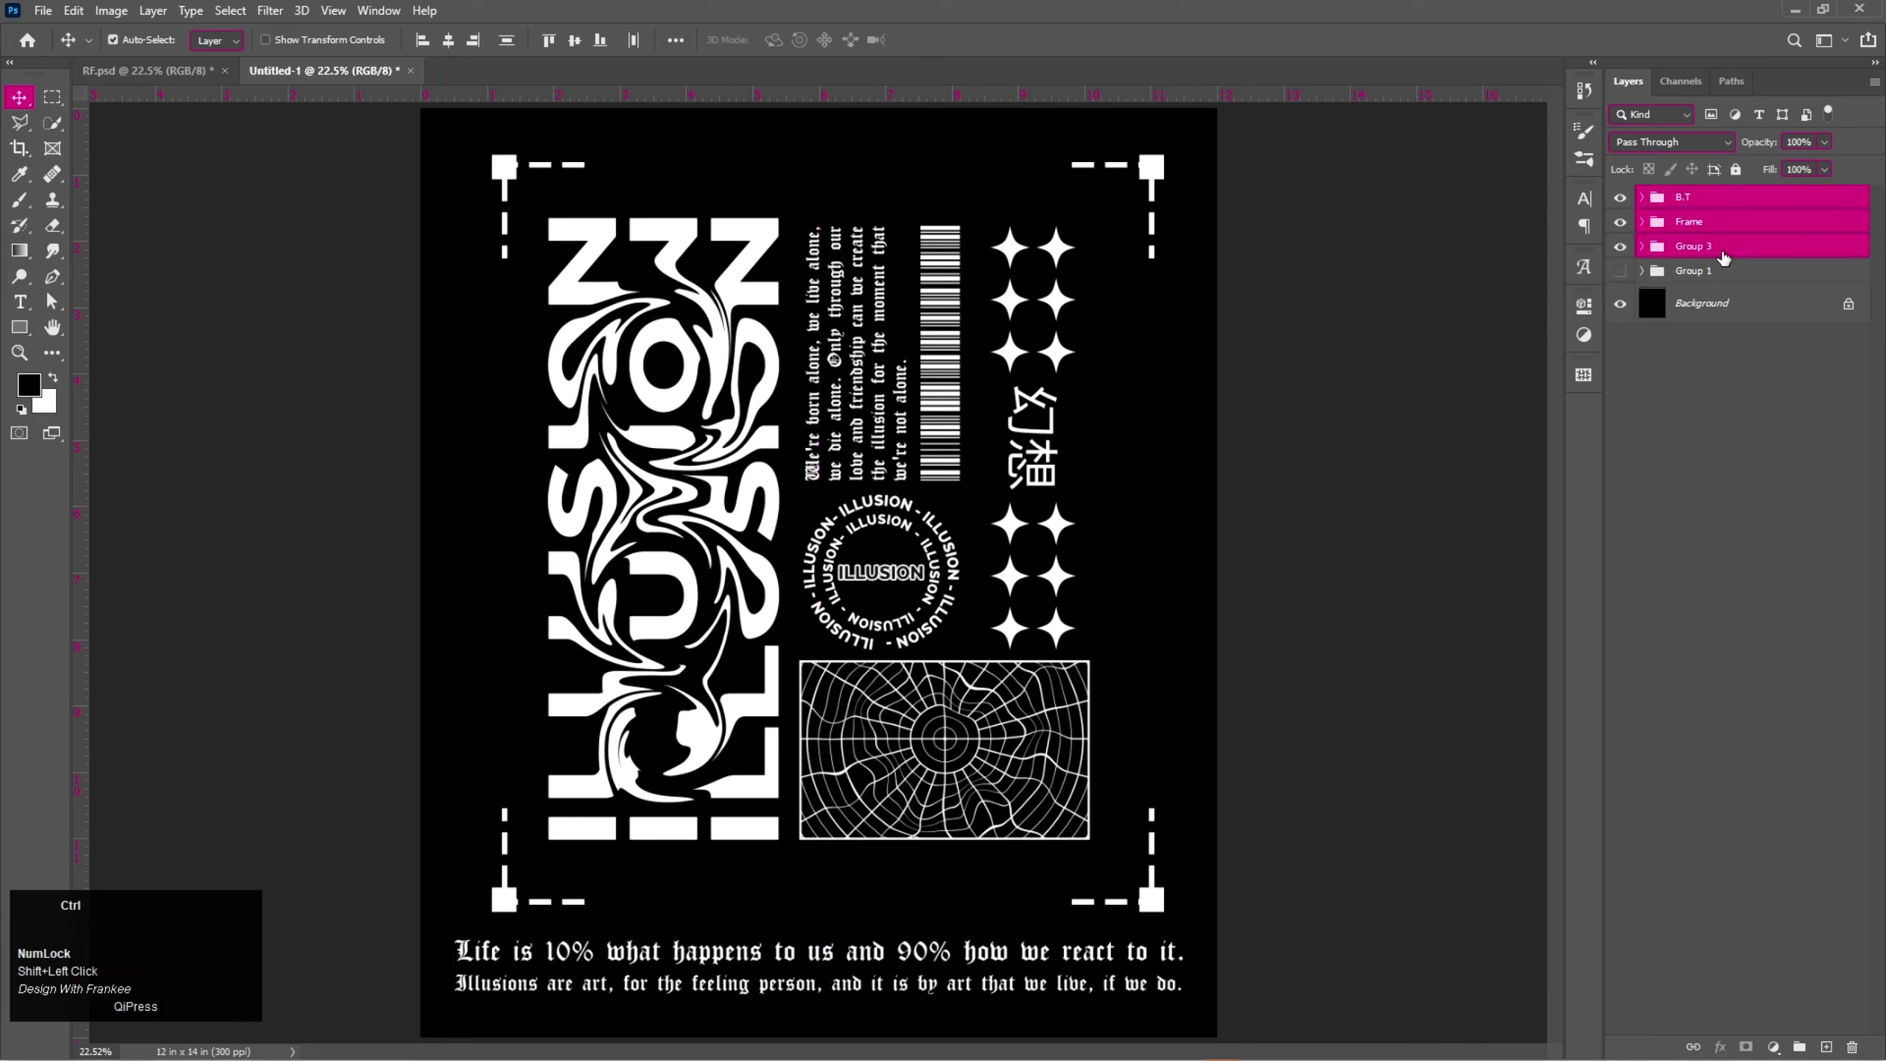
Group all artwork into Group 5, centre it horizontally and hide it.
key("ctrl+g")
key("a")
left_click(458, 49)
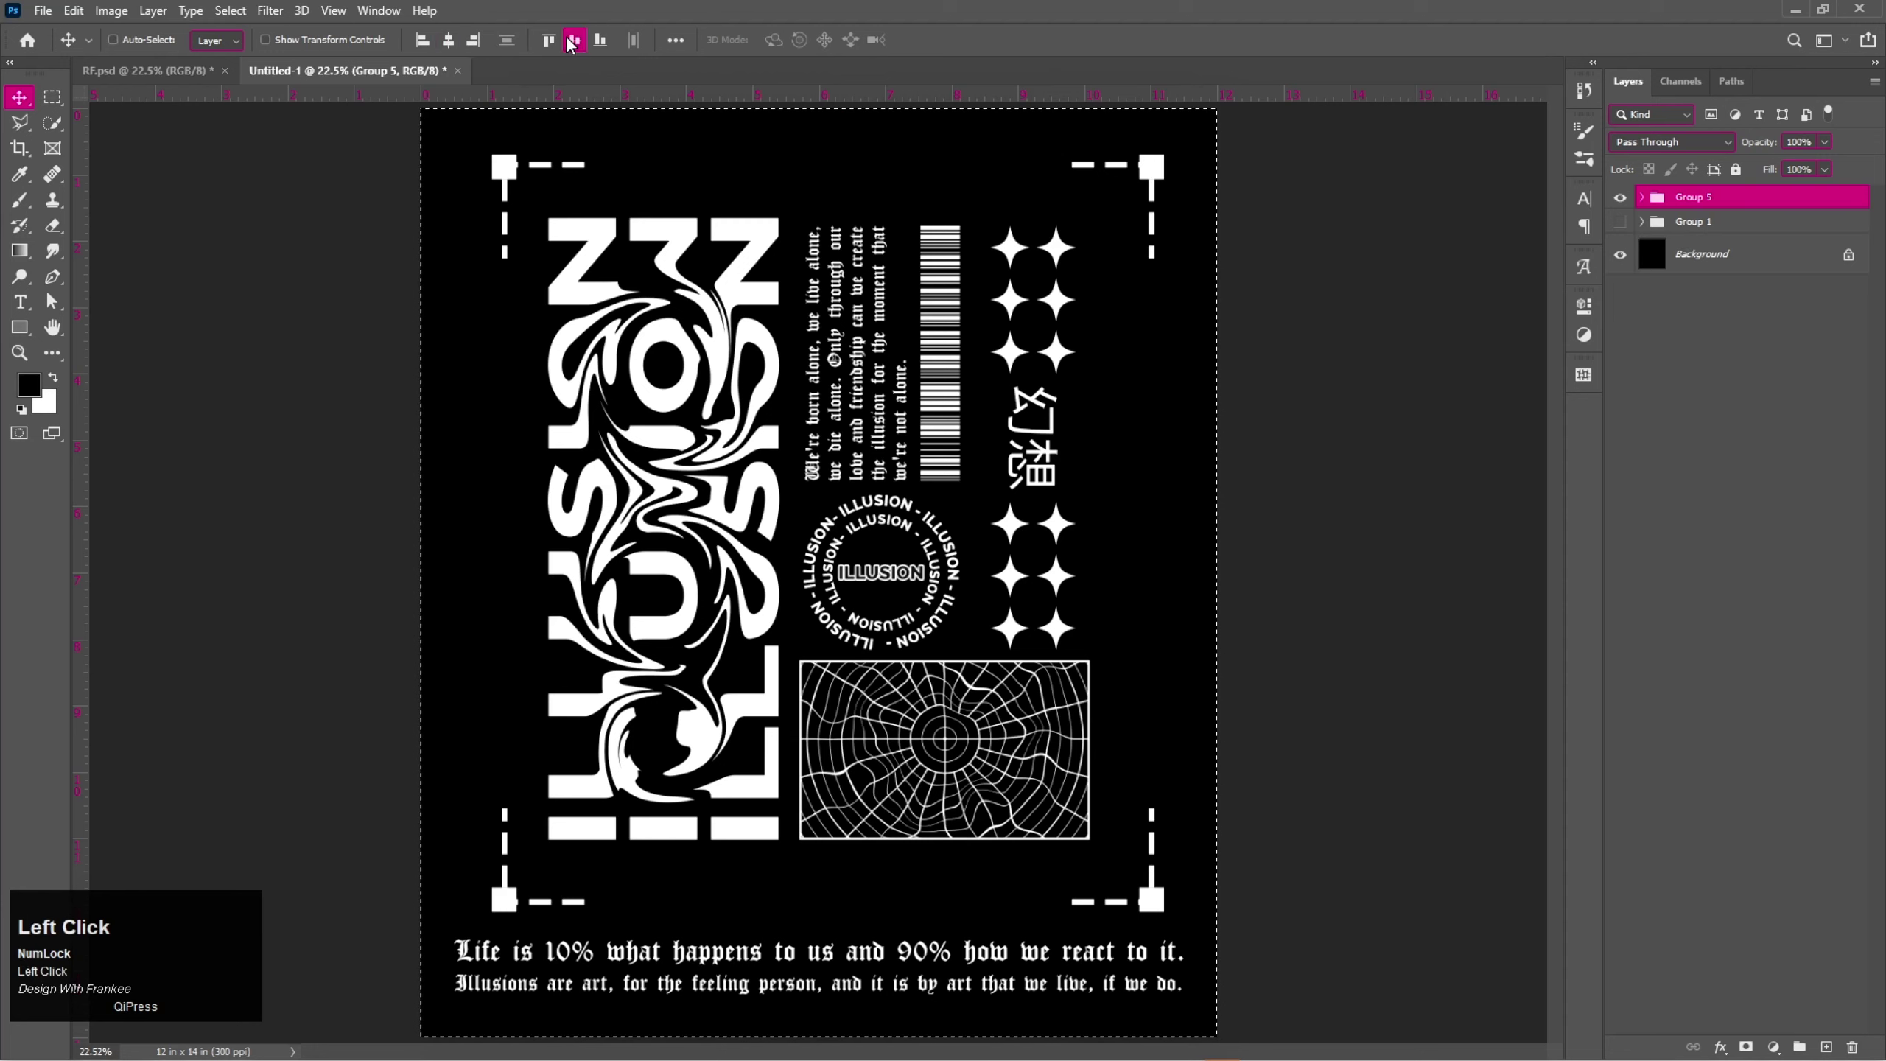
key("ctrl+d")
left_click(1628, 209)
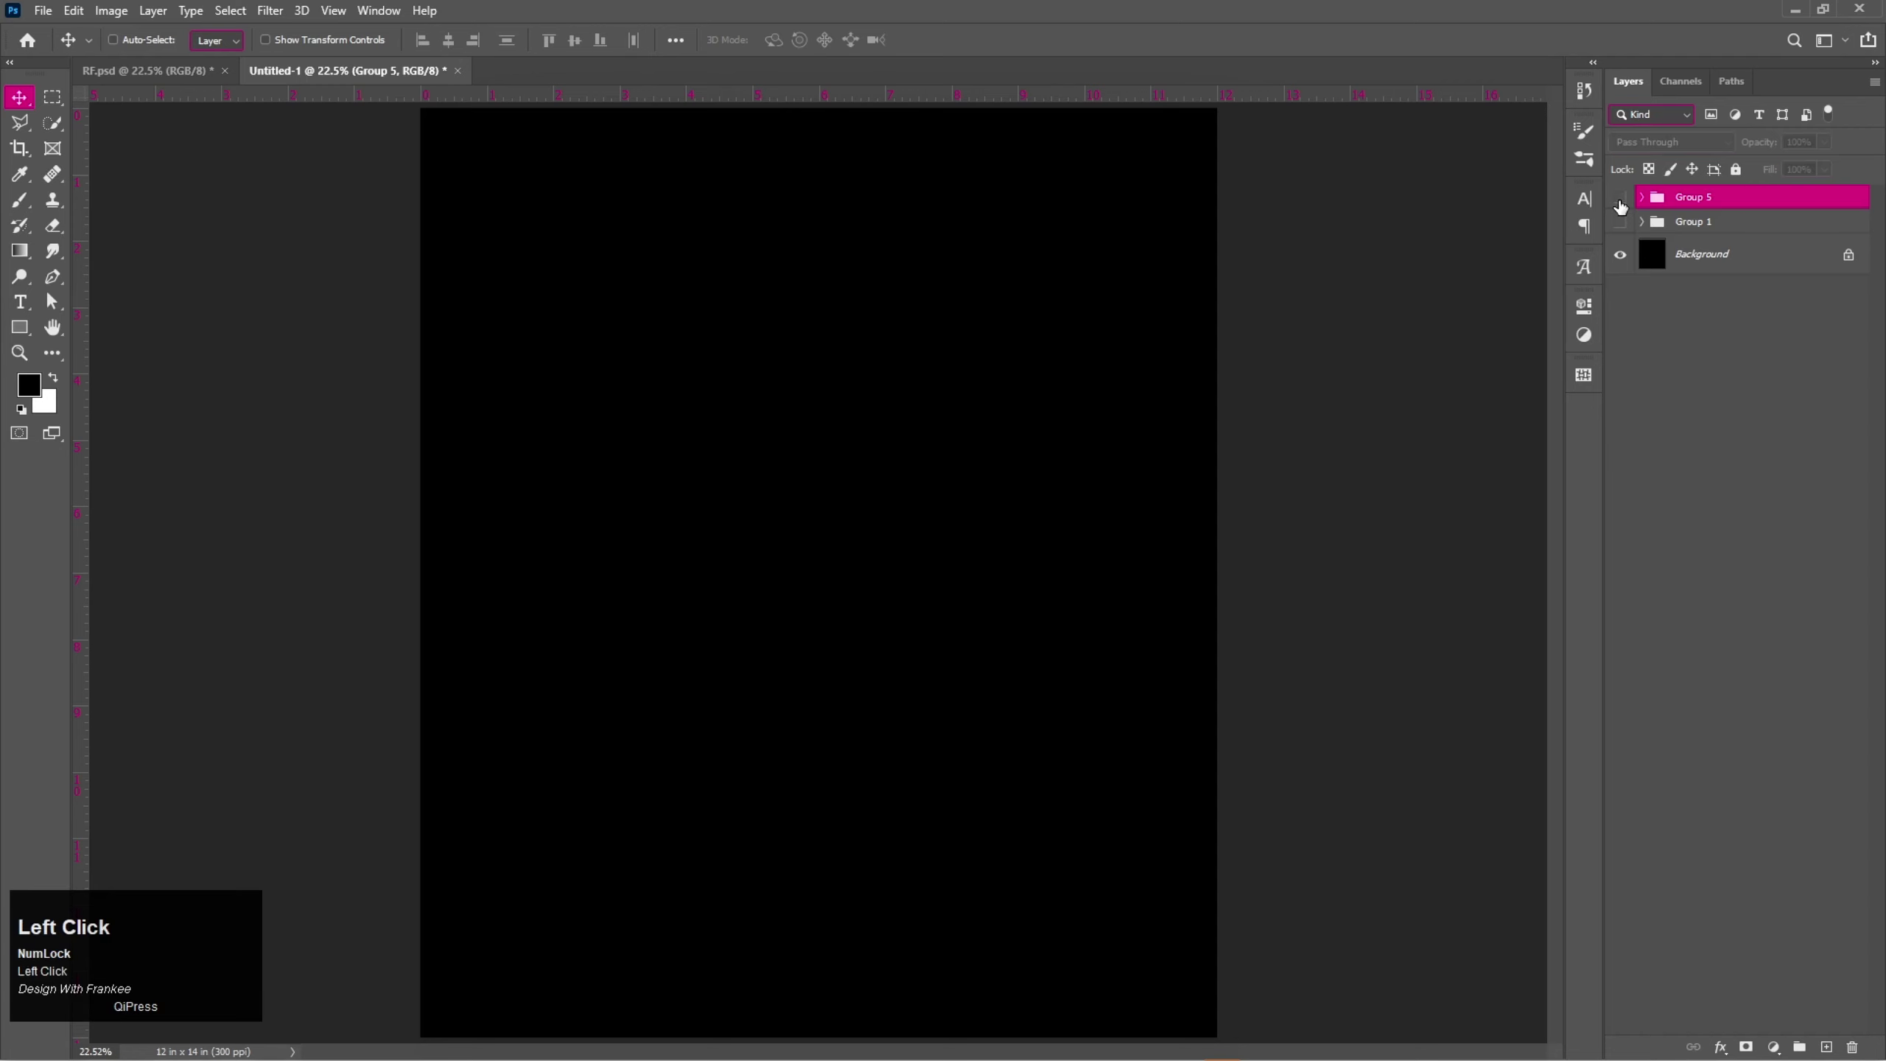